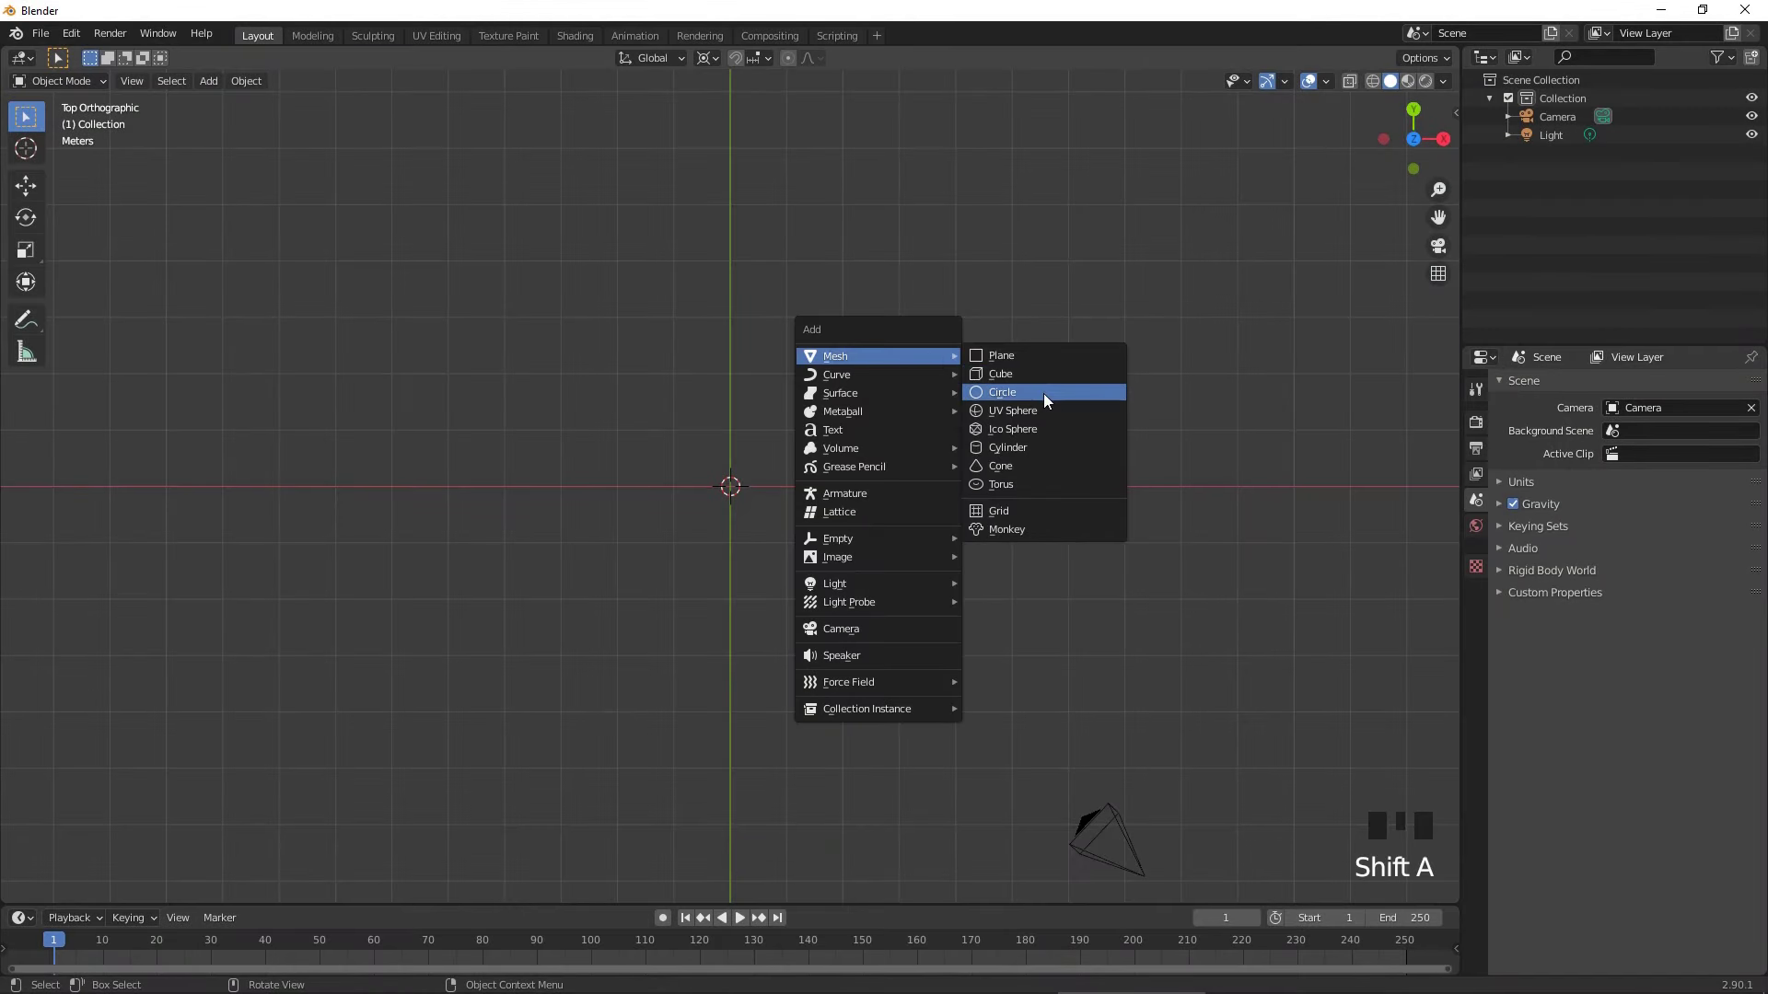
- Add a small circle at the origin and a 2 m circle moved 4 m along X
scroll(up, 3)
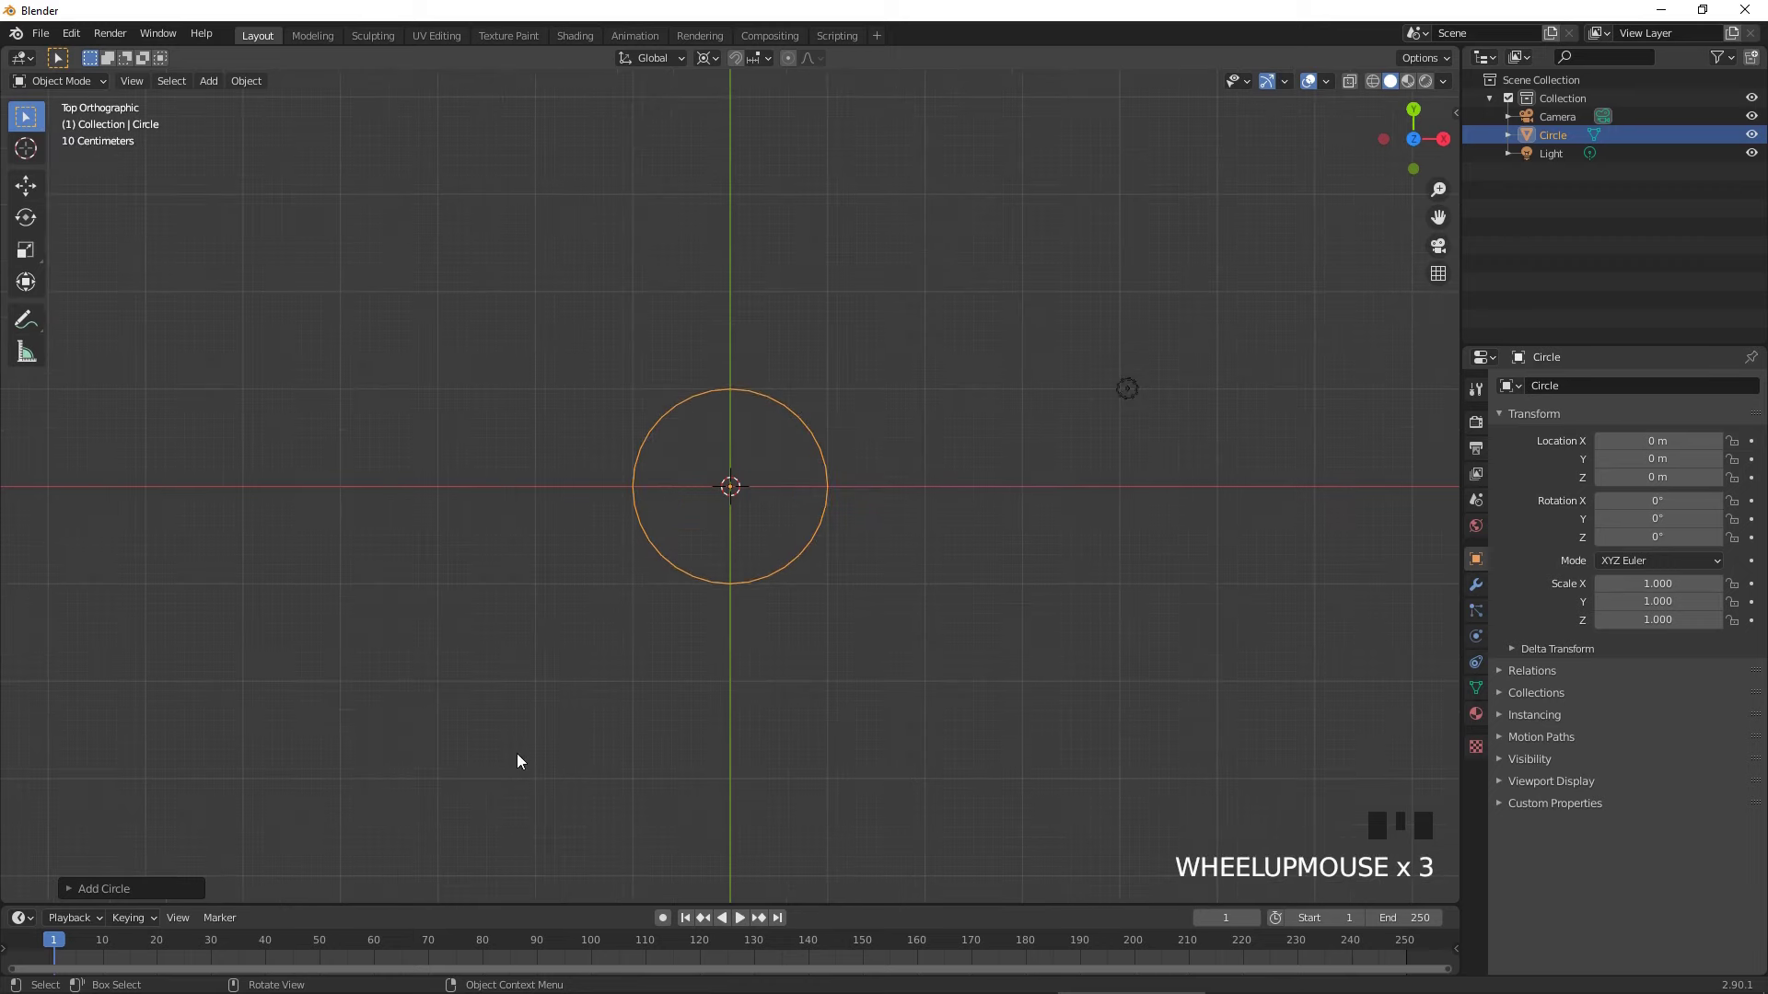
drag(1019, 565, 856, 575)
key(shift+a)
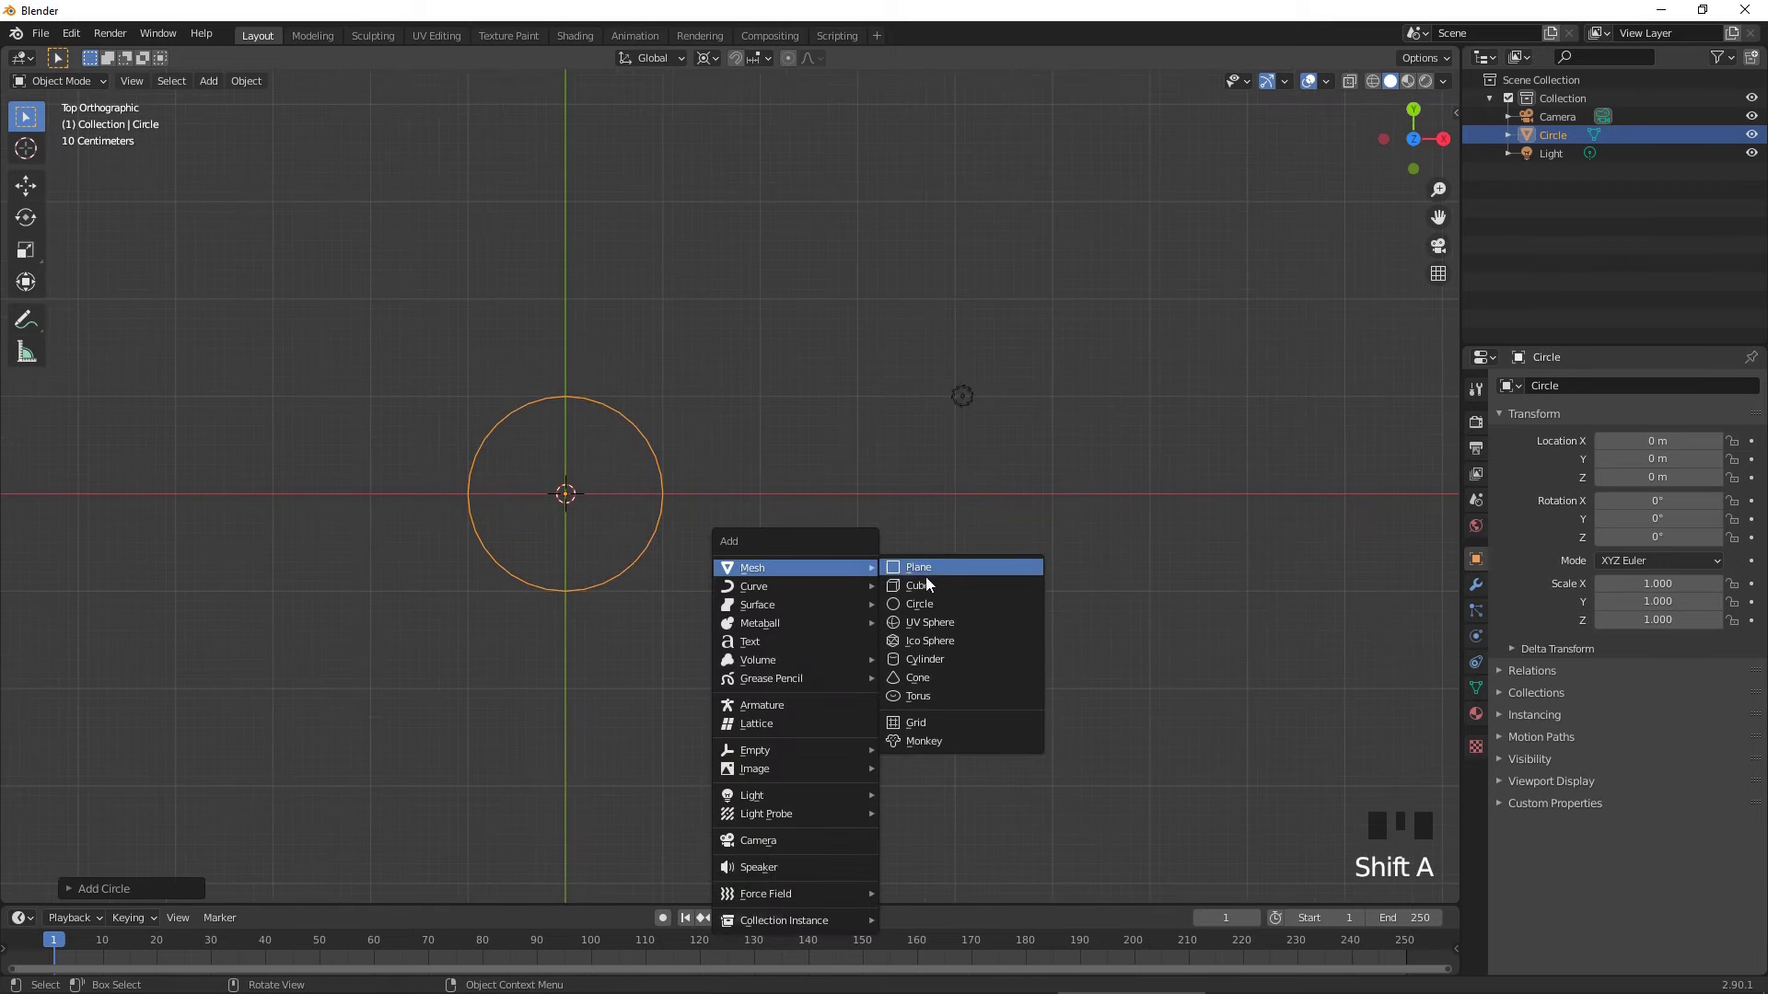
drag(132, 899, 777, 509)
key(g)
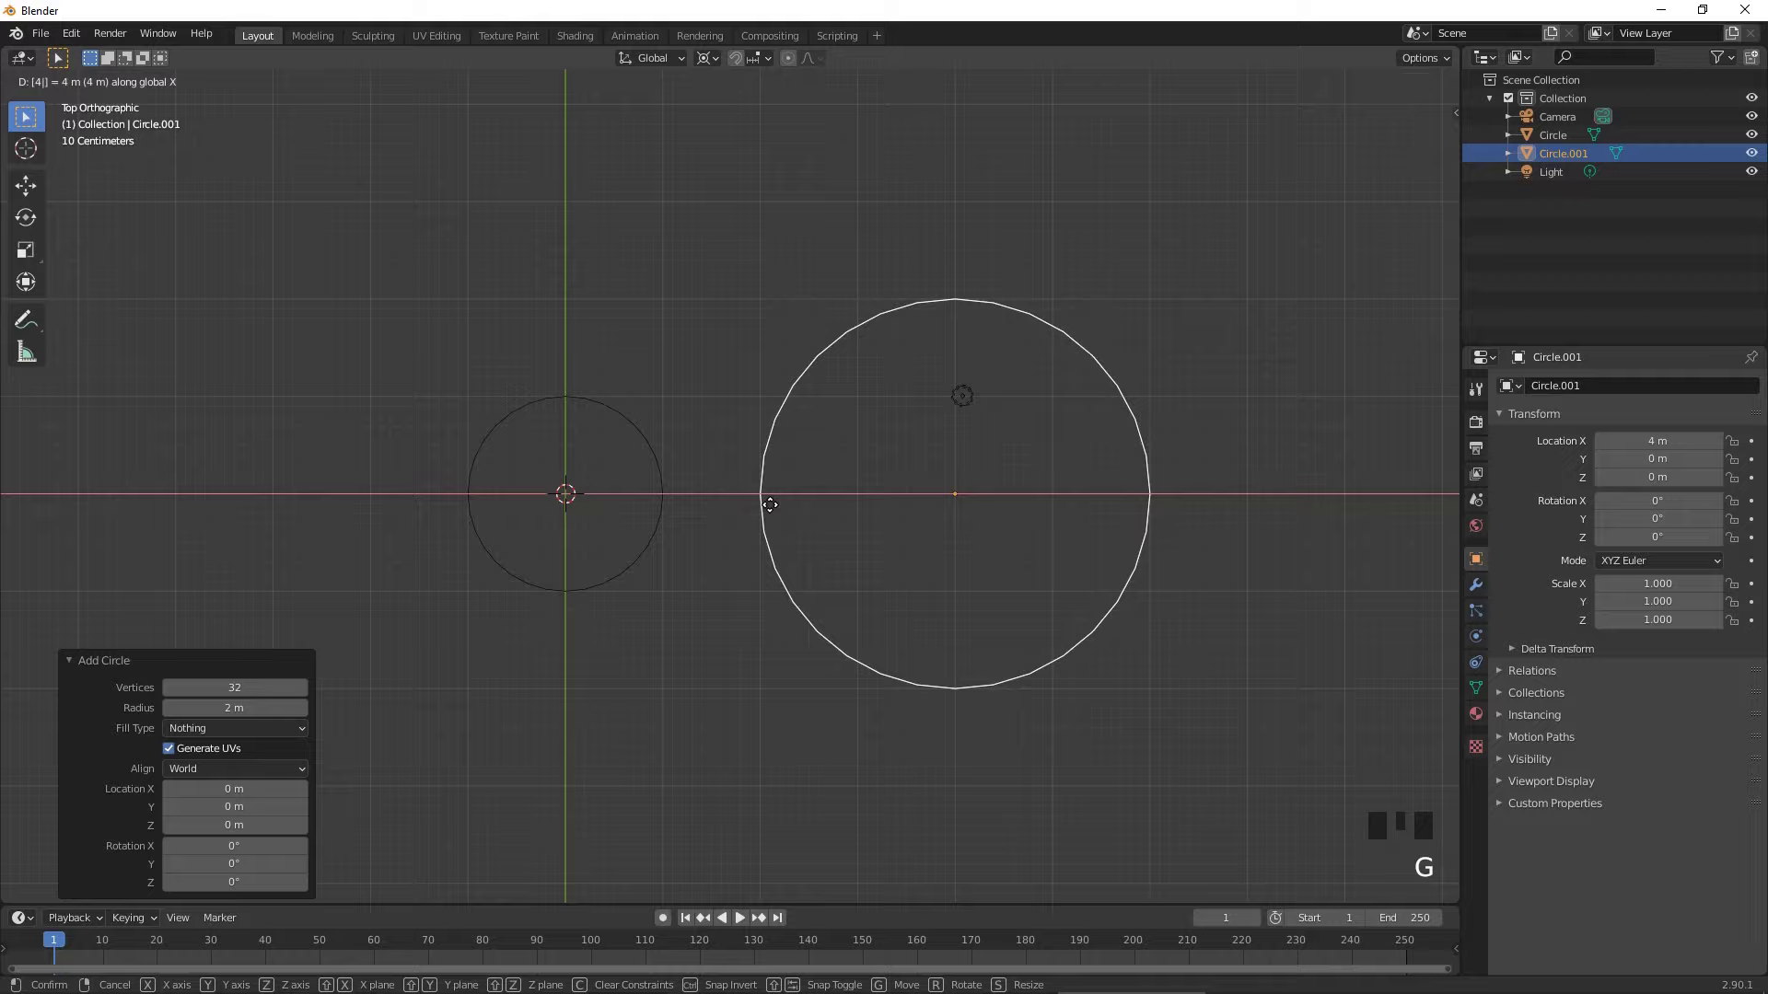
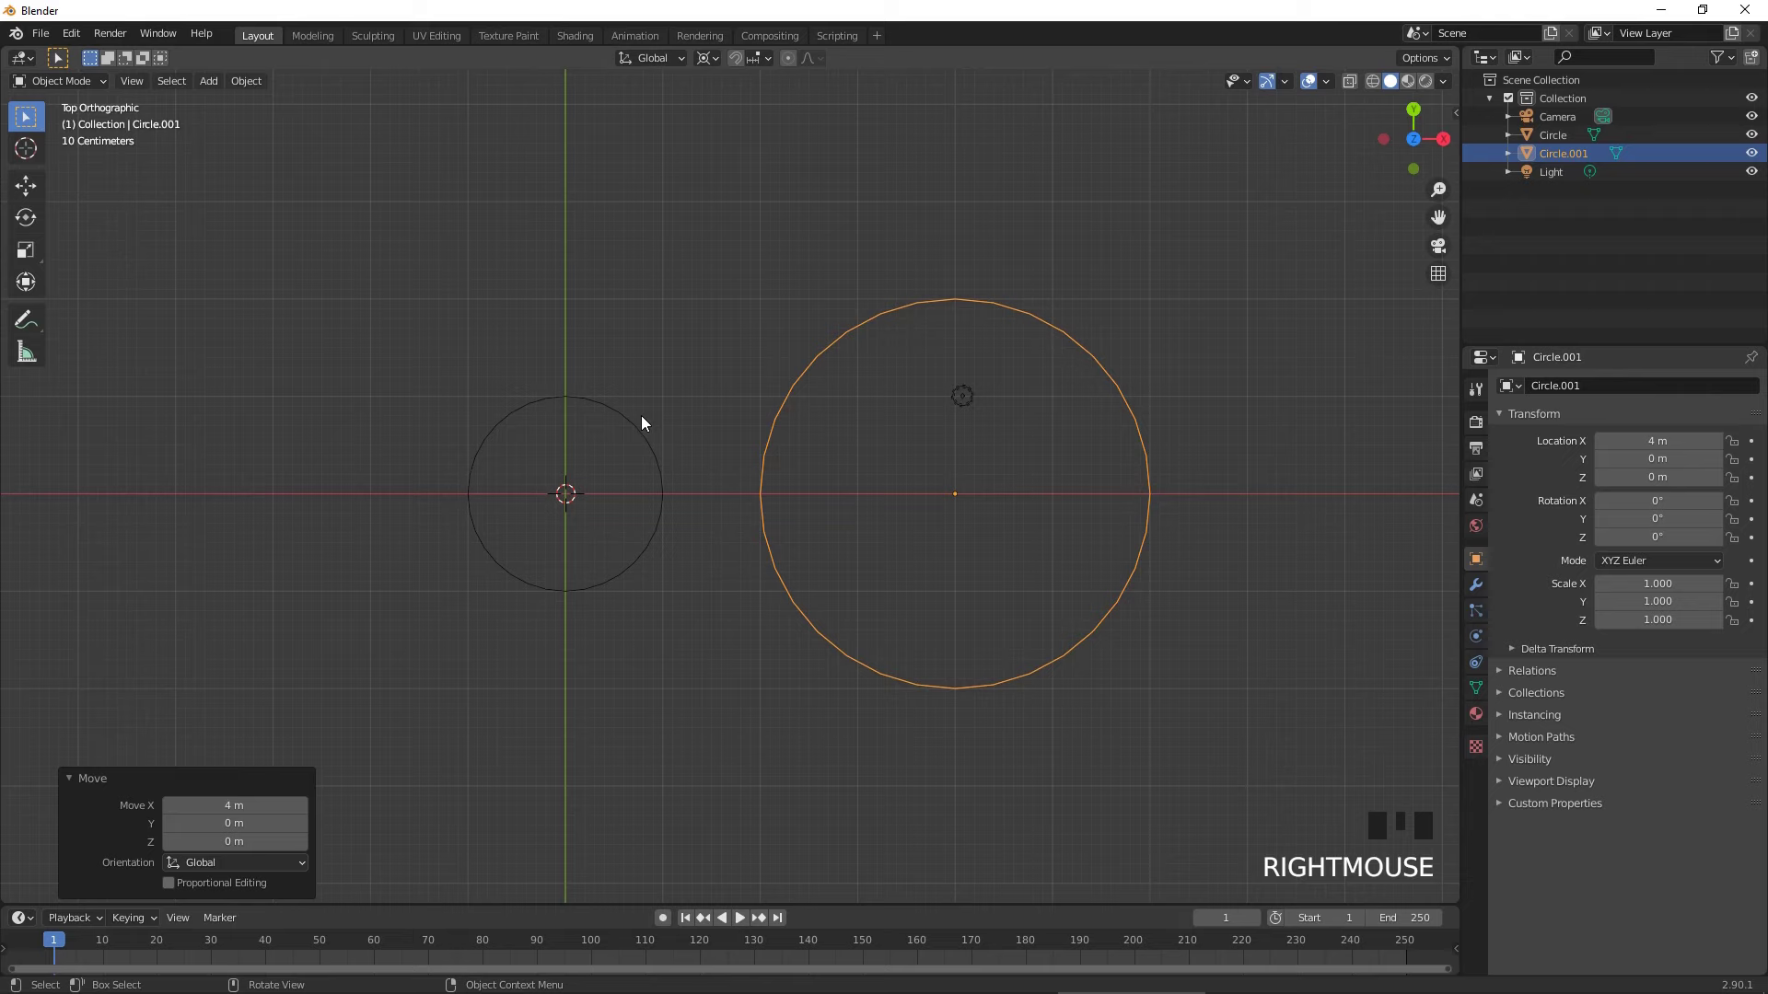
click(648, 420)
- Duplicate the top vertex, rotate it 14.5° and extrude a vertical edge upward
key(Tab)
scroll(up, 3)
middle_click(570, 375)
scroll(up, 3)
click(804, 307)
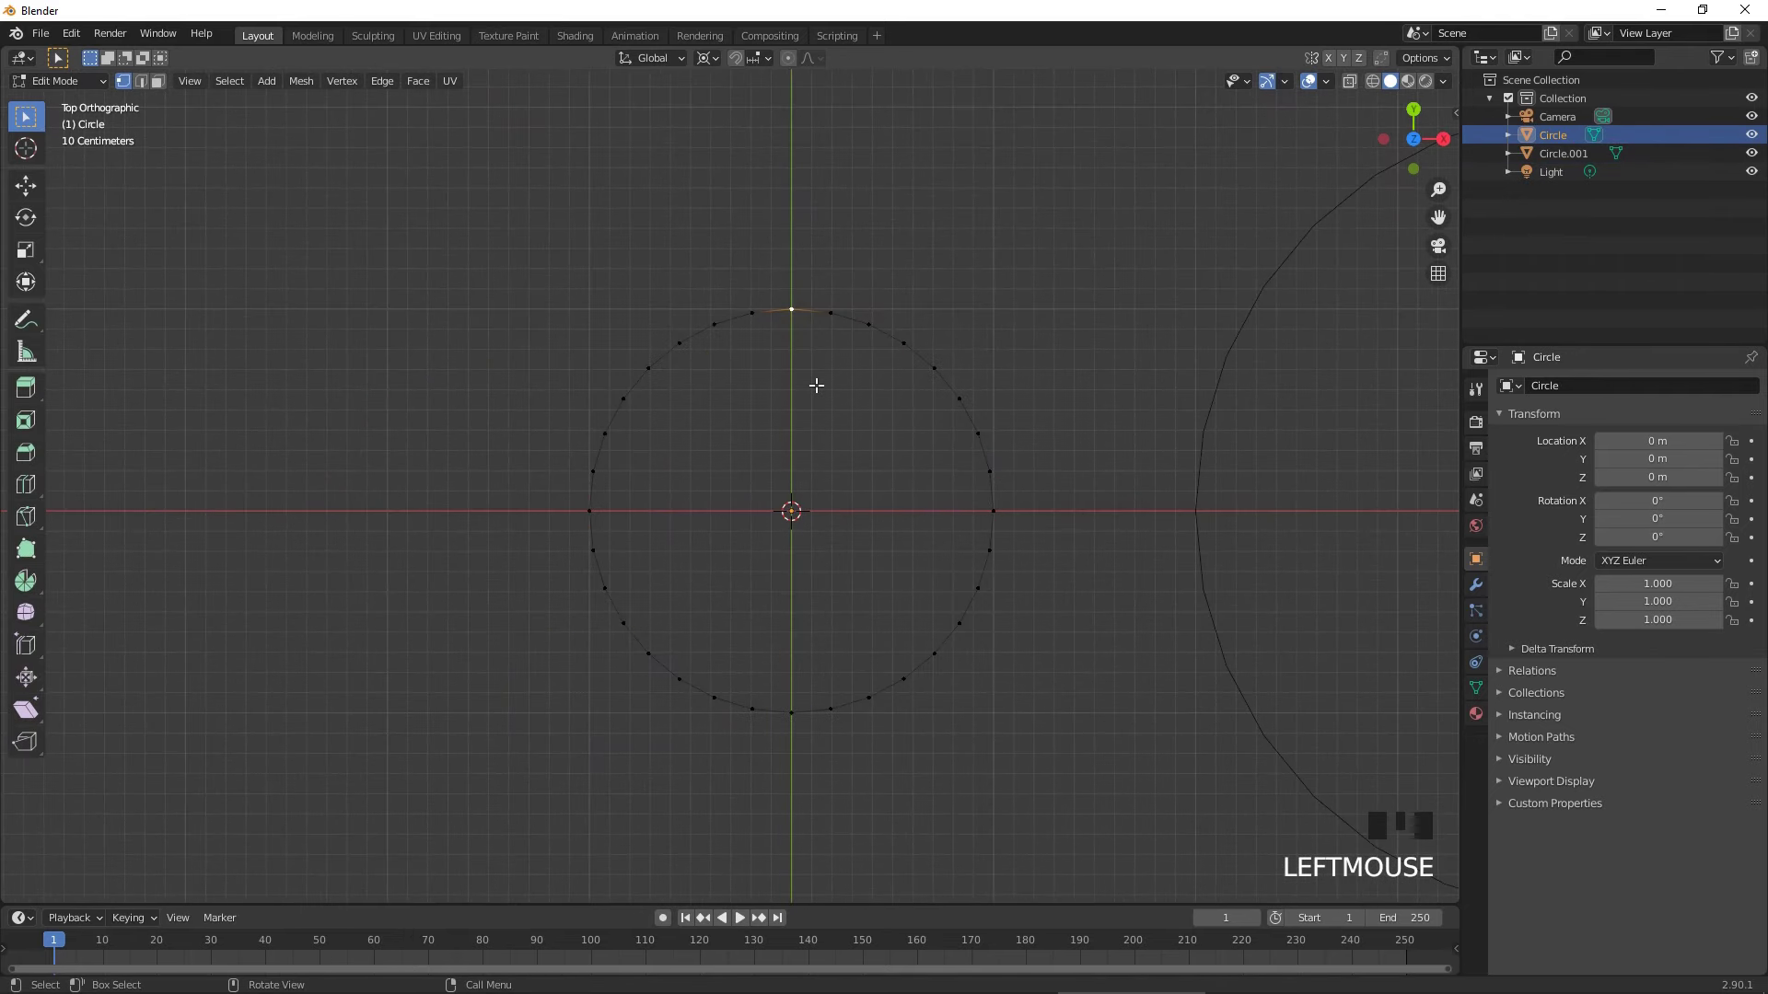
key(shift+d)
key(r)
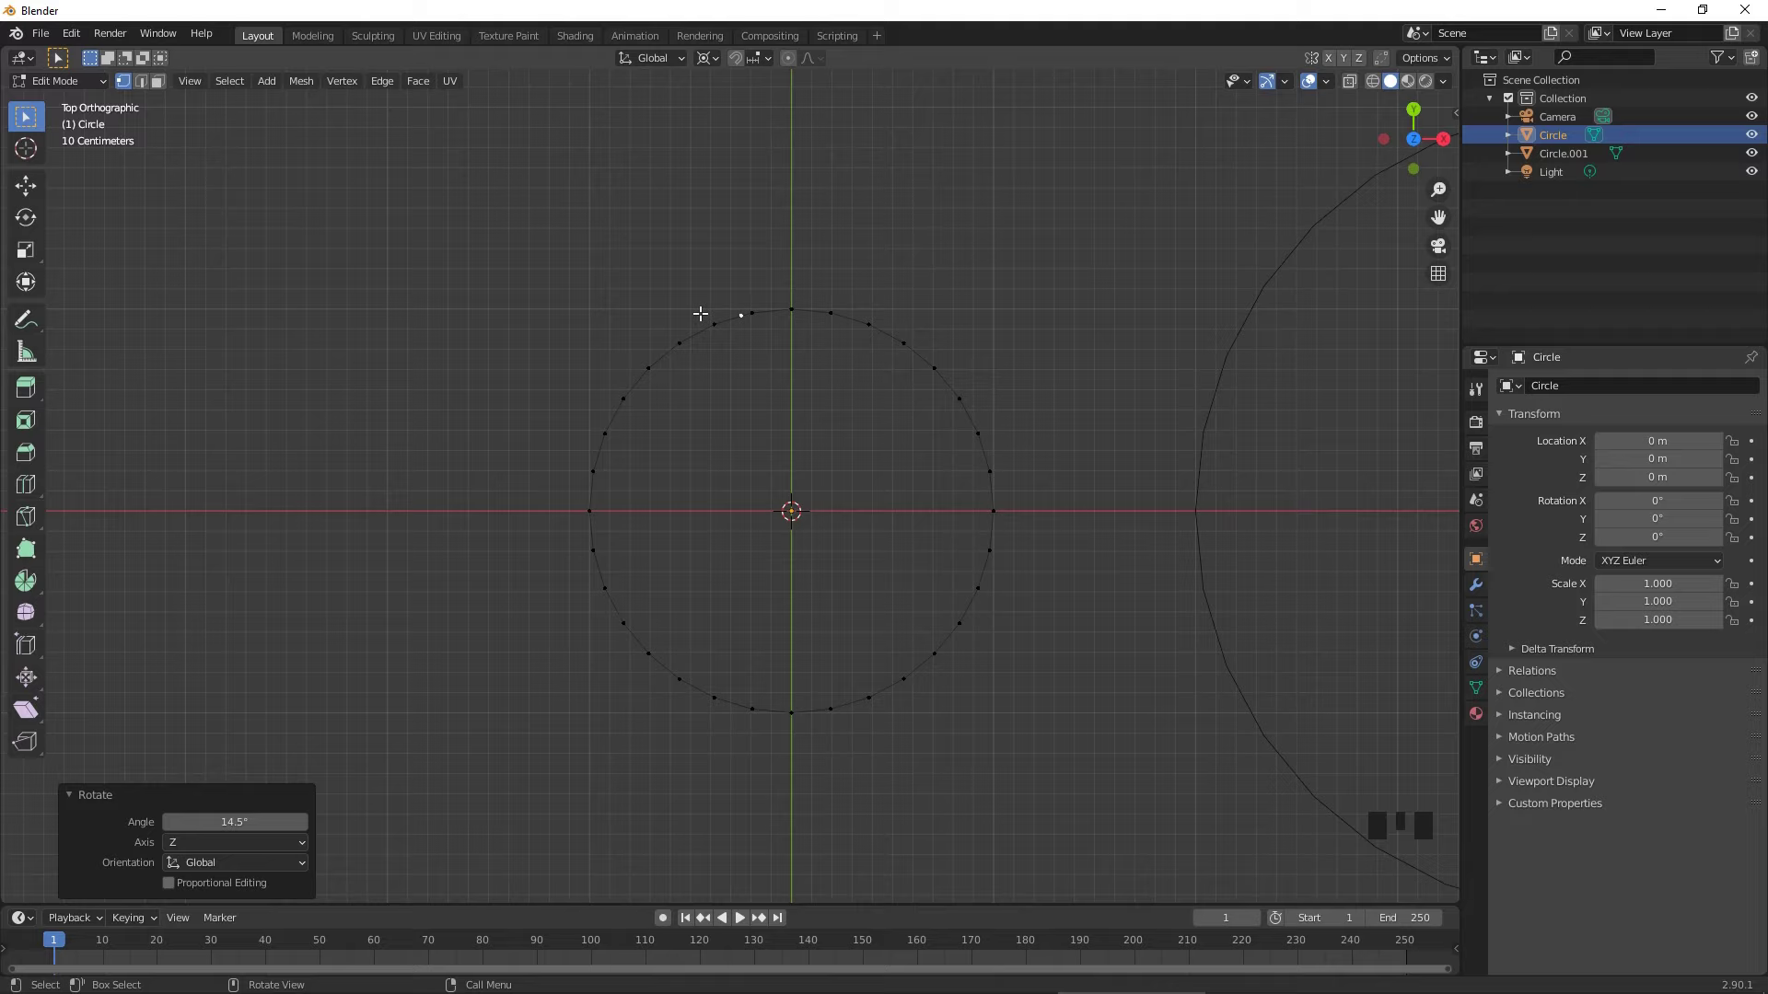
key(e)
- Delete stray geometry at the top and fill edges between the new vertices
scroll(up, 3)
drag(753, 235, 818, 479)
click(818, 478)
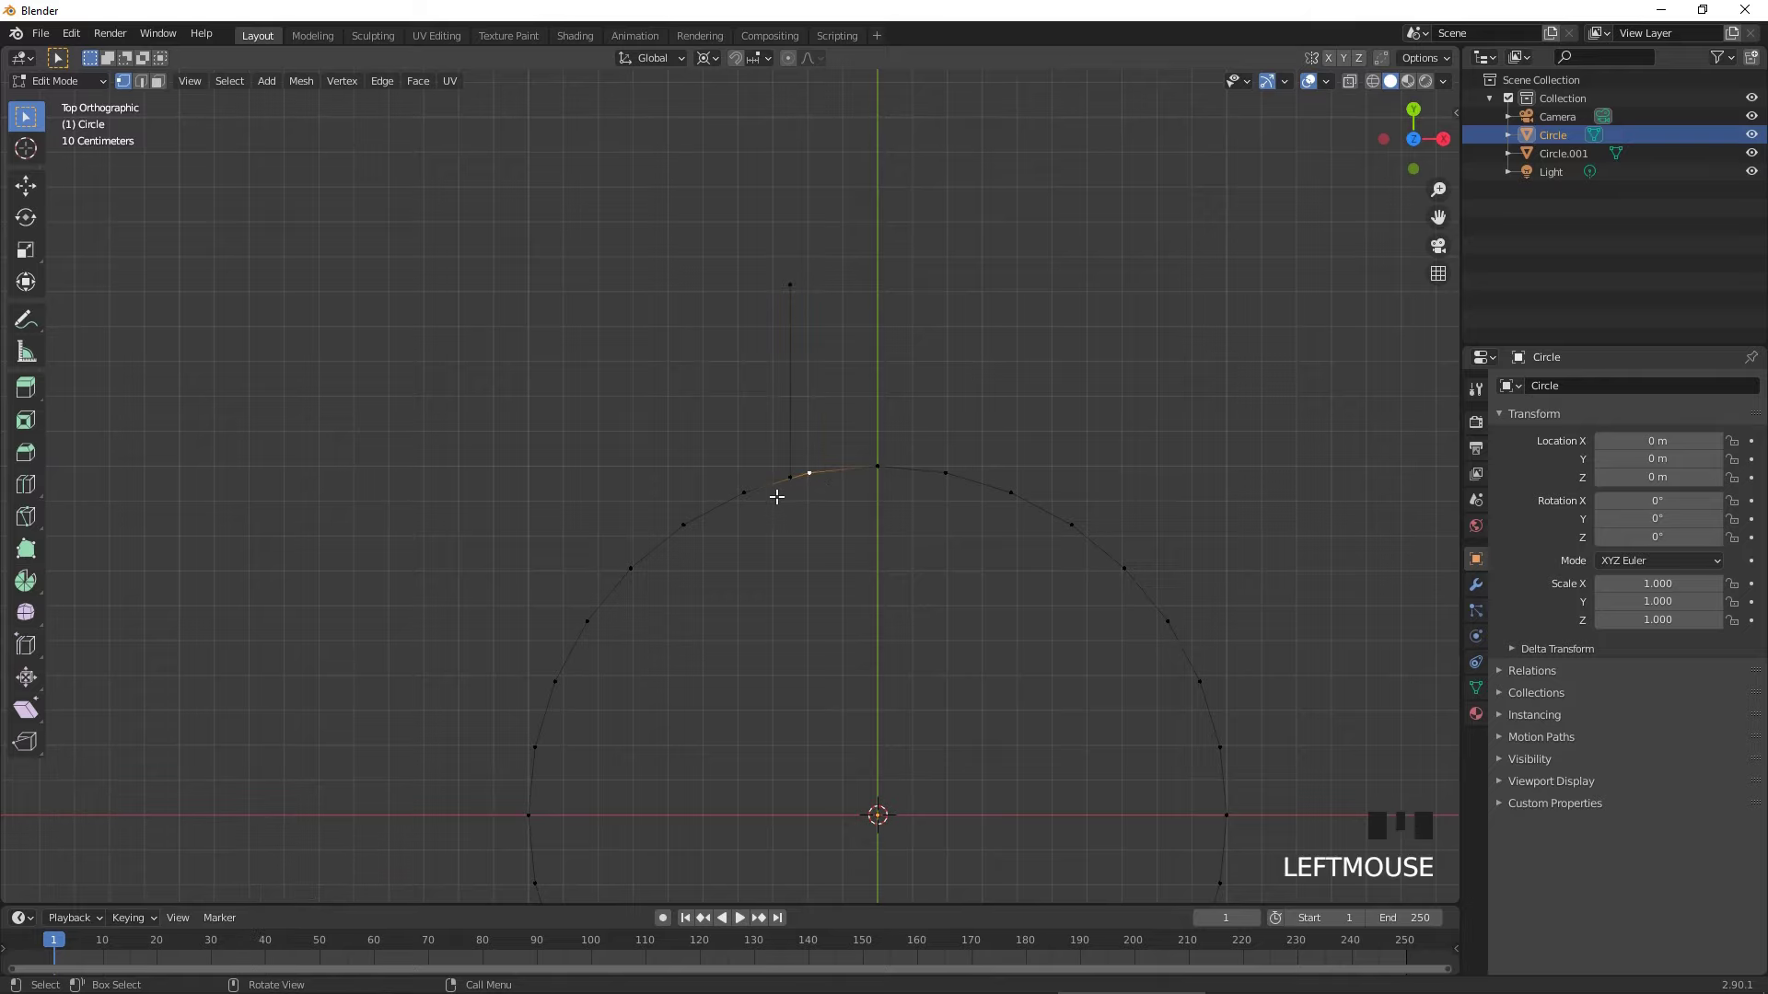
click(769, 496)
key(x)
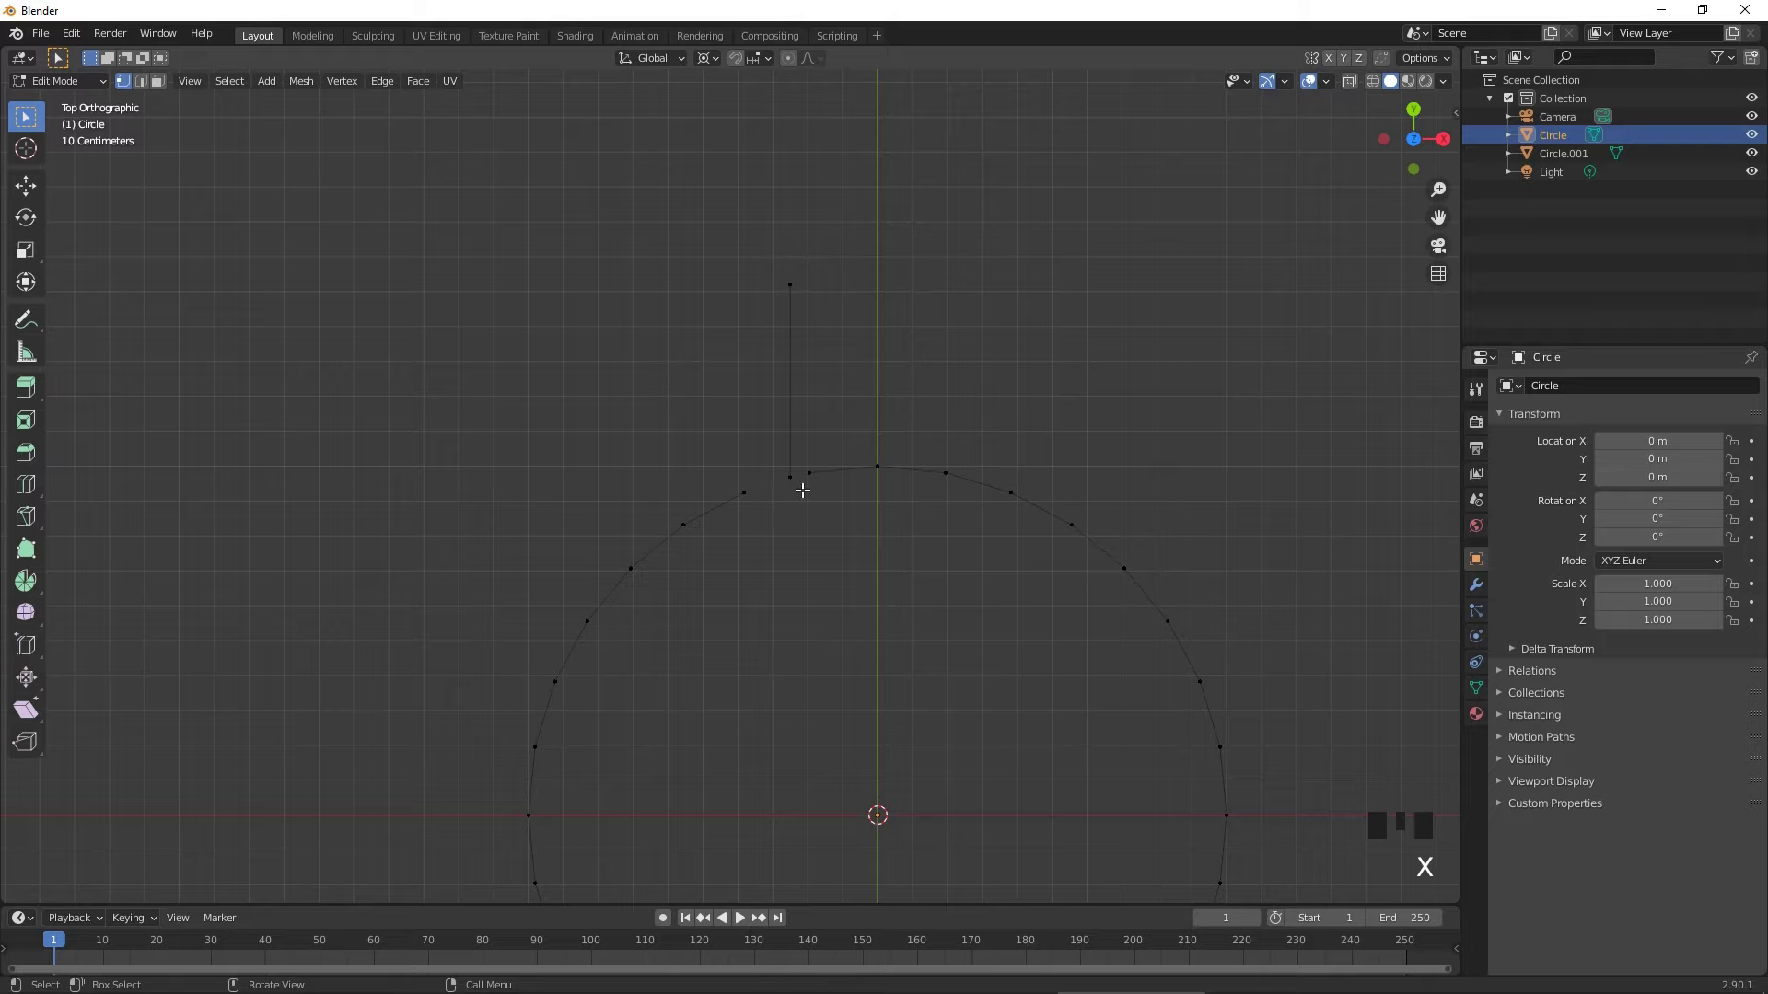
click(812, 473)
click(798, 480)
key(f)
click(799, 488)
click(766, 496)
key(f)
- Duplicate the bottom vertex, rotate it -14° and extrude a vertical edge downward
scroll(down, 3)
scroll(down, 3)
drag(864, 543, 791, 664)
drag(791, 664, 835, 666)
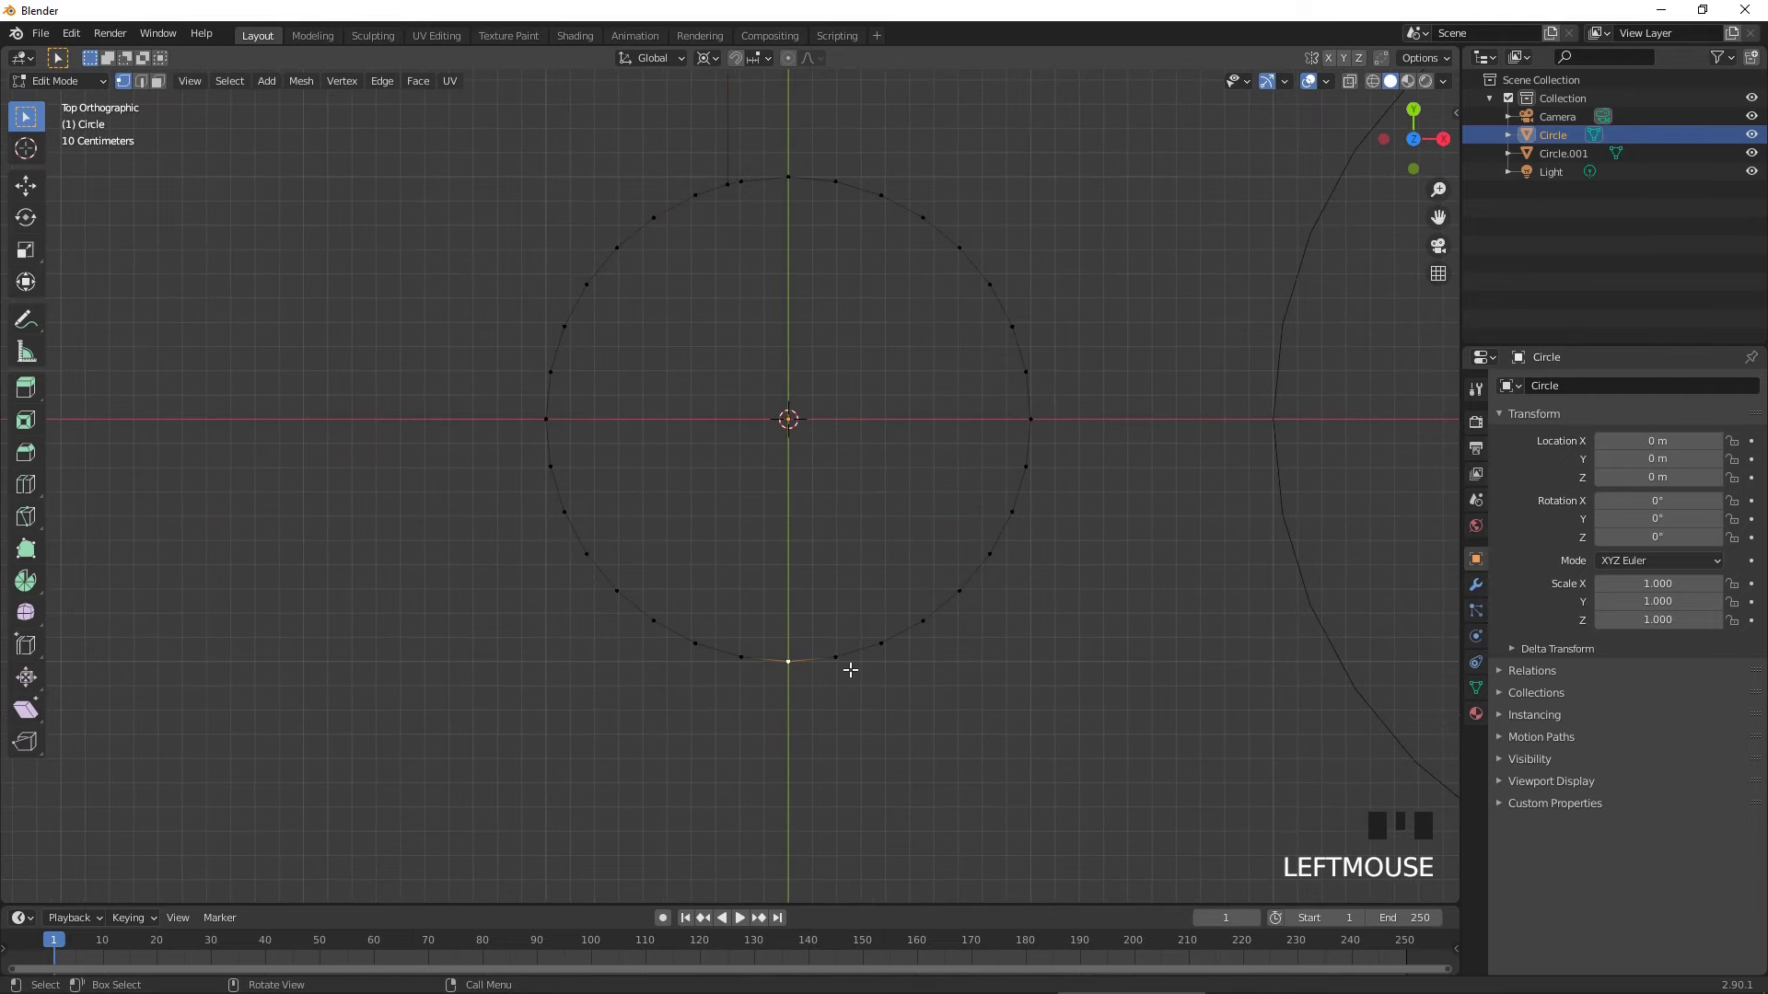
key(shift+d)
key(r)
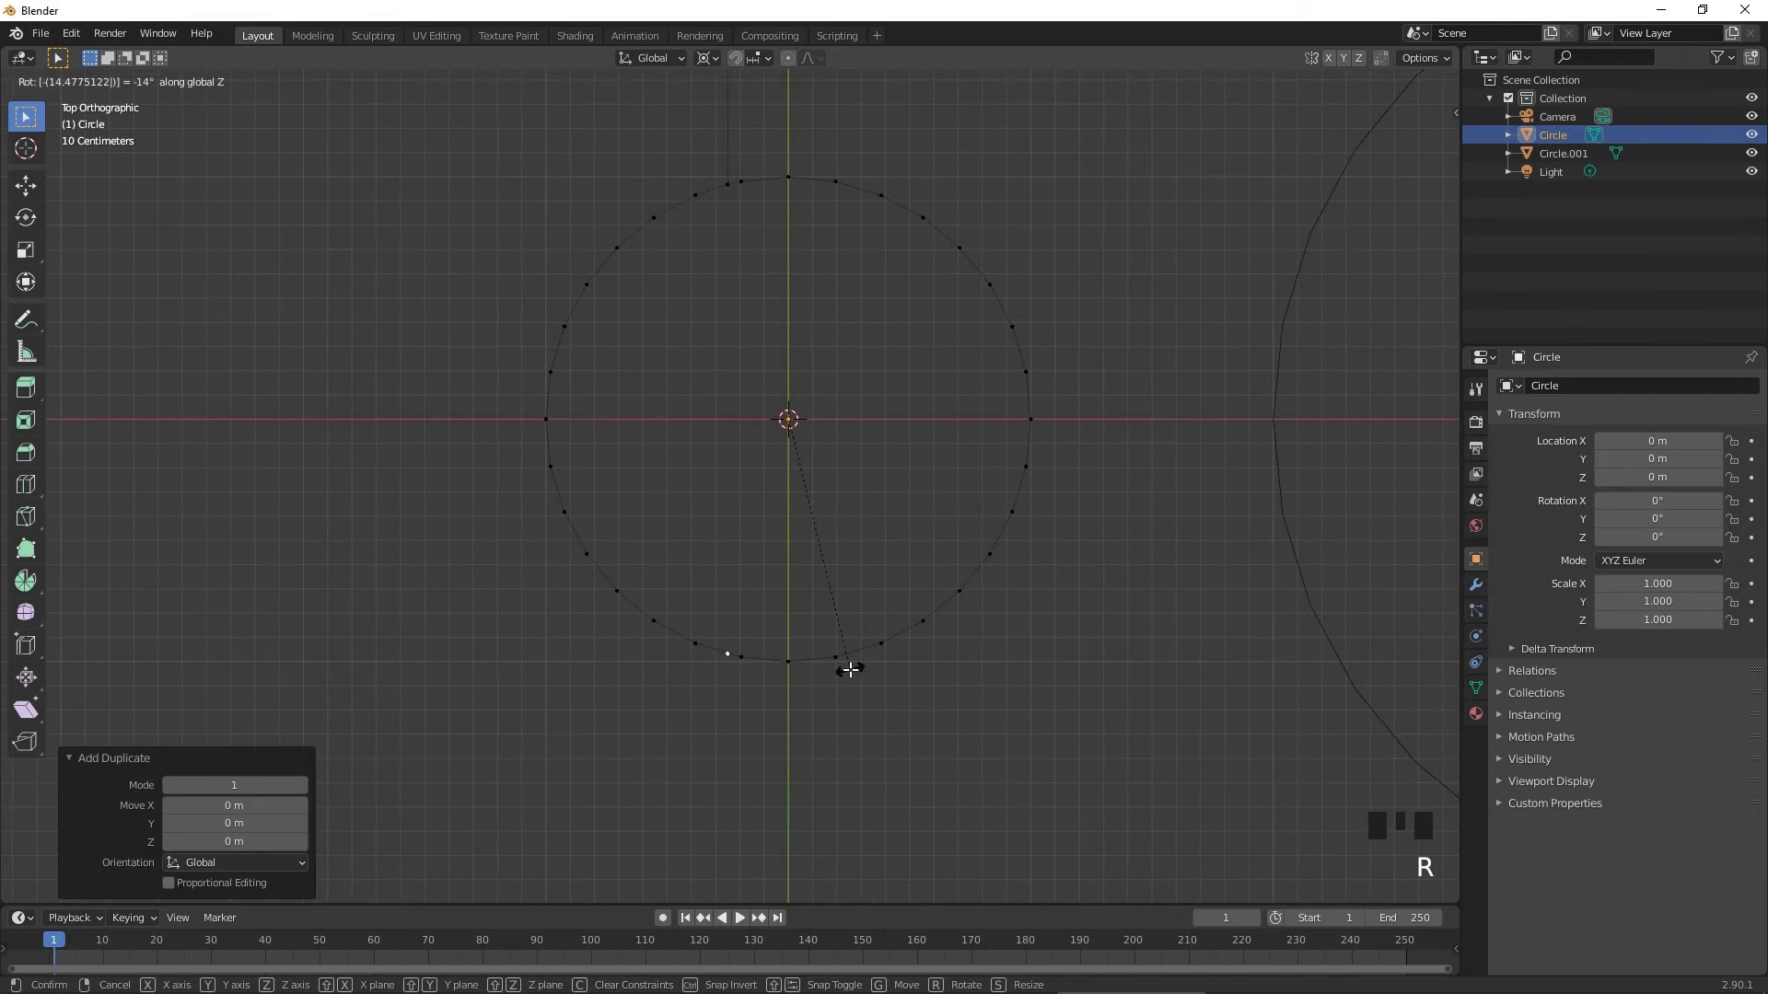
key(e)
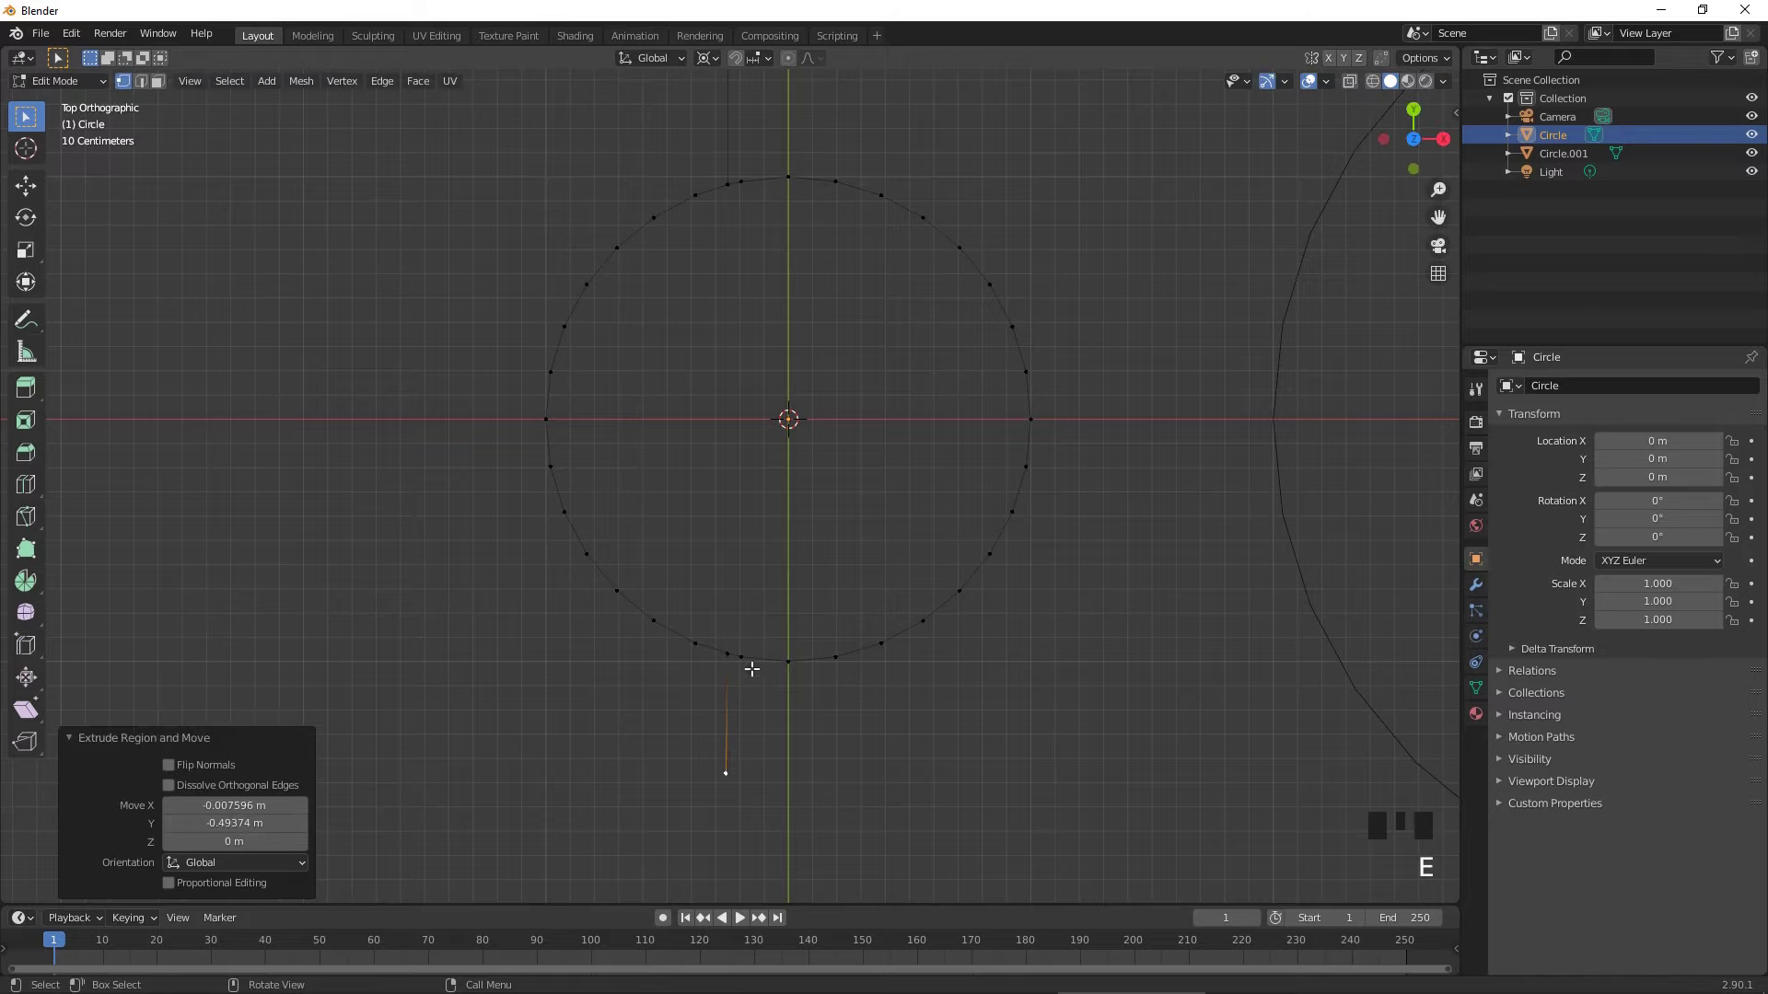
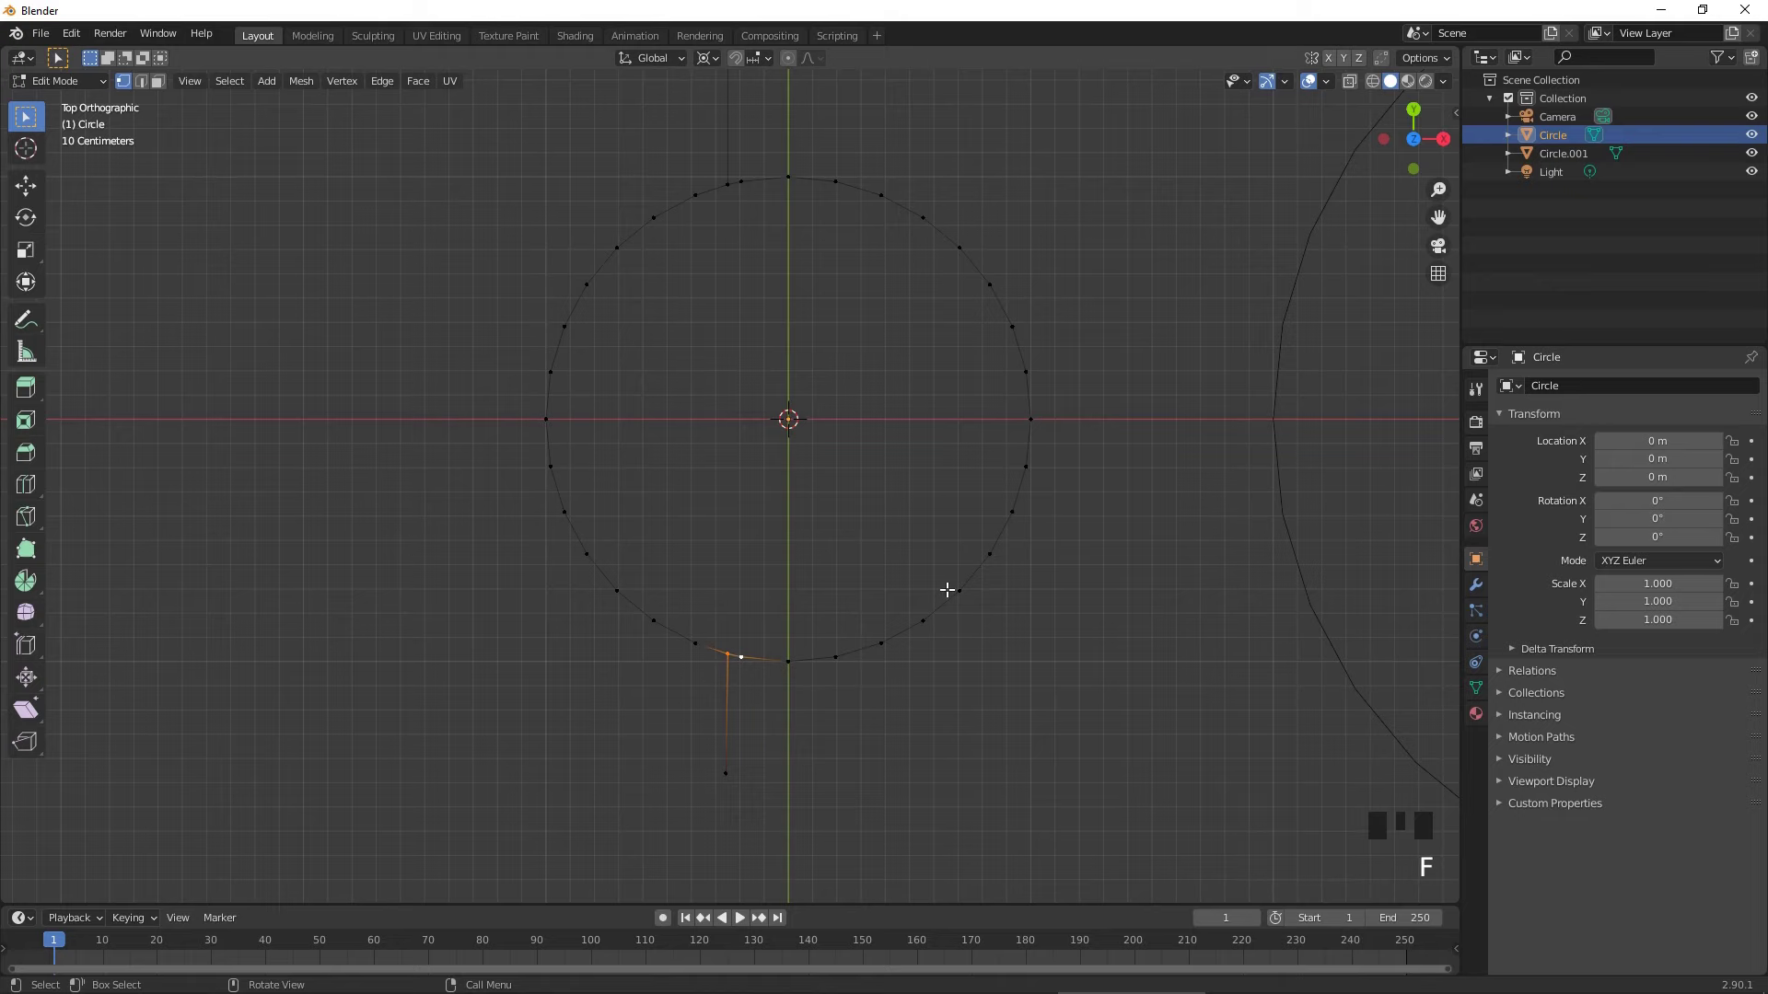
key(Tab)
- On the large circle, duplicate the top vertex, rotate it and extrude an edge upward
scroll(down, 3)
drag(1068, 537, 815, 421)
click(815, 421)
key(shift+s)
key(Tab)
drag(1125, 255, 860, 321)
click(859, 320)
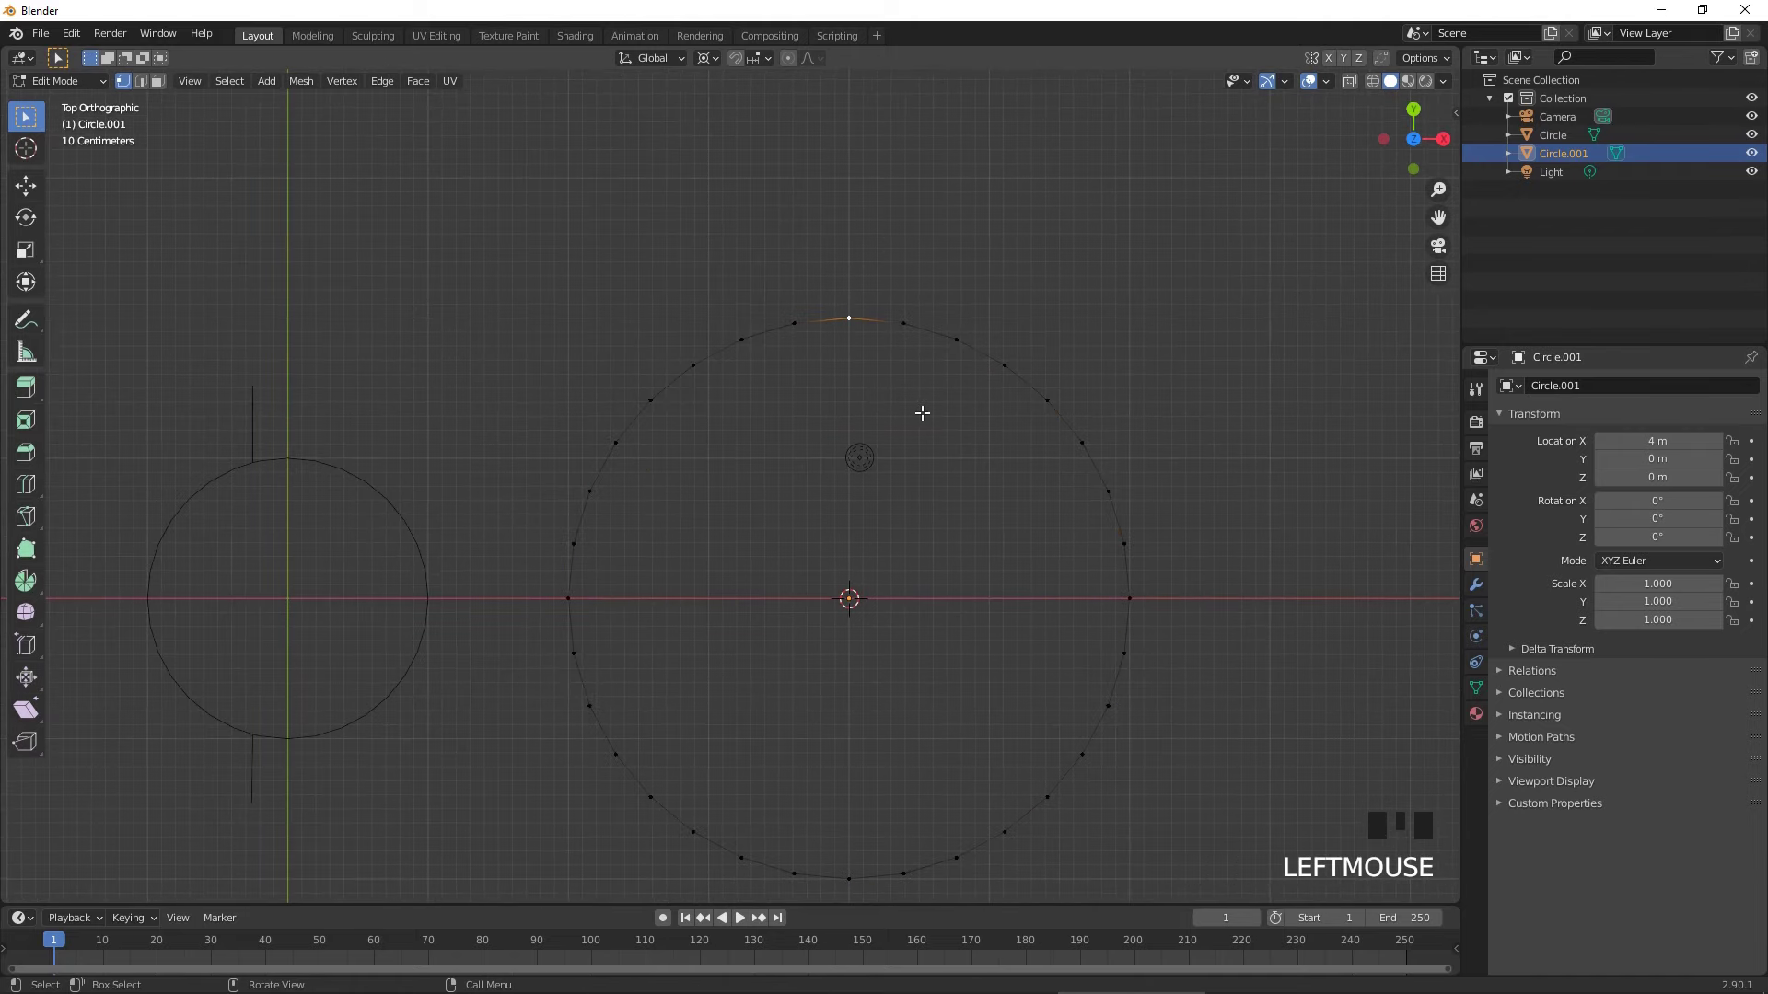
key(shift+d)
key(r)
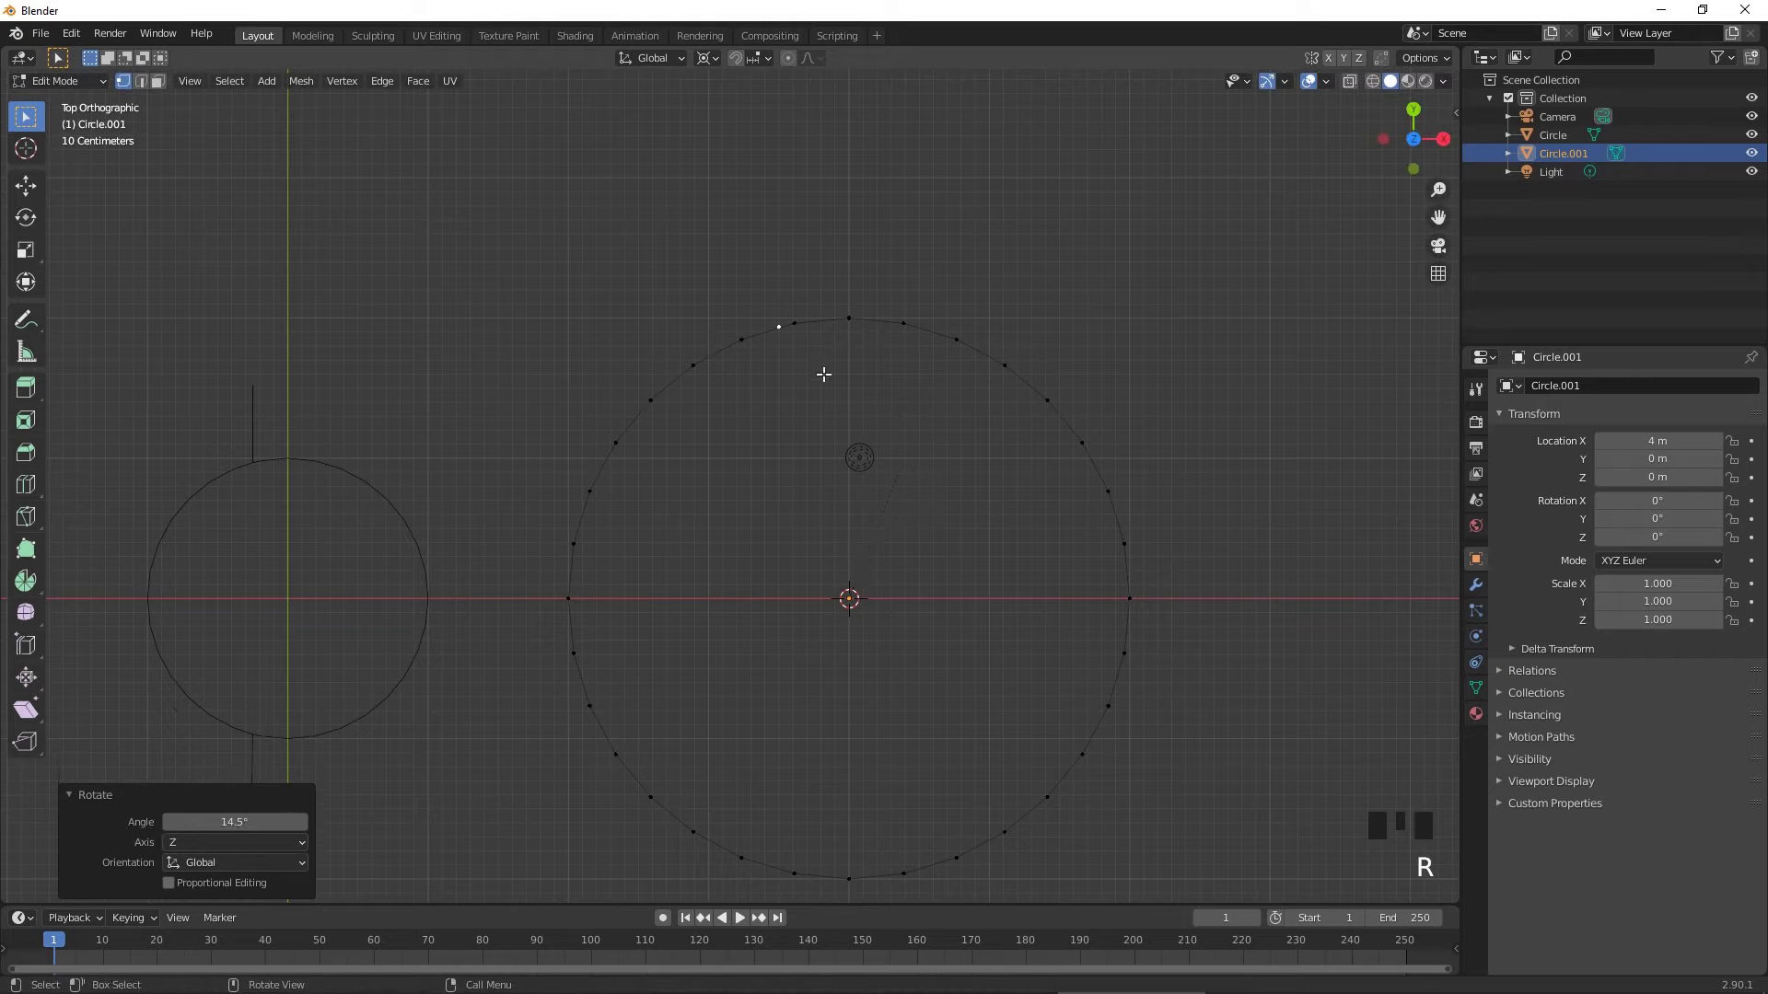
key(e)
- Remove unwanted geometry at the top and fill edges between the offset vertices
click(751, 329)
click(800, 326)
key(x)
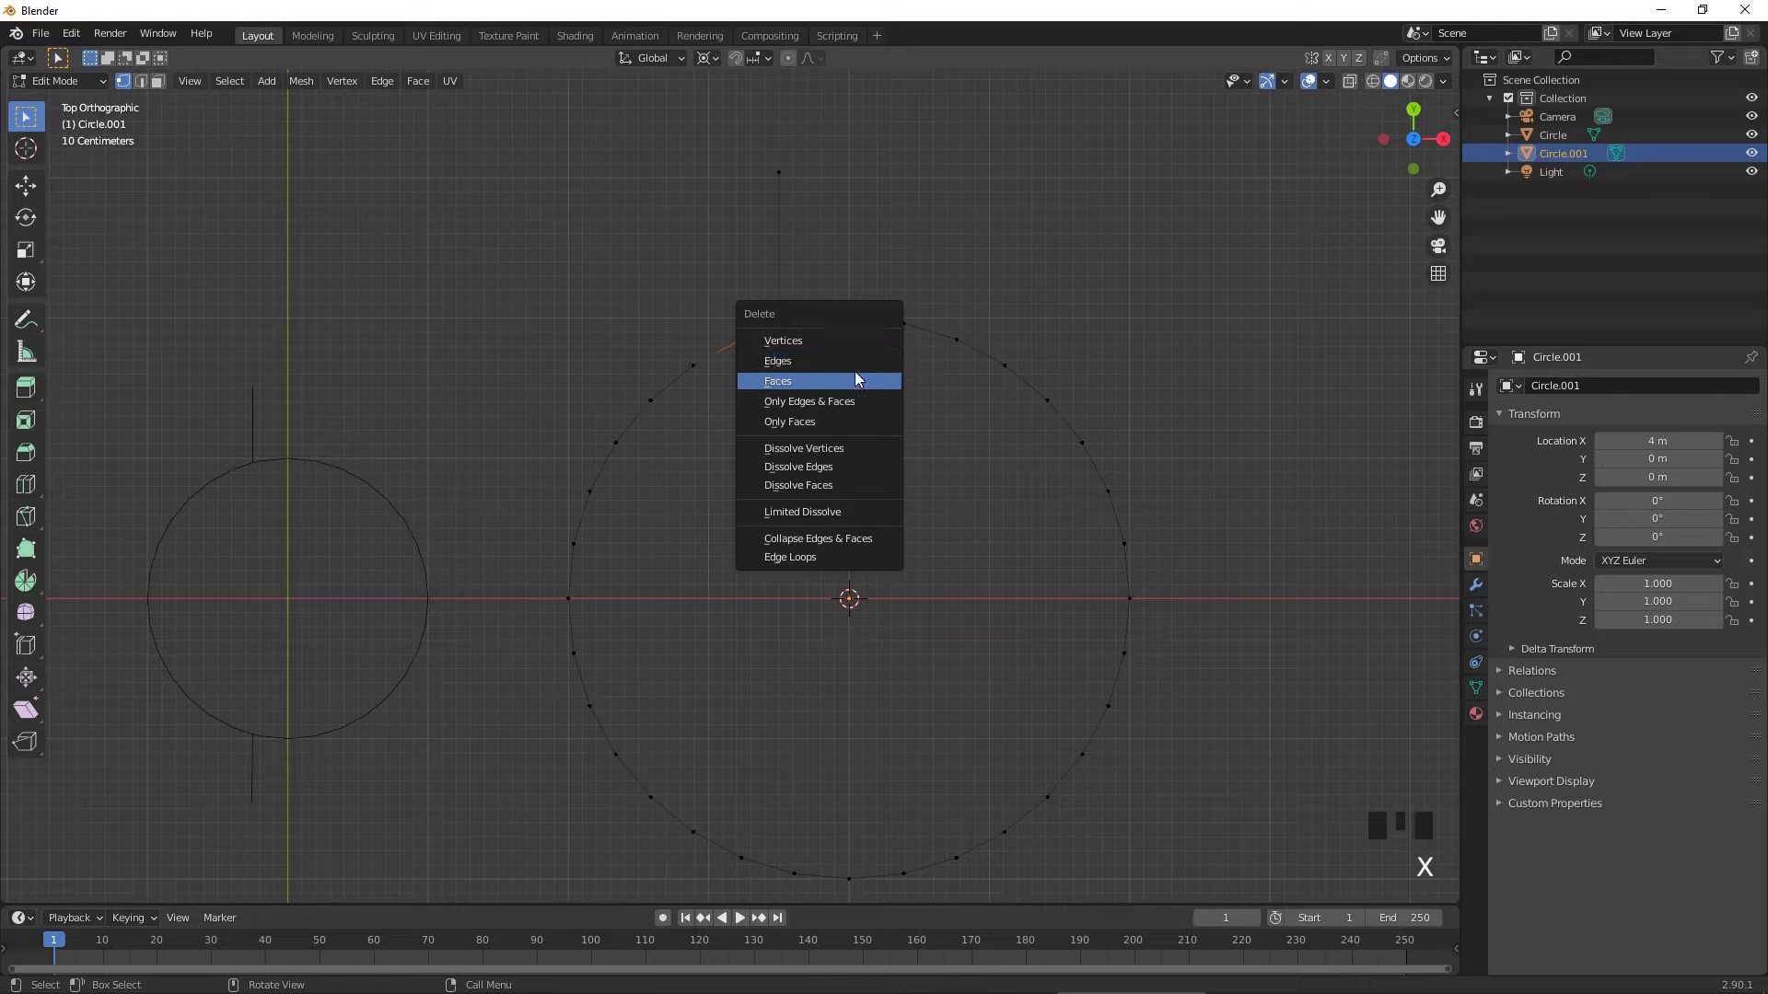
click(777, 333)
click(799, 330)
key(f)
click(778, 342)
click(756, 345)
key(f)
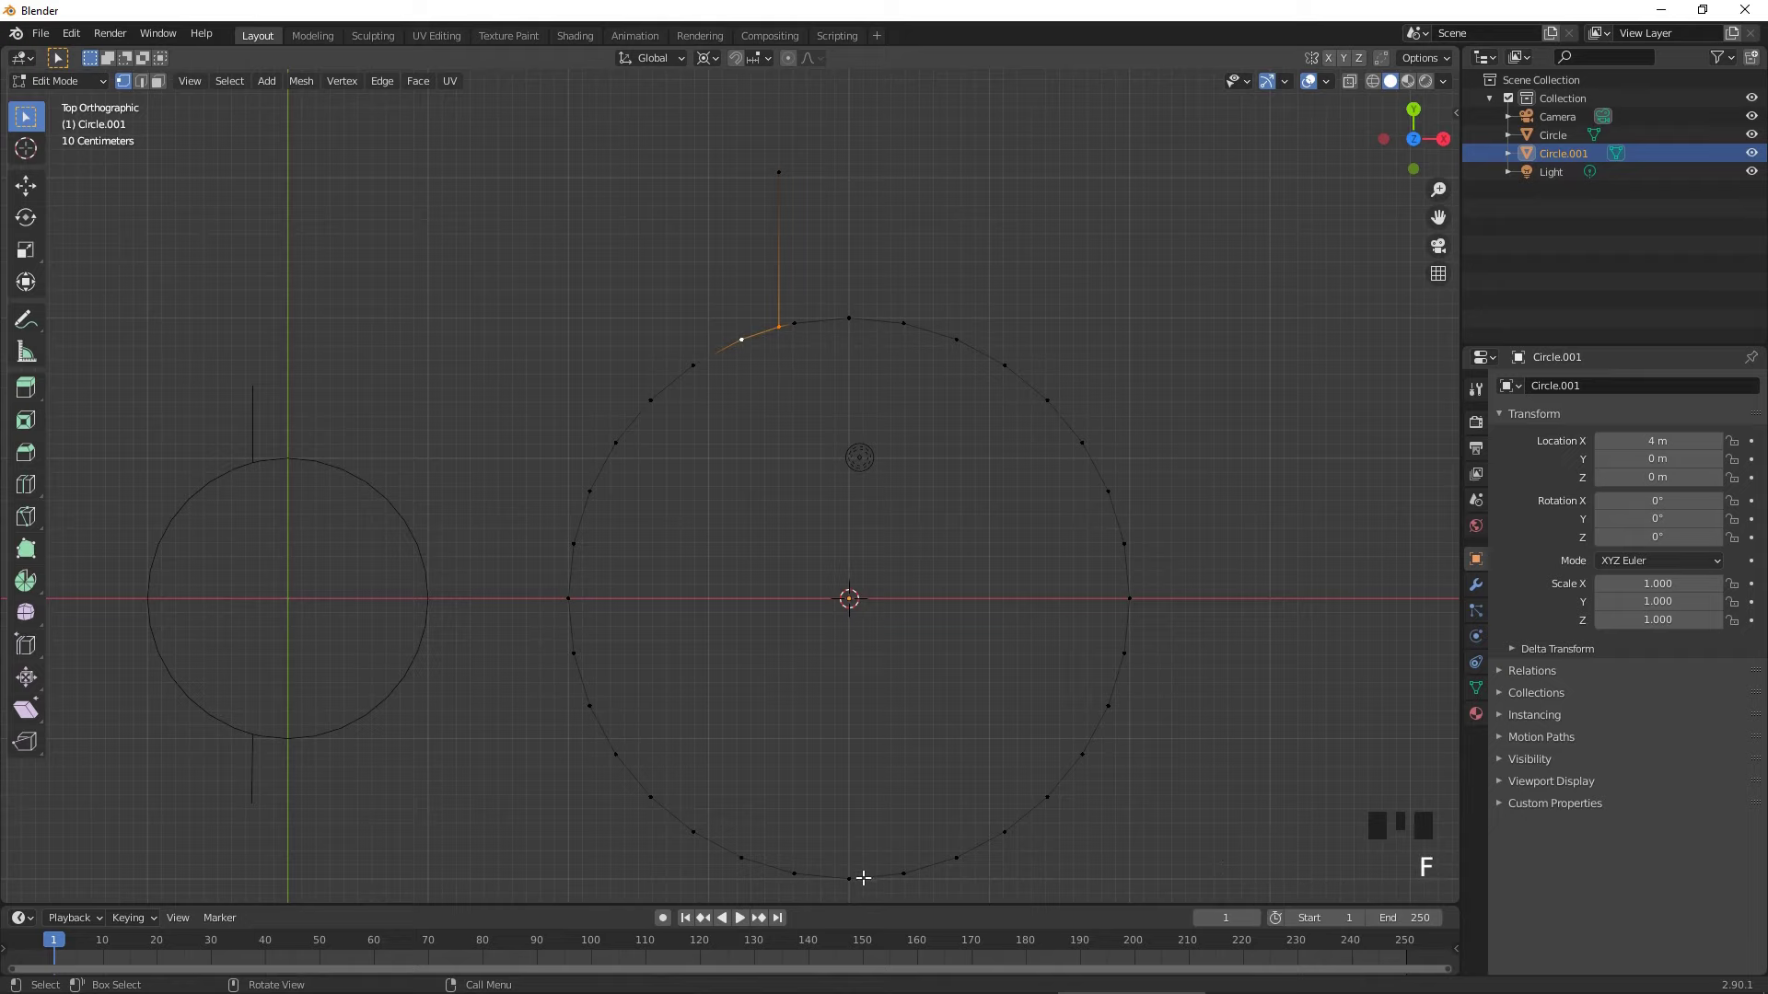
- Duplicate the large circle's bottom vertex, rotate it and extrude an edge downward
click(863, 871)
drag(895, 825, 907, 633)
key(shift+d)
key(r)
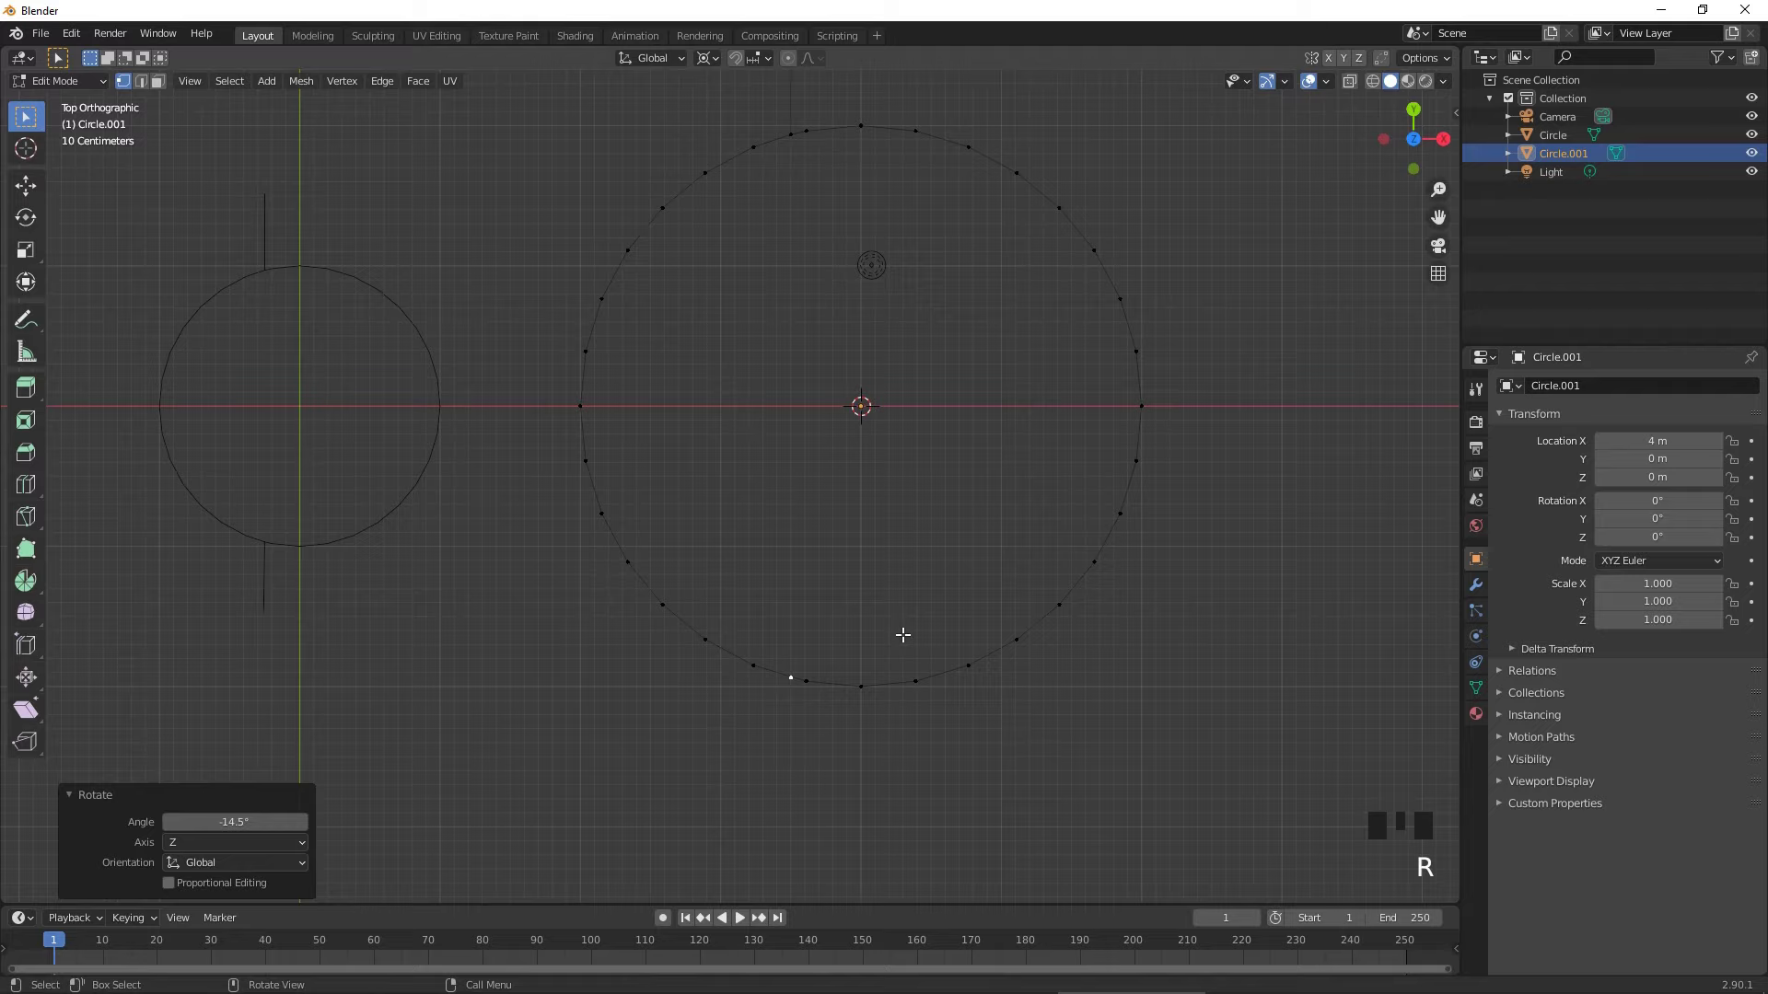
key(e)
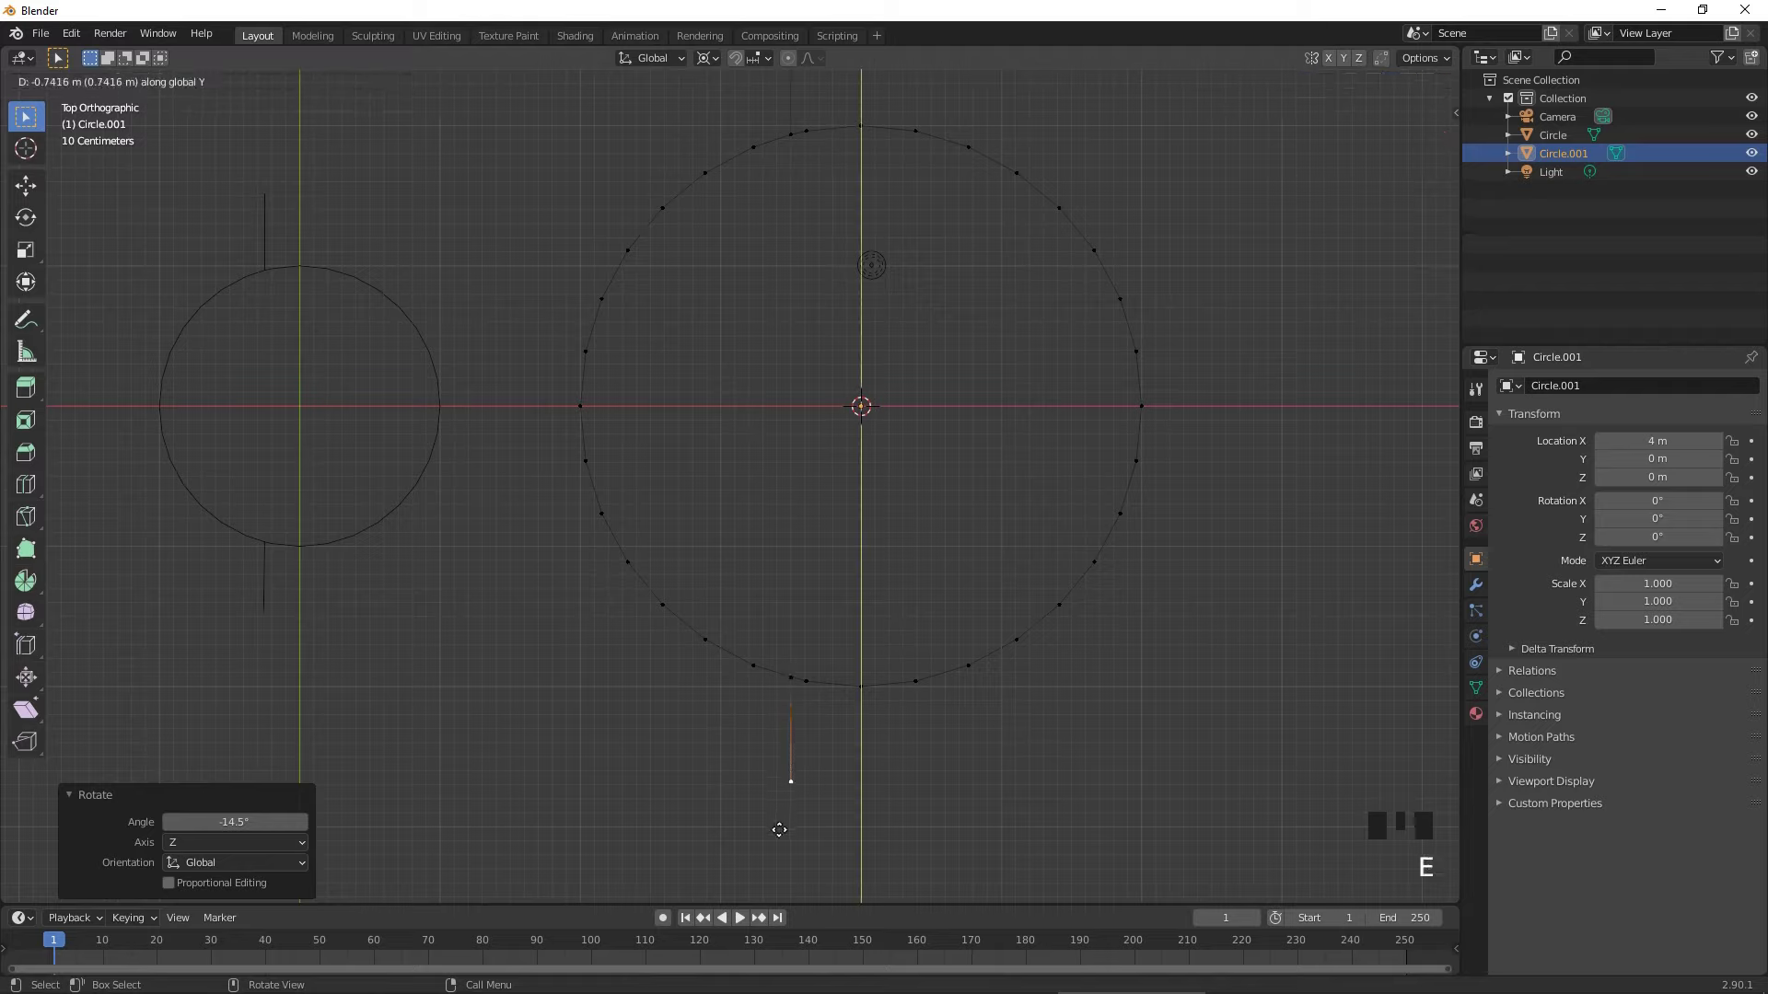
- Clean up the bottom geometry and fill edges linking the circles' offset vertices
click(765, 674)
click(807, 680)
key(x)
click(793, 678)
drag(806, 680, 830, 699)
key(f)
click(790, 674)
click(758, 655)
key(f)
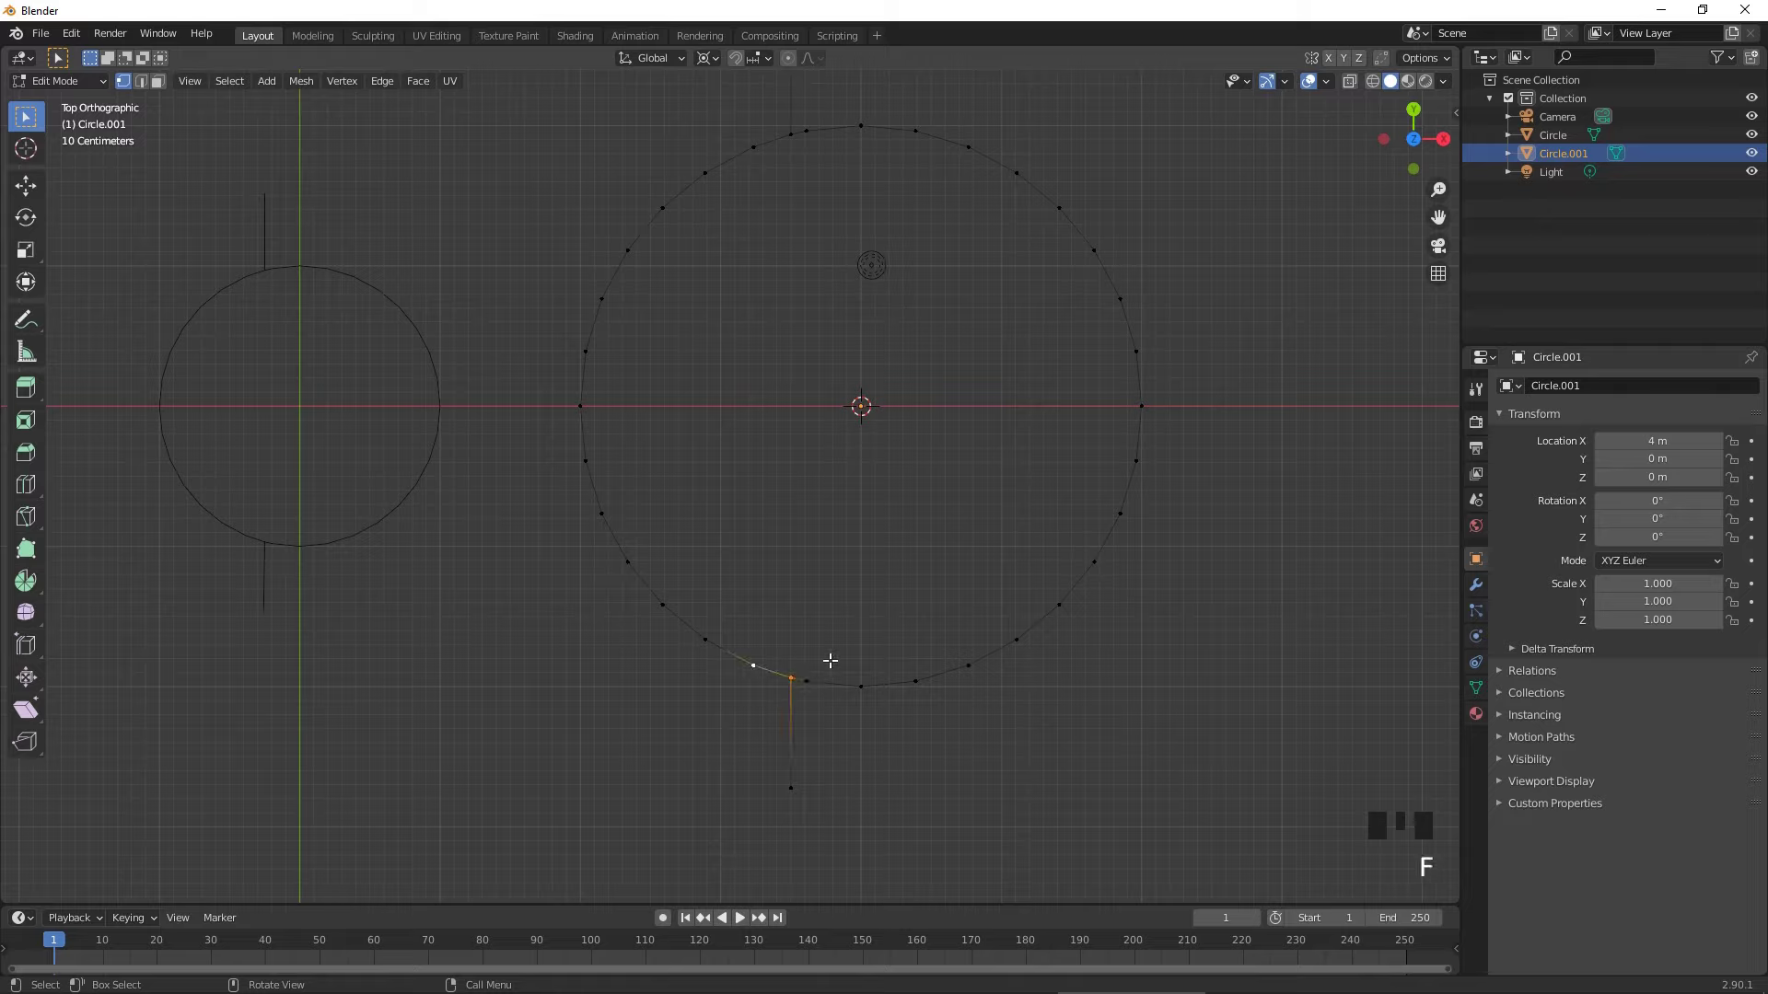
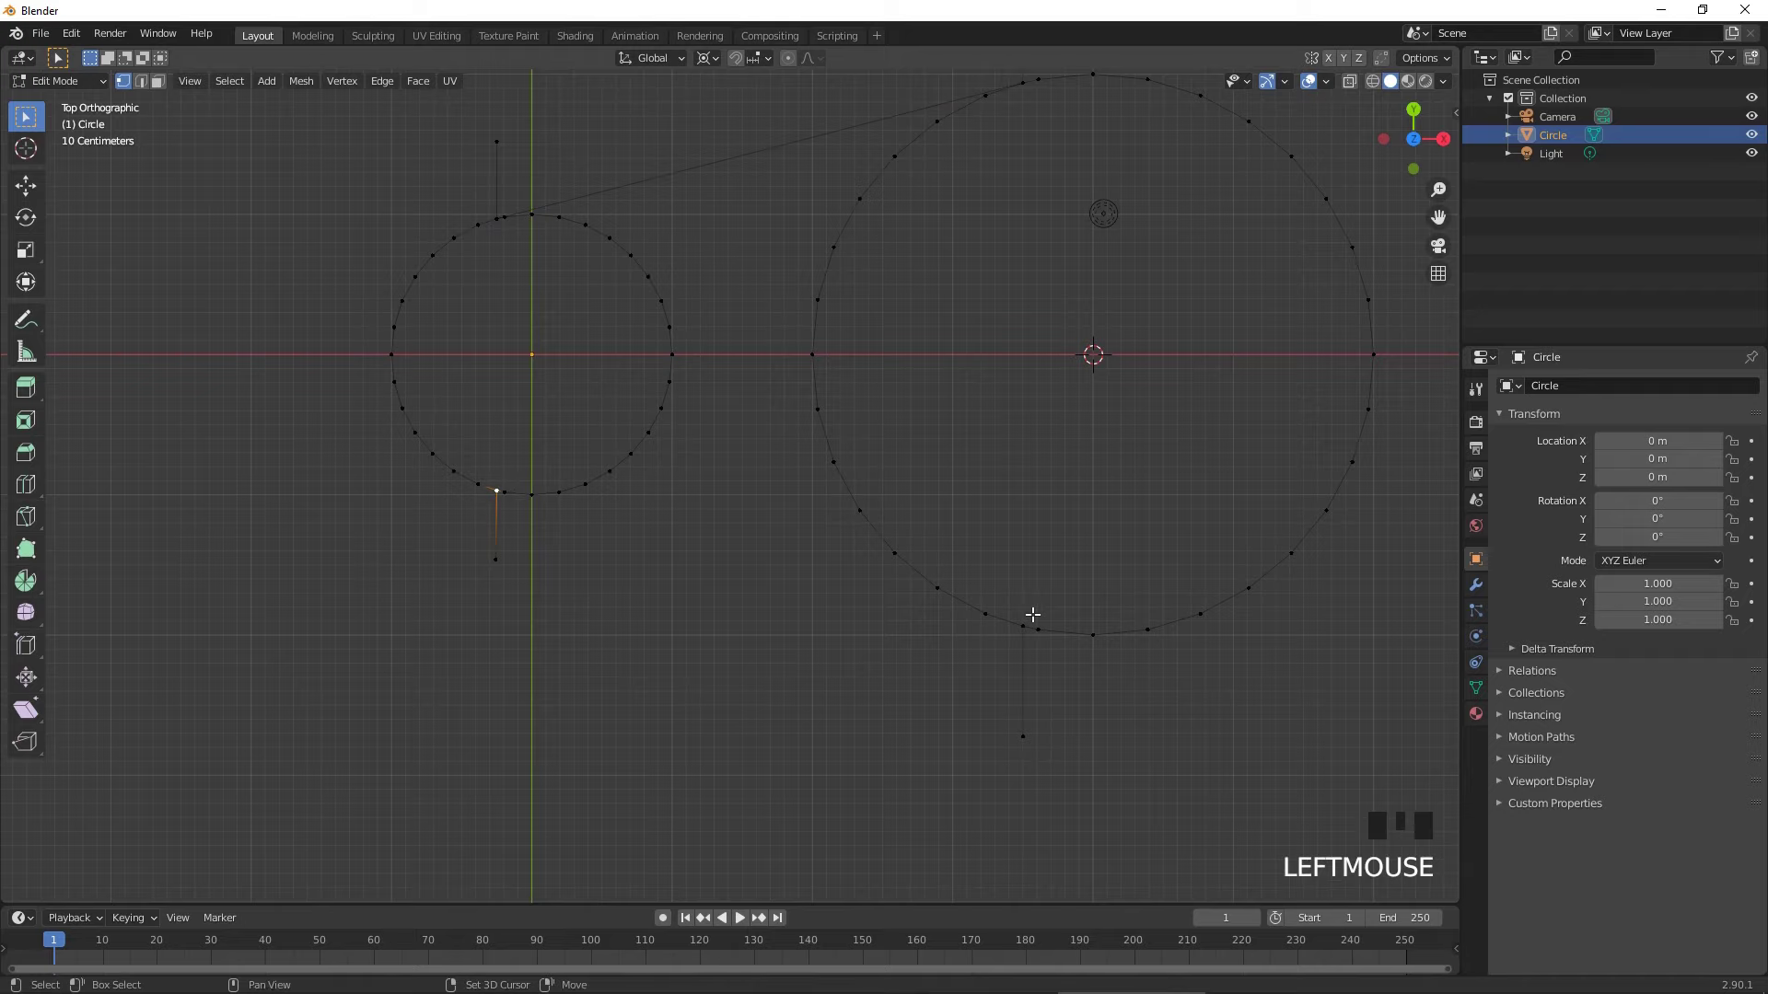
- Join the bottom vertices with a tangent edge and select the vertical helper vertices
click(1033, 615)
key(f)
drag(1022, 434, 448, 219)
click(447, 219)
drag(439, 674, 457, 680)
click(966, 835)
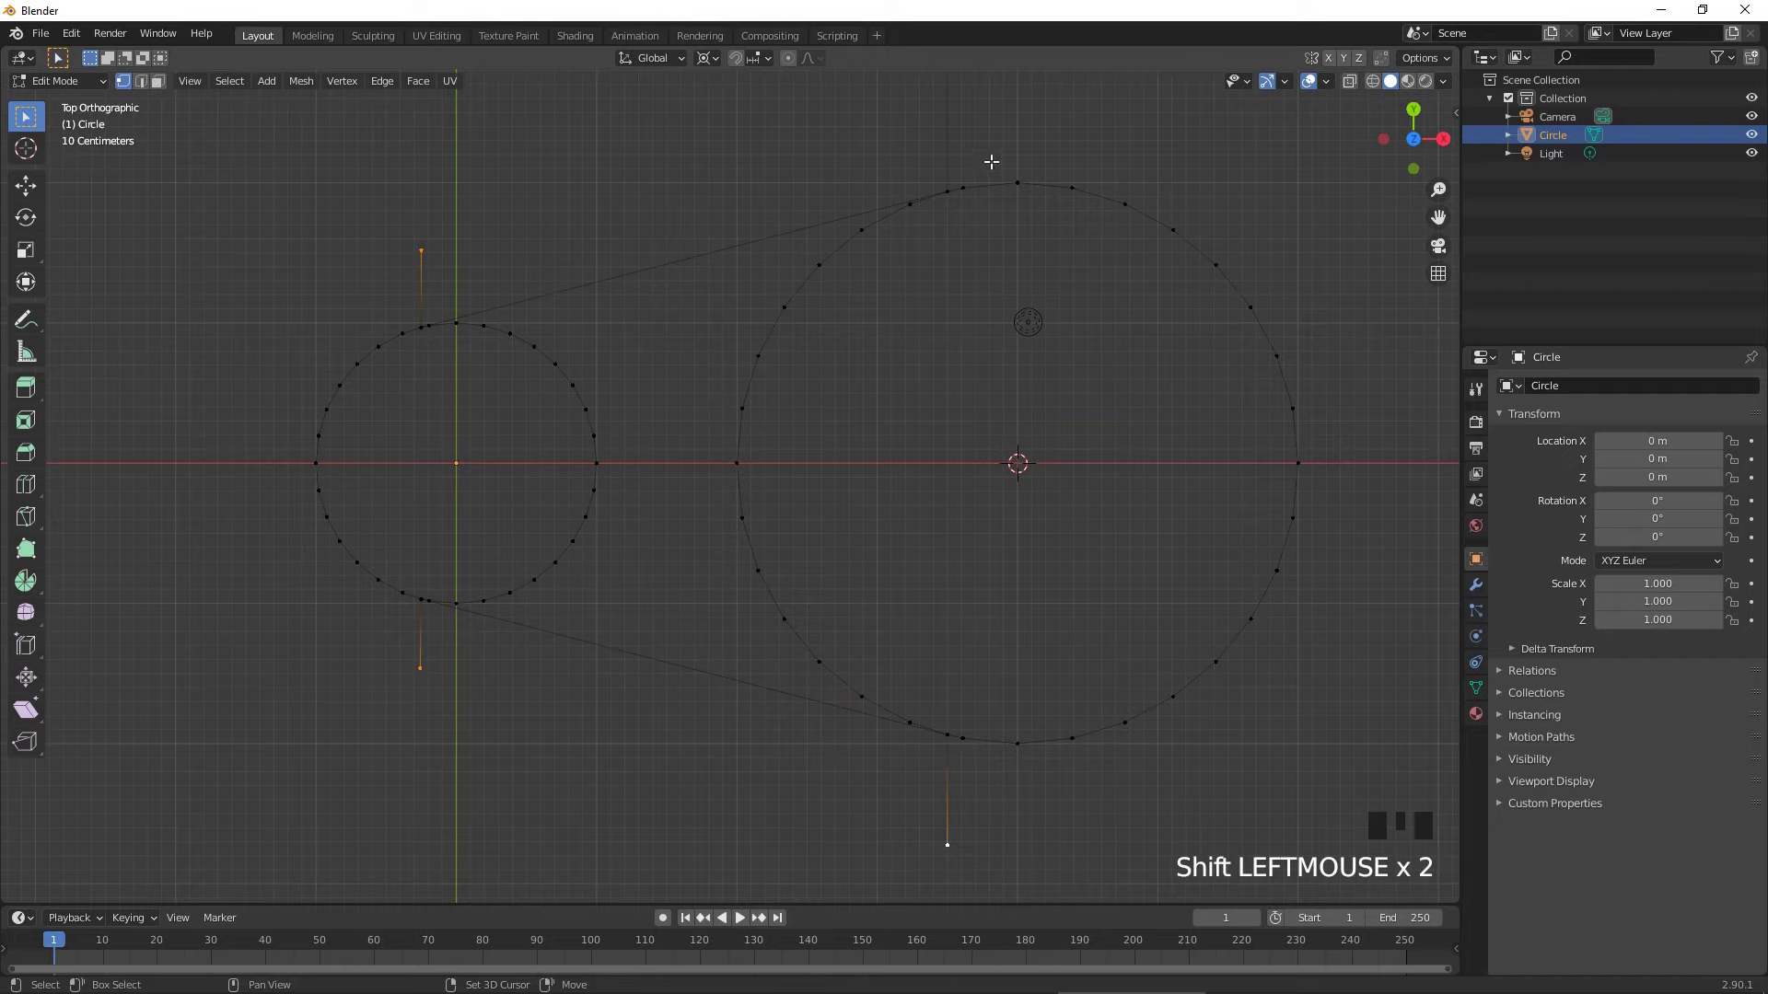
drag(993, 186, 951, 127)
click(951, 127)
- Delete the helper vertices, leaving the belt outline, and return to Object Mode
scroll(down, 3)
drag(988, 329, 986, 284)
key(x)
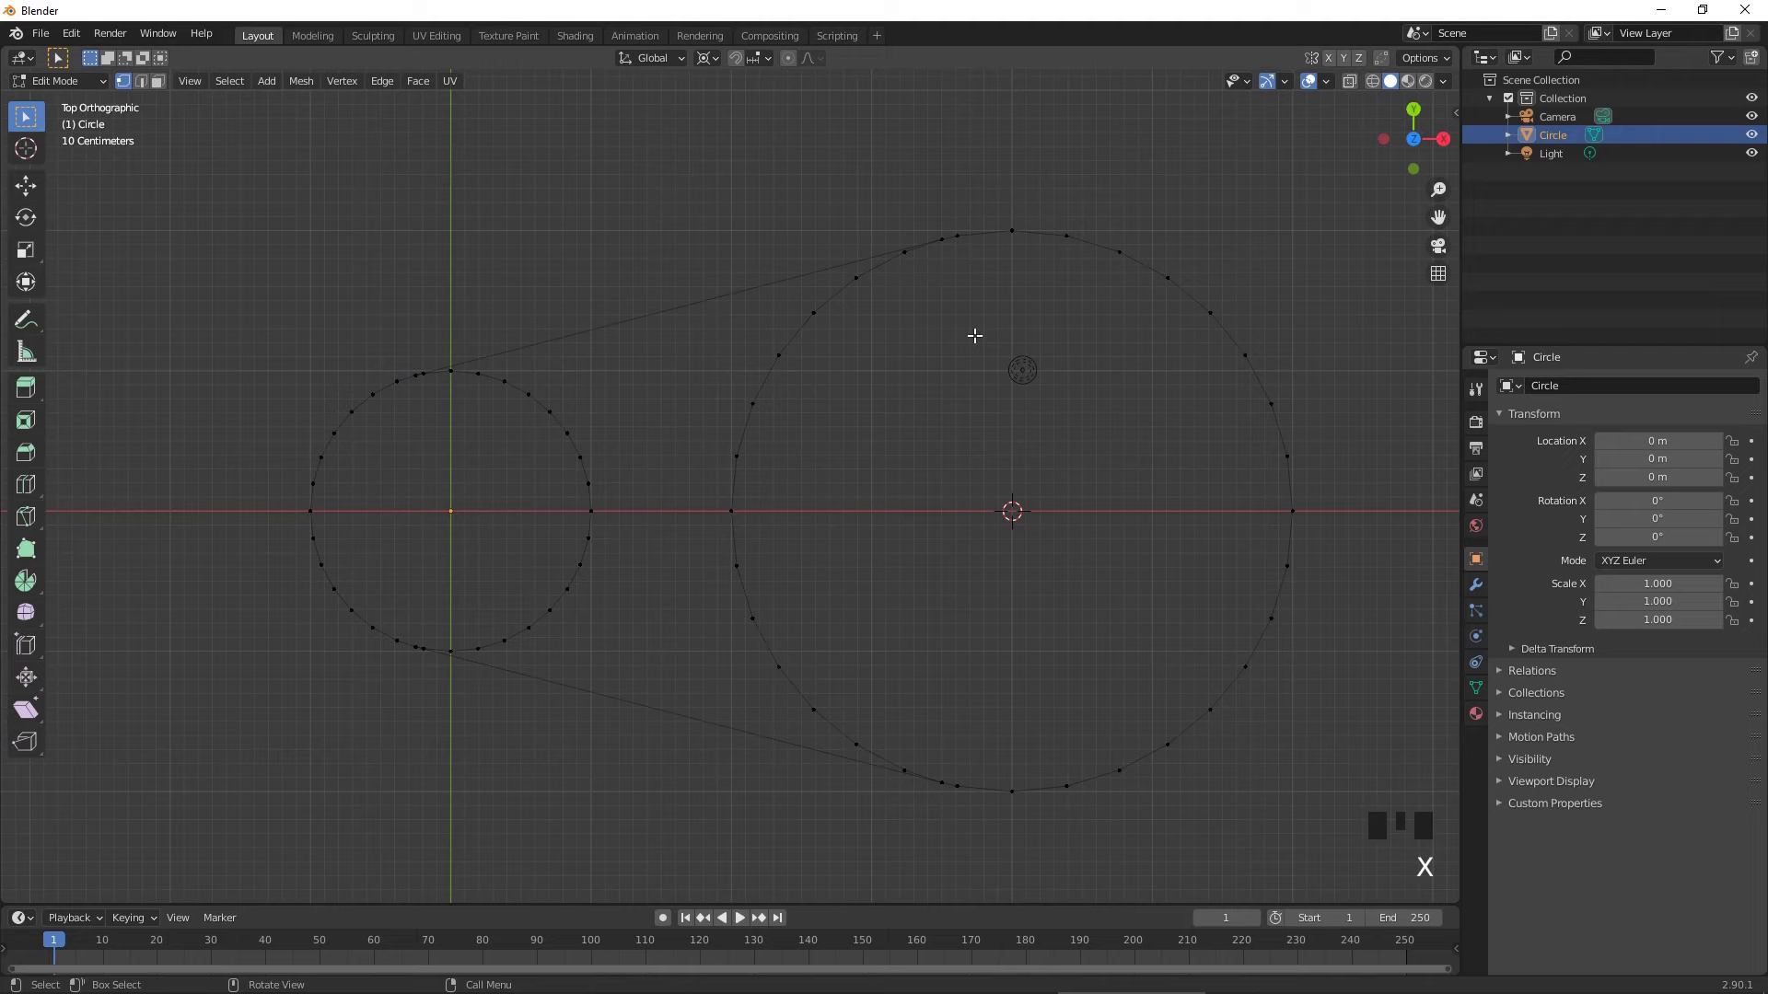
key(Tab)
drag(997, 413, 1102, 443)
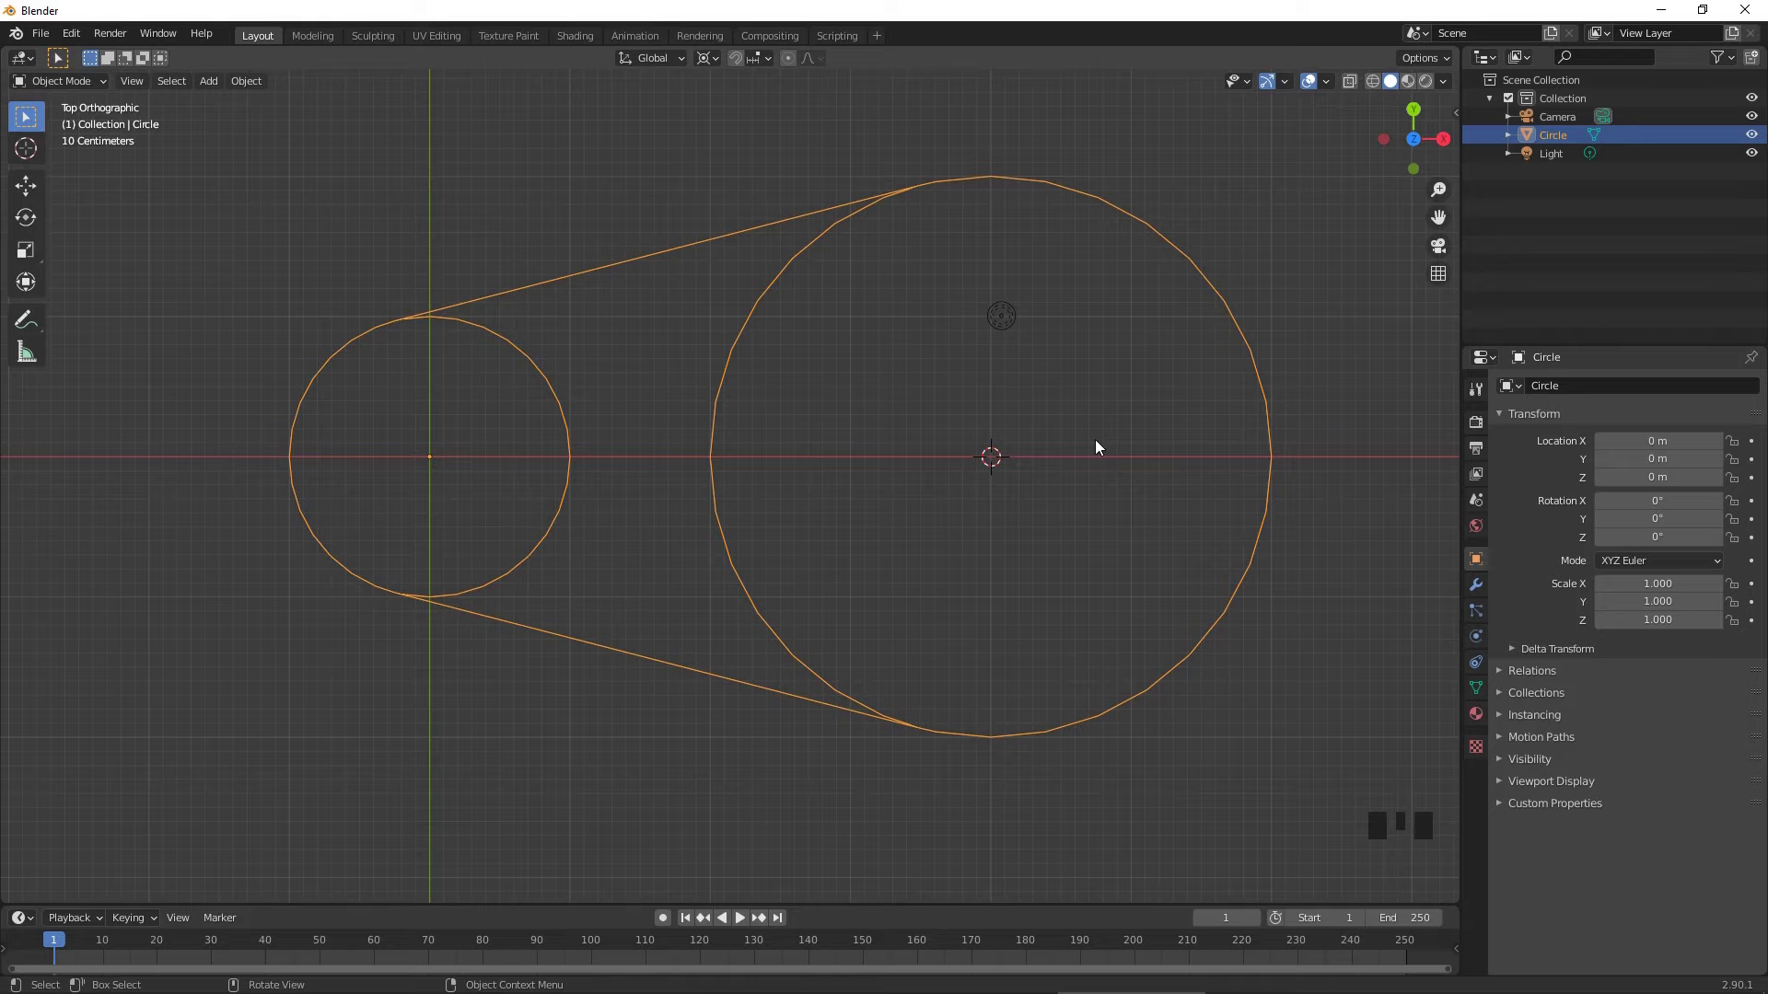
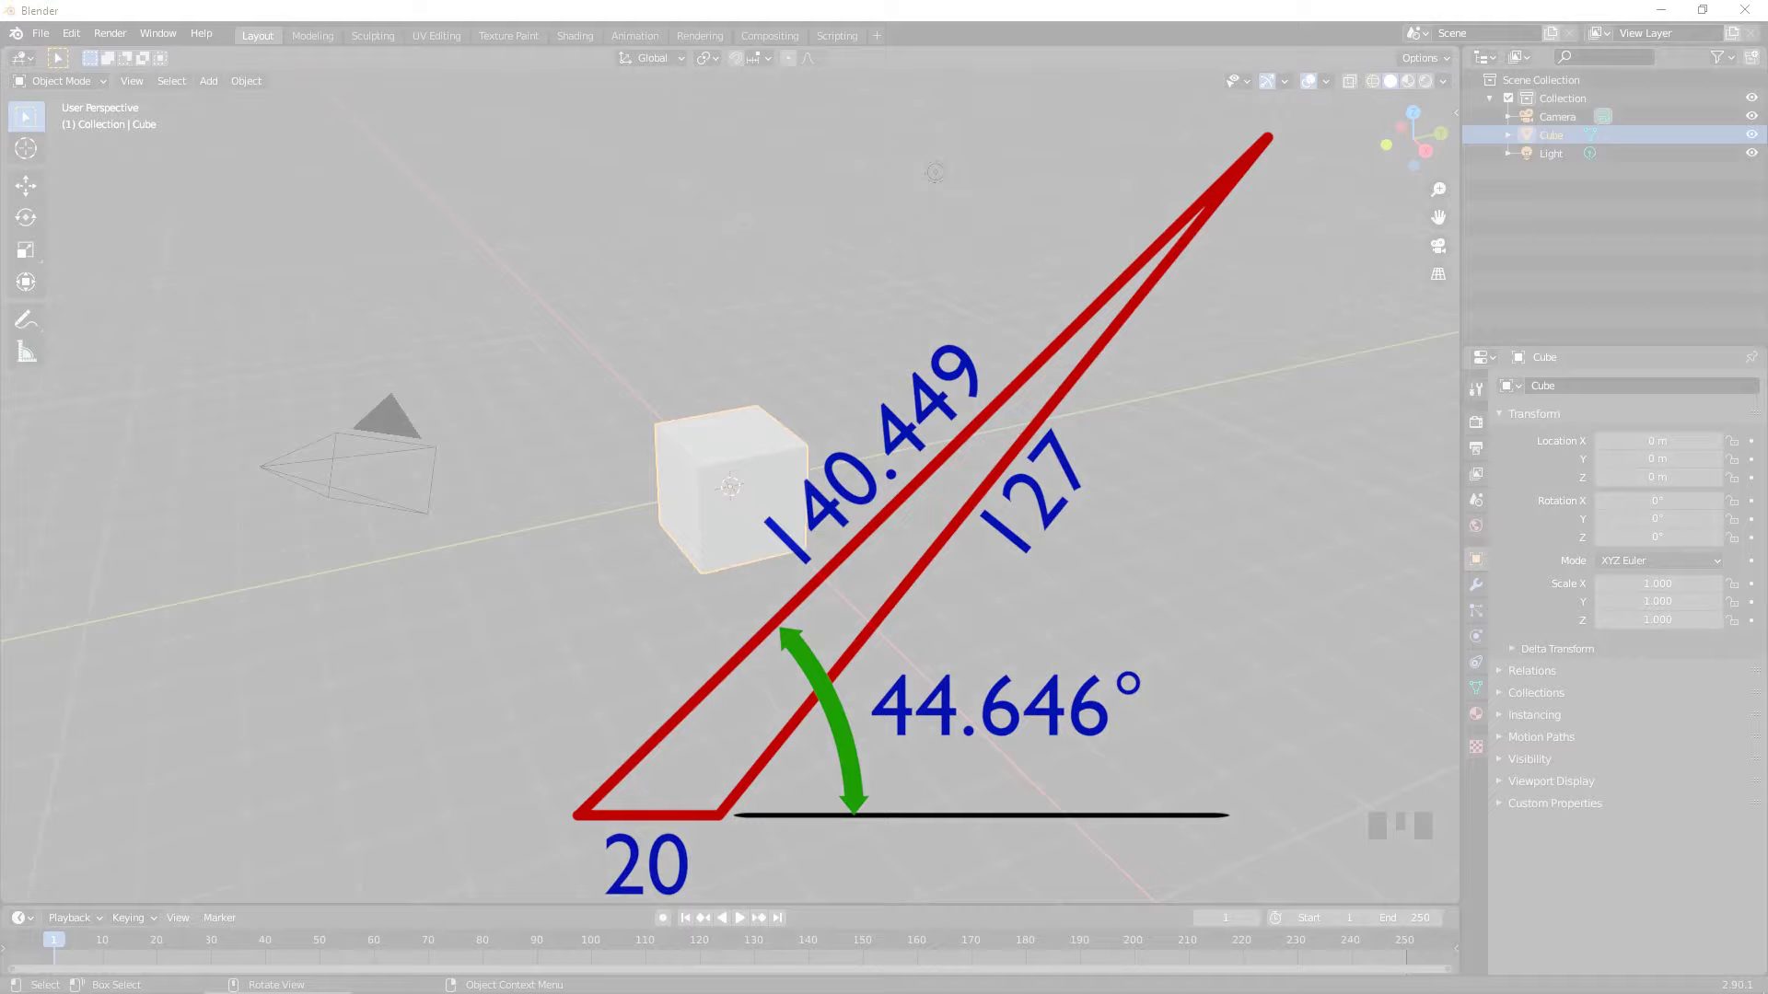
- Delete the default objects, switch to top orthographic view and set length units to millimetres
key(a)
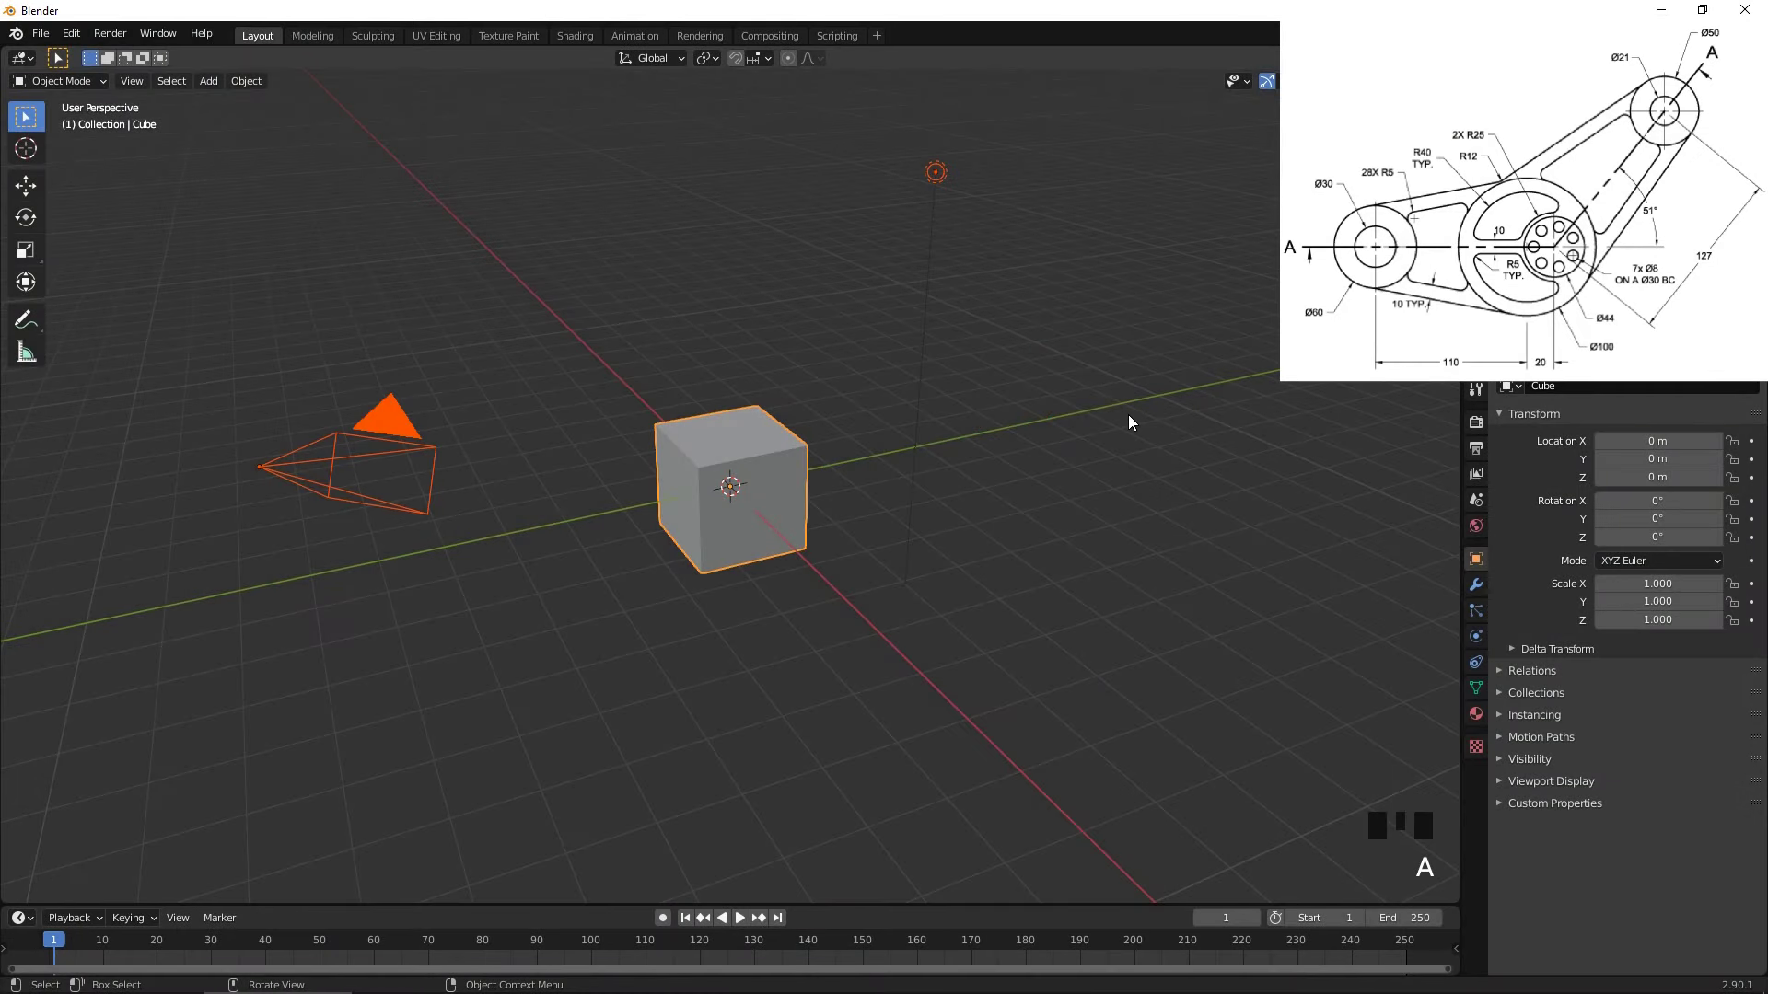
key(x)
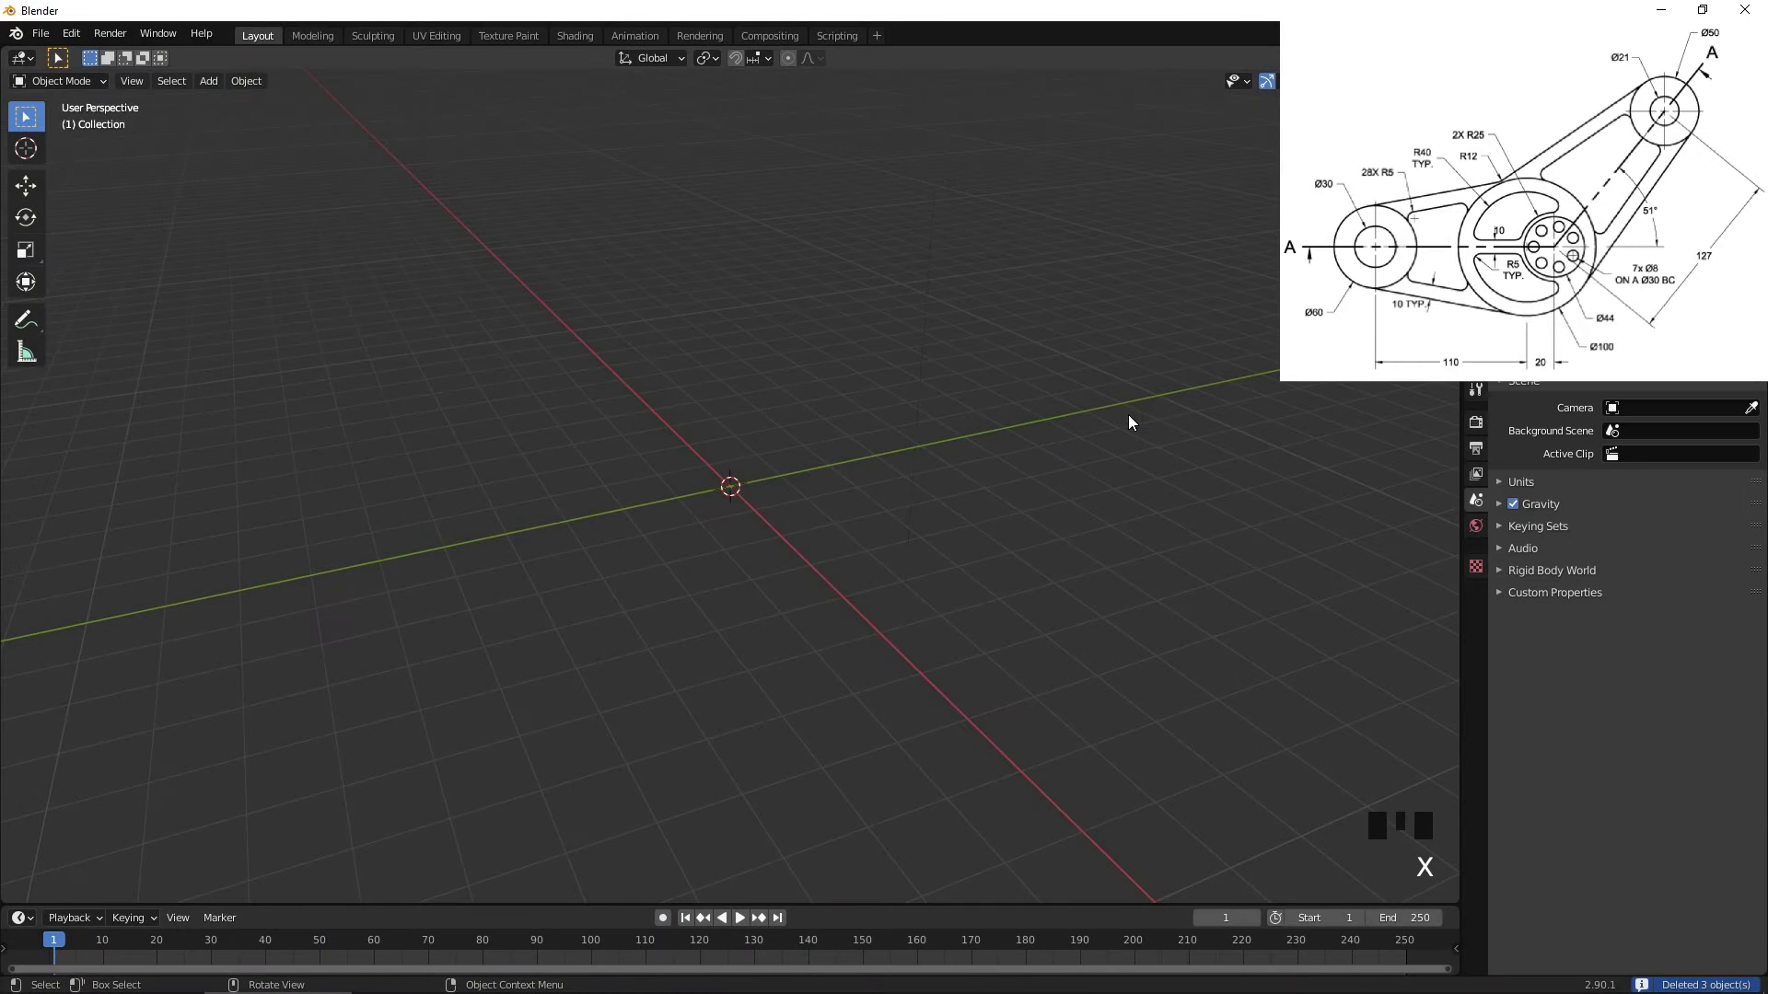
key(KP_7)
key(KP_5)
key(KP_5)
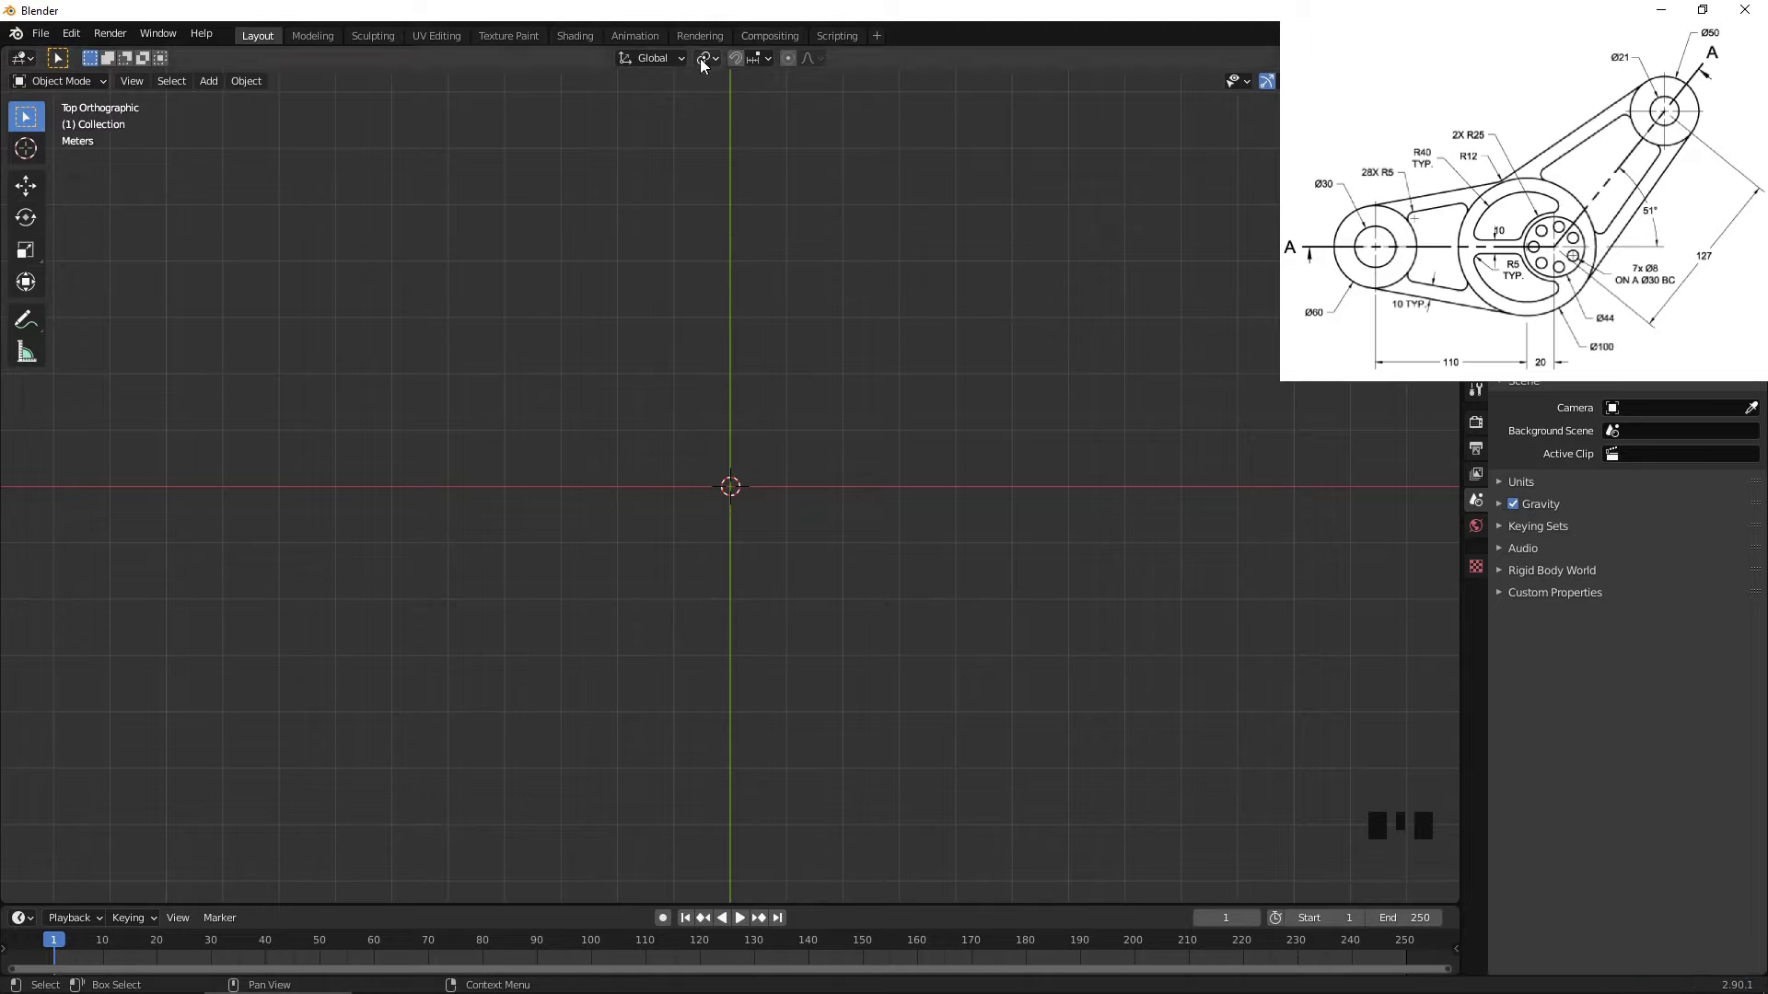
drag(709, 67, 1182, 252)
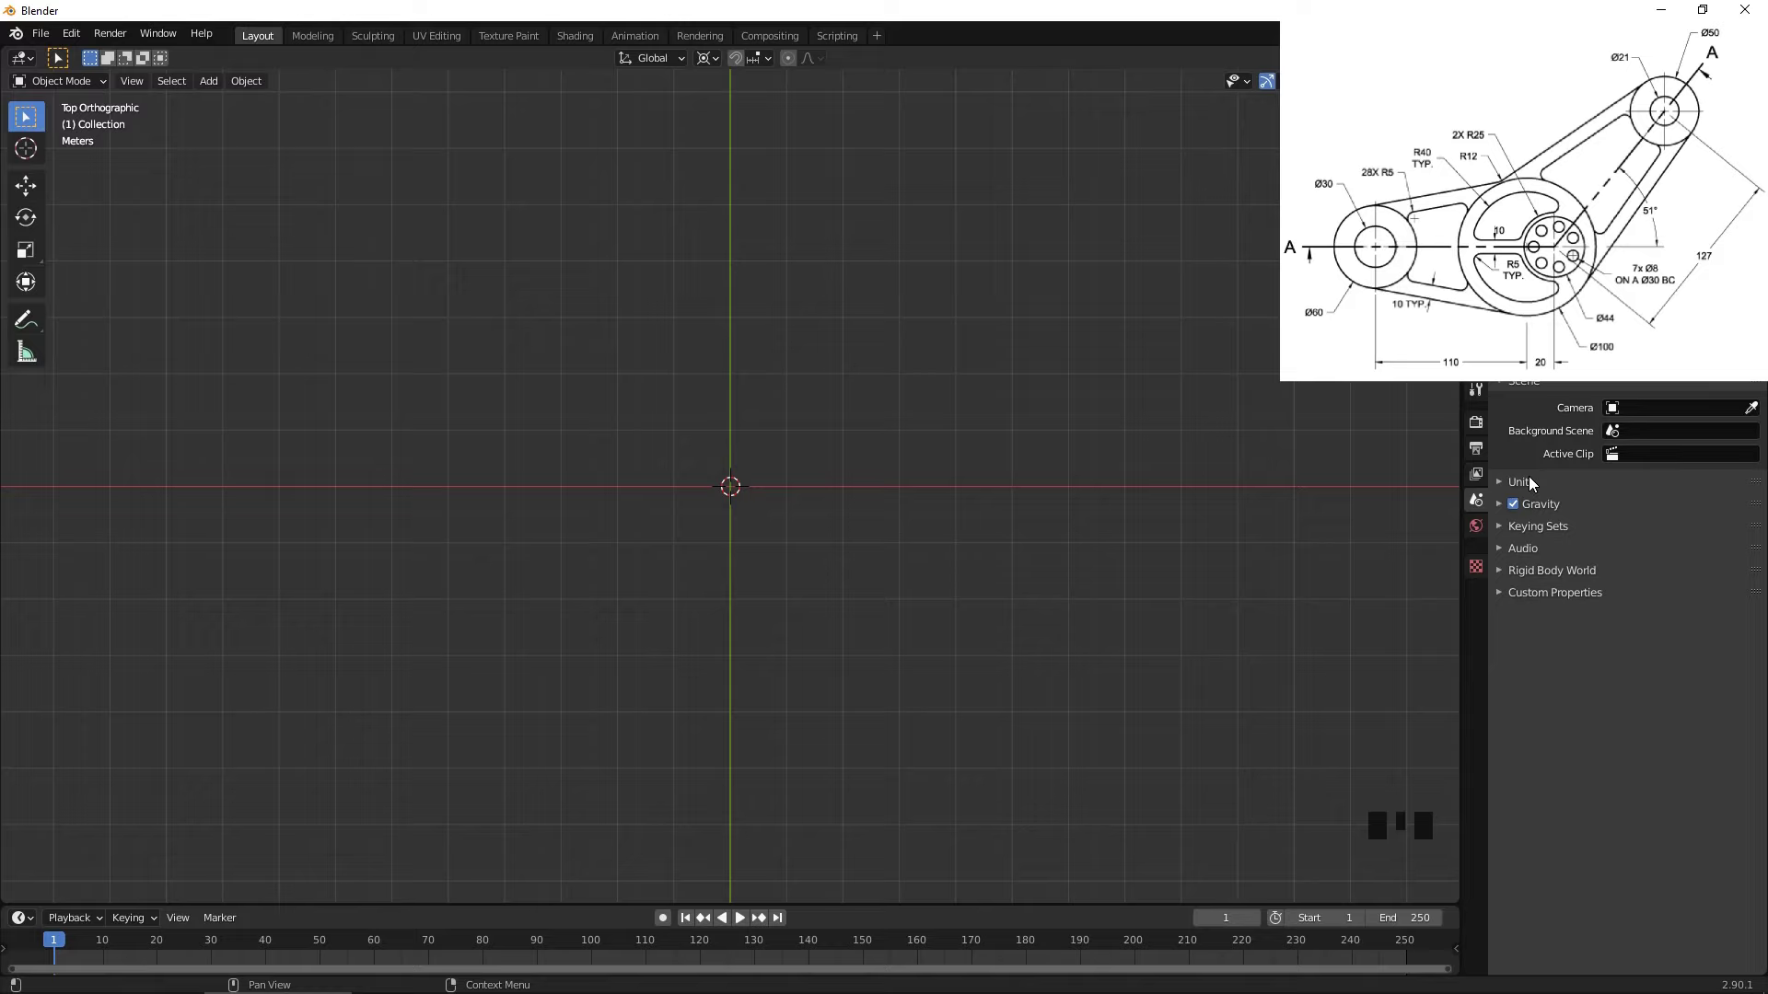
drag(1535, 484, 906, 473)
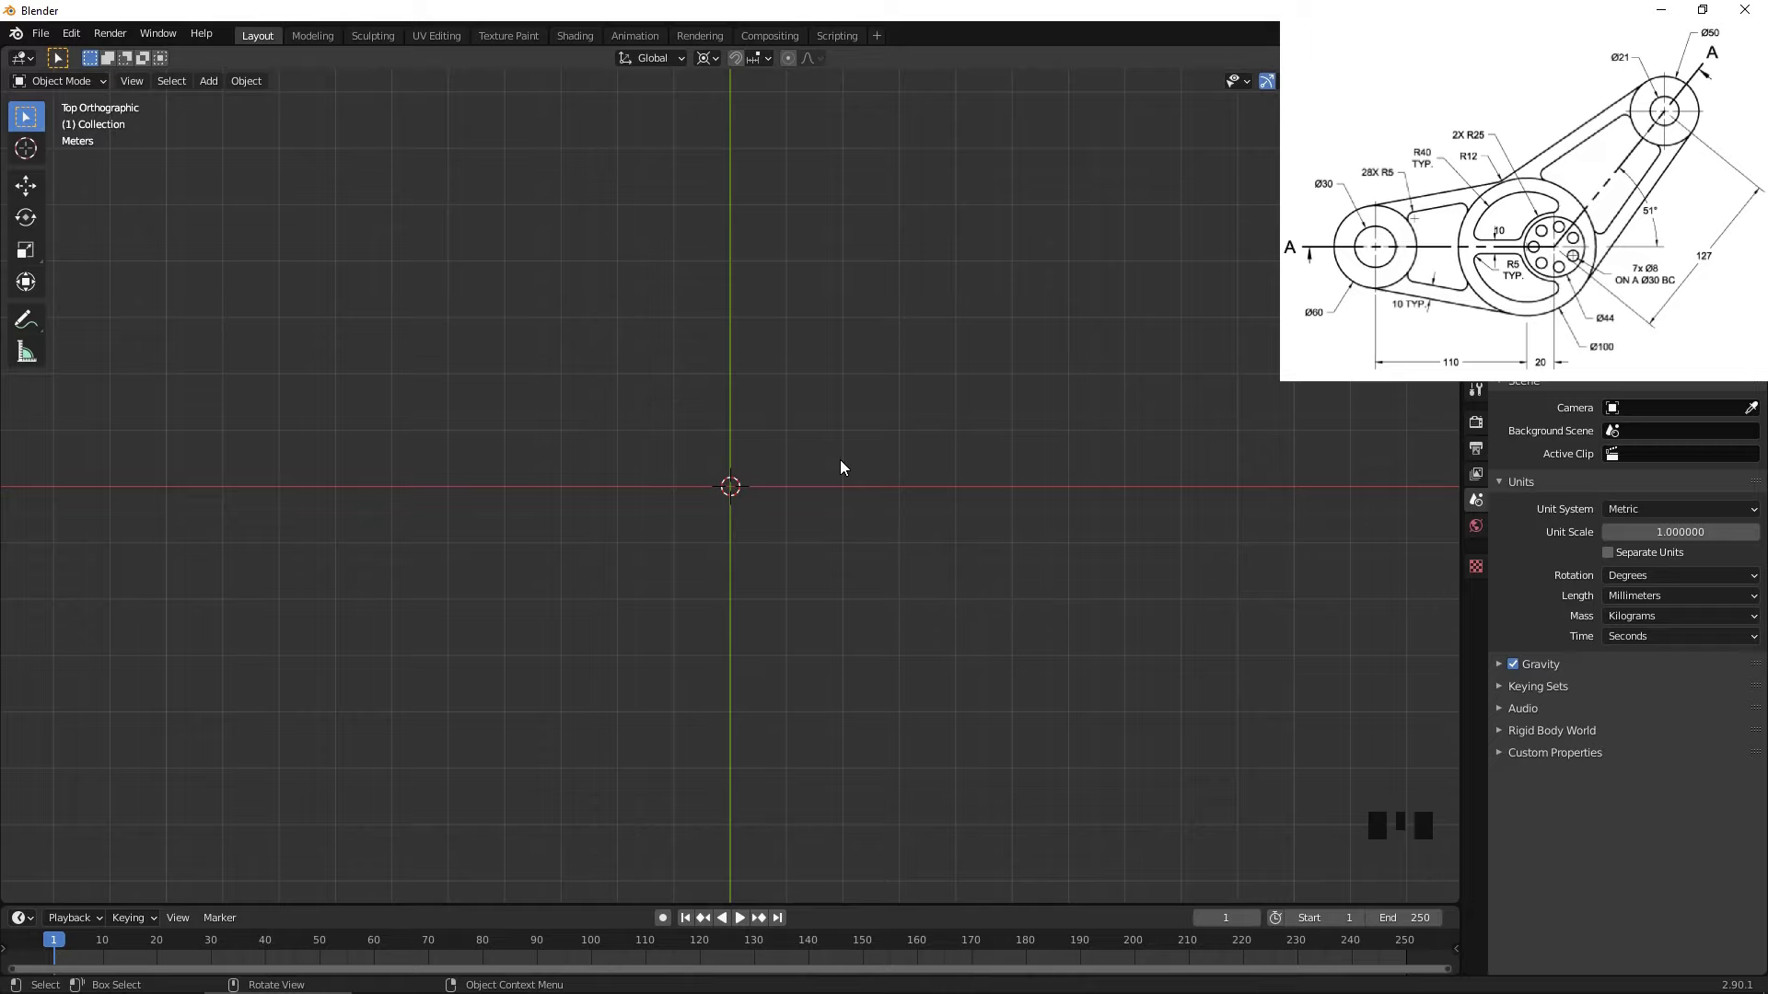
- Add a 50 mm circle at the origin and a 30 mm circle moved 110 mm left
key(shift+a)
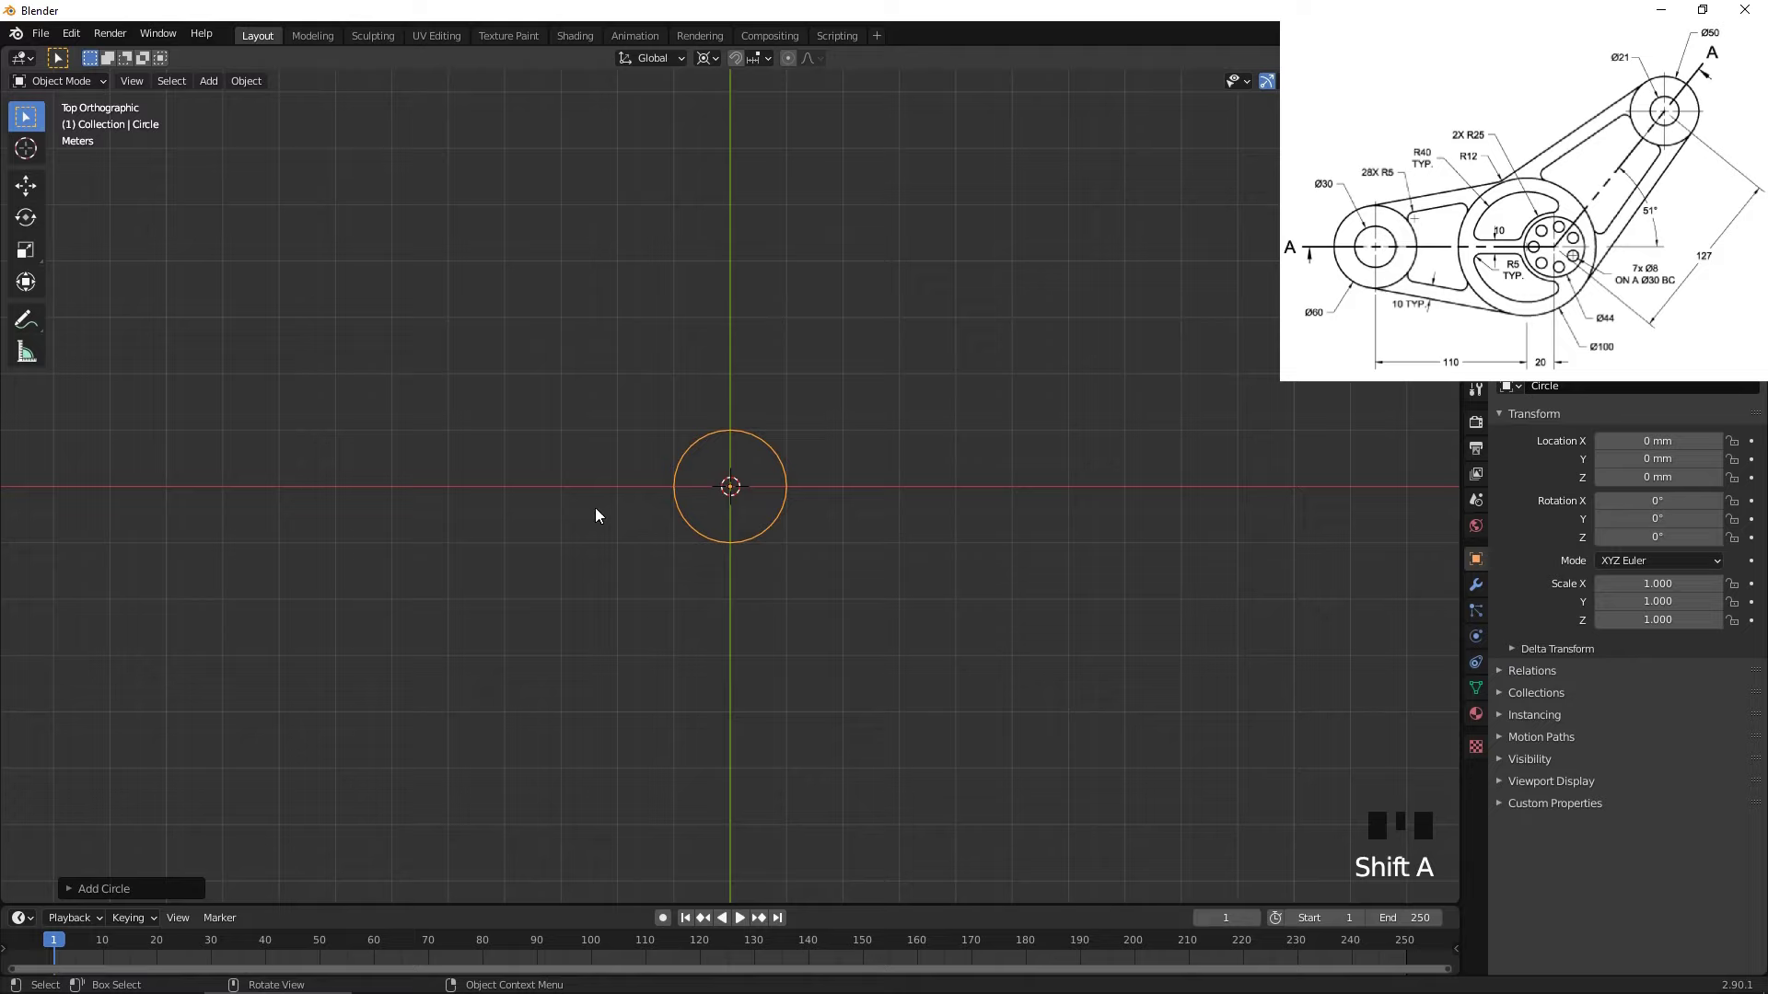
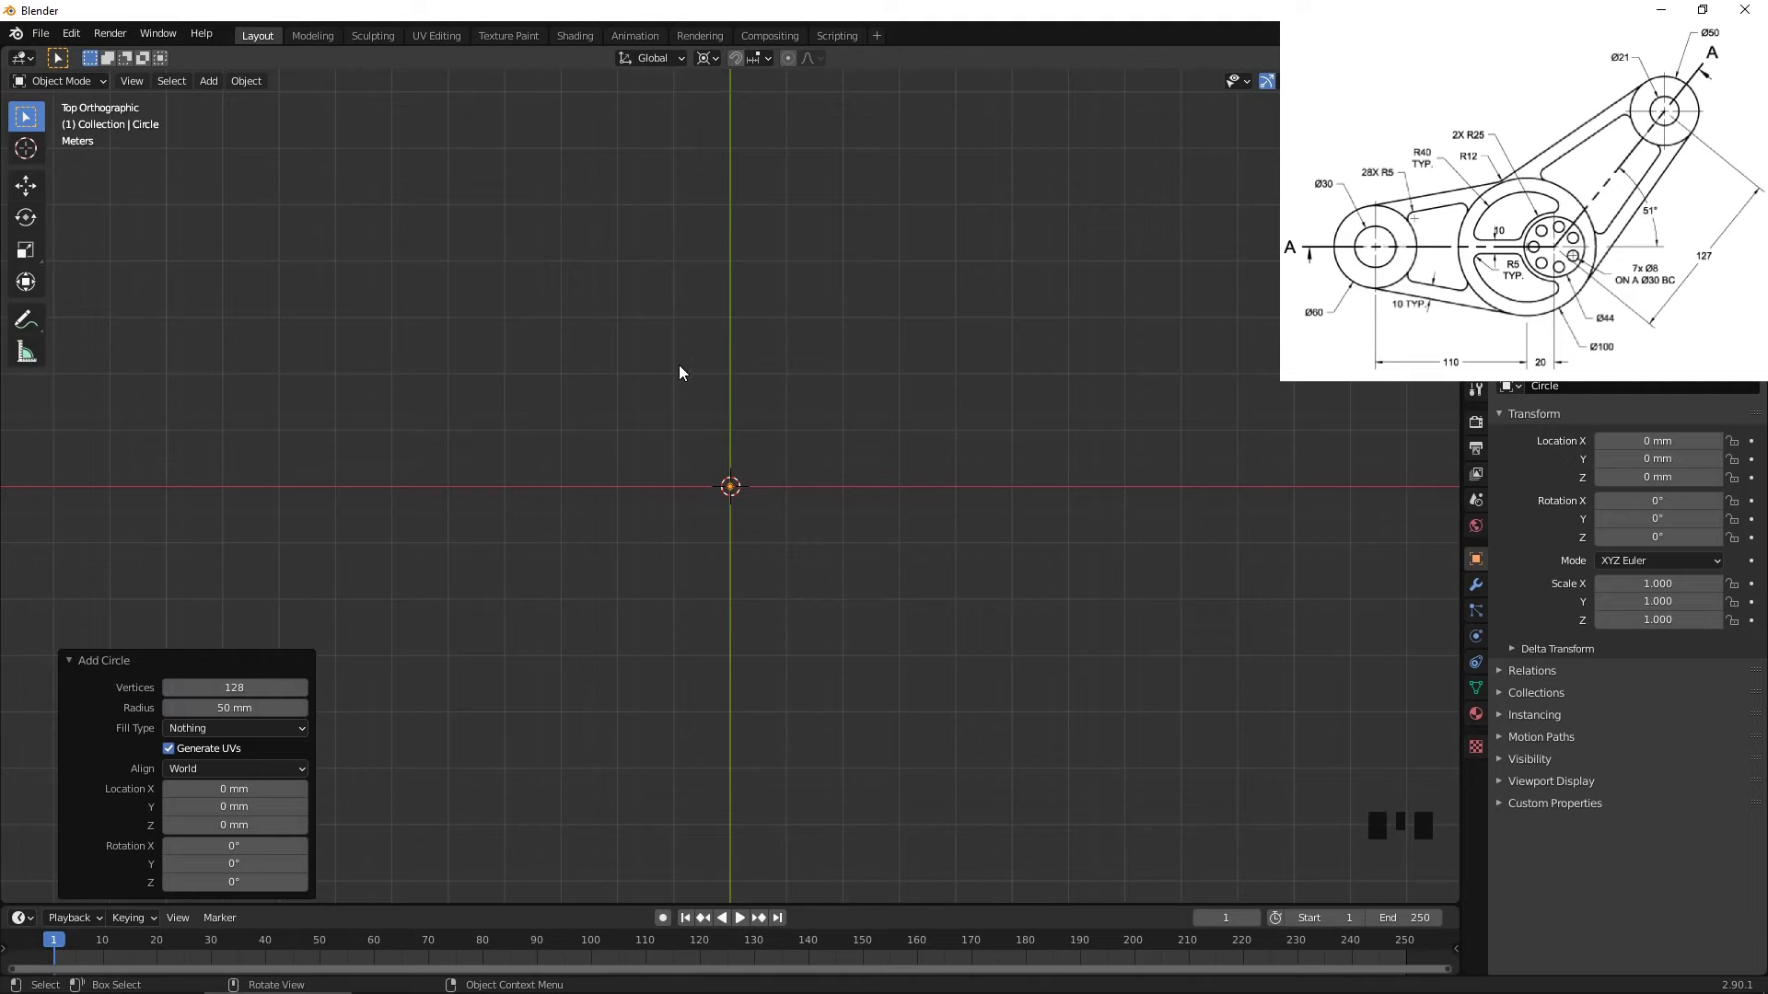
scroll(up, 3)
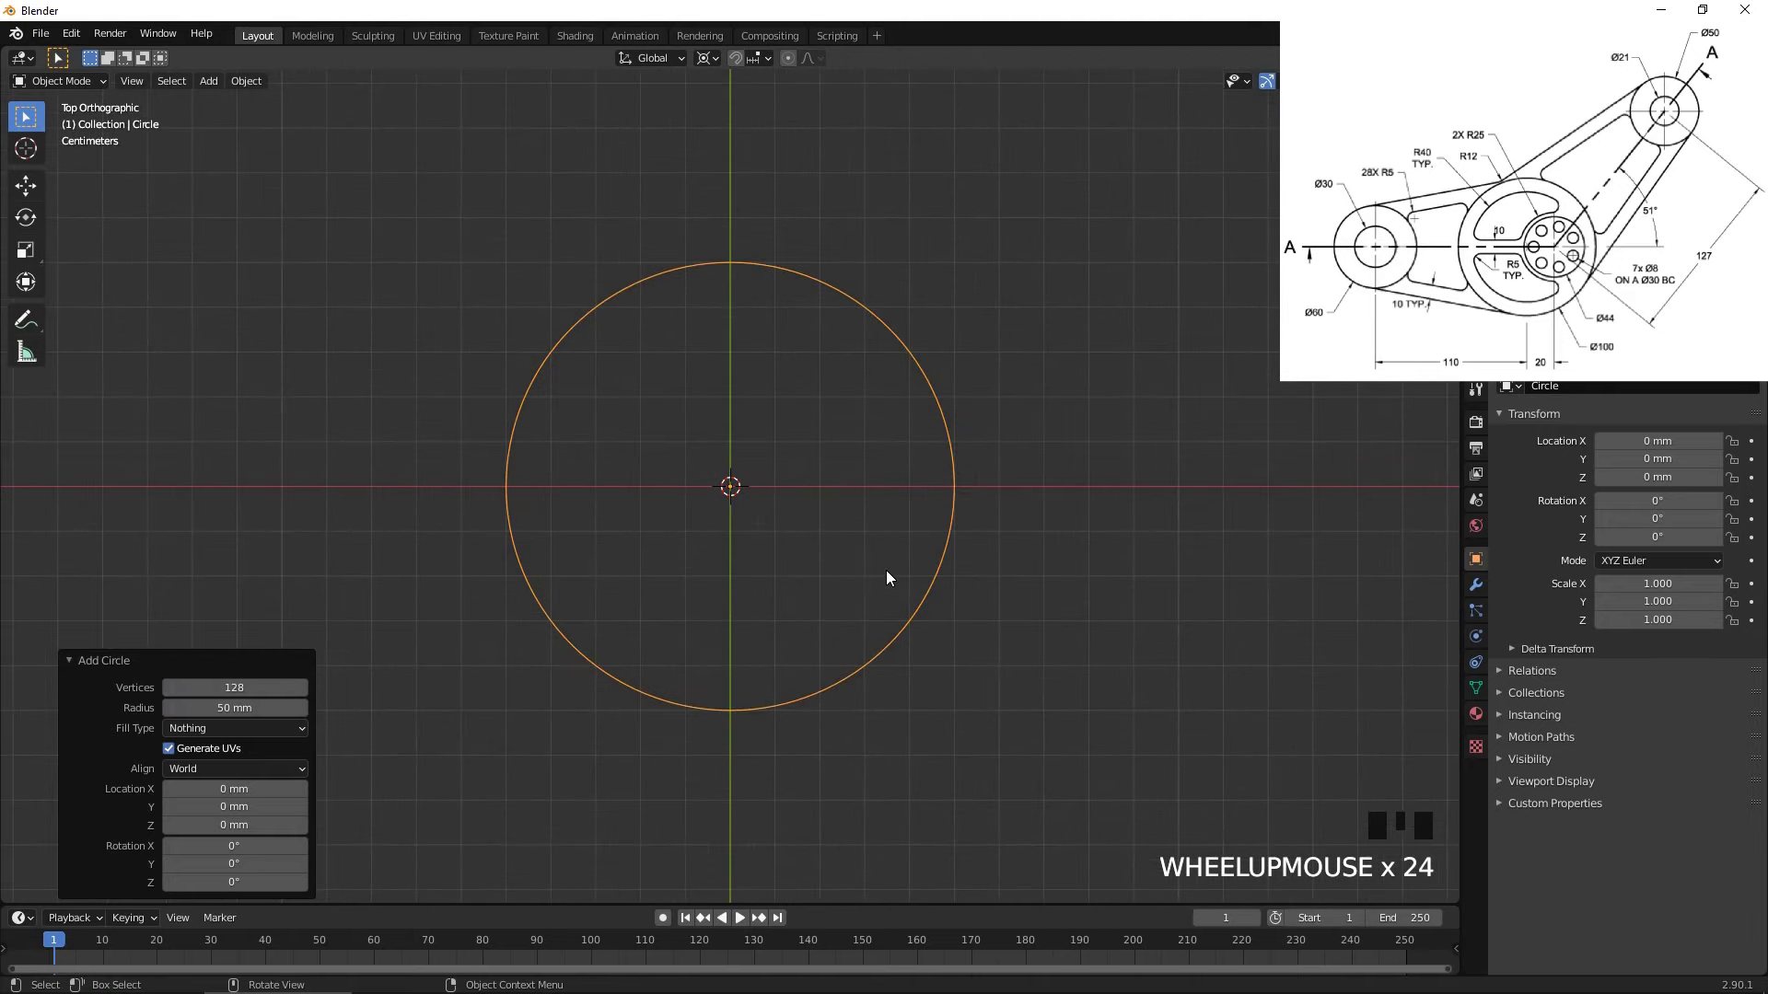
key(shift+a)
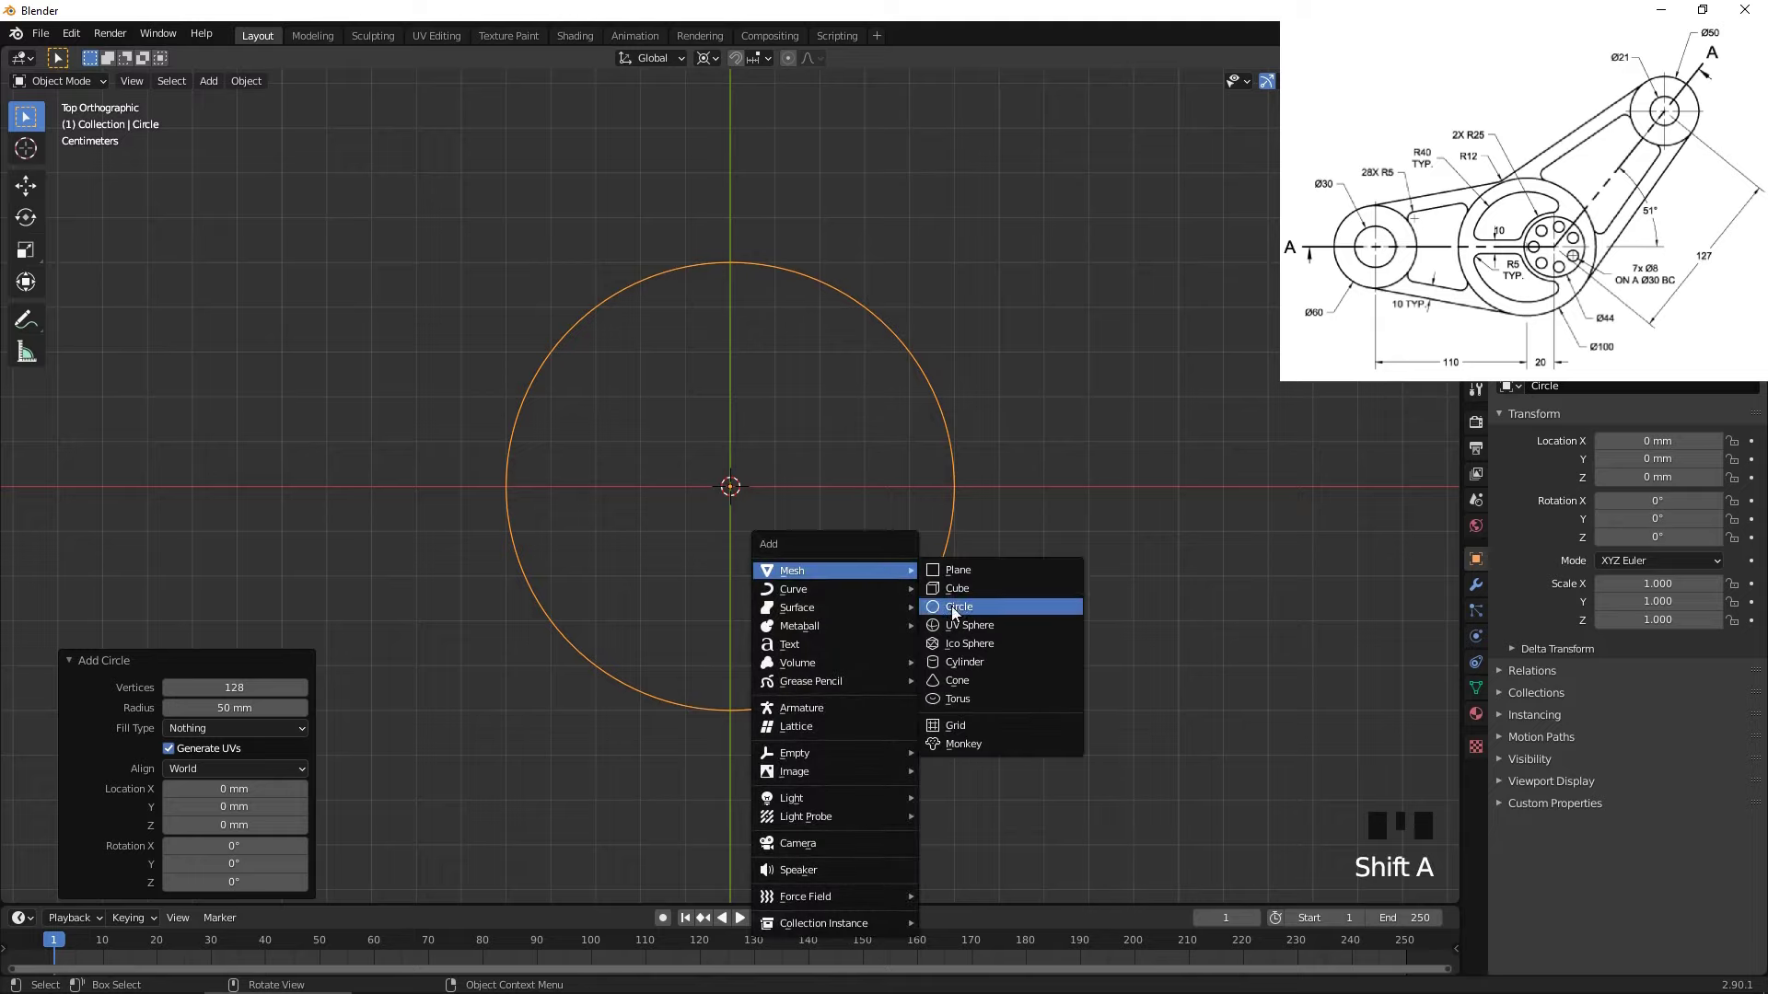
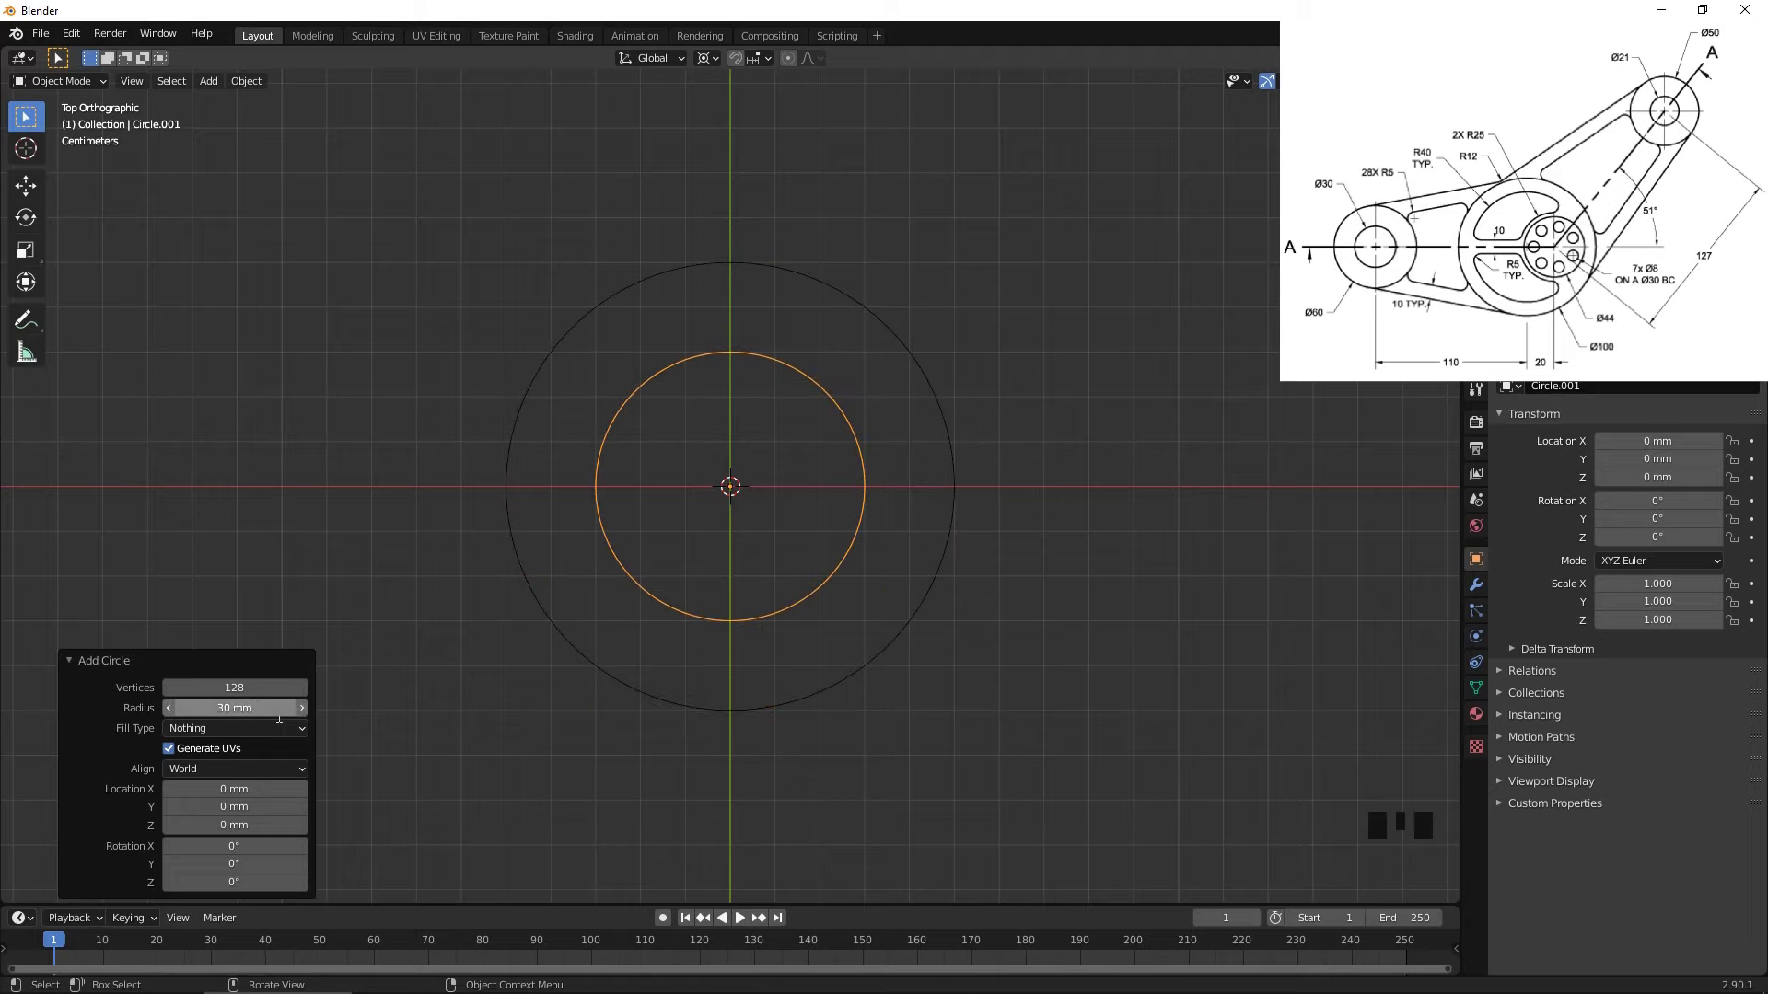
key(KP_7)
drag(1066, 530, 1285, 523)
key(g)
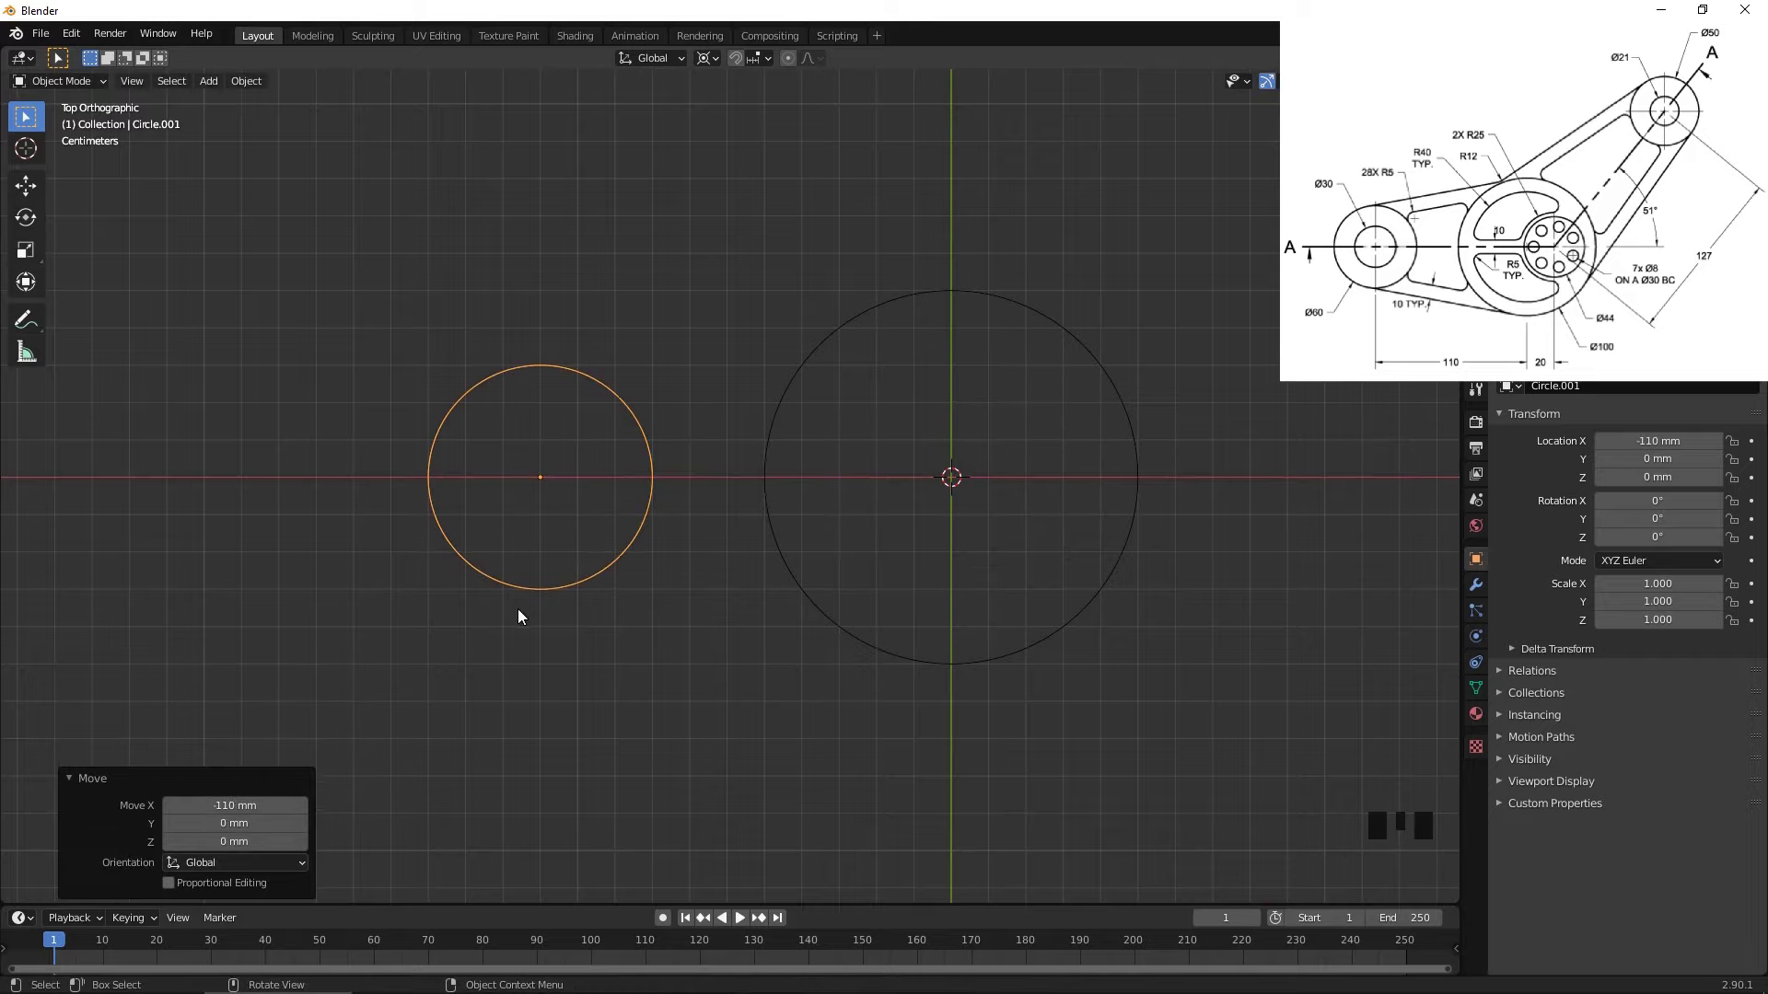
- Add a 15 mm ring inside the left circle and select its outer top vertex
scroll(up, 3)
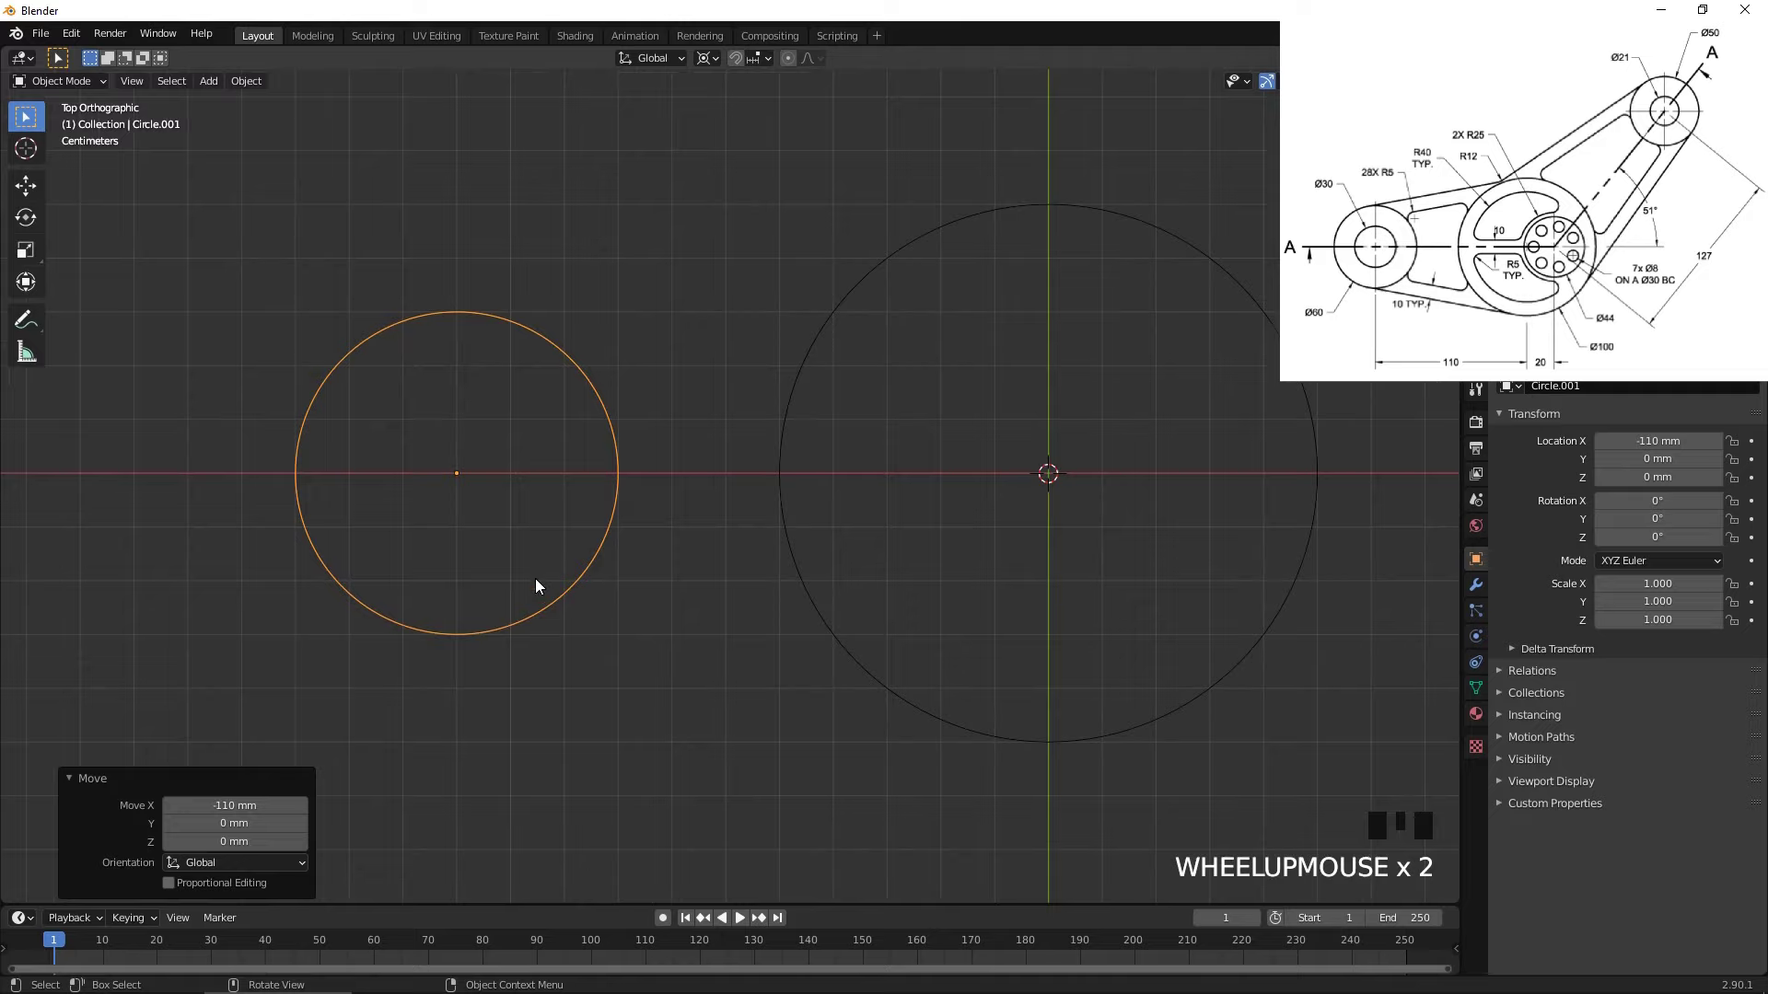
key(shift+s)
drag(542, 583, 636, 610)
key(Tab)
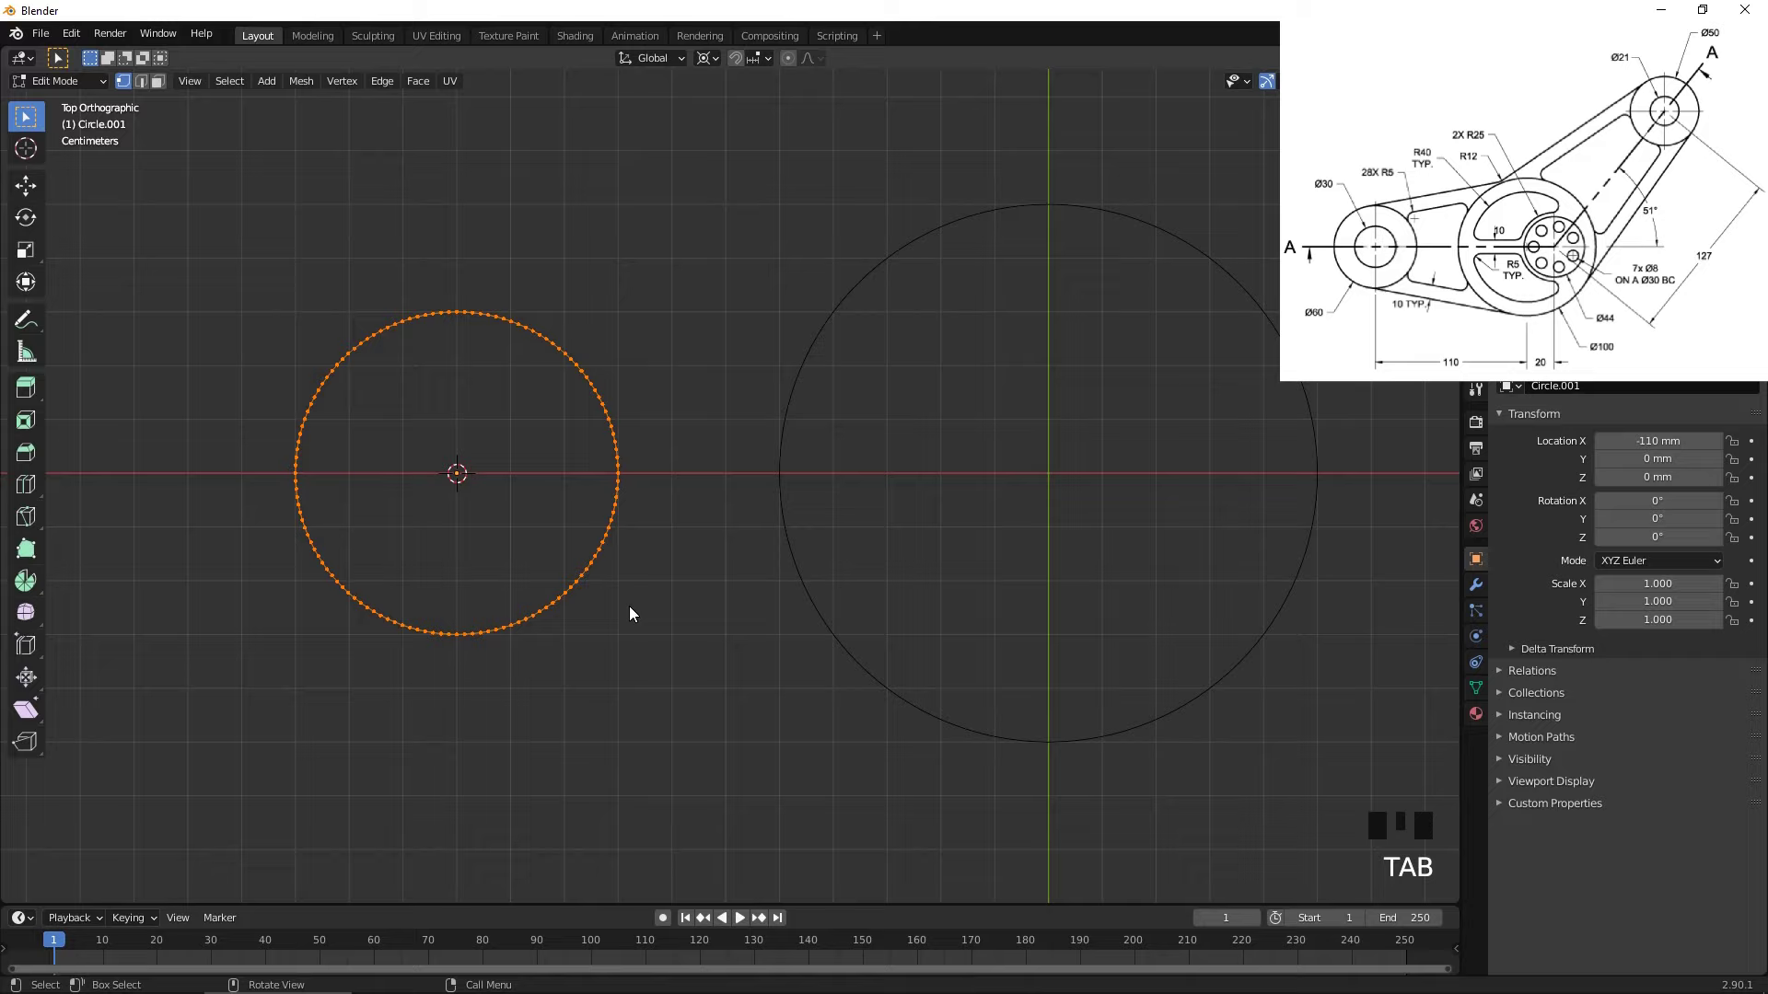
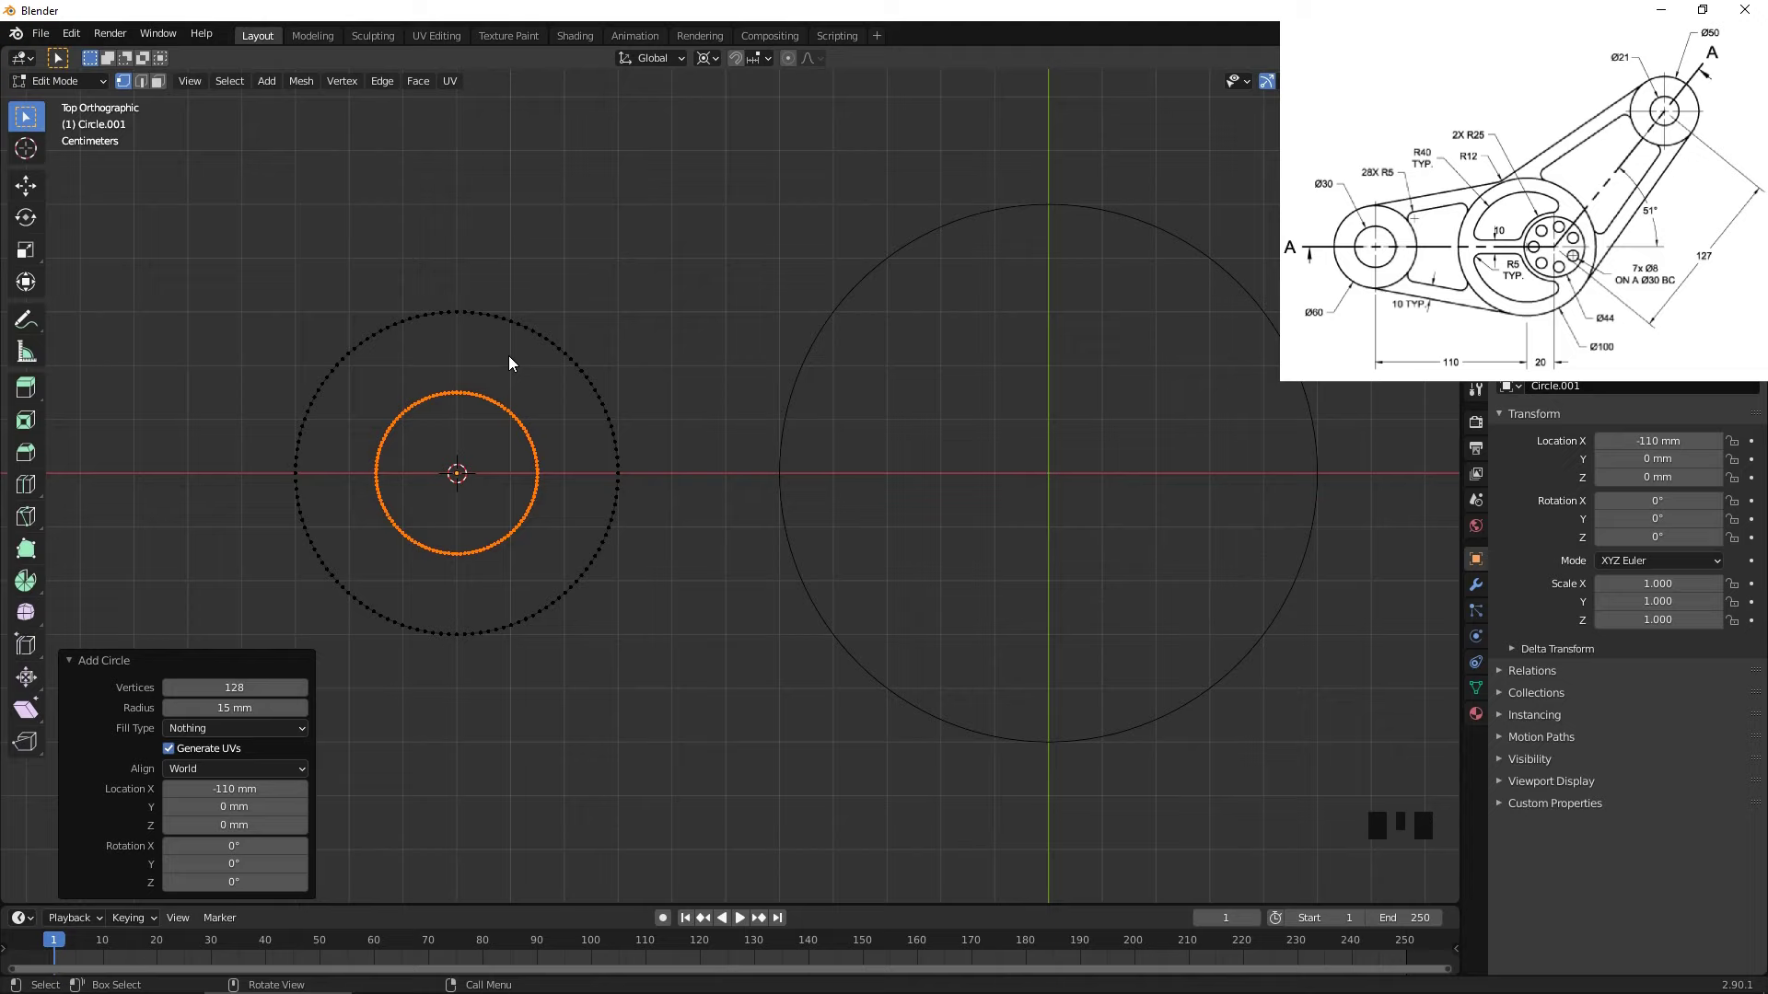
scroll(up, 3)
middle_click(387, 321)
scroll(up, 3)
click(631, 110)
drag(676, 190, 695, 436)
scroll(up, 3)
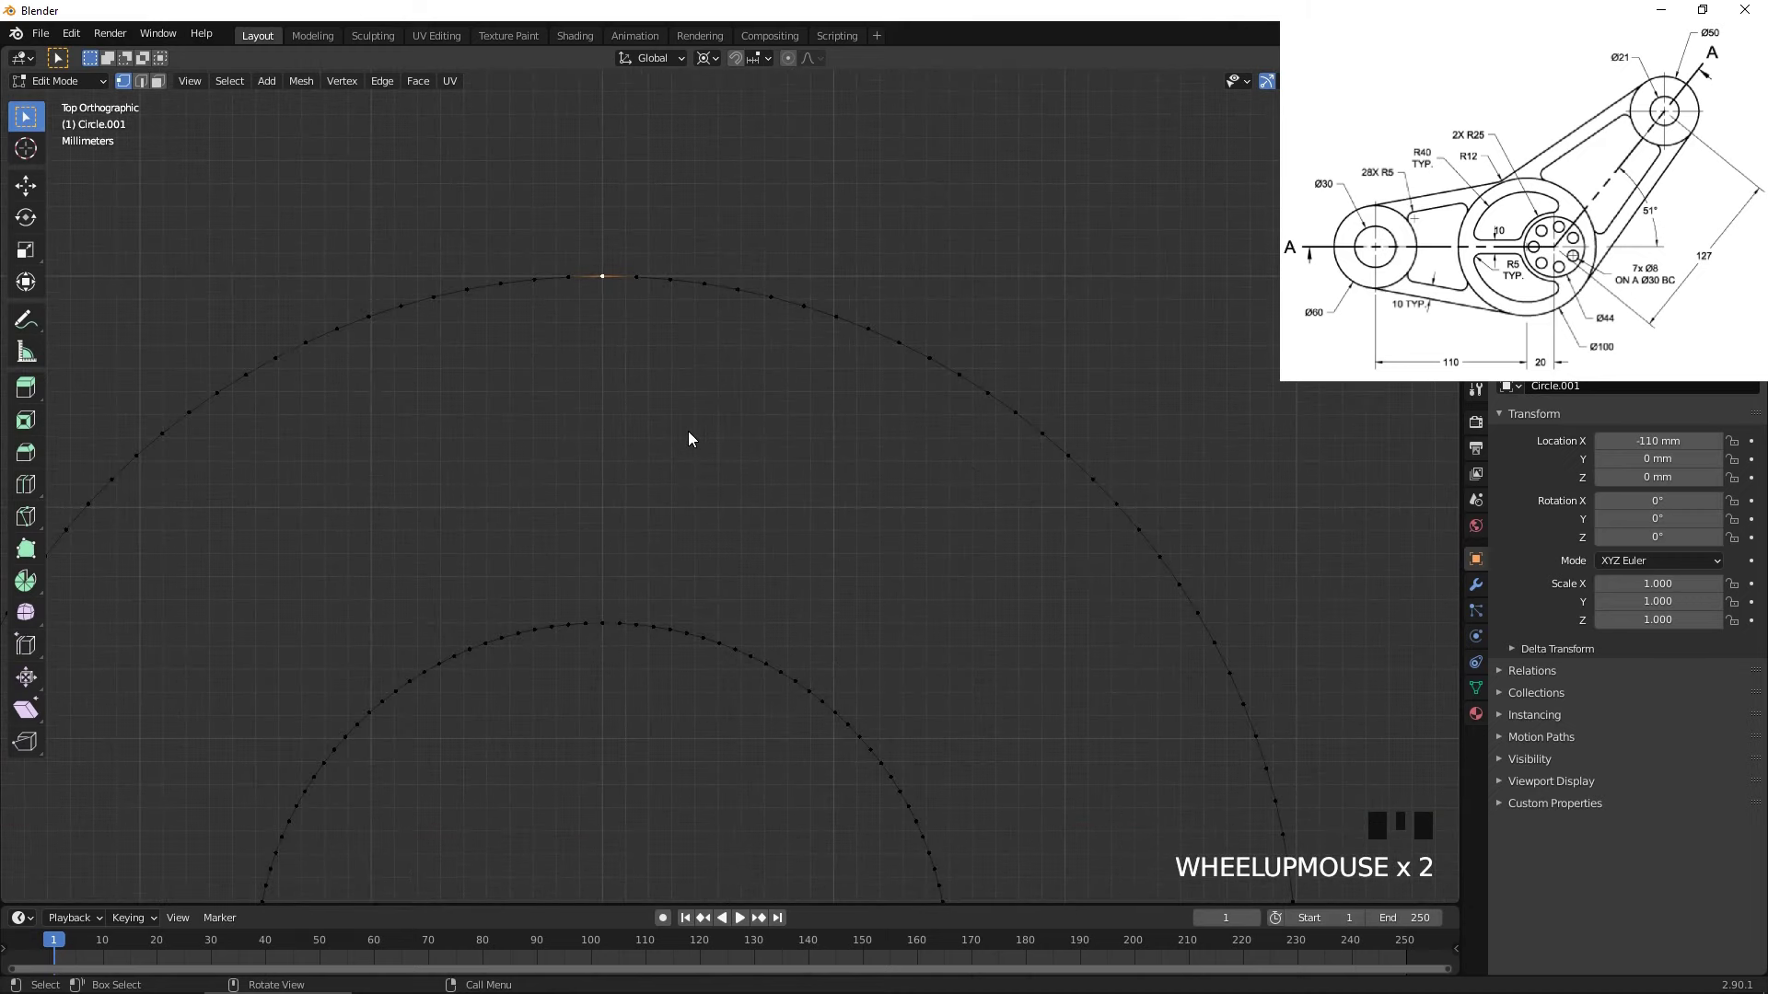
- Duplicate the outer ring's top vertex and extrude a short guide edge straight up from it
key(shift+d)
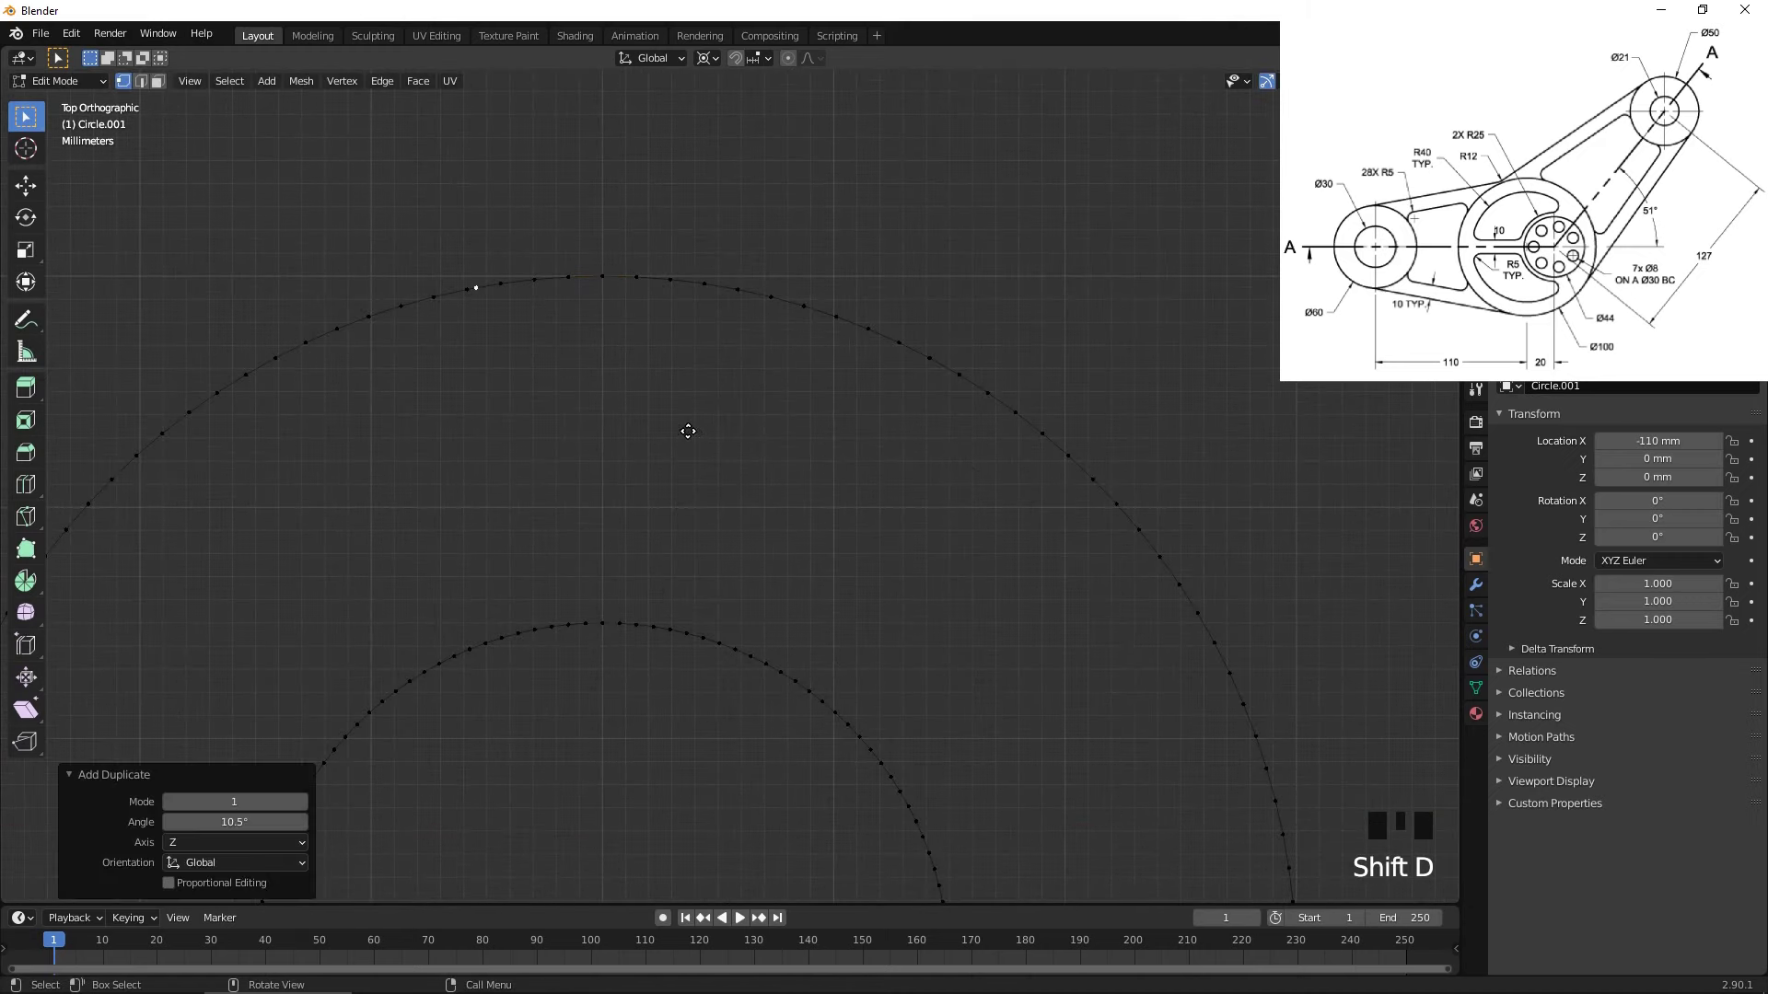
drag(752, 458, 750, 614)
key(e)
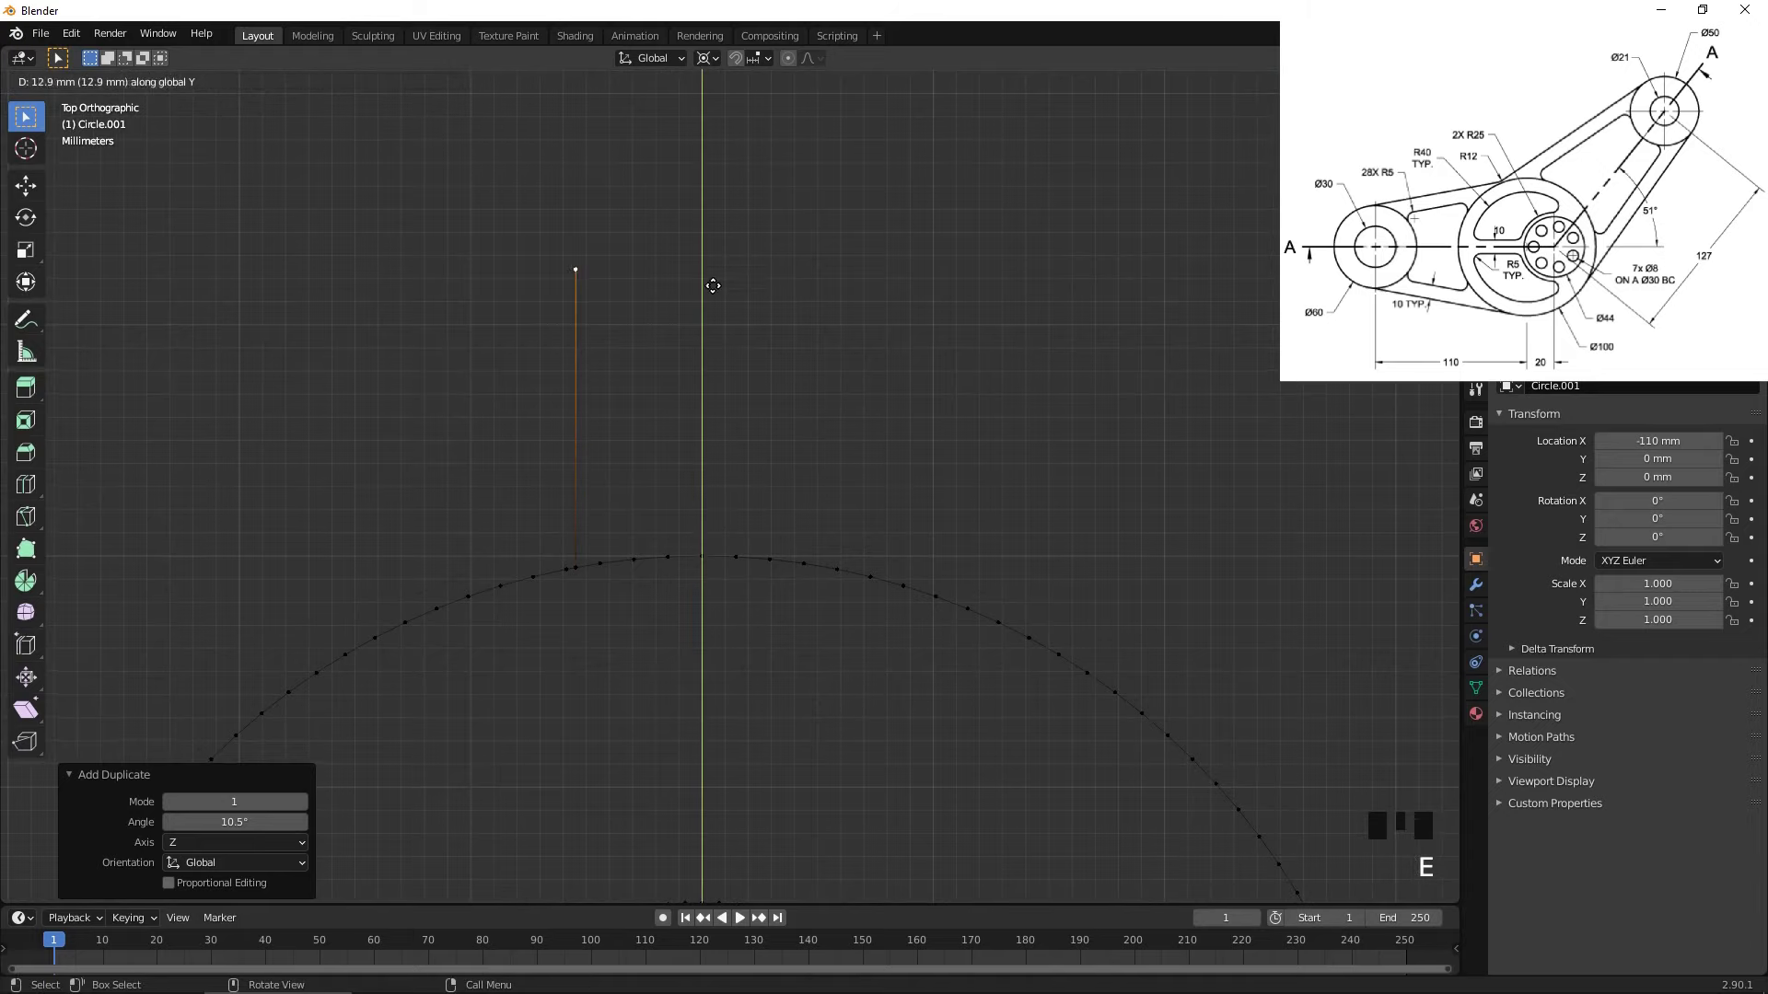
drag(672, 515, 684, 461)
scroll(up, 3)
click(486, 341)
click(535, 338)
key(x)
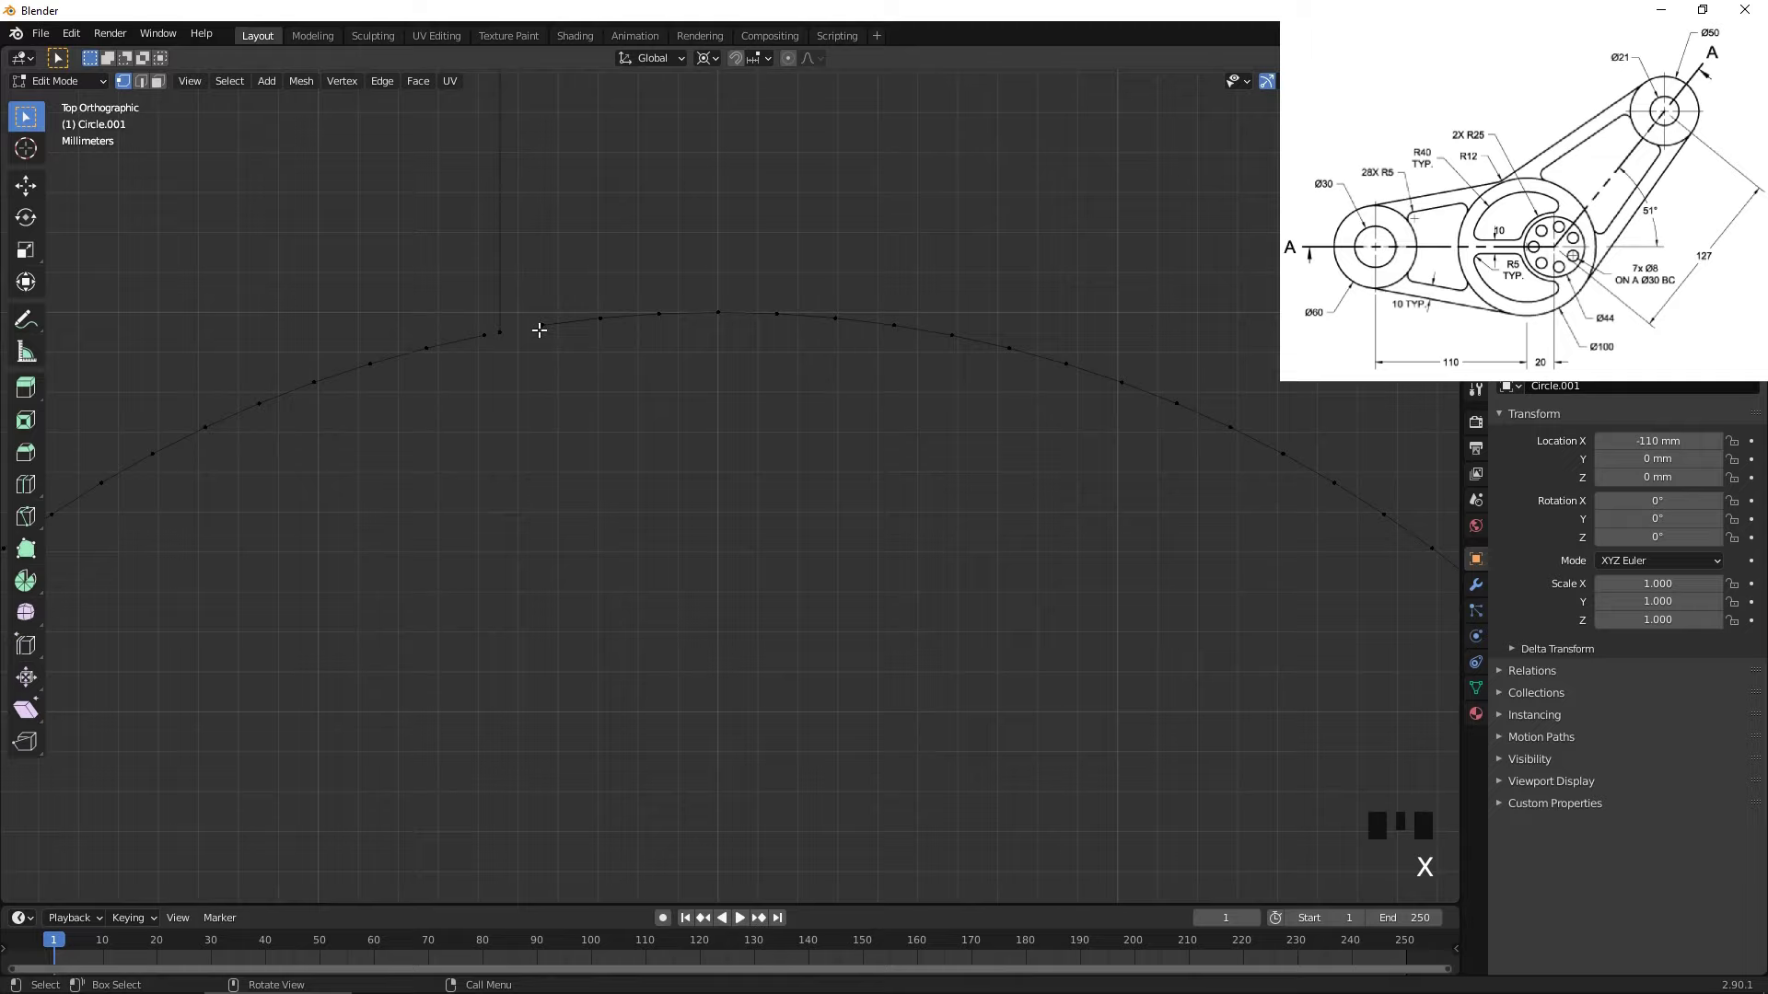
click(520, 330)
click(544, 327)
key(f)
click(507, 342)
drag(493, 342, 510, 362)
key(f)
- Duplicate another ring vertex and swing the copy round to the outer ring's bottom
scroll(down, 3)
drag(657, 596, 668, 354)
scroll(down, 3)
drag(821, 614, 757, 441)
scroll(up, 3)
click(678, 597)
scroll(down, 3)
drag(811, 484, 827, 550)
key(shift+d)
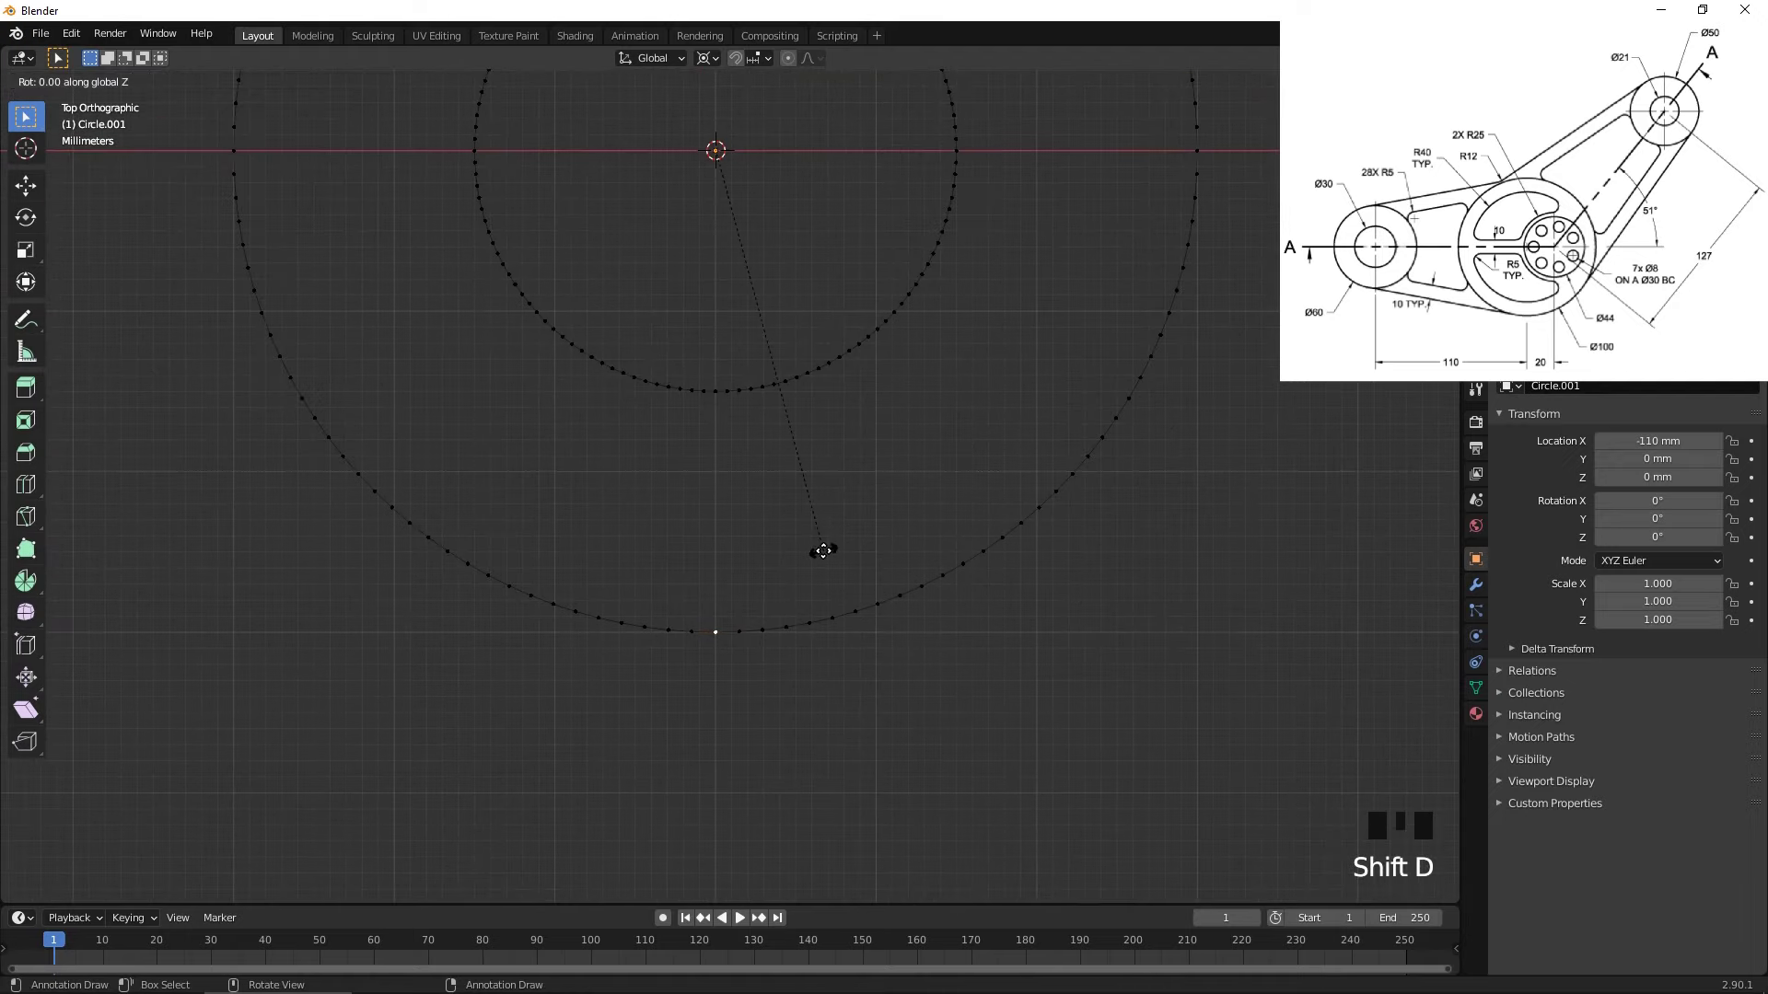
key(e)
drag(701, 742, 698, 610)
- Extrude a short guide edge straight down from the bottom vertex and return to Object Mode
scroll(up, 3)
click(497, 489)
click(559, 490)
key(x)
click(508, 487)
drag(513, 488, 564, 524)
key(f)
click(522, 489)
click(545, 495)
key(f)
scroll(down, 3)
scroll(down, 3)
drag(893, 386, 782, 525)
key(Tab)
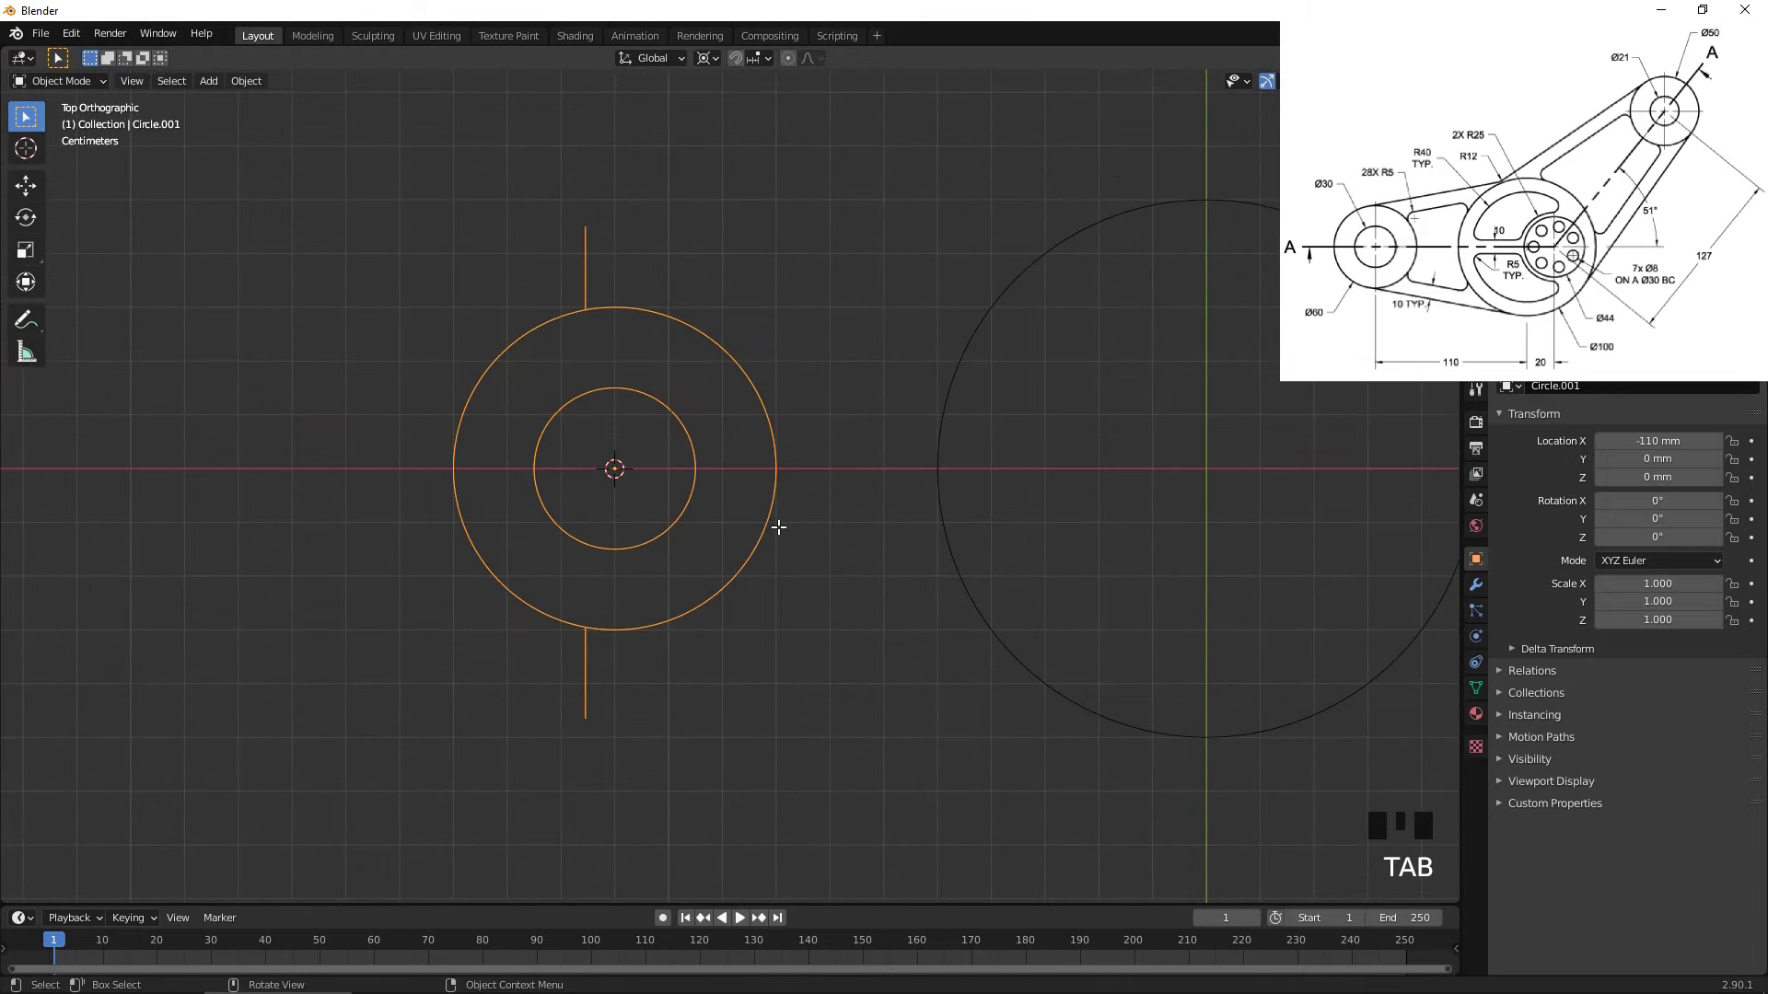
drag(992, 489, 772, 279)
- Edit the large origin circle, duplicate its bottom vertex and extrude a guide edge downward
click(772, 279)
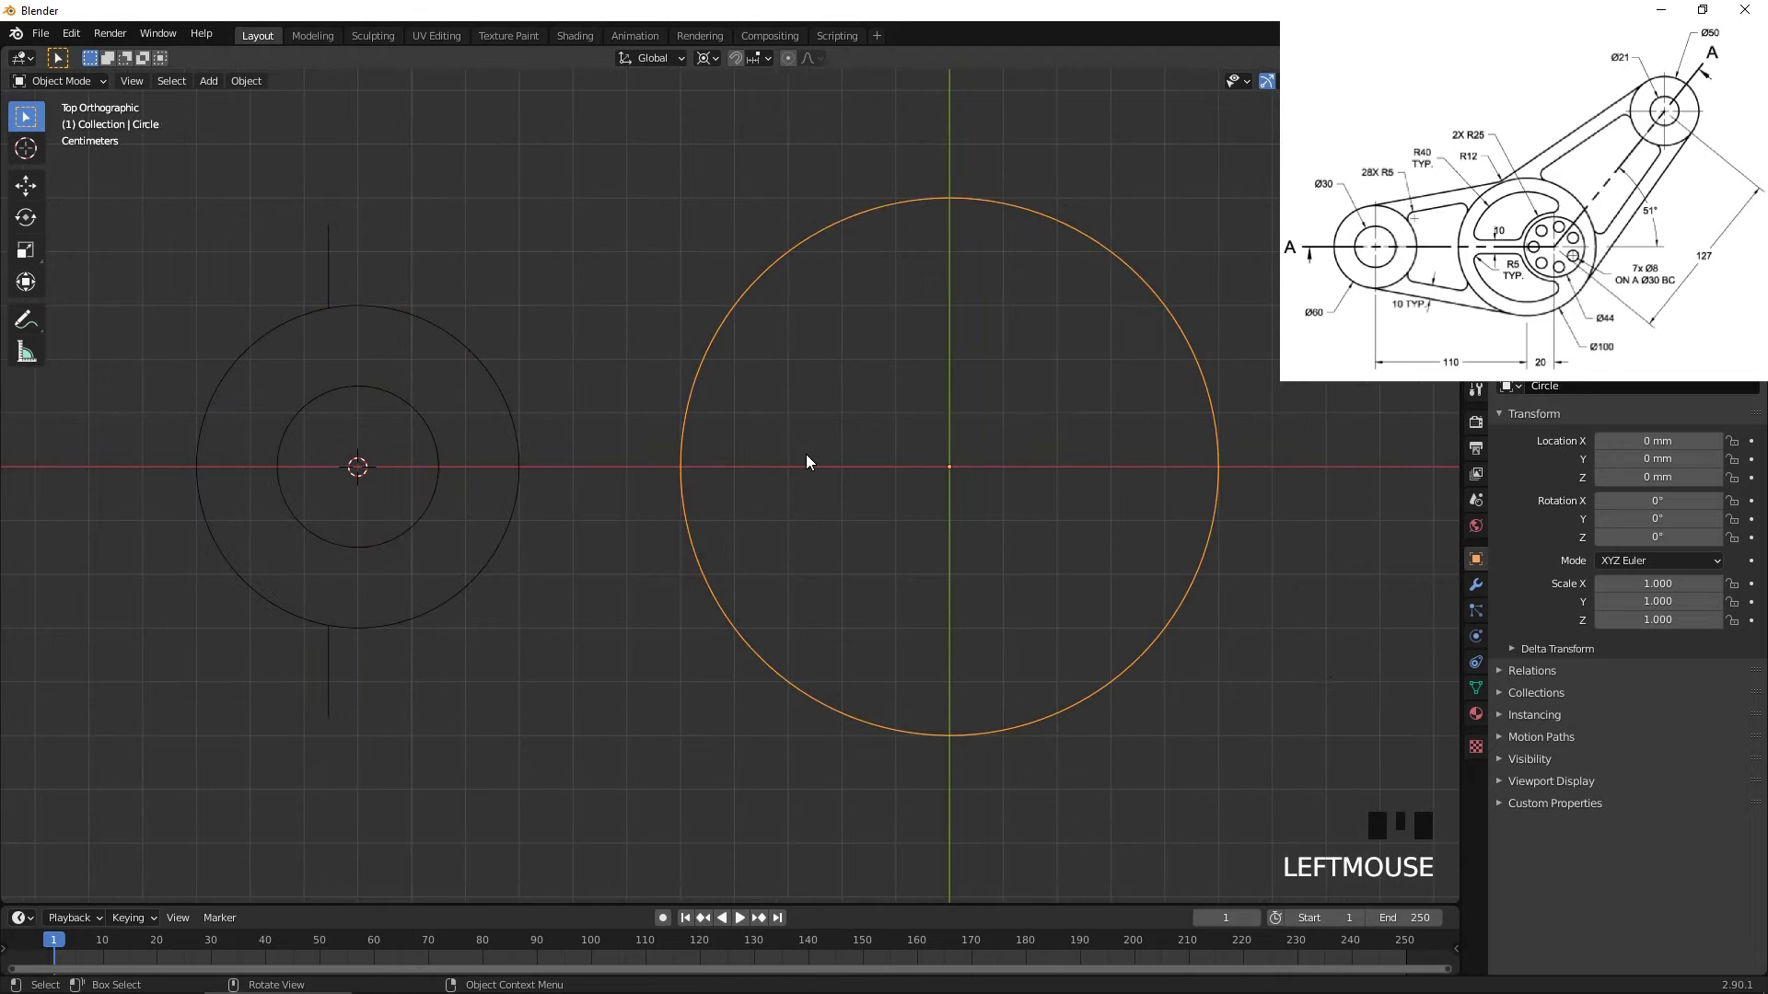
key(shift+s)
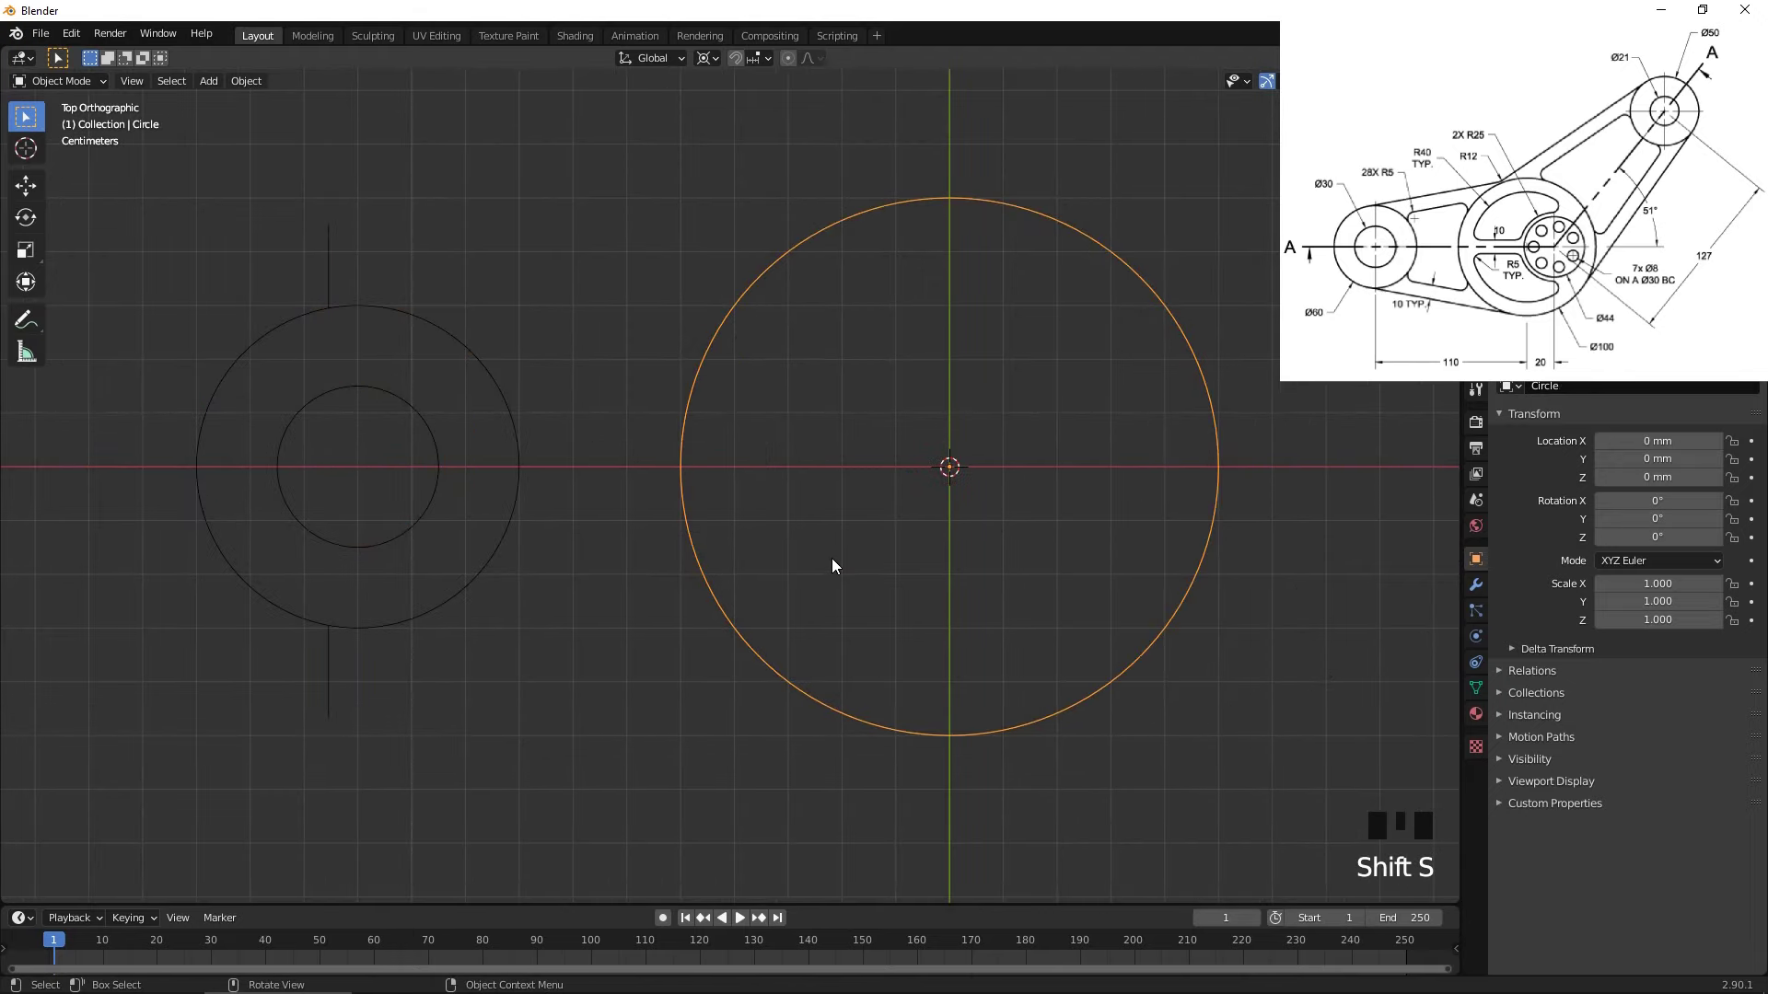
key(Tab)
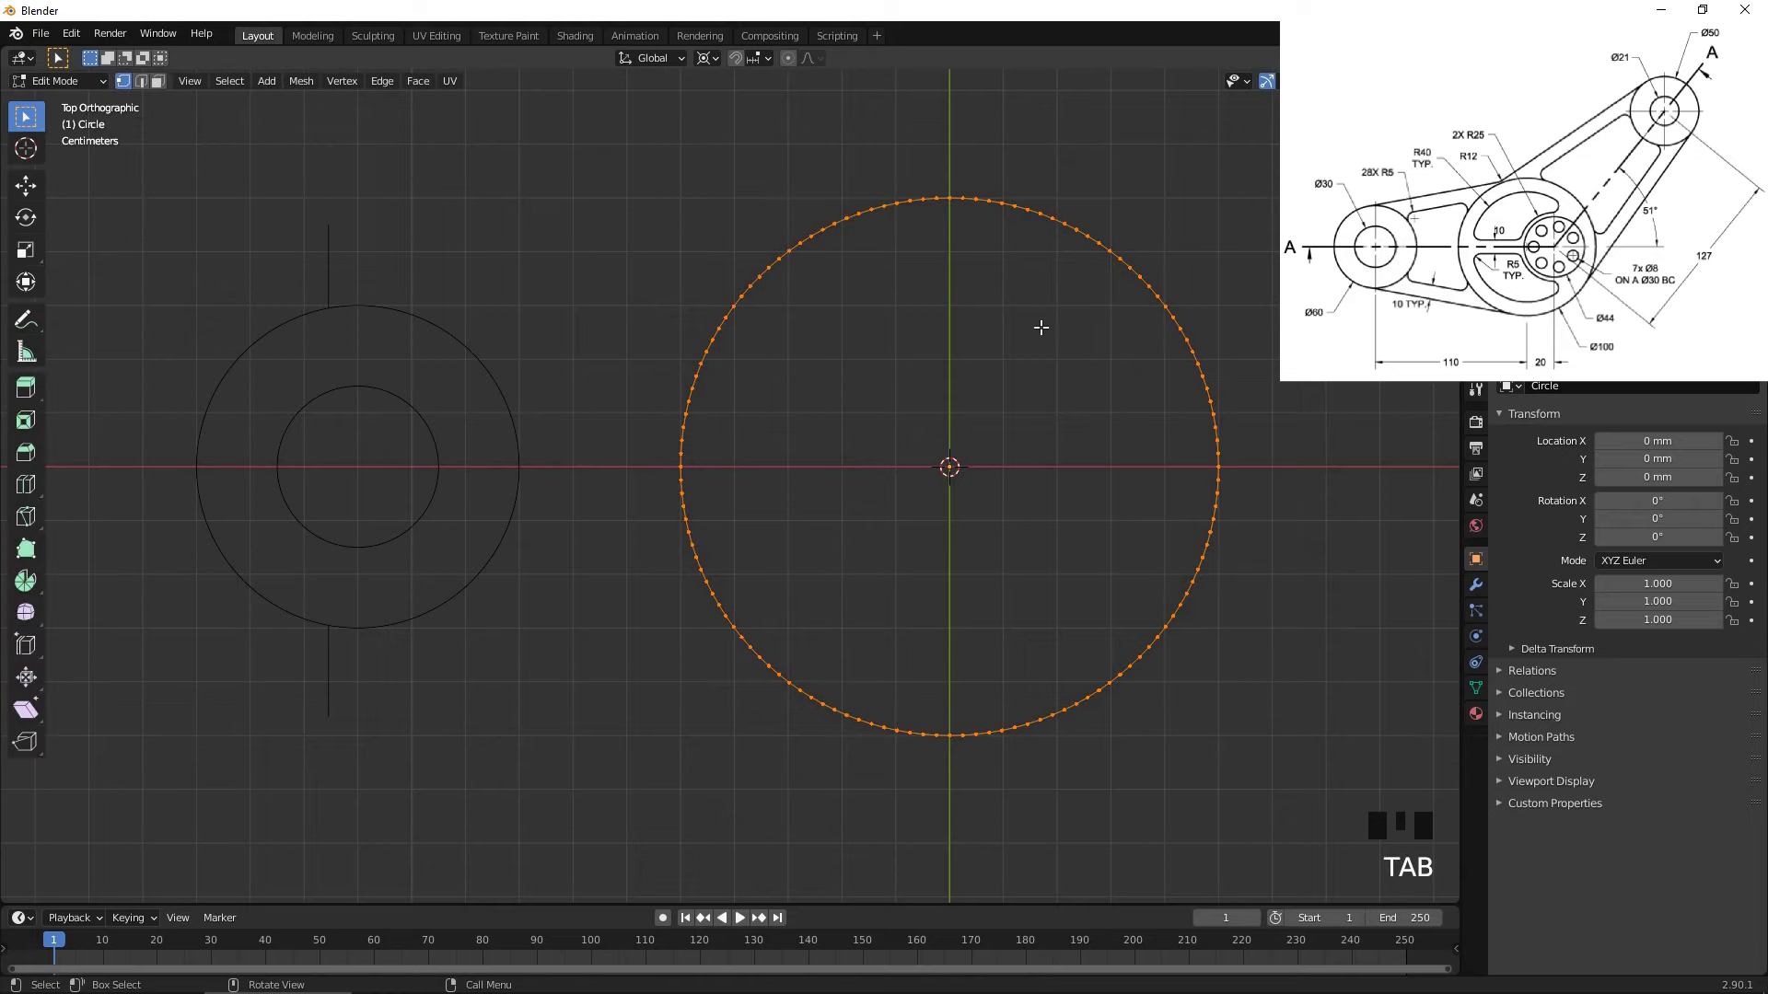
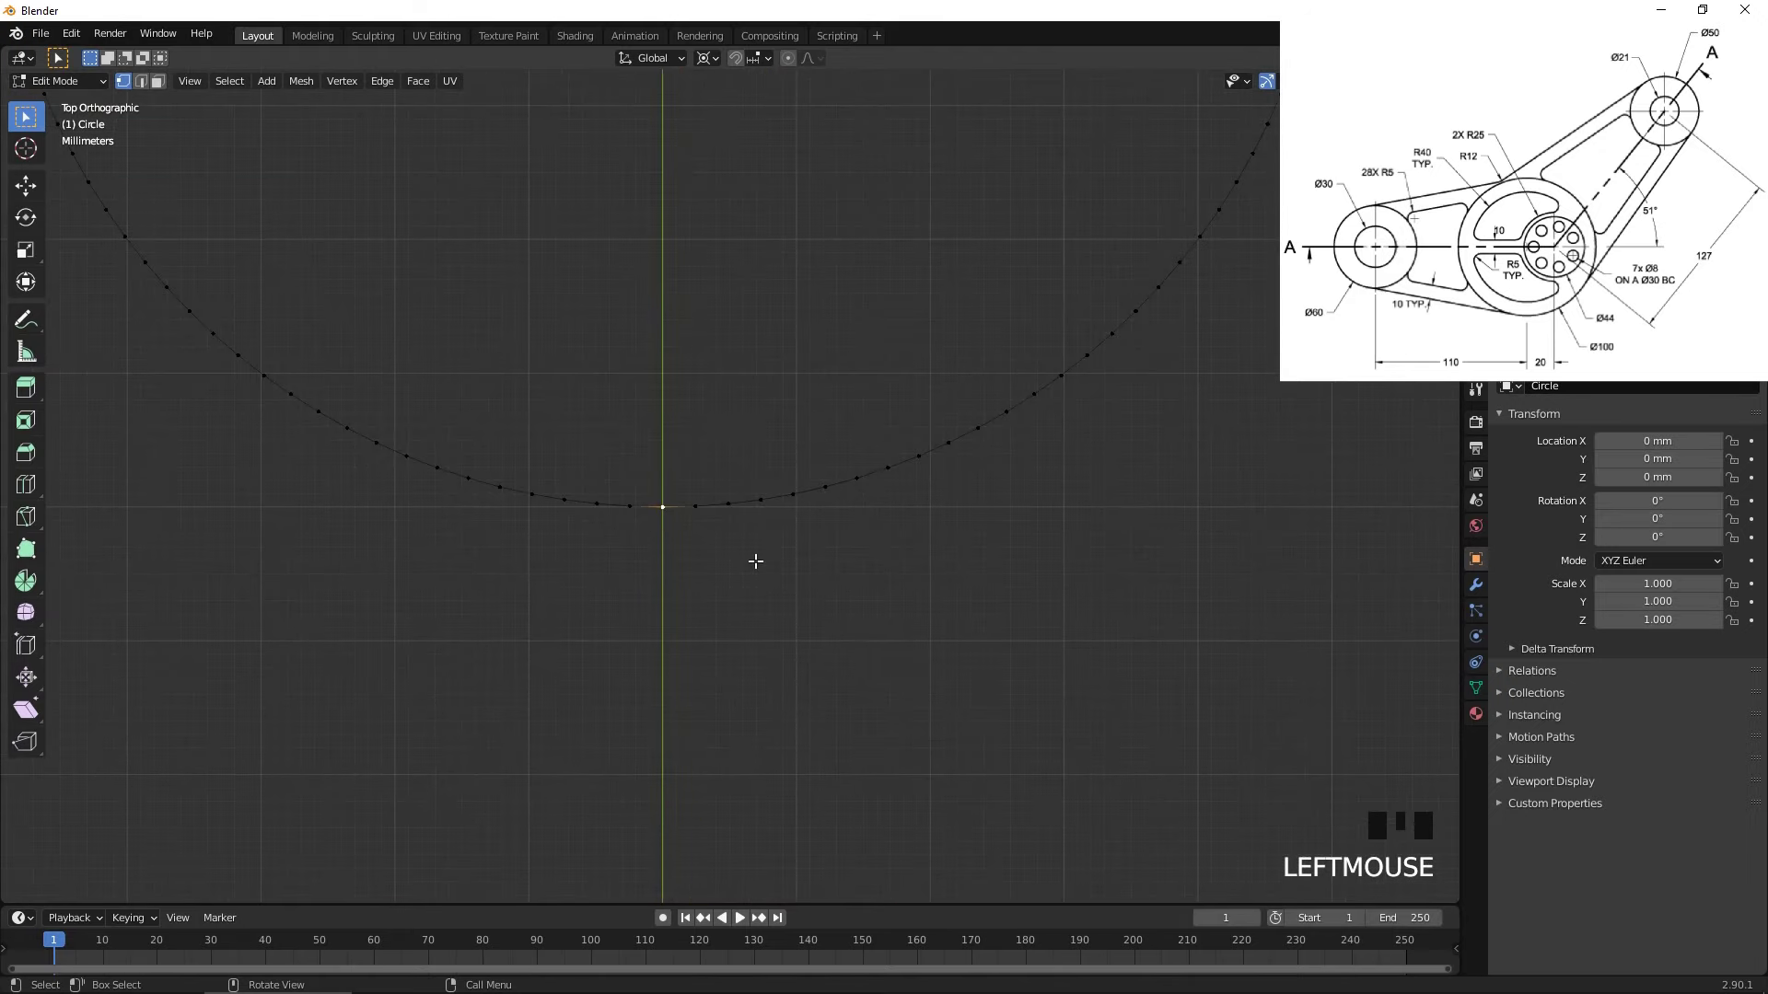
key(shift+d)
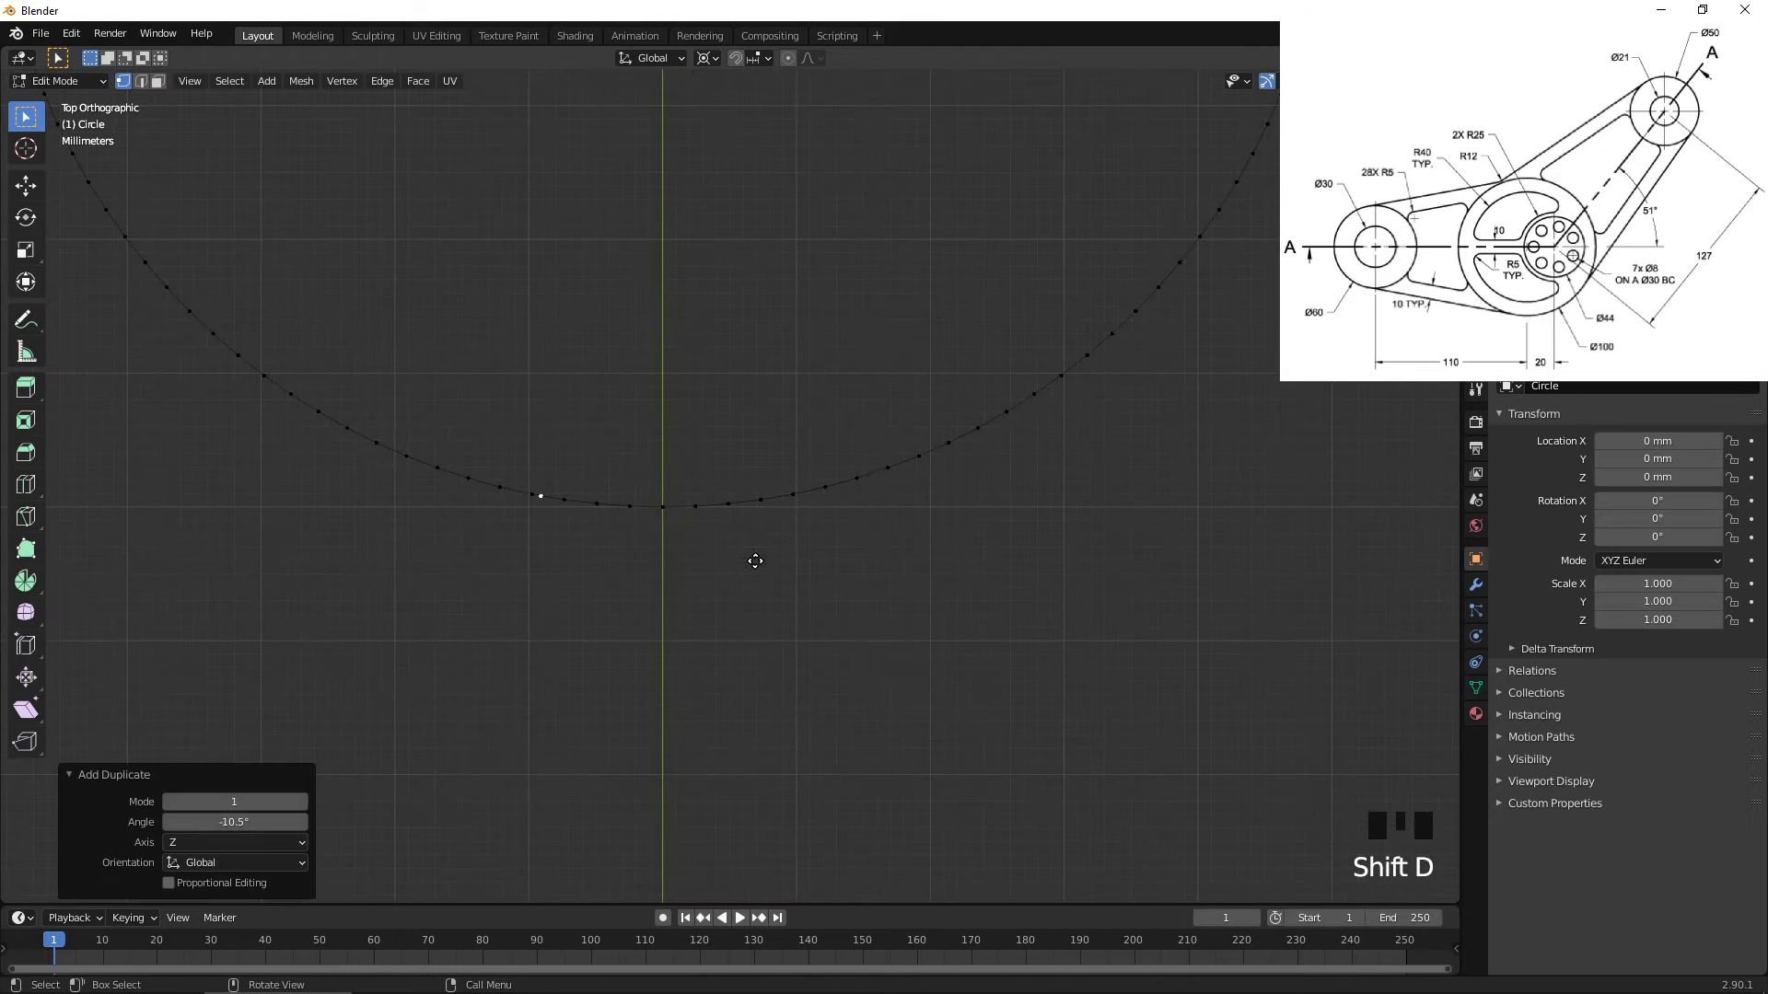
key(e)
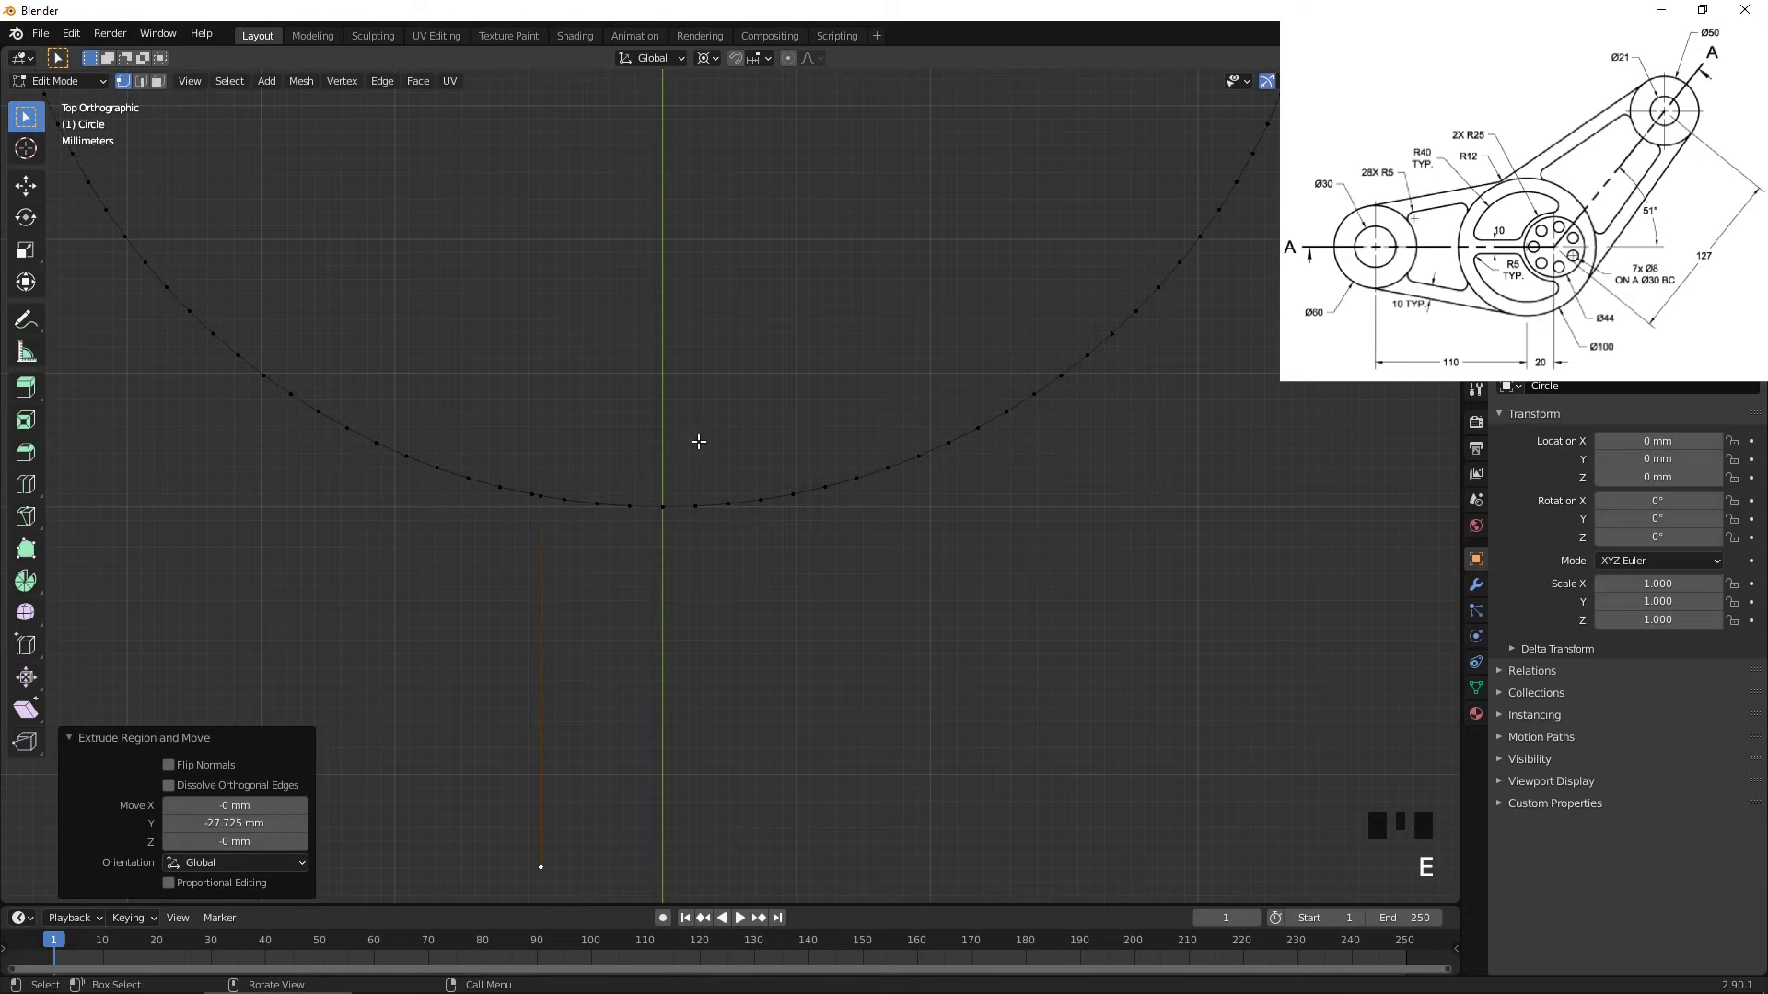
drag(682, 456, 844, 492)
- Finish the short vertical guide edges above and below the large circle and return to Object Mode
scroll(up, 3)
click(682, 519)
click(724, 521)
key(x)
double_click(683, 515)
key(f)
click(701, 526)
drag(719, 531, 737, 529)
key(f)
scroll(down, 3)
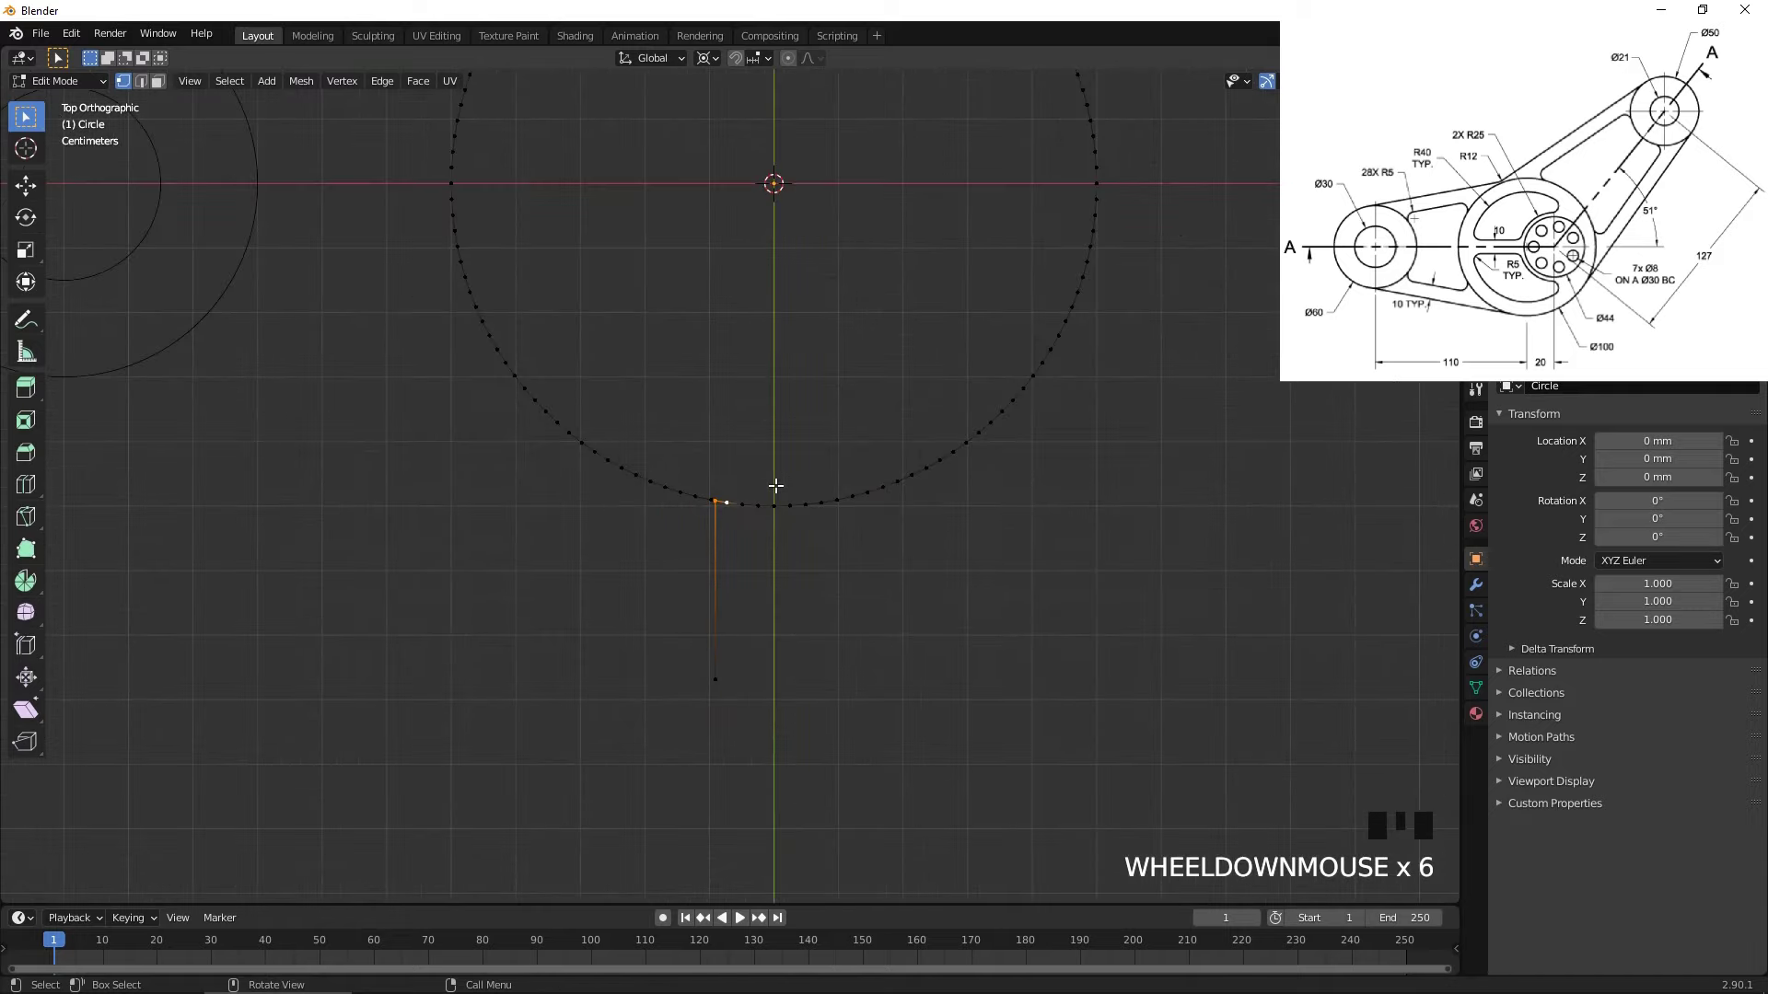
scroll(down, 3)
drag(809, 484, 860, 552)
key(Tab)
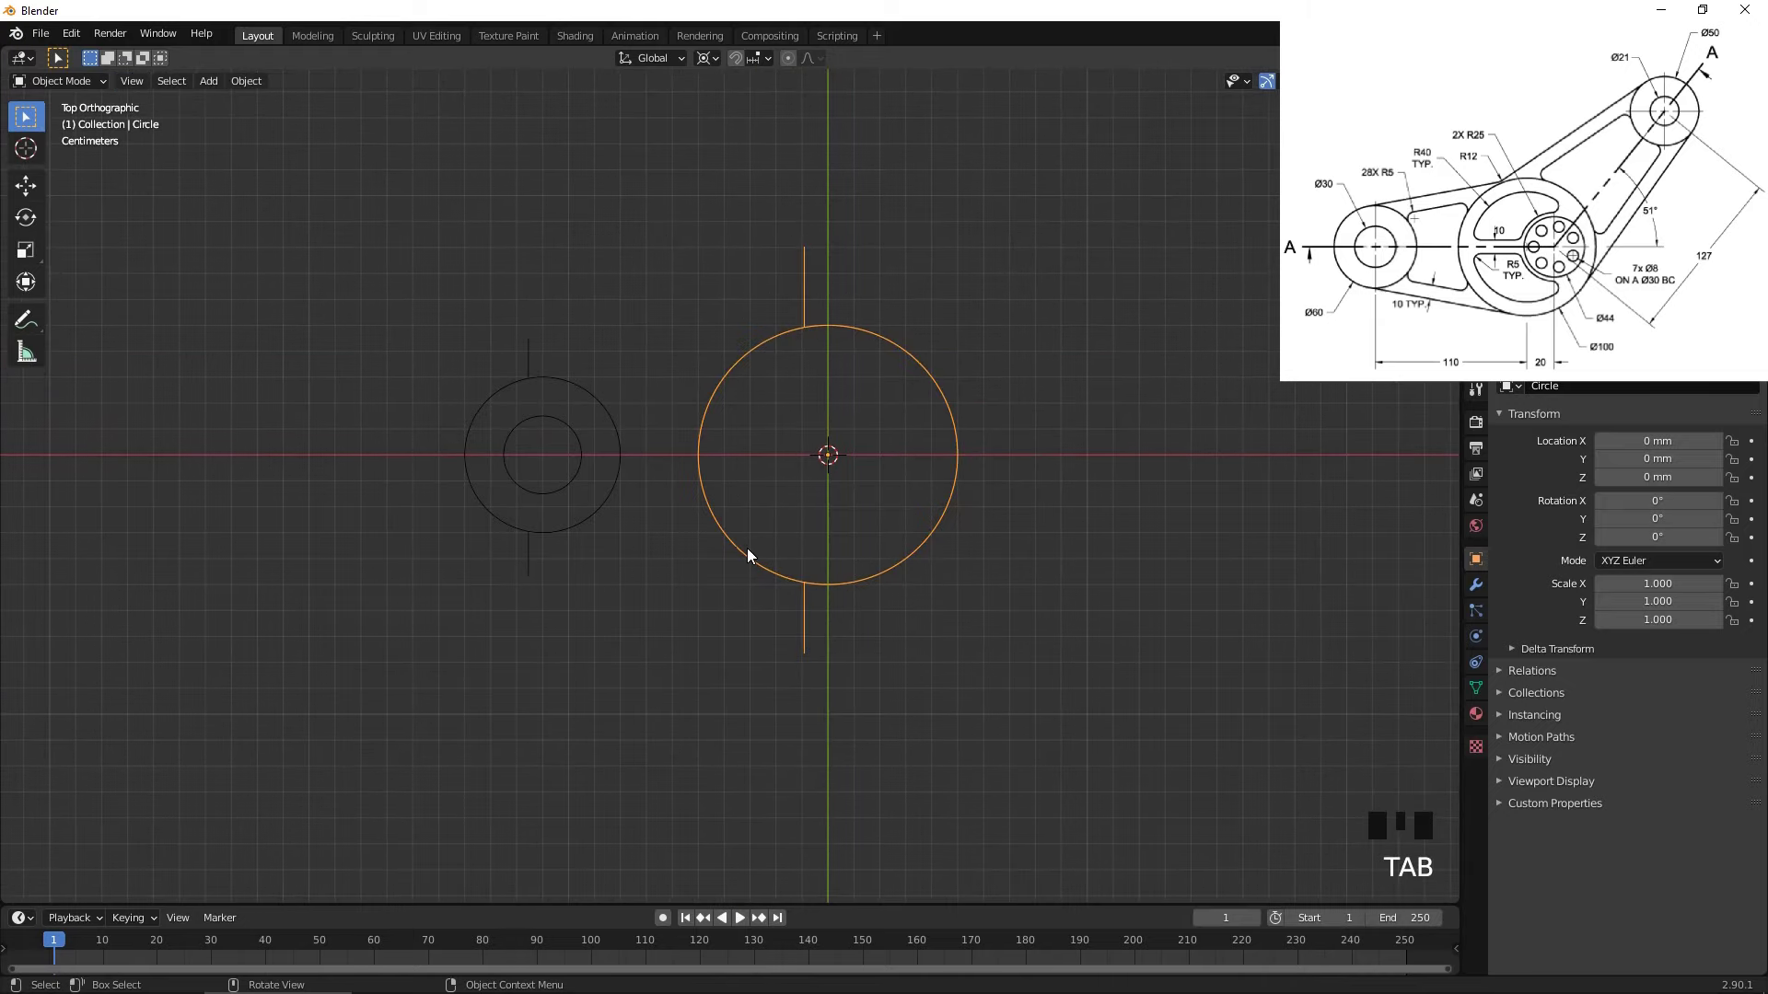
- Join the left ring and large circle into one object with Ctrl+J and edit its vertices
key(a)
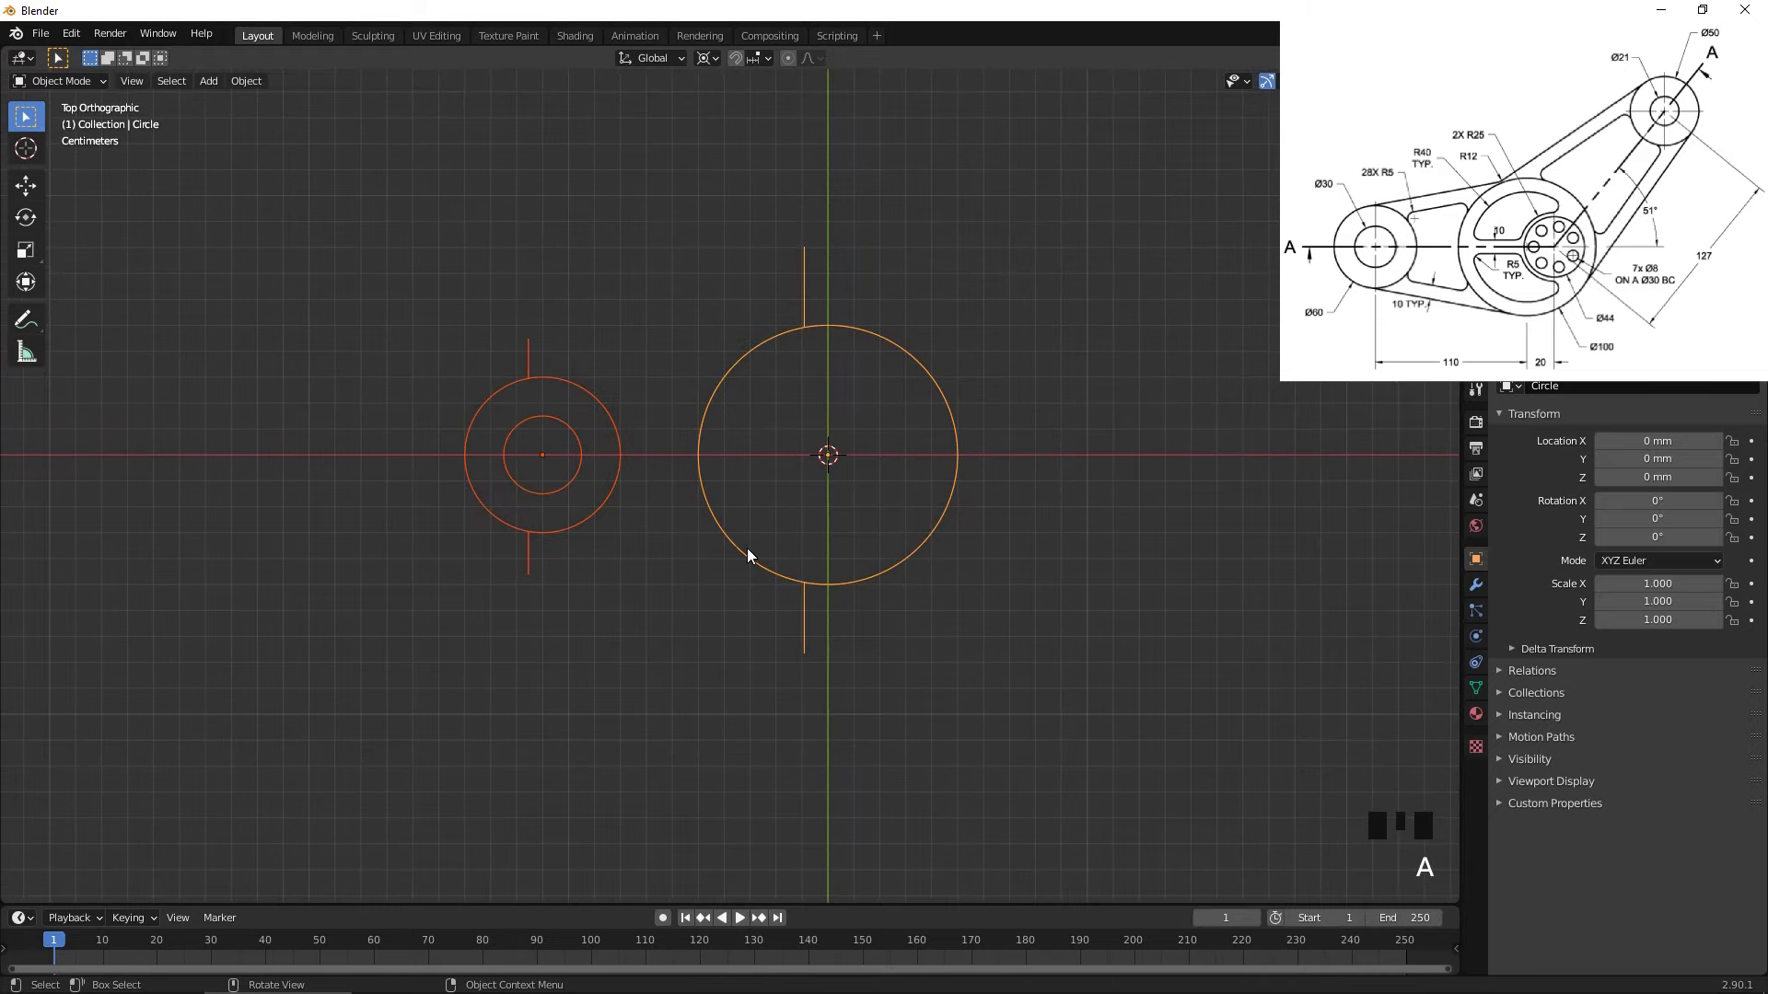
key(ctrl+j)
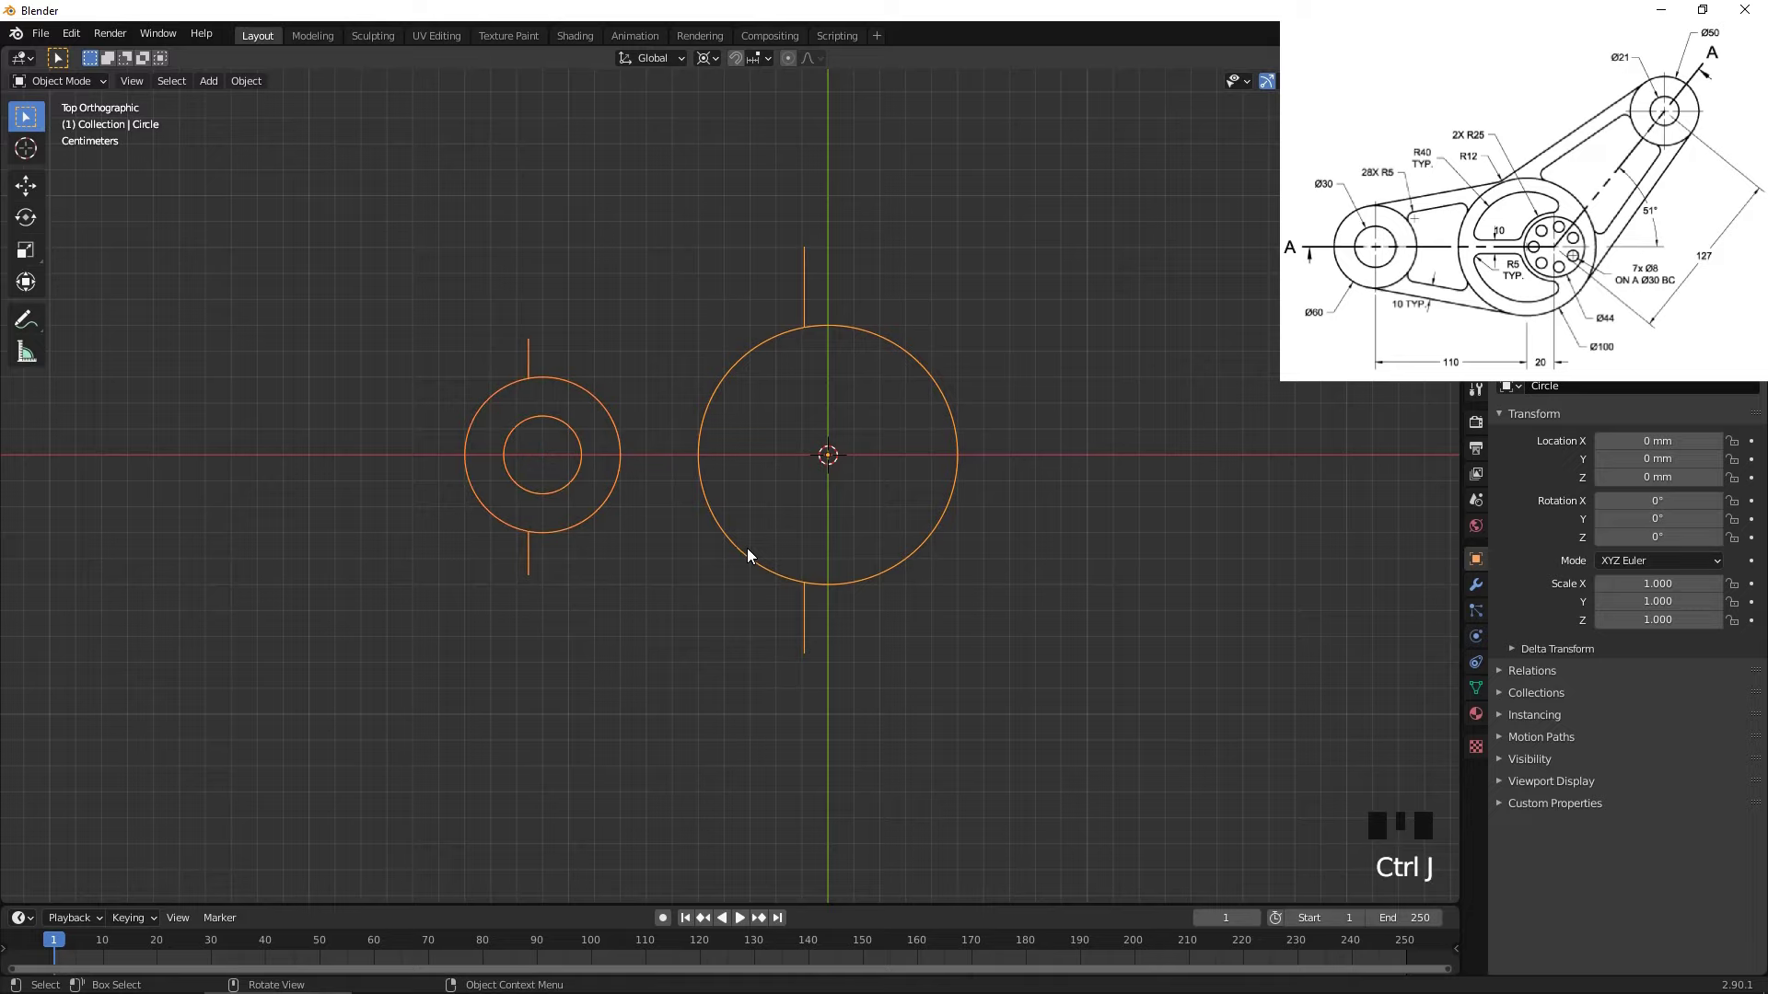
key(Tab)
scroll(up, 3)
middle_click(636, 343)
scroll(up, 3)
drag(1032, 609, 870, 457)
scroll(up, 3)
- Create straight edges between the guide-line endpoints along the top and bottom of both circles
click(996, 342)
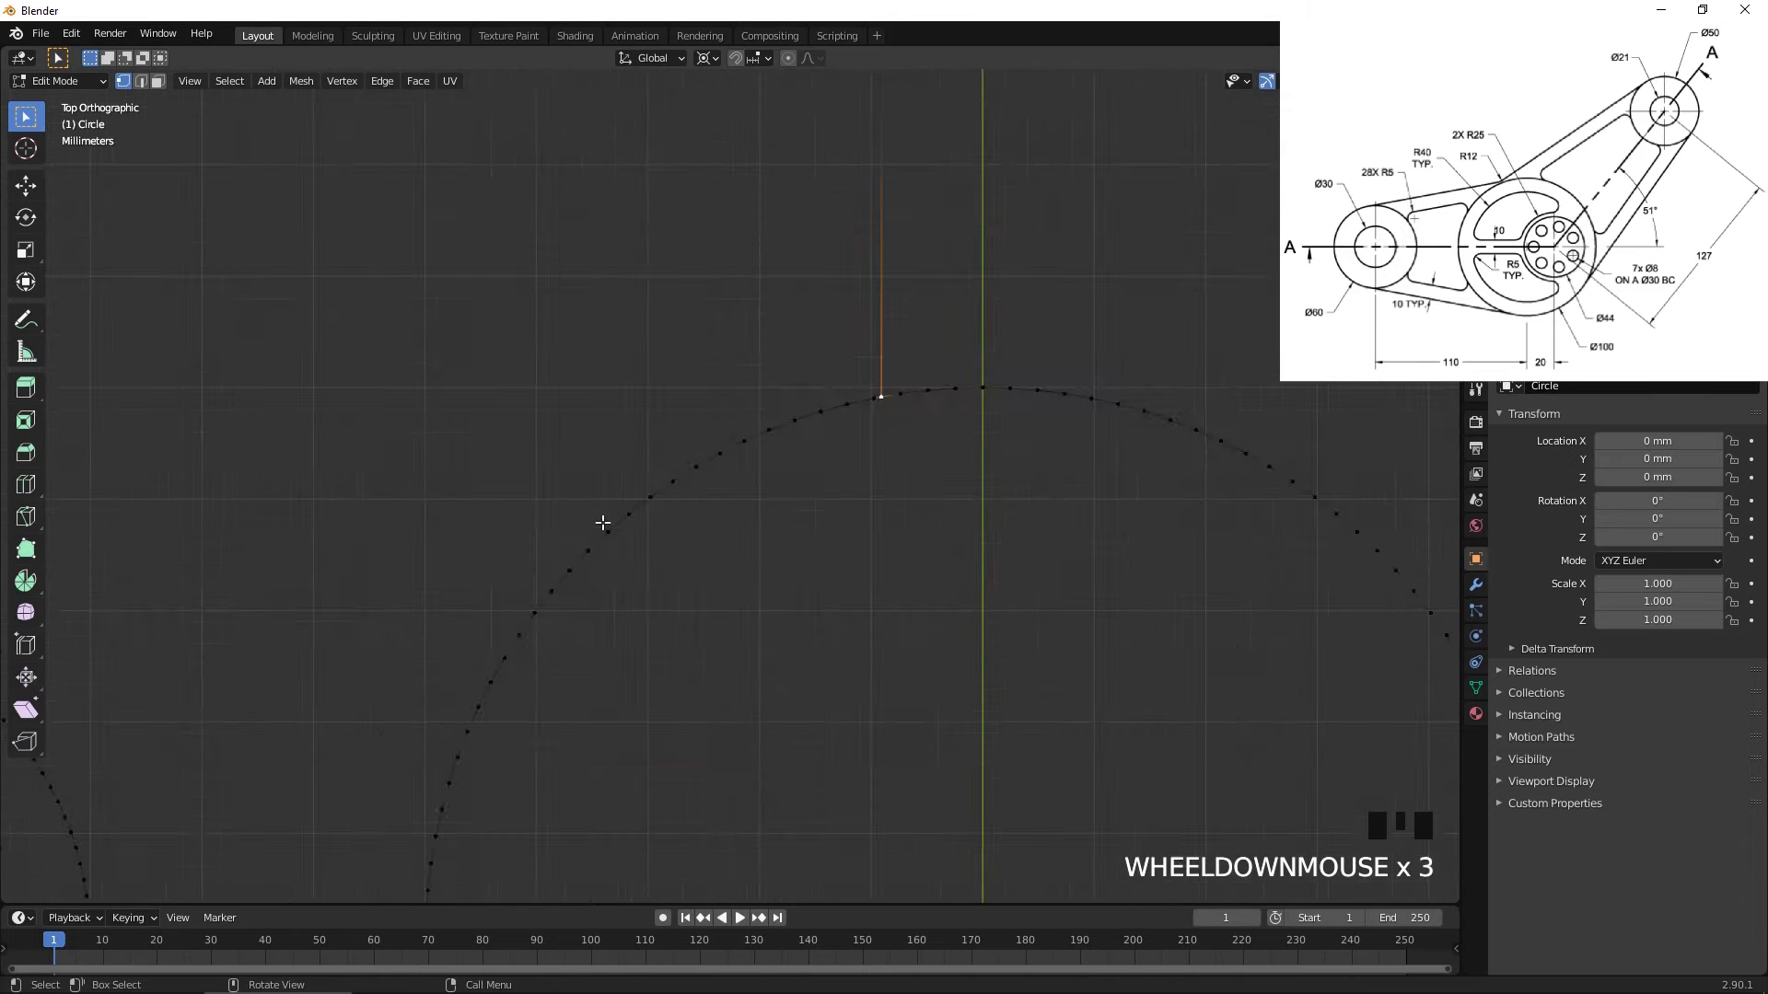
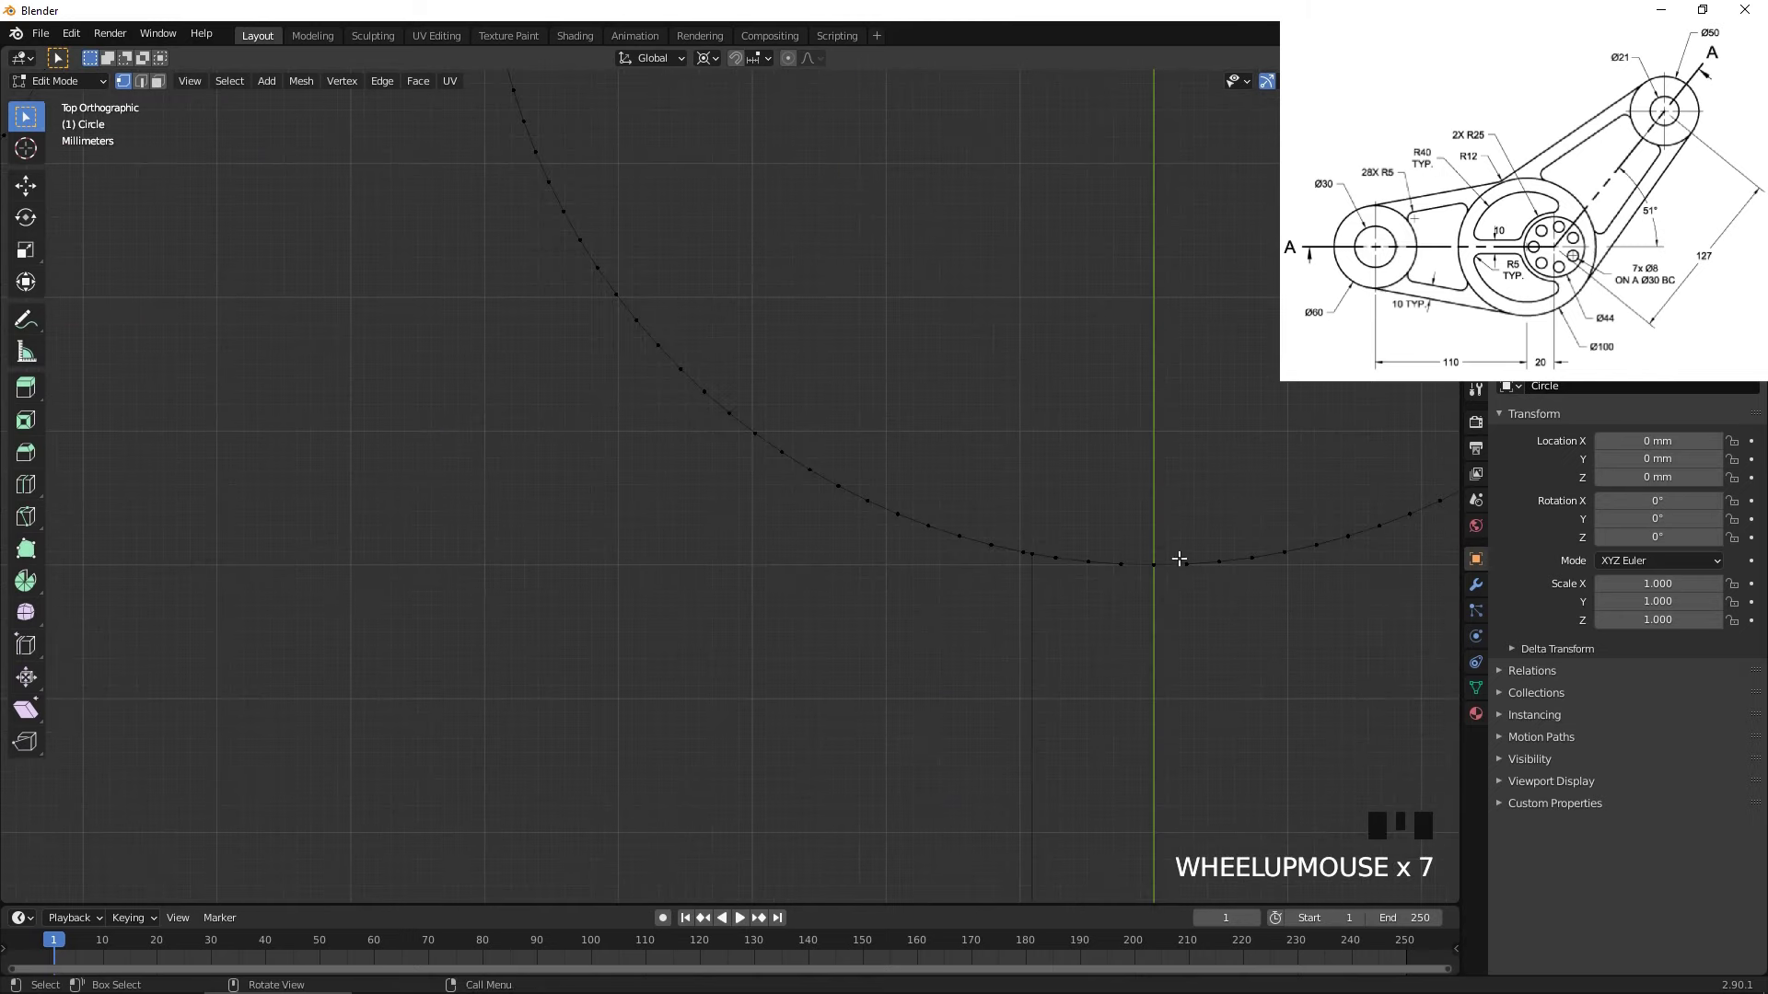
click(1043, 547)
key(f)
scroll(down, 3)
drag(806, 423, 864, 484)
key(Tab)
drag(864, 485, 936, 613)
drag(936, 613, 836, 586)
drag(850, 577, 842, 626)
key(shift+a)
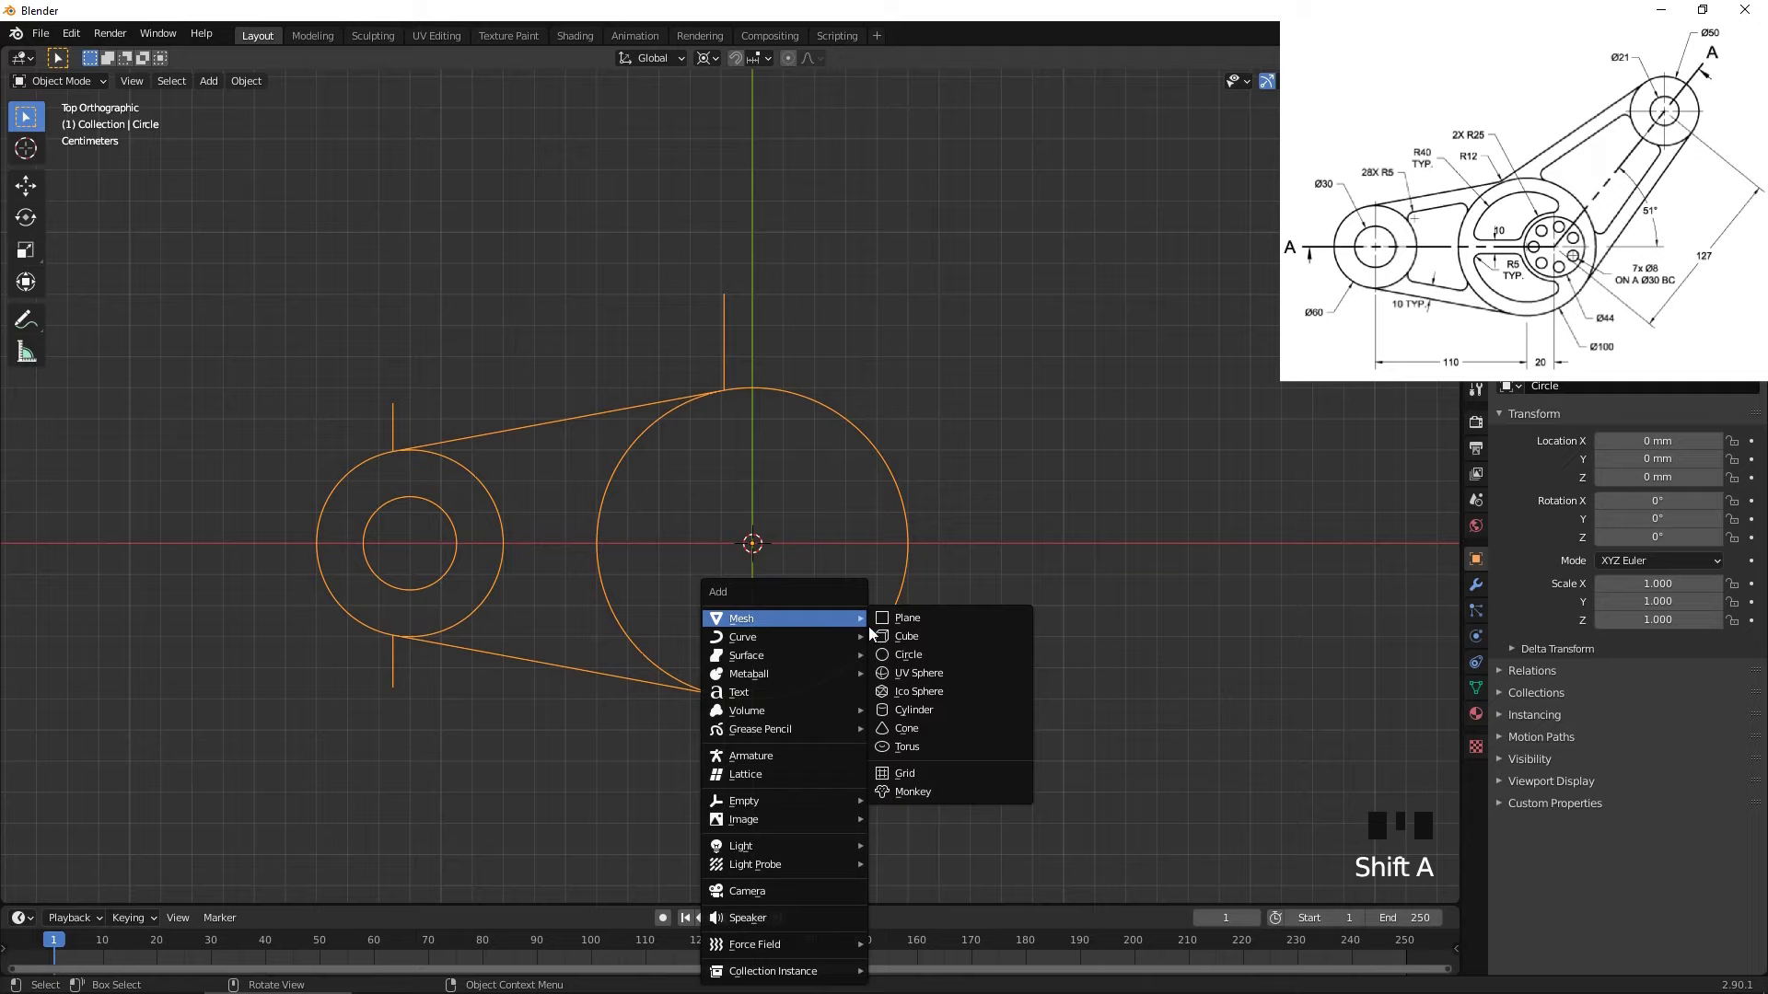
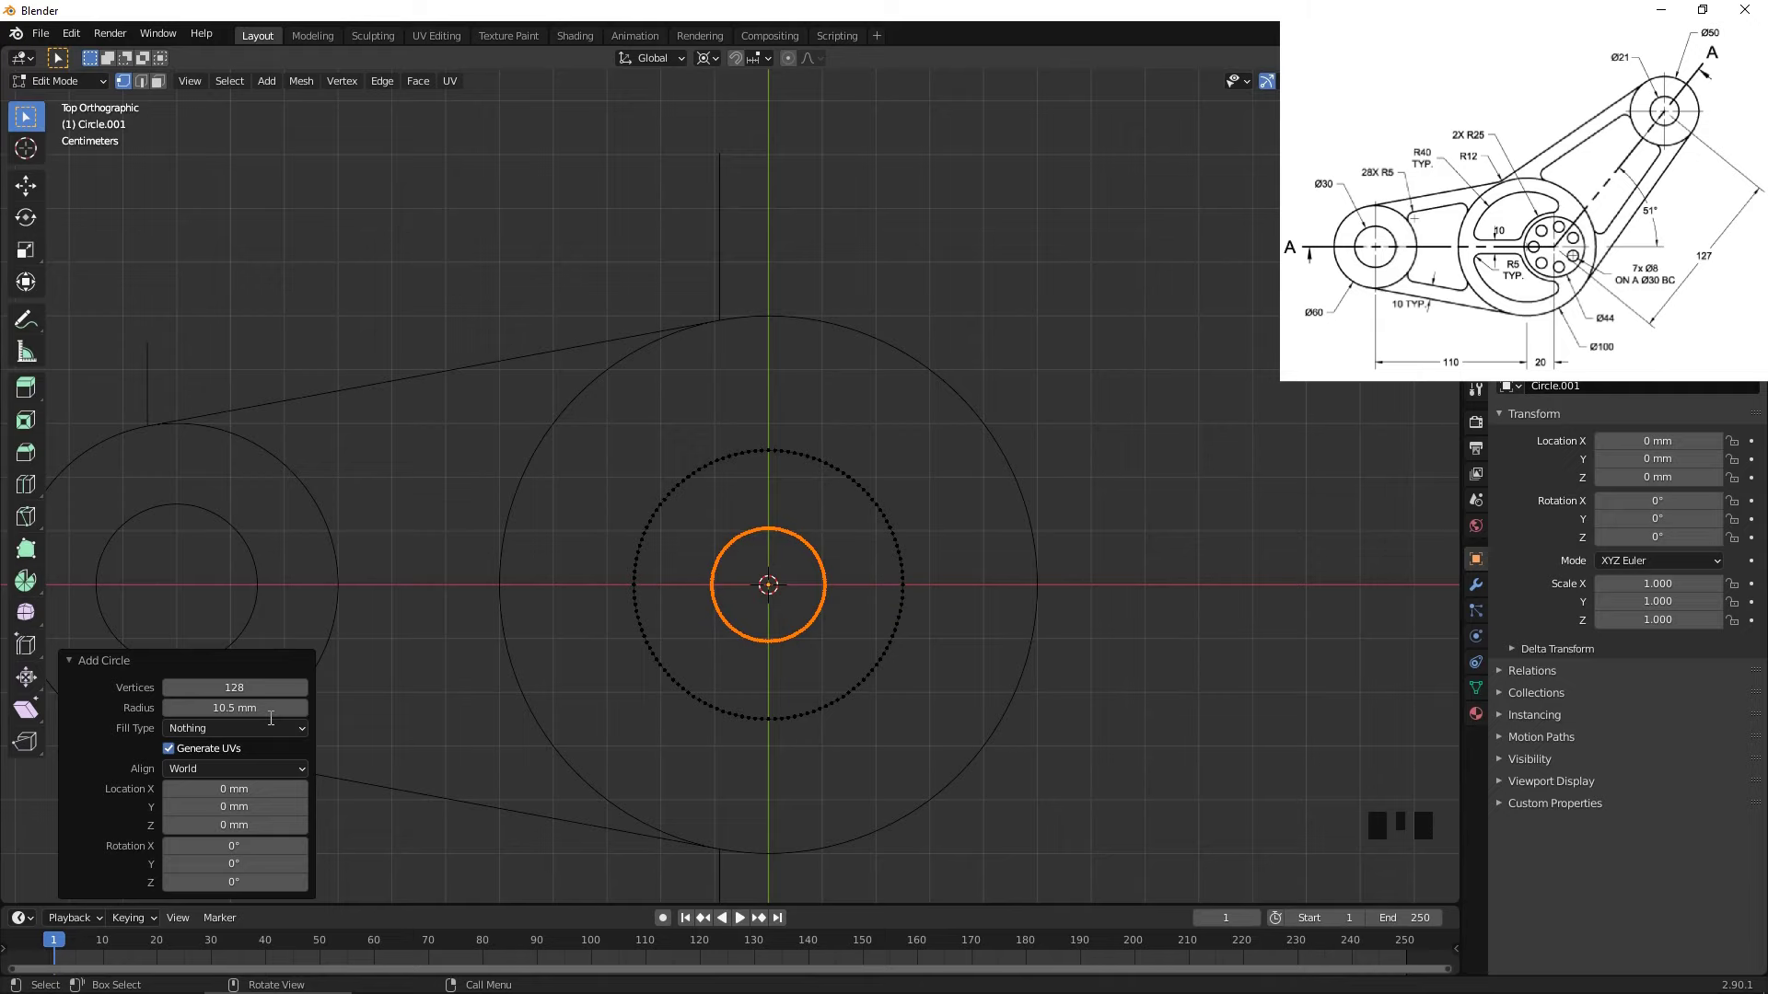
- Select the hole circle with the outer boss ring and place a copy 140.45 mm along X
scroll(down, 3)
key(a)
drag(926, 460, 705, 420)
key(g)
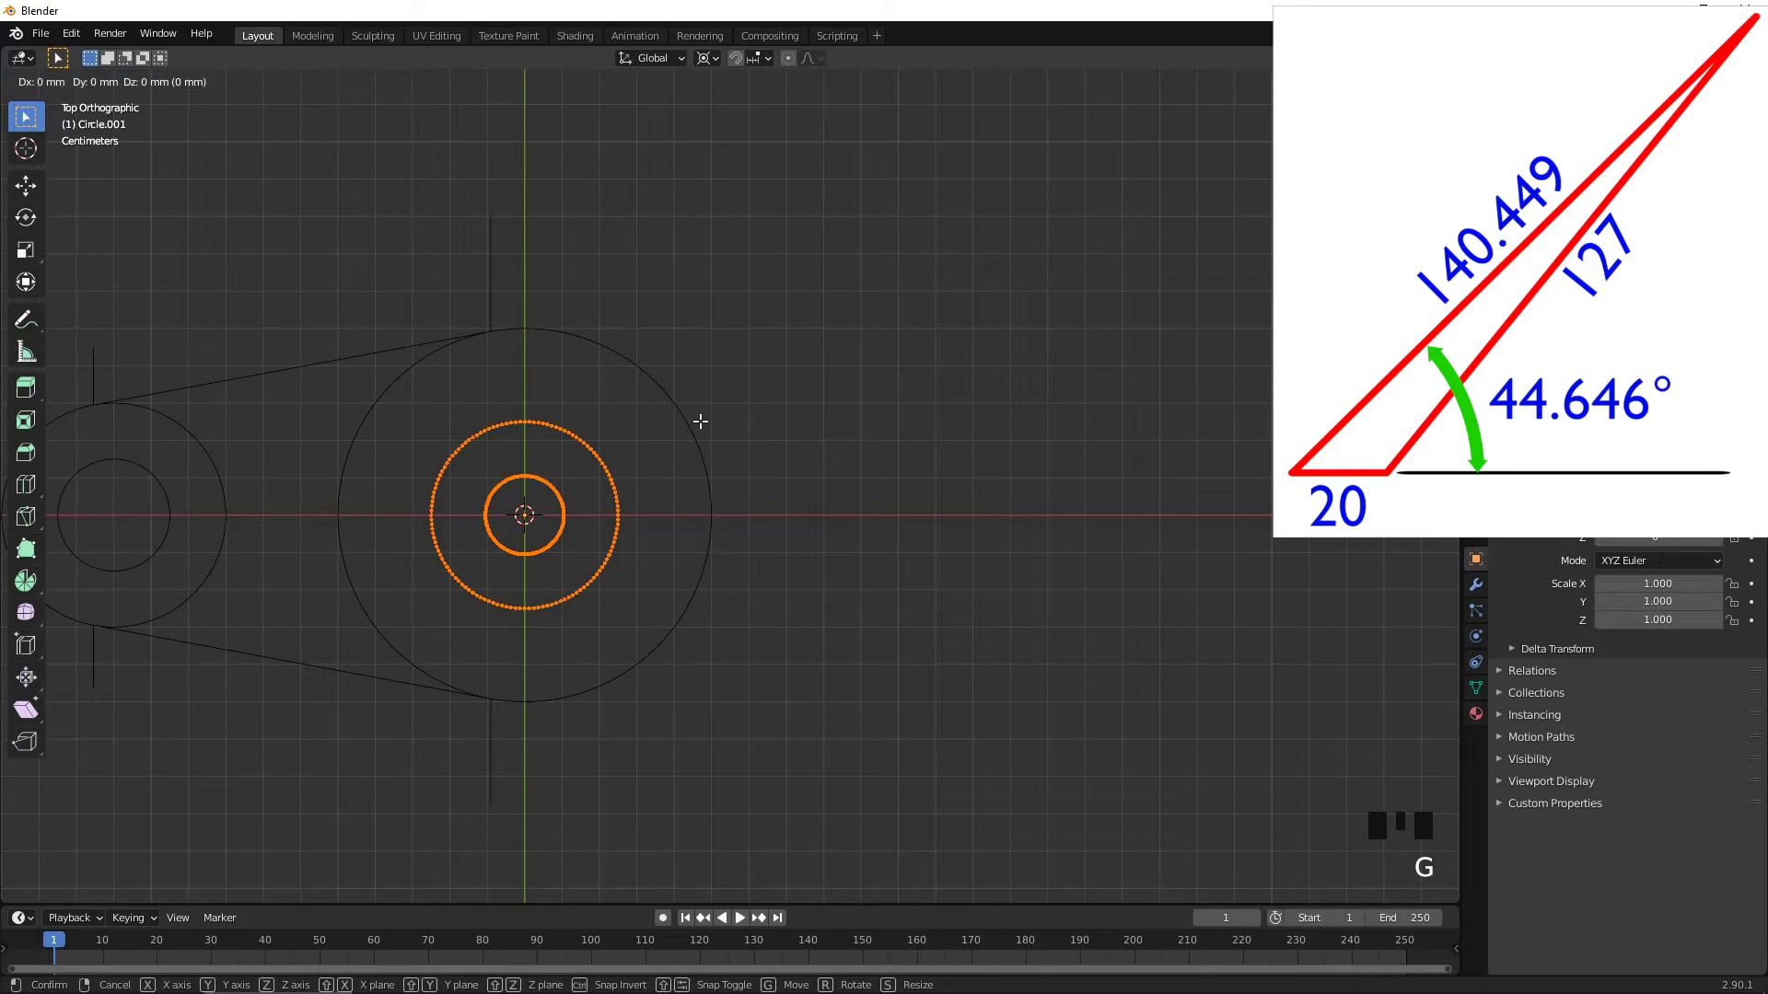
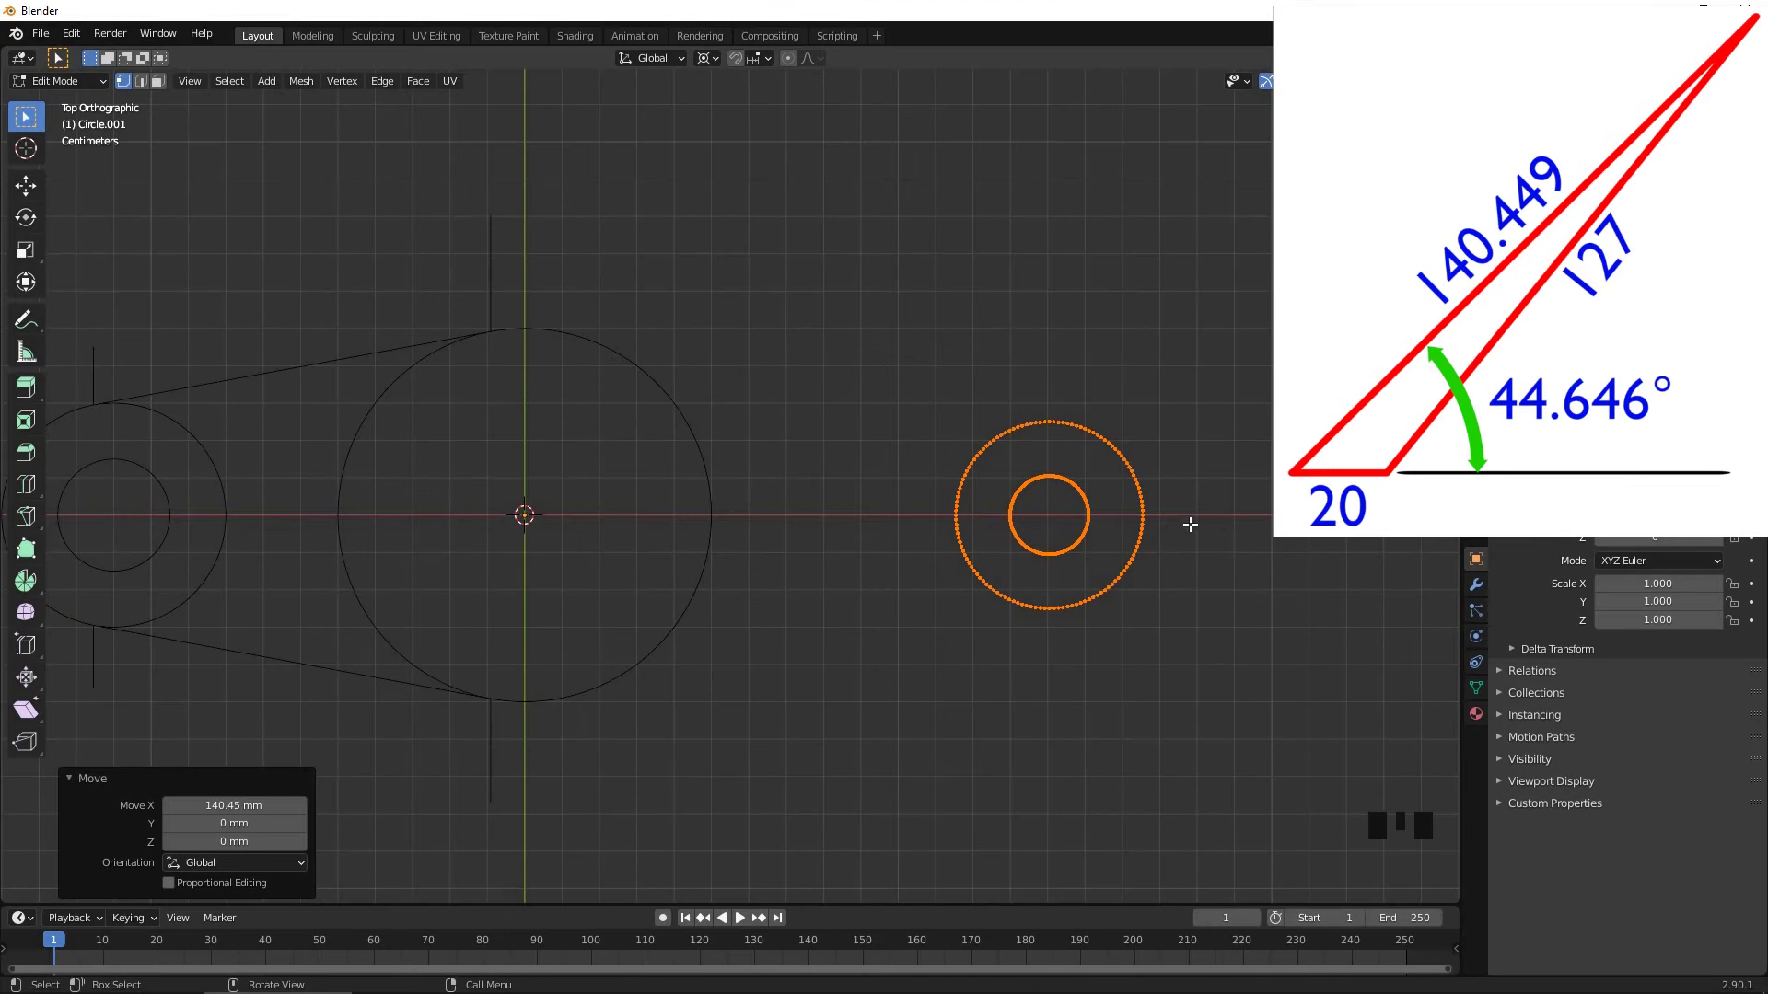
drag(1182, 496, 1064, 562)
key(shift+s)
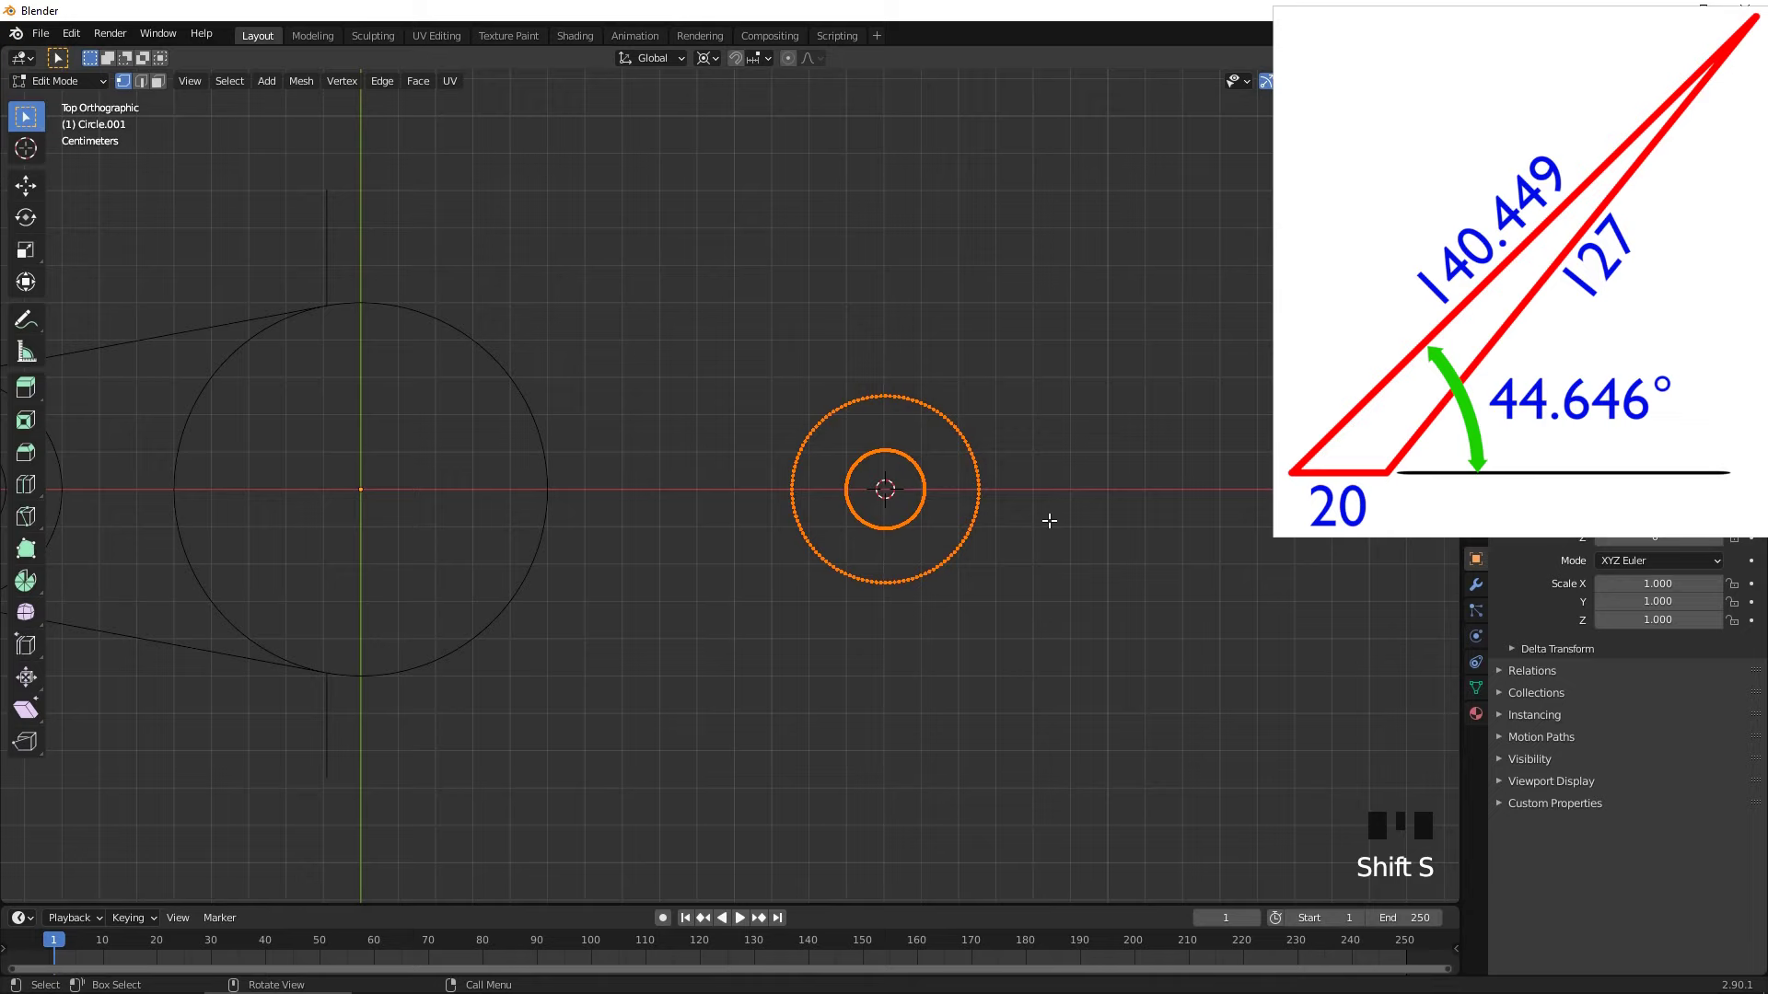
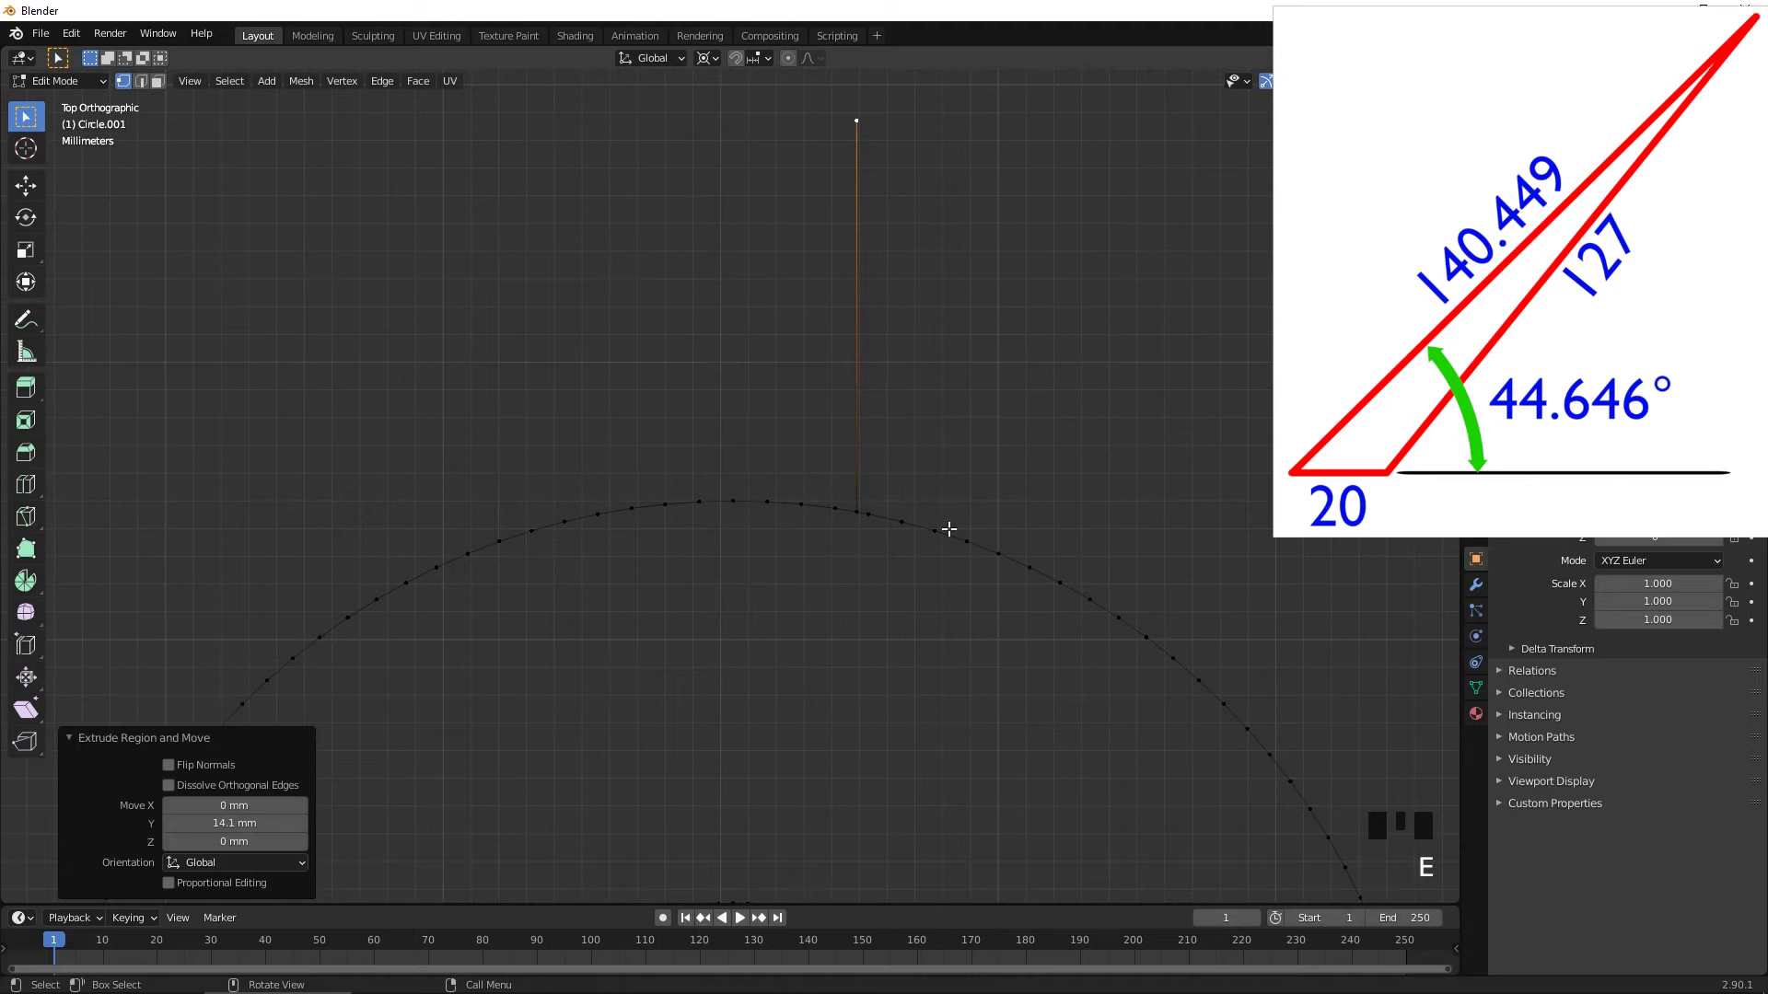
- Extrude short vertical ticks from the top vertices of the far boss's outer circle
drag(1004, 776, 885, 731)
scroll(up, 3)
drag(755, 330, 802, 338)
click(804, 339)
key(x)
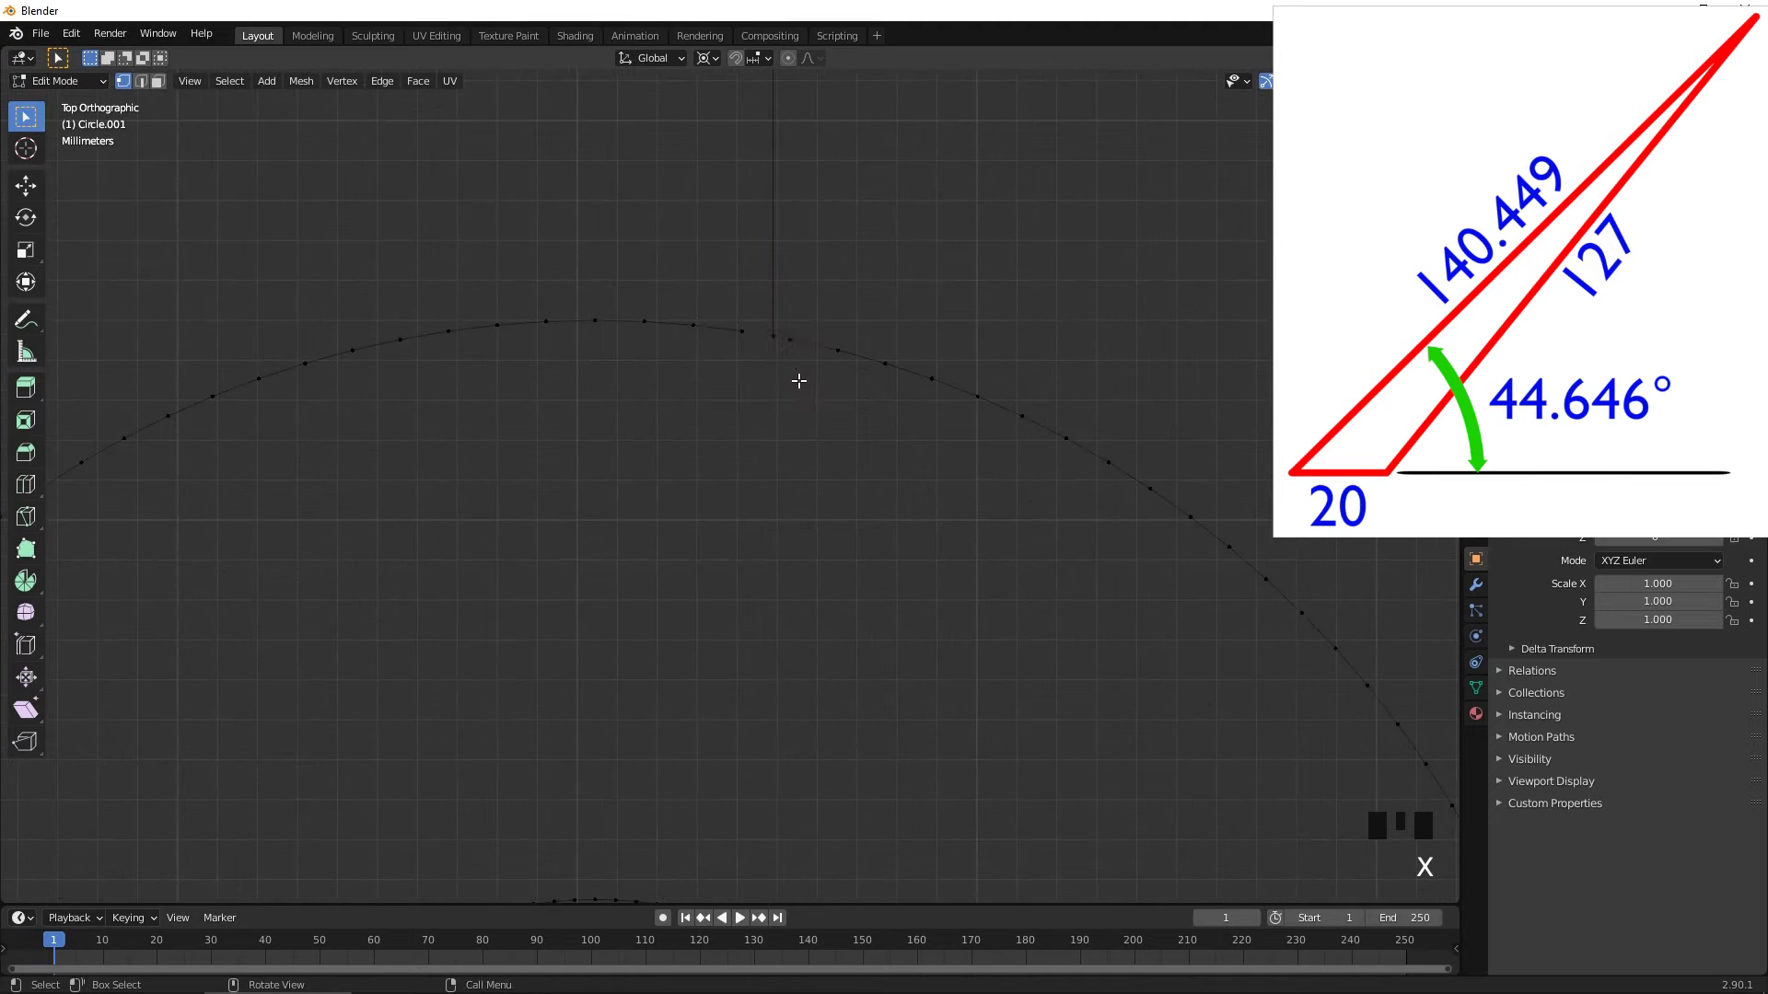
click(753, 337)
click(774, 340)
key(f)
click(774, 347)
click(794, 348)
key(f)
scroll(down, 3)
middle_click(844, 712)
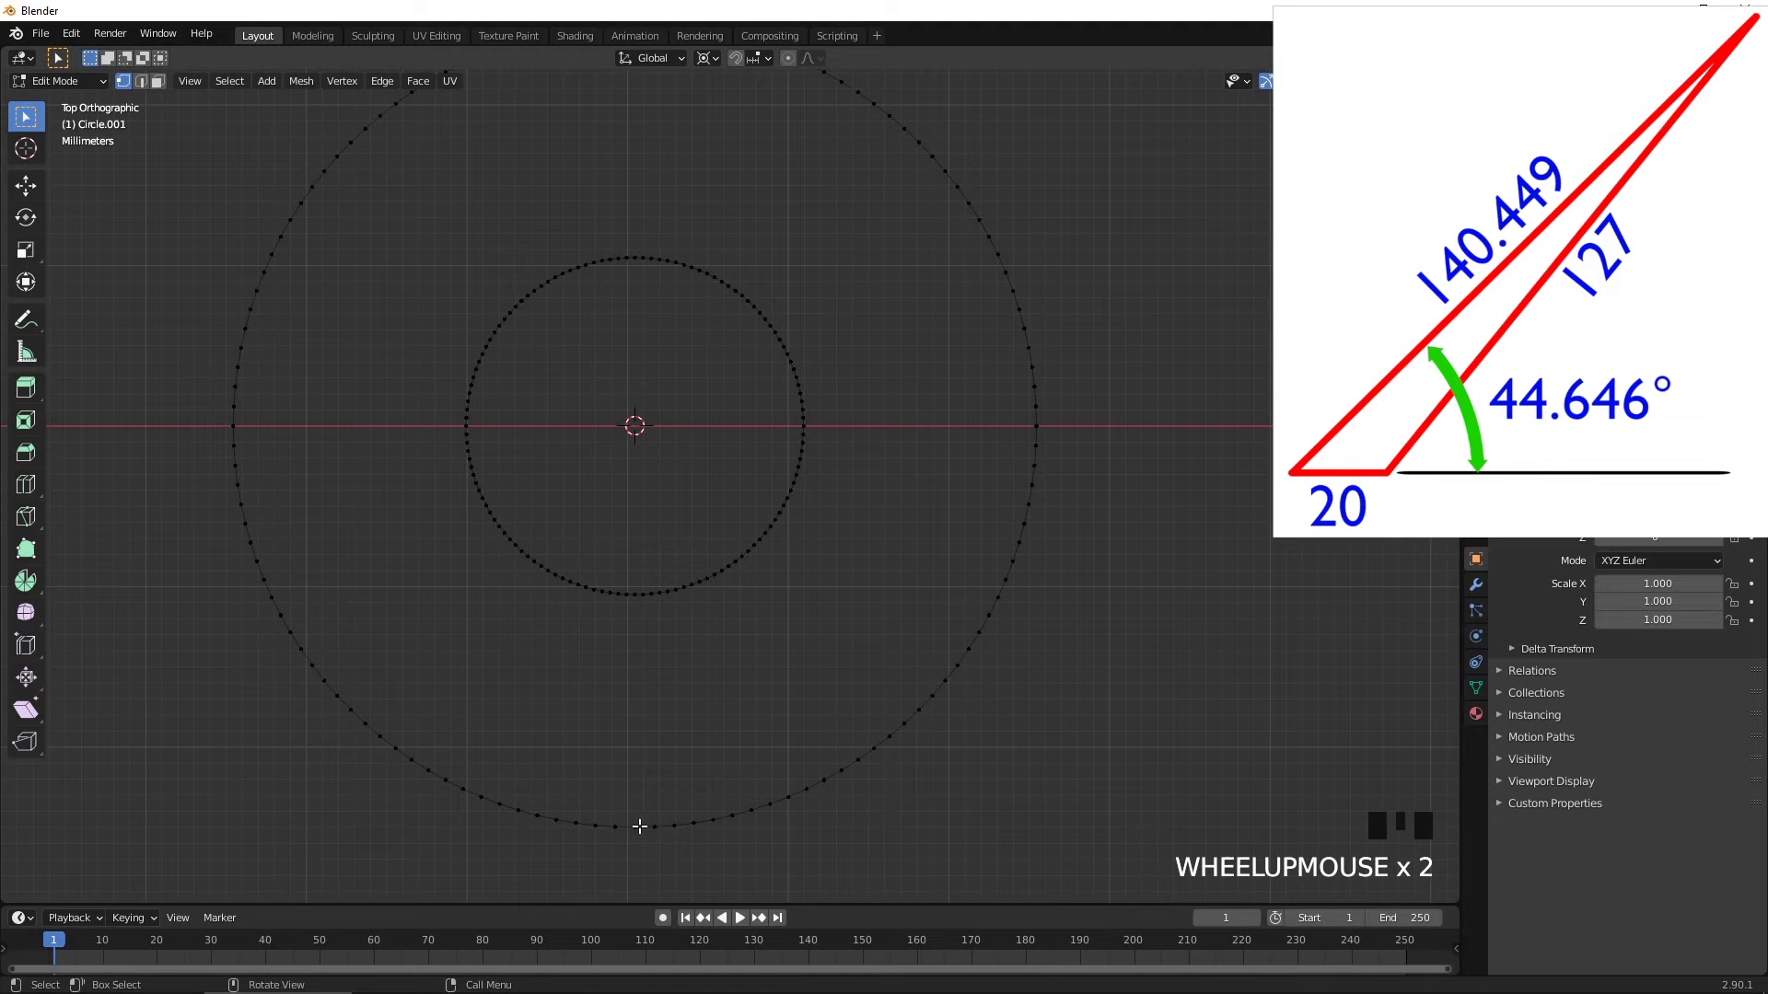
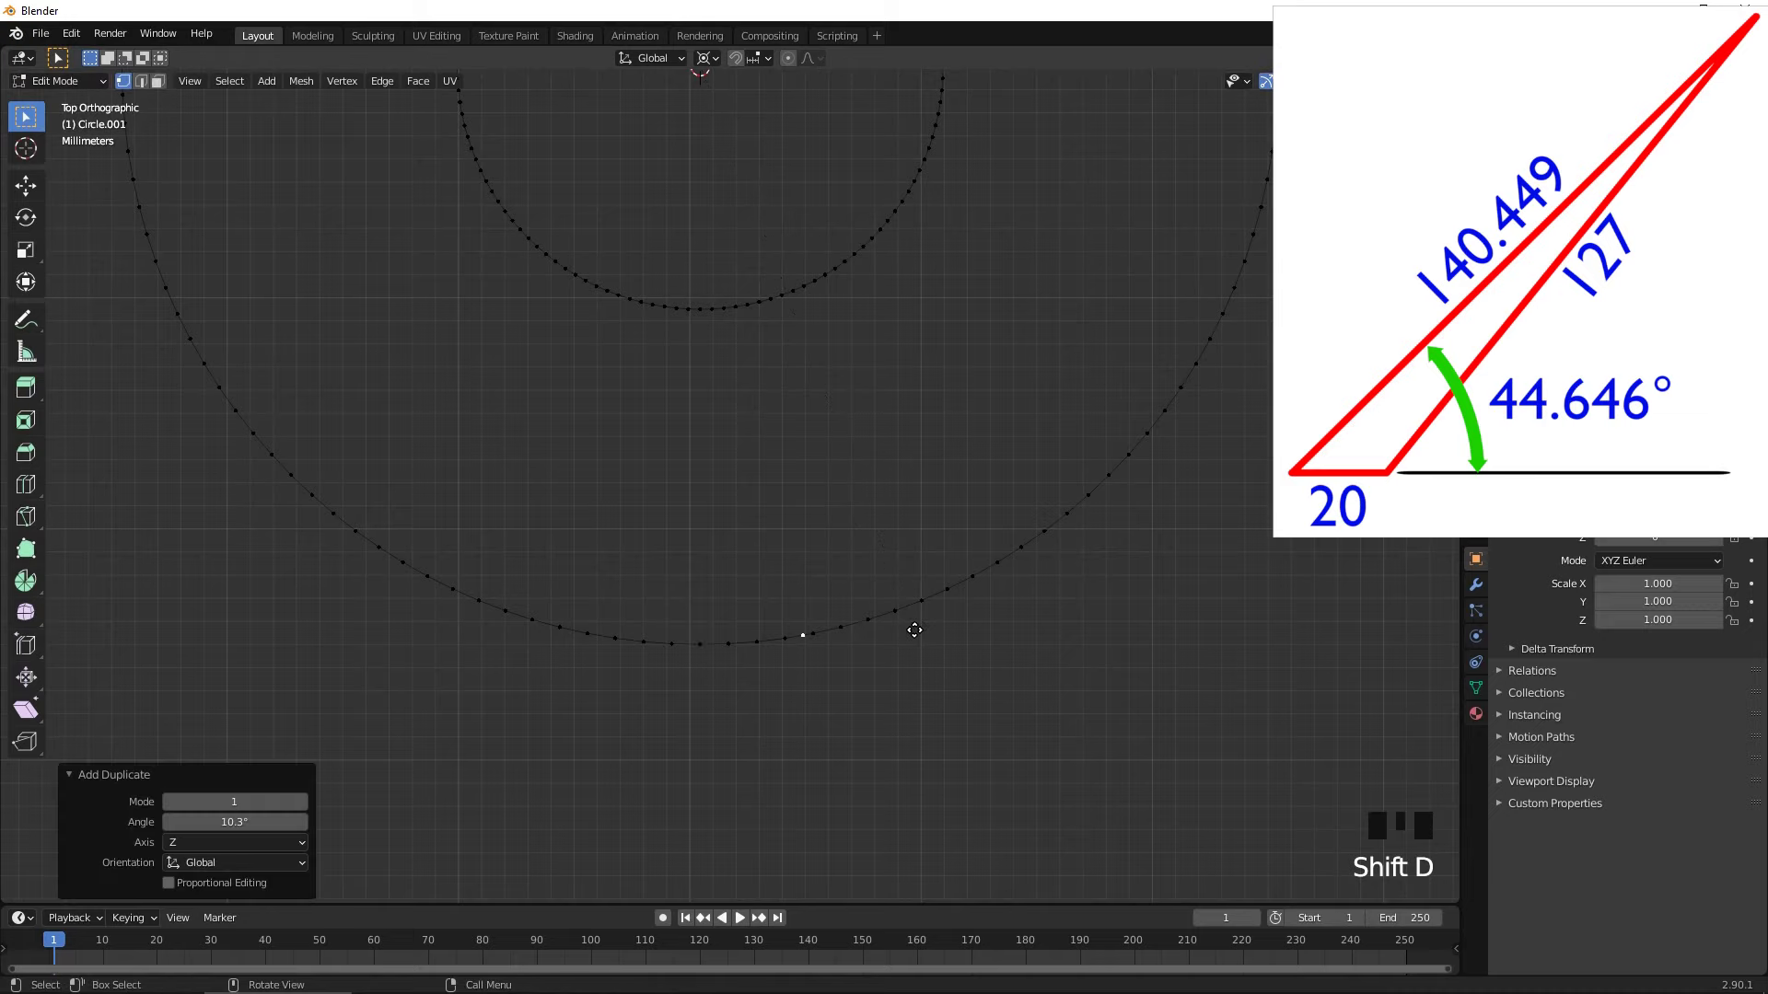
- Extrude a tick down from the circle's bottom vertex, deleting stray edges, and leave Edit Mode
key(e)
drag(855, 635, 811, 524)
scroll(up, 3)
click(731, 468)
drag(760, 450, 773, 446)
drag(714, 461, 765, 472)
key(x)
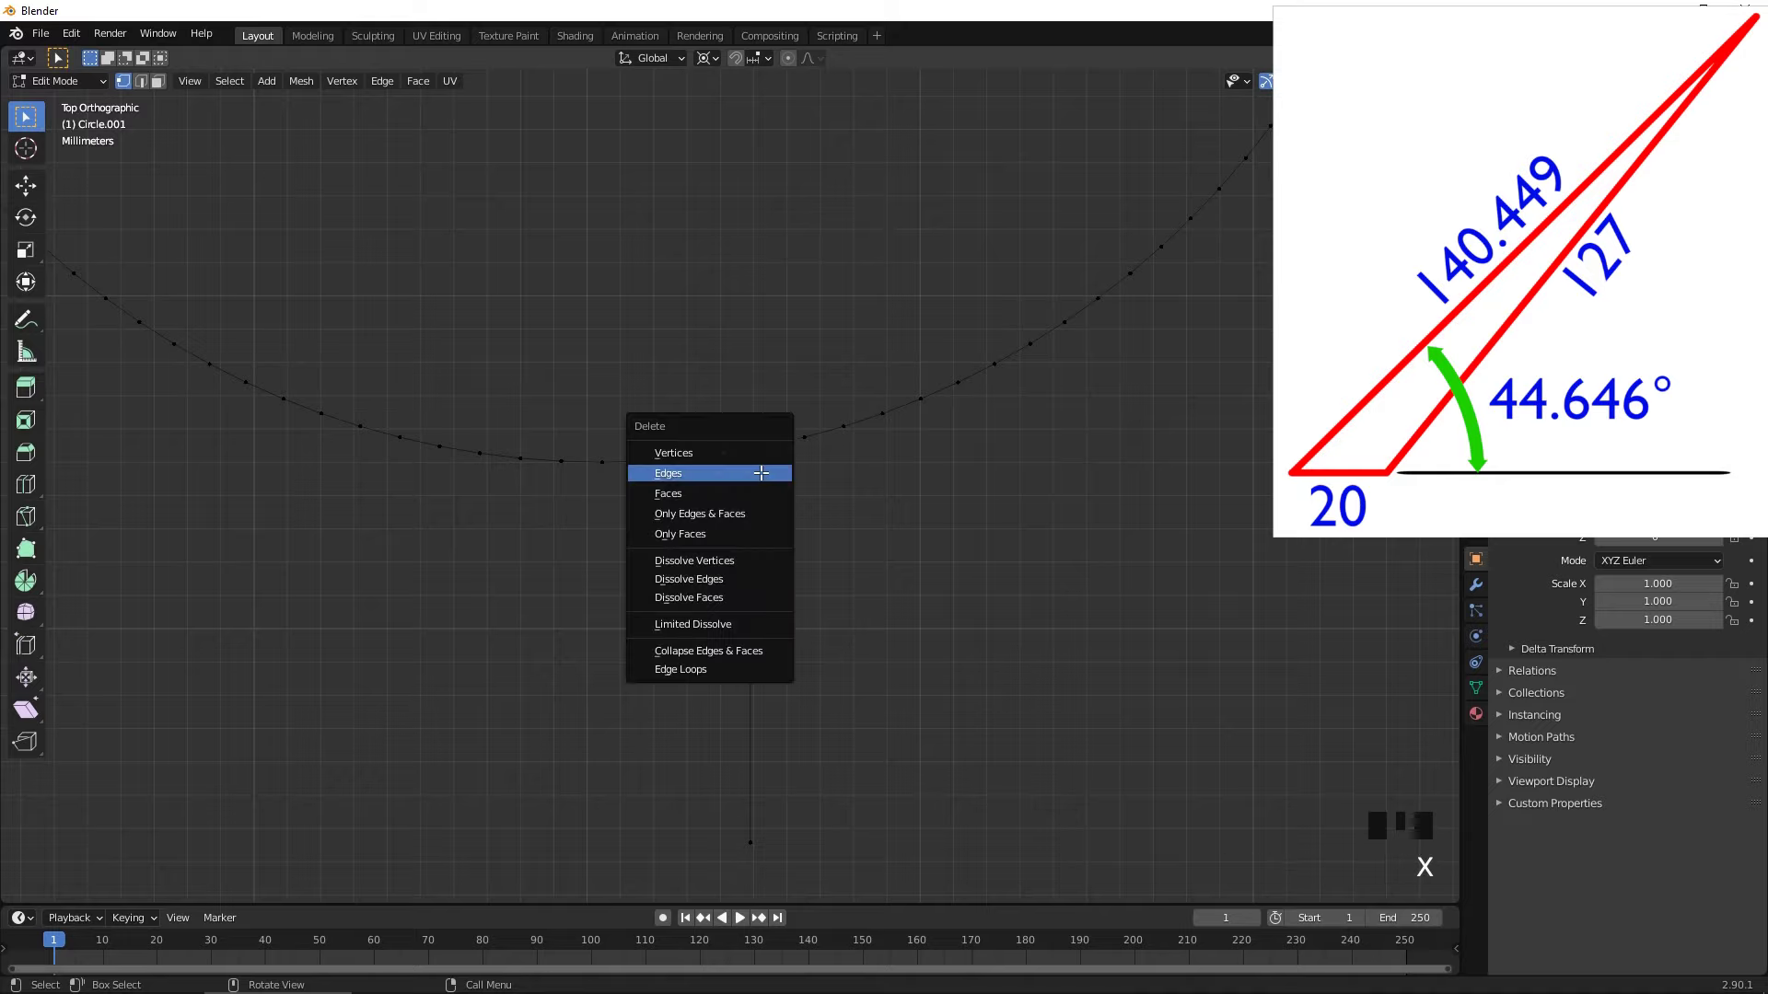
click(732, 457)
click(755, 458)
key(f)
click(759, 446)
click(772, 447)
key(f)
scroll(down, 3)
key(Tab)
- Pan back across the link outline and select the main hub object
drag(774, 407, 949, 519)
scroll(down, 3)
drag(663, 374, 542, 536)
click(541, 536)
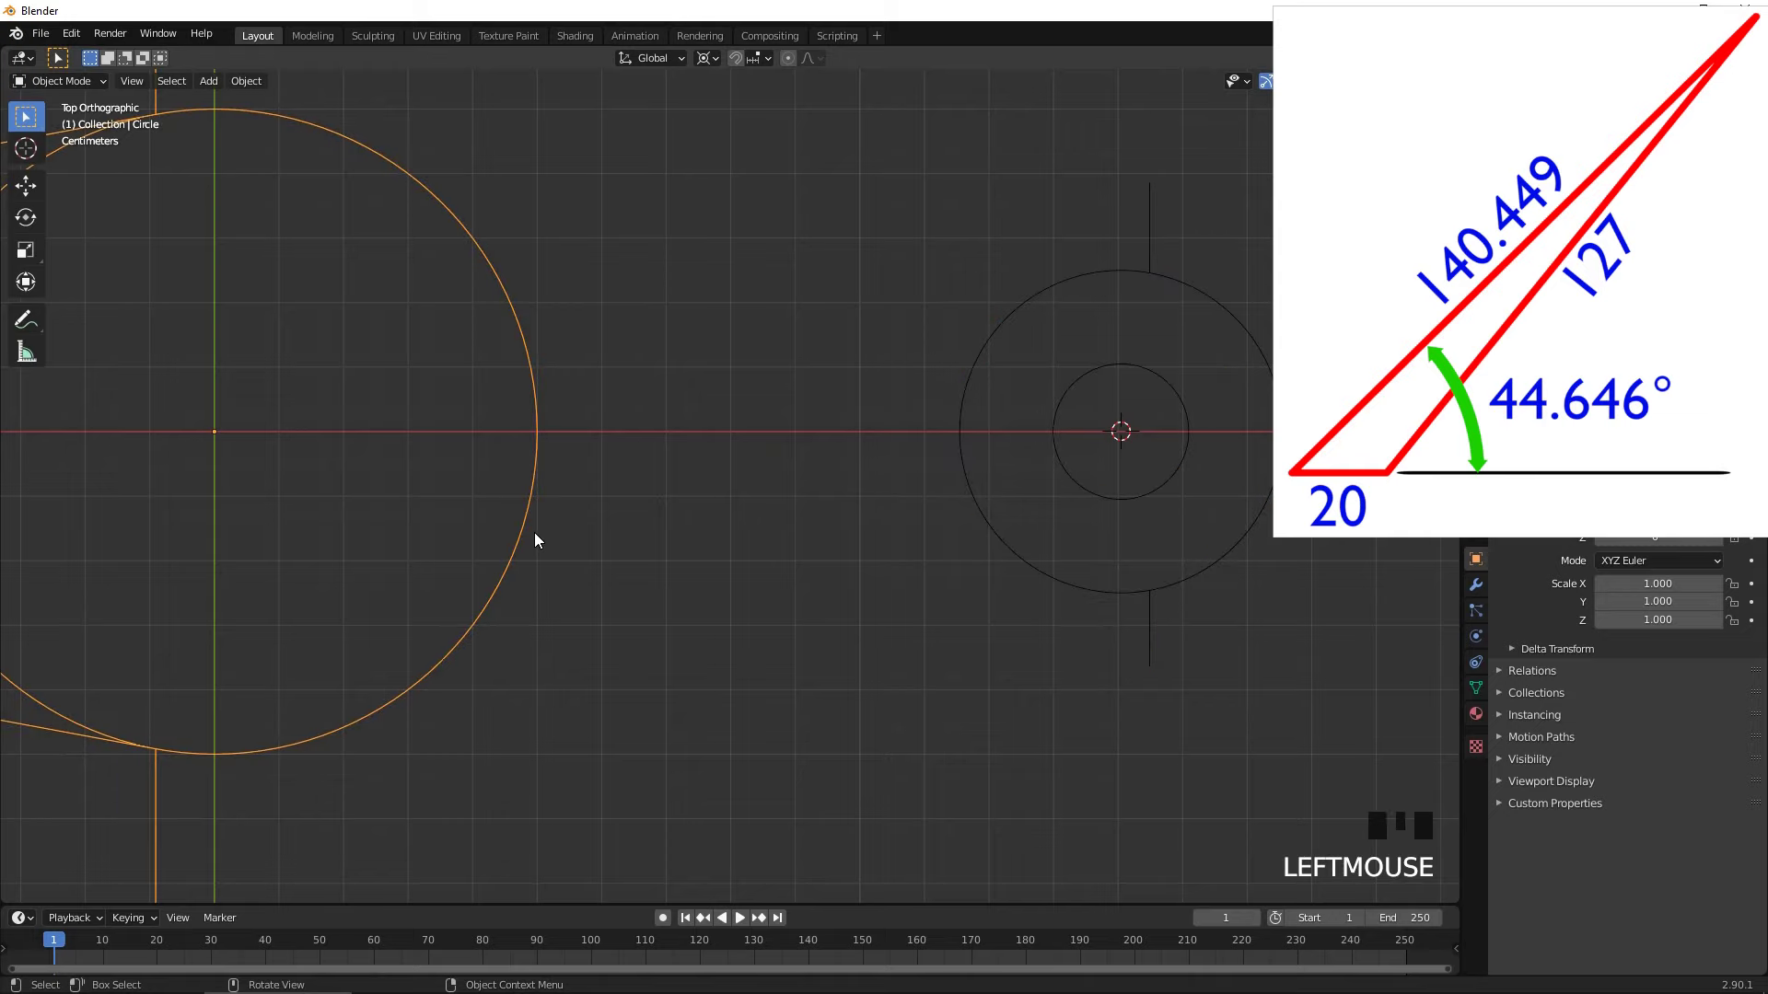
- Rotate copies of the hub's top vertex by about 10.3° and extrude tangent ticks up and down
key(shift+c)
scroll(up, 3)
scroll(up, 3)
drag(841, 376, 803, 512)
key(Tab)
drag(718, 398, 727, 530)
scroll(up, 3)
click(601, 443)
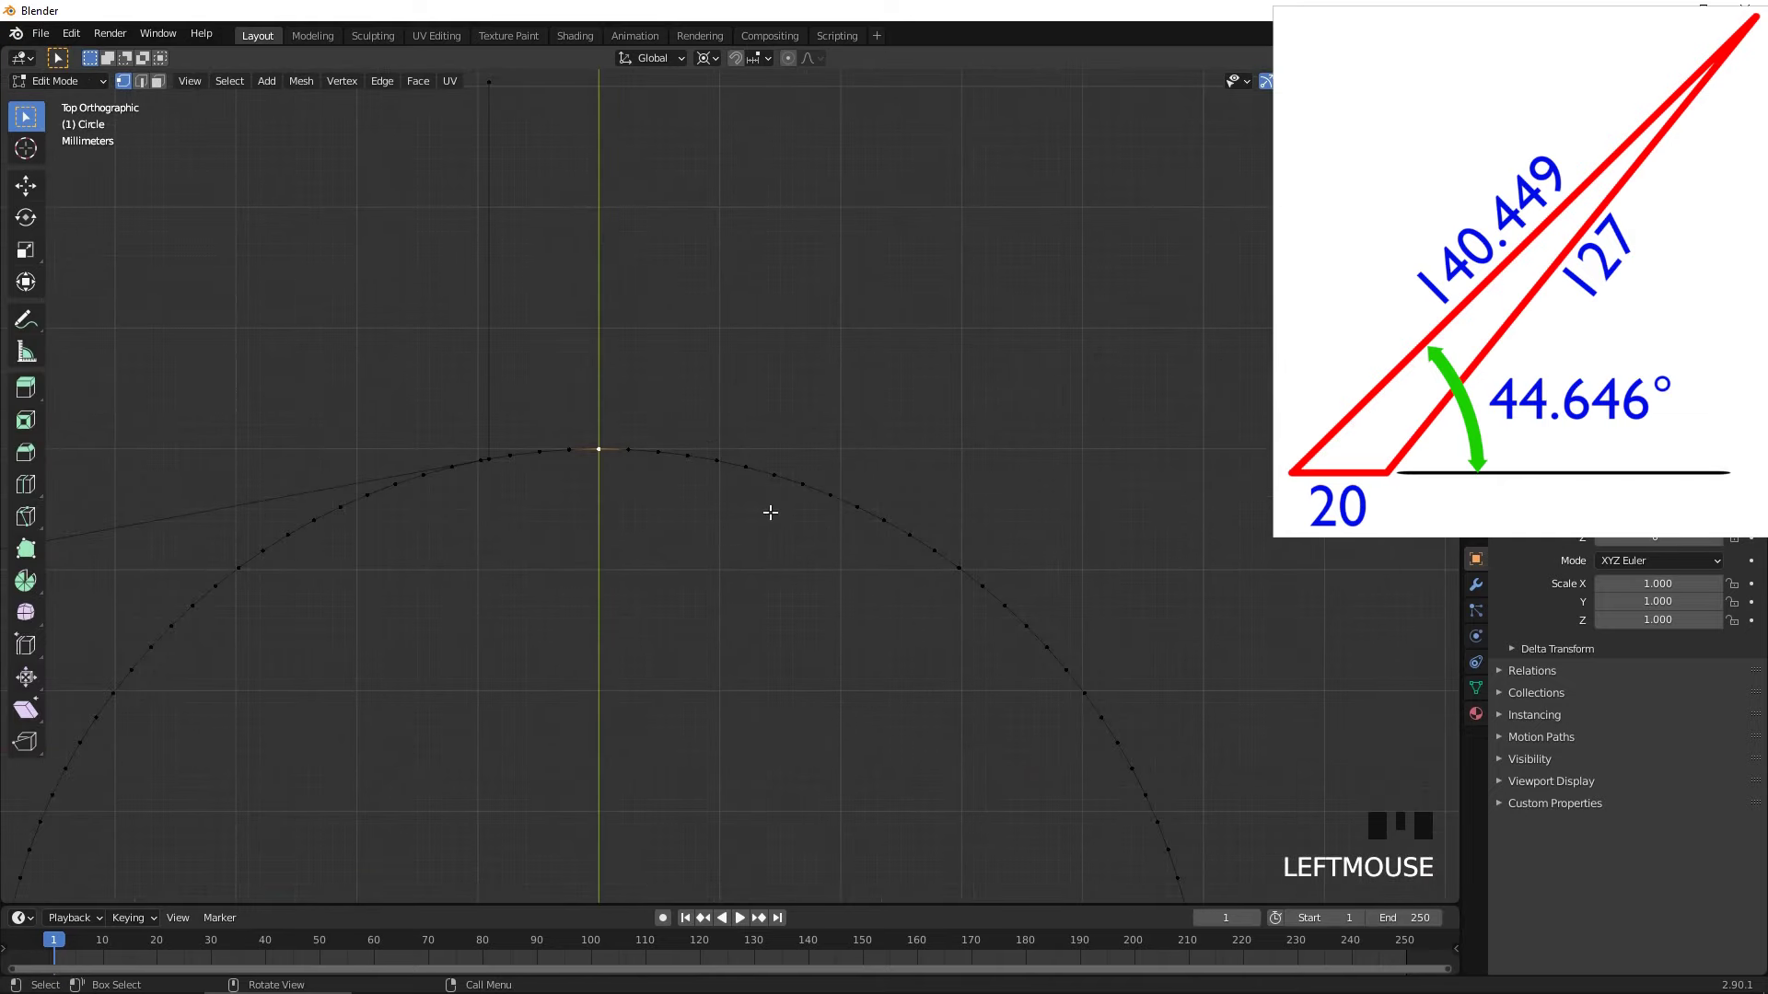
key(shift+d)
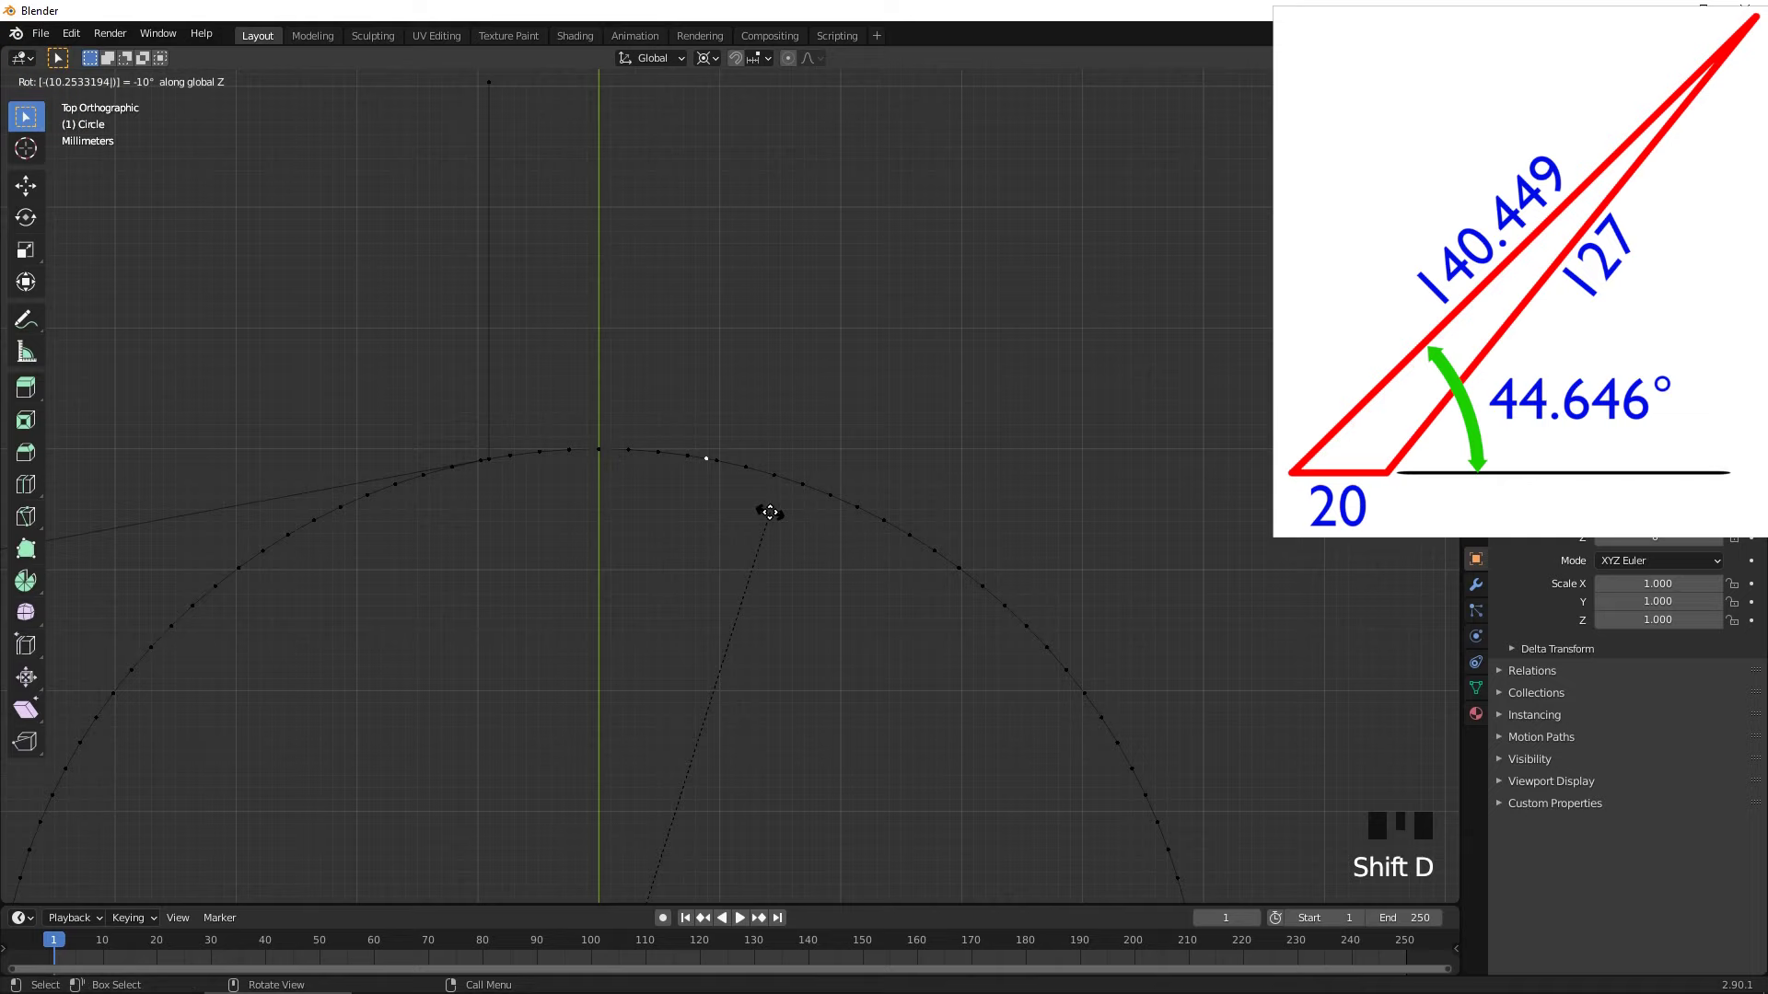
key(e)
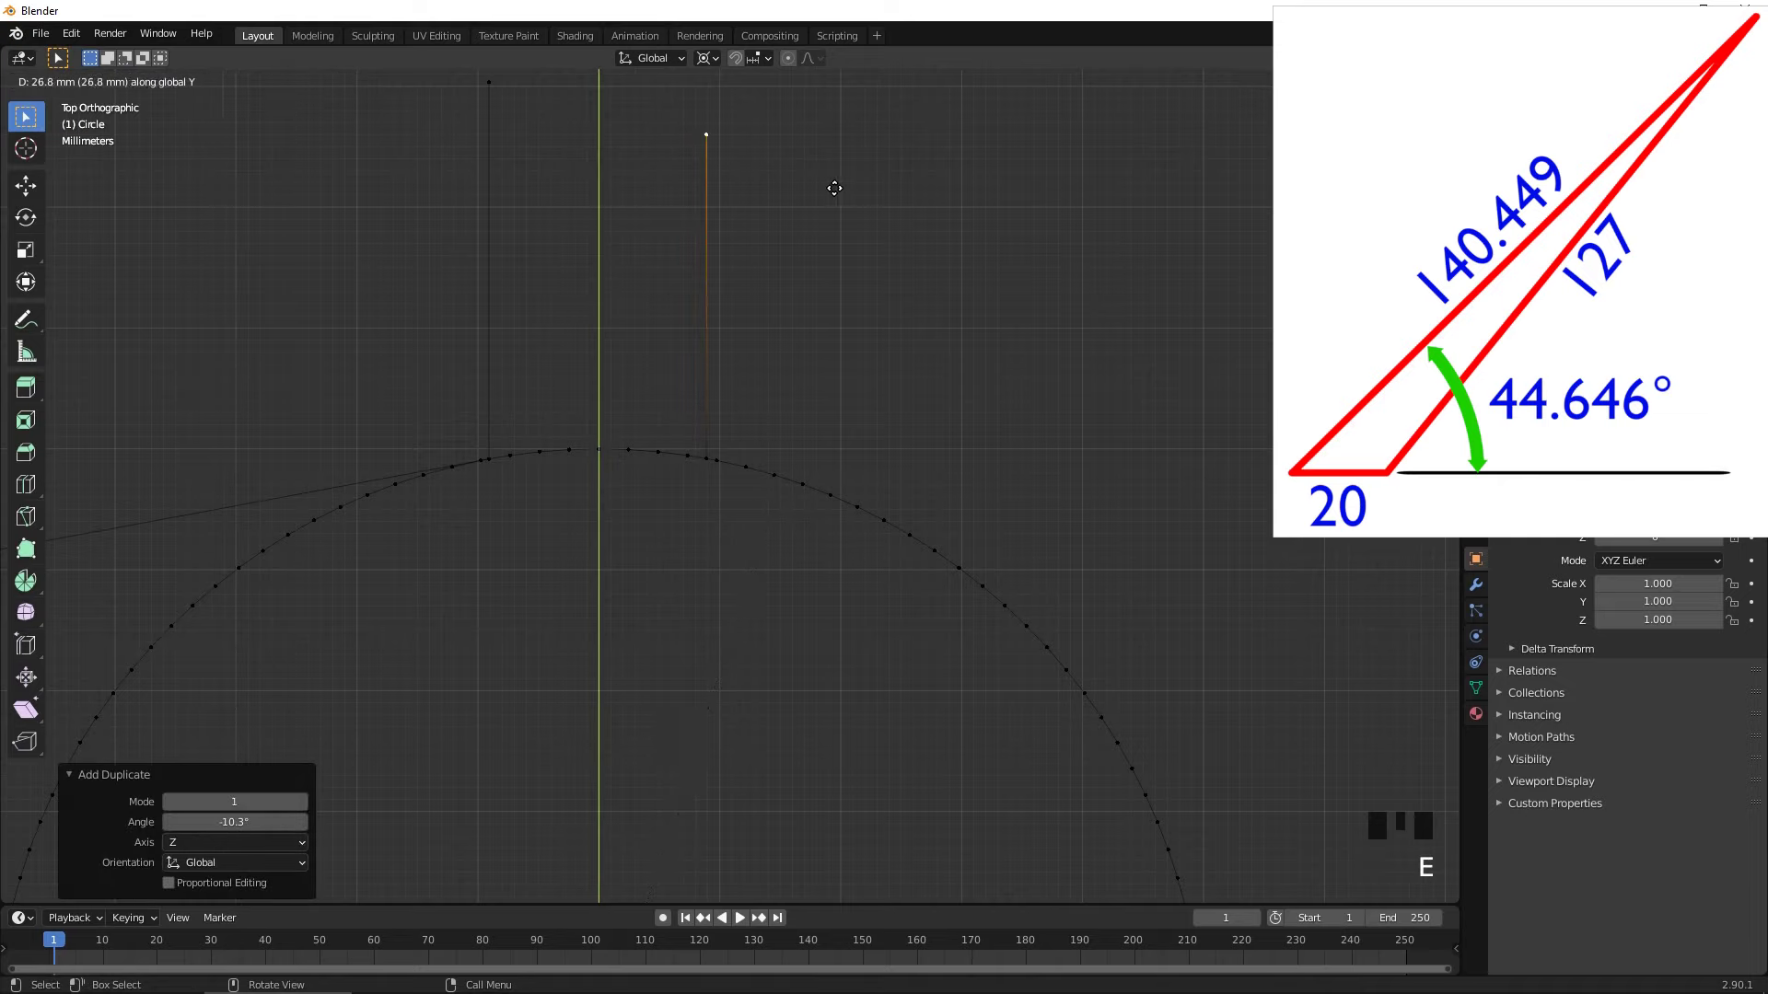
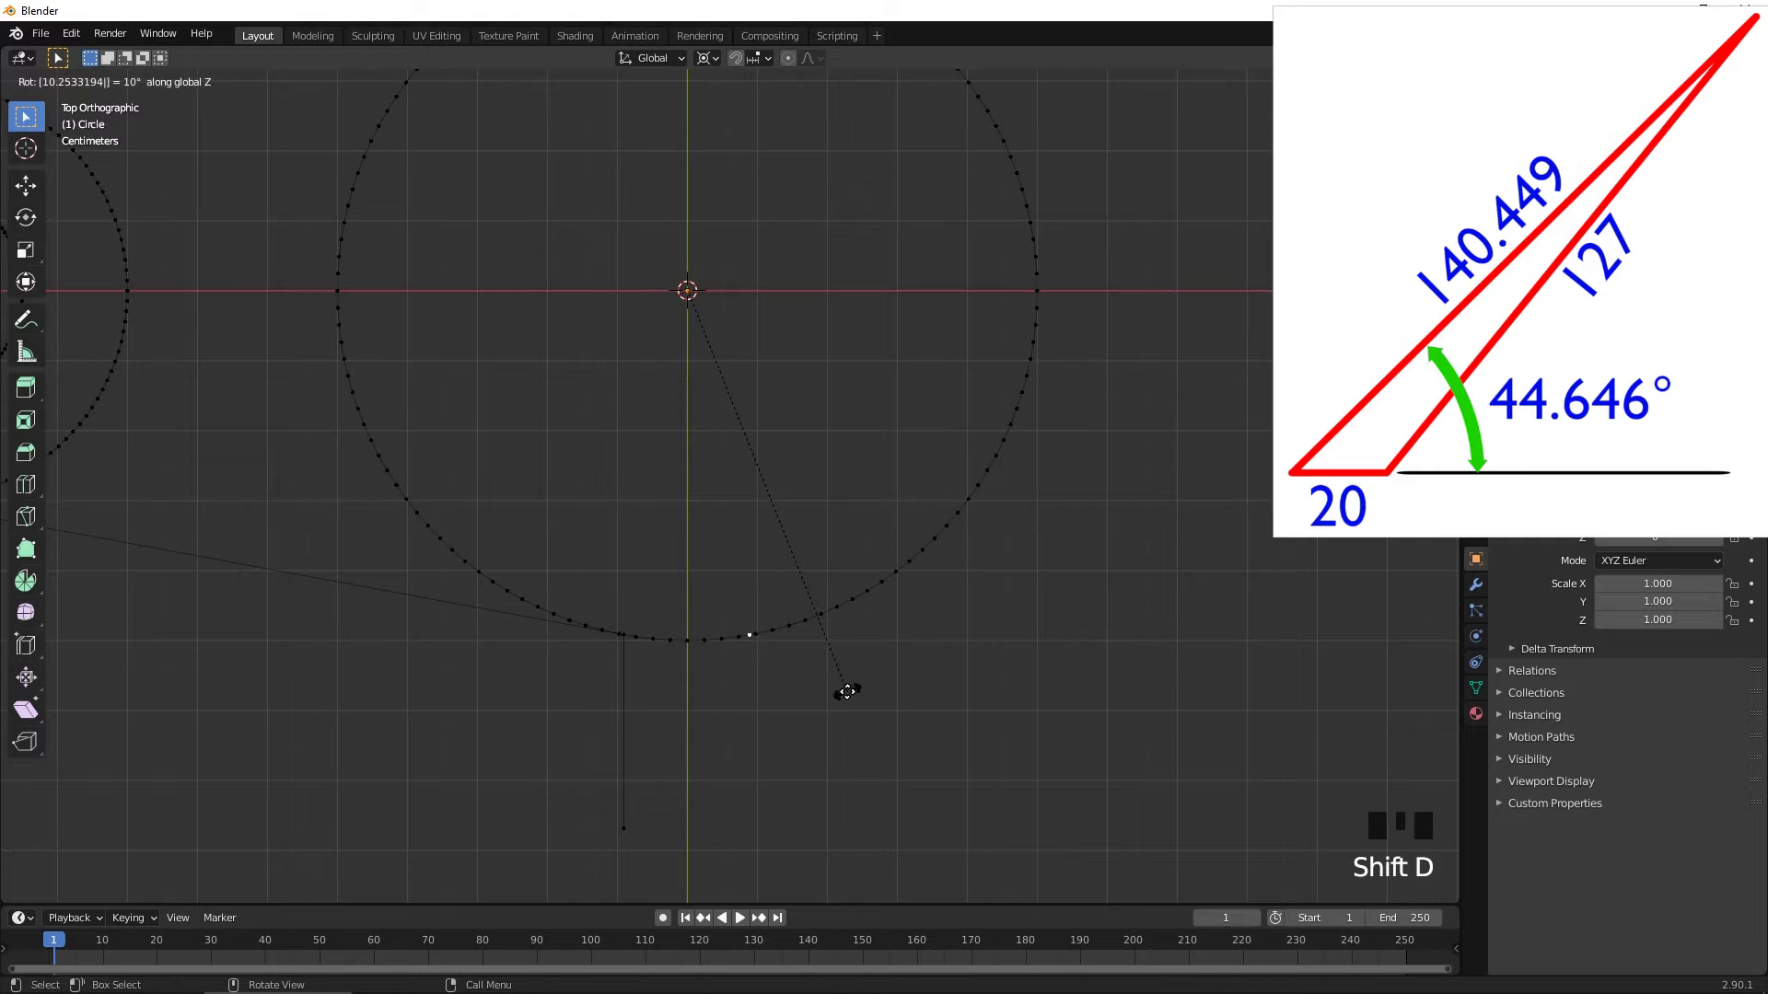
key(e)
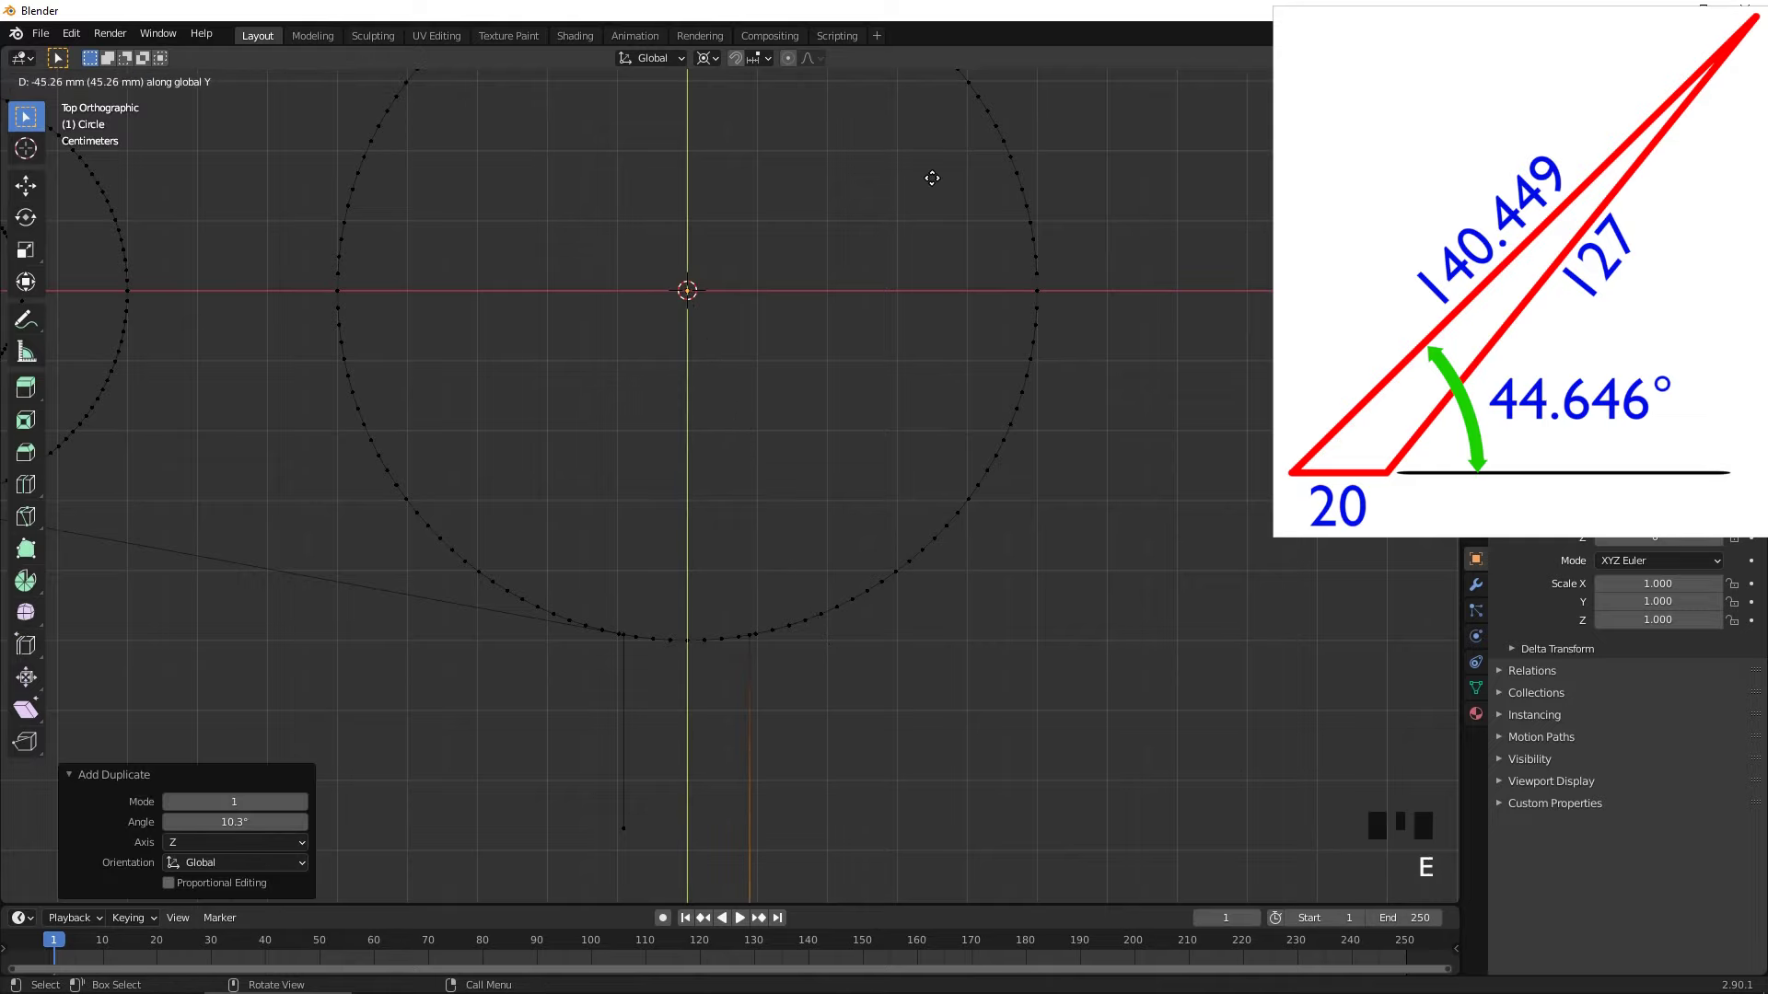
scroll(down, 3)
key(Tab)
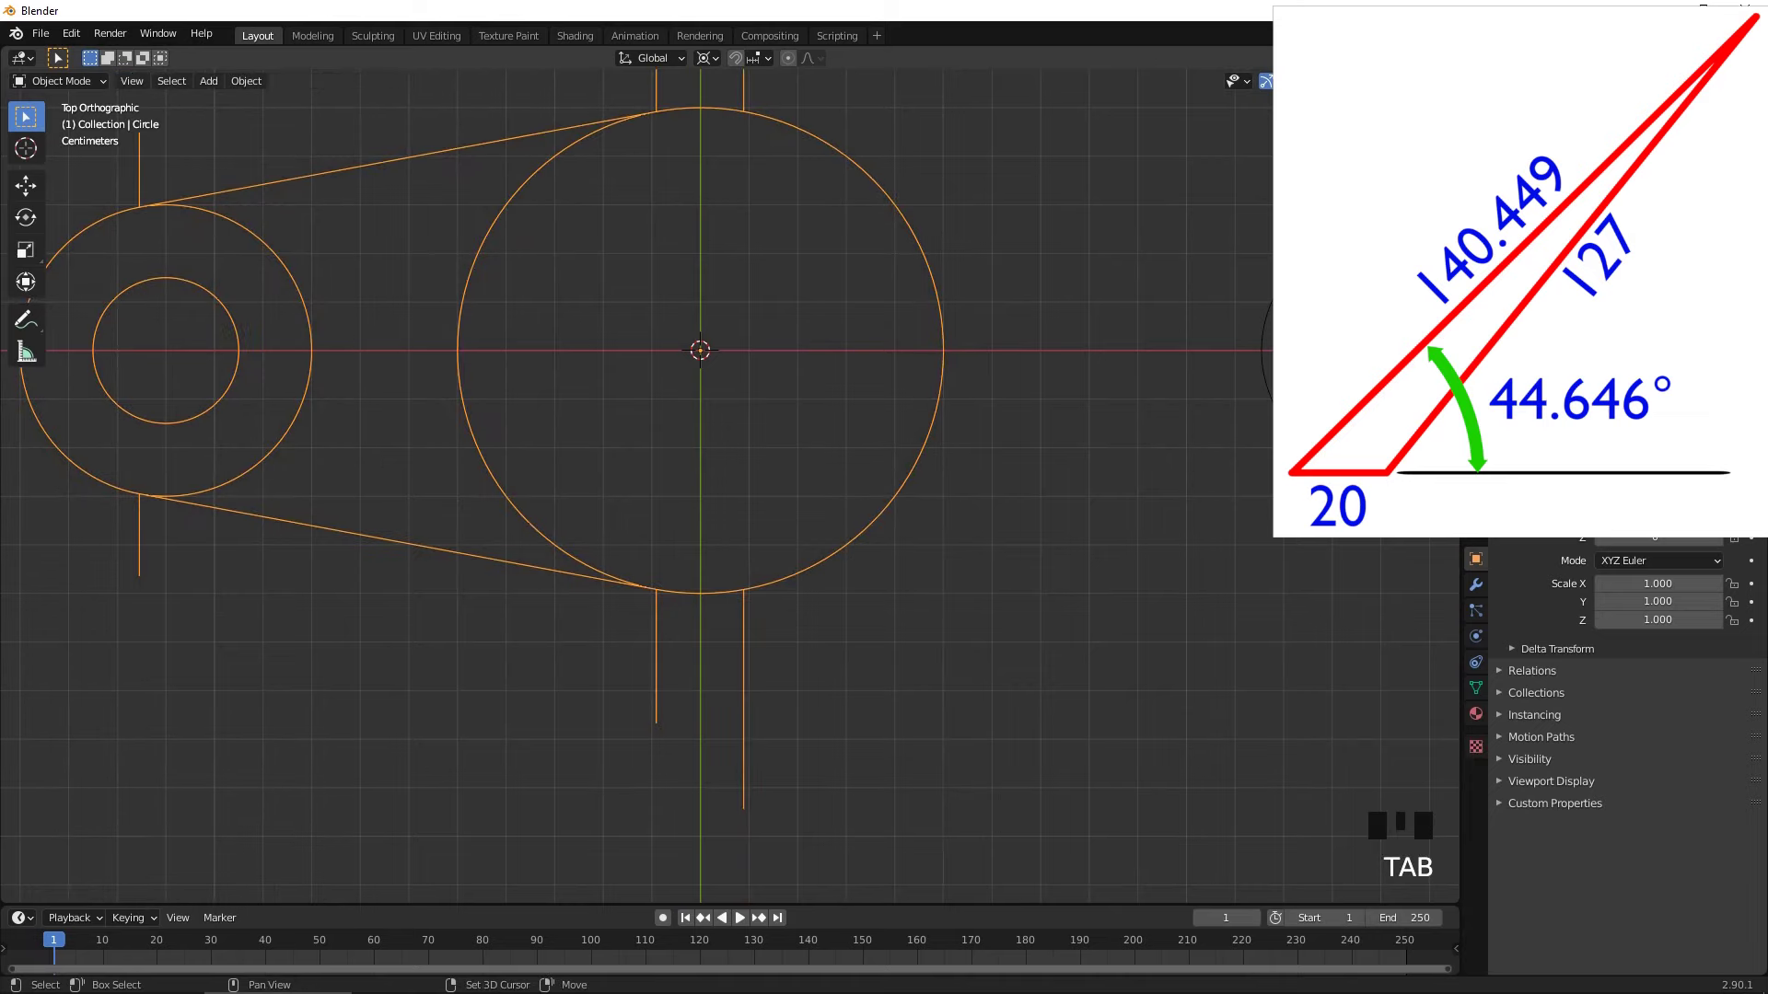
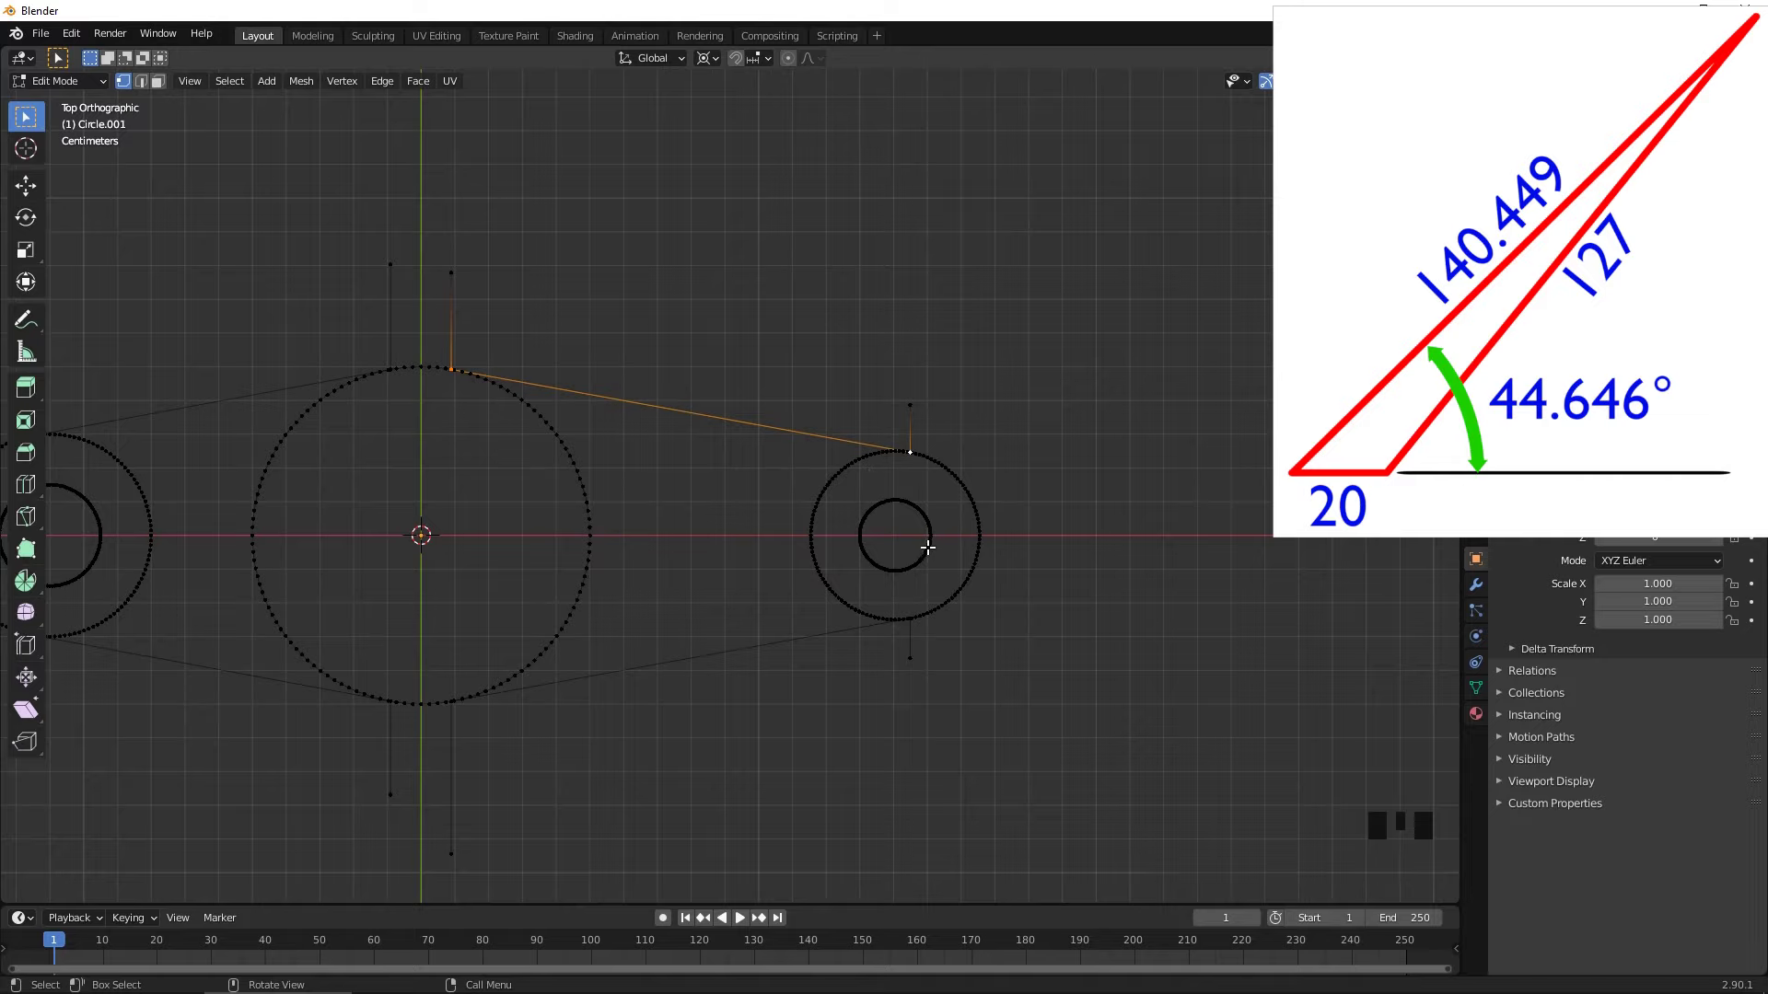
- Select the lower tangent edge and far boss rings, grow to connected geometry, and start rotating about the hub
click(932, 545)
click(966, 584)
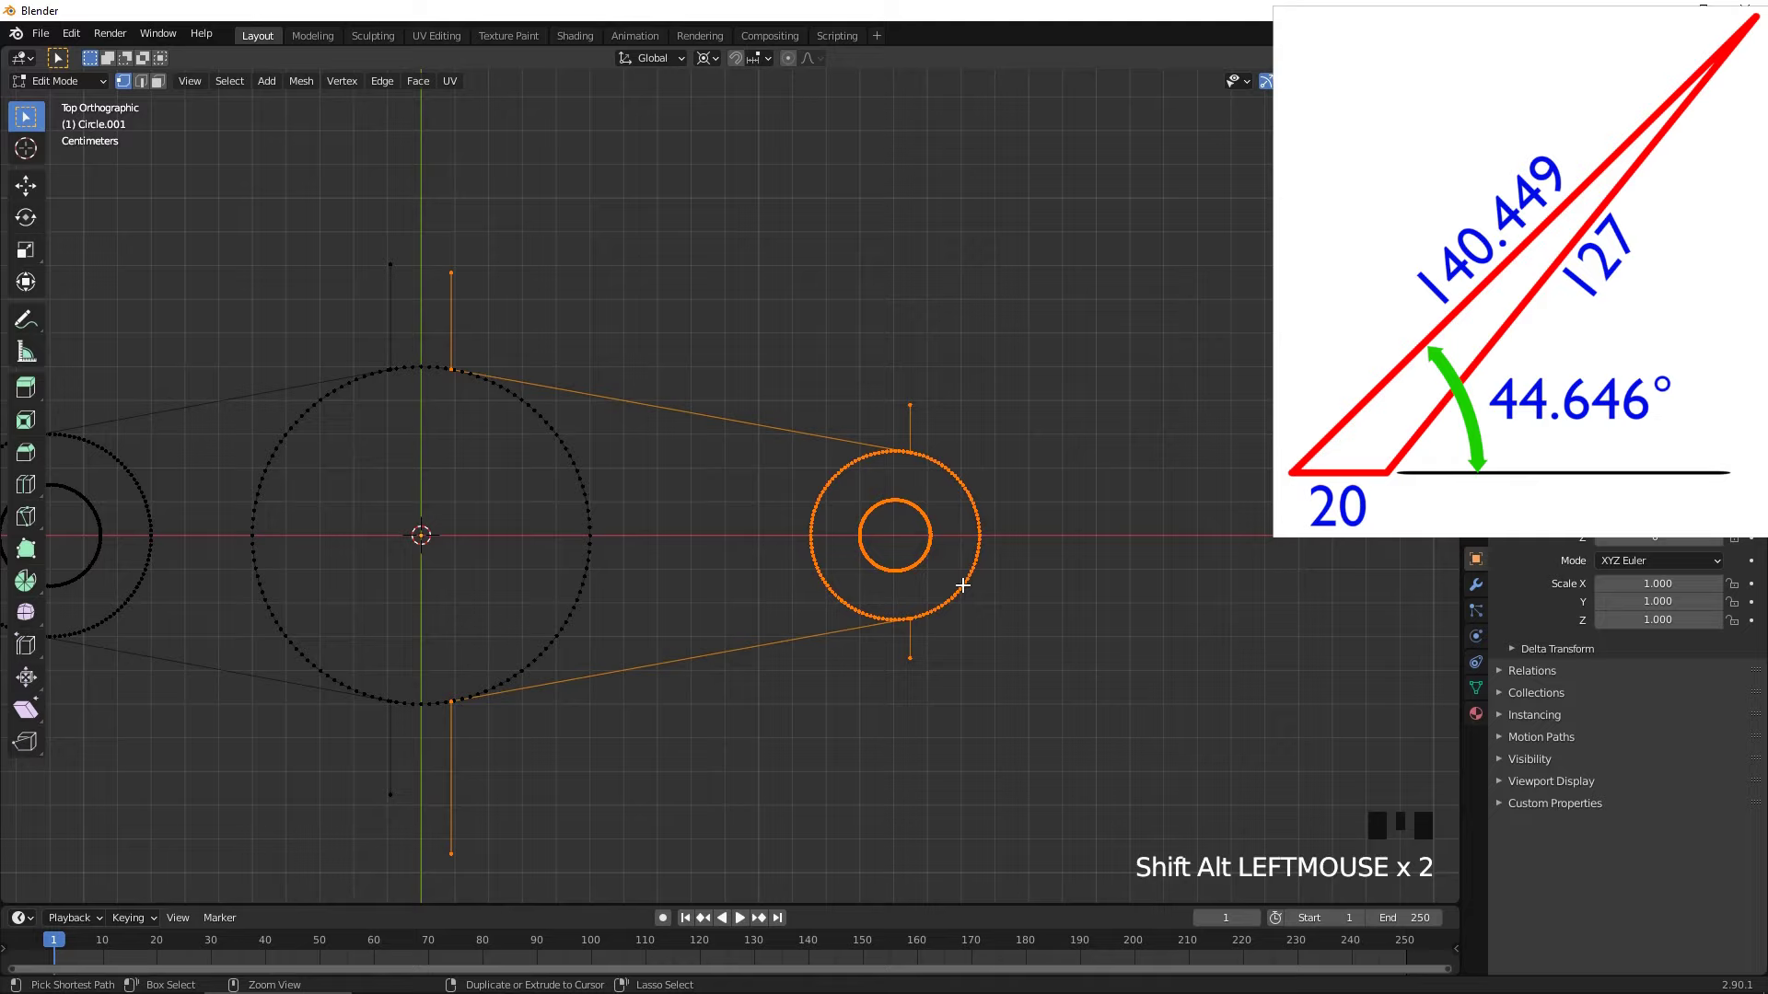
key(ctrl+KP_Add)
key(ctrl+KP_Add)
key(ctrl+KP_Add)
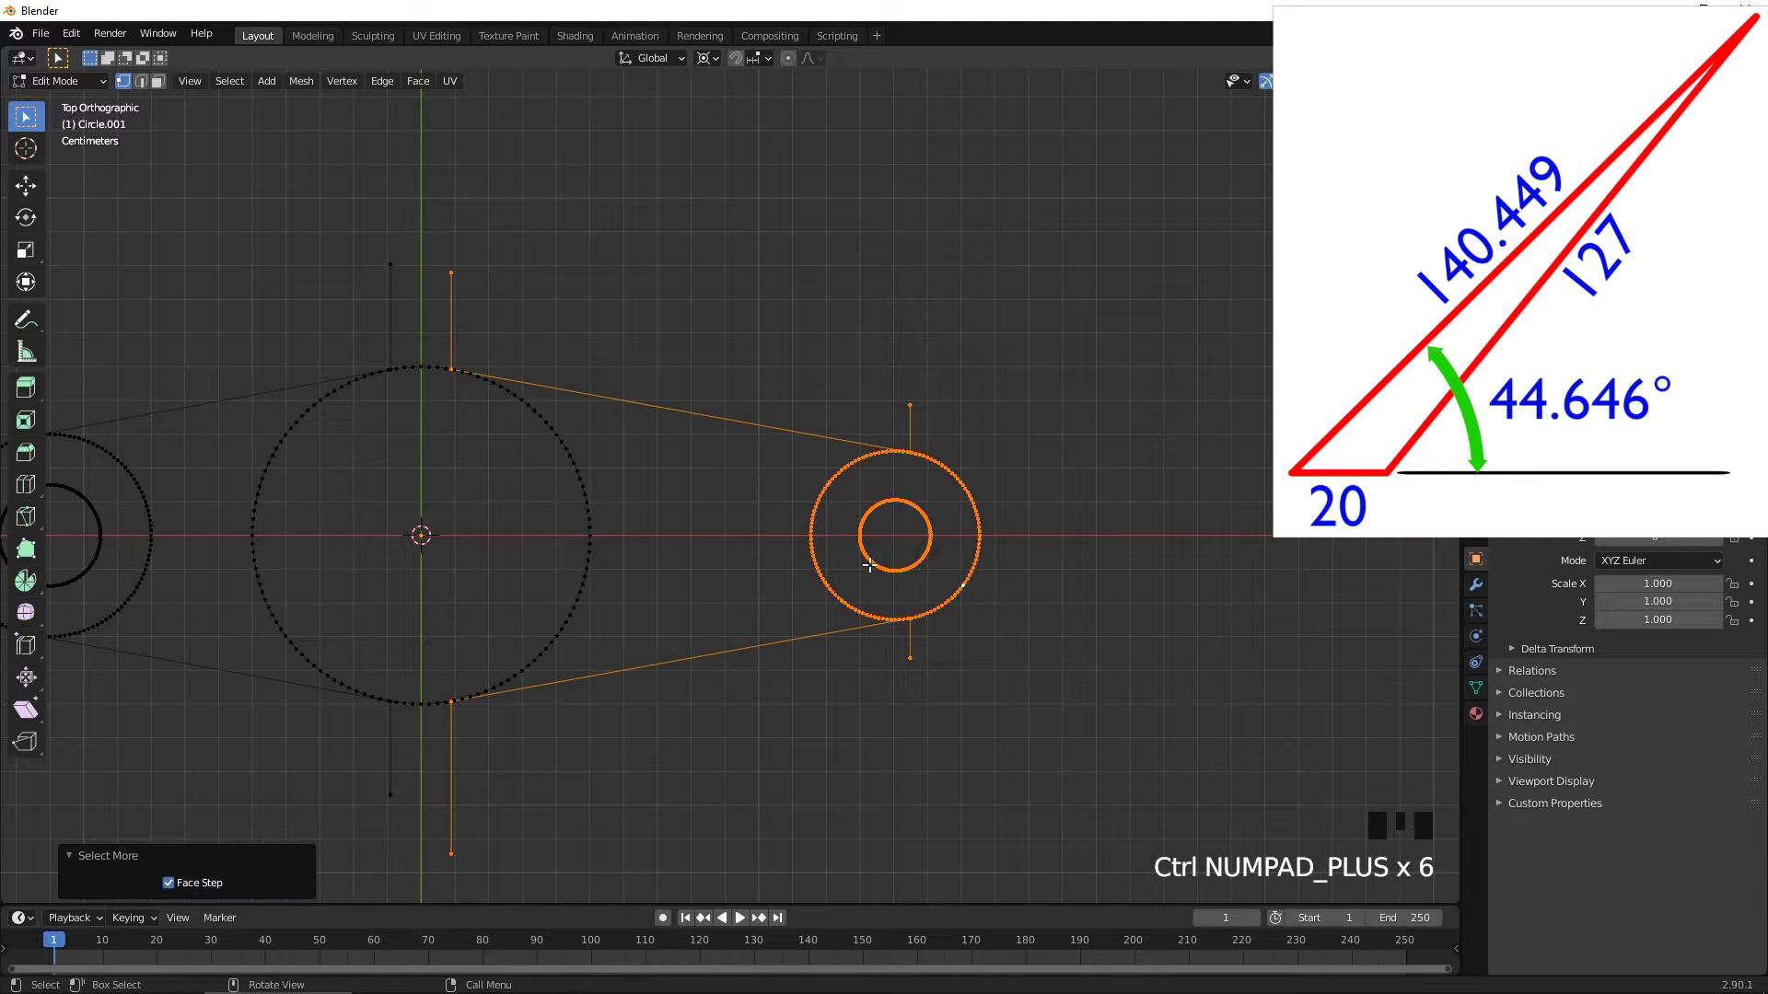
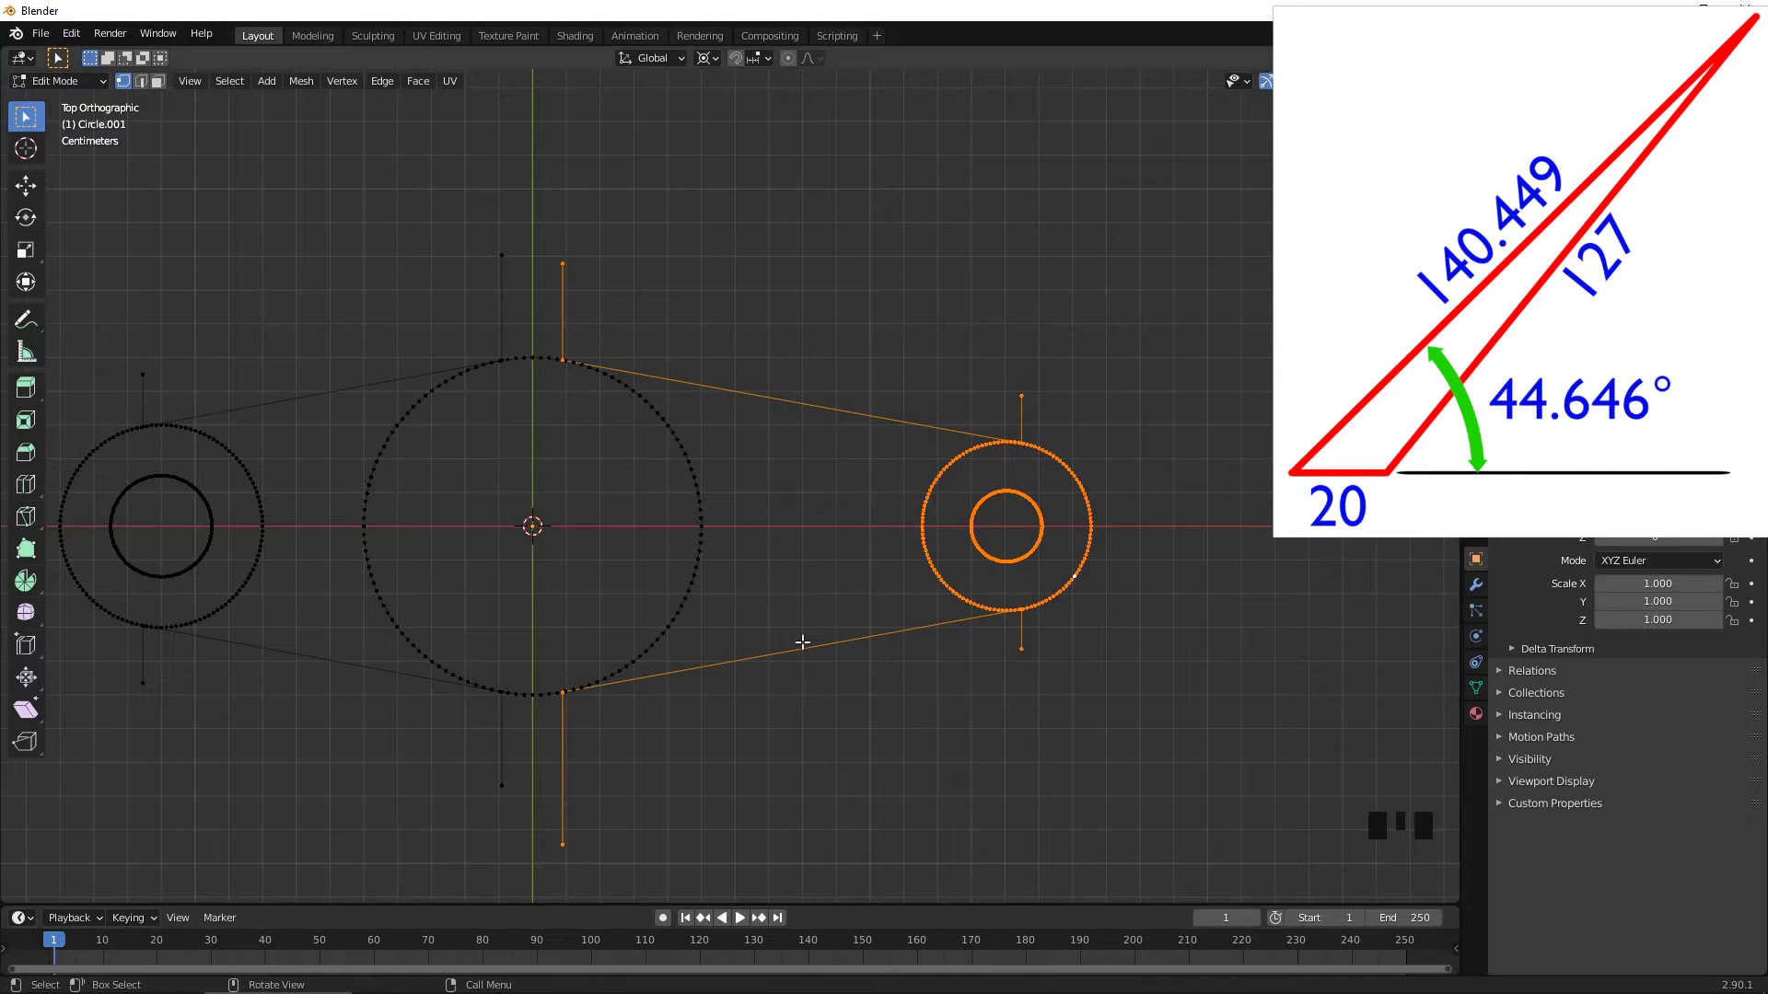
key(r)
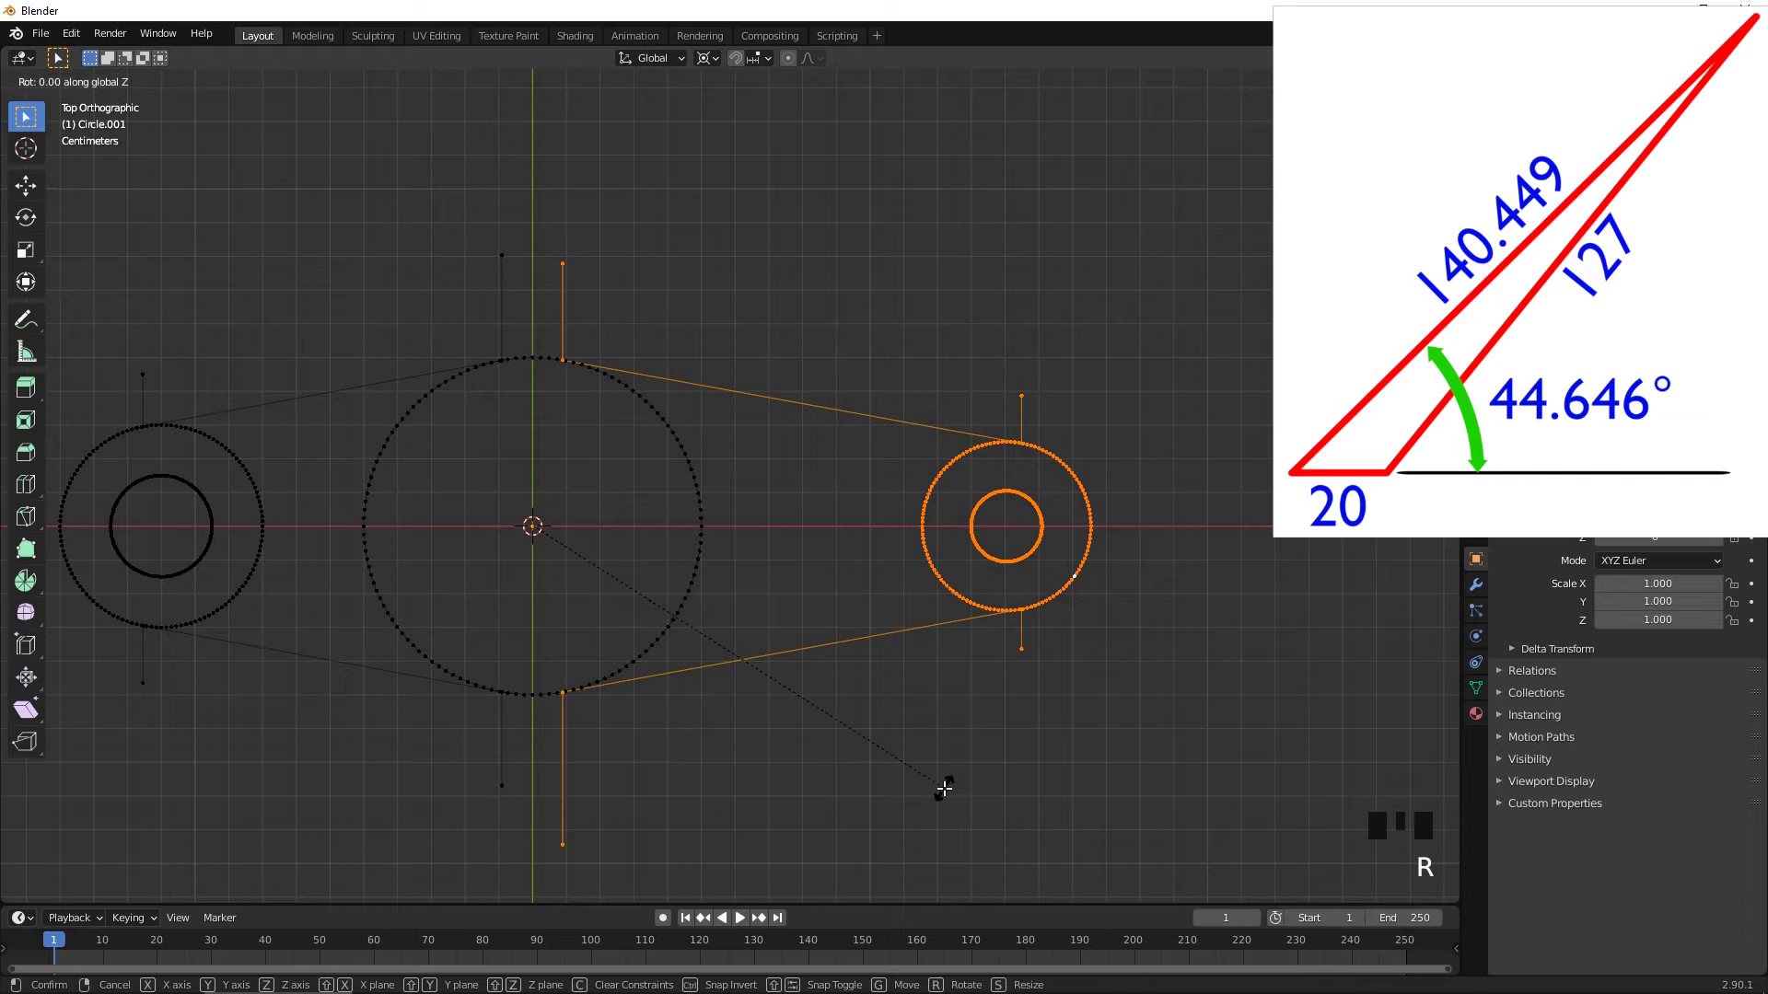
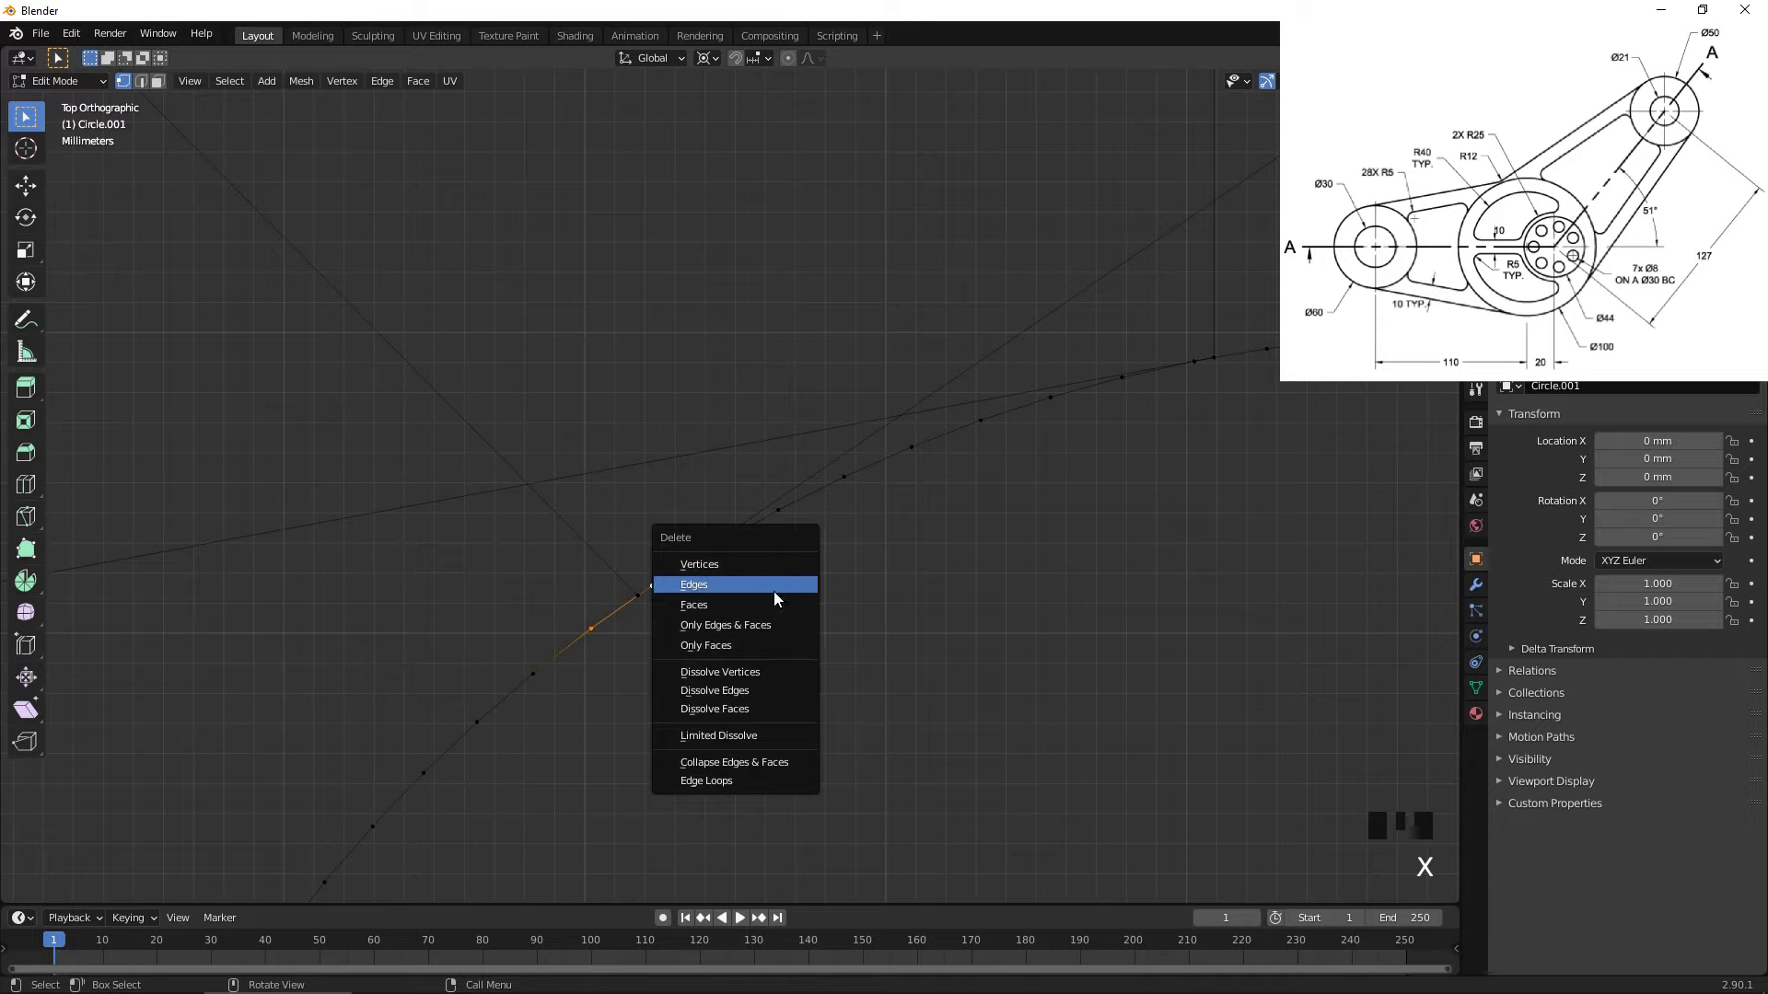
- Delete the overlapping arc segment at the lower tangent and connect the tangent end to the circle
double_click(657, 587)
click(647, 605)
click(656, 591)
key(f)
click(633, 620)
click(625, 641)
key(f)
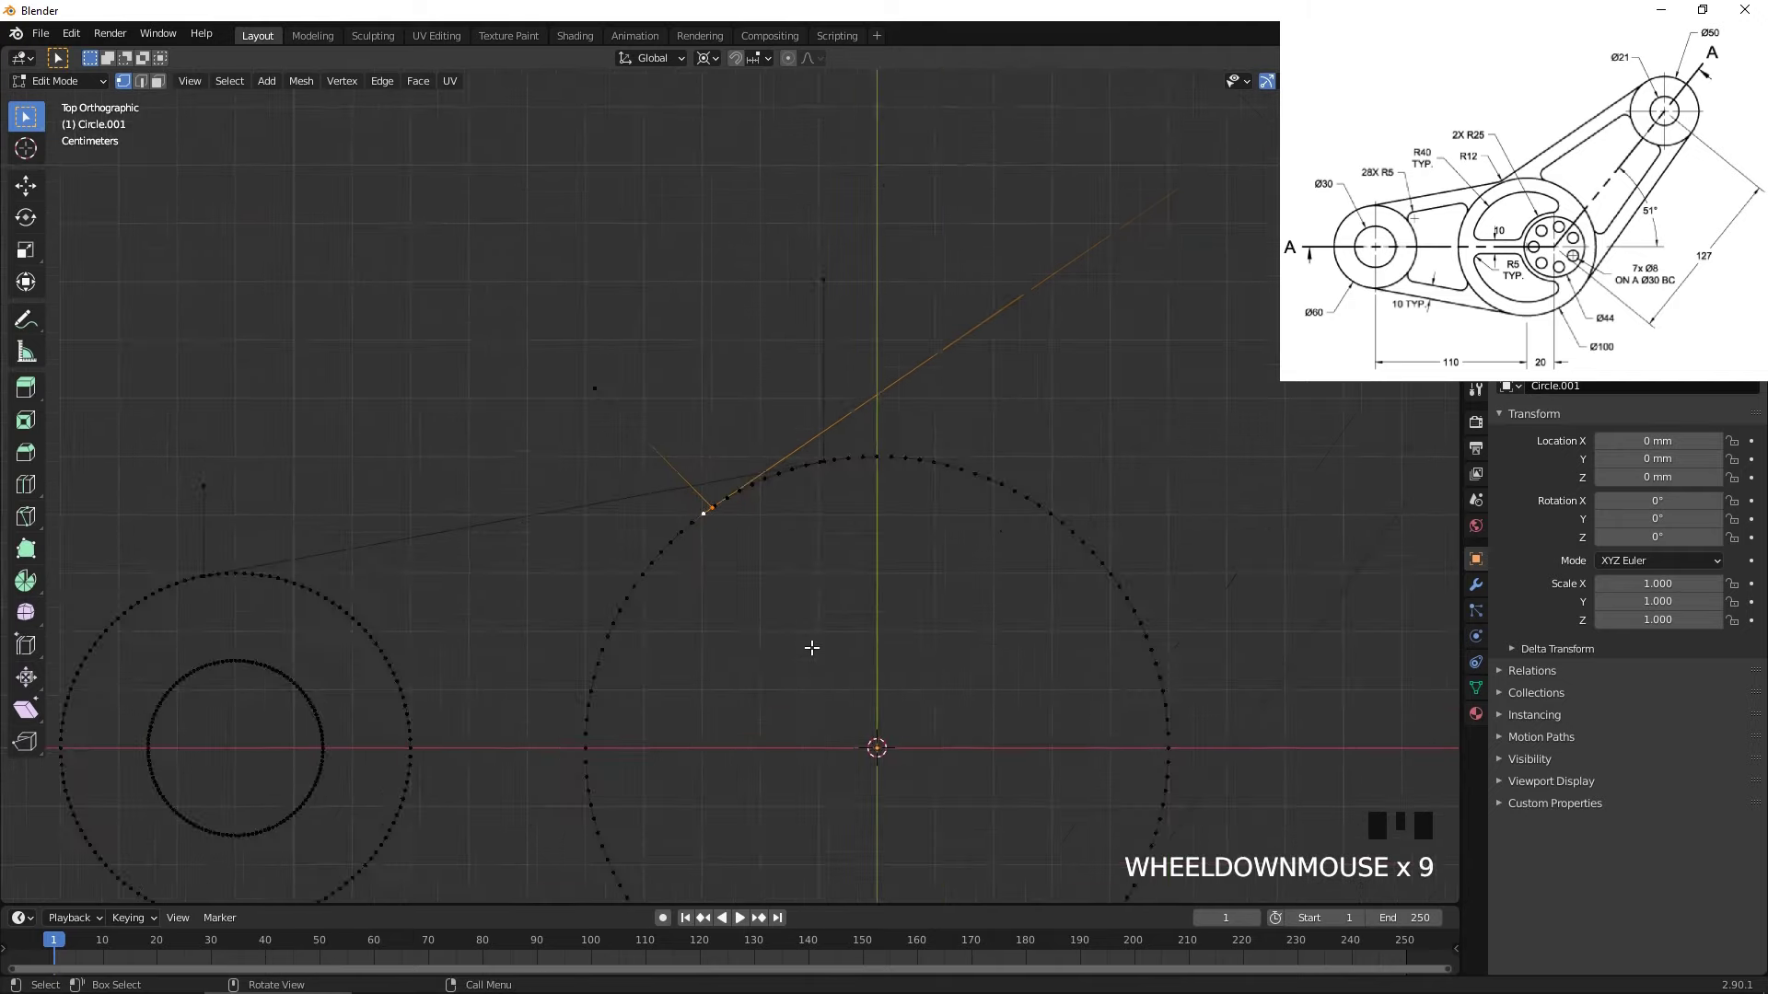
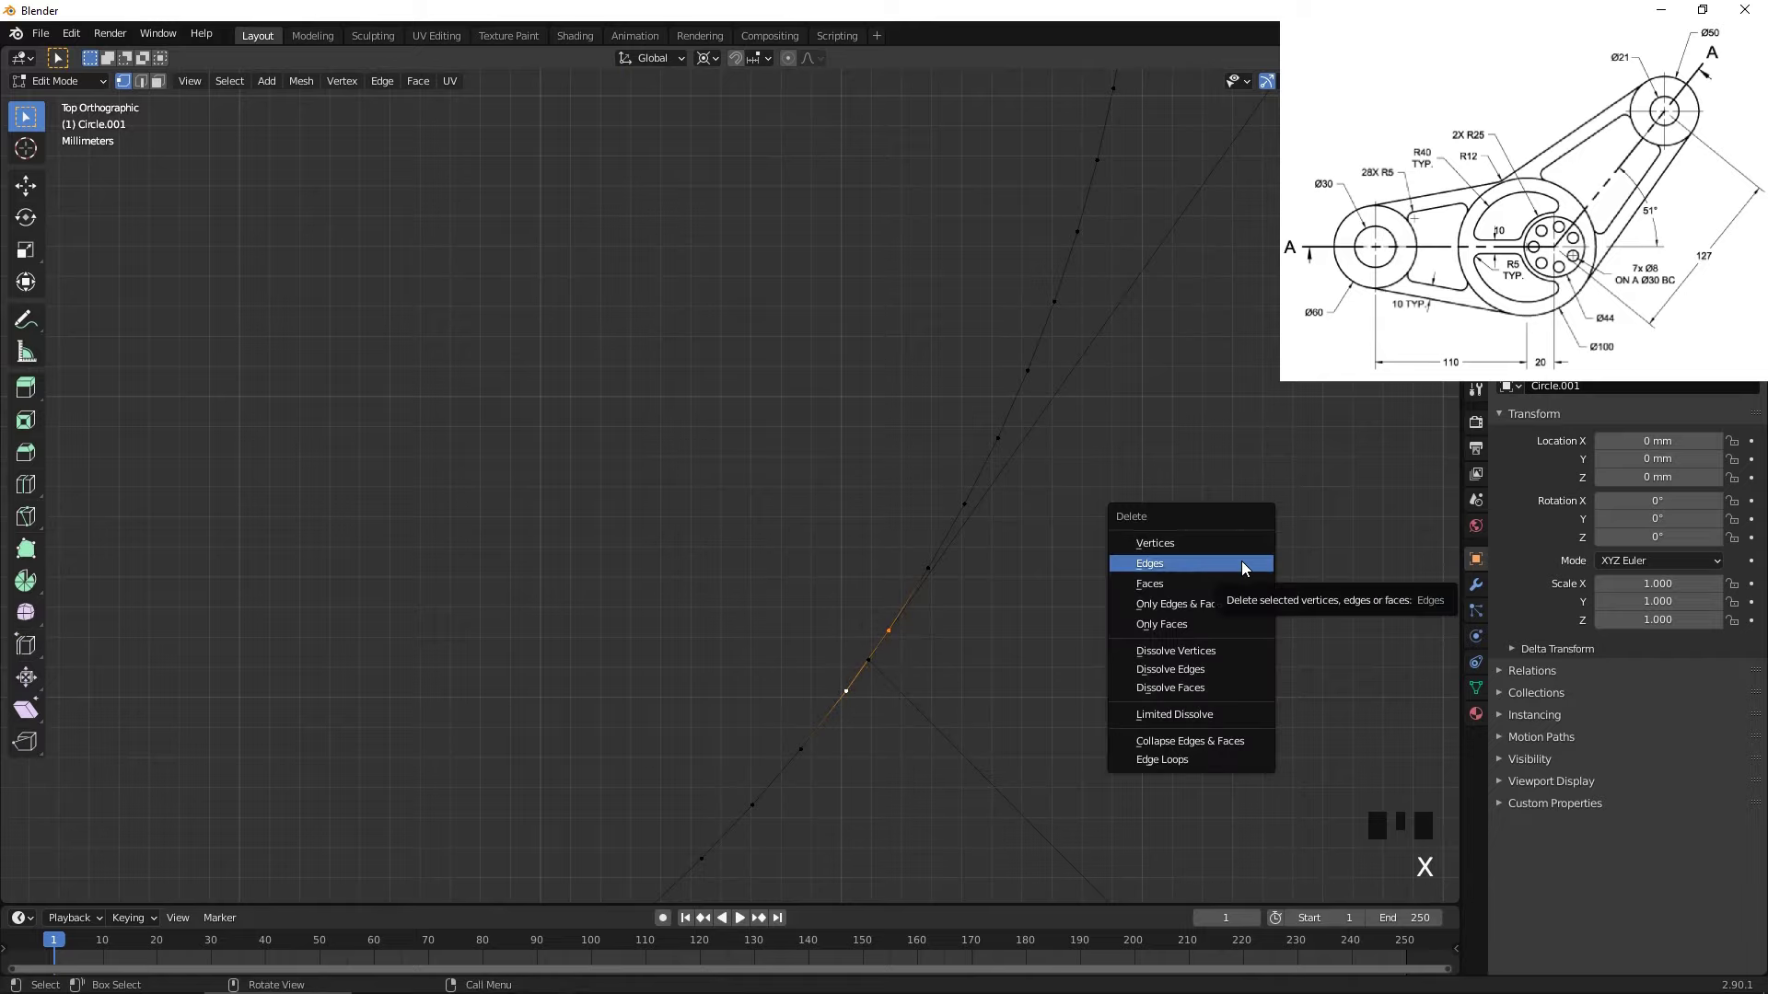
- Remove the leftover edge end at the other crossing and join the tangent vertex to the circle
click(891, 631)
click(890, 656)
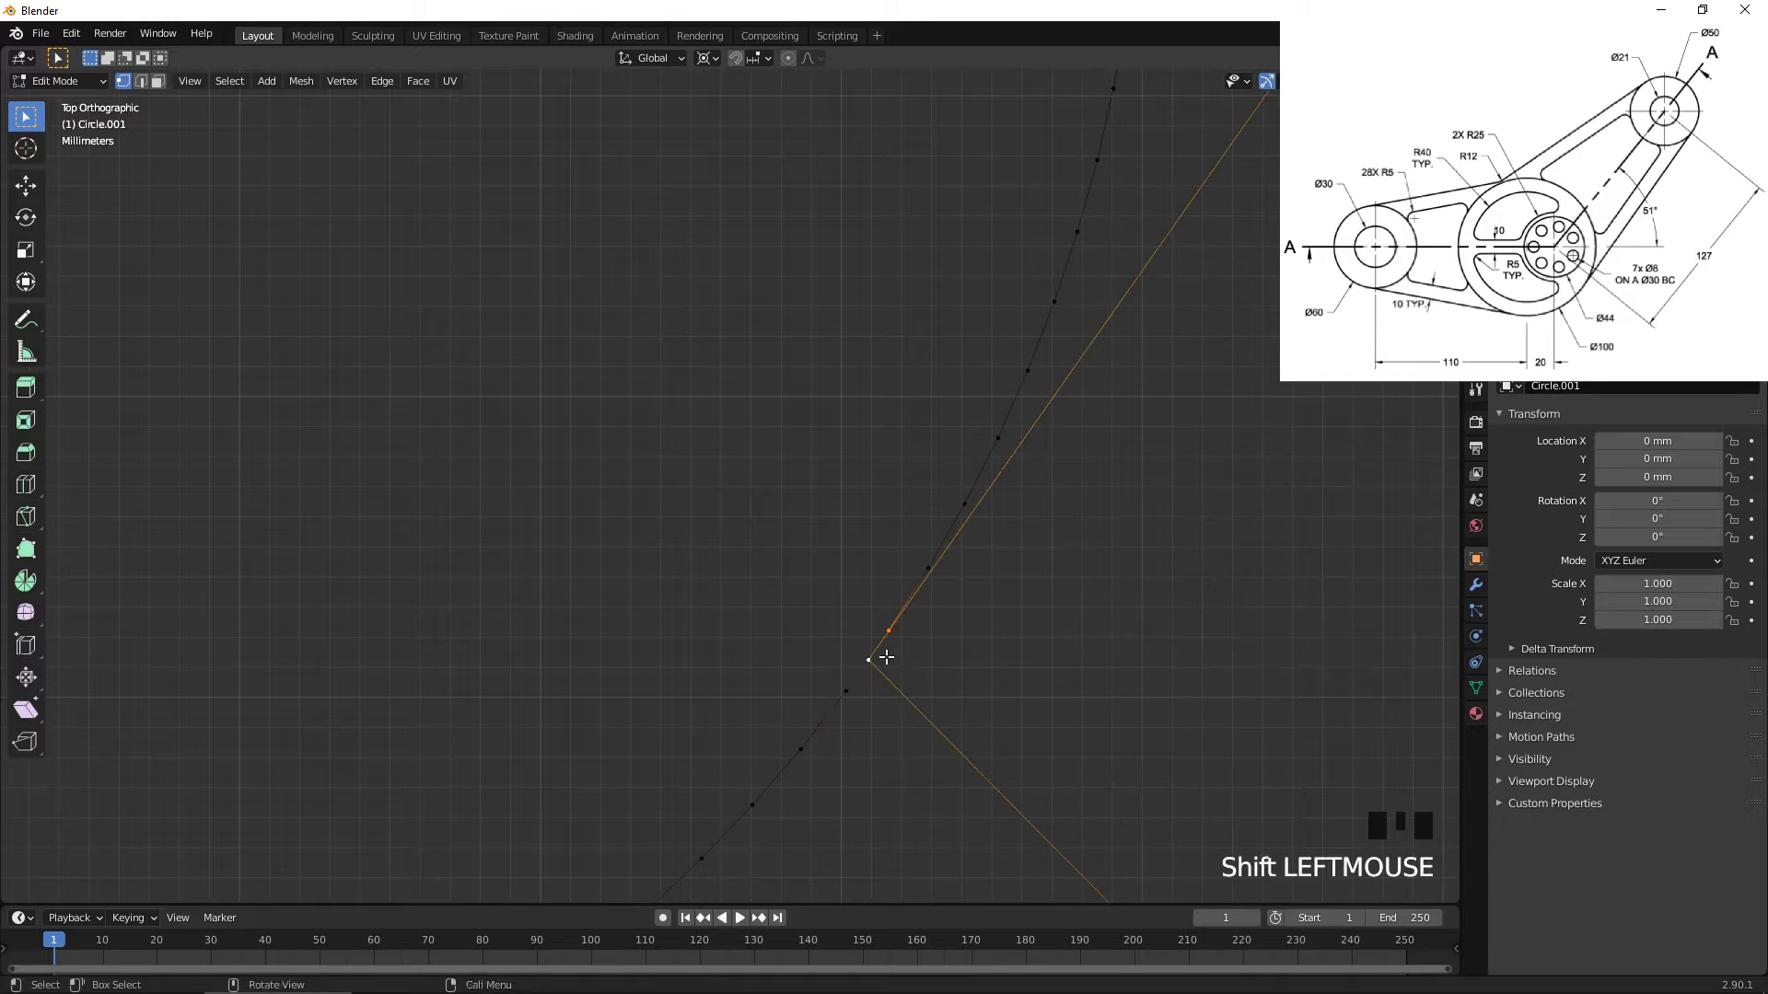
key(f)
click(883, 655)
click(864, 681)
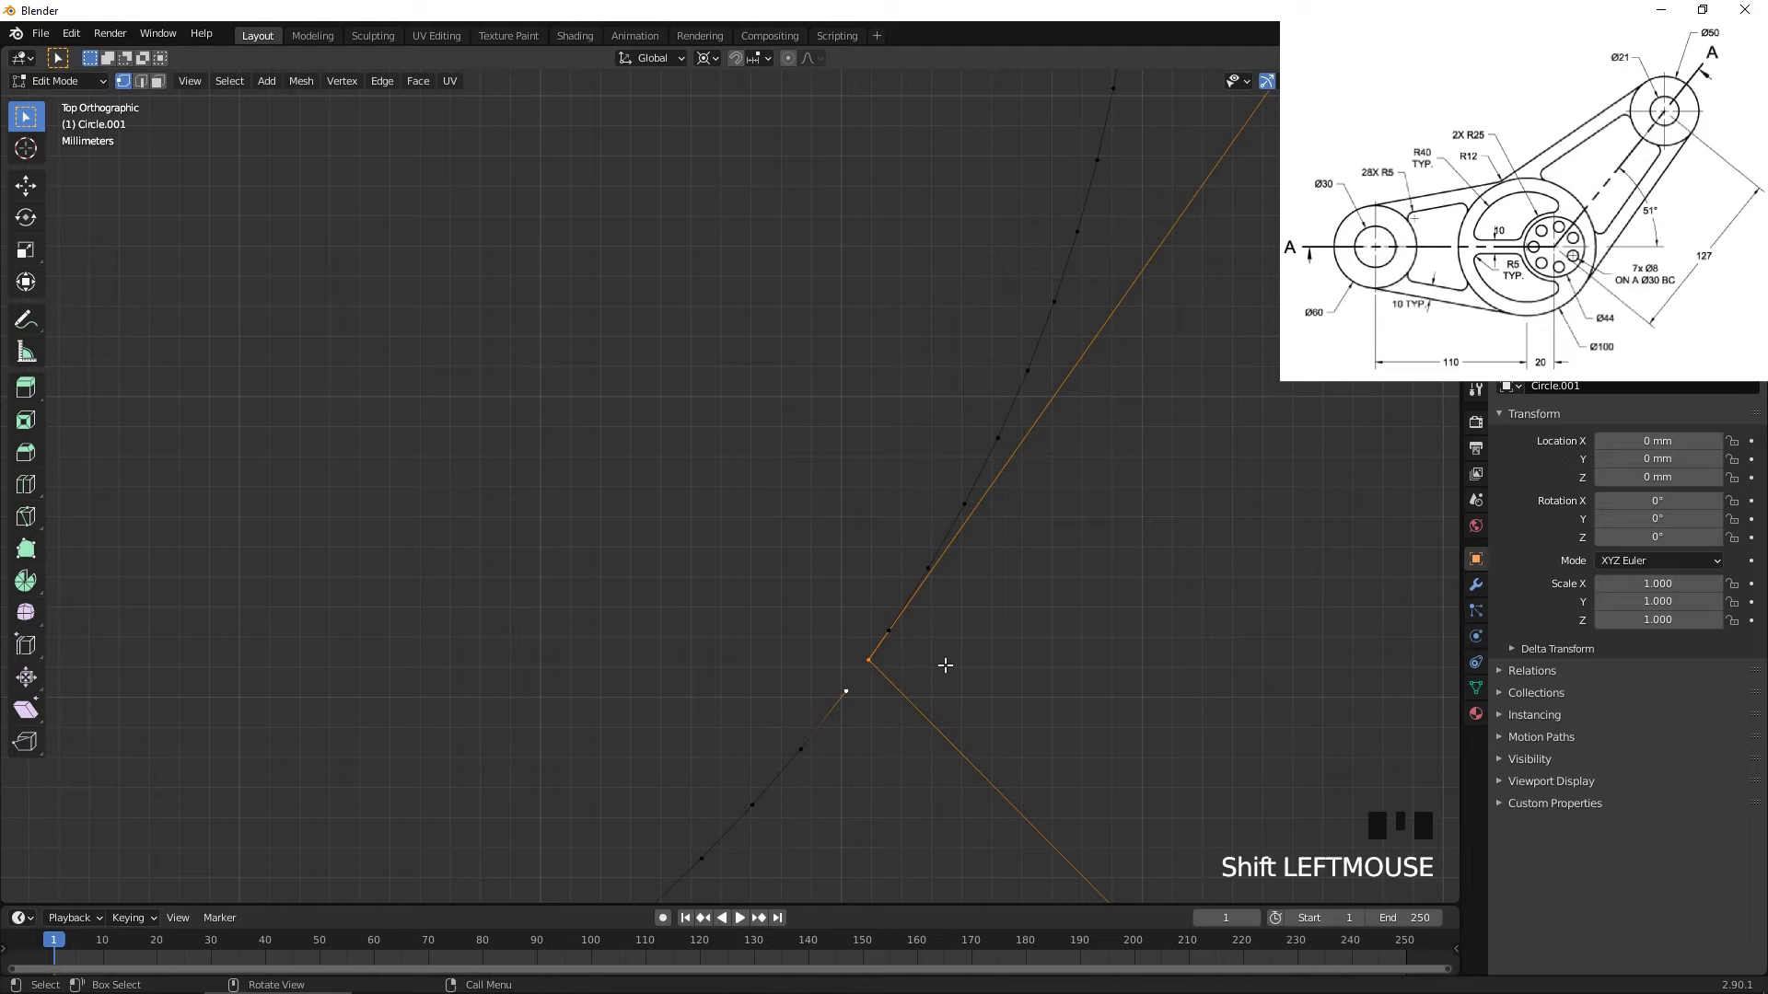
key(f)
scroll(down, 3)
scroll(up, 3)
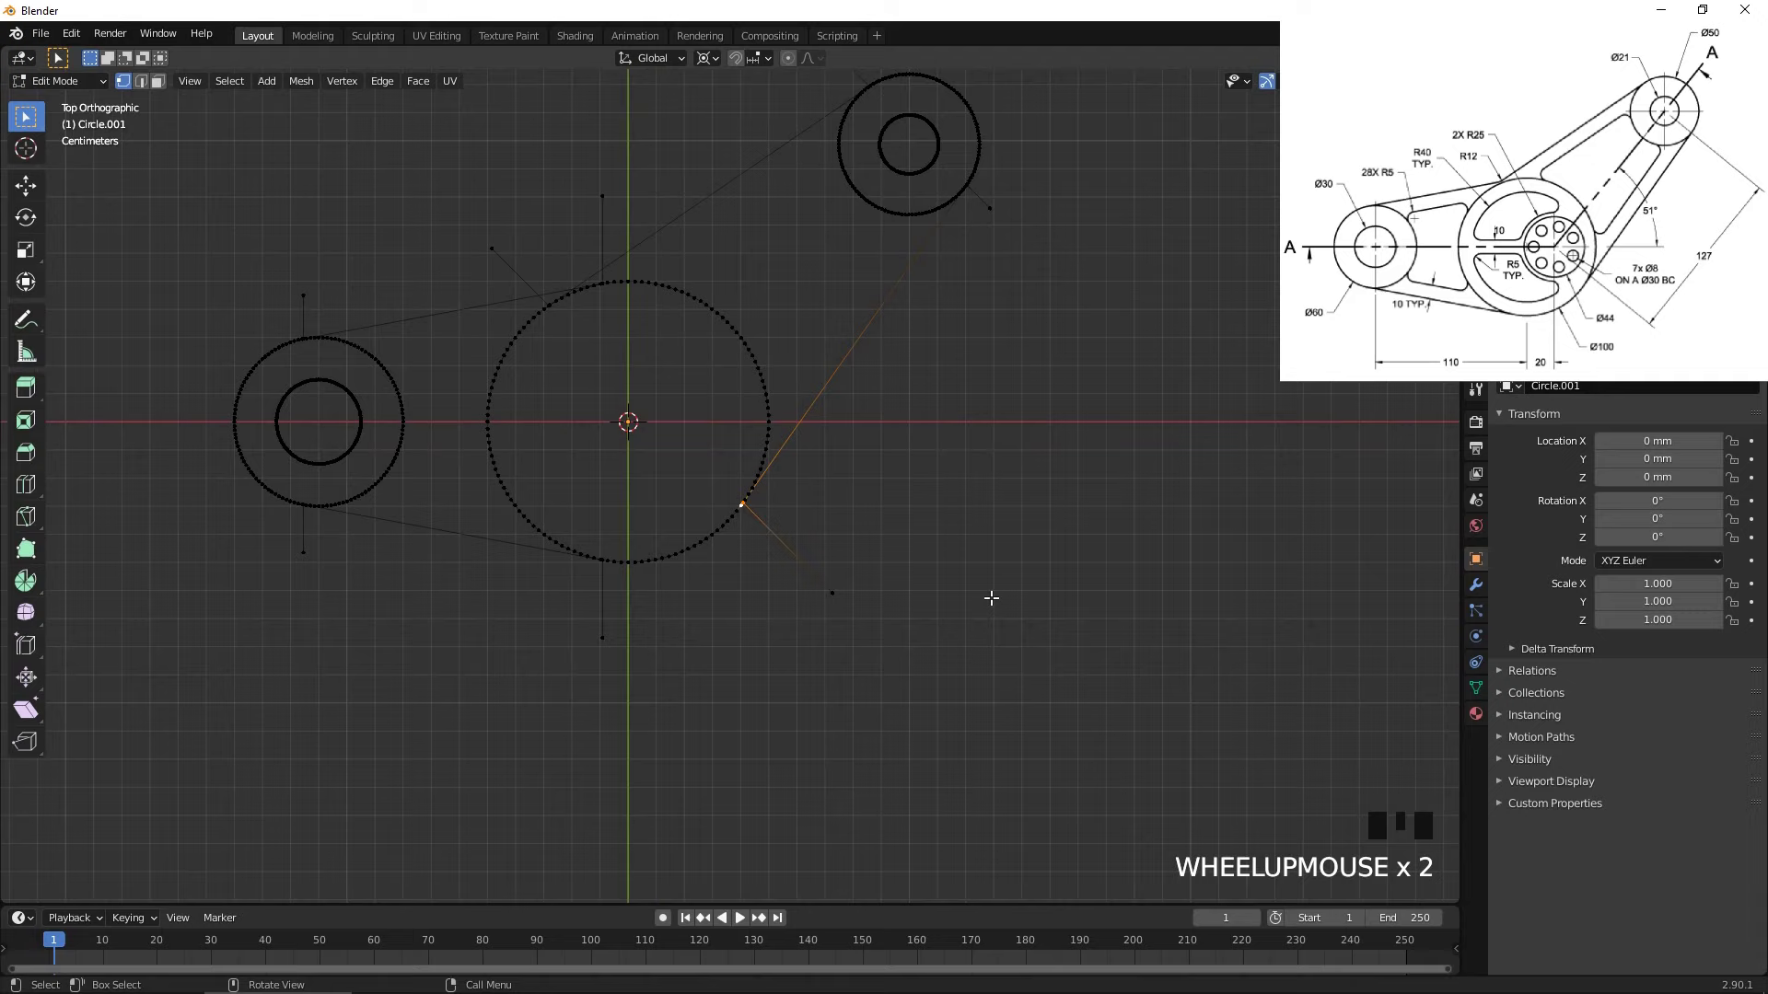
- Leave mesh editing and inspect the tangent edges along the link outline
key(Tab)
drag(953, 425, 1379, 530)
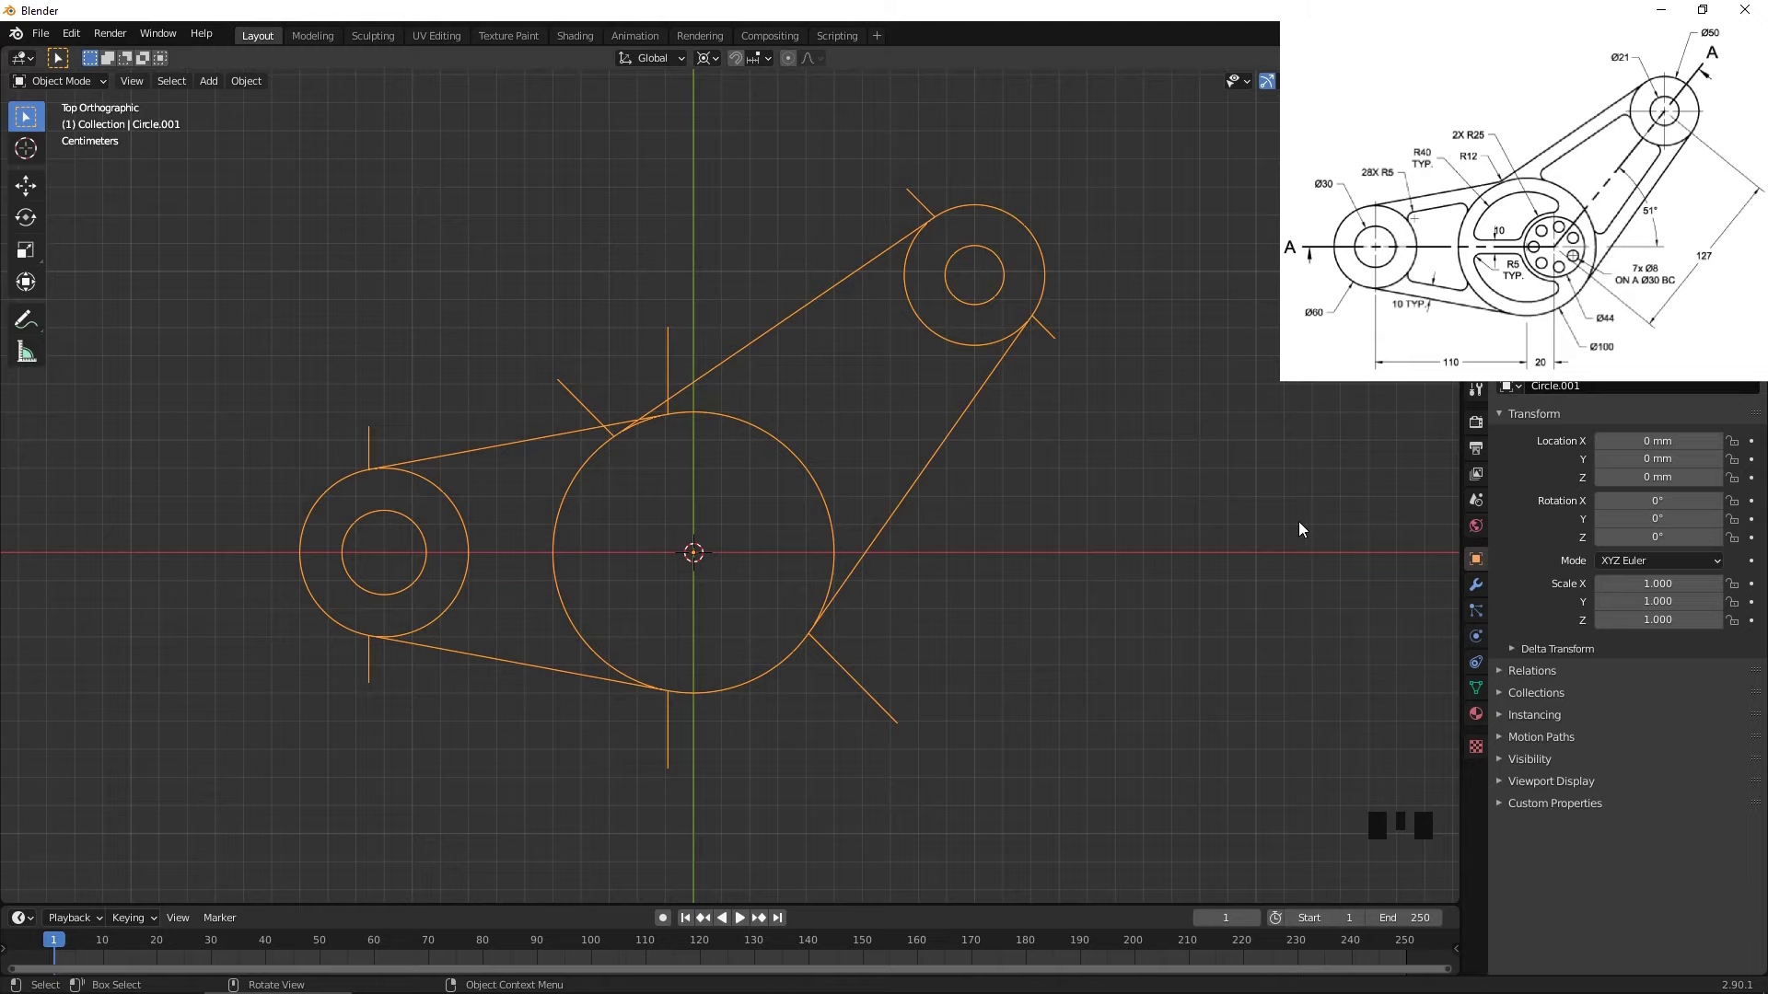
scroll(up, 3)
drag(591, 382, 664, 463)
scroll(up, 3)
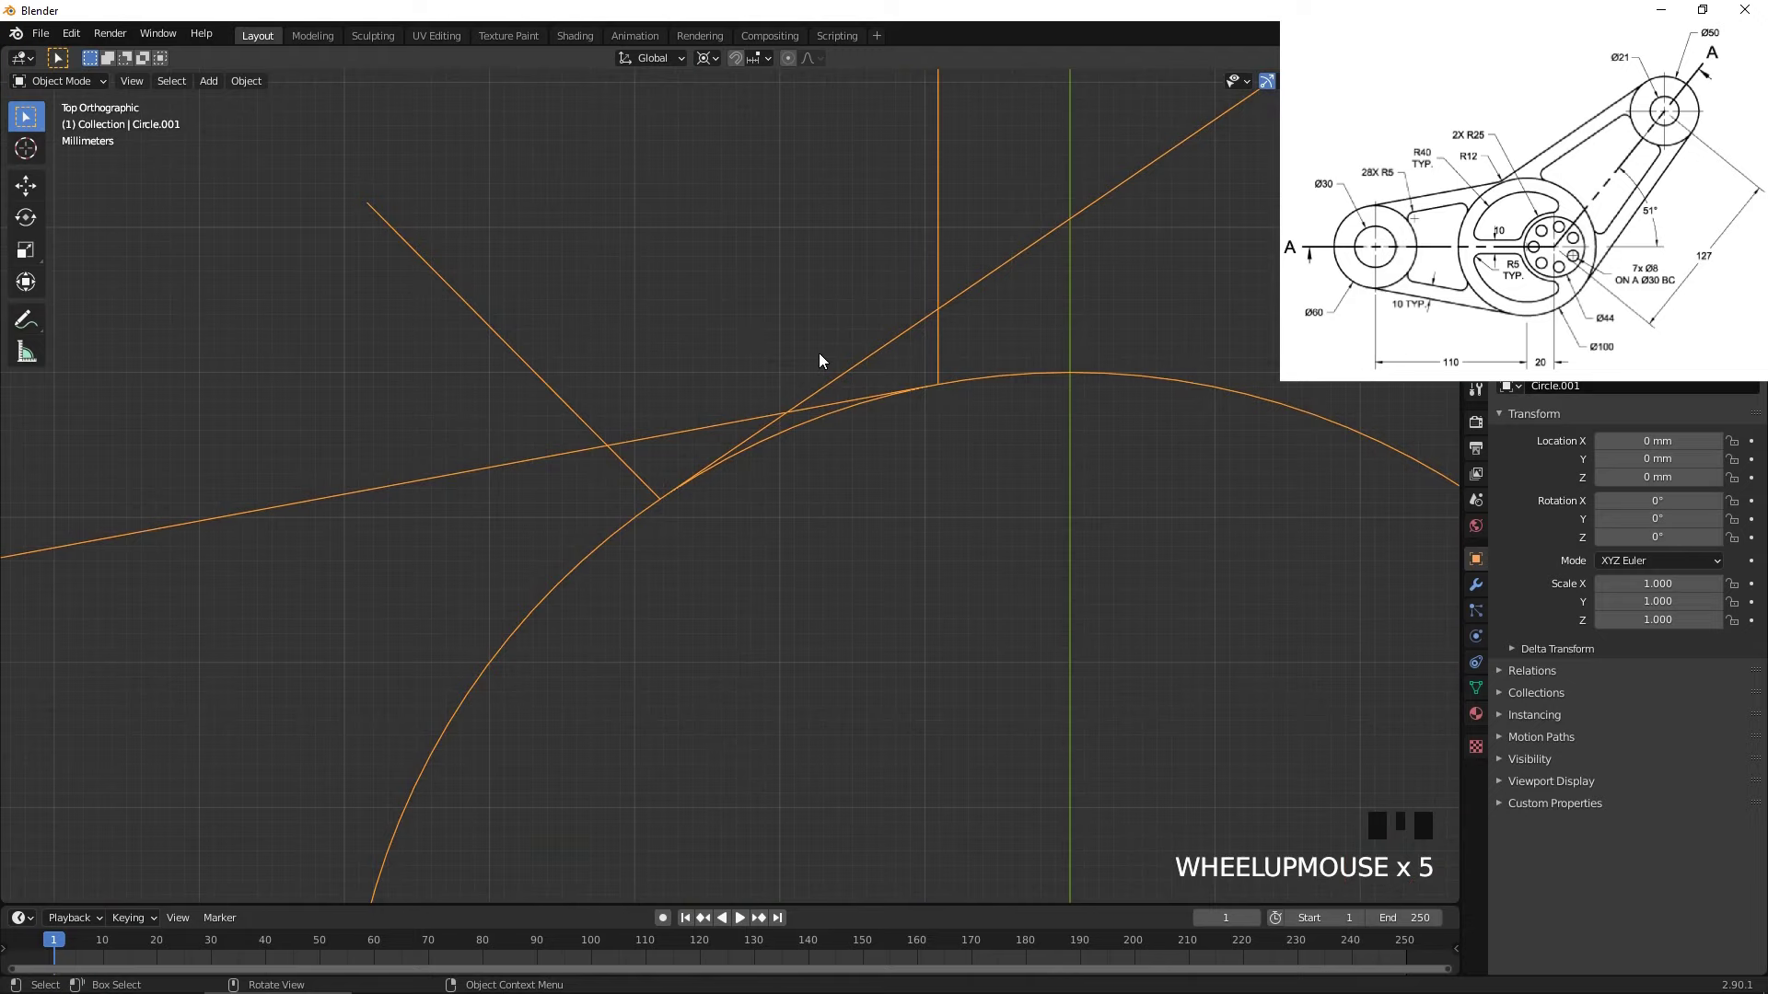
scroll(down, 3)
drag(851, 382, 874, 313)
scroll(up, 3)
drag(909, 302, 976, 394)
scroll(up, 3)
drag(997, 359, 926, 516)
- Rotate the outline about Z to roughly −22.4° in small steps until the tangent lines align
key(r)
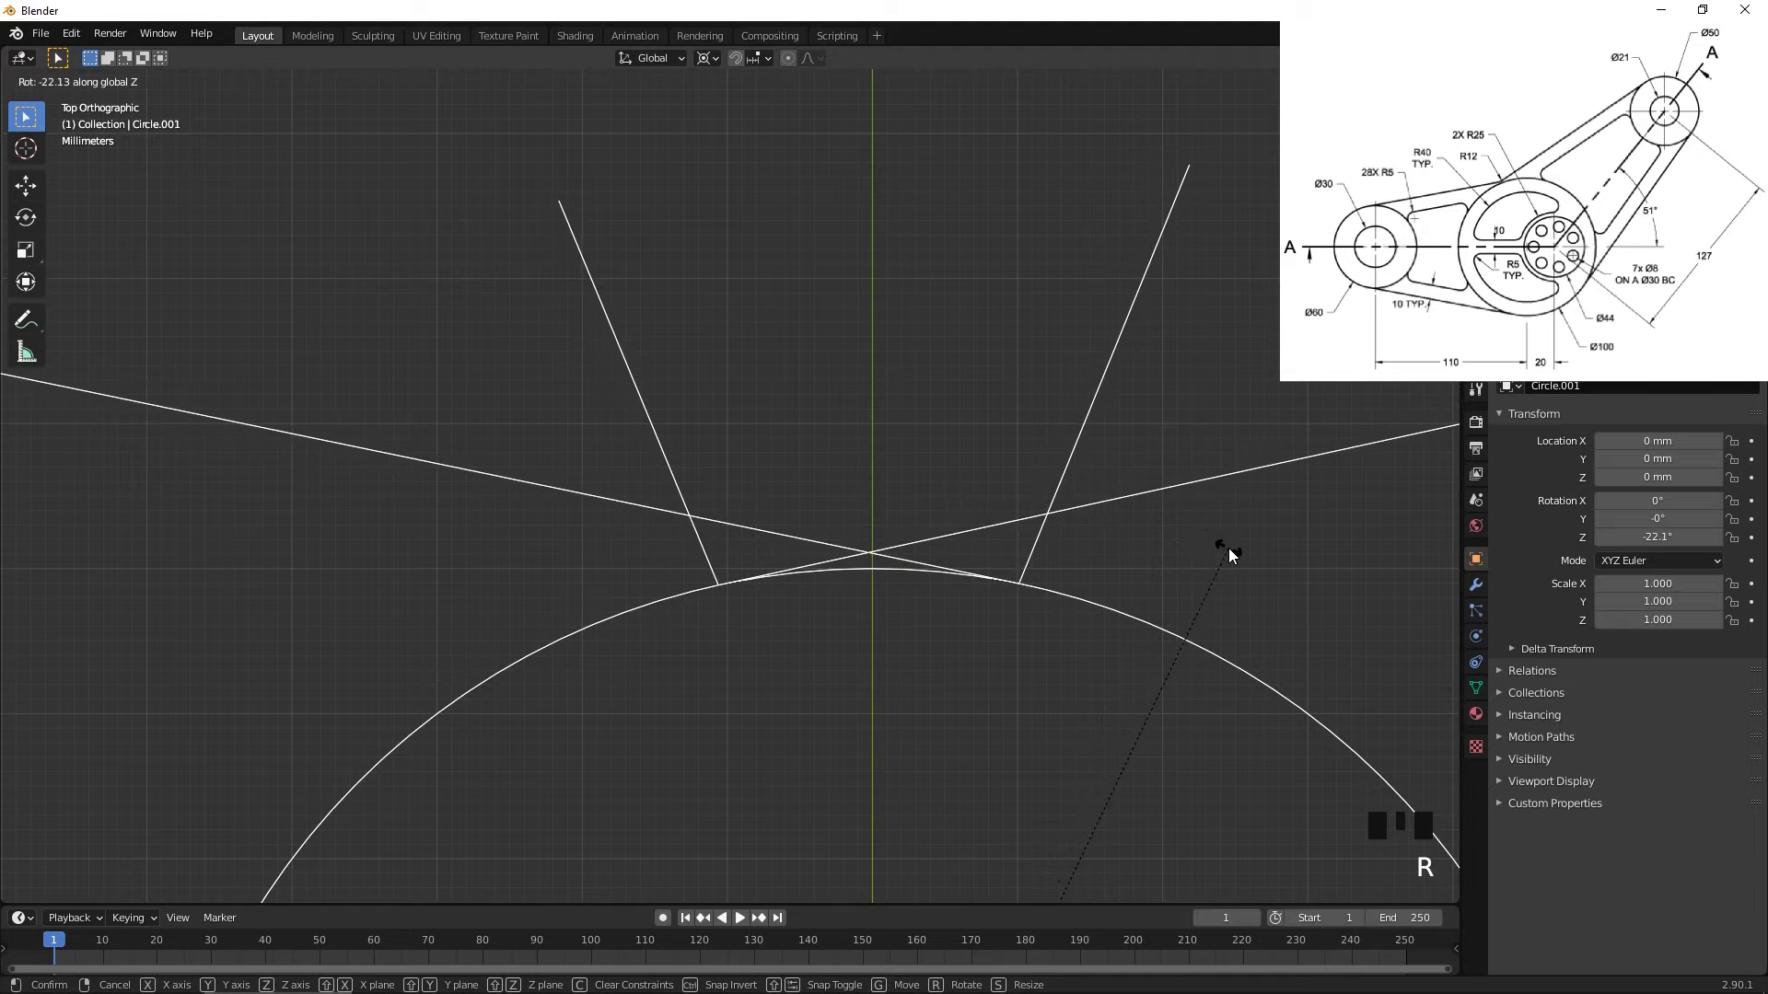
scroll(up, 3)
drag(1122, 610, 539, 372)
scroll(up, 3)
drag(365, 317, 623, 419)
key(r)
middle_click(428, 350)
scroll(up, 3)
drag(418, 467, 663, 479)
scroll(up, 3)
key(r)
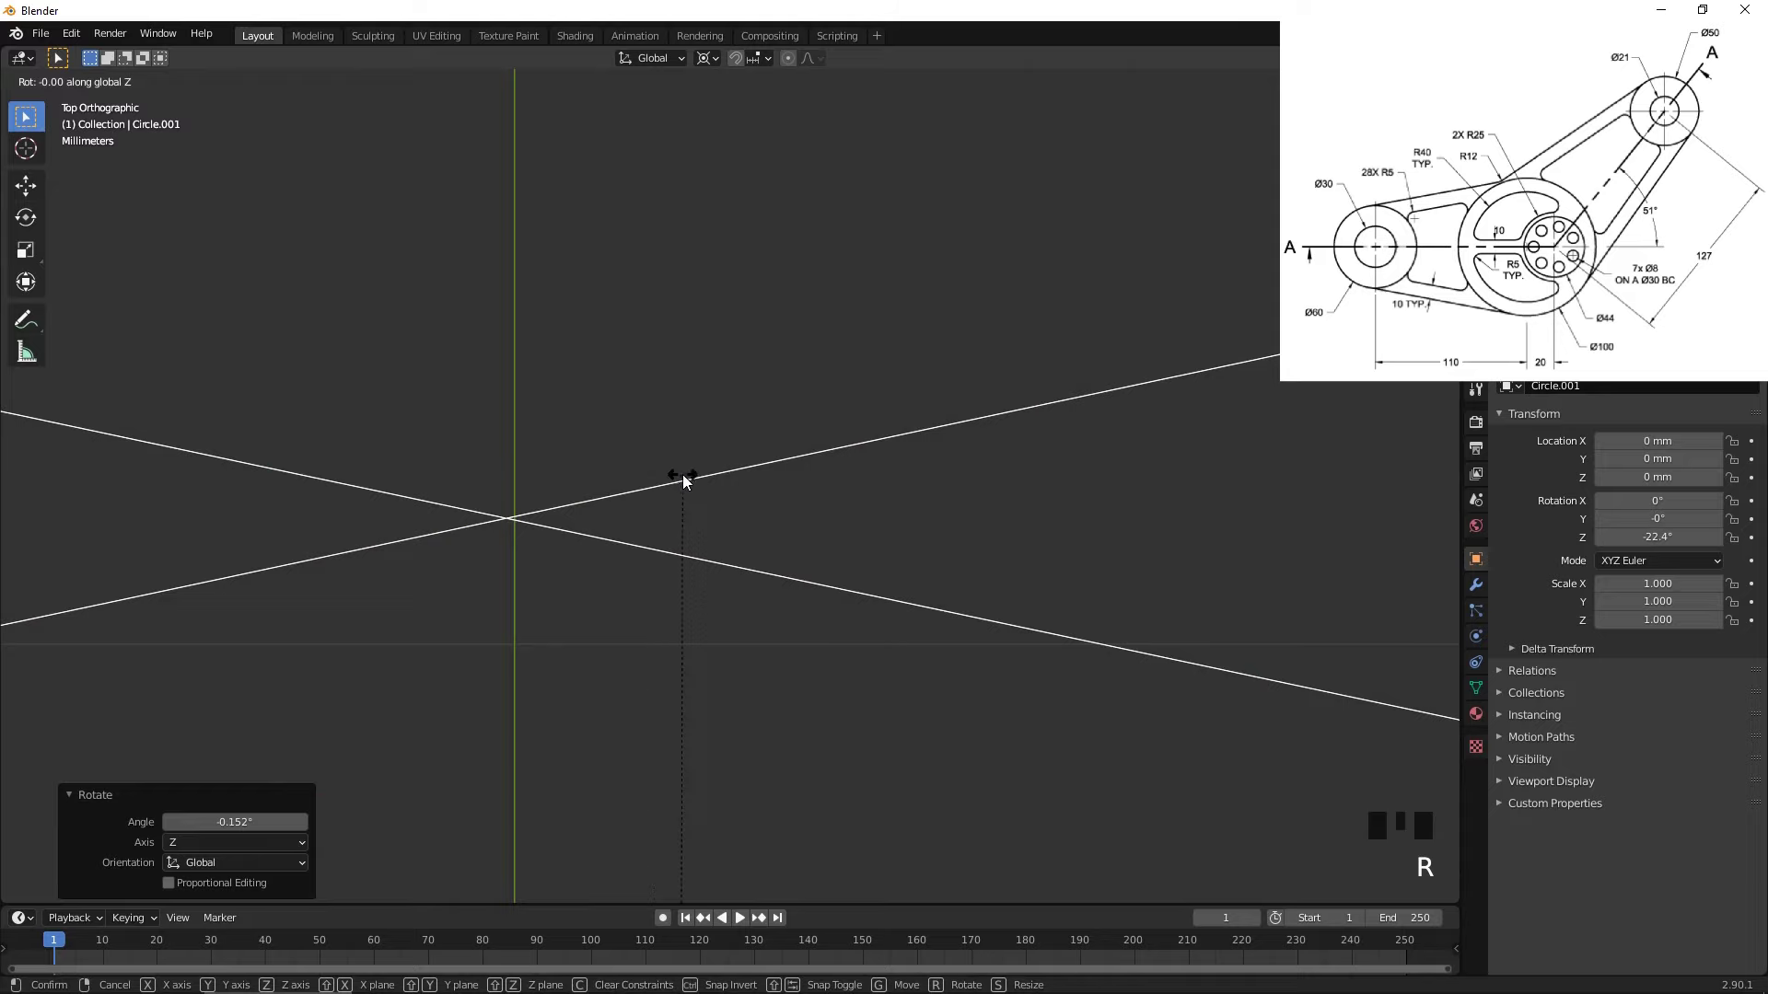
- Recenter the drawing and return to editing the outline's geometry
scroll(down, 3)
scroll(down, 3)
scroll(down, 3)
drag(917, 540, 913, 419)
key(Tab)
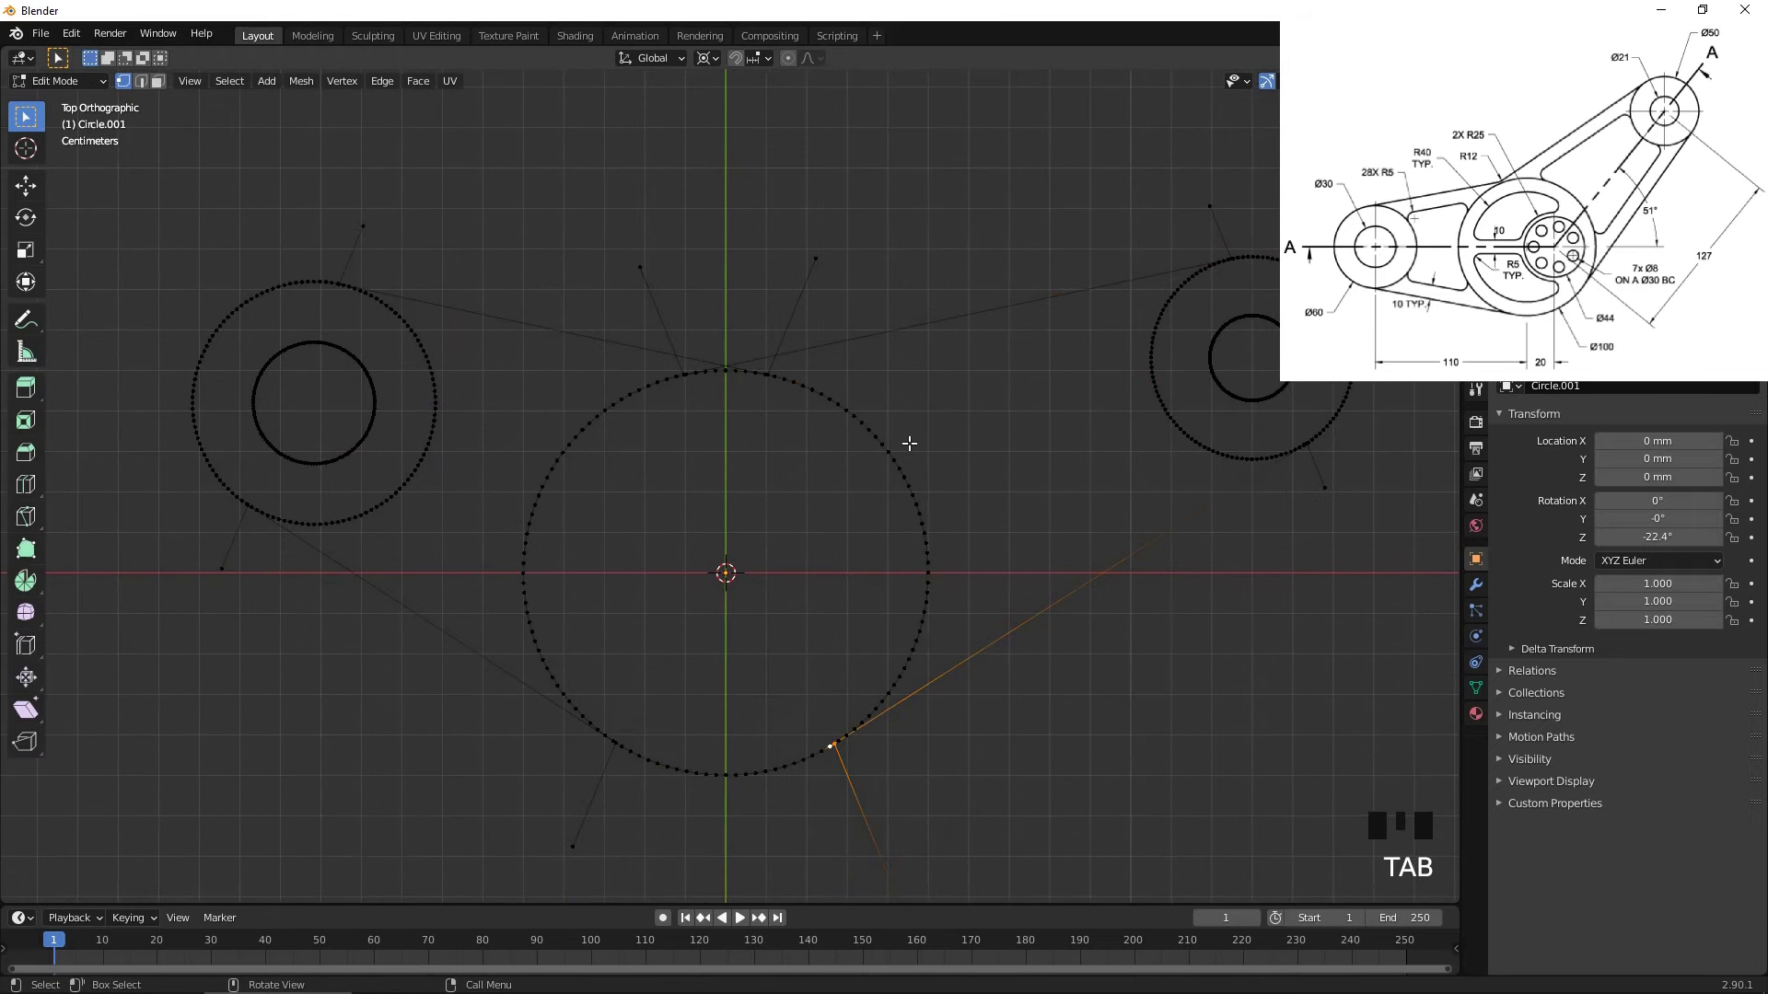
- Add a 12 mm circle and move it up to sit tangent under the crossing lines
key(alt+a)
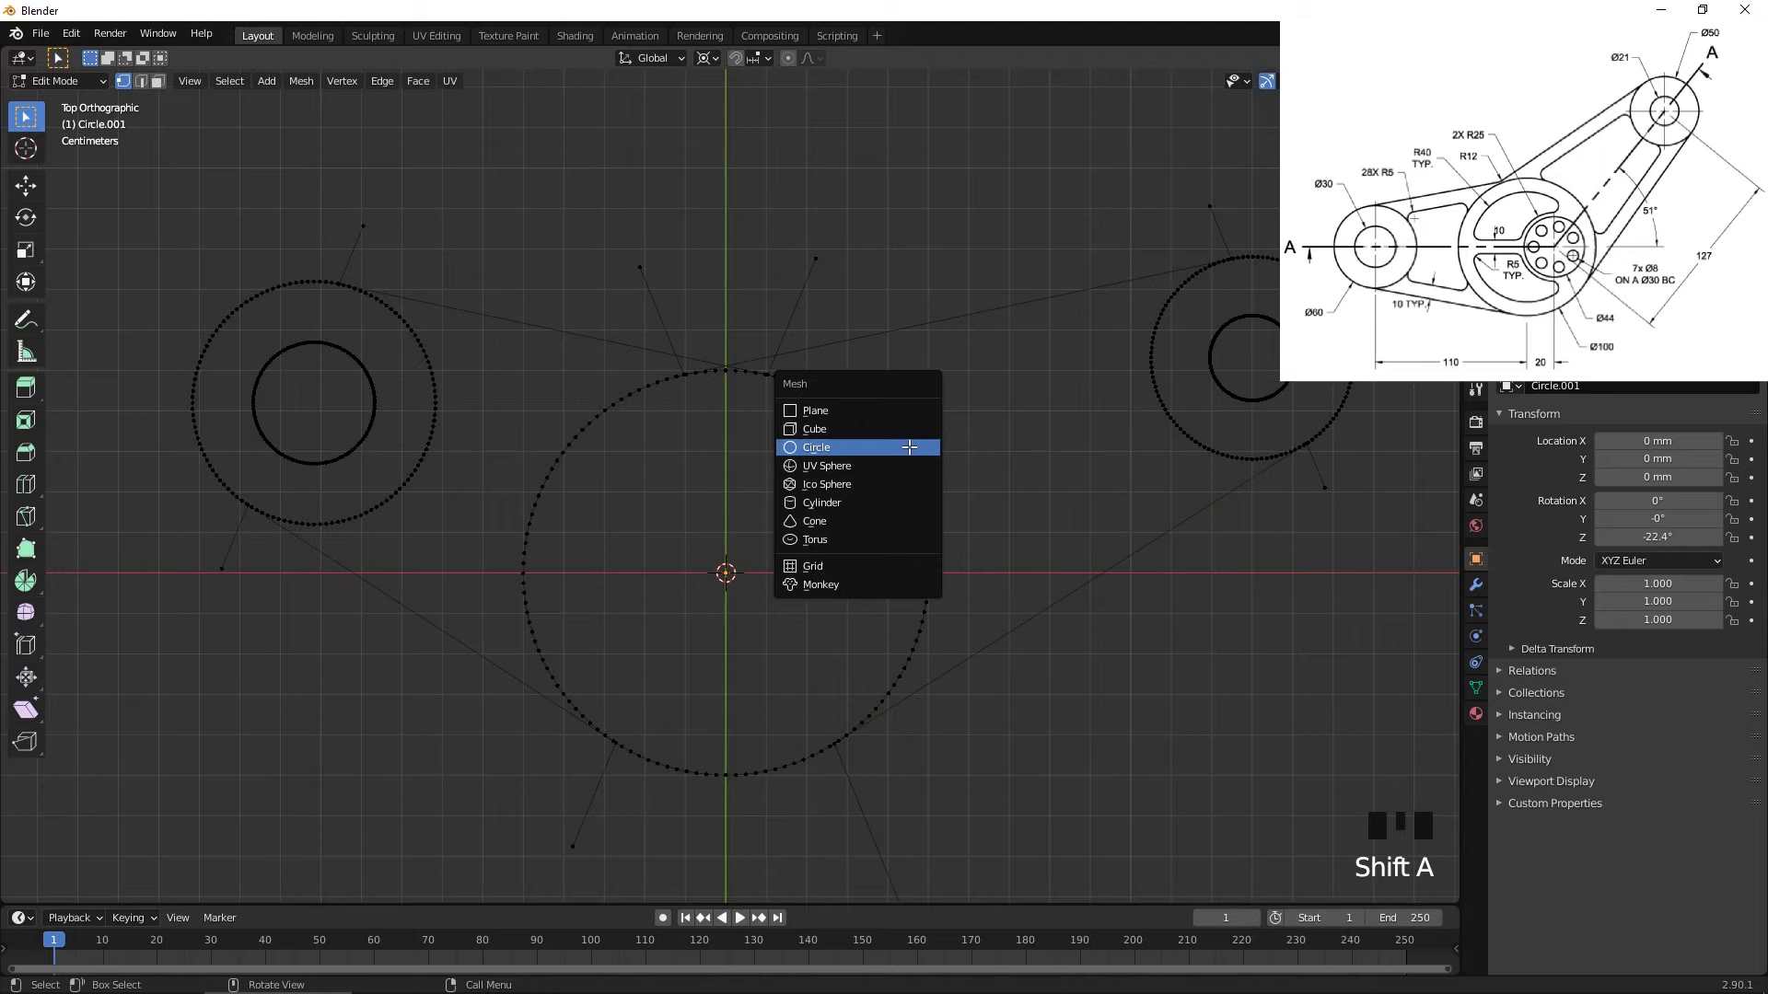
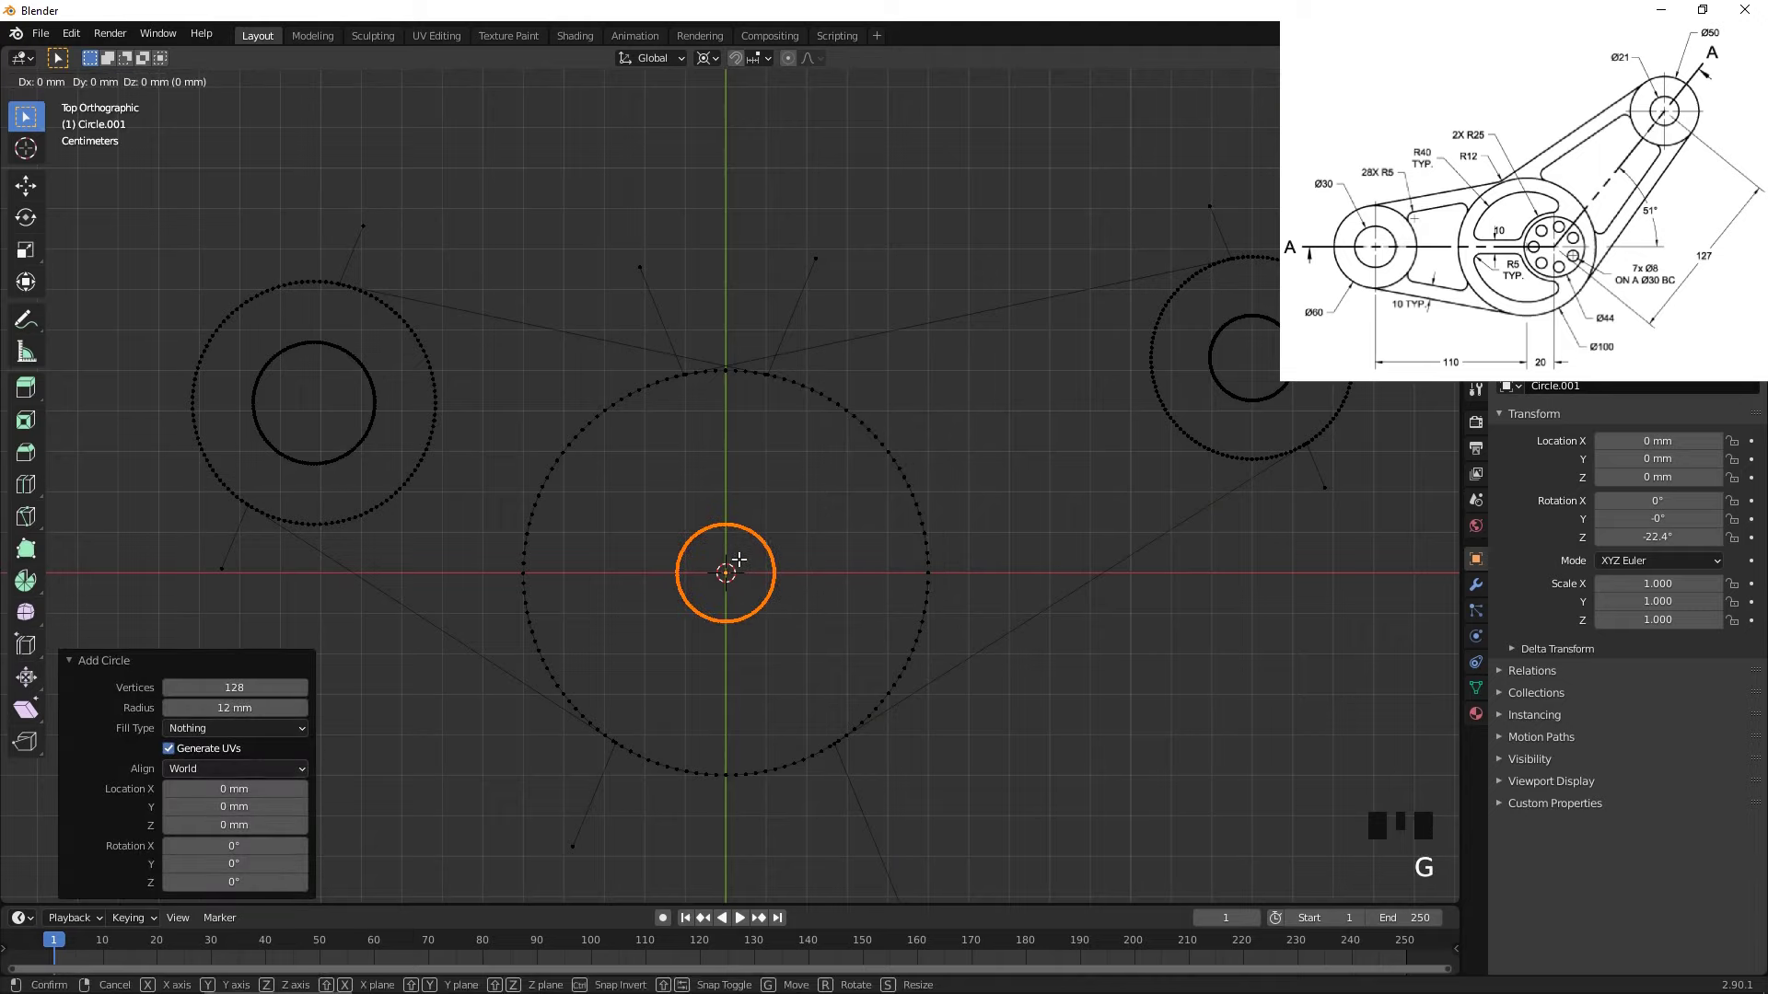
scroll(up, 3)
drag(812, 341, 845, 671)
scroll(up, 3)
drag(846, 642, 799, 436)
scroll(up, 3)
drag(804, 469, 787, 634)
key(g)
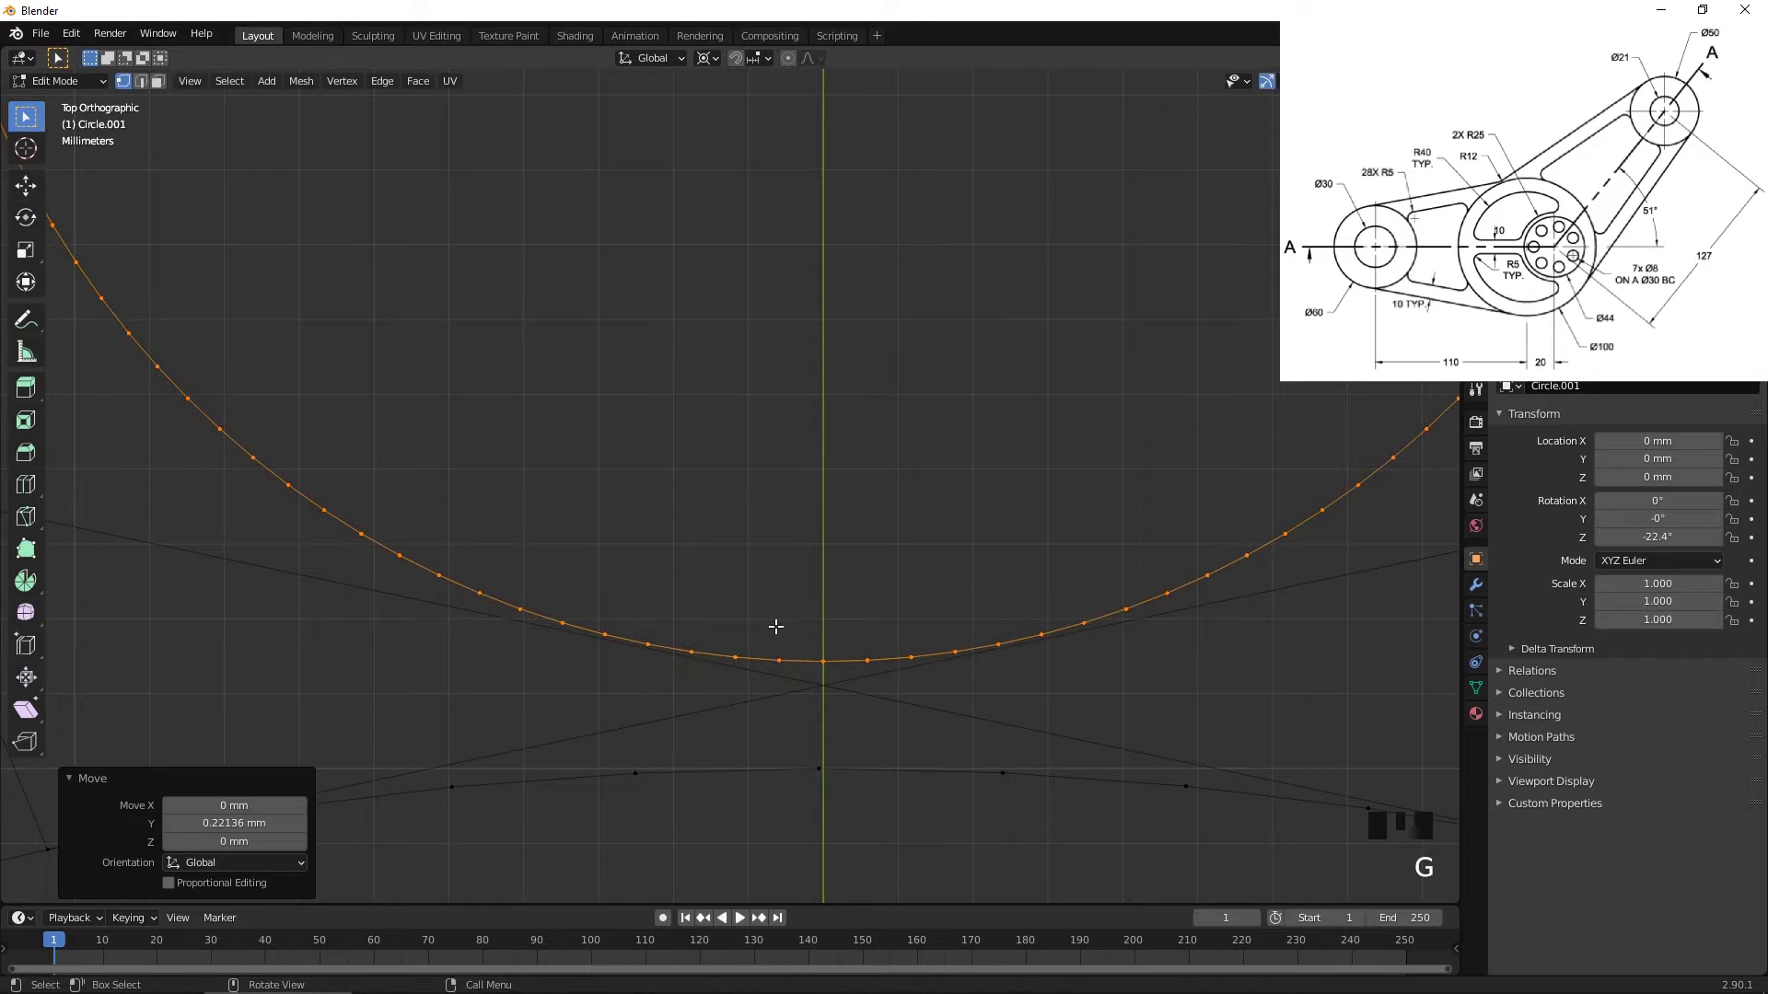
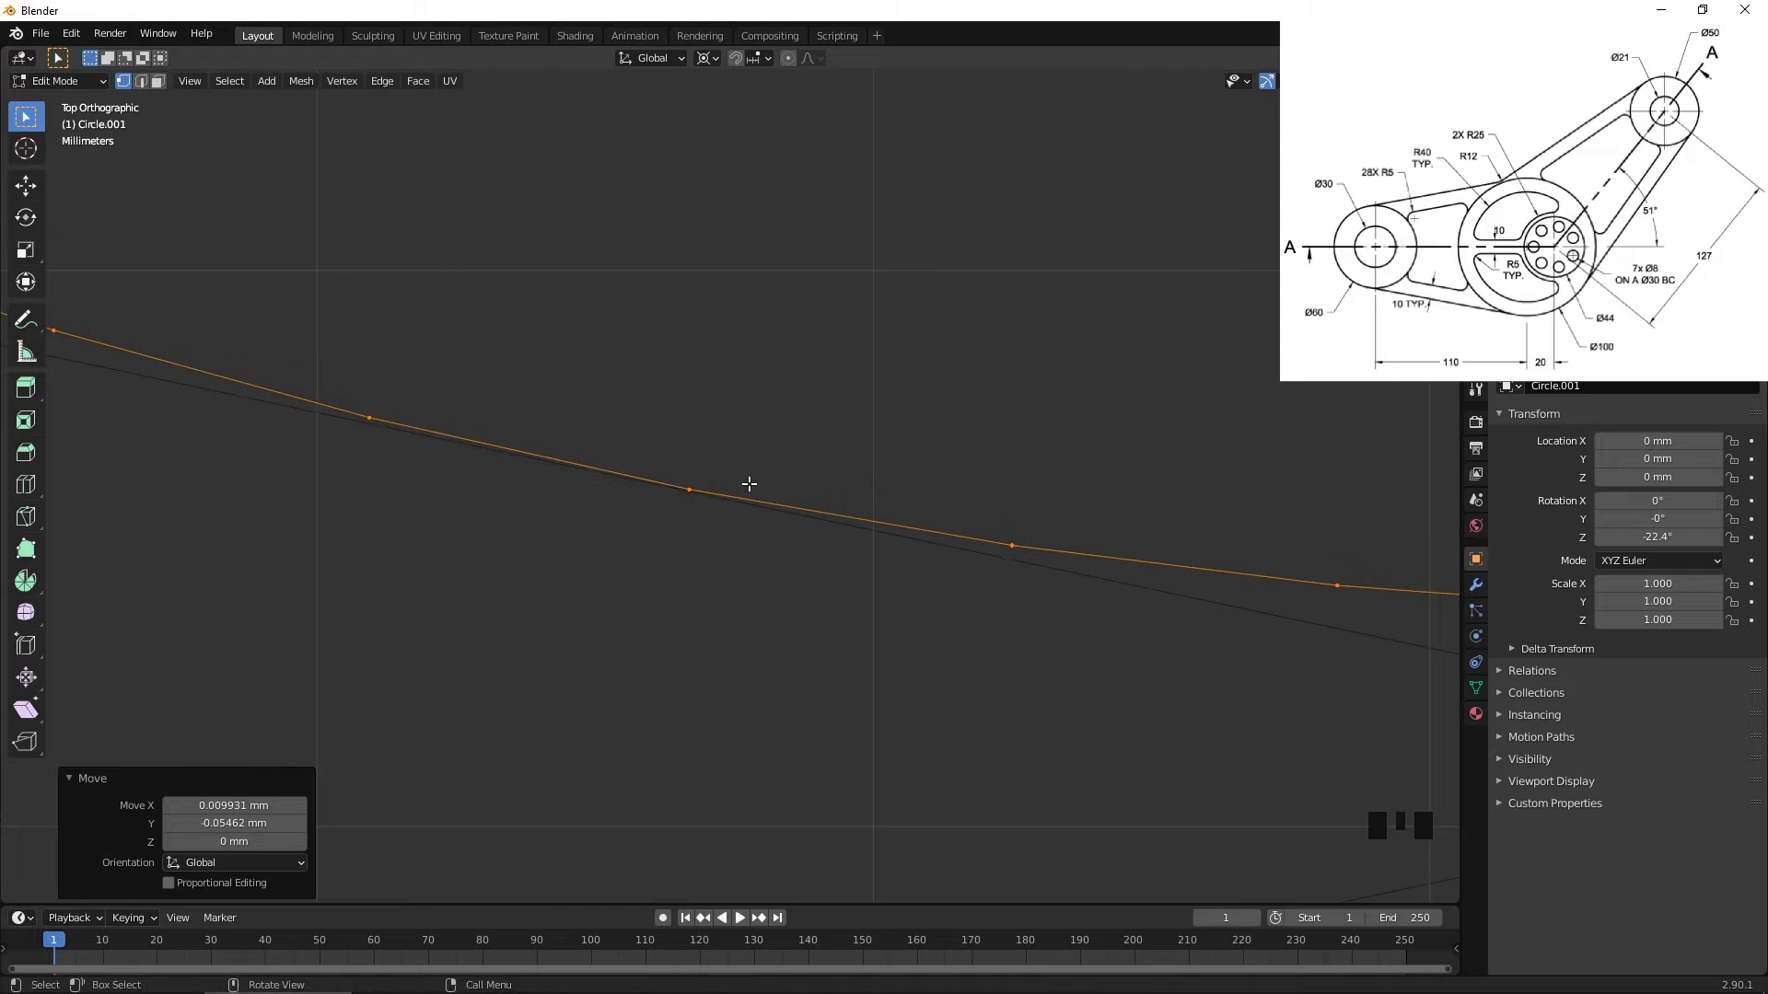
- Select a point on the new circle and grow the selection over its excess vertices
scroll(down, 3)
scroll(down, 3)
drag(794, 314, 730, 198)
click(730, 198)
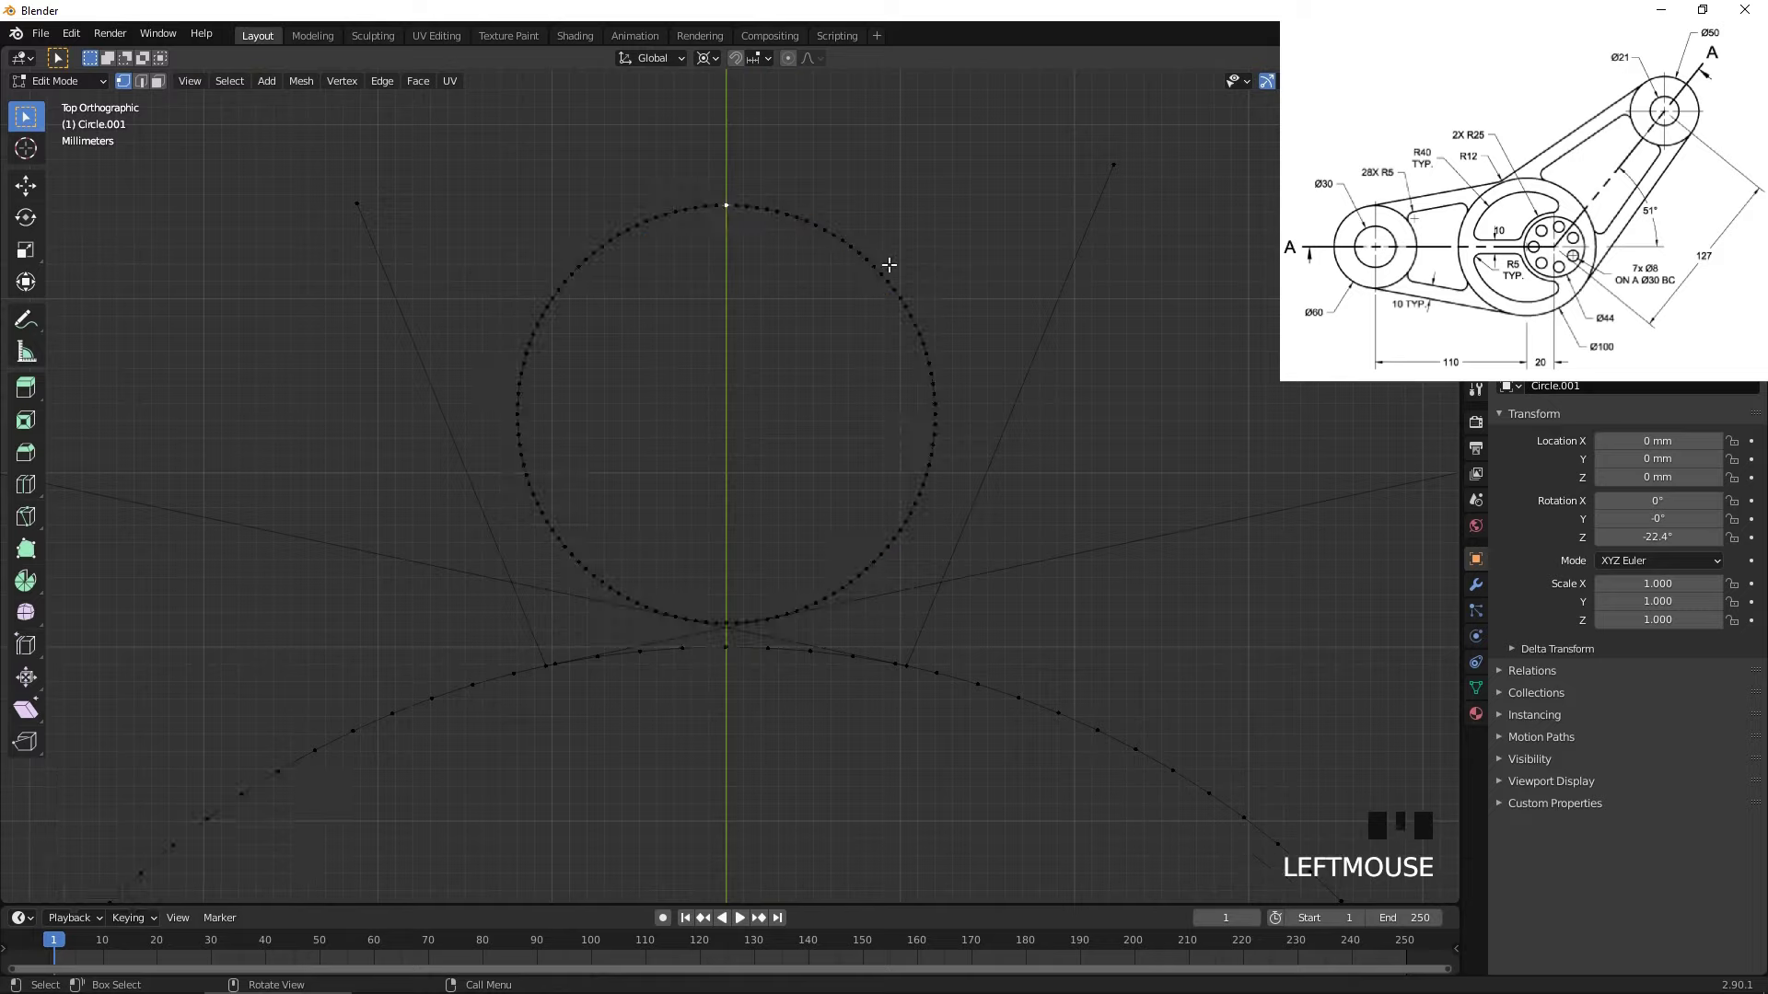
key(ctrl+KP_Add)
key(ctrl+KP_Add)
key(ctrl+KP_Add)
key(ctrl+KP_Add)
scroll(up, 3)
drag(866, 594, 858, 445)
scroll(up, 3)
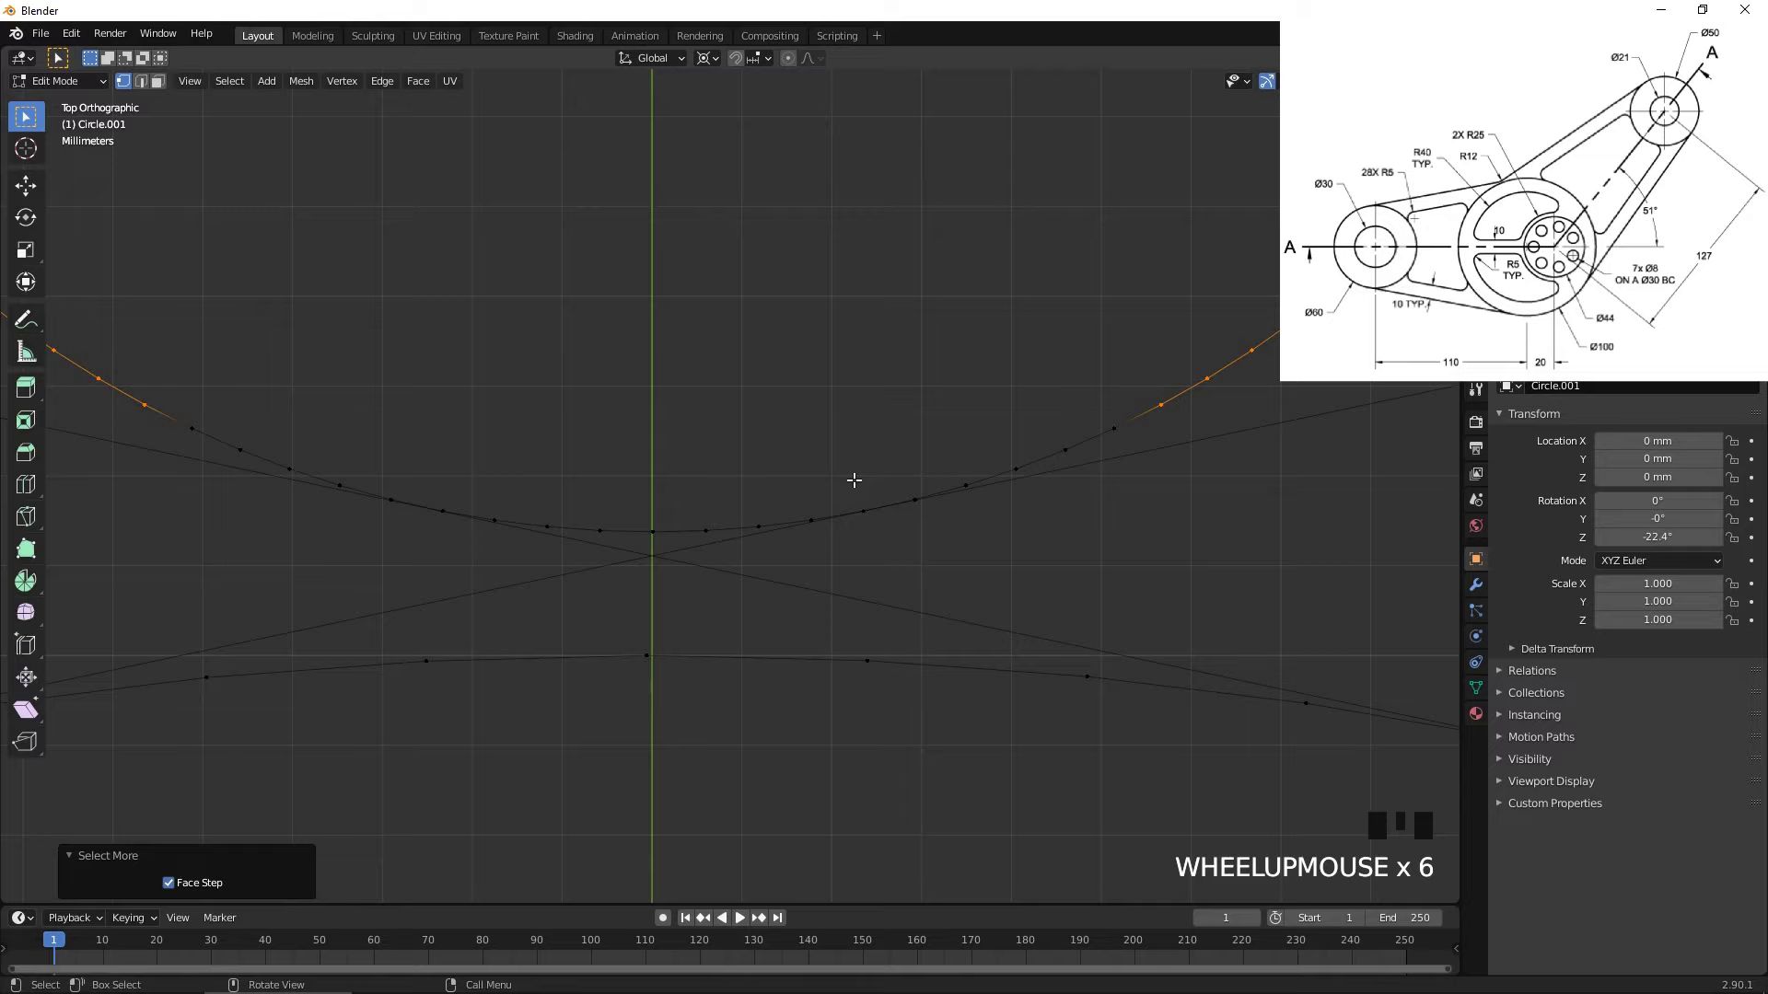
scroll(up, 3)
drag(990, 490, 654, 562)
key(ctrl+KP_Add)
key(ctrl+KP_Add)
key(ctrl+KP_Add)
- Delete the excess circle points, leaving a small fillet arc near the crossing
scroll(up, 3)
drag(762, 567, 761, 532)
scroll(up, 3)
key(ctrl+KP_Add)
key(x)
scroll(down, 3)
scroll(down, 3)
scroll(down, 3)
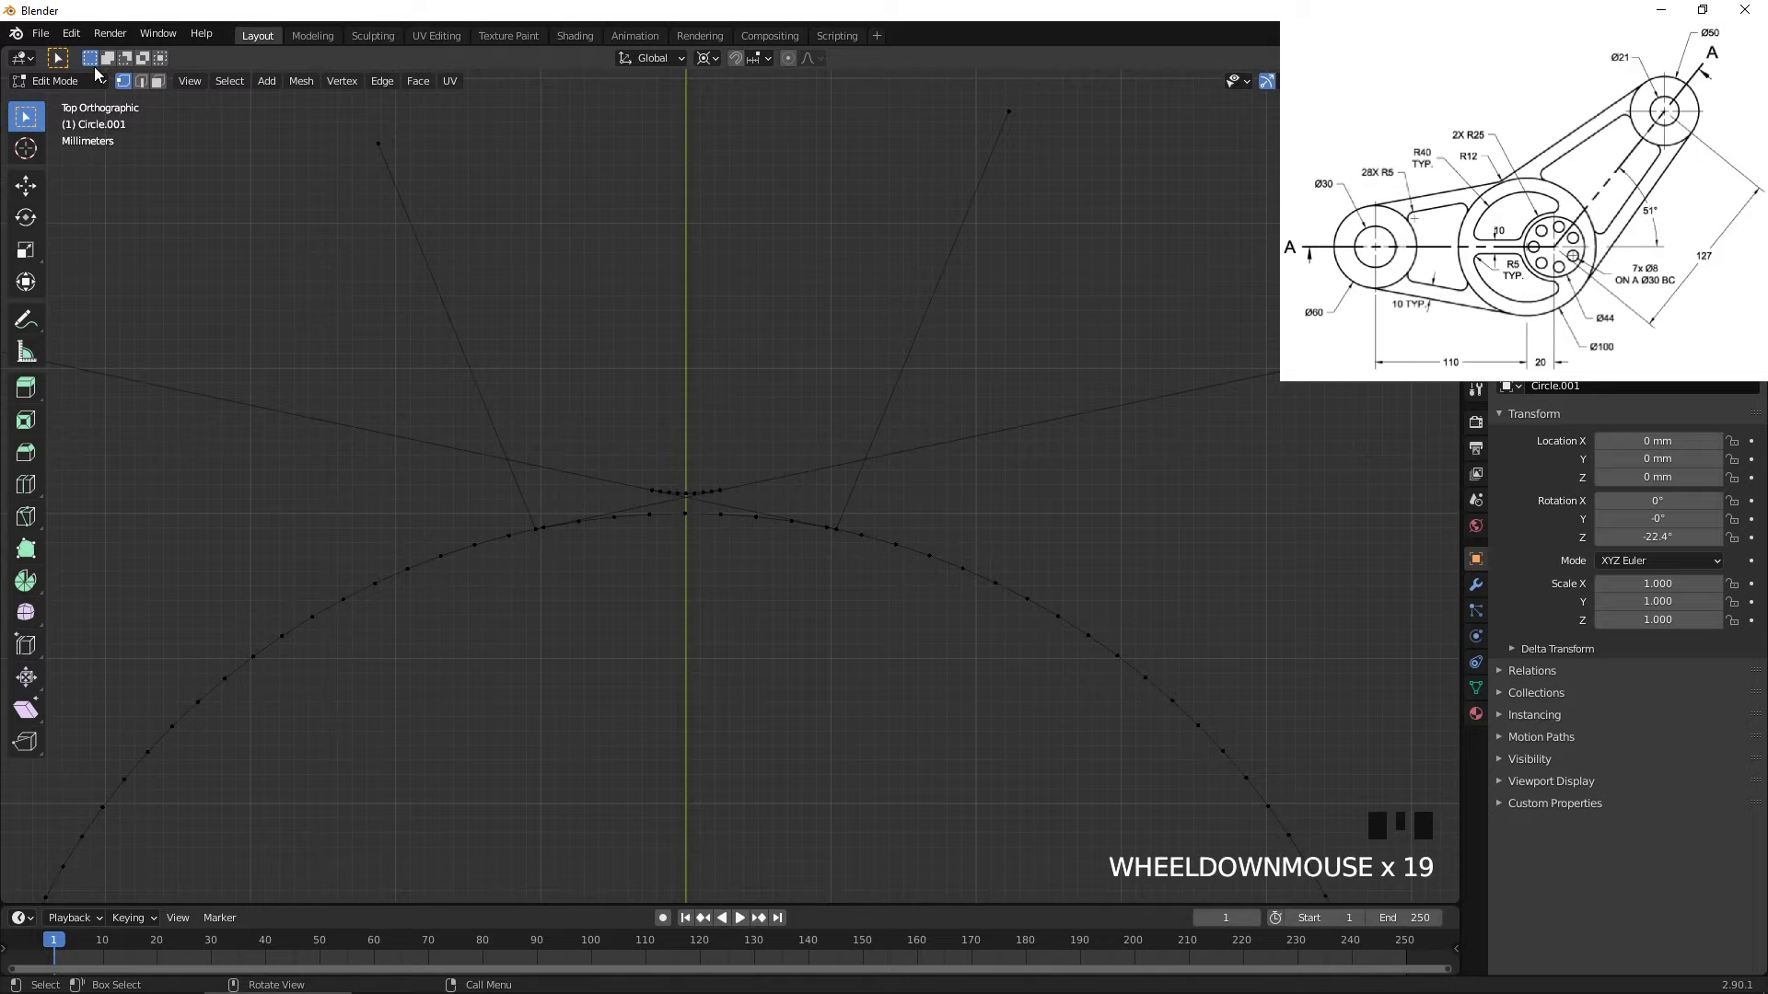
- Subdivide the first tangent line and slide its new vertex along the edge toward the arc
click(149, 85)
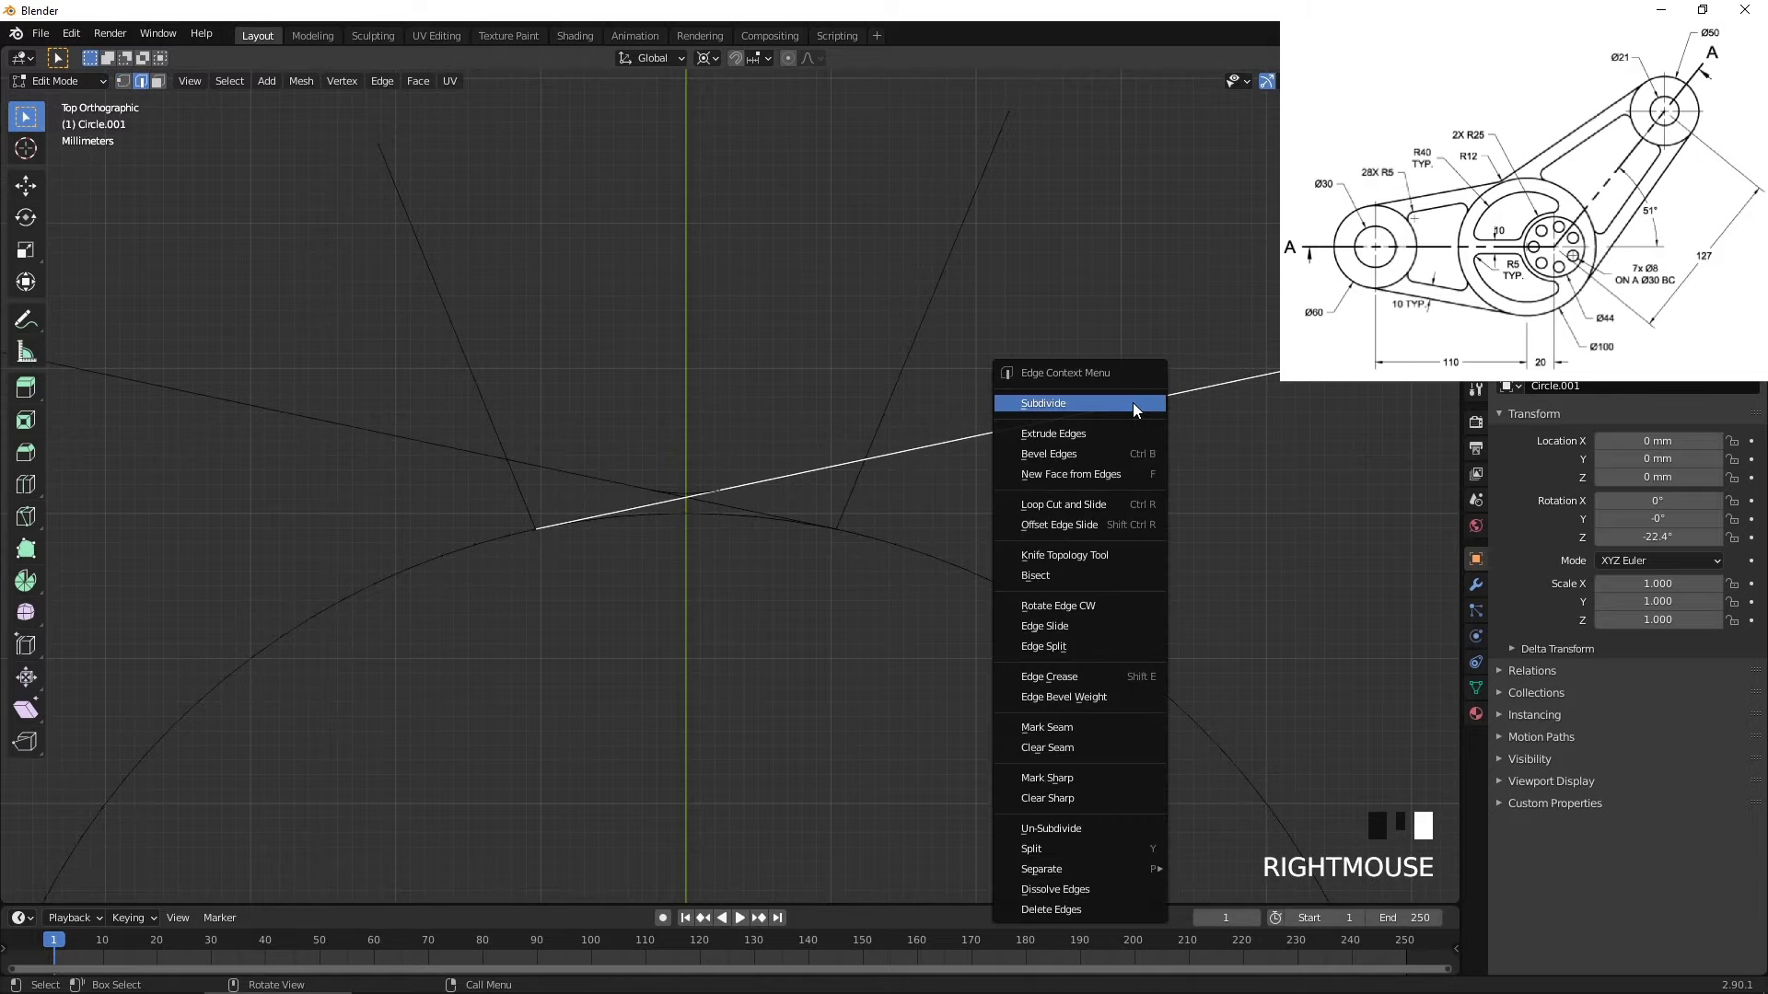
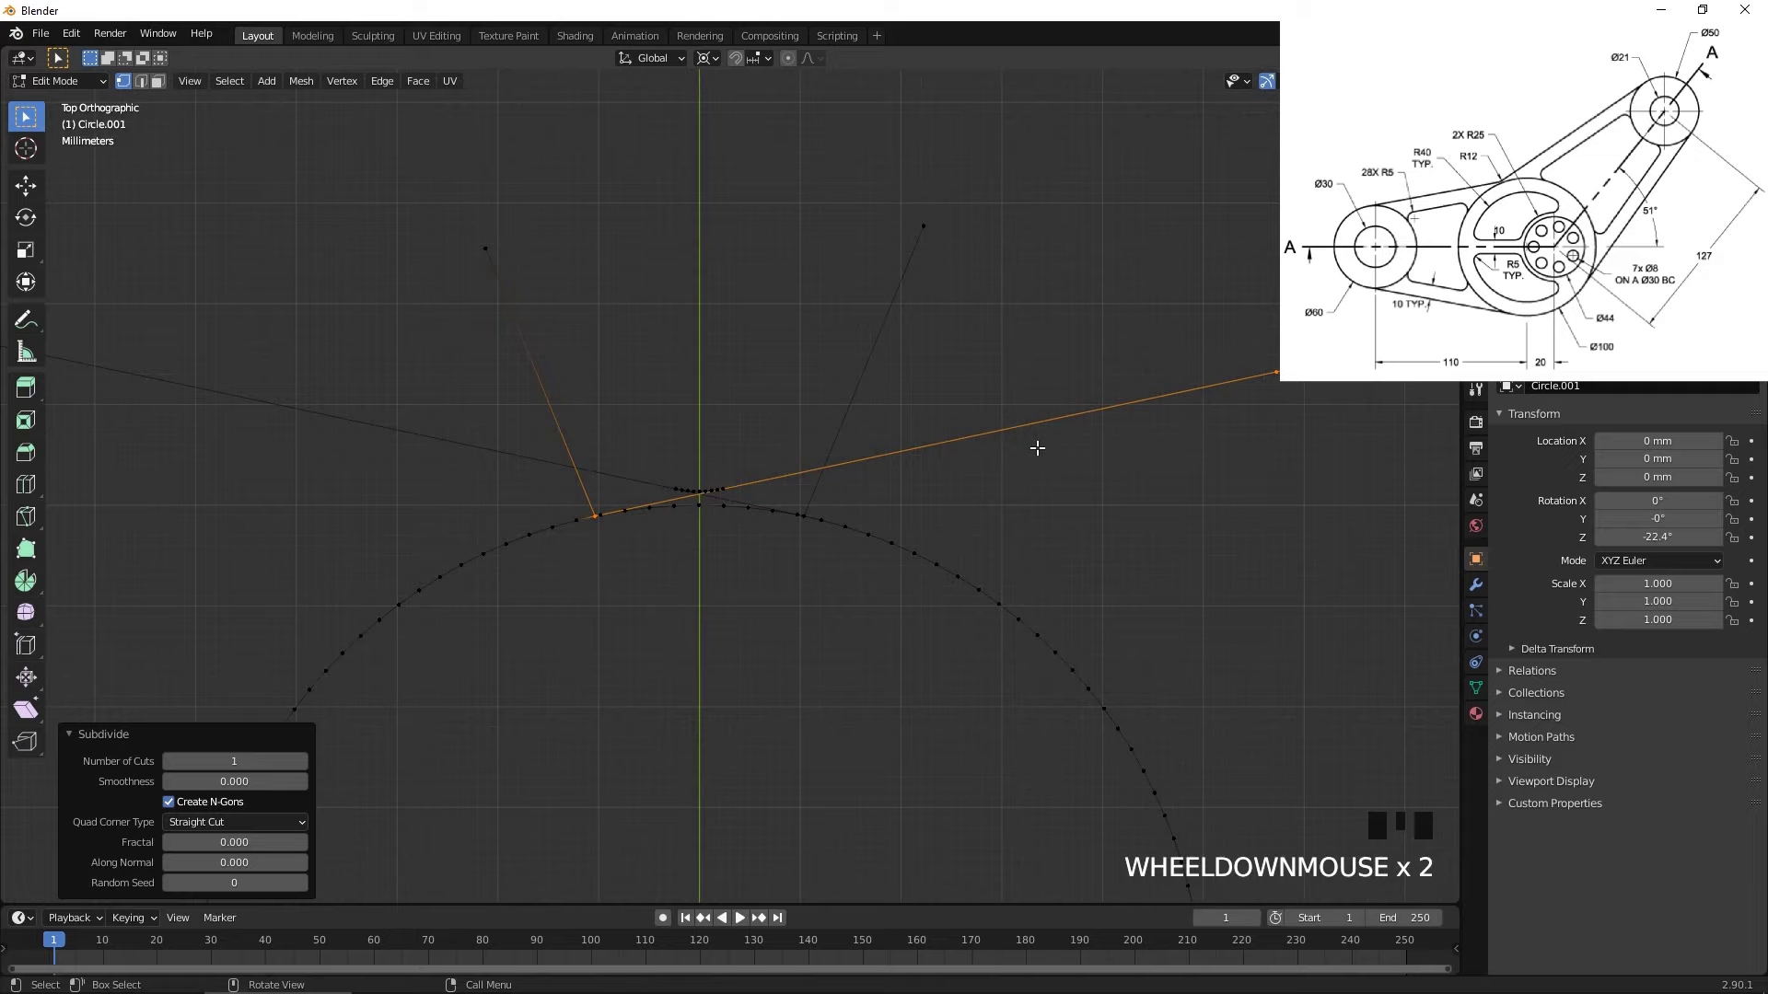
click(1270, 372)
middle_click(1283, 442)
scroll(up, 3)
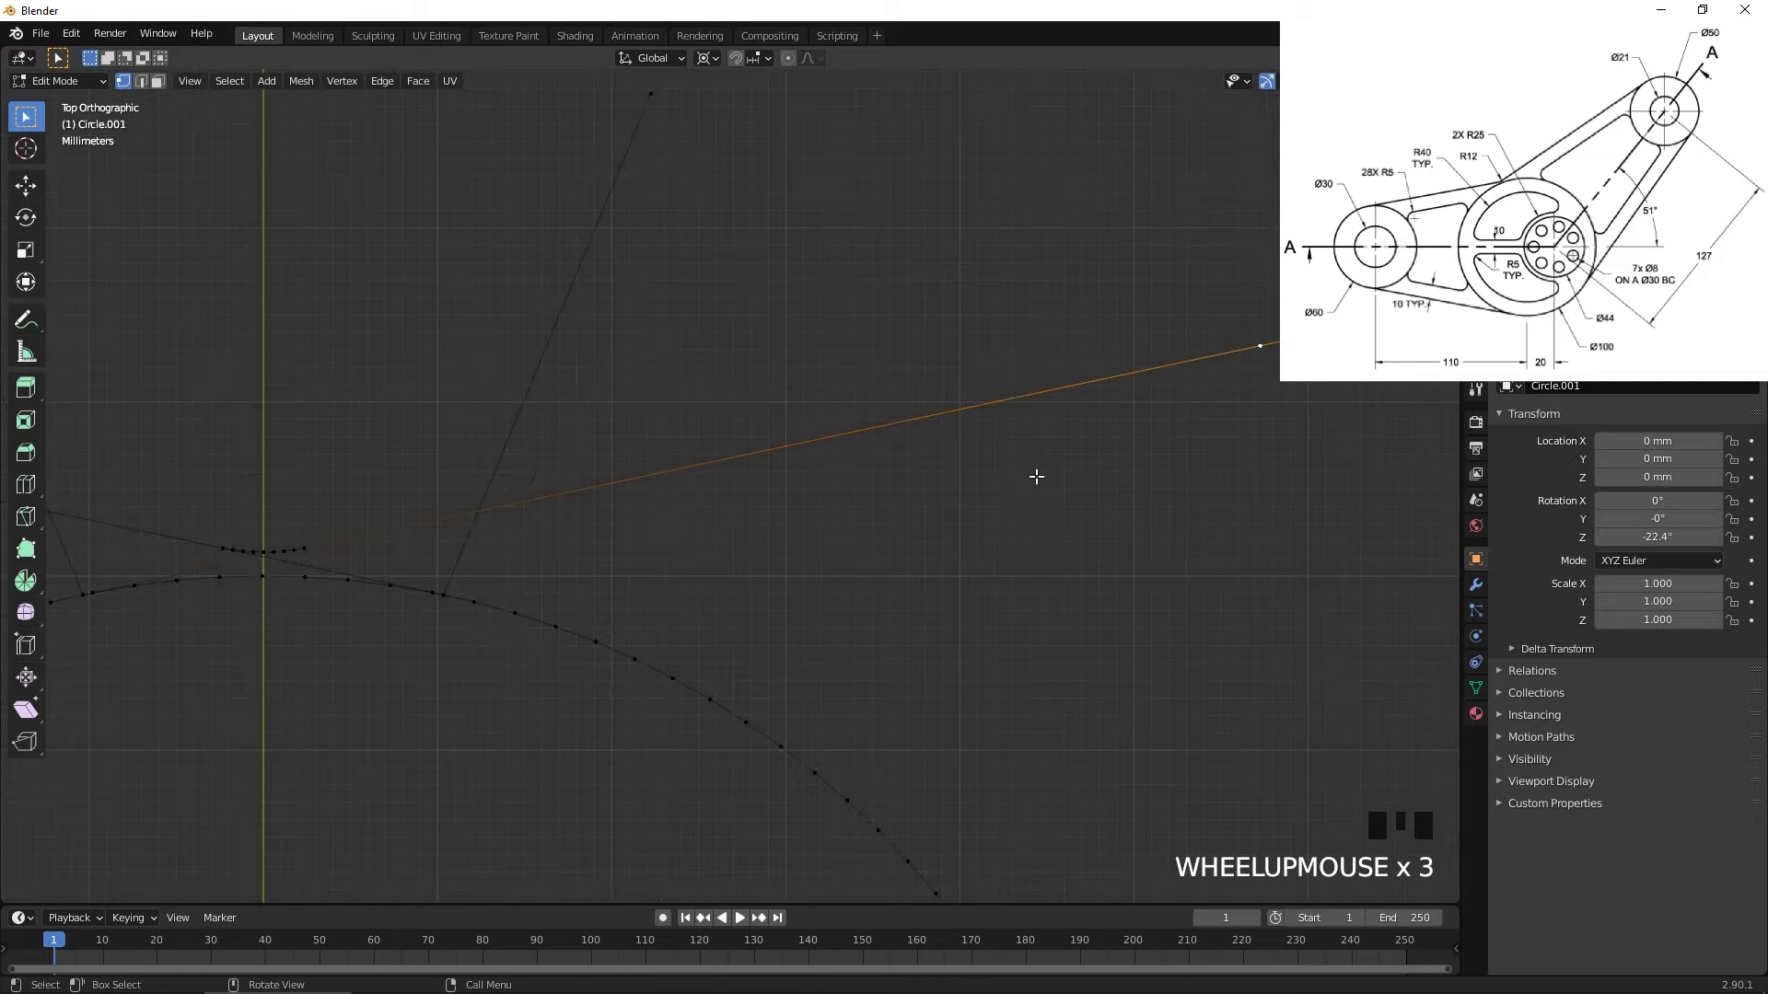
key(g)
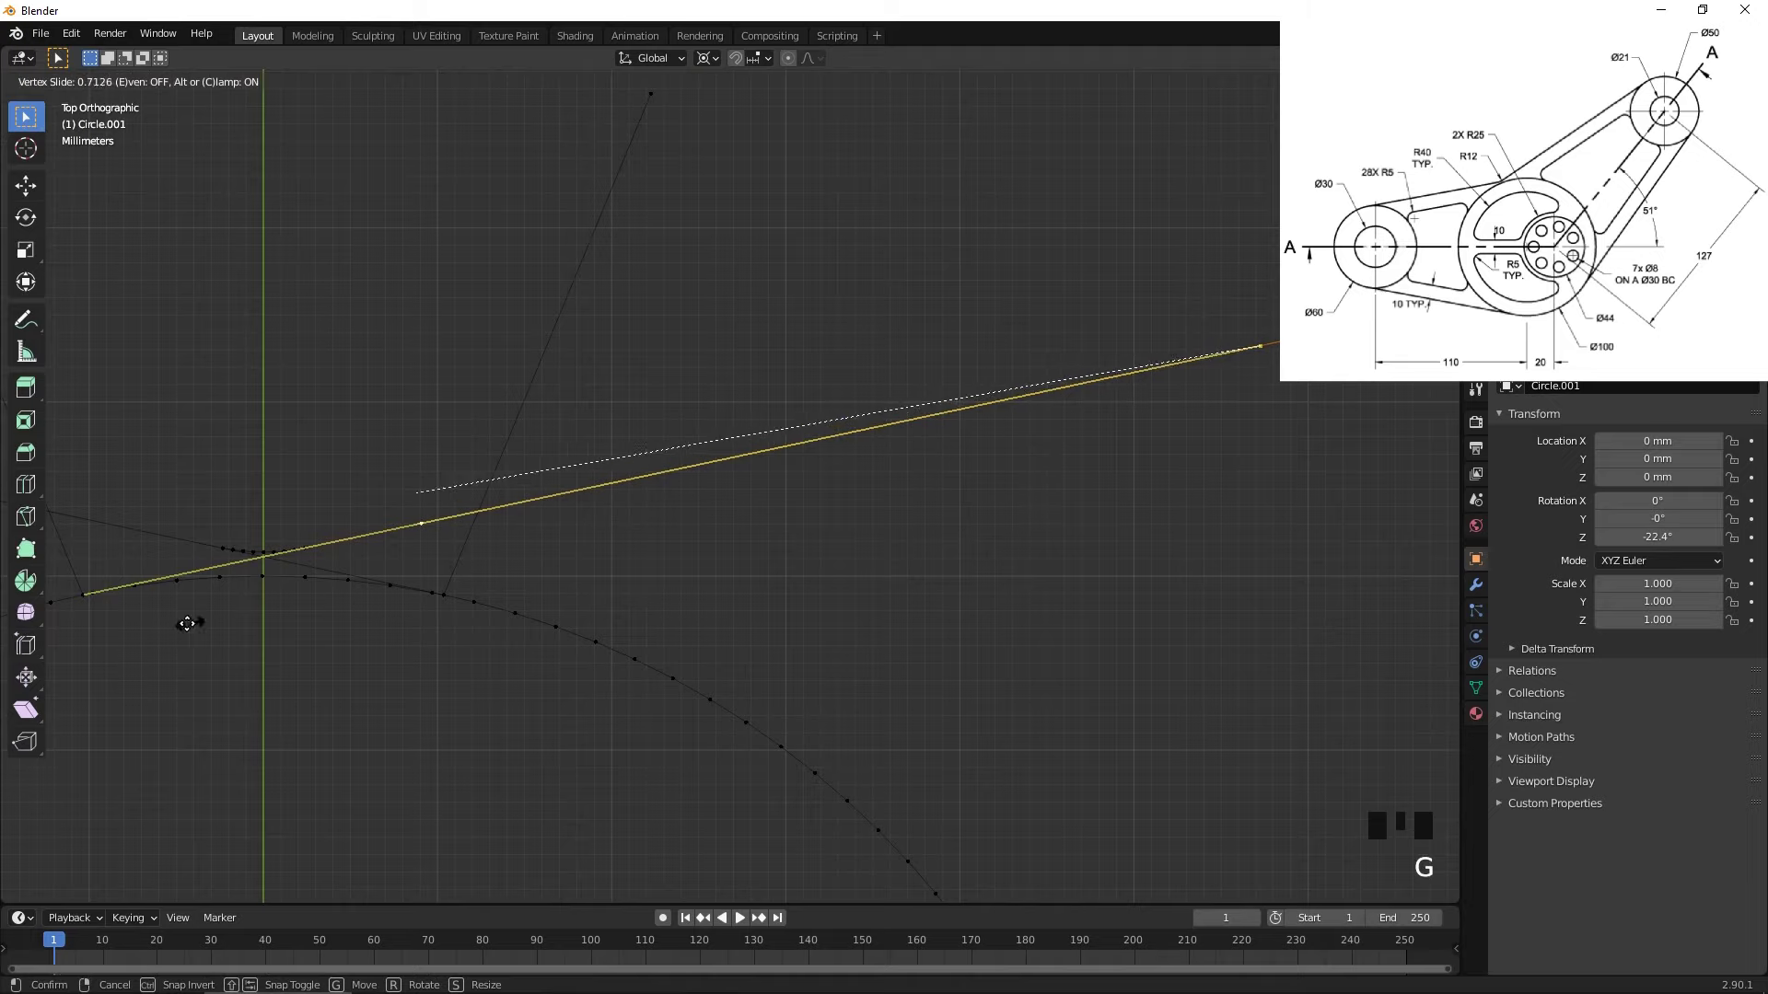
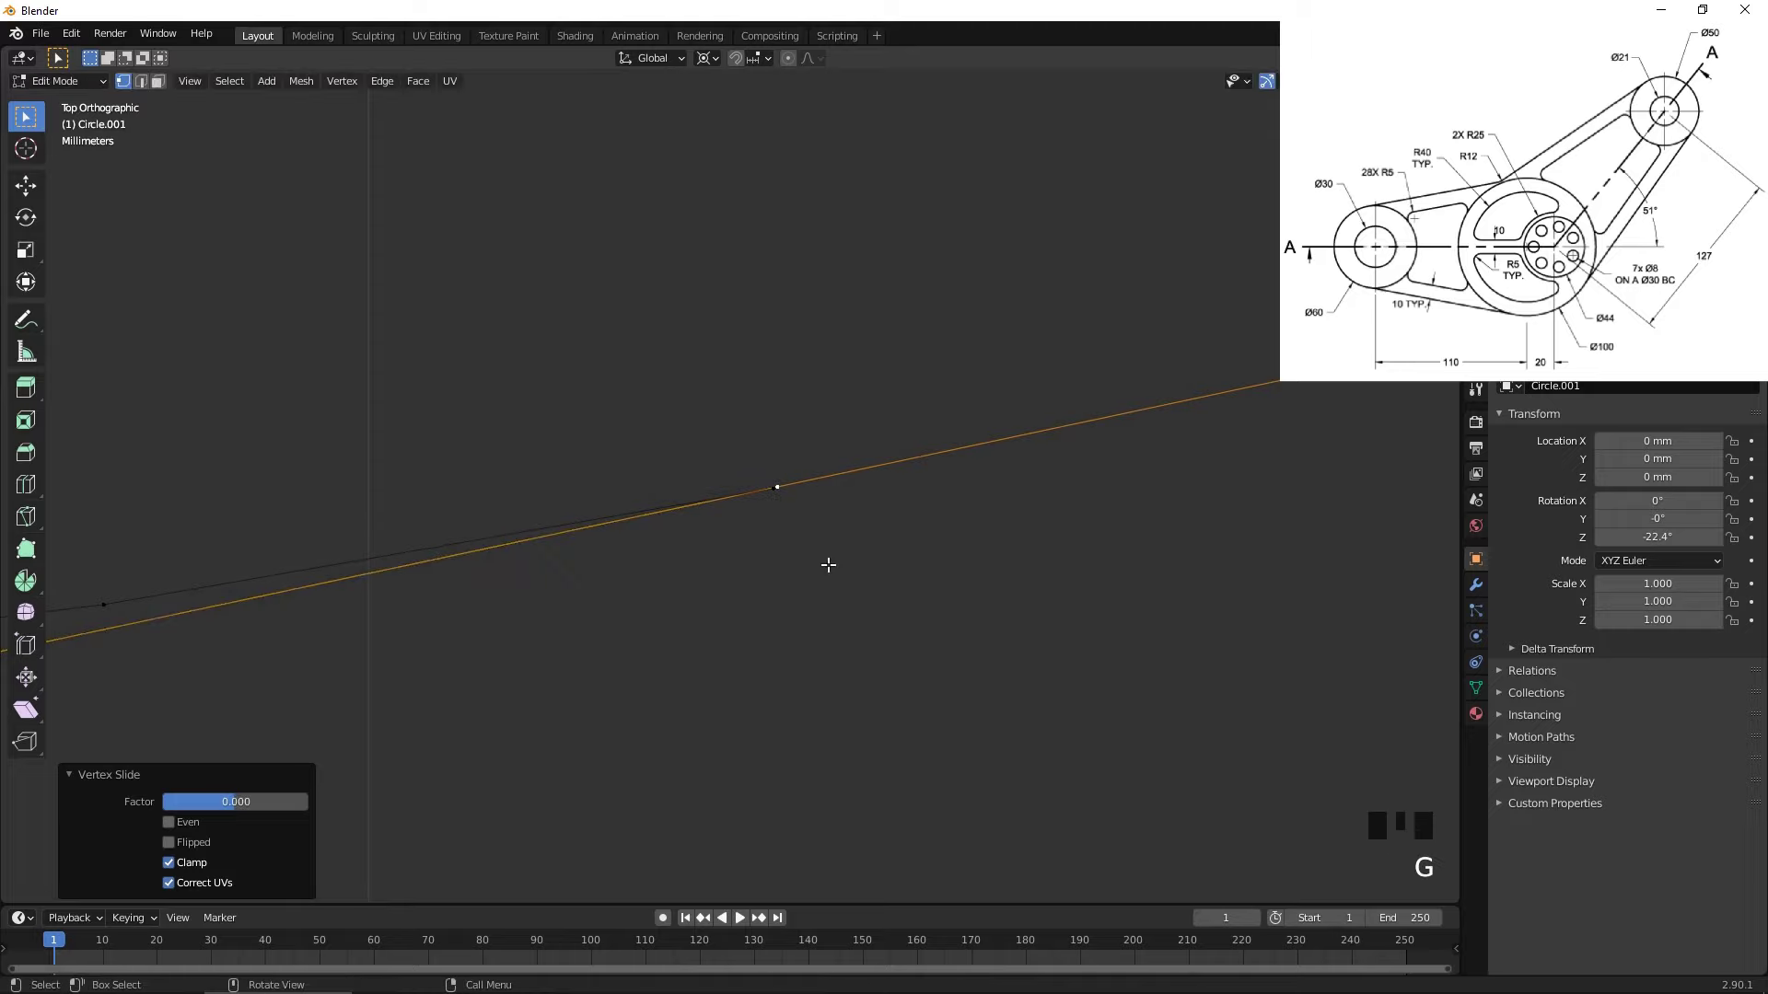
key(b)
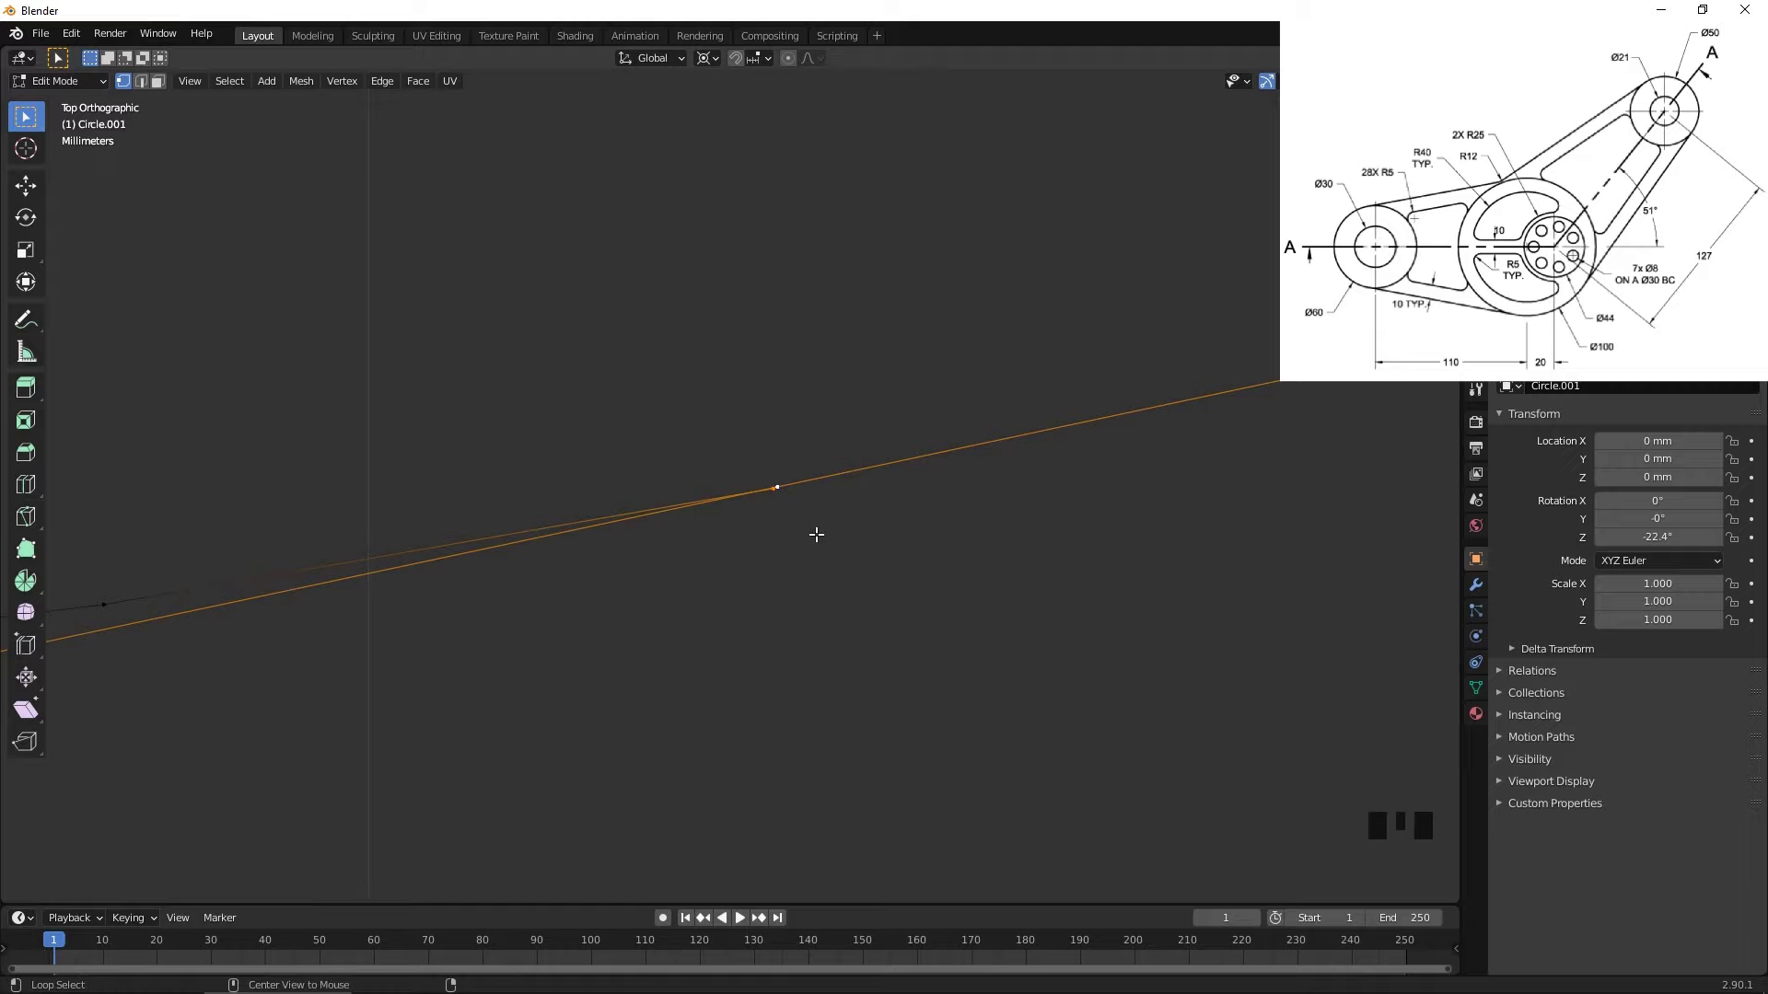
- Merge the slid vertex onto the fillet arc's end vertex
key(m)
key(m)
scroll(down, 3)
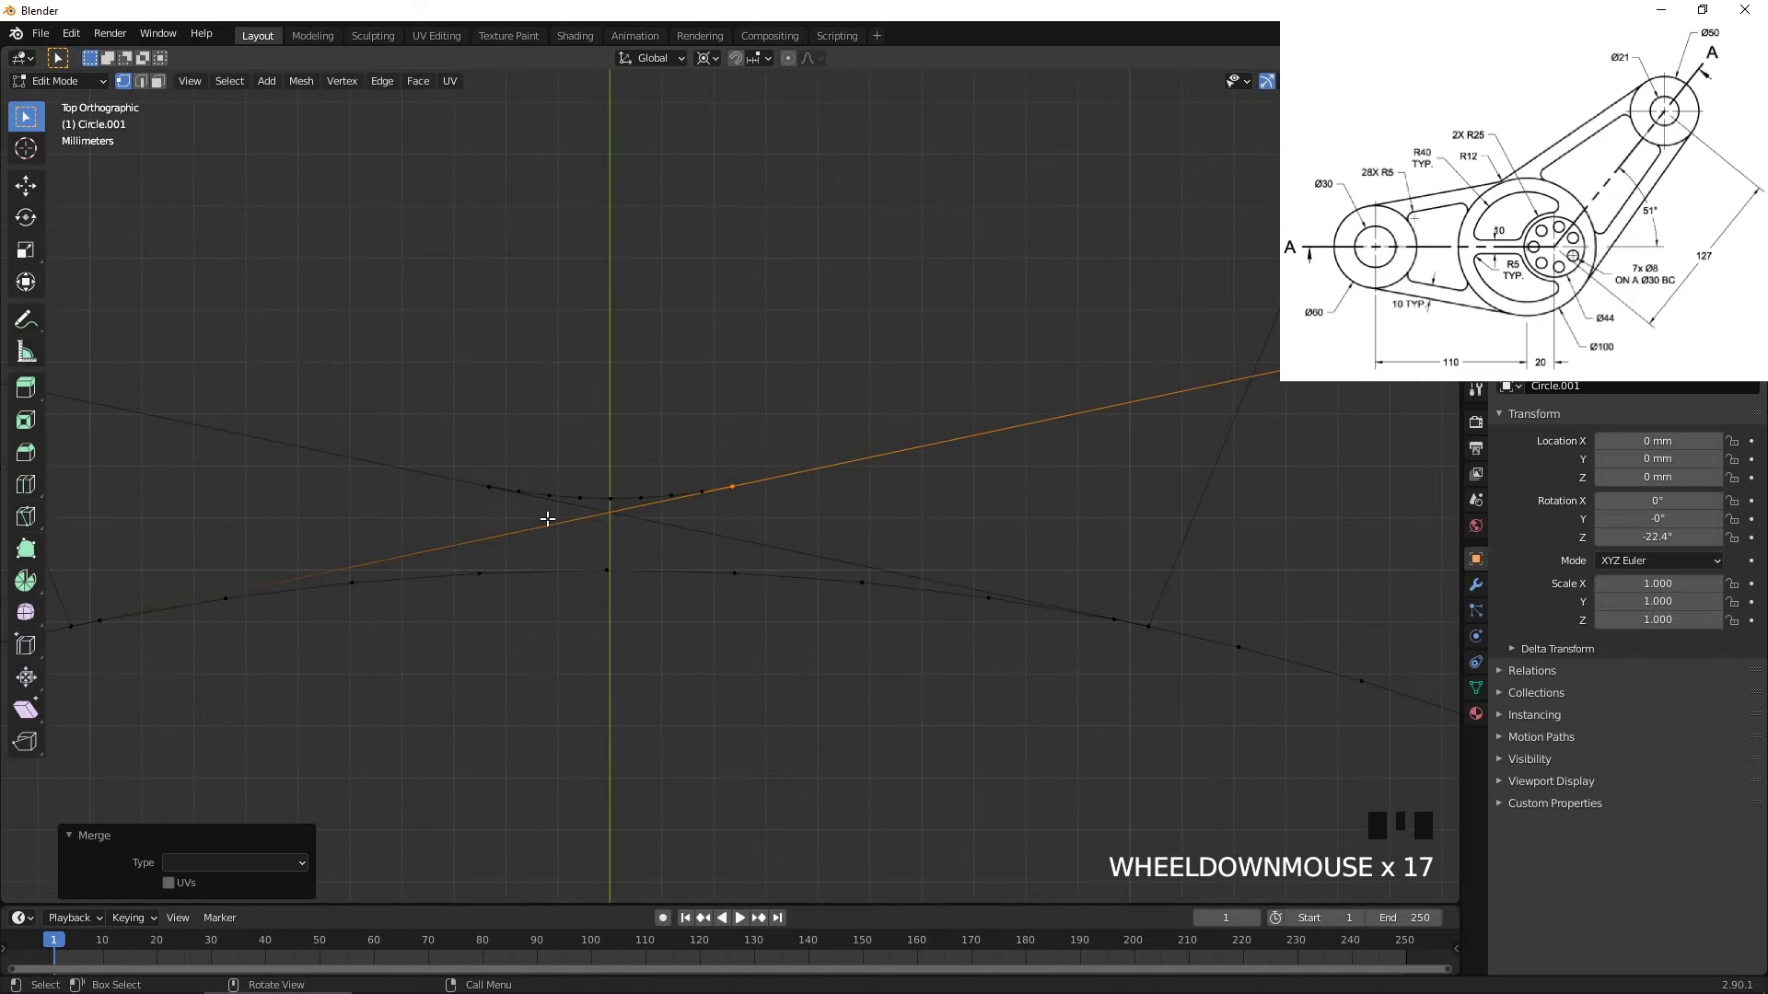
scroll(down, 3)
scroll(down, 3)
drag(938, 413, 405, 520)
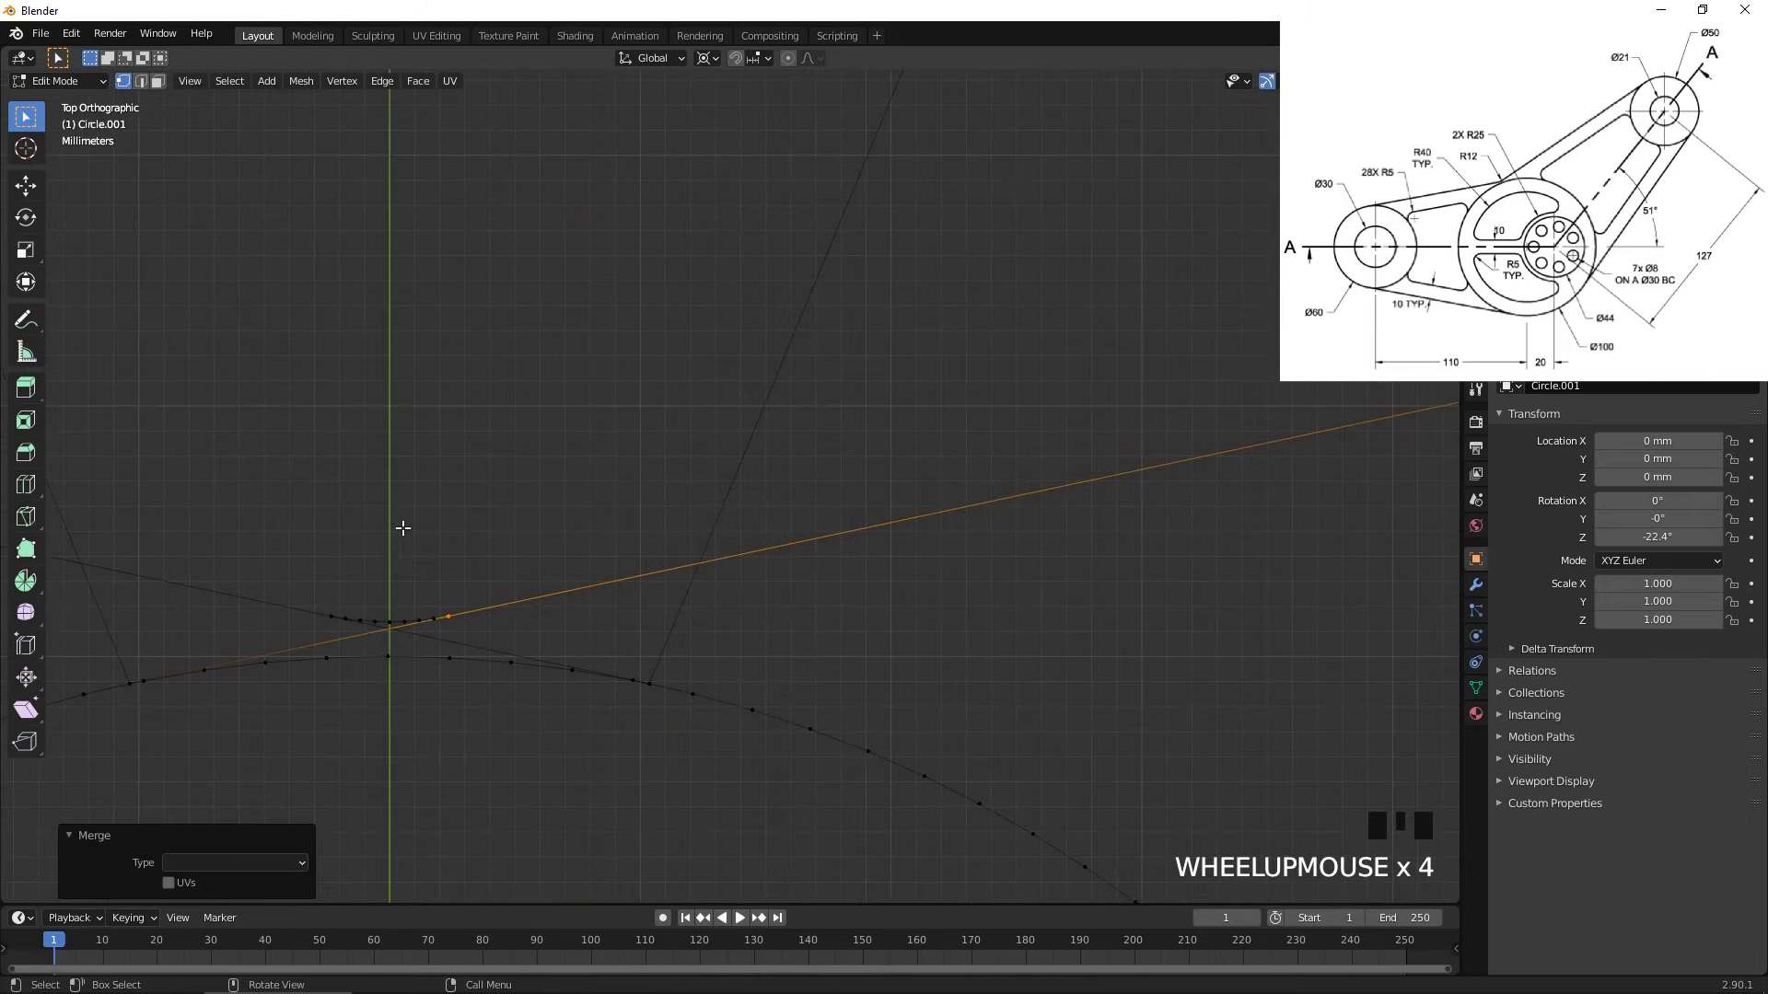
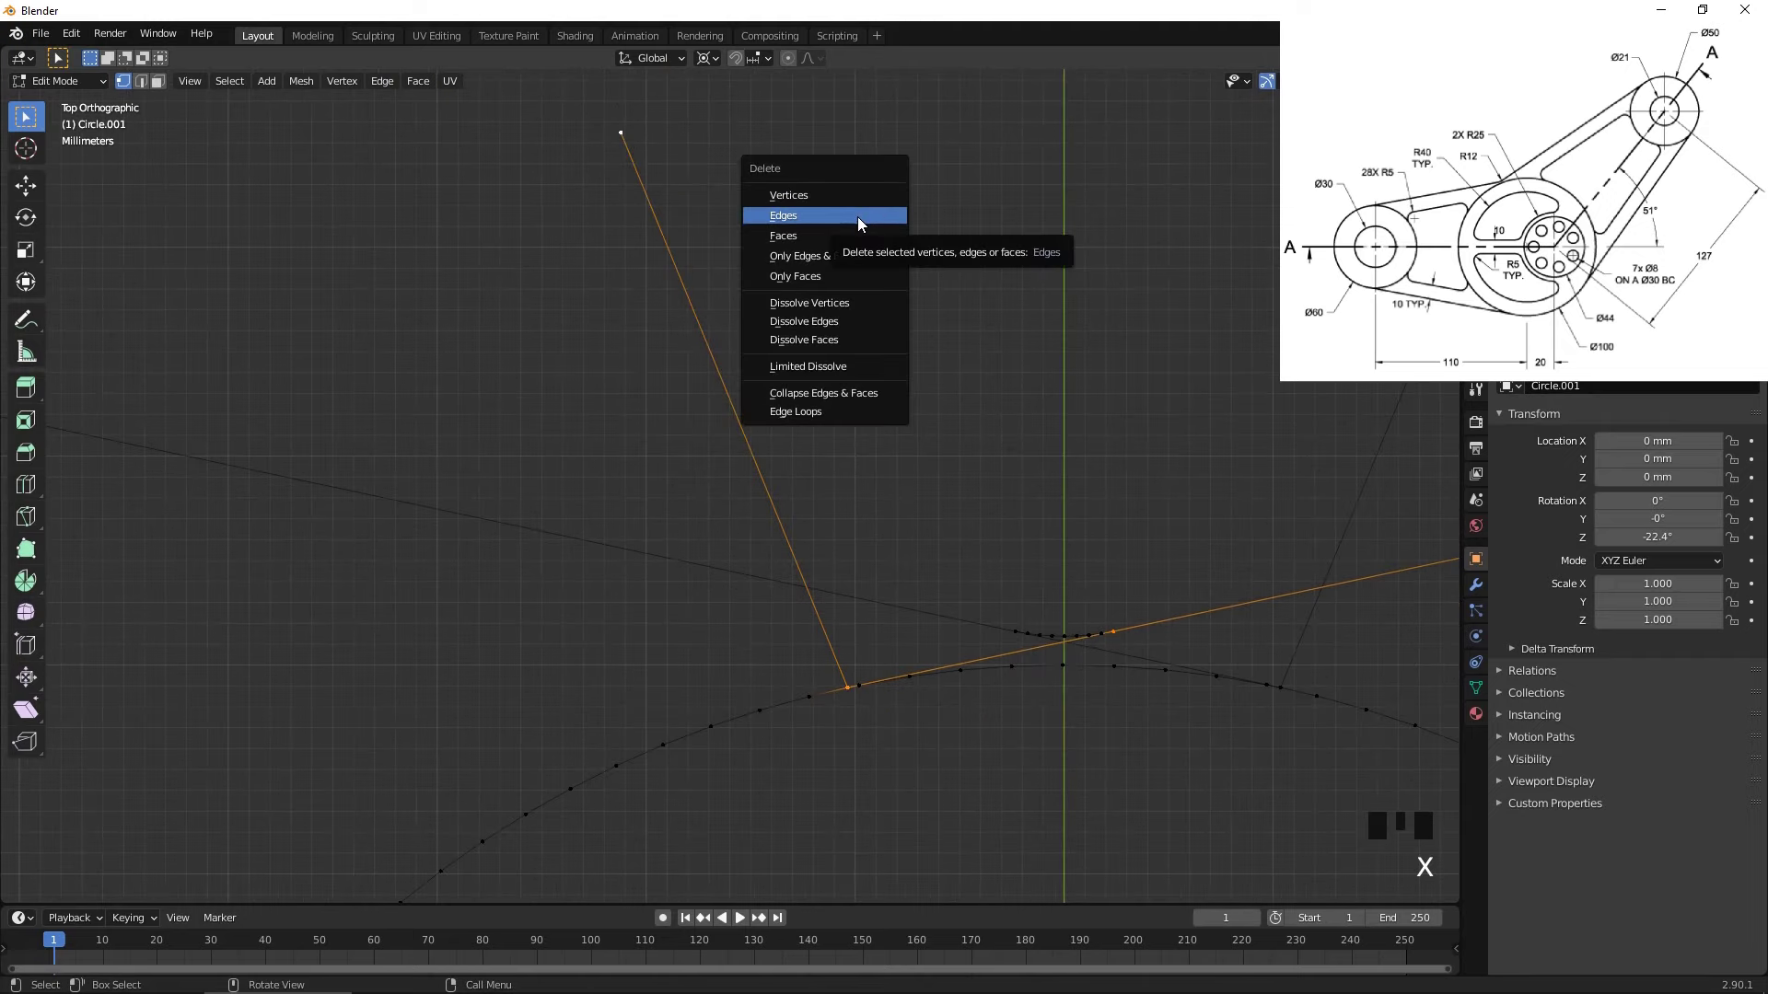
- Slide a vertex along the second tangent line and merge it into the fillet arc
scroll(down, 3)
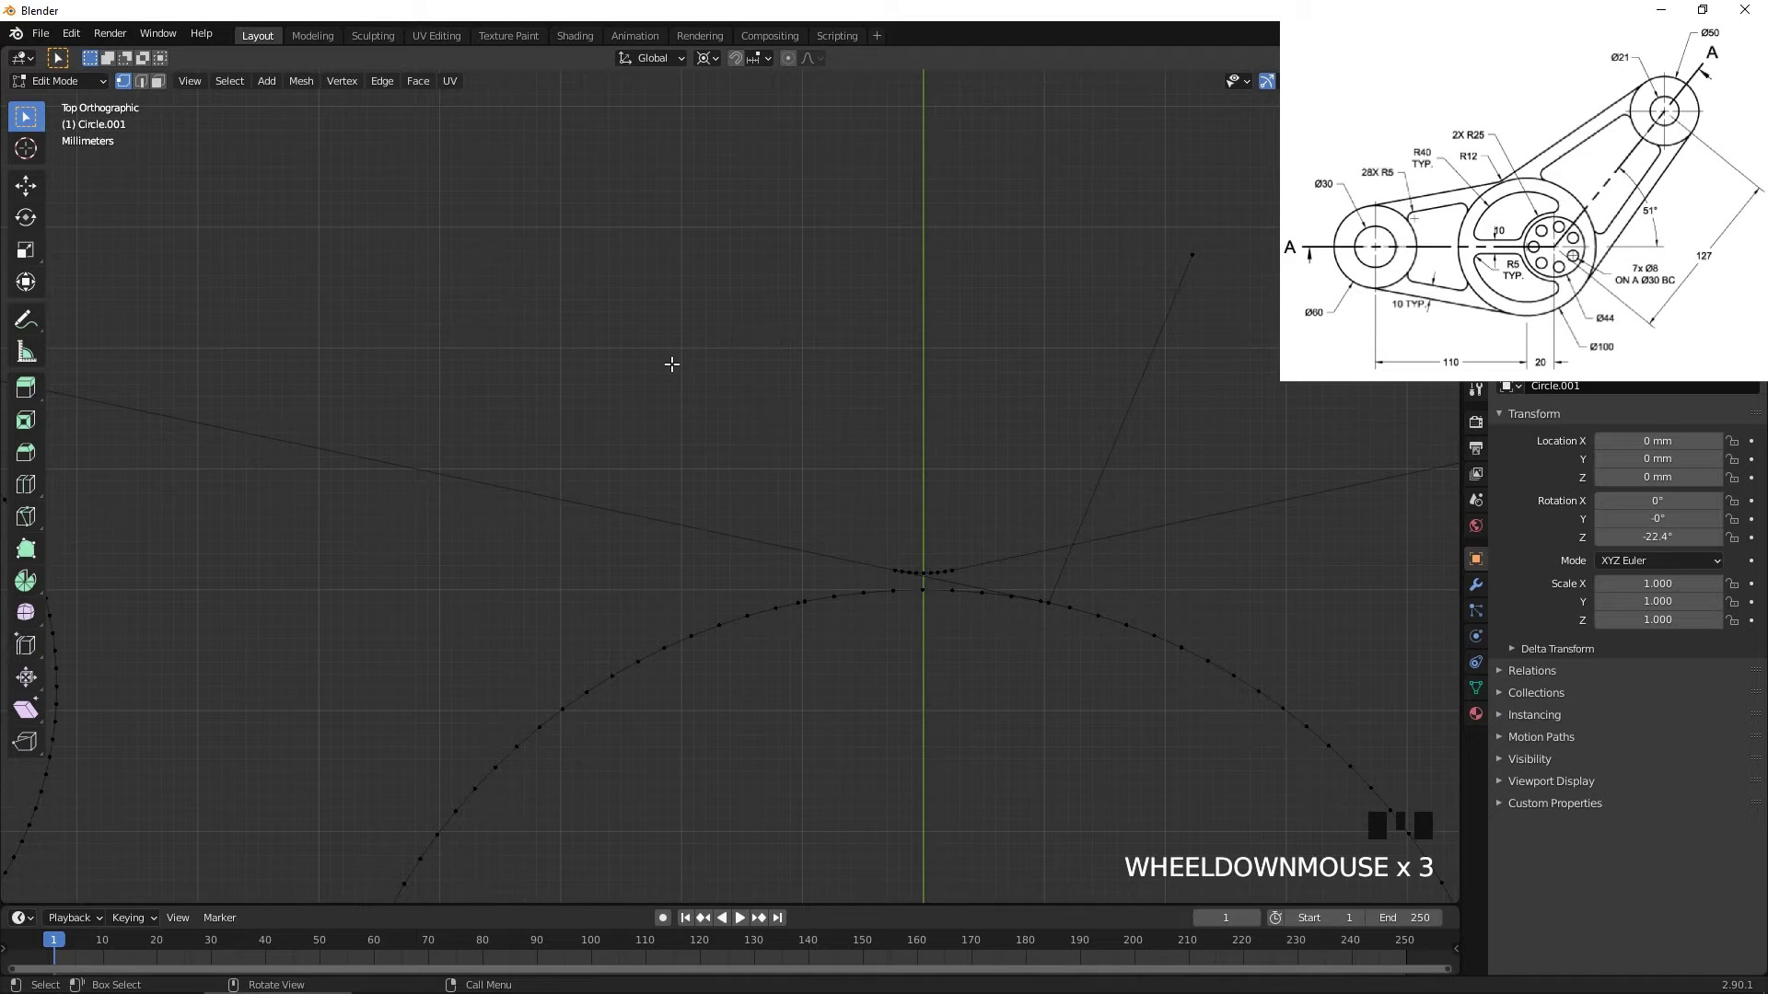
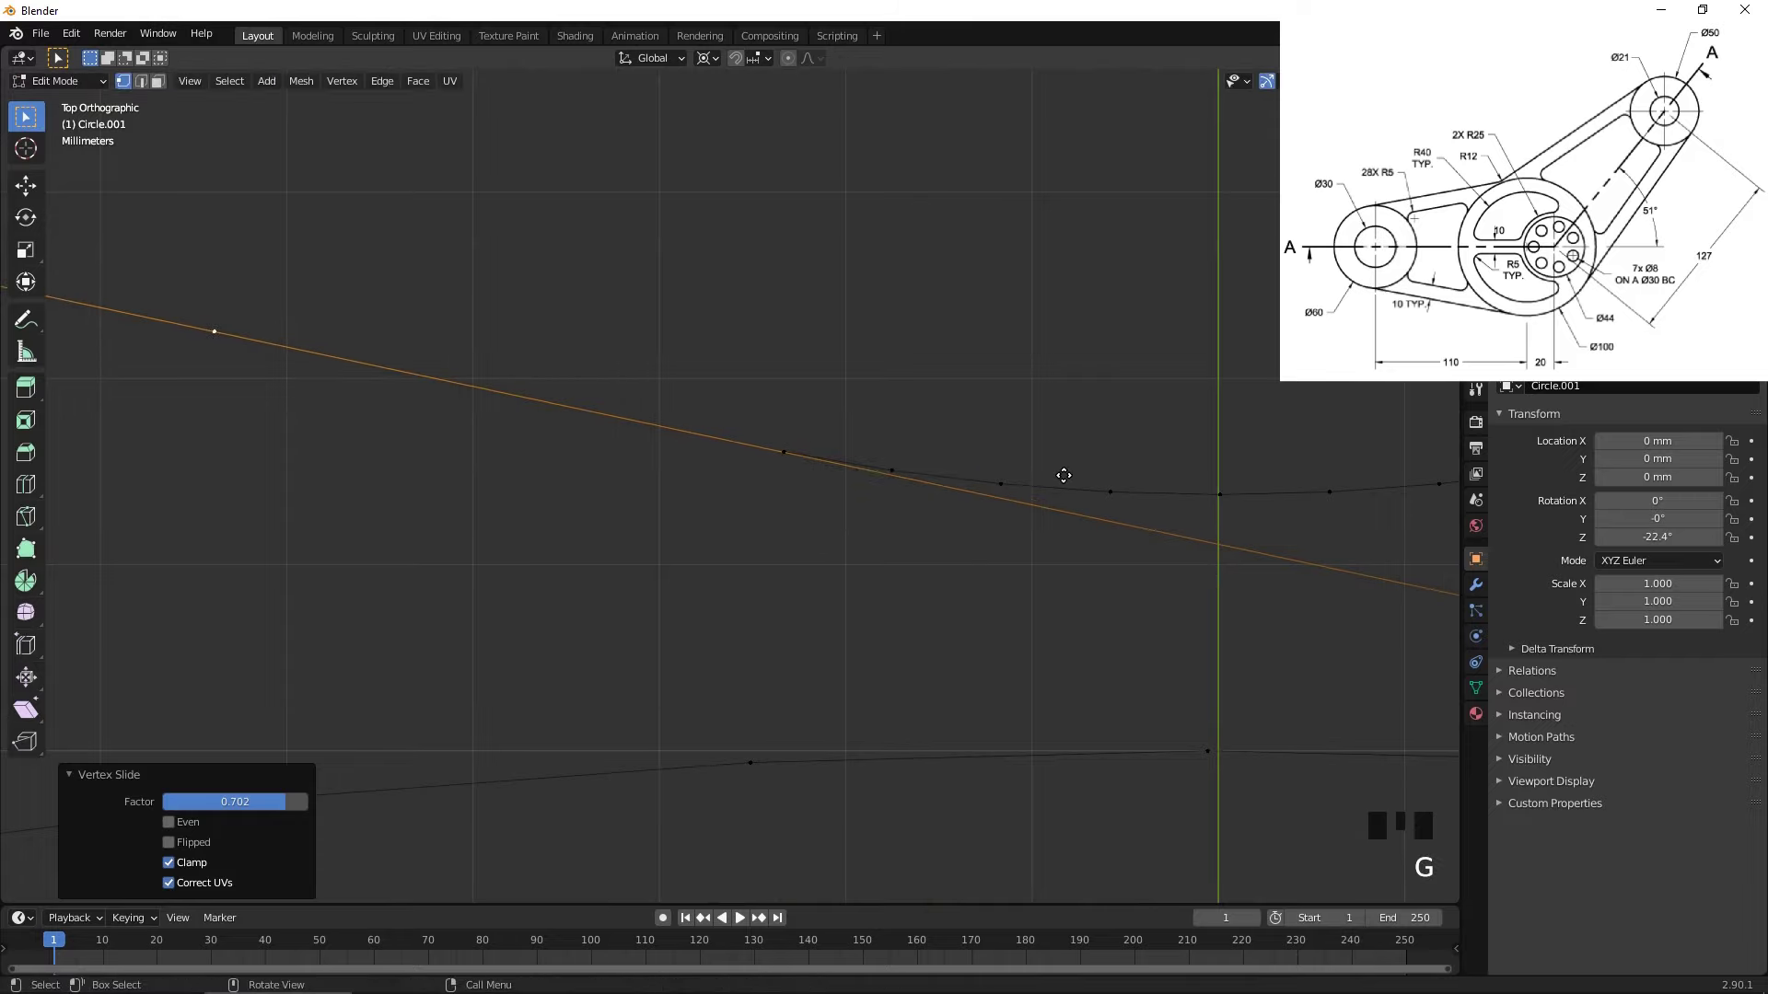
key(g)
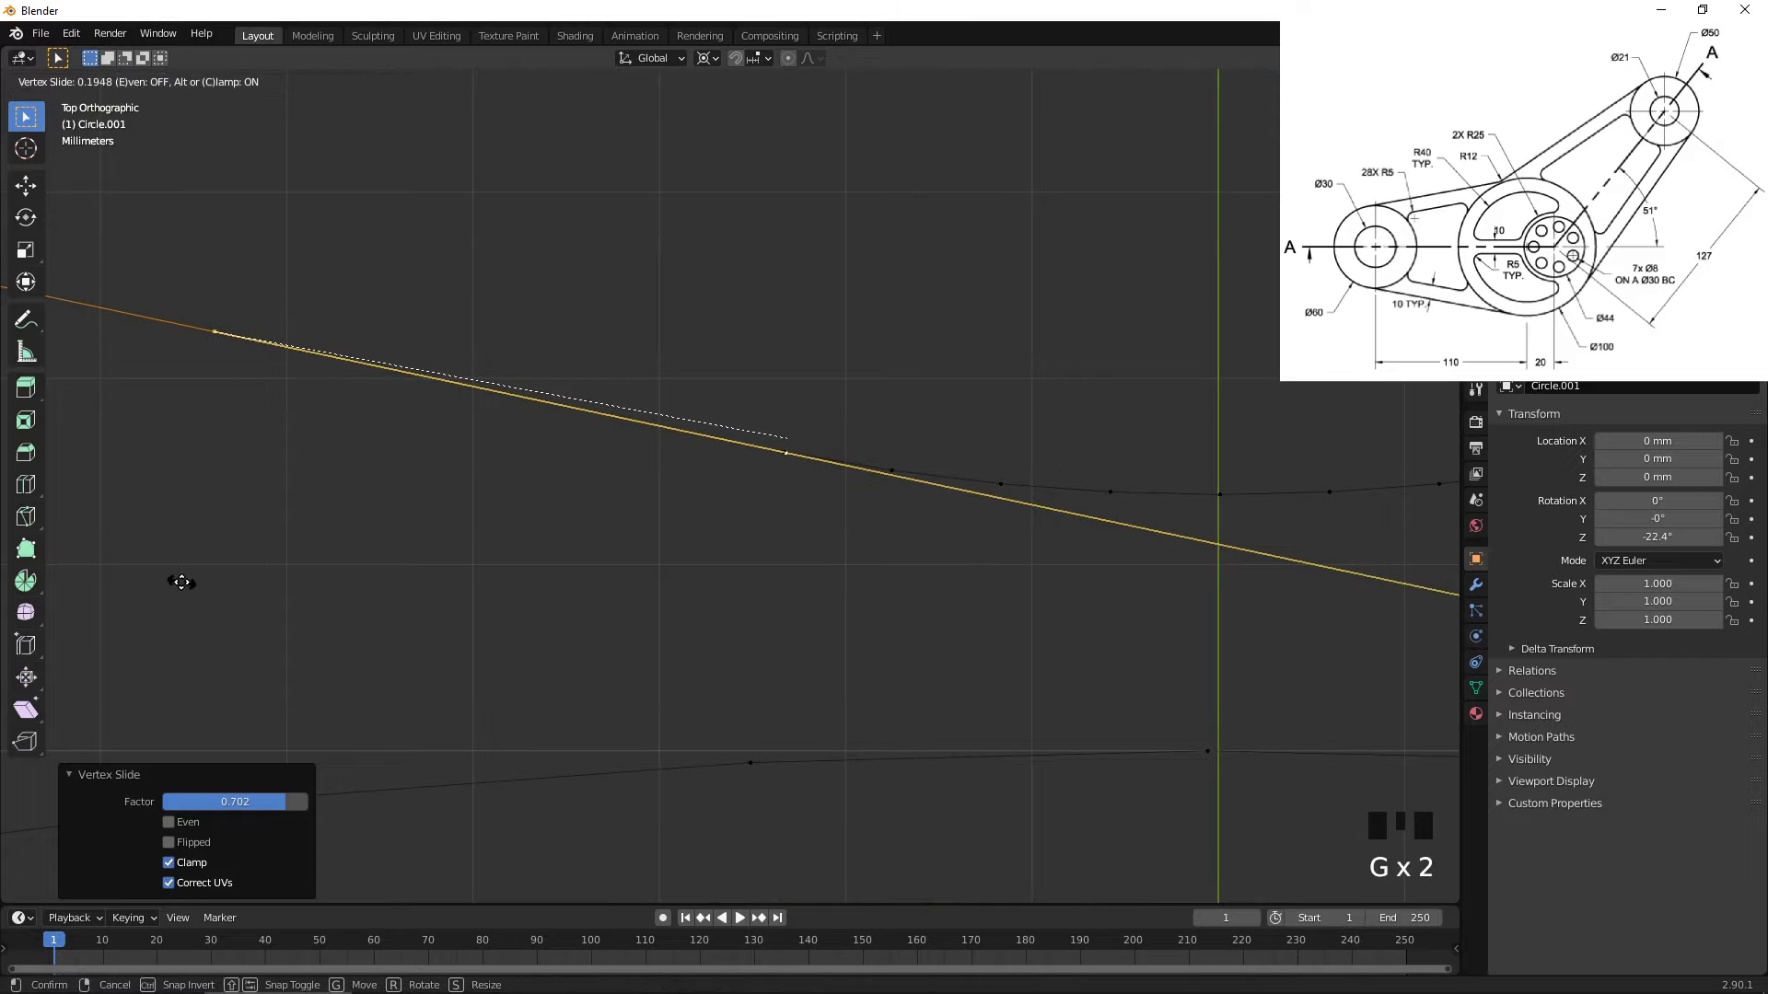
scroll(up, 3)
middle_click(993, 370)
scroll(up, 3)
key(g)
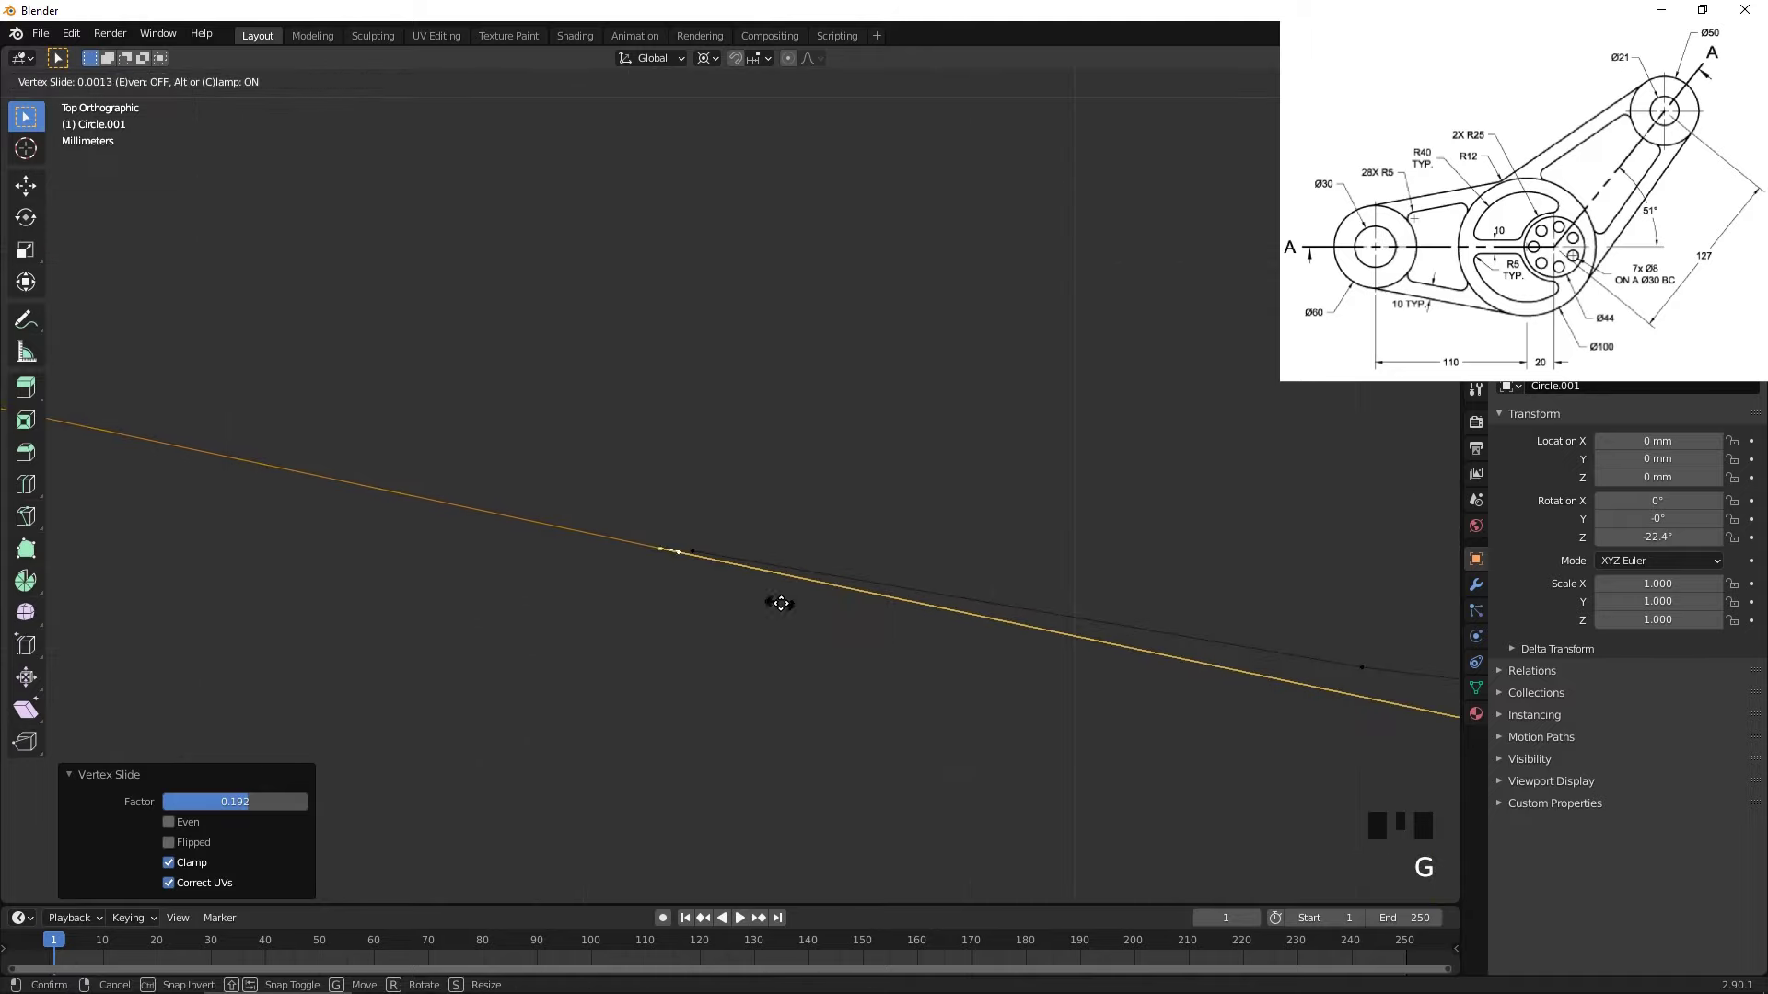
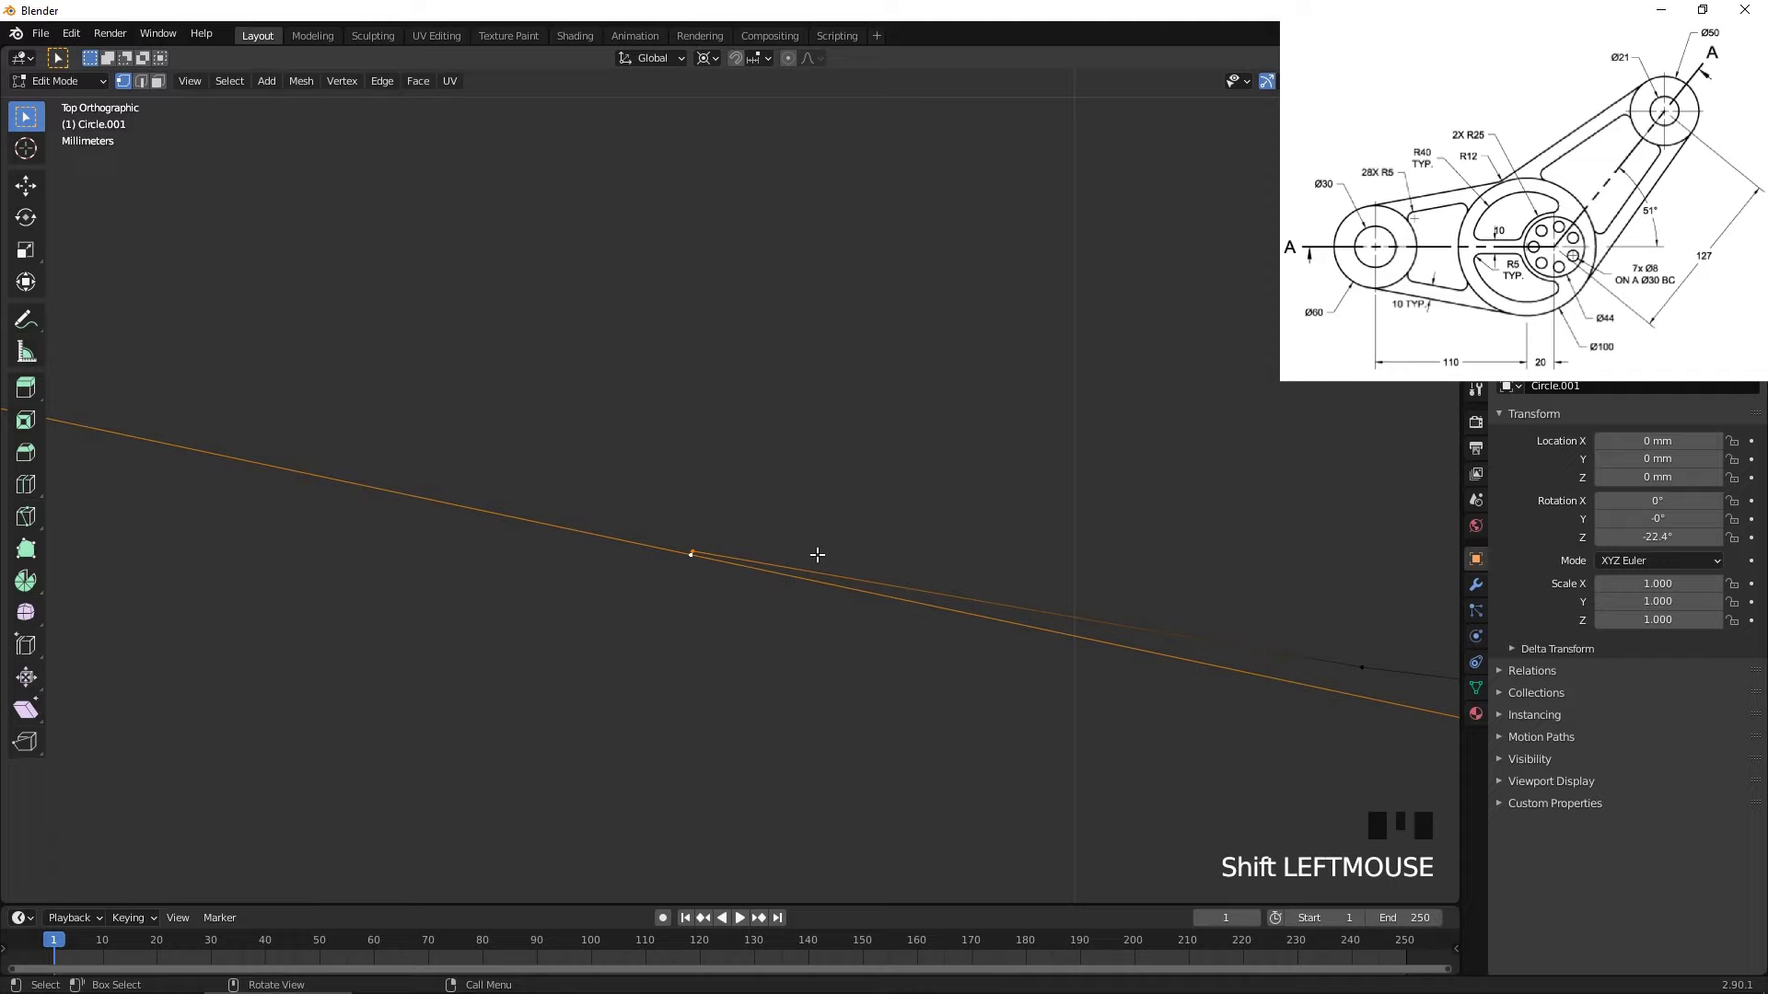
key(m)
- Select and delete the two leftover line segments past the arc
scroll(down, 3)
scroll(up, 3)
scroll(down, 3)
scroll(down, 3)
click(1196, 602)
scroll(down, 3)
scroll(down, 3)
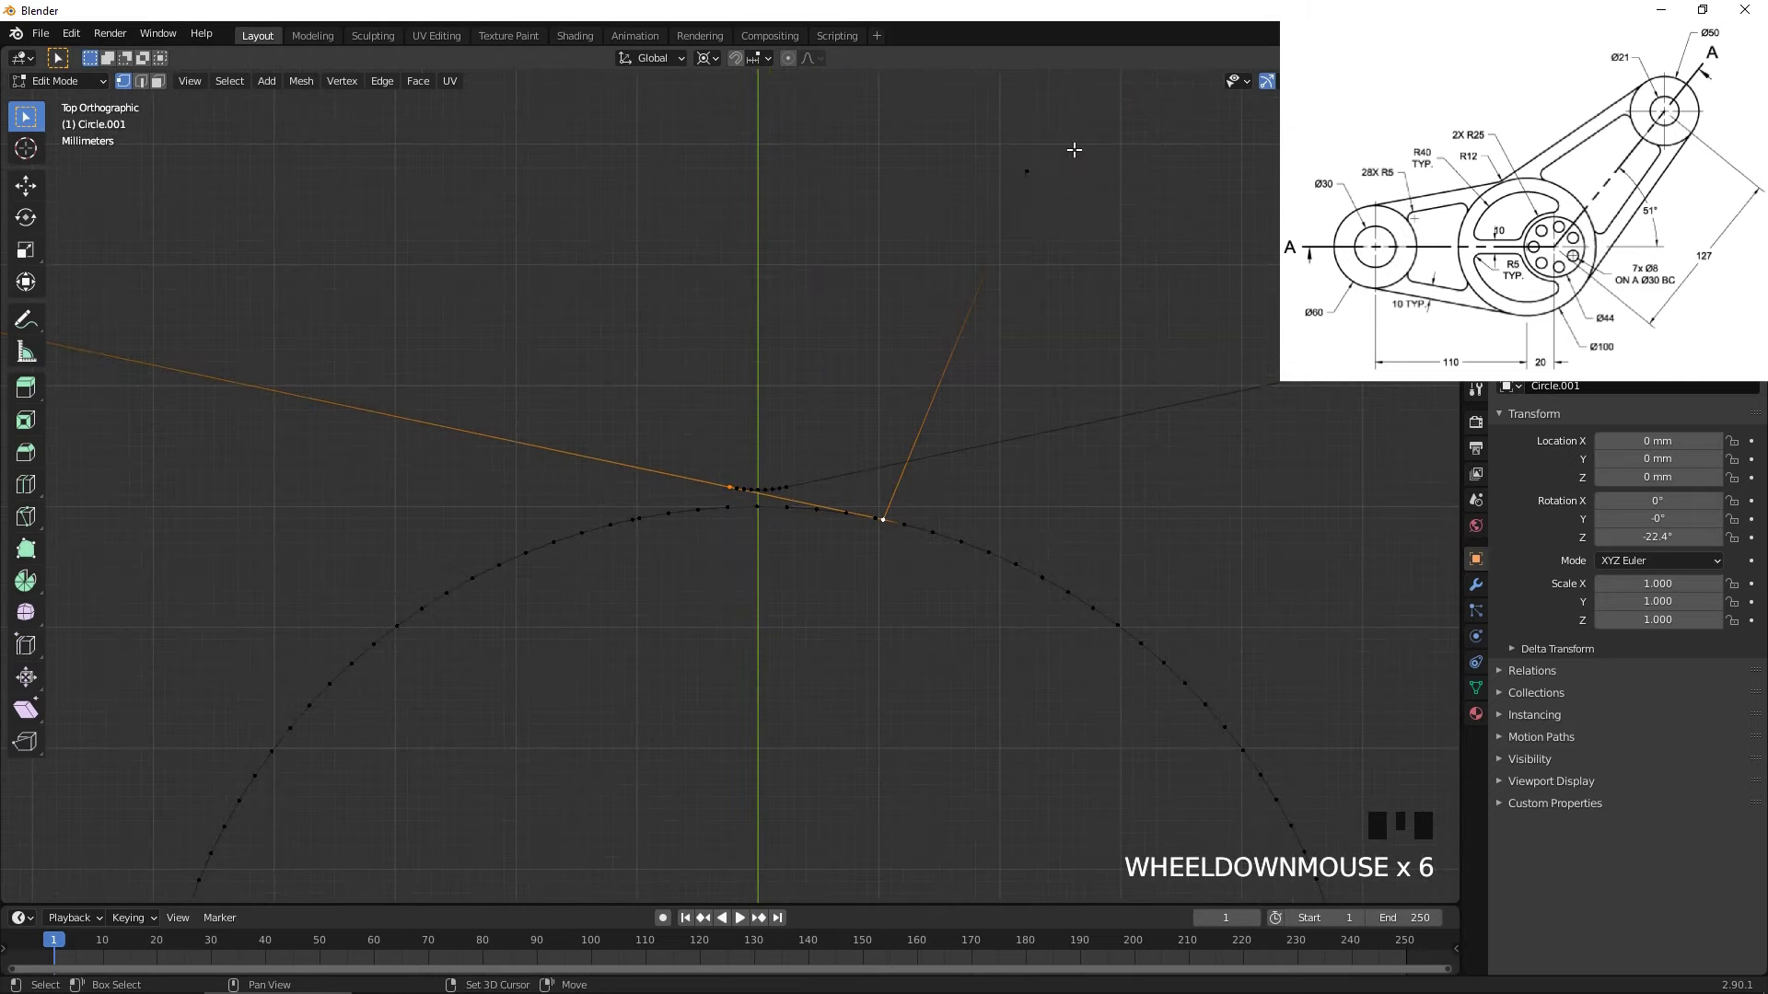
click(1040, 174)
key(x)
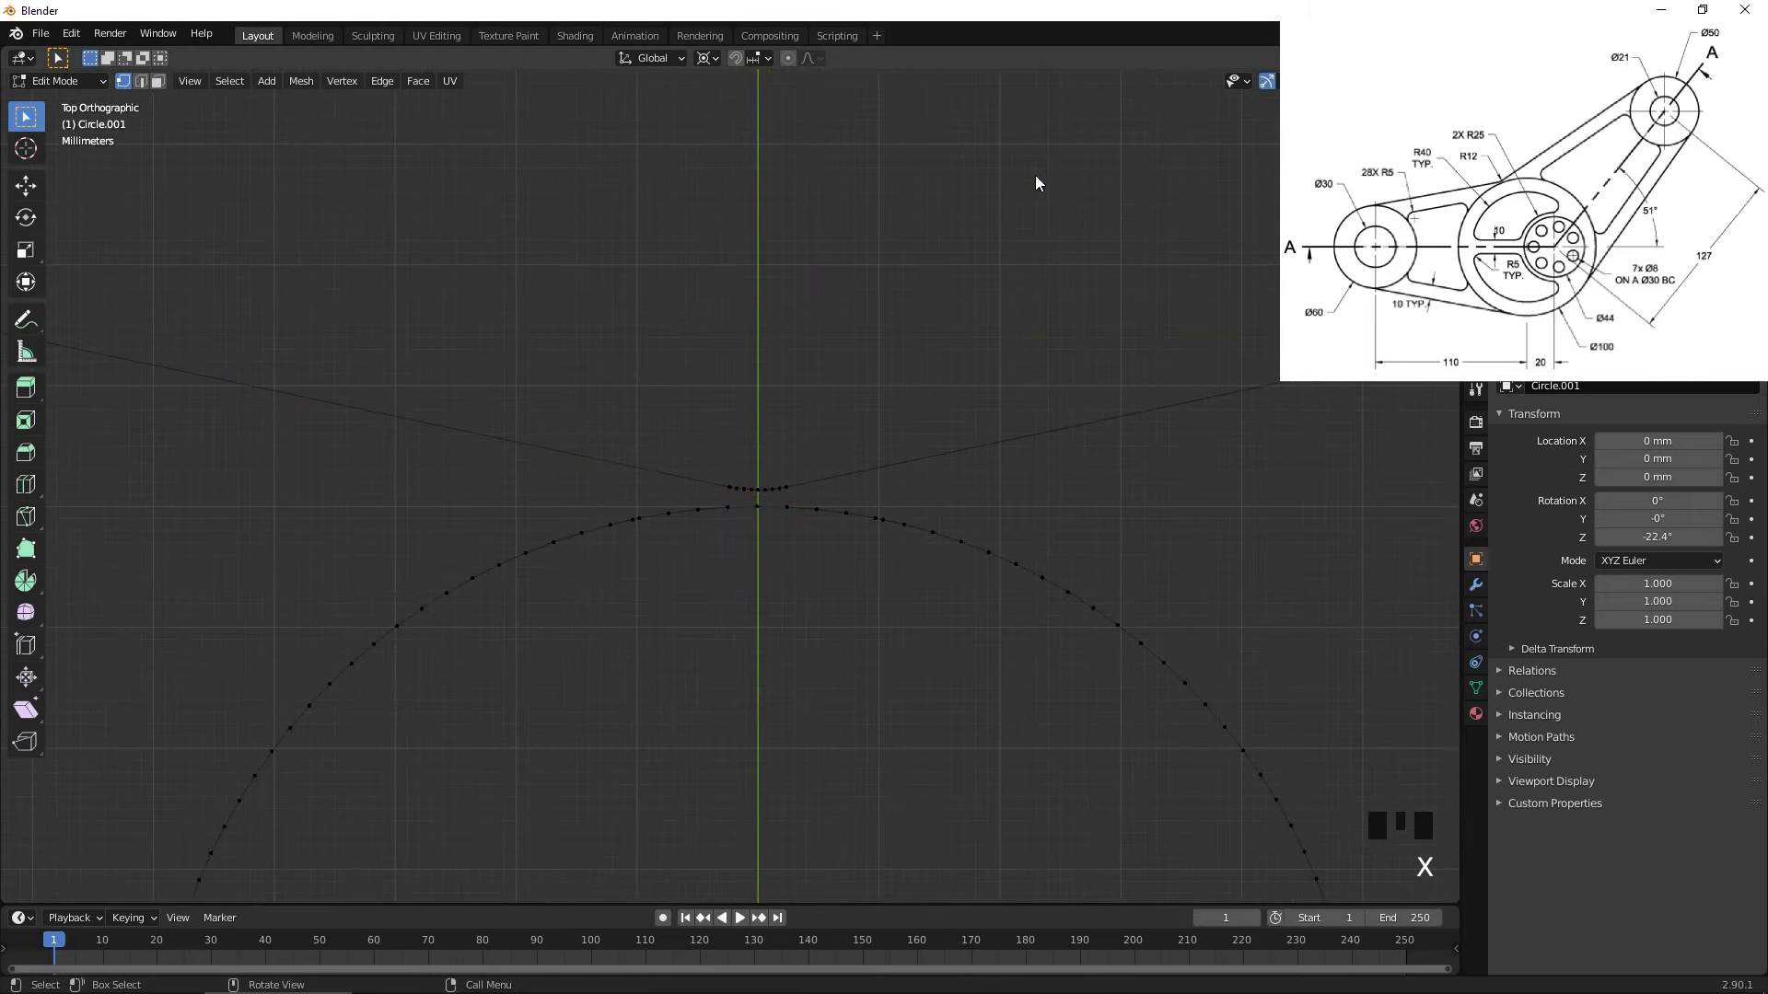
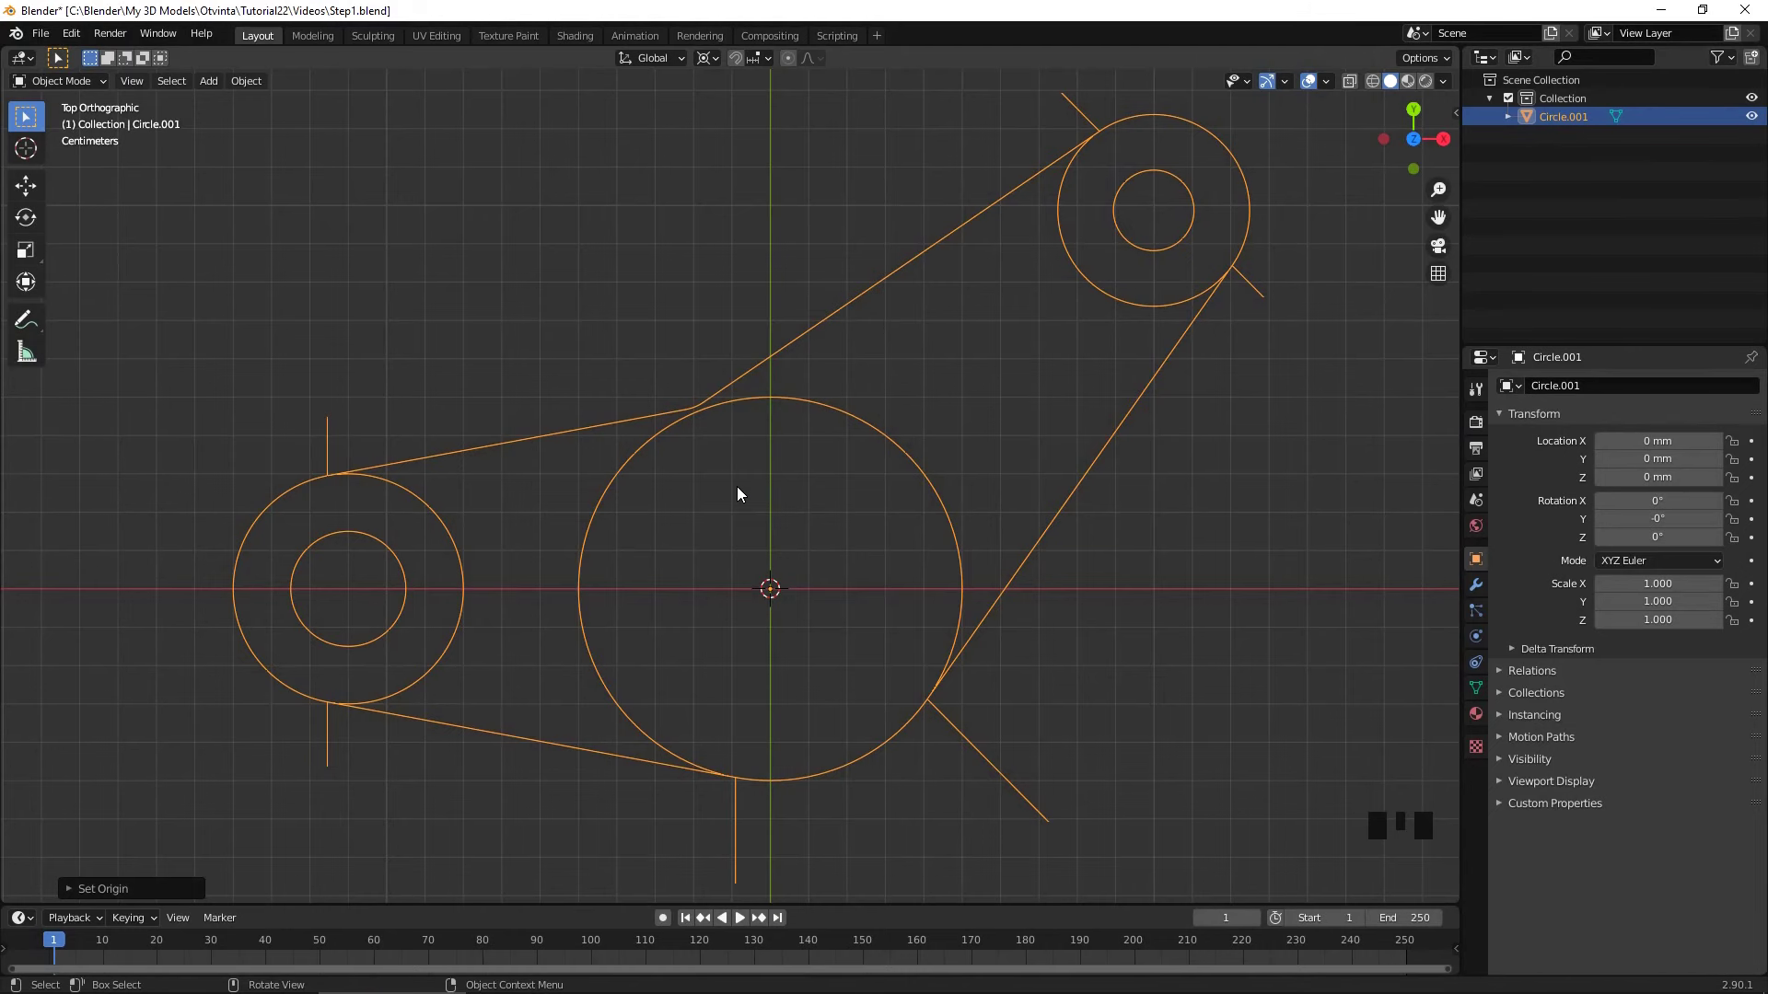
- Rotate the outline about 10.5° and duplicate the left arm's lower edge into an inner offset line
key(r)
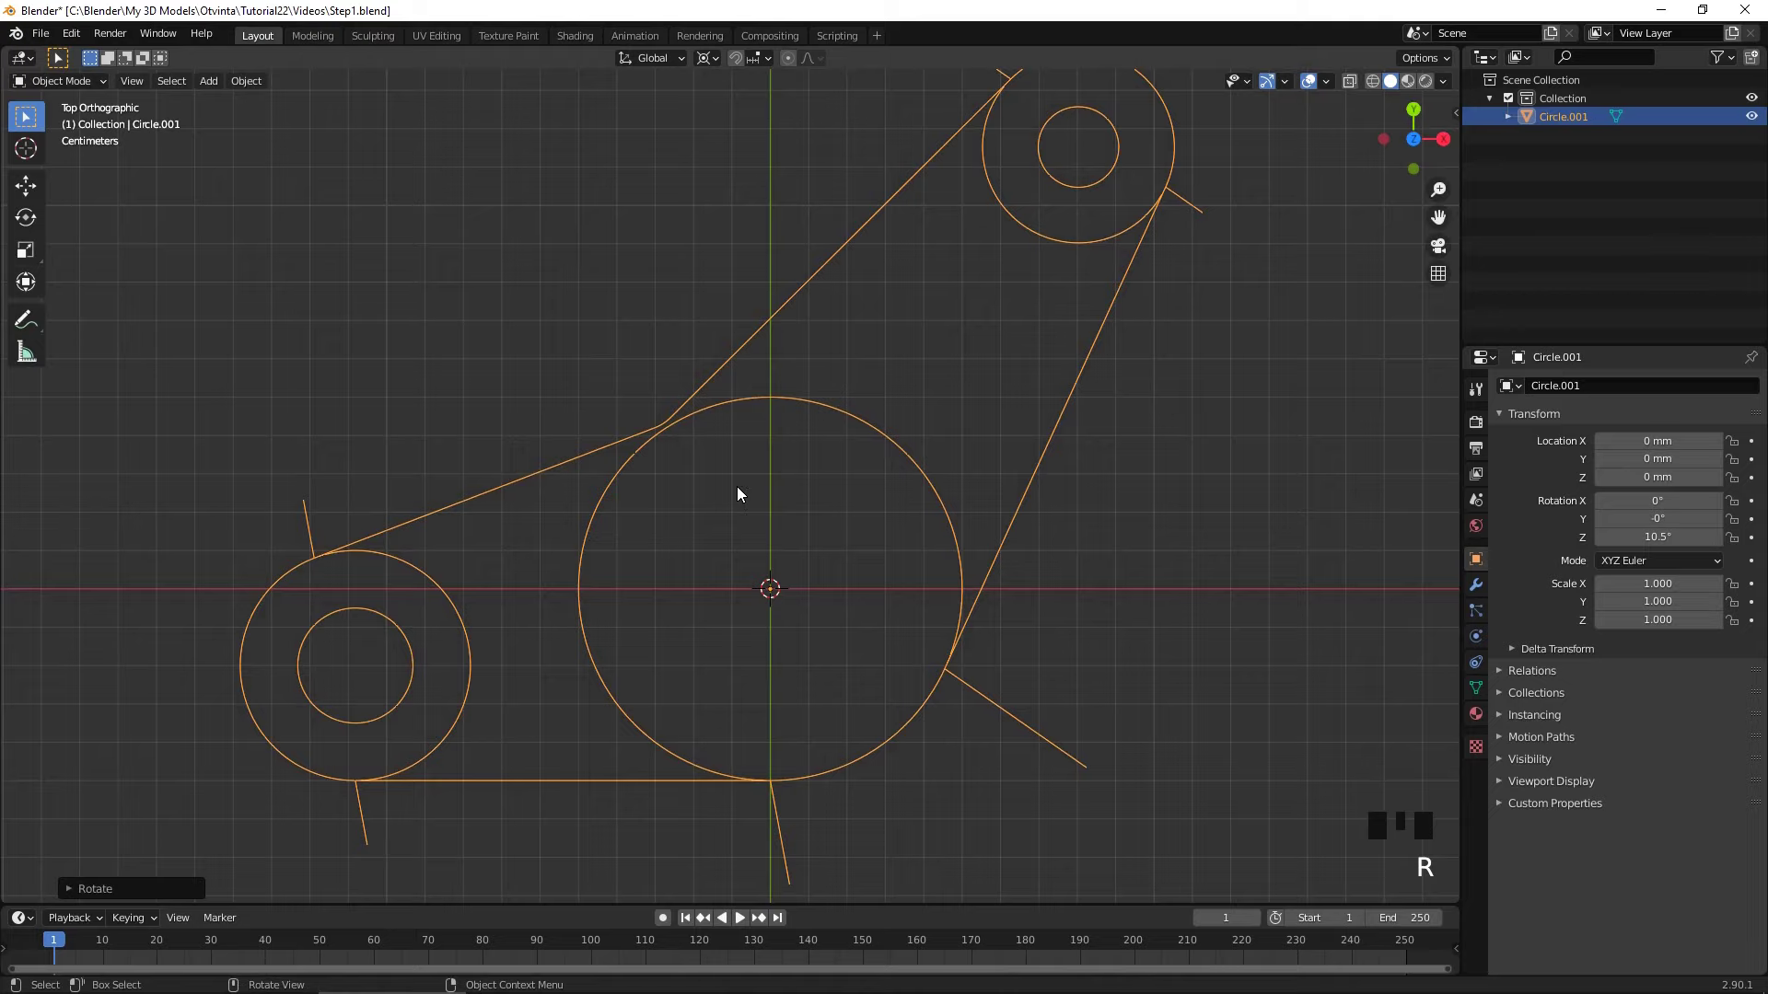
key(Tab)
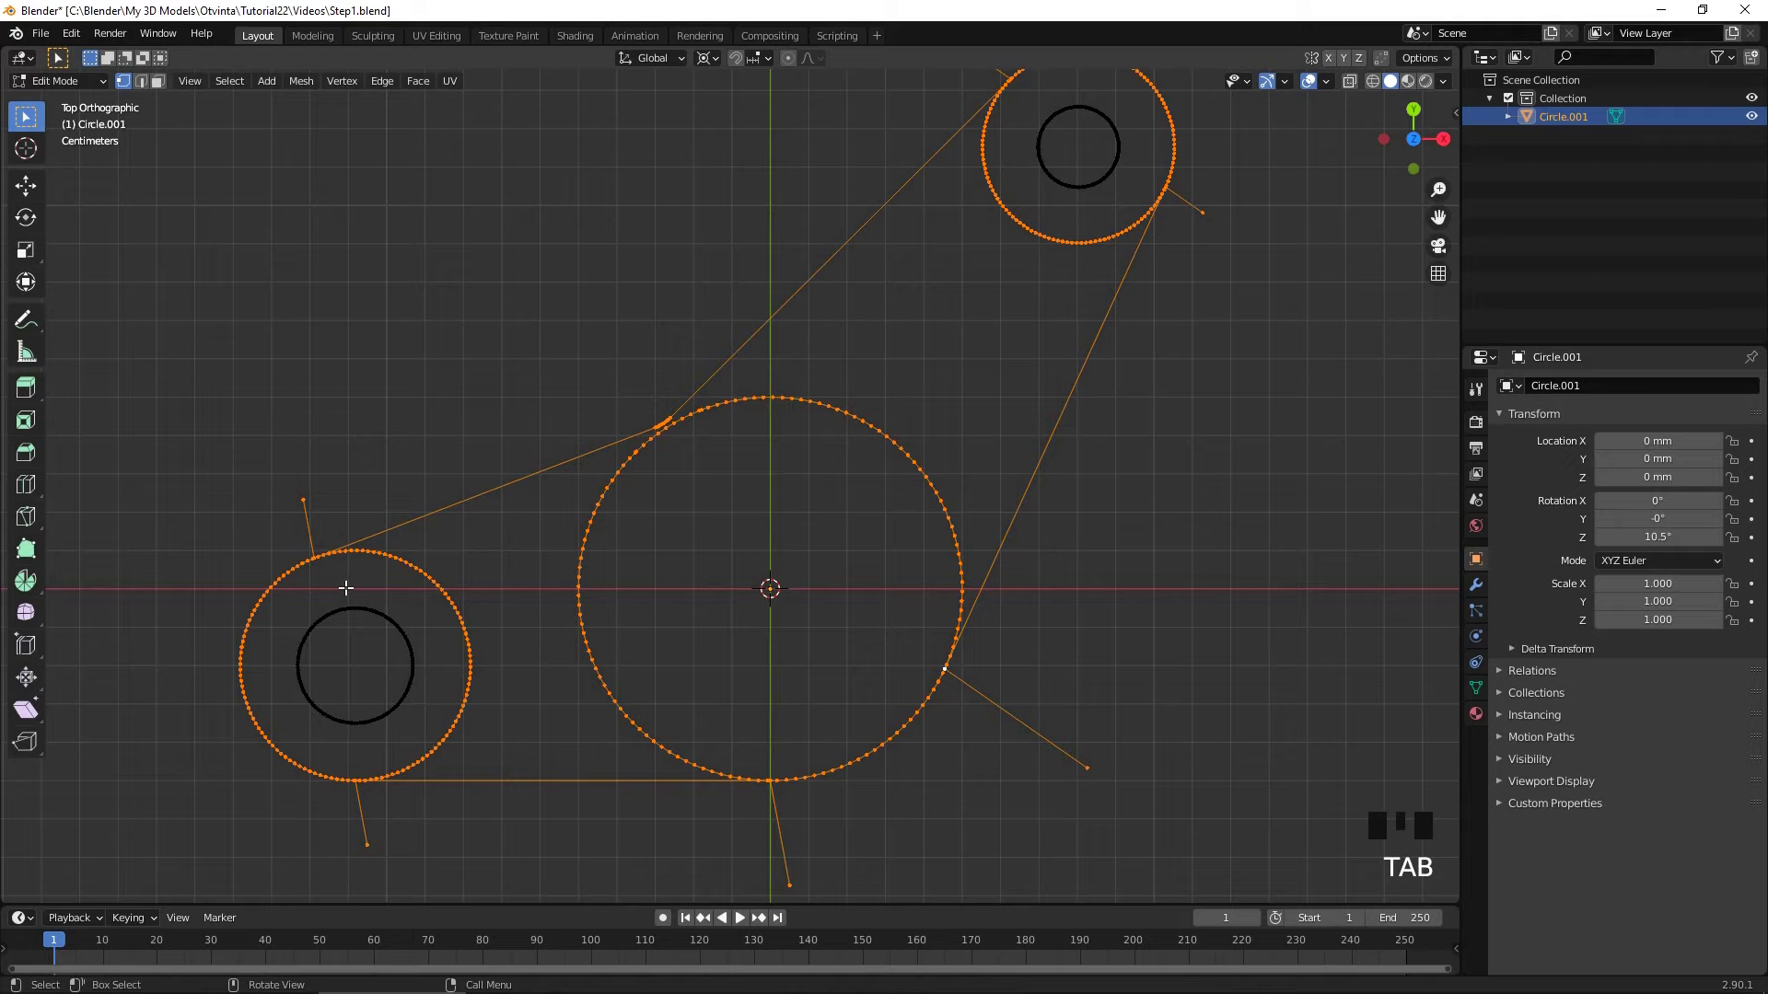
click(149, 89)
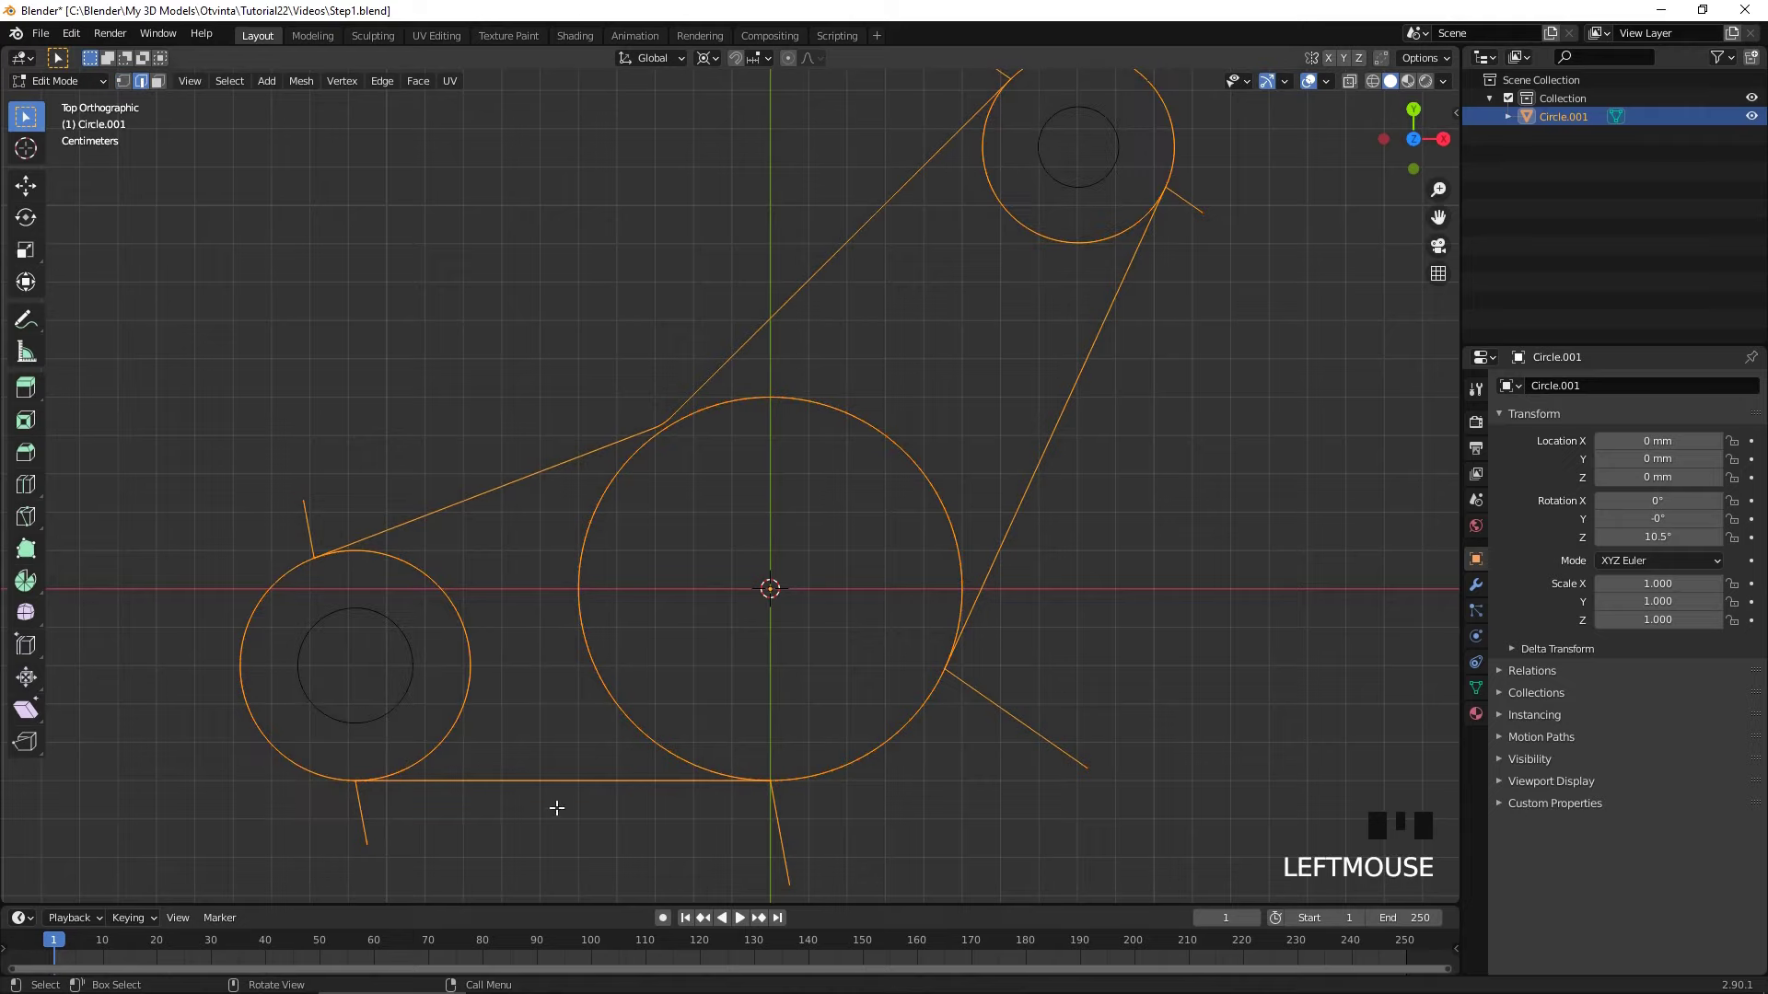
click(553, 784)
key(shift+d)
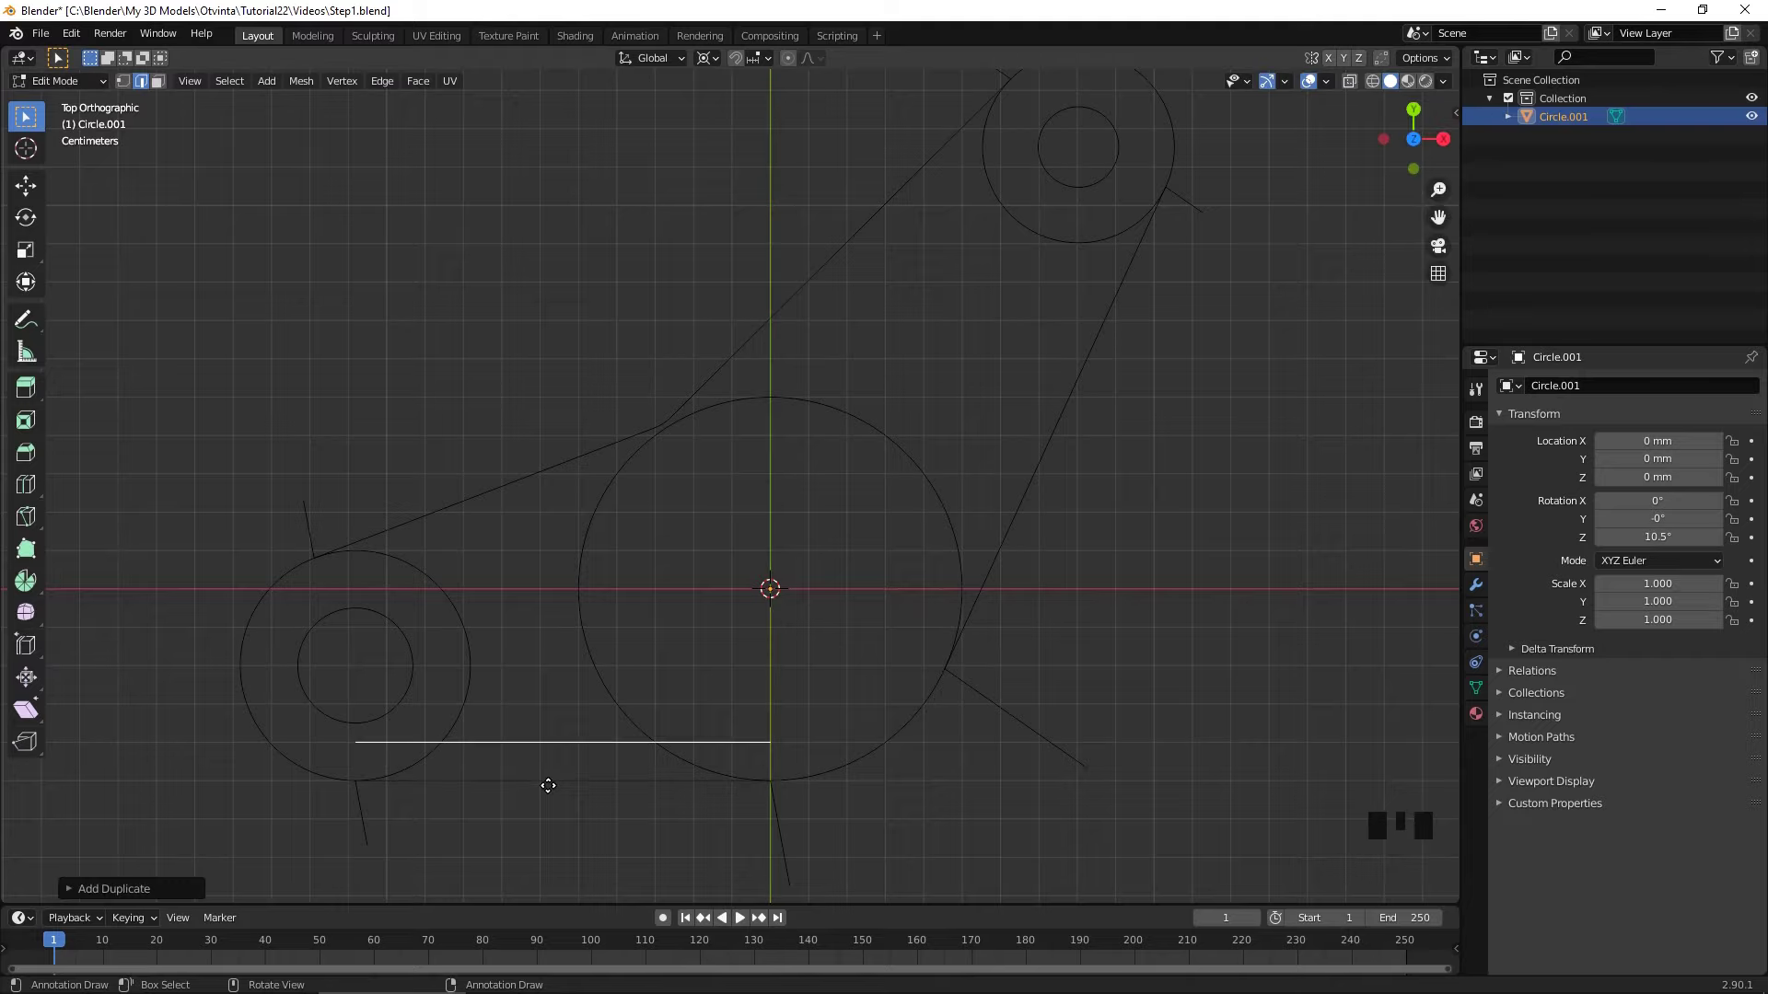
key(Tab)
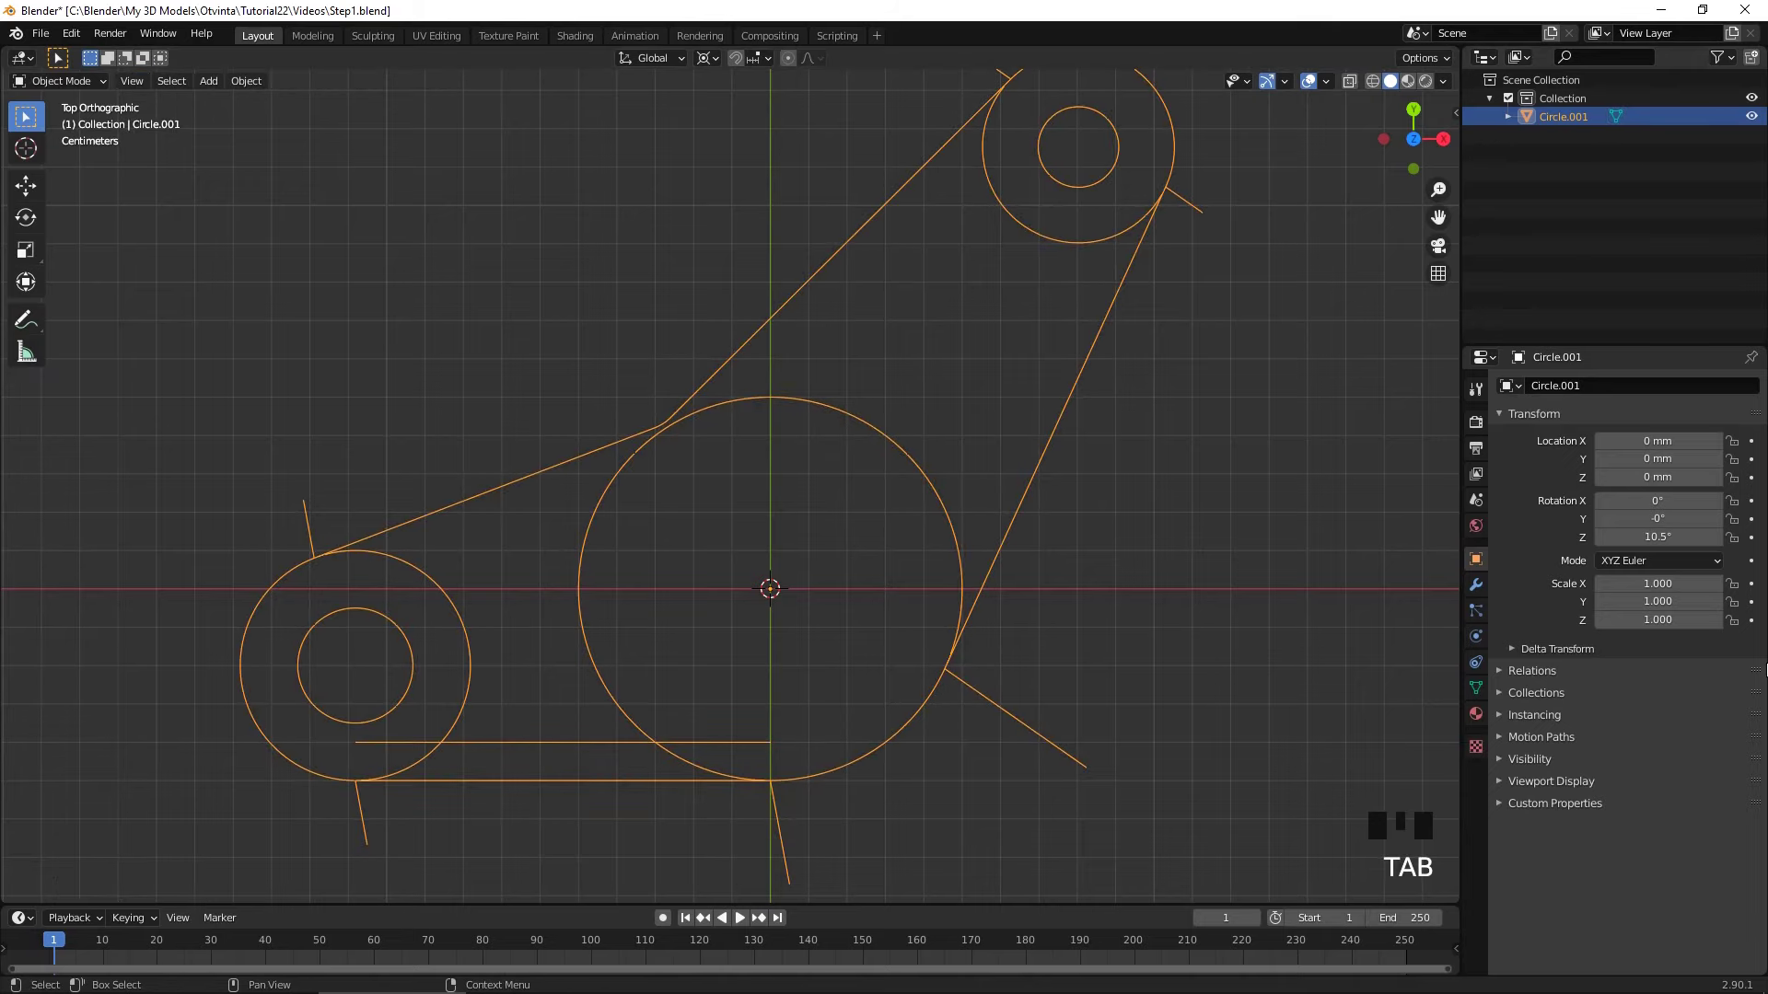
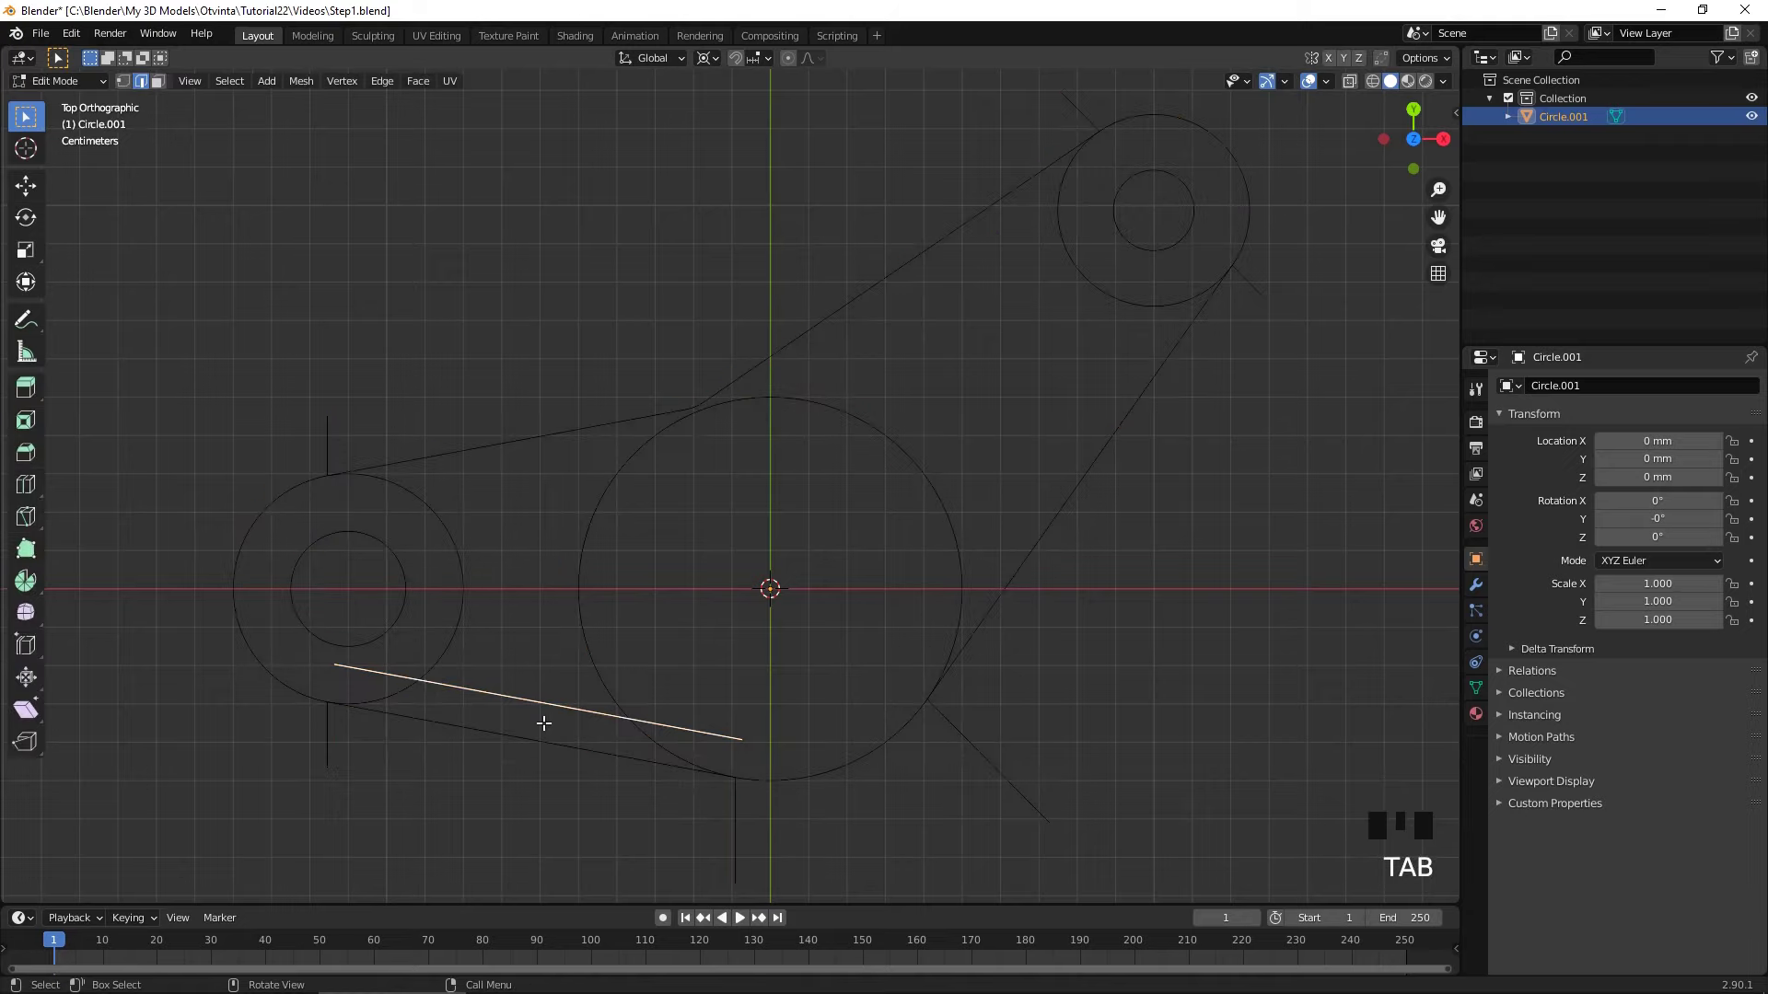
- Mirror a copy of the inner line to the arm's upper side and rotate the sketch to level the right arm
key(shift+d)
key(s)
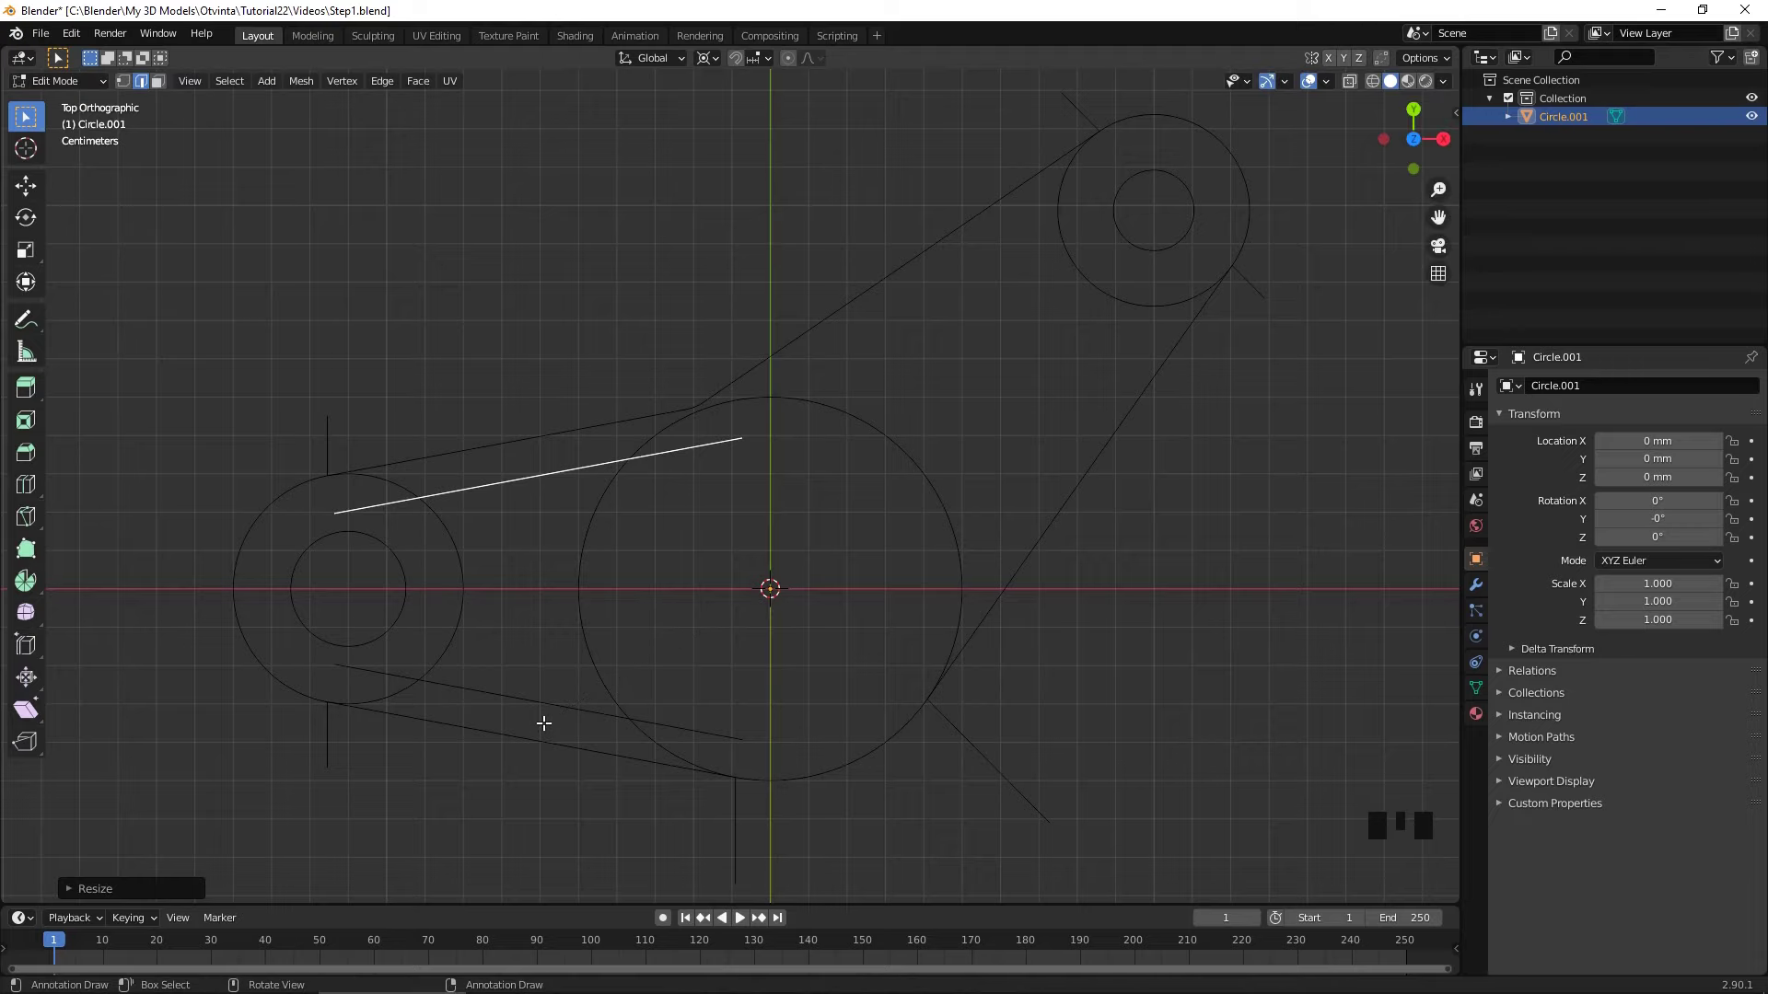
key(Tab)
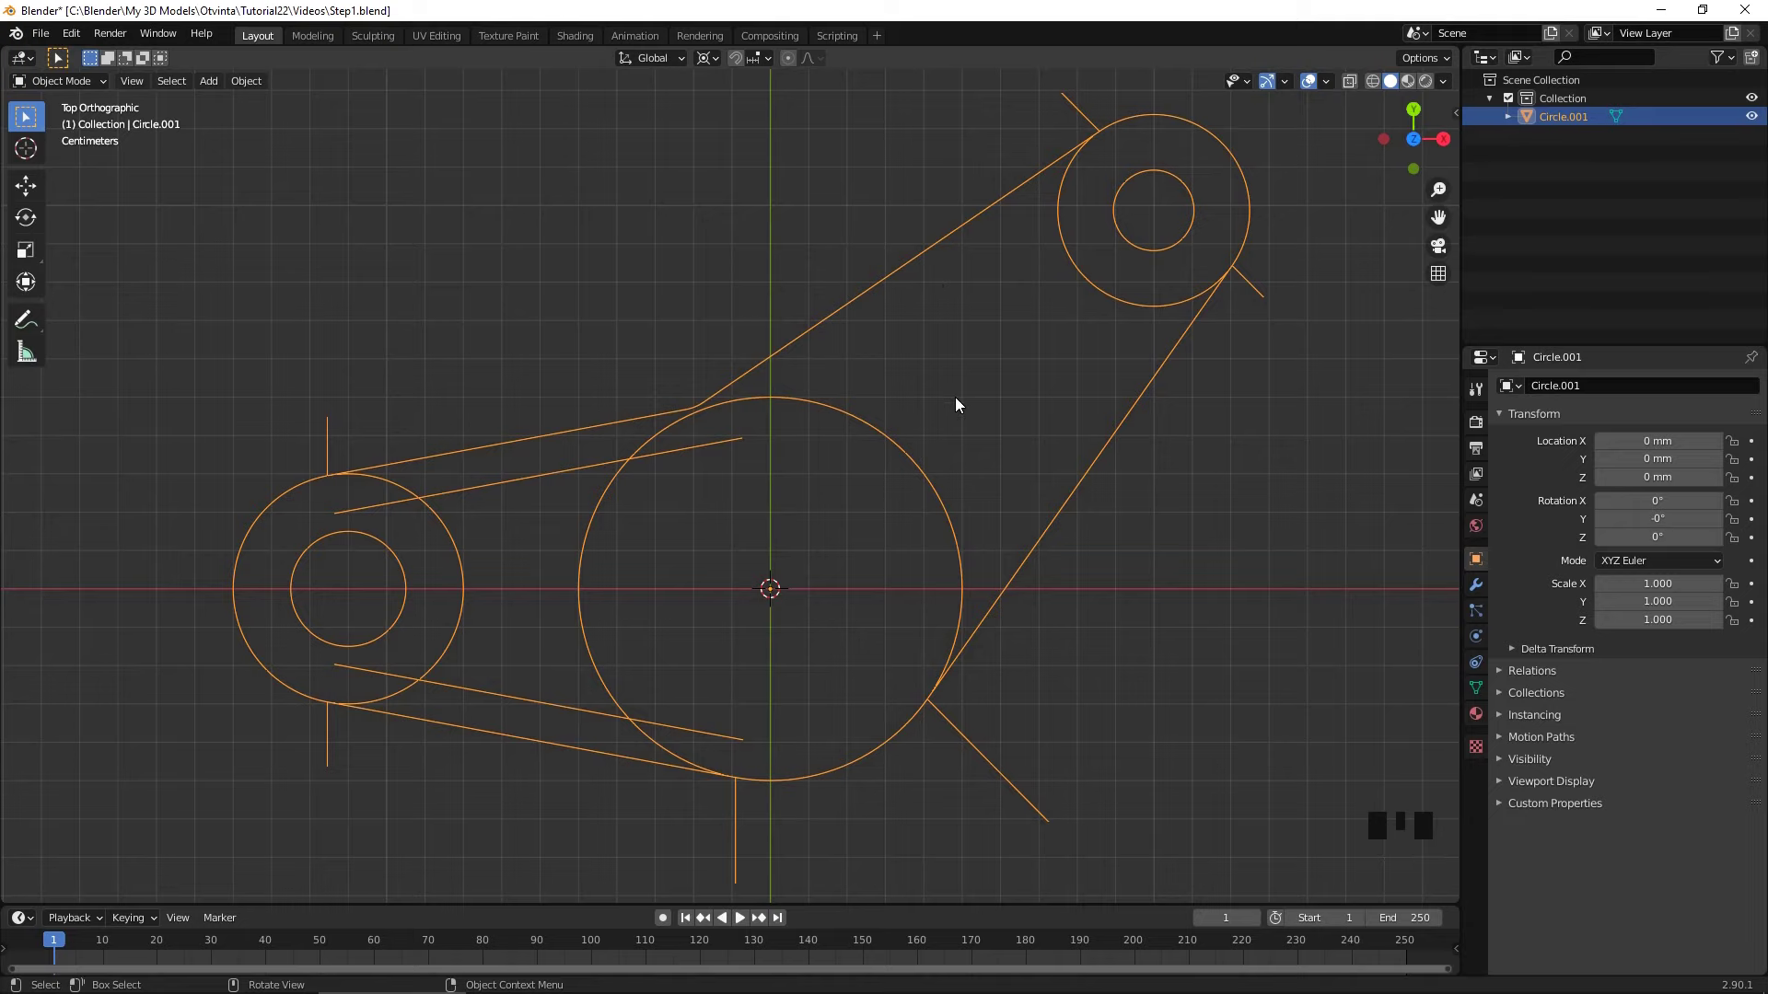
key(r)
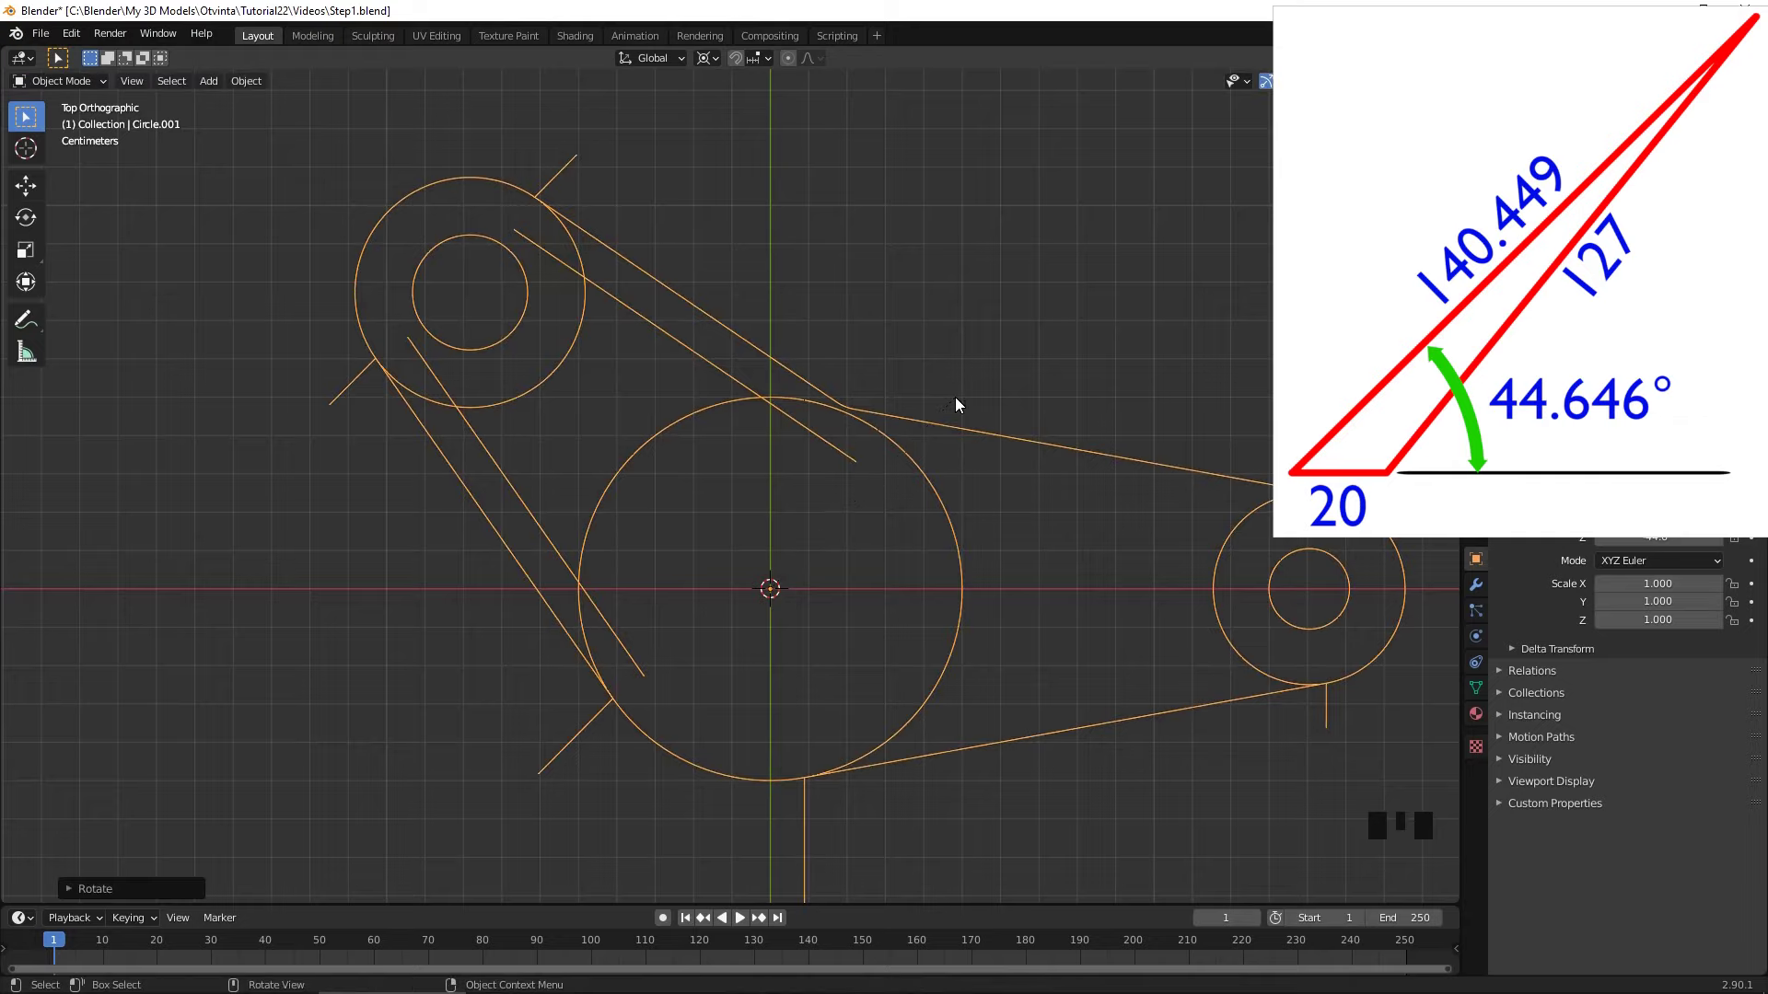
- Rotate the sketch 10° more and duplicate the upper inner line into the right arm
right_click(962, 405)
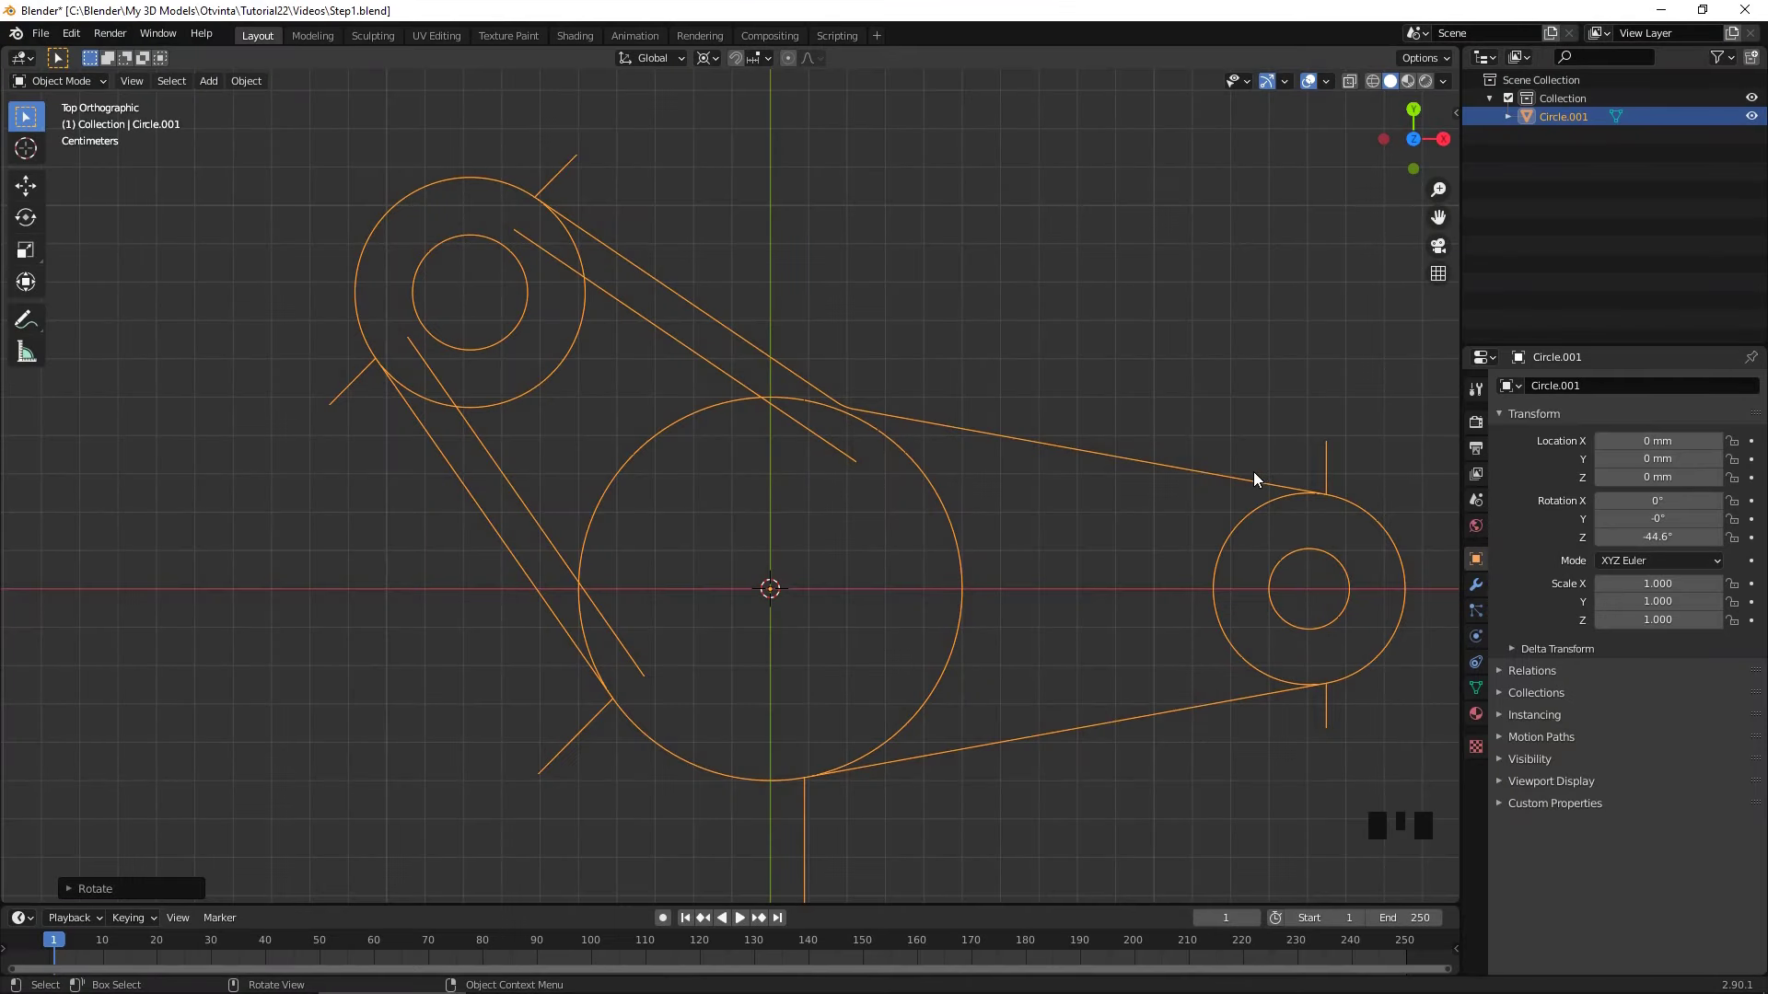
key(r)
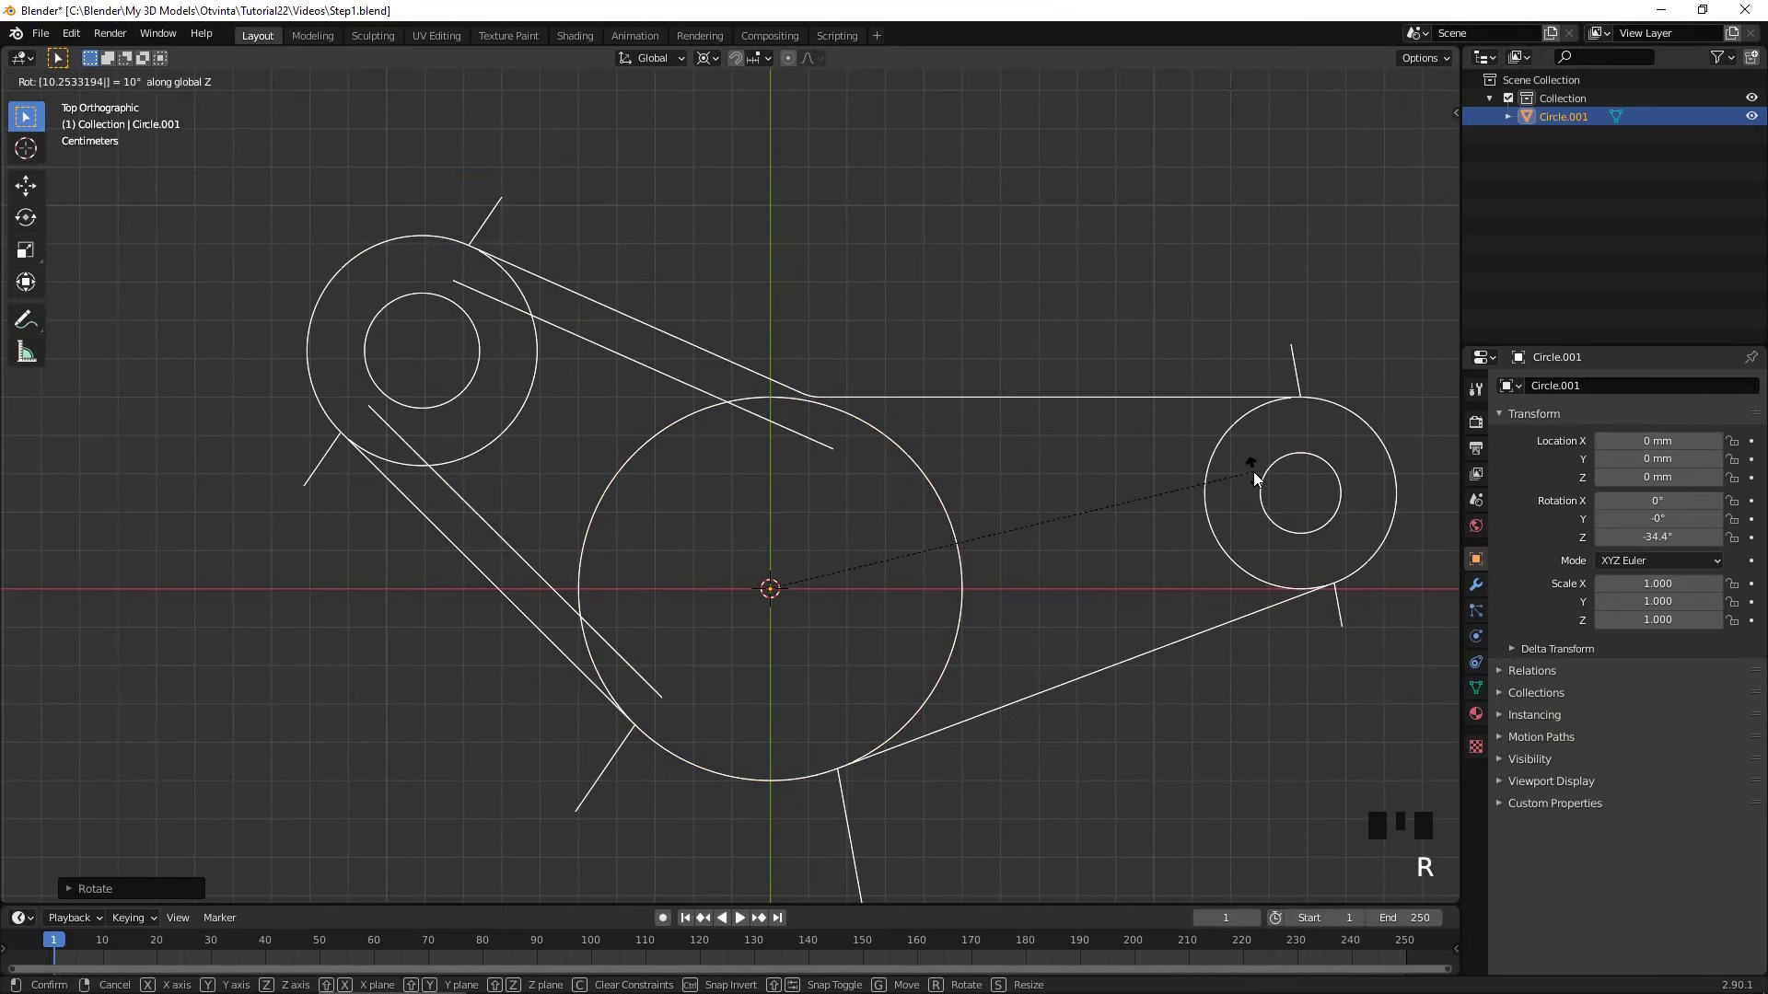
key(Tab)
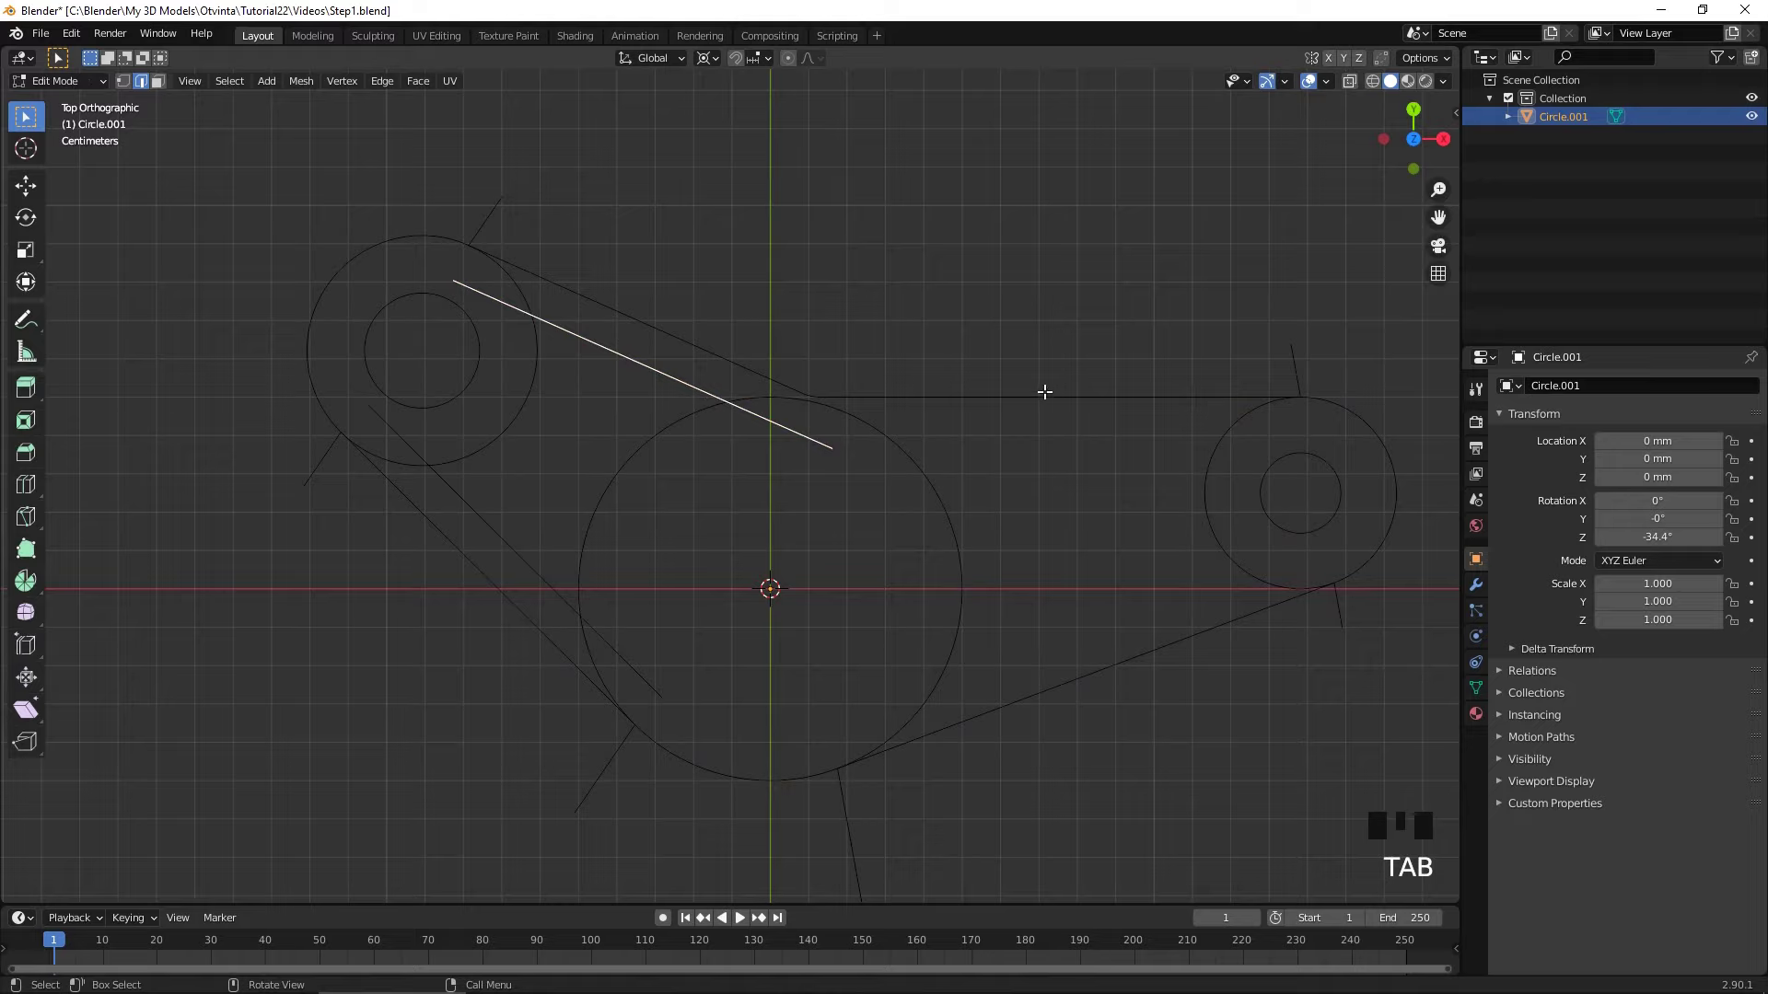
click(1045, 403)
key(shift+d)
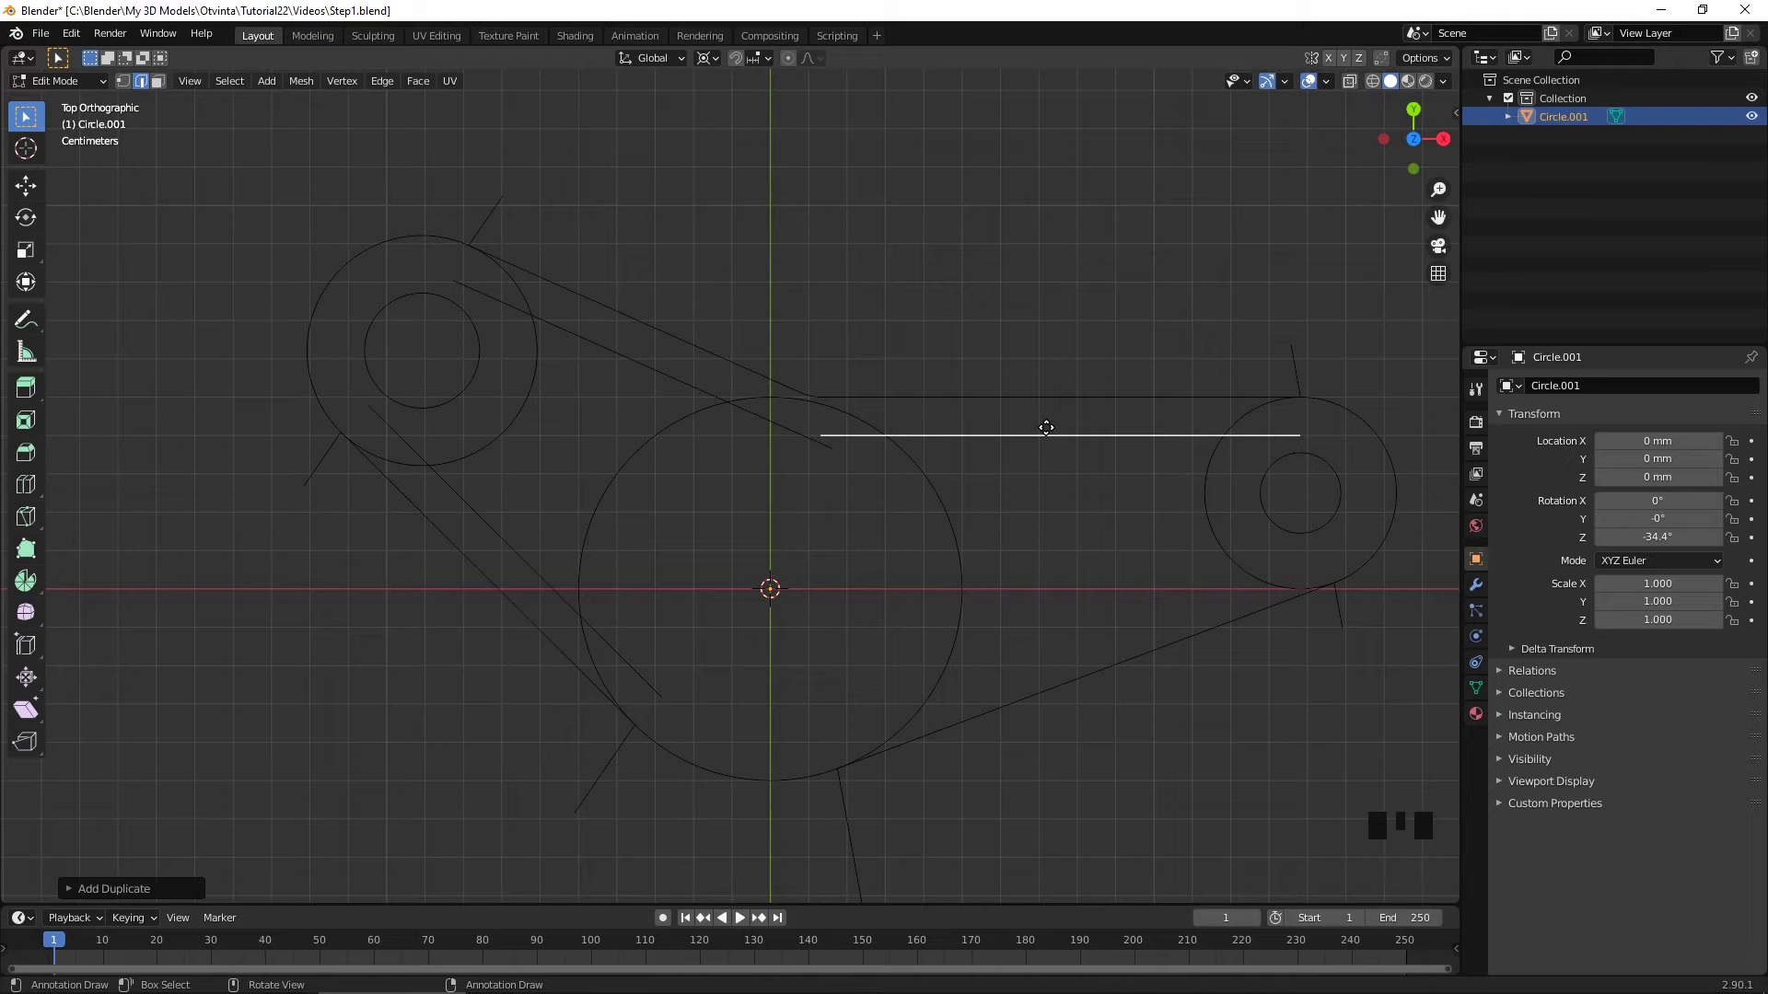
key(Tab)
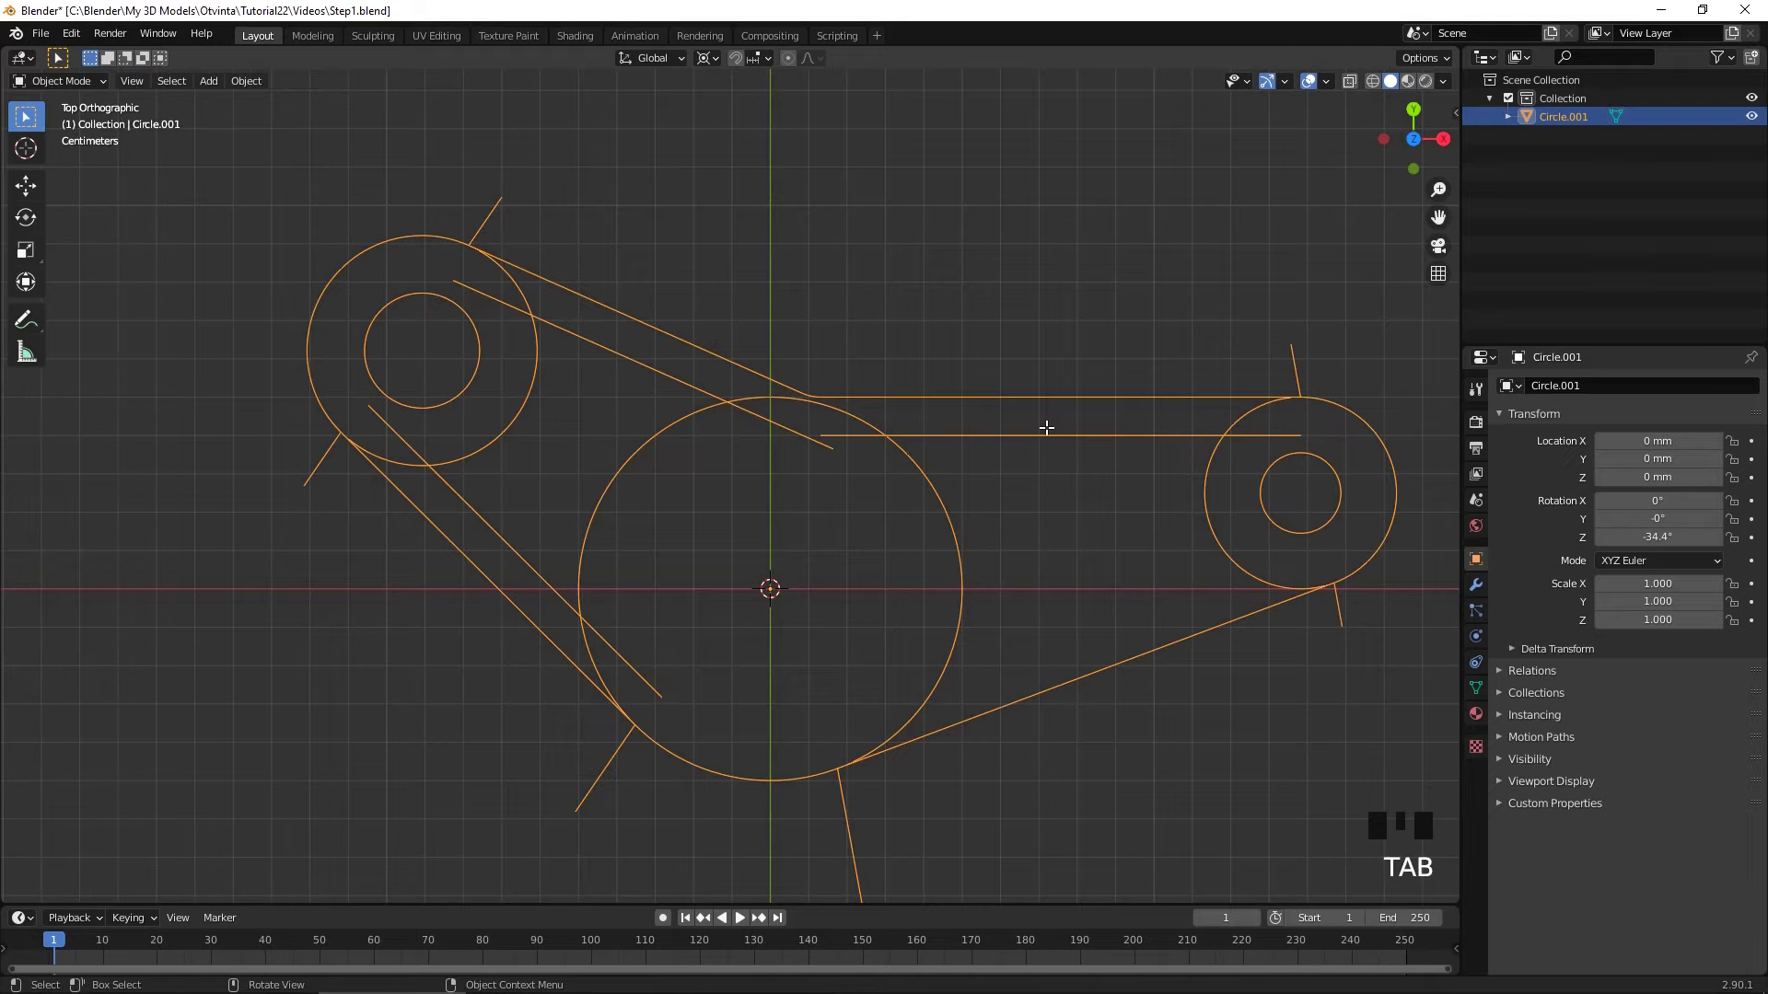
- Rotate back 10° and mirror a copy to the right arm's lower side
key(r)
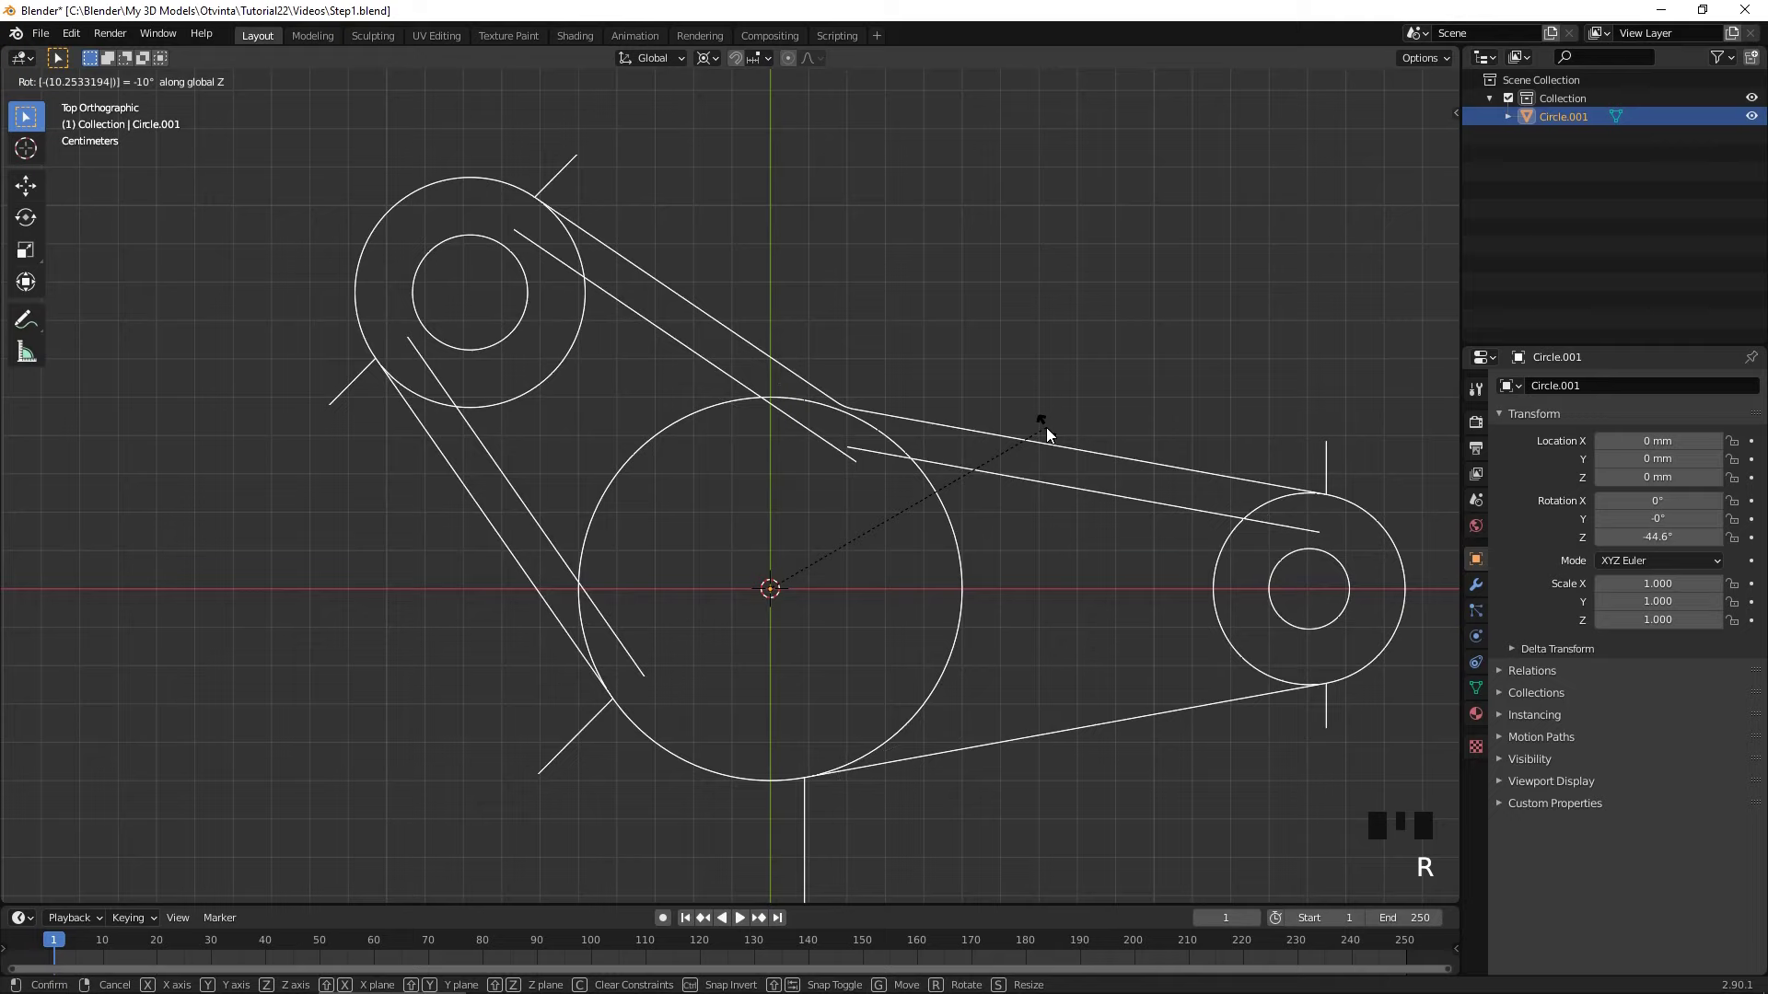
key(Tab)
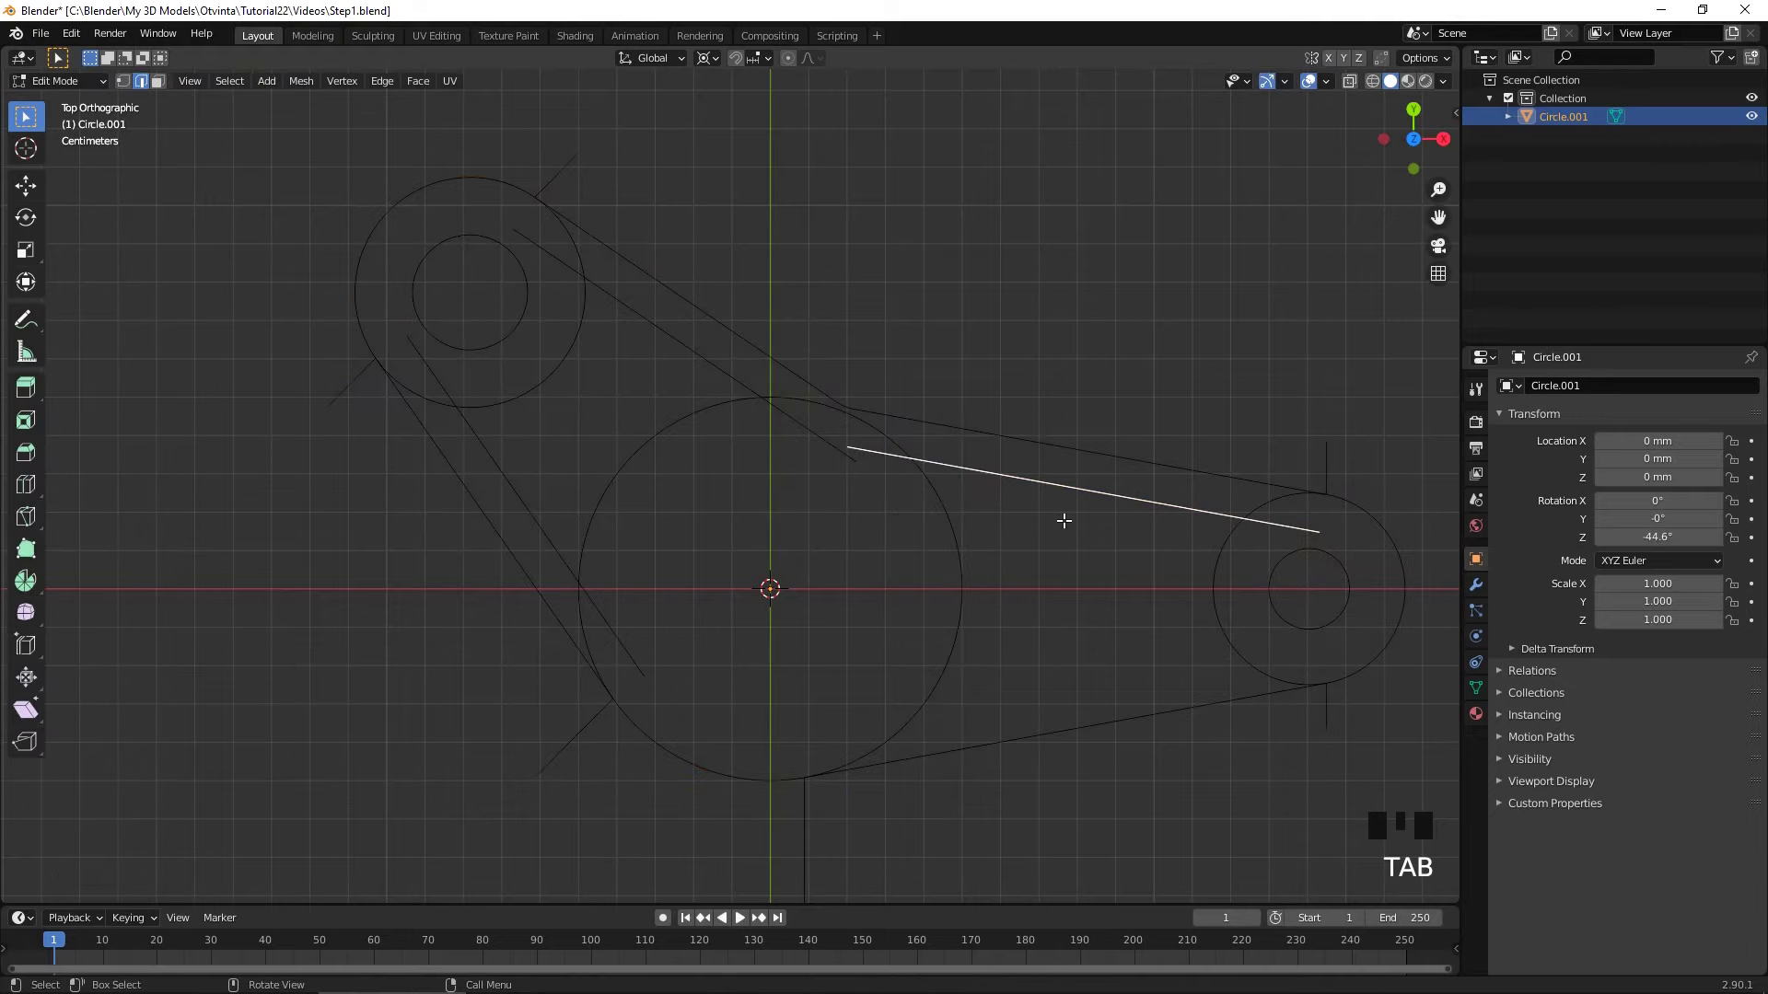
key(shift+d)
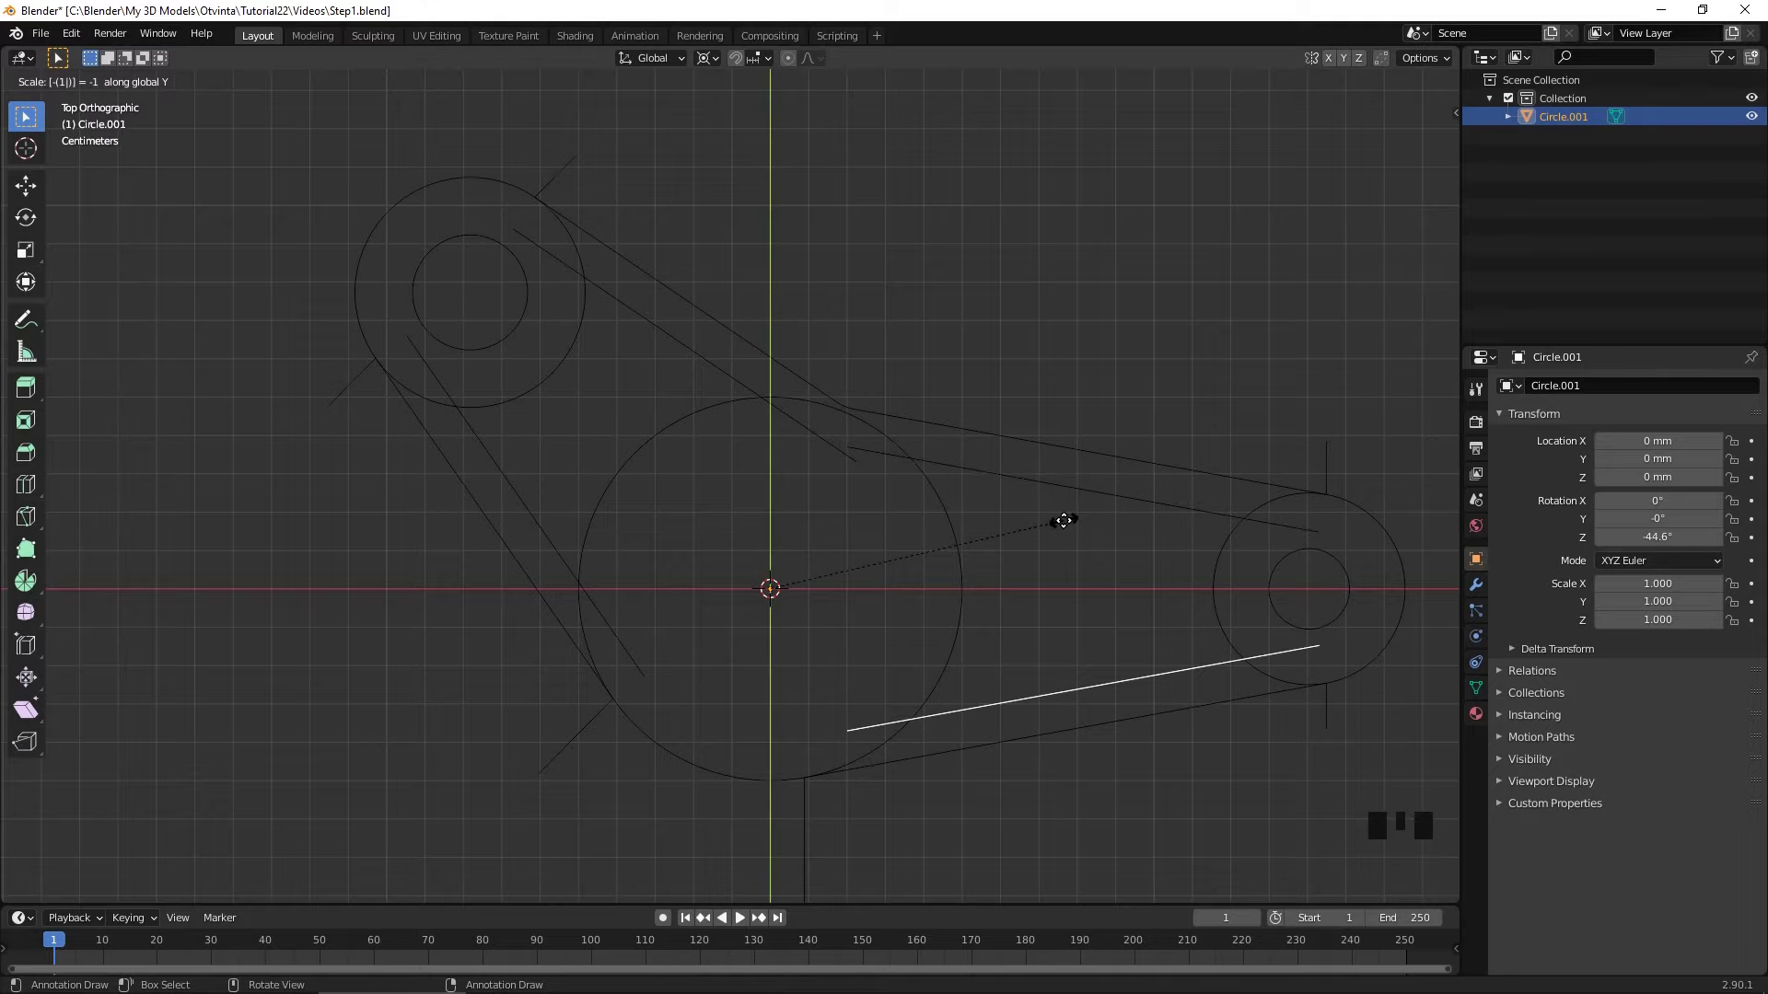
key(Tab)
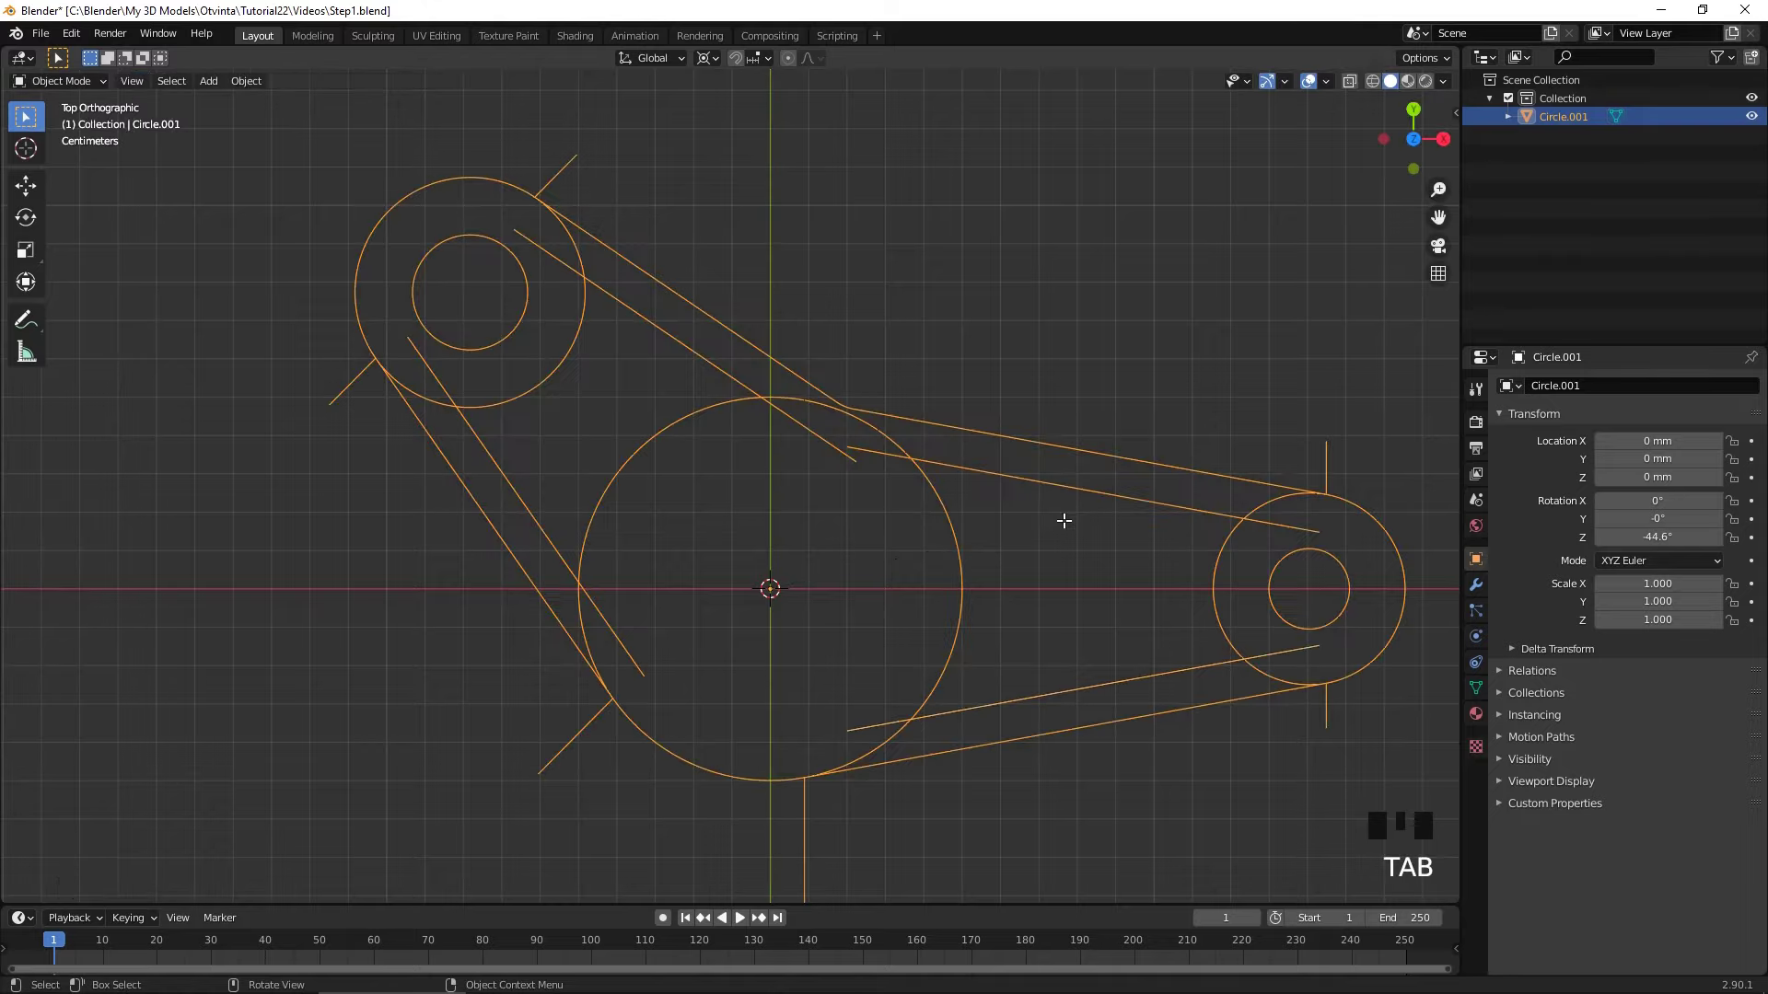
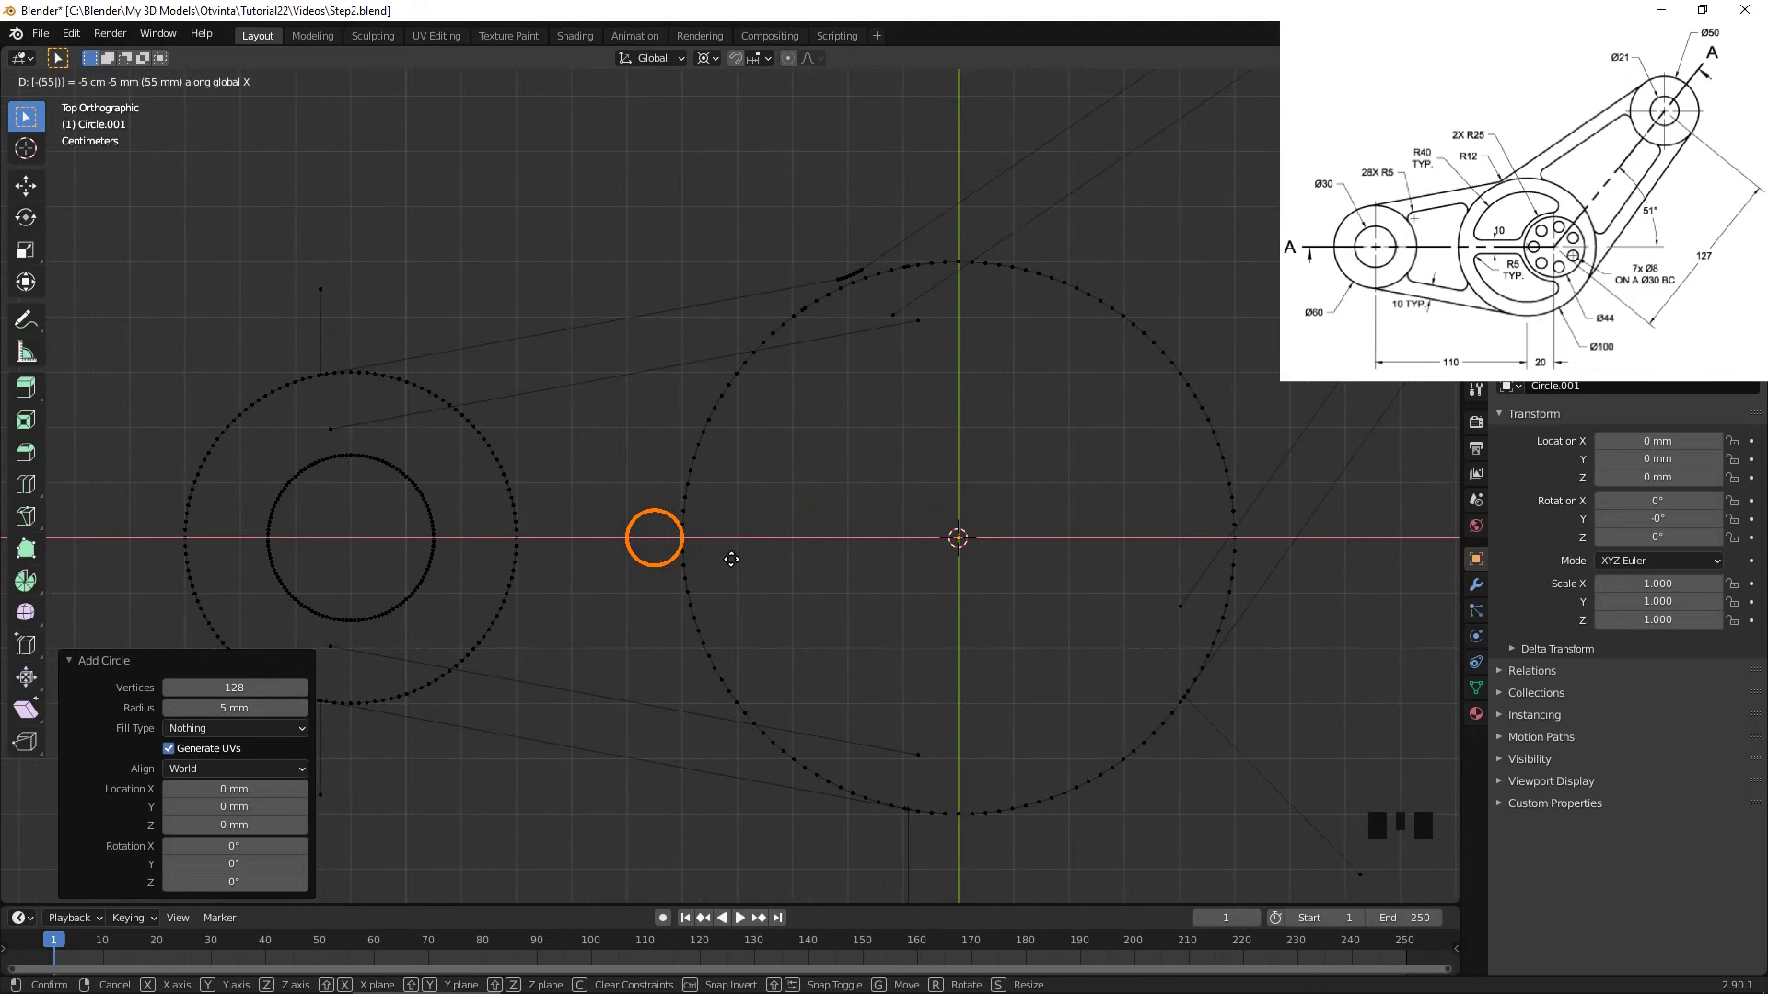
- Swing the 5 mm circle around the central hub and rotate duplicate copies about Z, one by 57.8°
scroll(up, 3)
drag(776, 527, 800, 697)
scroll(up, 3)
key(r)
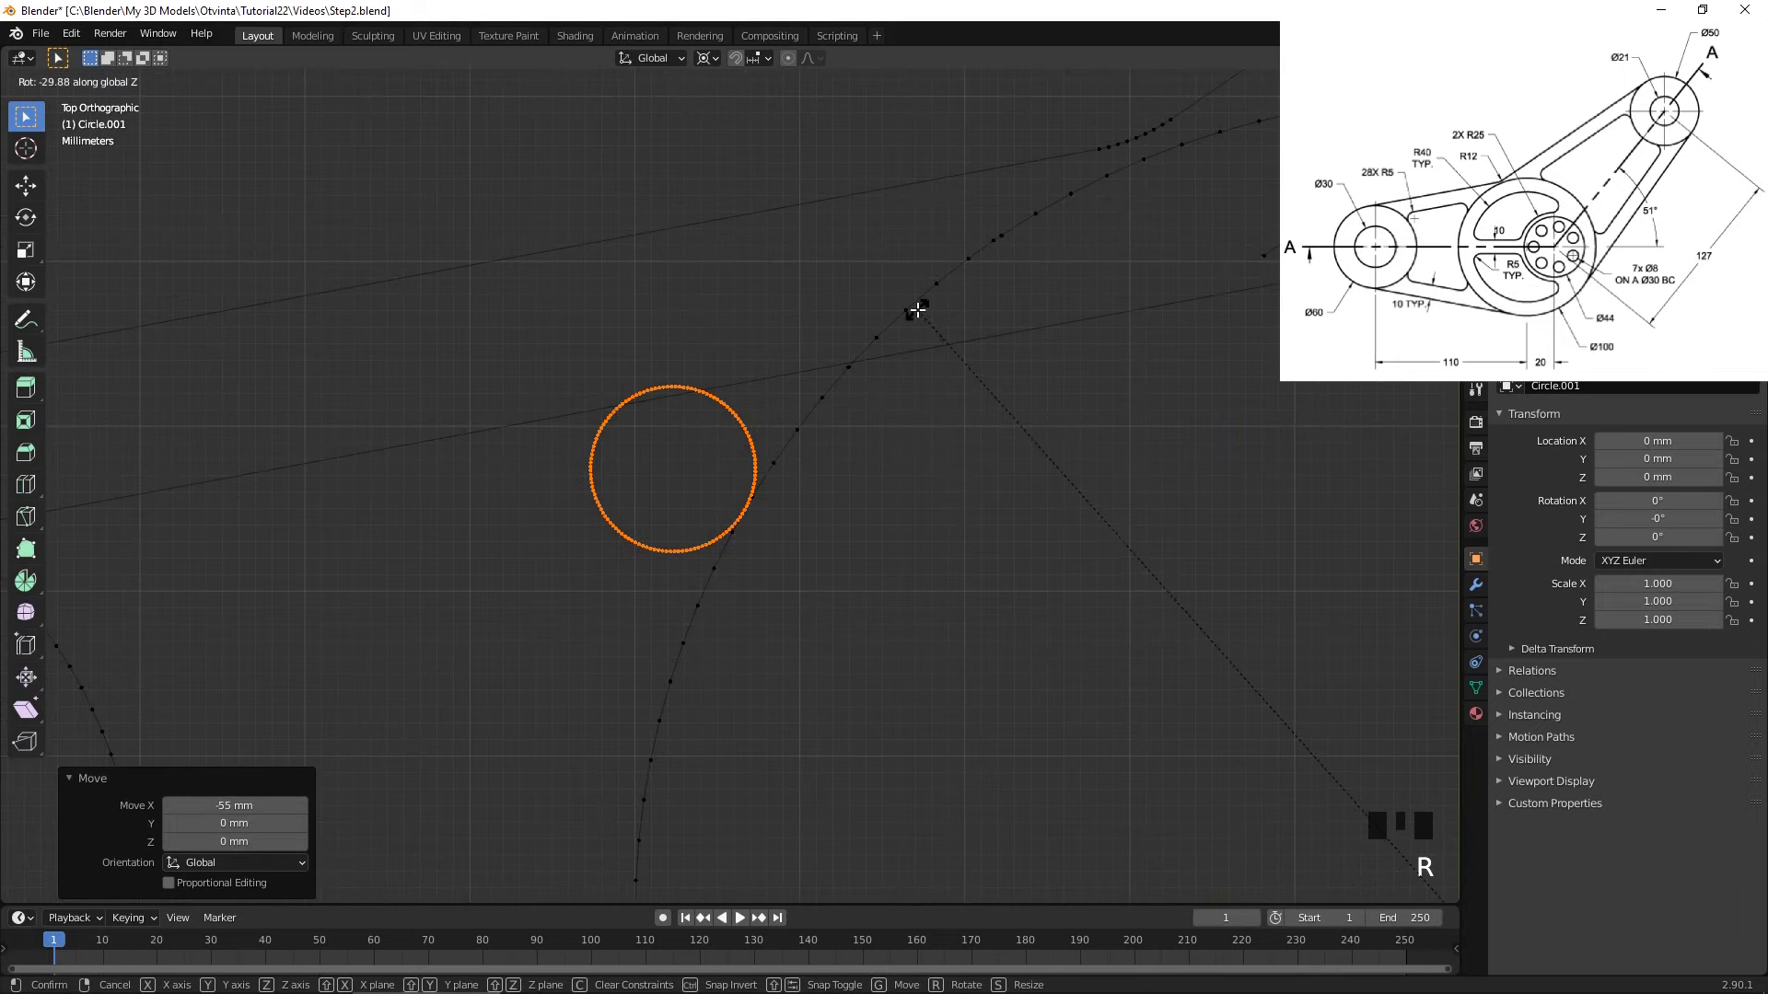
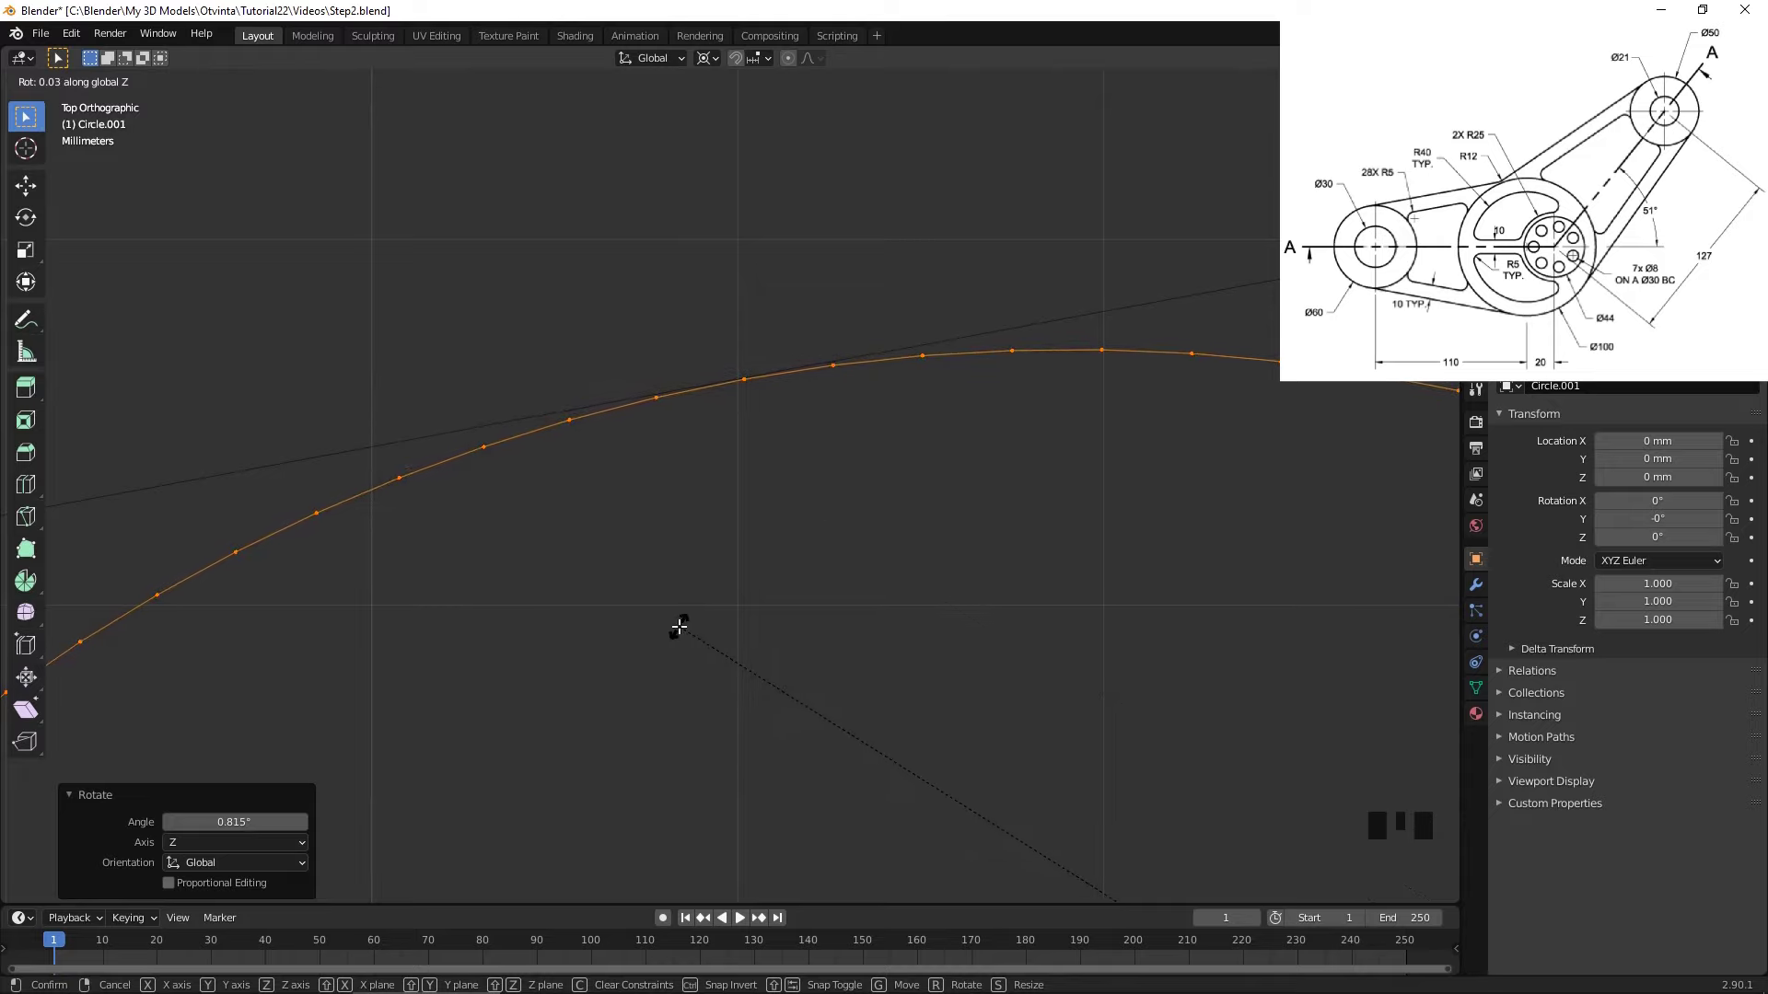
scroll(down, 3)
drag(863, 723, 848, 463)
scroll(down, 3)
key(shift+d)
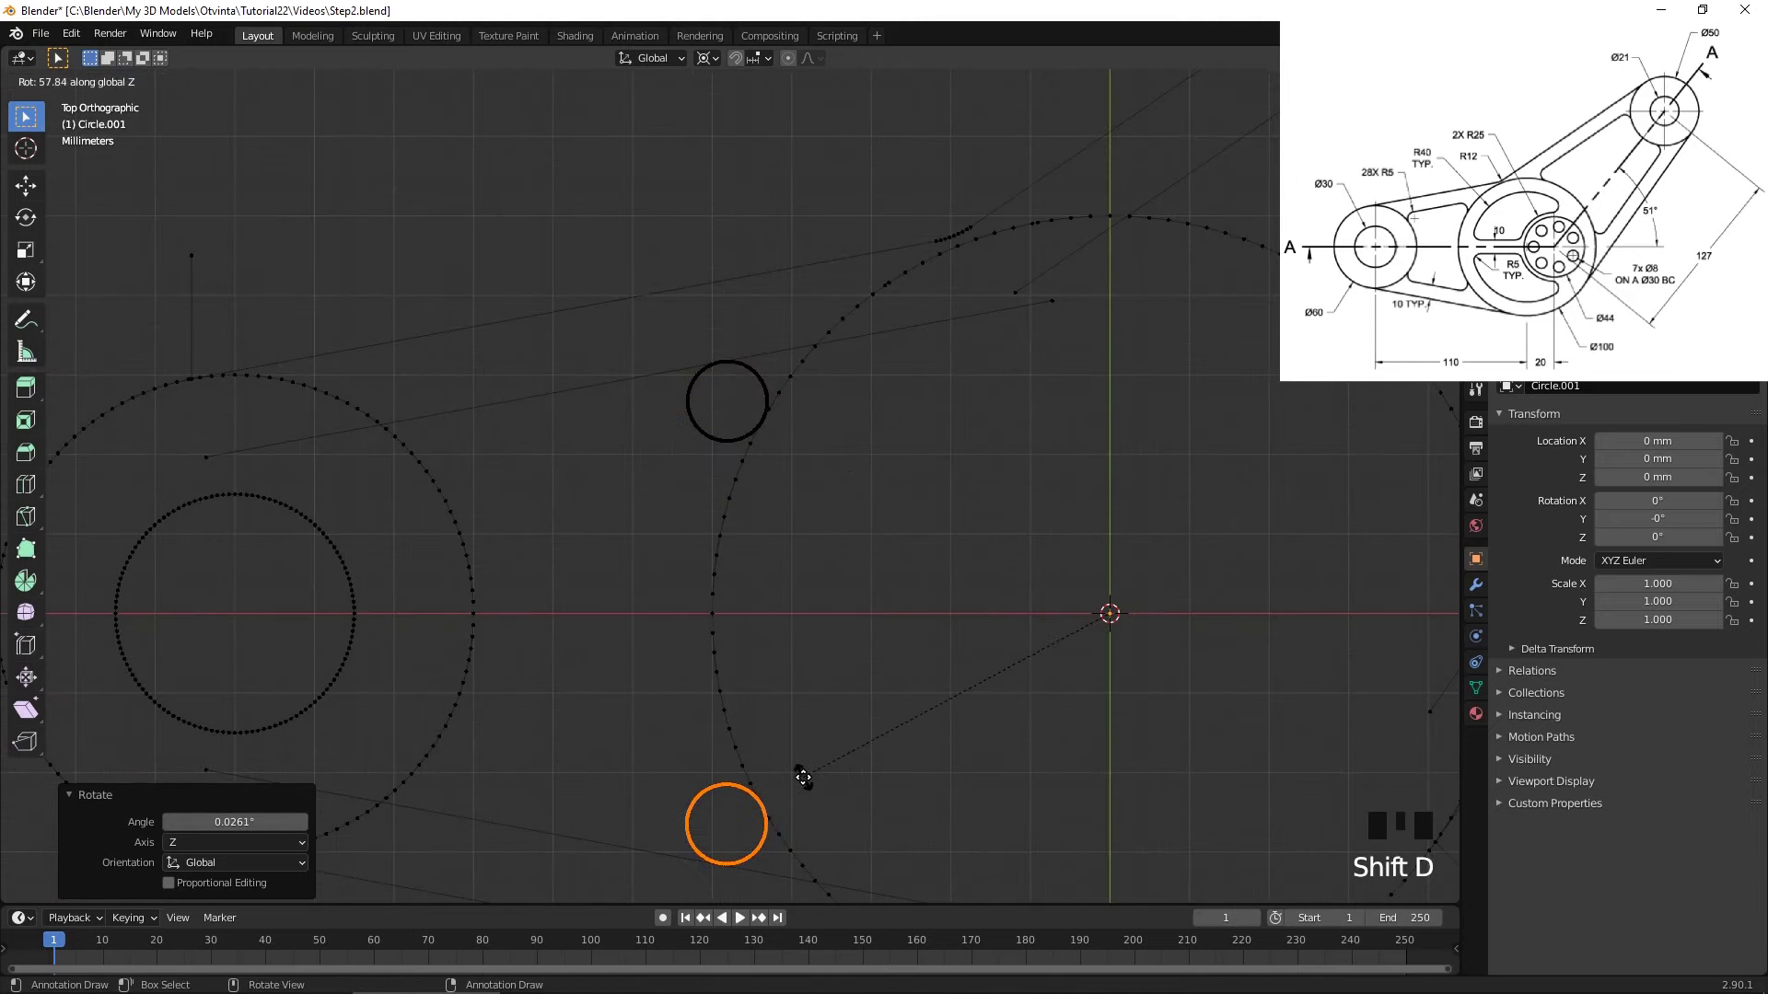
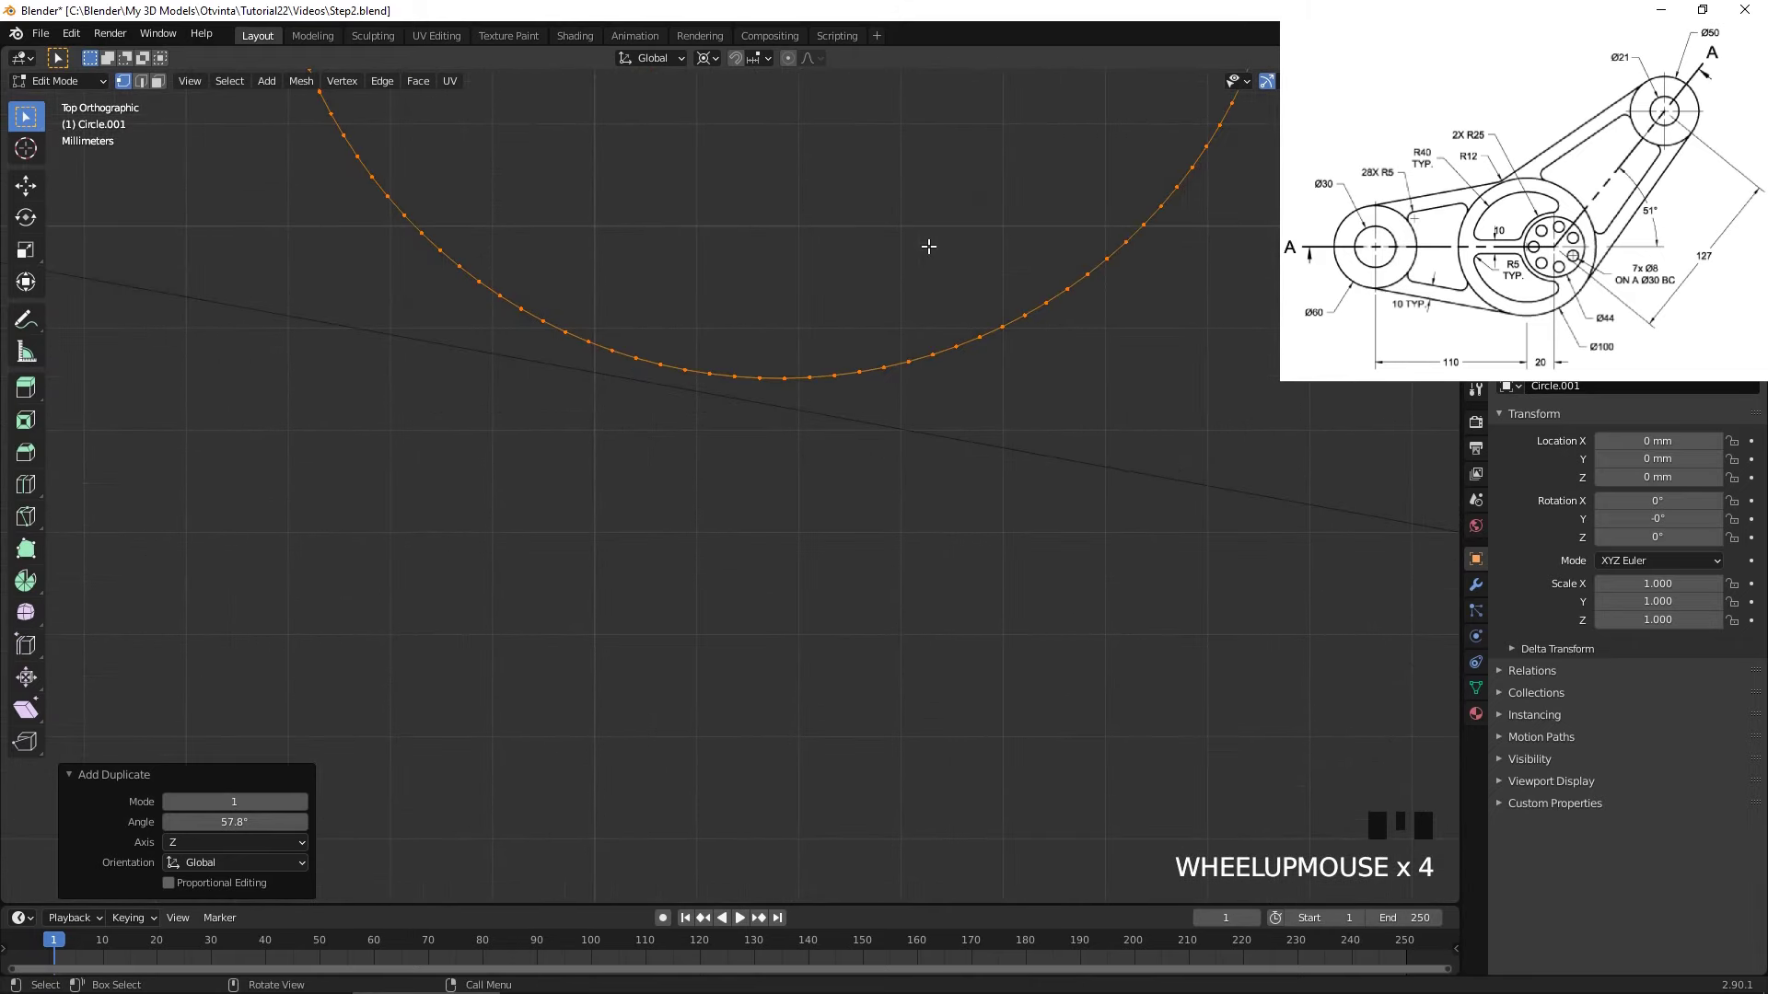
key(r)
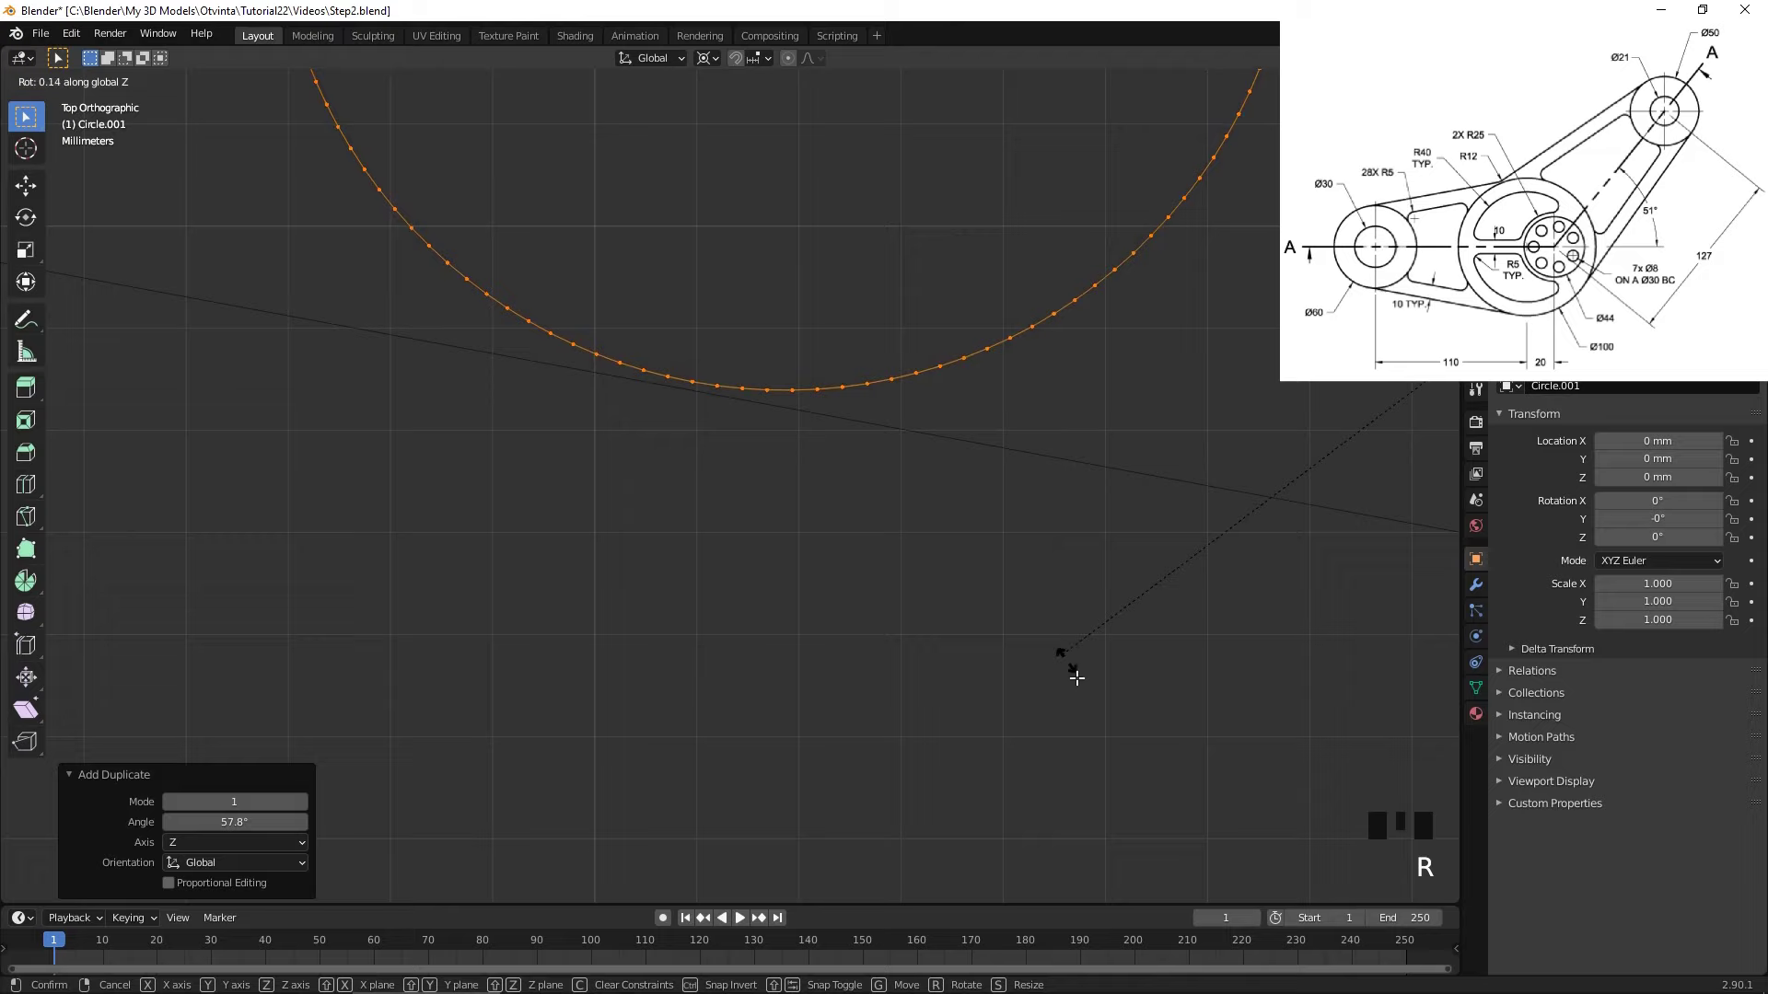
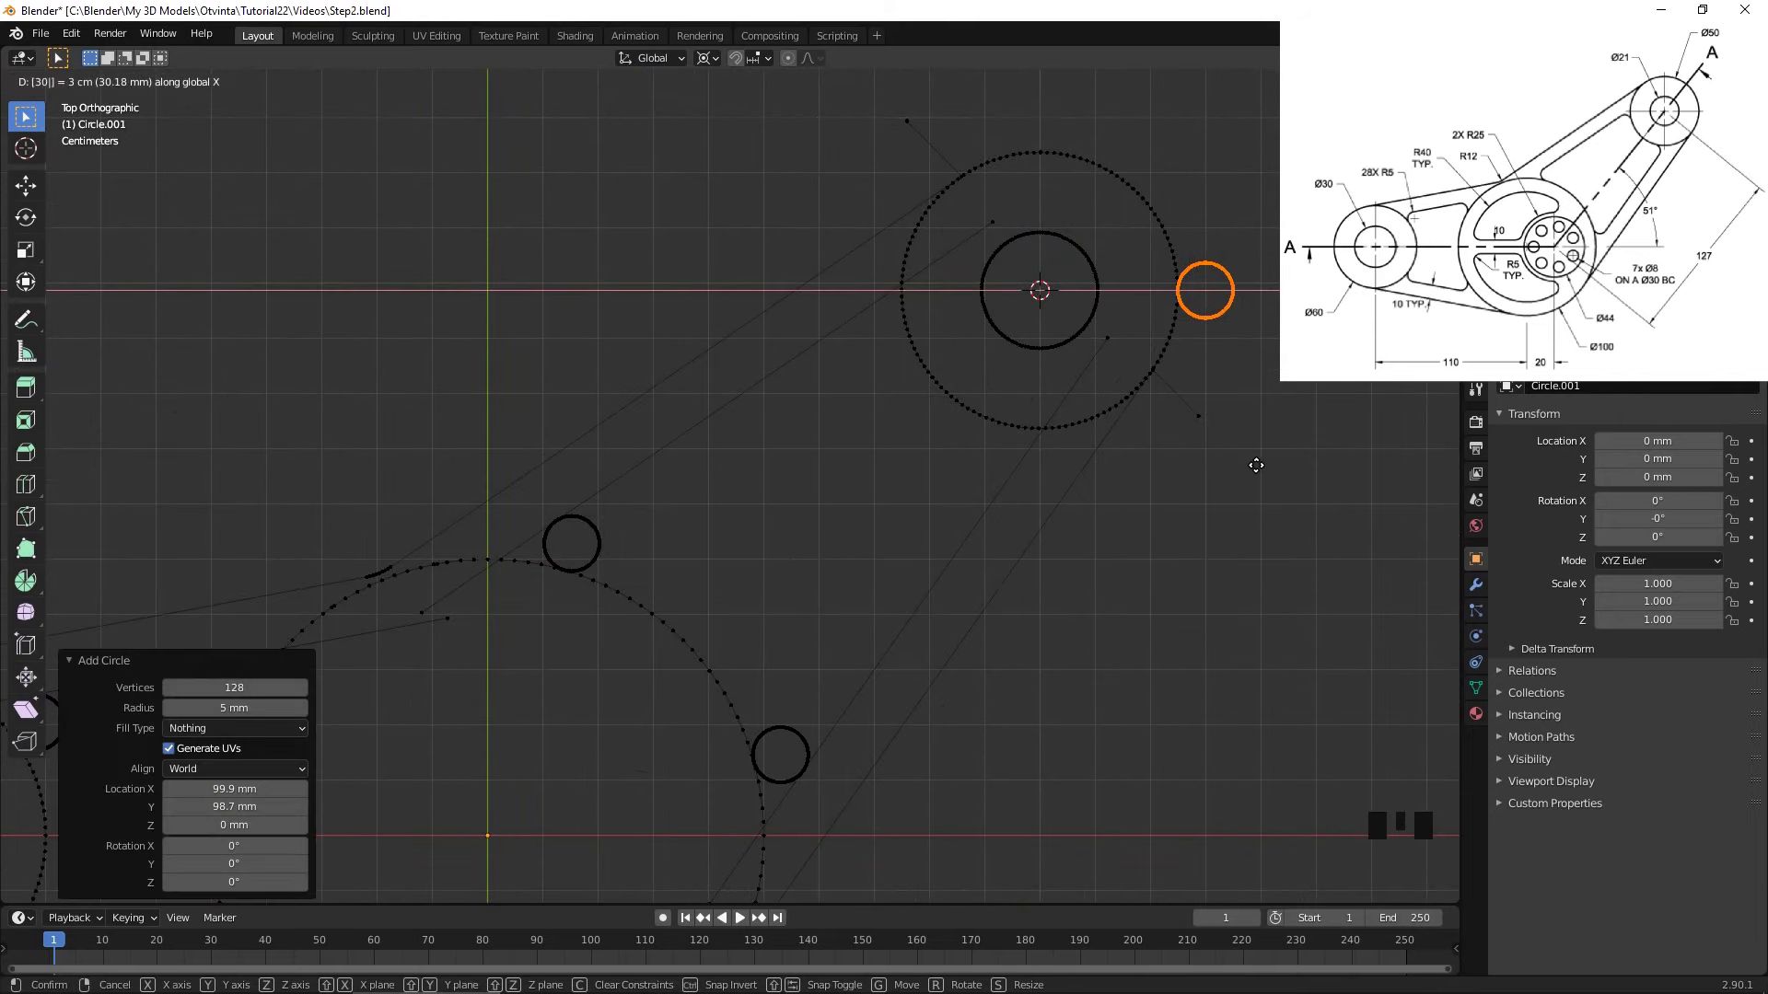
- Swing the 5 mm circle about Z around the top boss and bring the whole sketch into view
scroll(up, 3)
key(r)
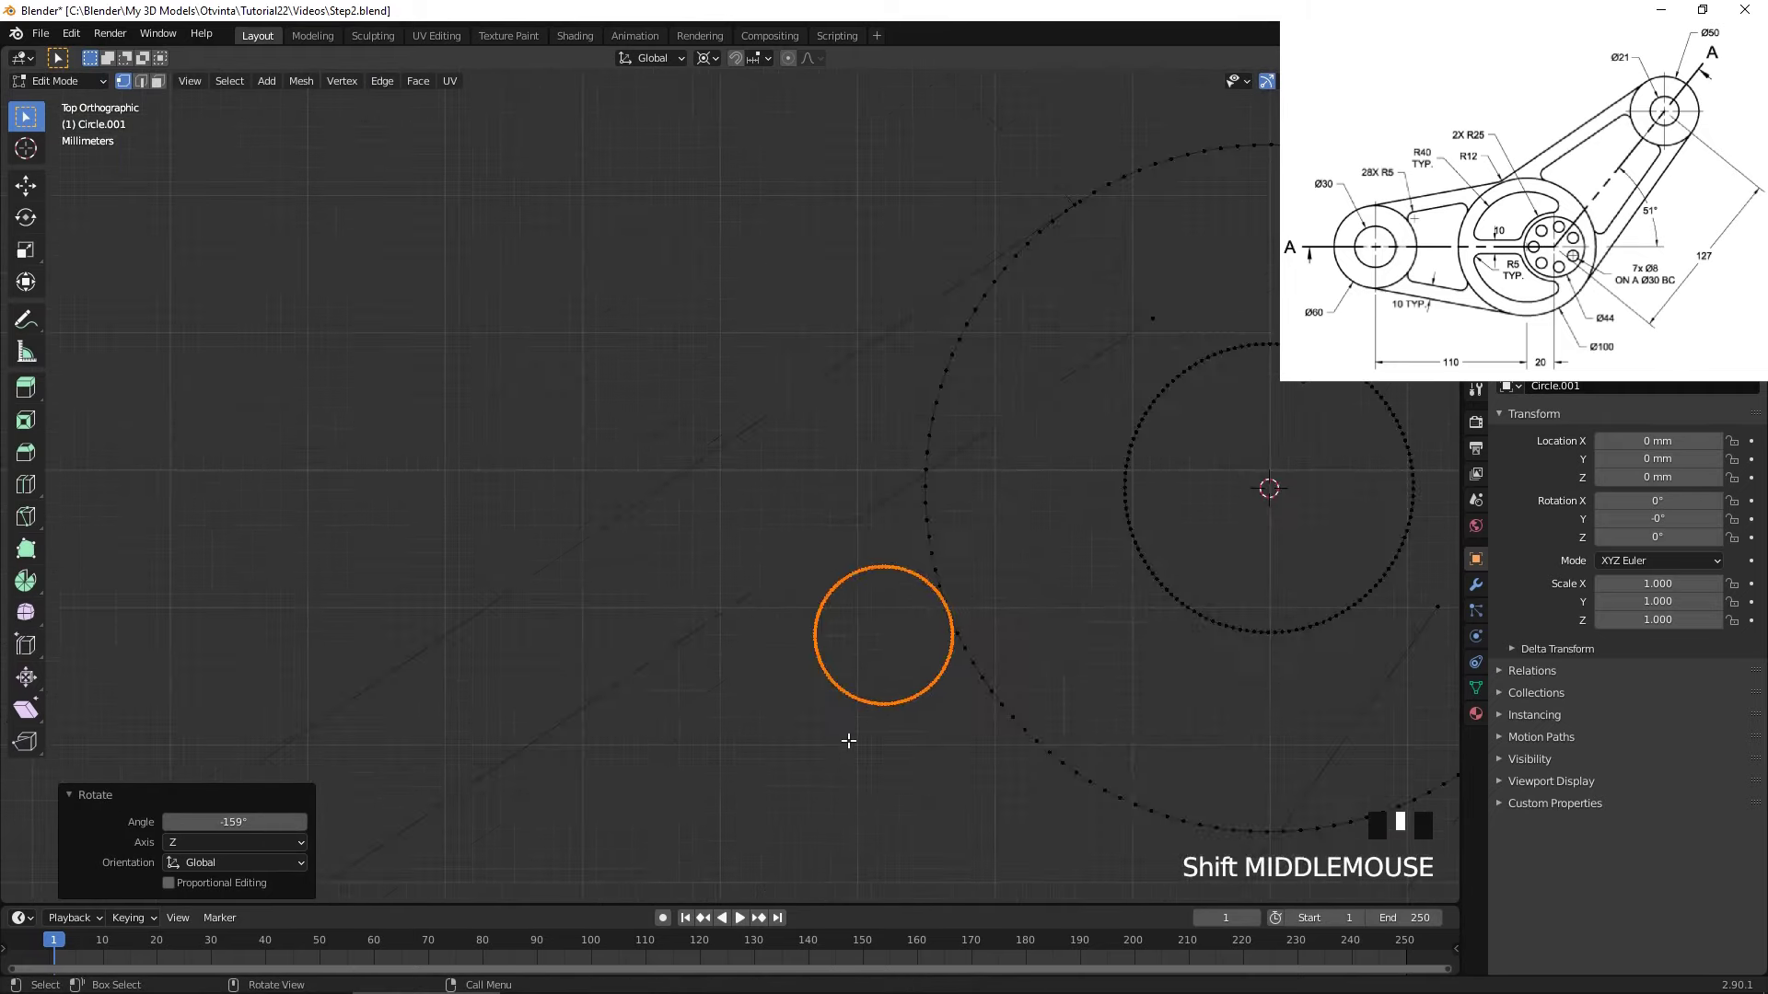
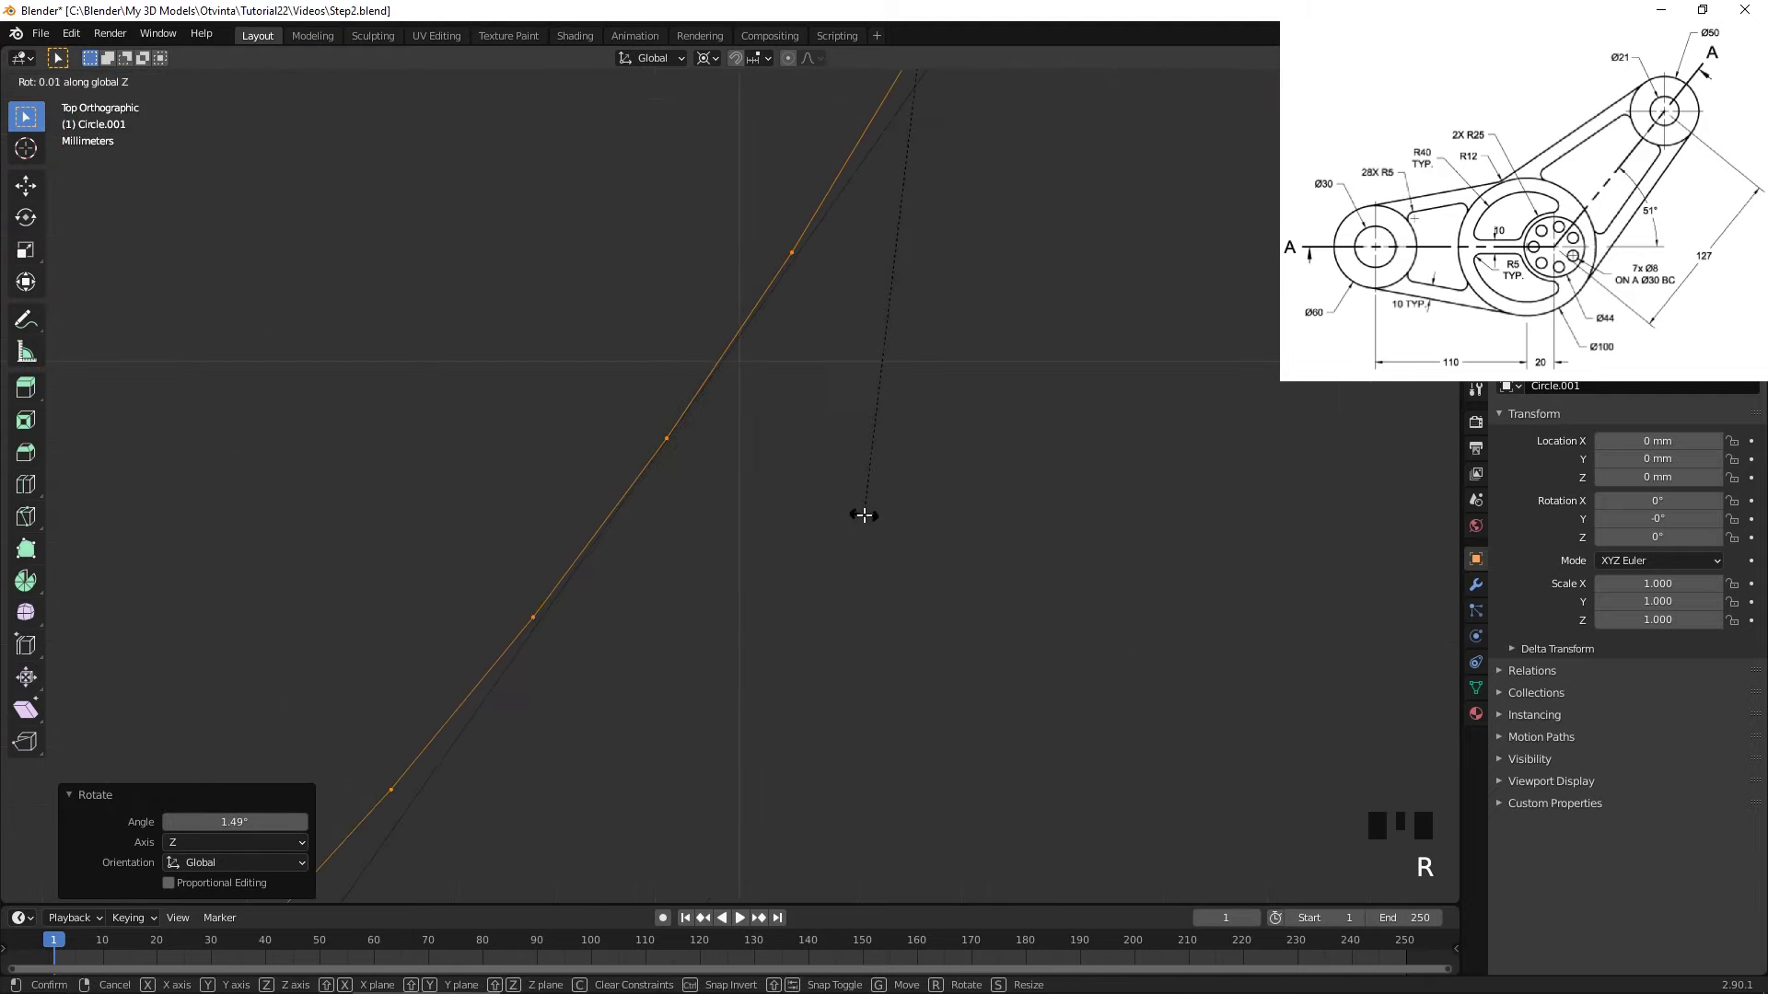
scroll(down, 3)
scroll(up, 3)
drag(665, 585, 880, 468)
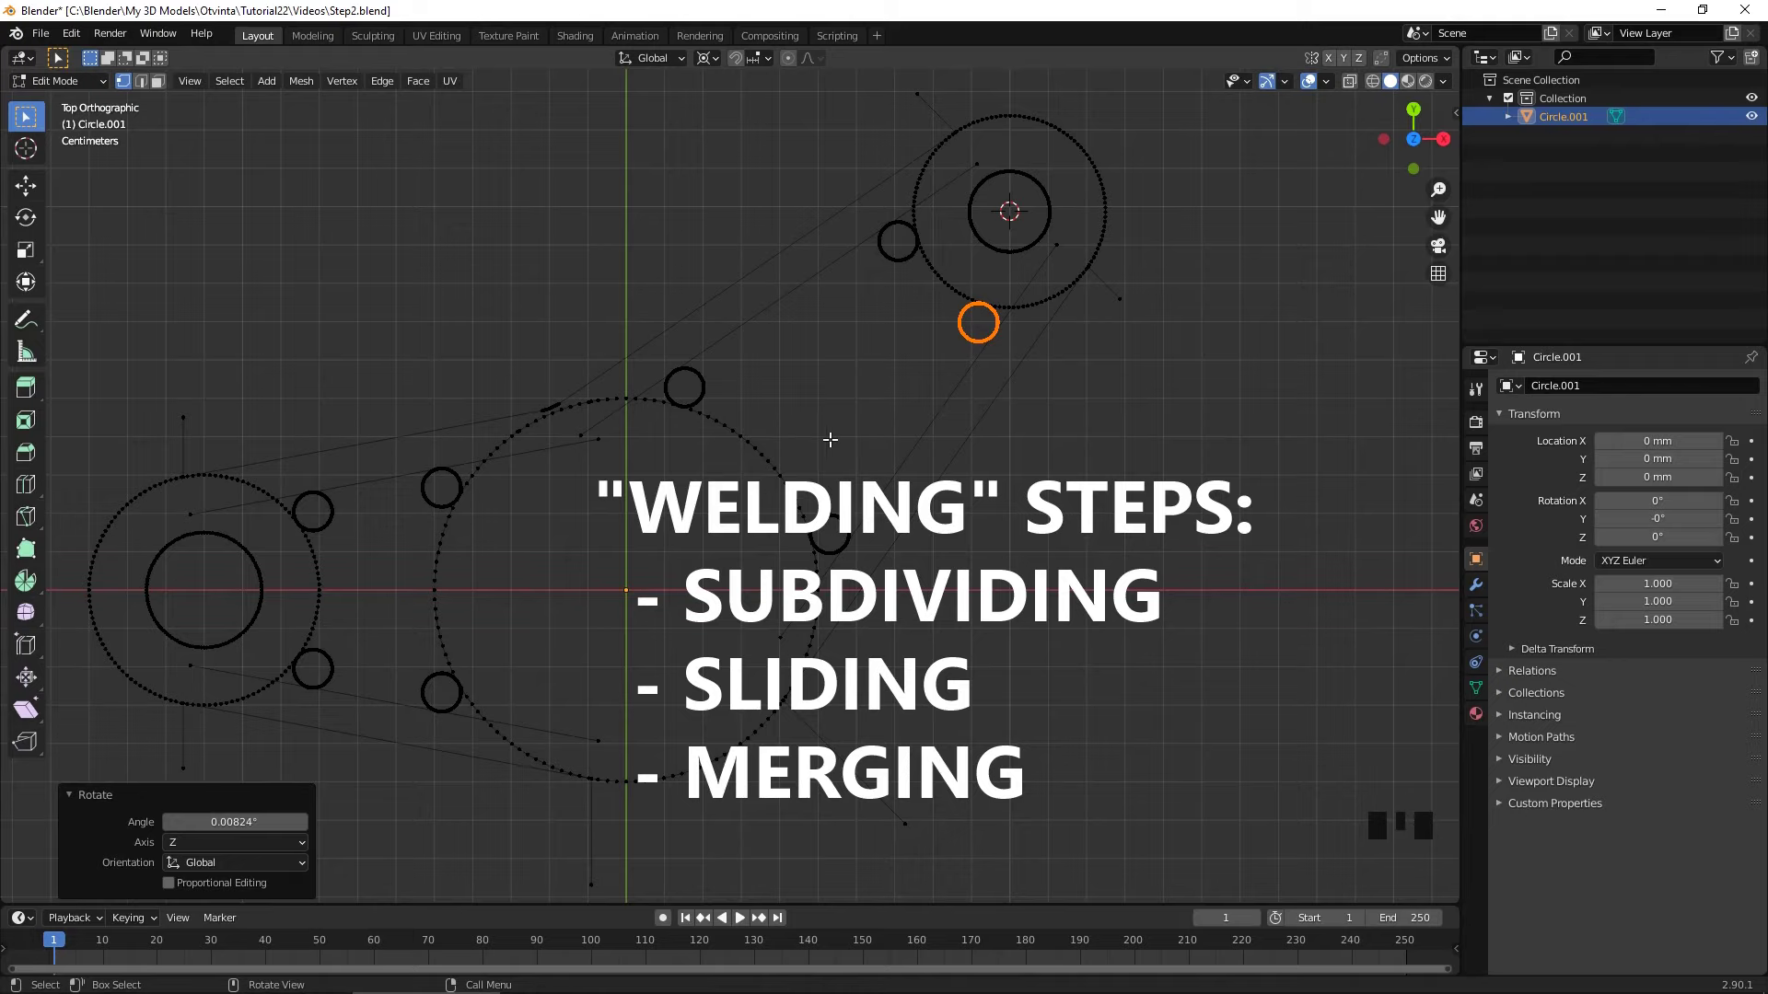
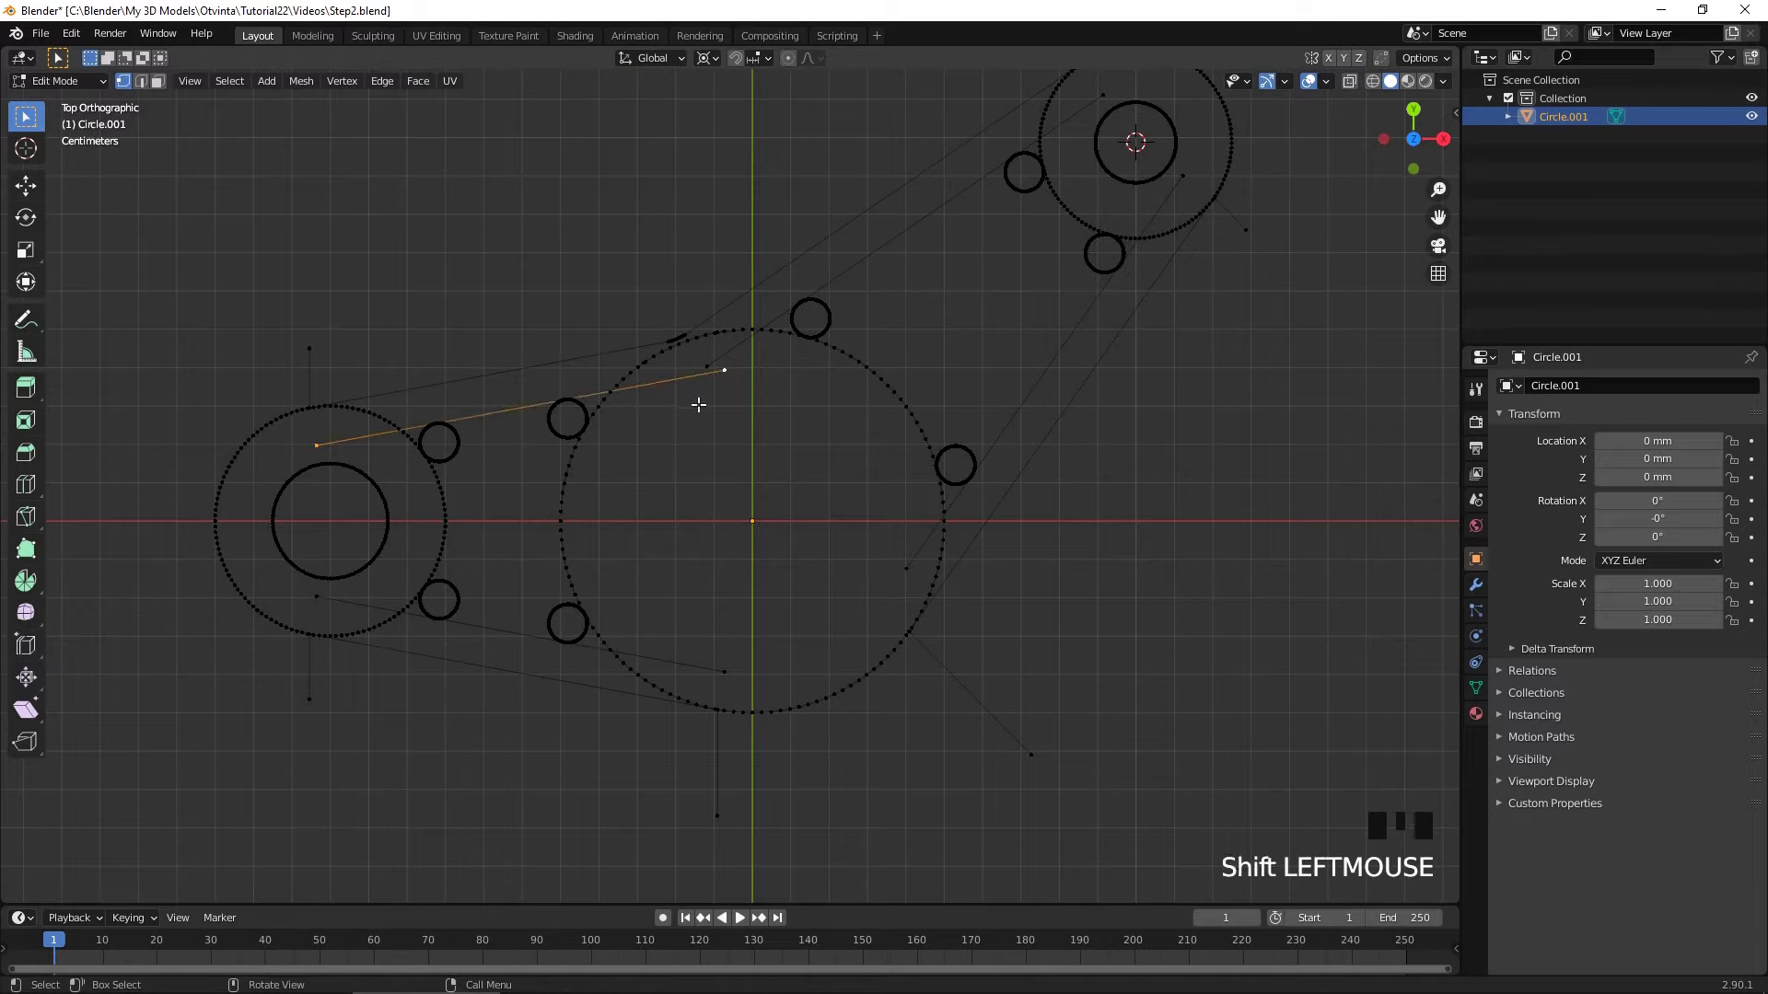
- Slide the first tangent line's end vertex onto the circle and merge it at the last selected vertex
key(w)
key(w)
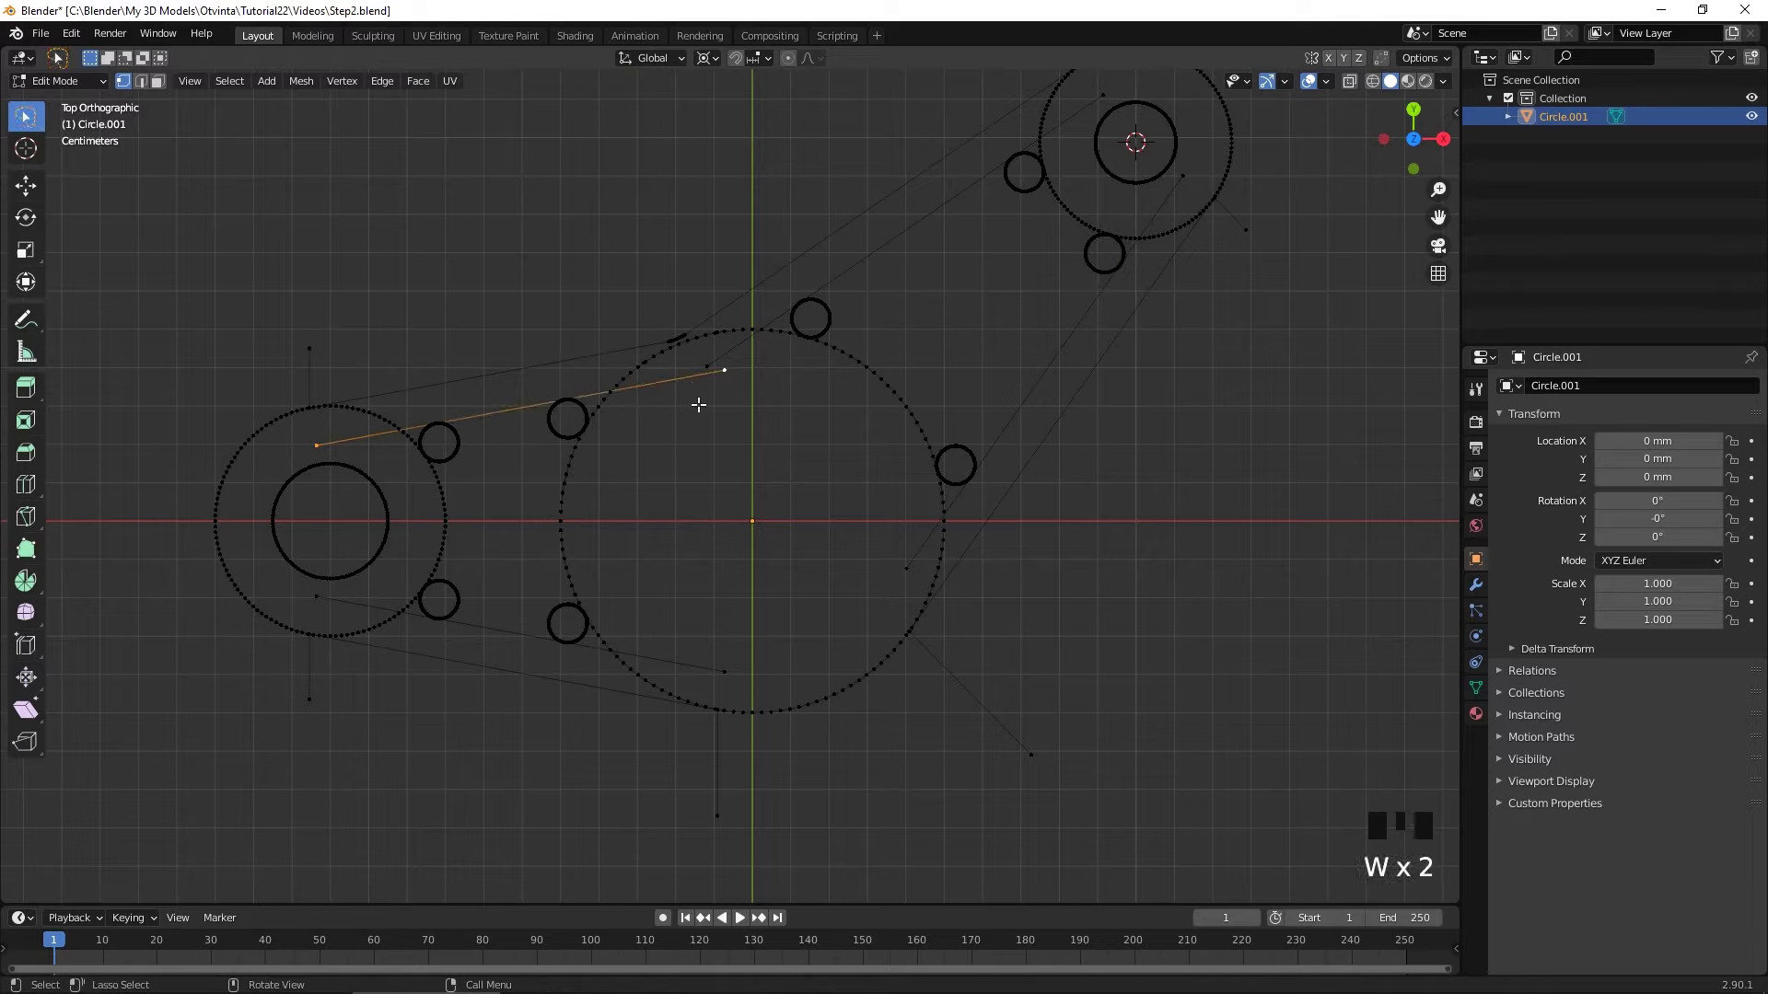
right_click(691, 376)
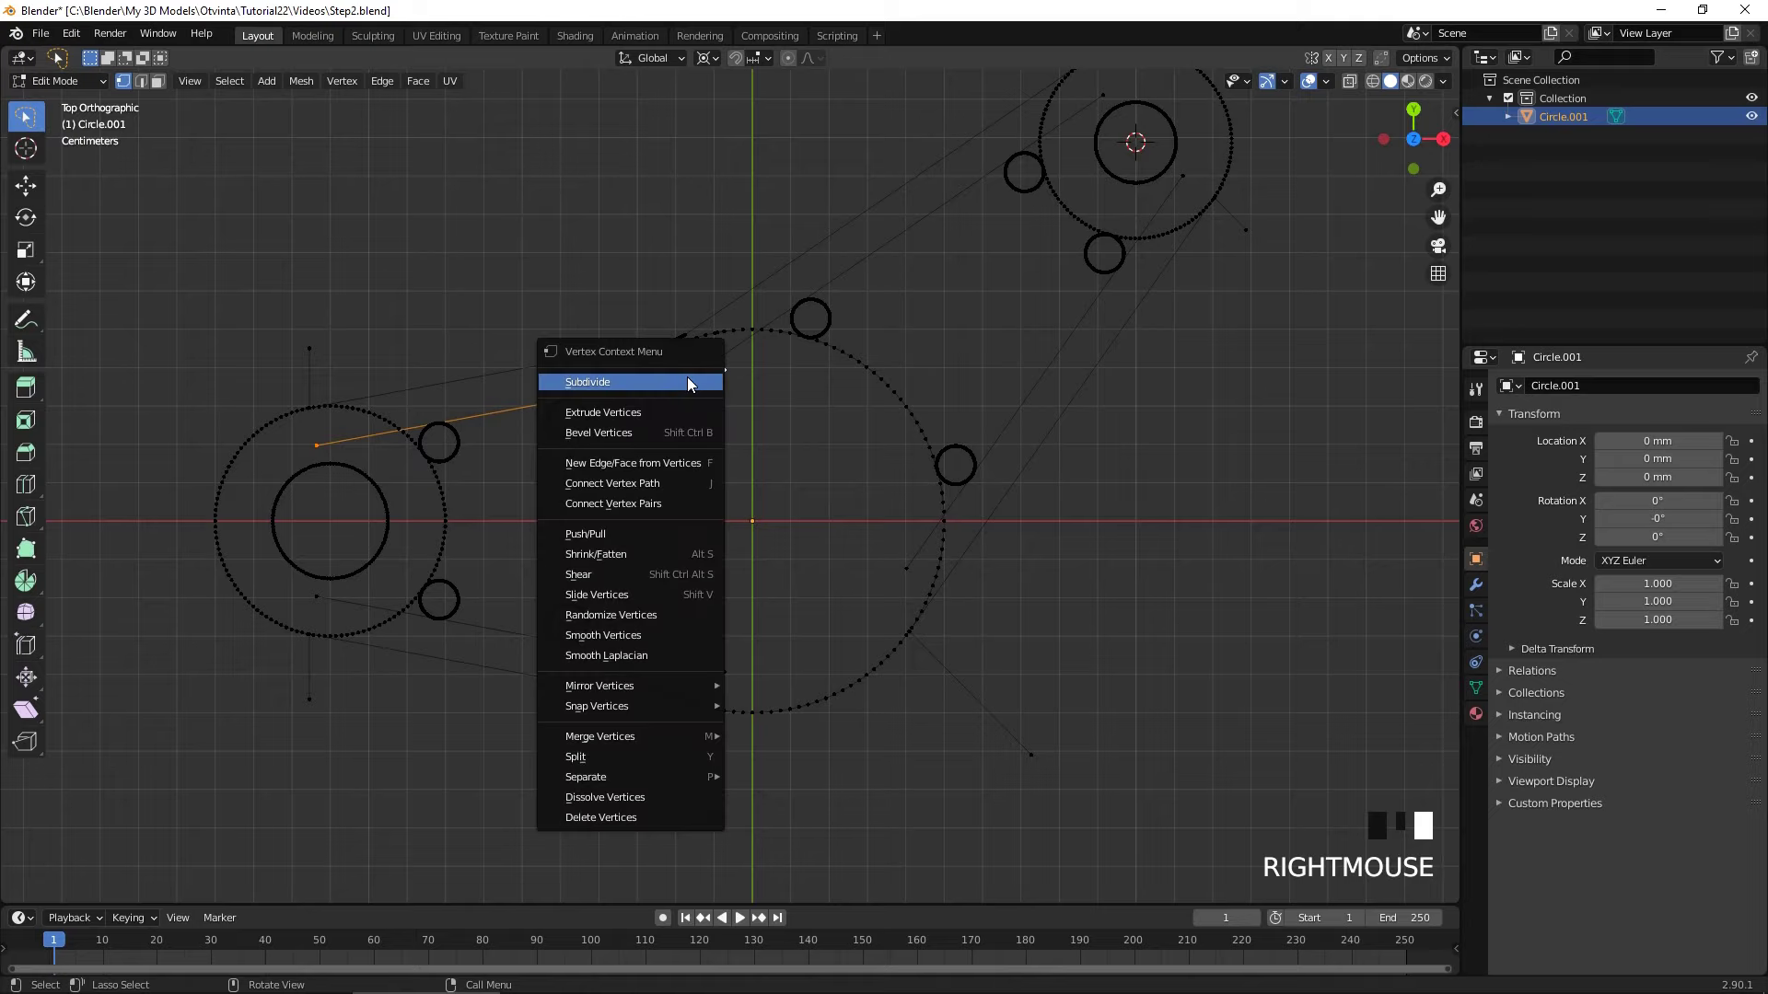
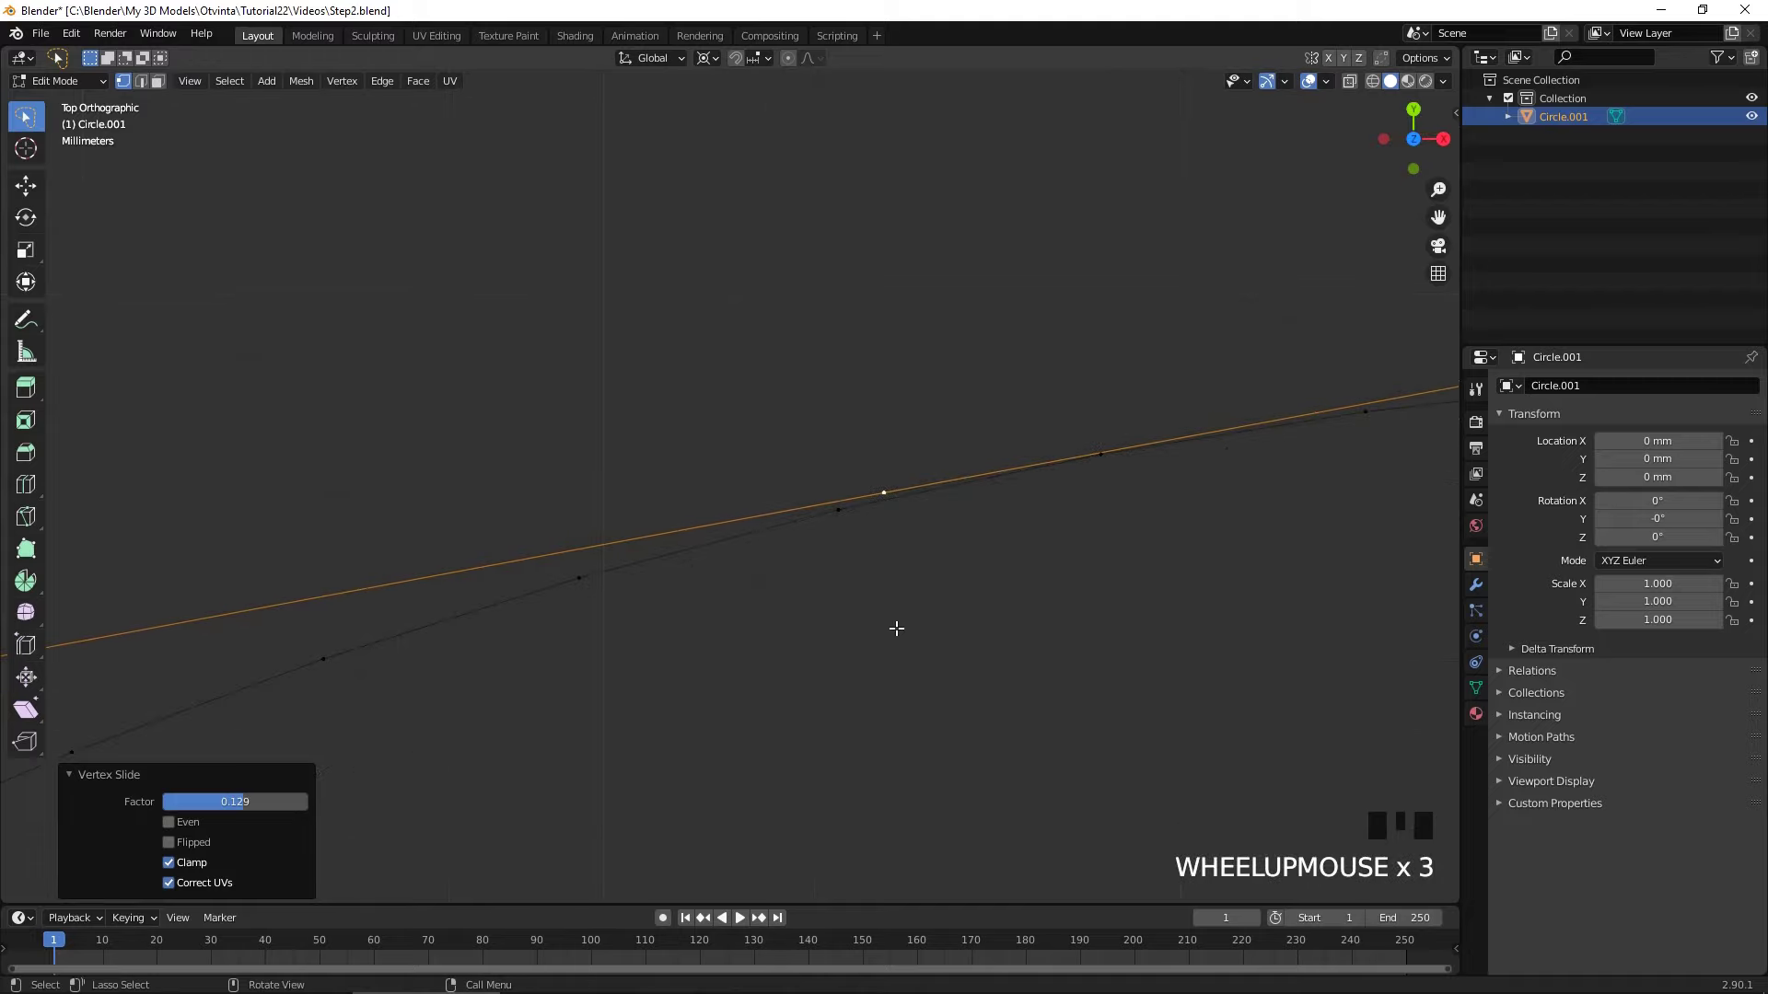
key(g)
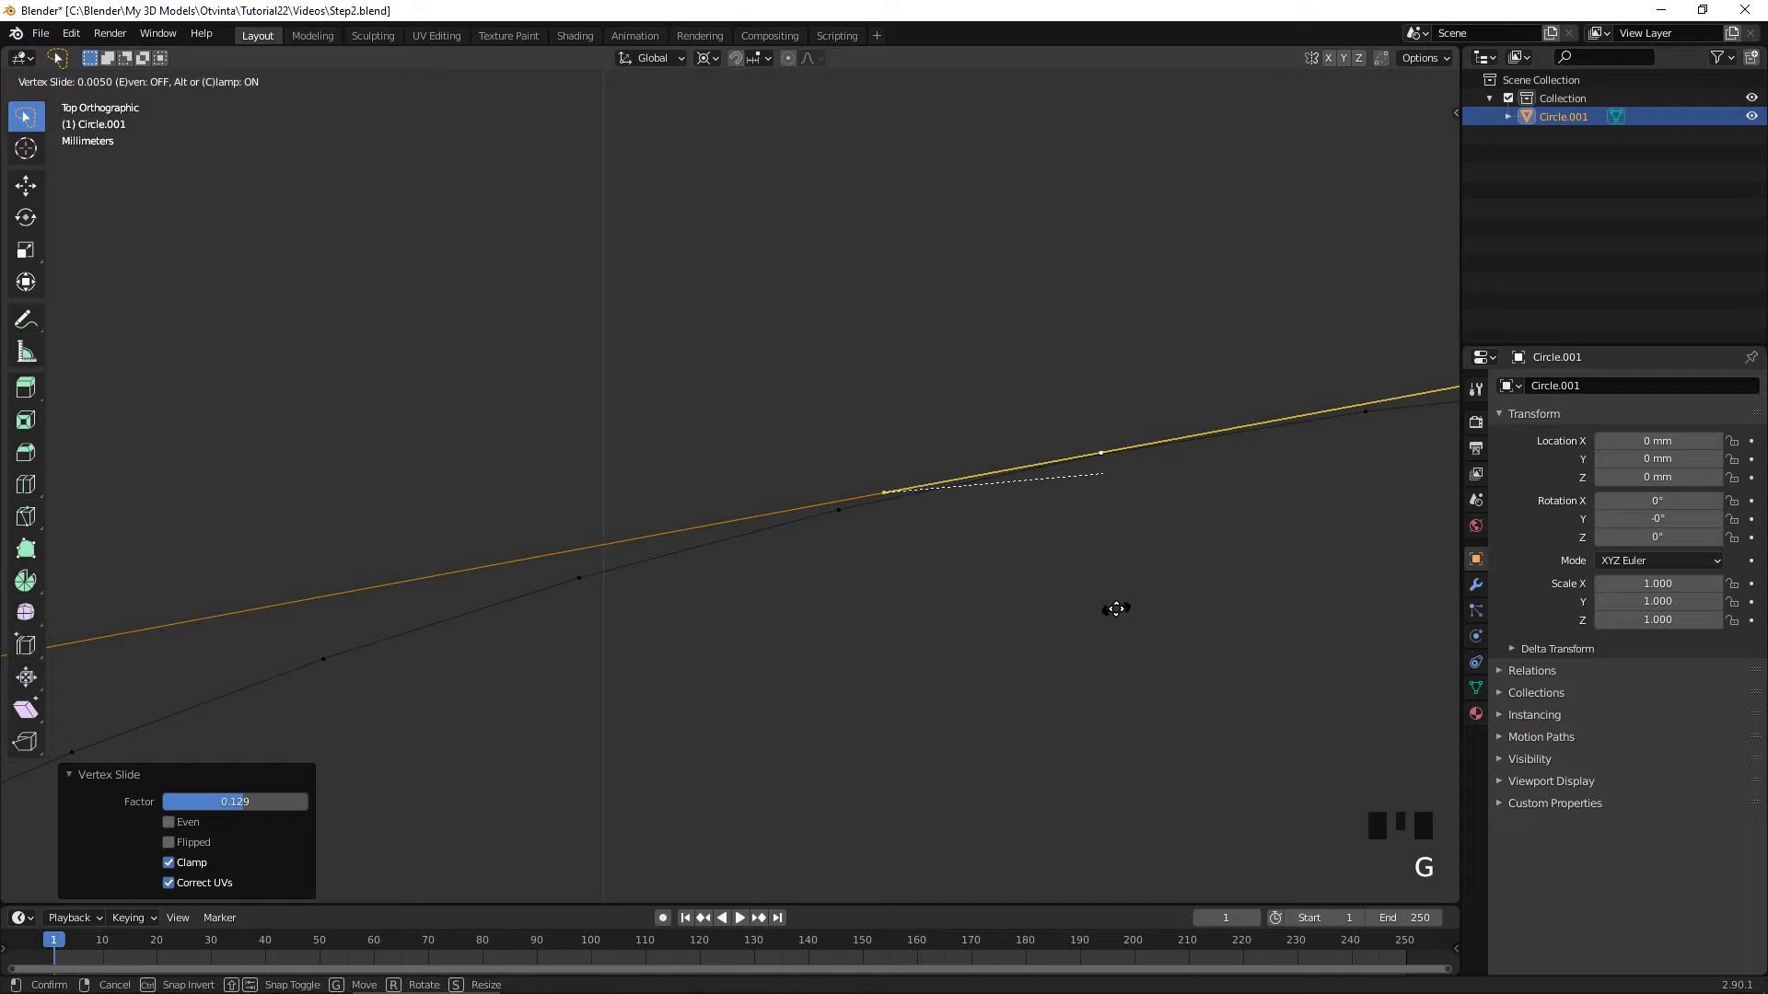
click(1104, 450)
click(1106, 460)
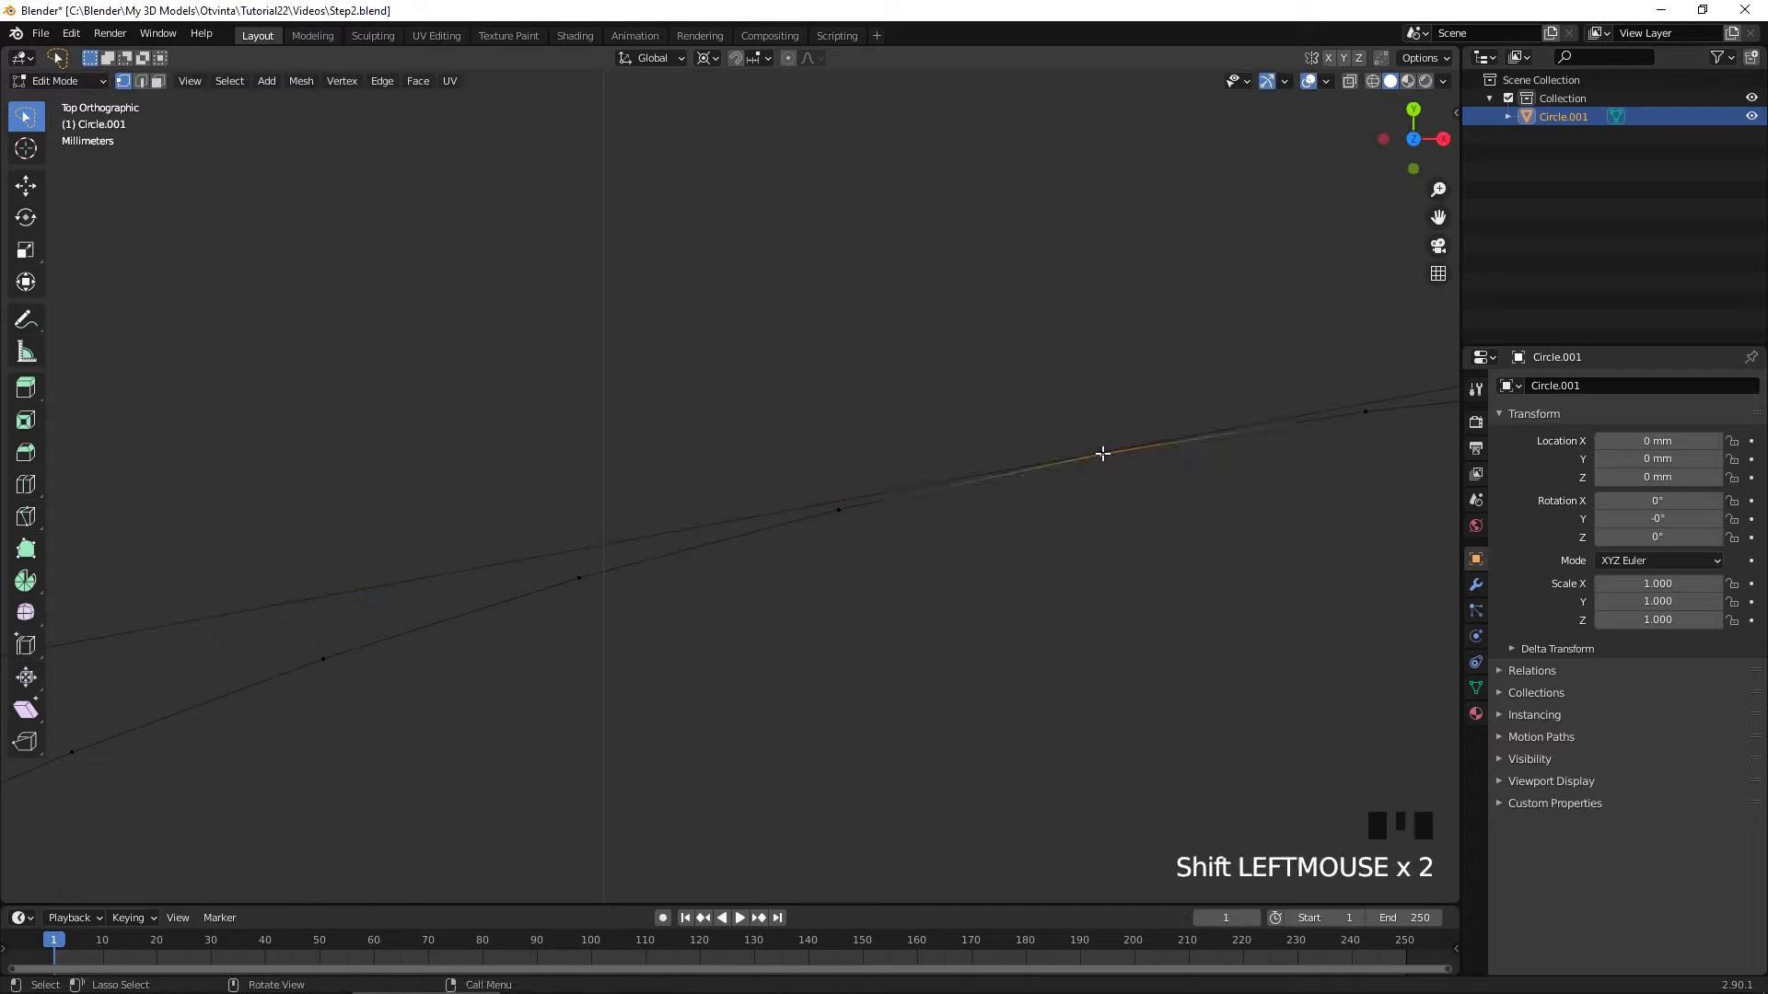
drag(1107, 452, 1134, 452)
drag(1104, 441, 1121, 463)
key(m)
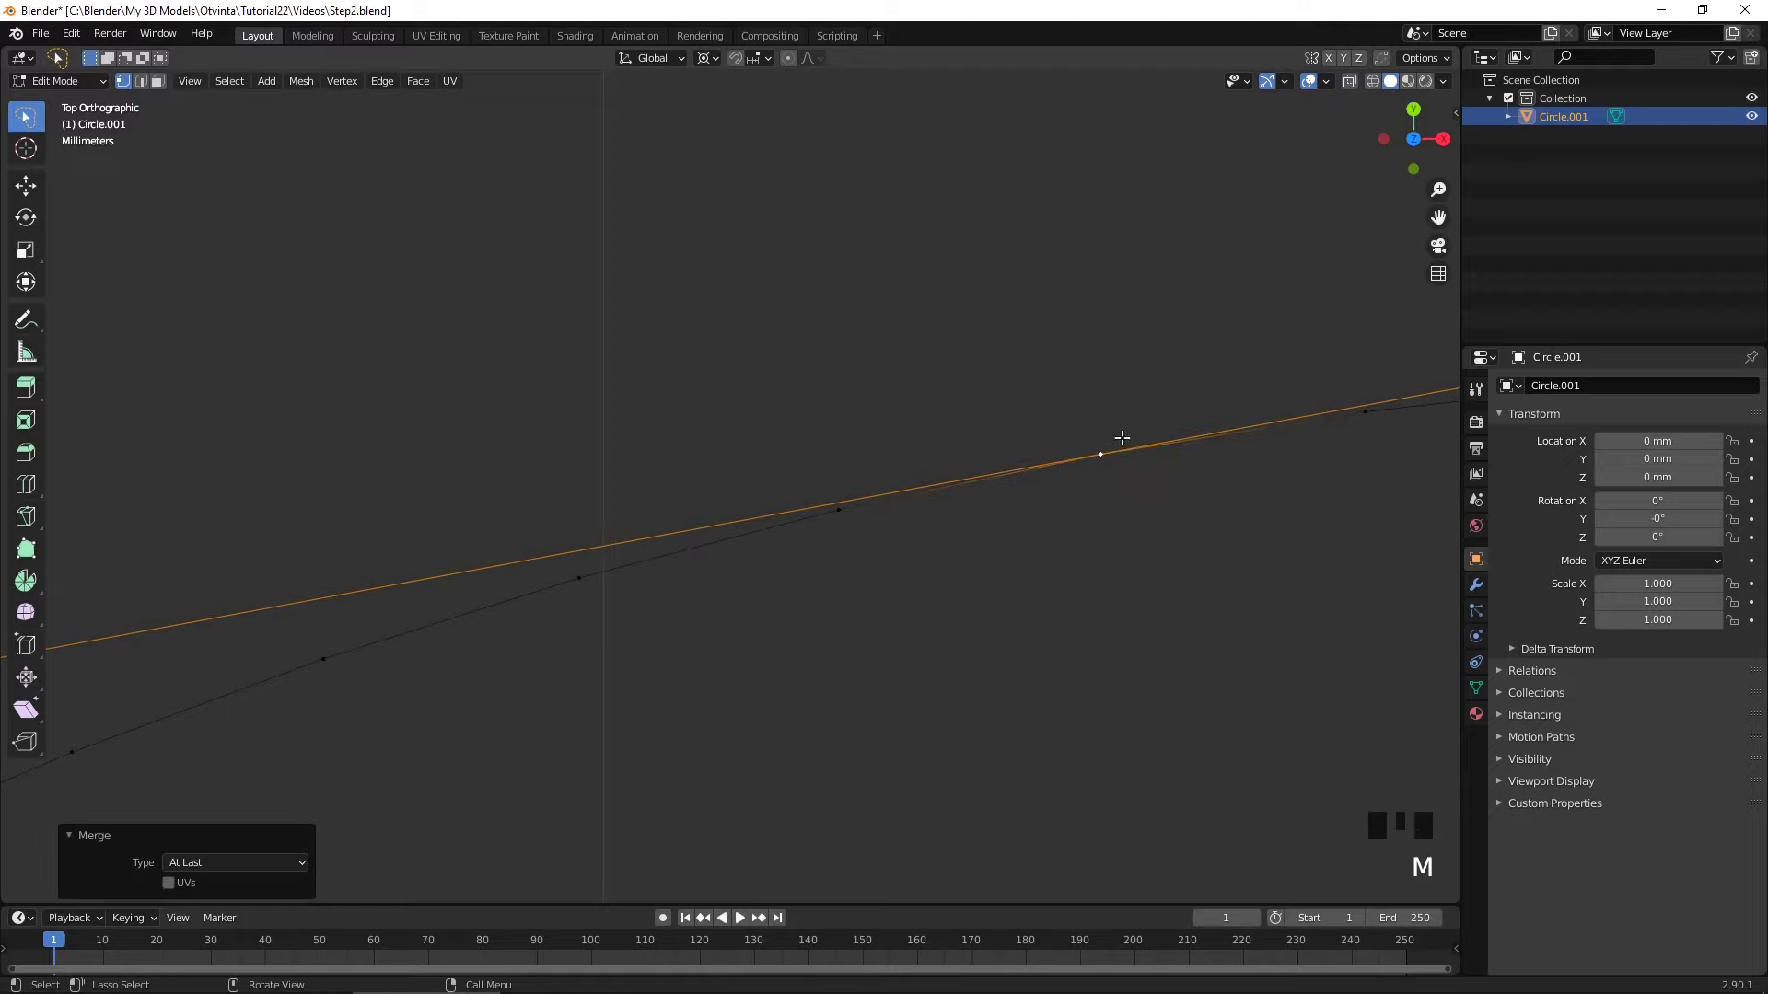
click(1098, 447)
key(e)
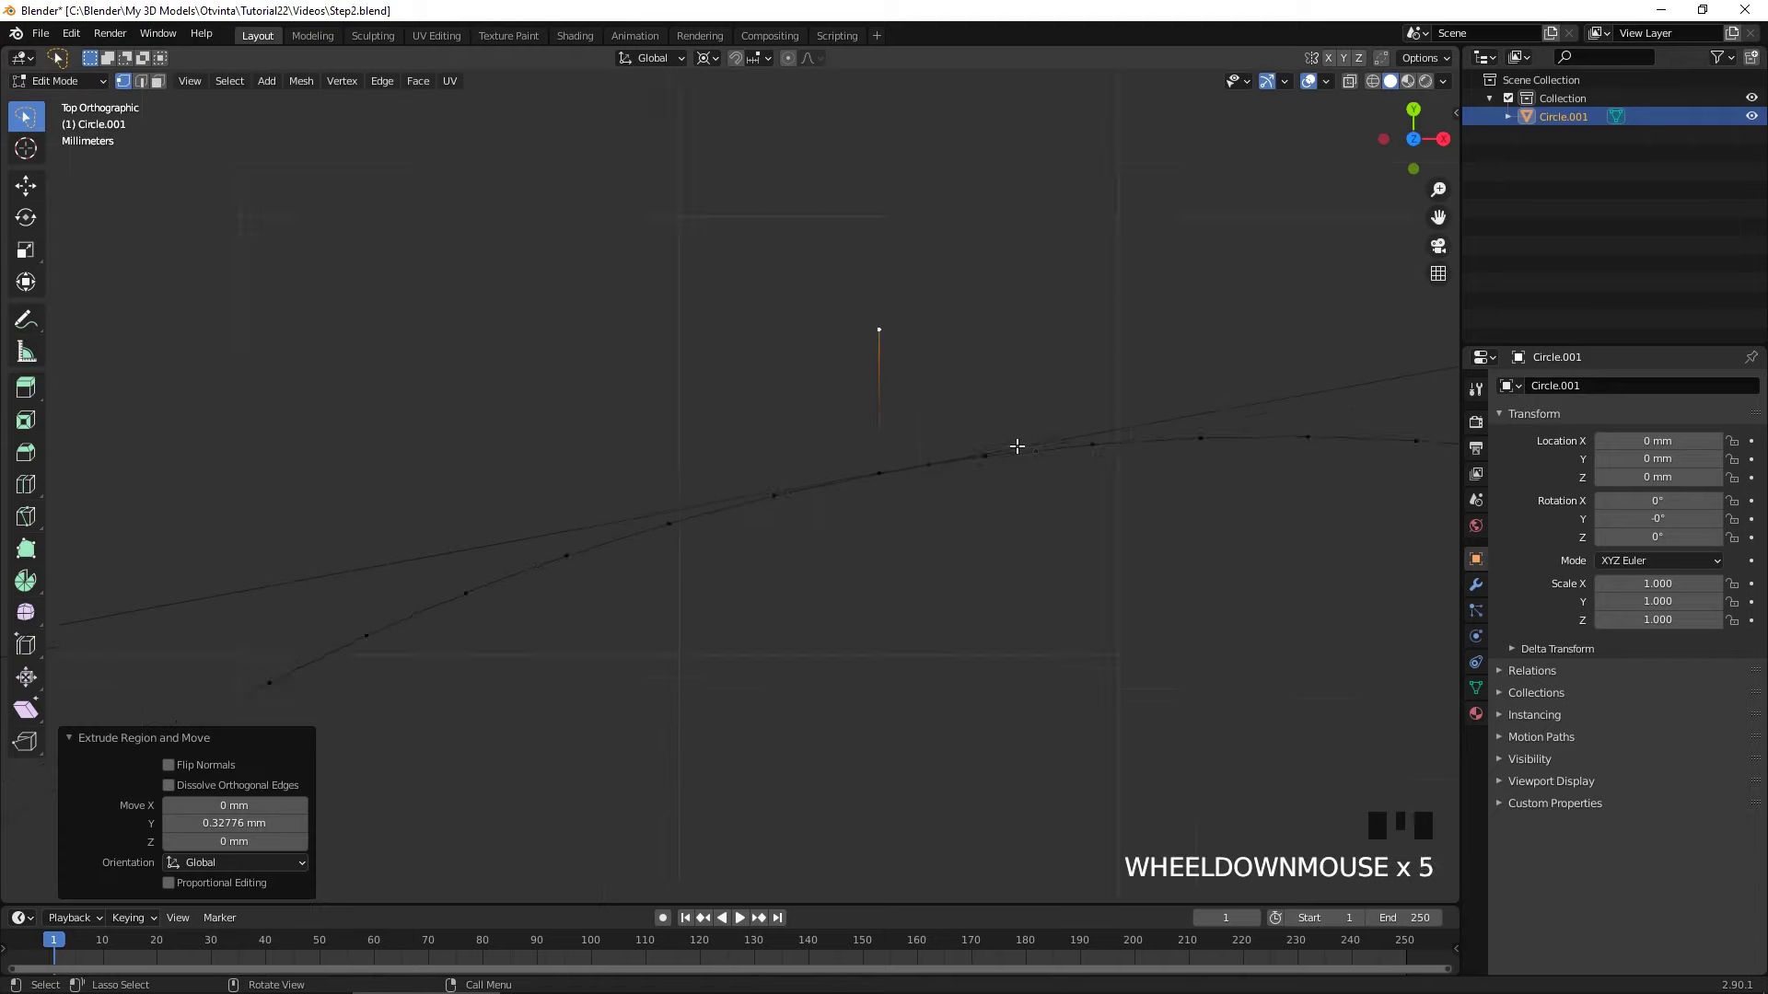
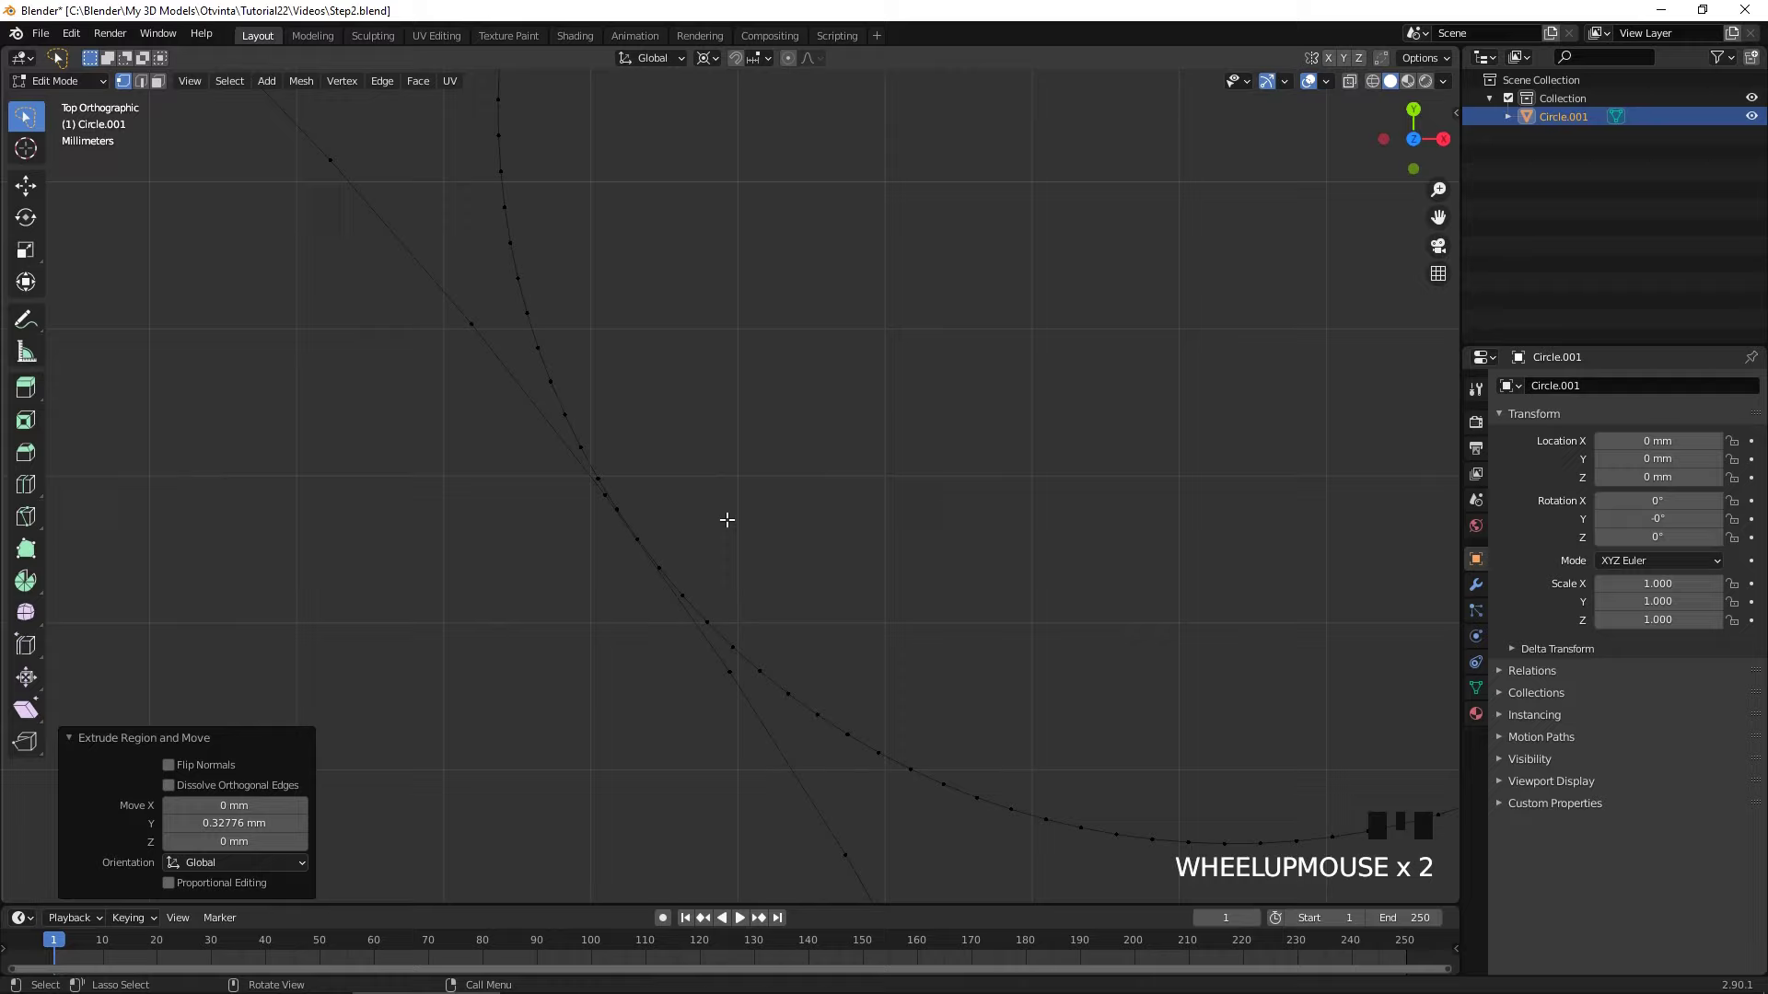
- Slide the second tangent line's end vertex to the circle point and merge it at last, nudging the stray vertex along X
click(608, 497)
click(729, 693)
scroll(up, 3)
drag(748, 605, 786, 528)
scroll(up, 3)
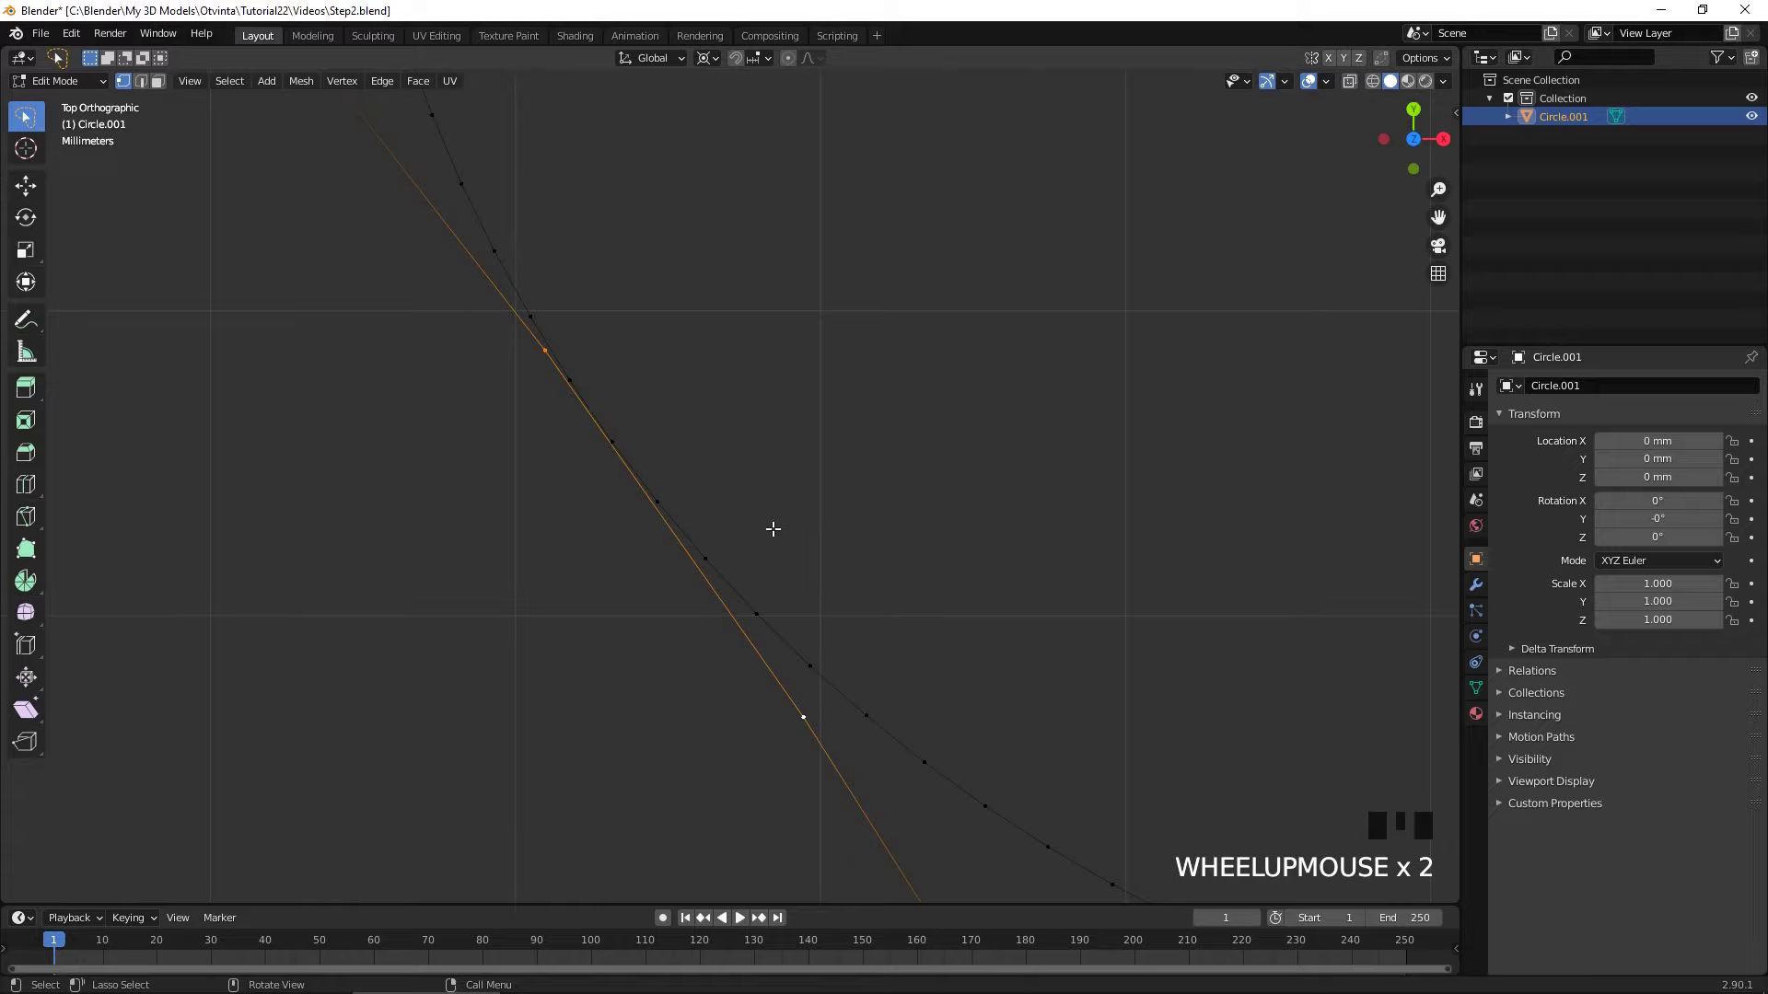
drag(677, 531, 689, 534)
click(689, 534)
key(g)
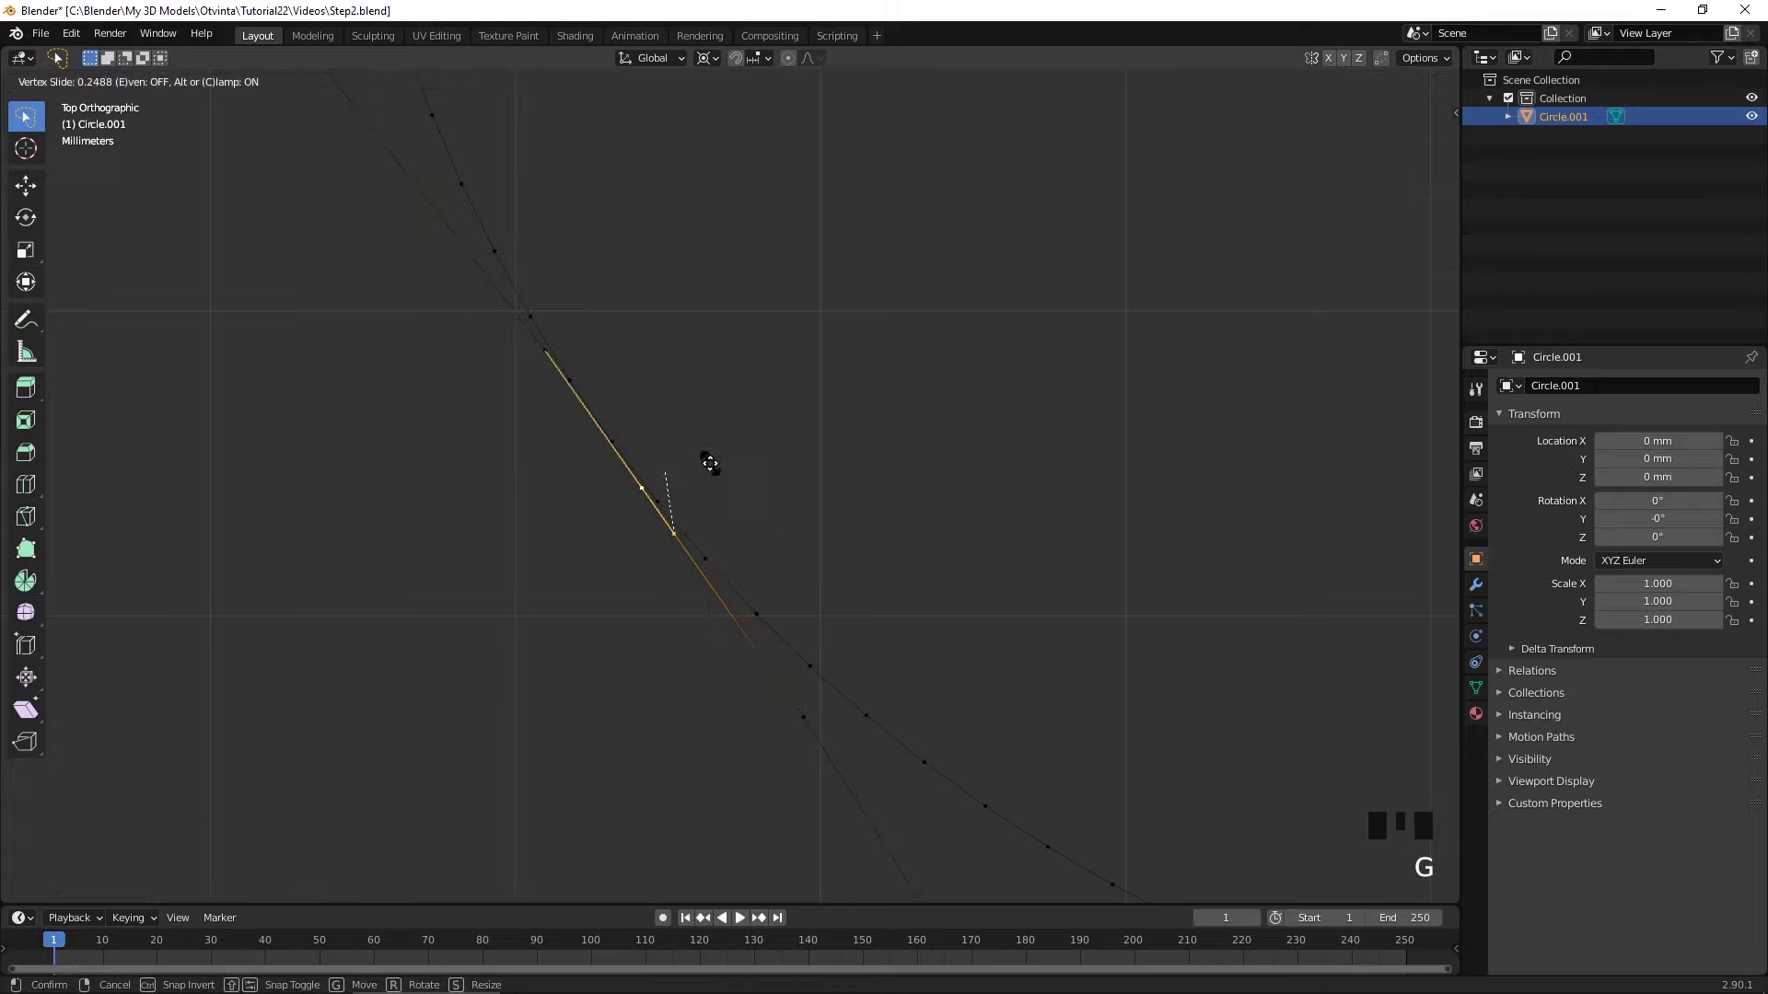
scroll(up, 3)
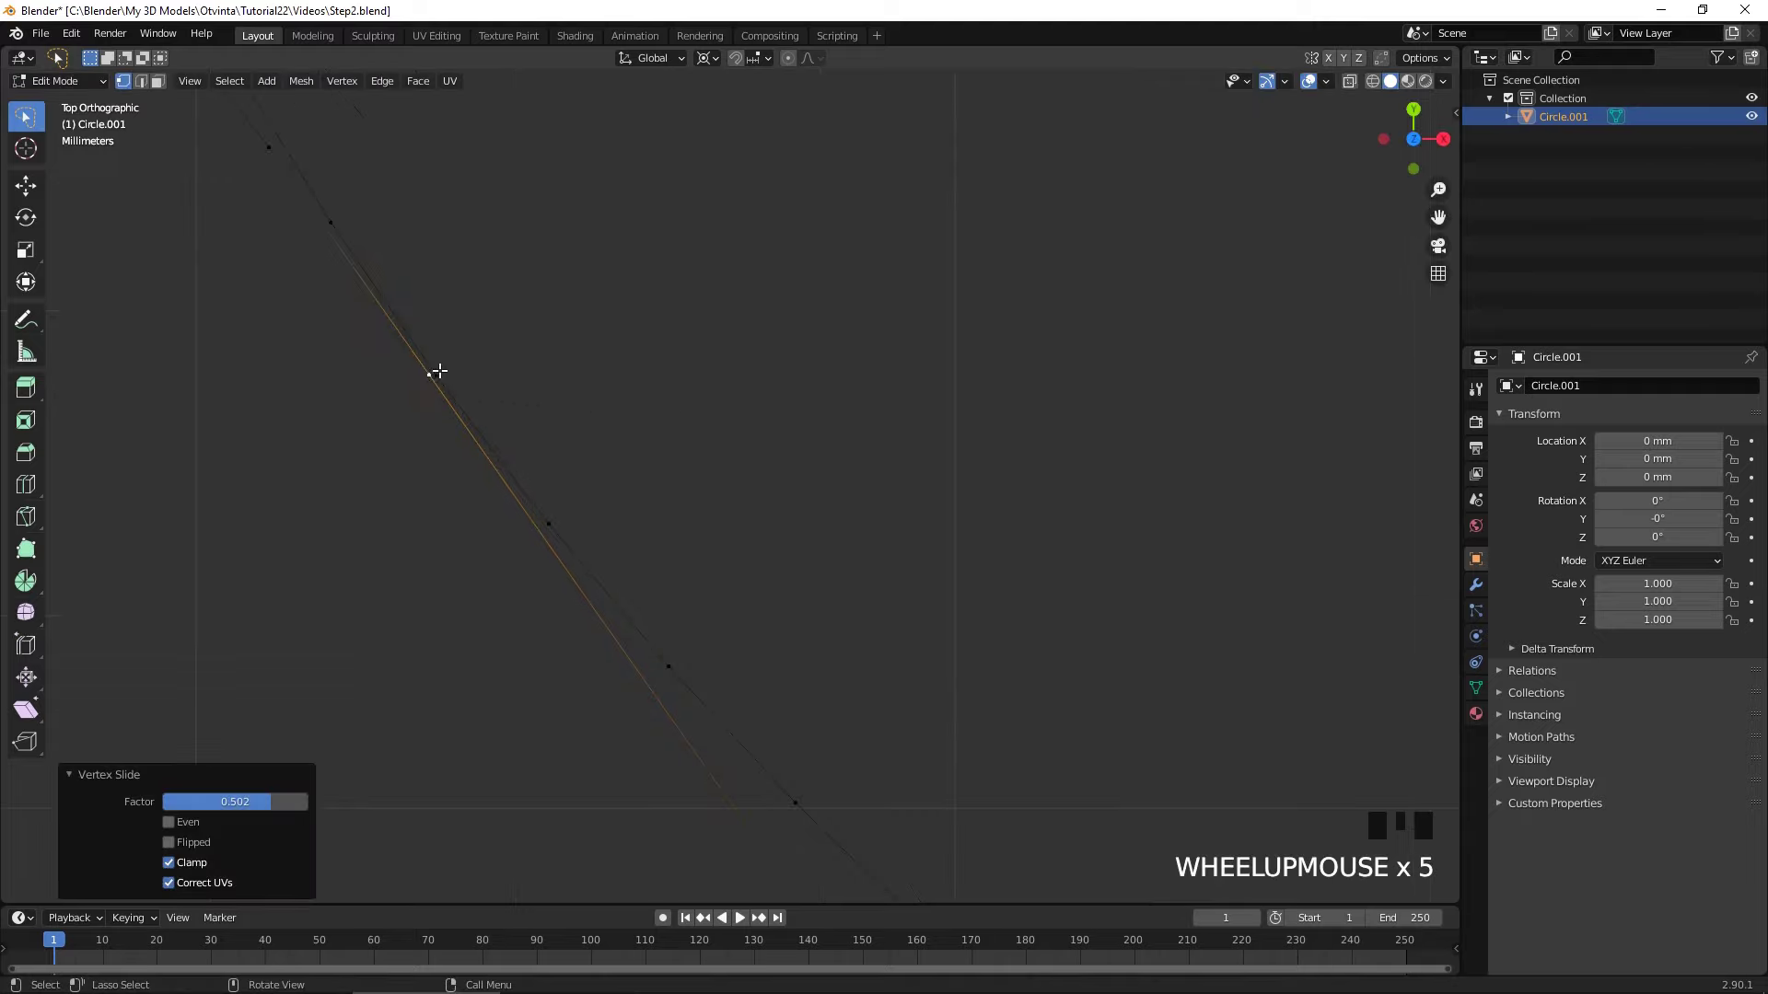
key(g)
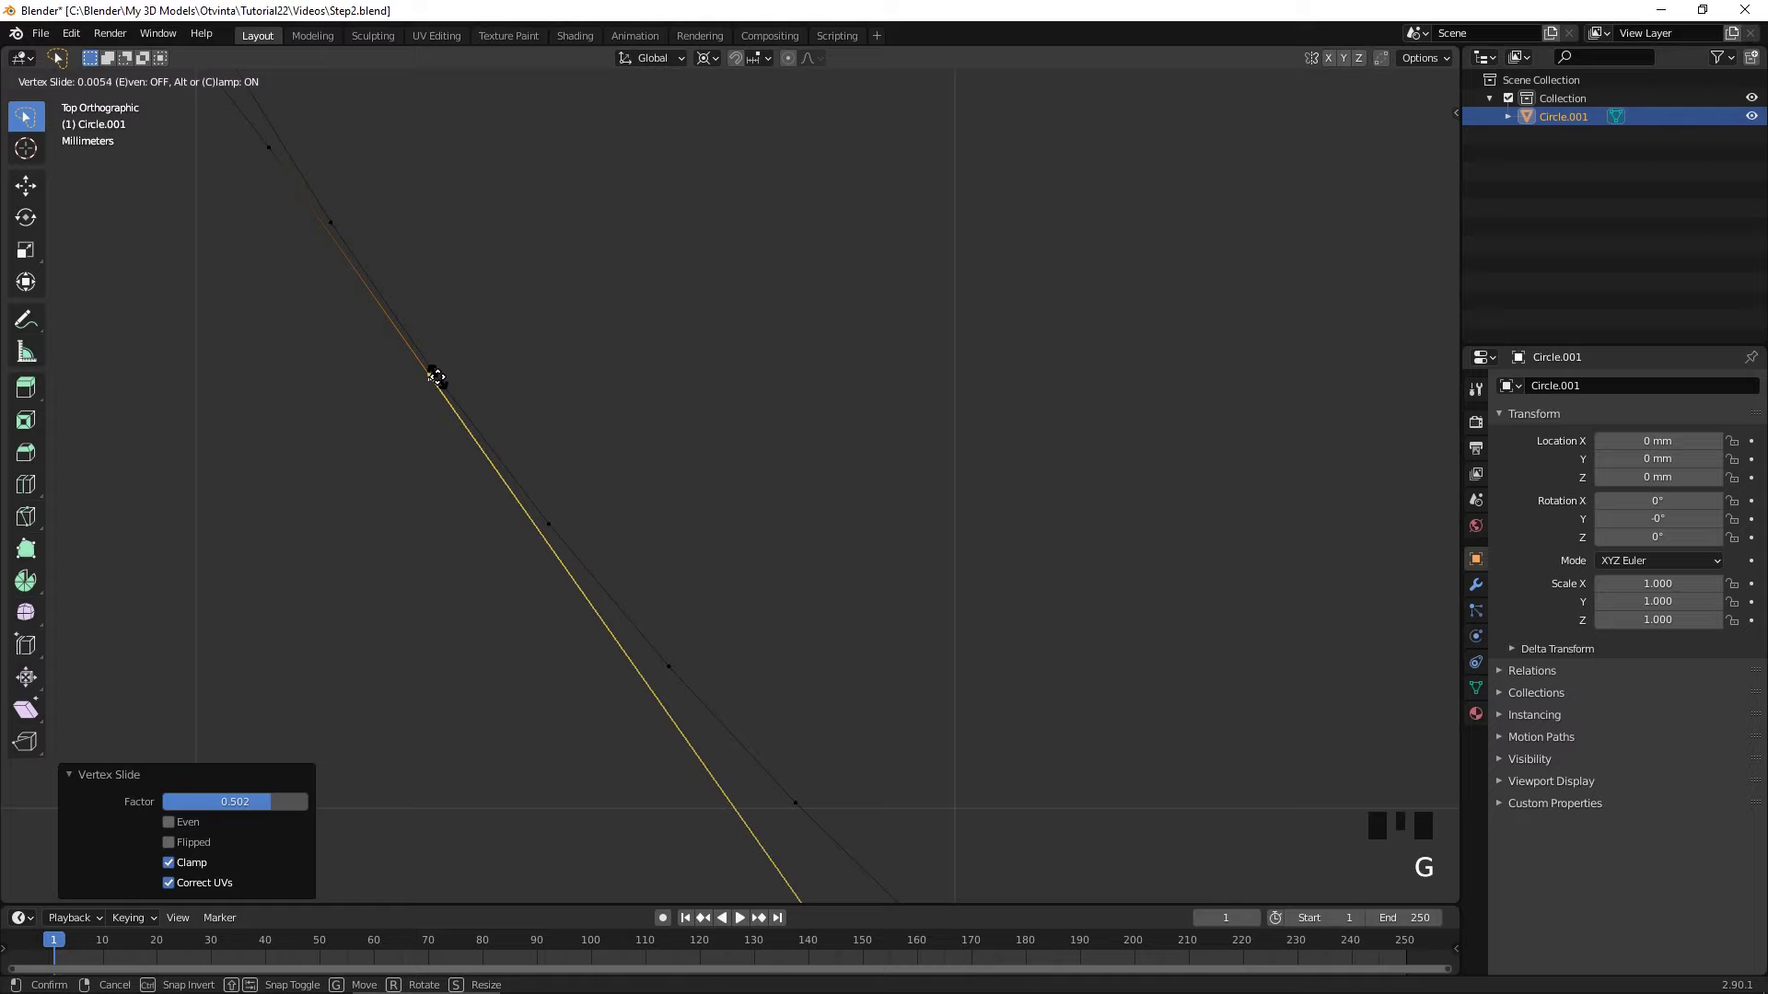
click(438, 372)
click(435, 377)
key(m)
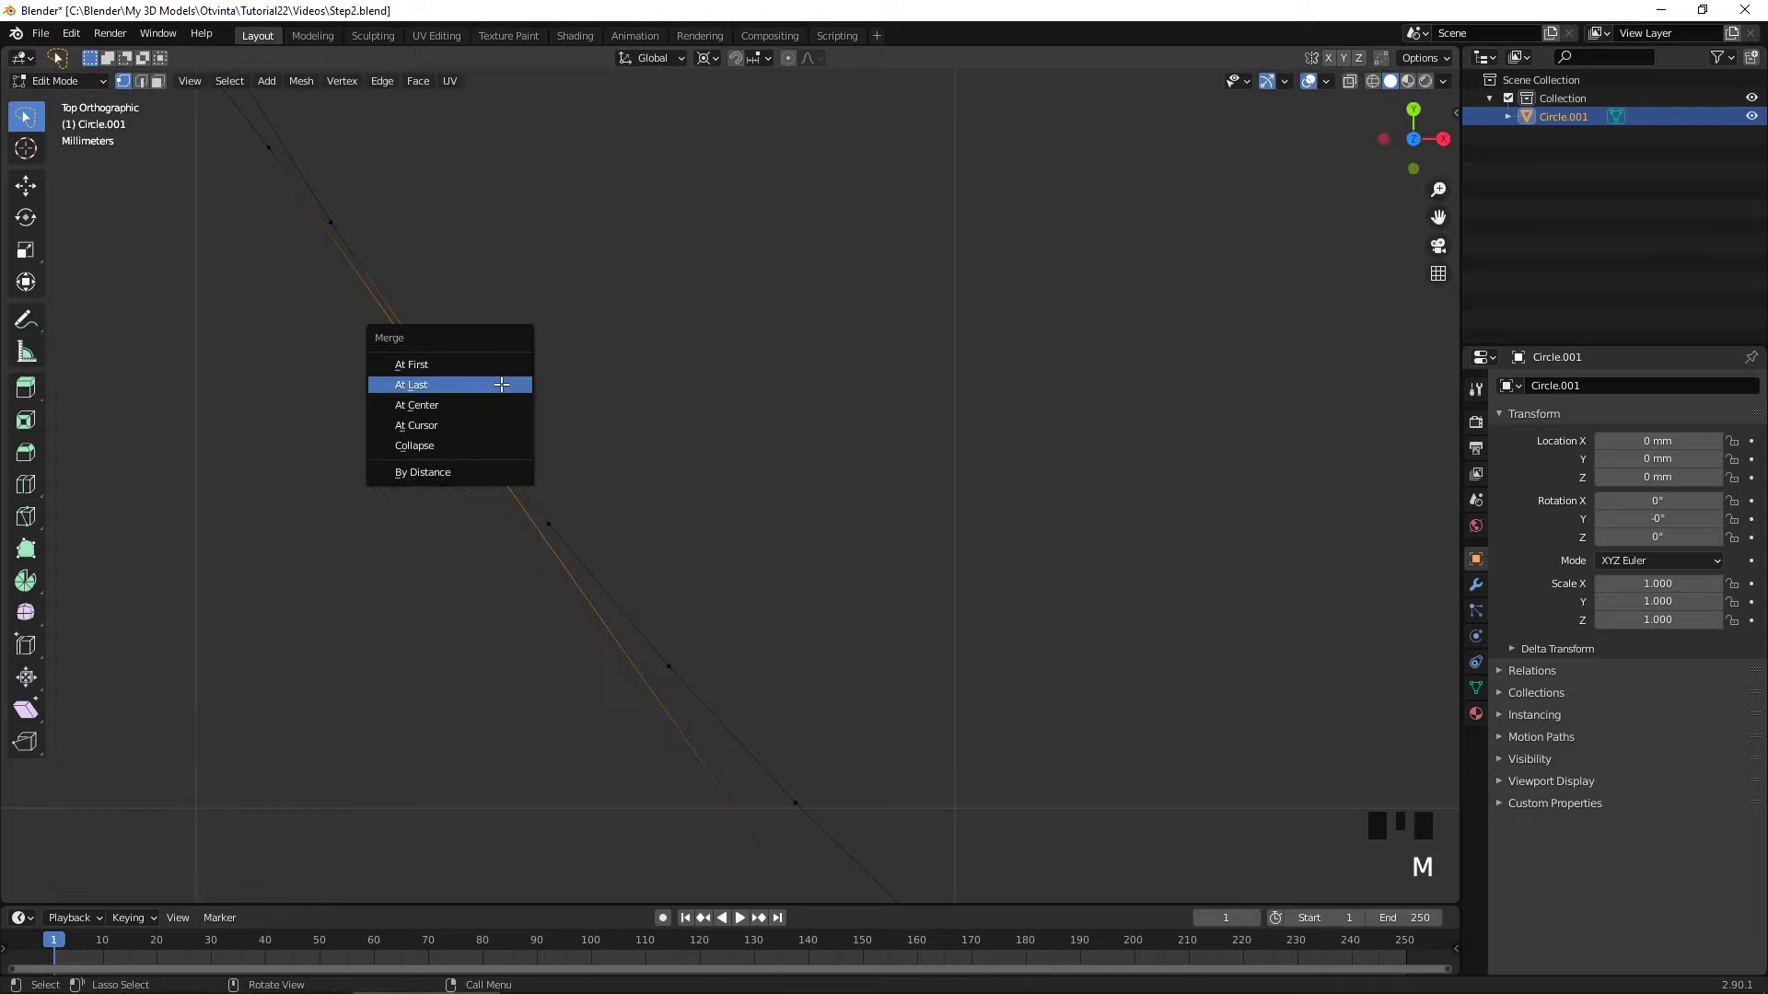
click(430, 379)
scroll(down, 3)
key(e)
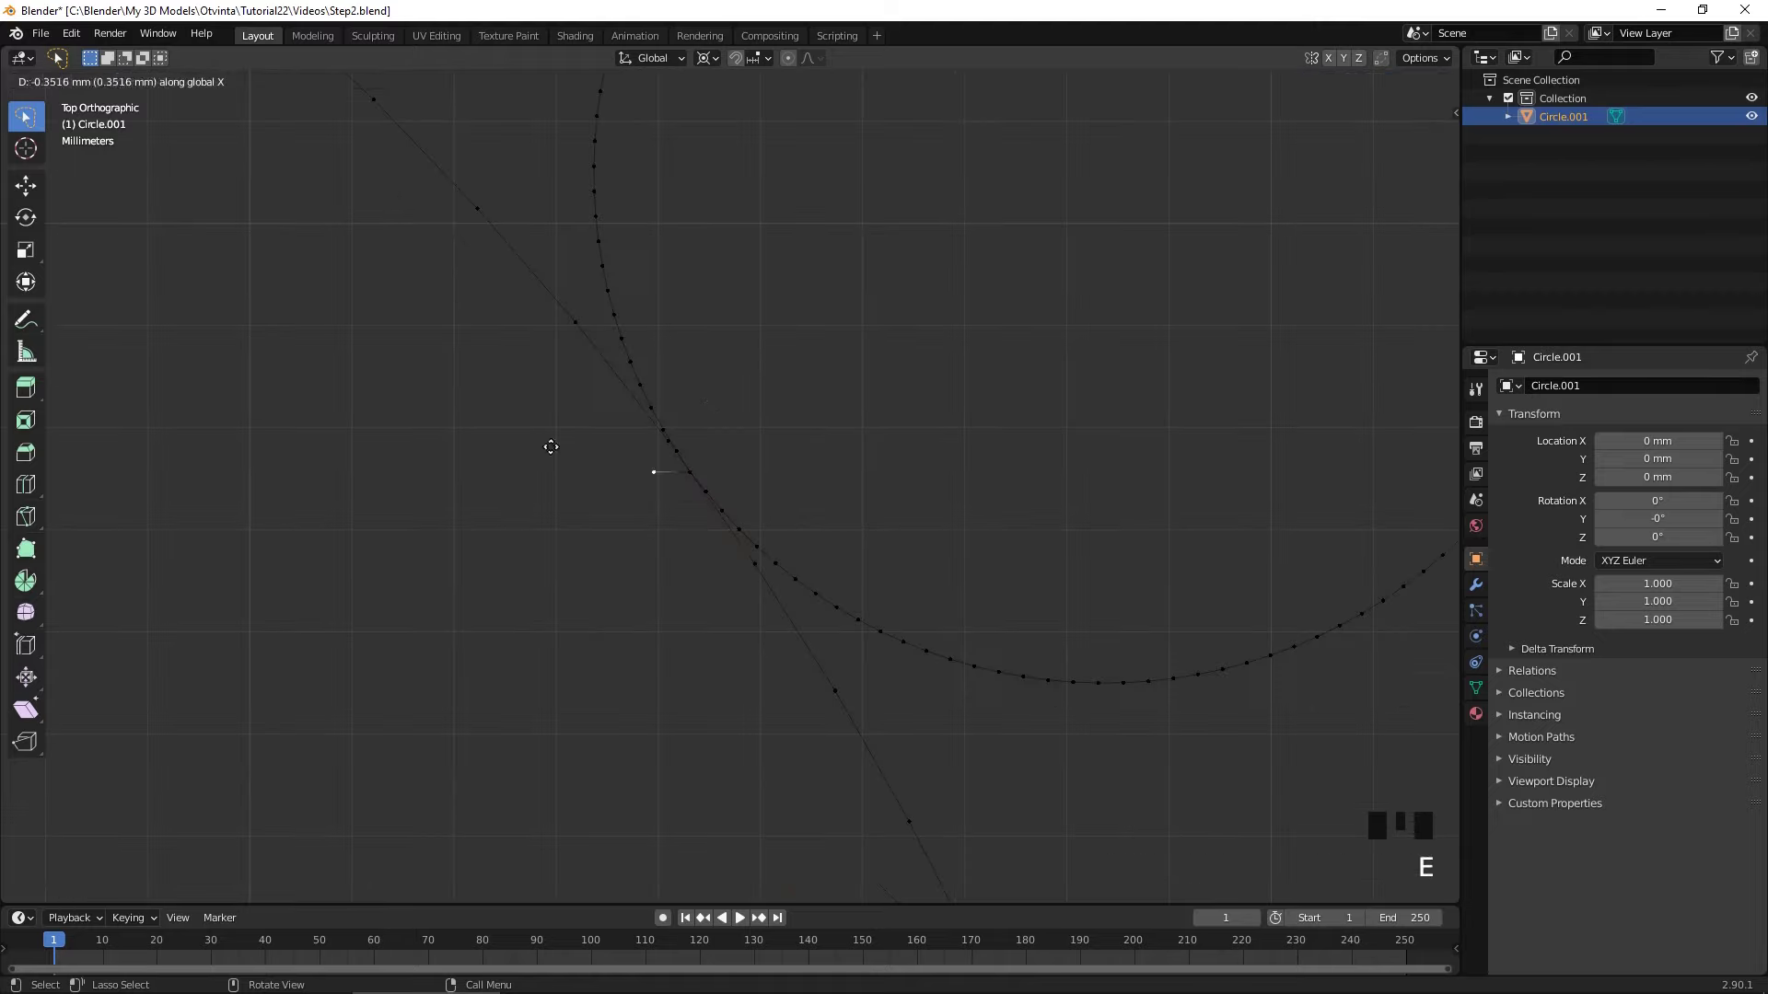
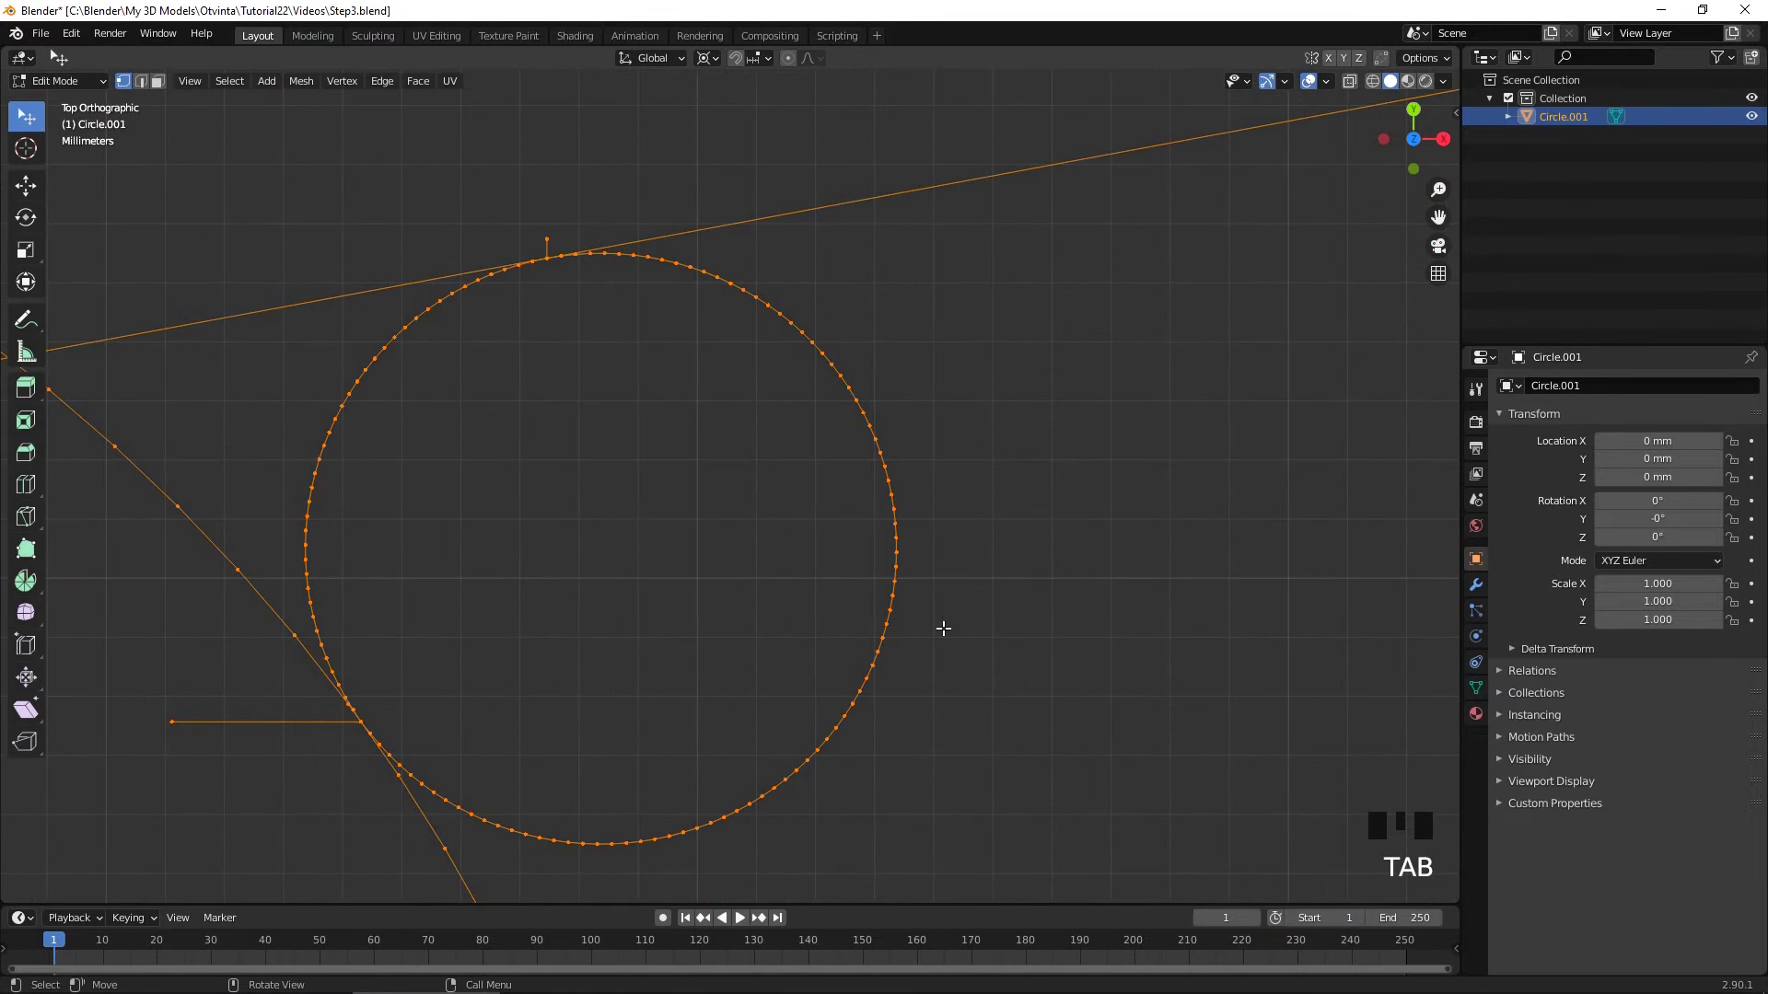
- Grow the selection along the circle's inner portion and delete those vertices, leaving the outer arc
key(alt+a)
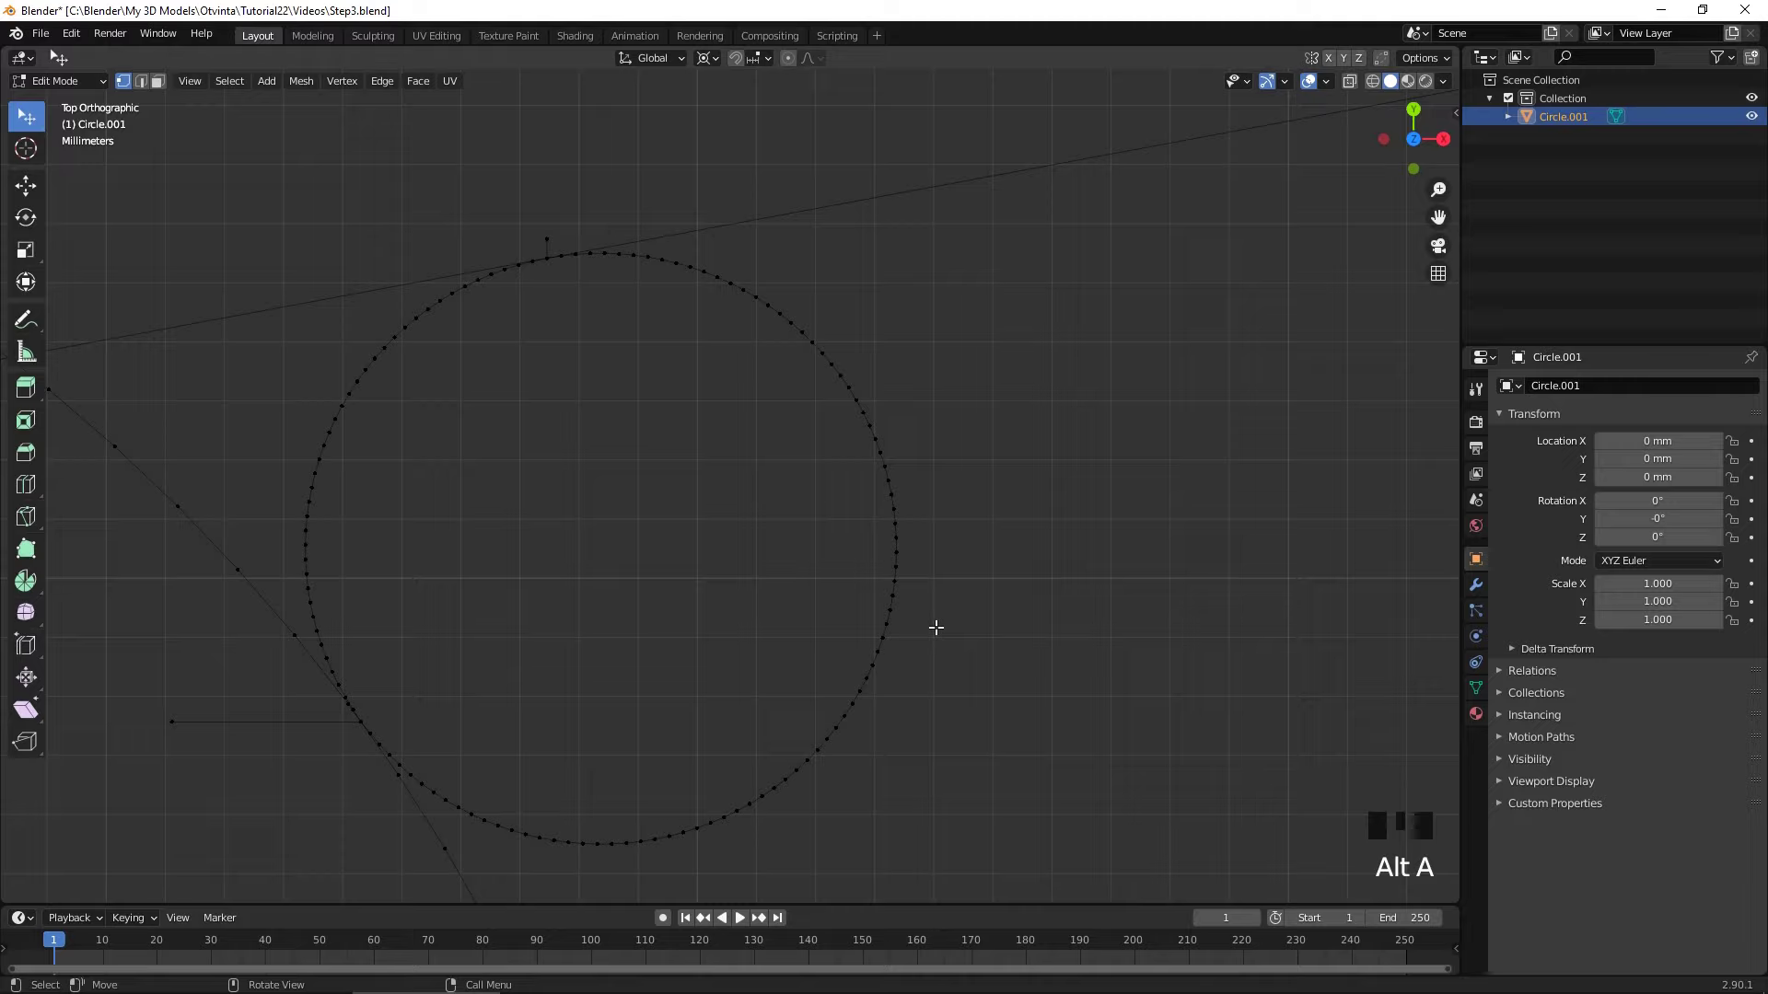
key(ctrl+z)
key(ctrl+KP_Add)
key(ctrl+KP_Add)
key(ctrl+KP_Add)
key(ctrl+KP_Add)
key(ctrl+KP_Add)
key(ctrl+KP_Add)
key(ctrl+KP_Add)
key(ctrl+KP_Add)
key(x)
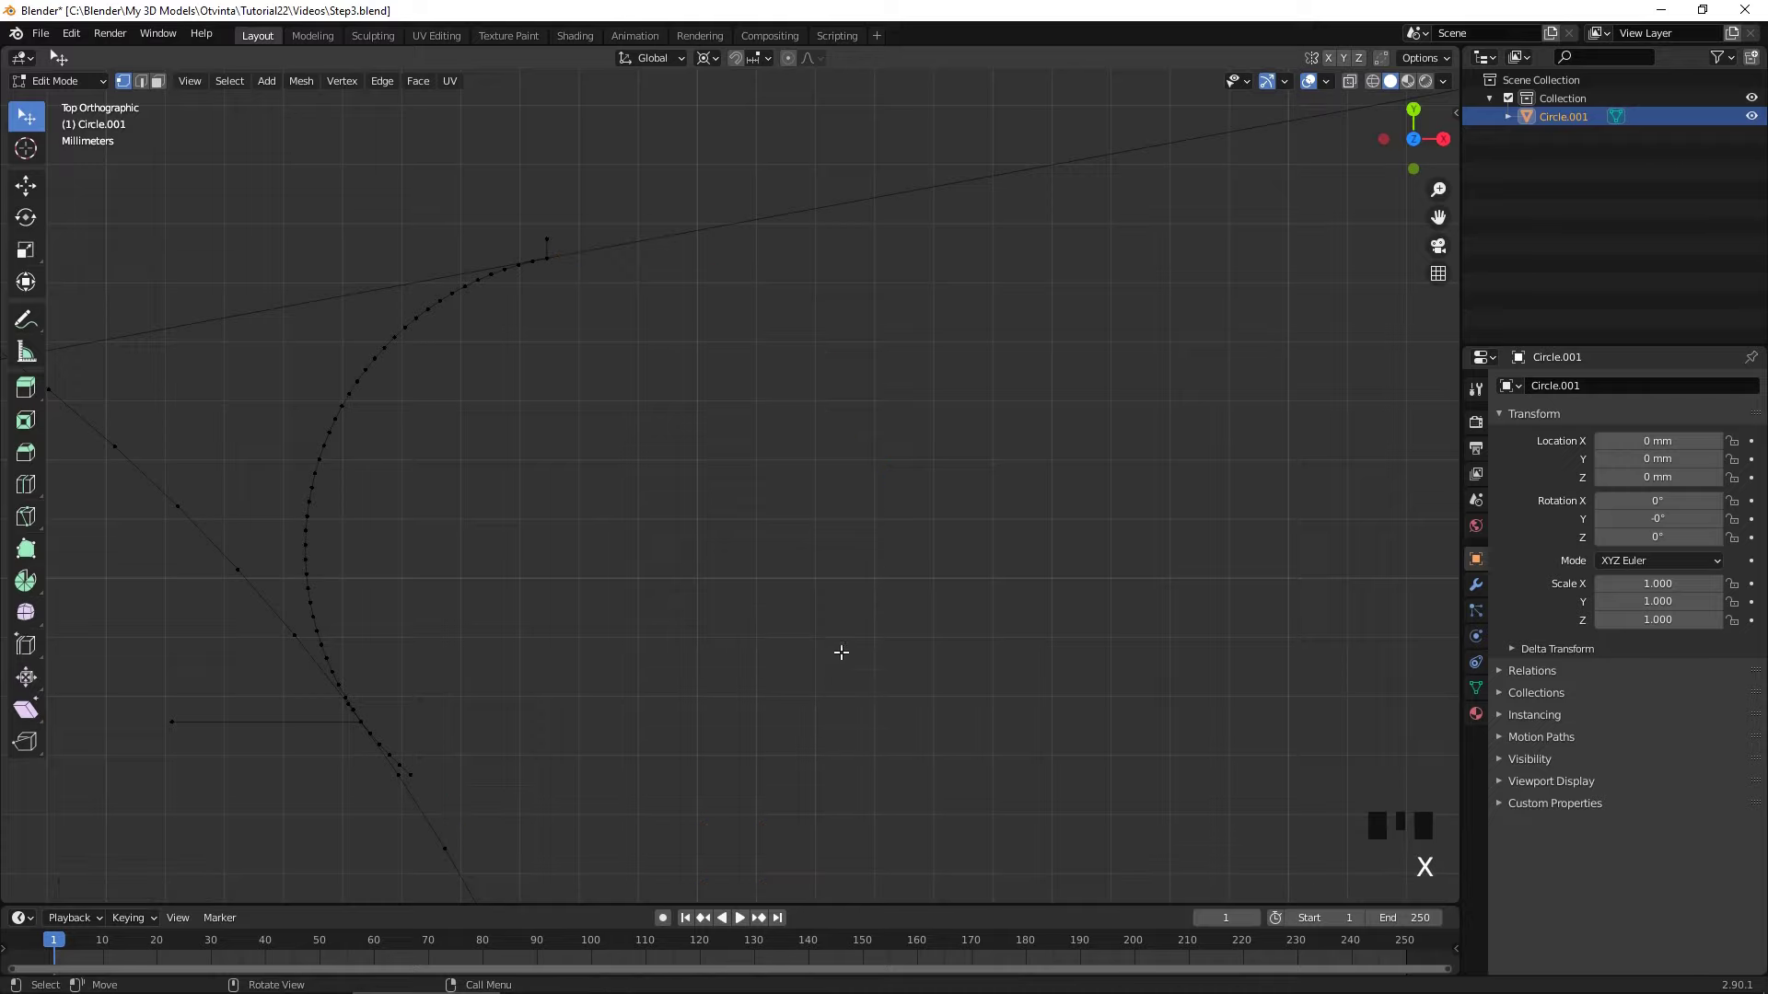
- Select the lower arc end vertex at the tangent junction and grow the selection along the arc
drag(638, 474, 623, 559)
scroll(up, 3)
drag(438, 744, 503, 627)
click(504, 627)
key(ctrl+KP_Add)
key(ctrl+KP_Add)
key(ctrl+KP_Add)
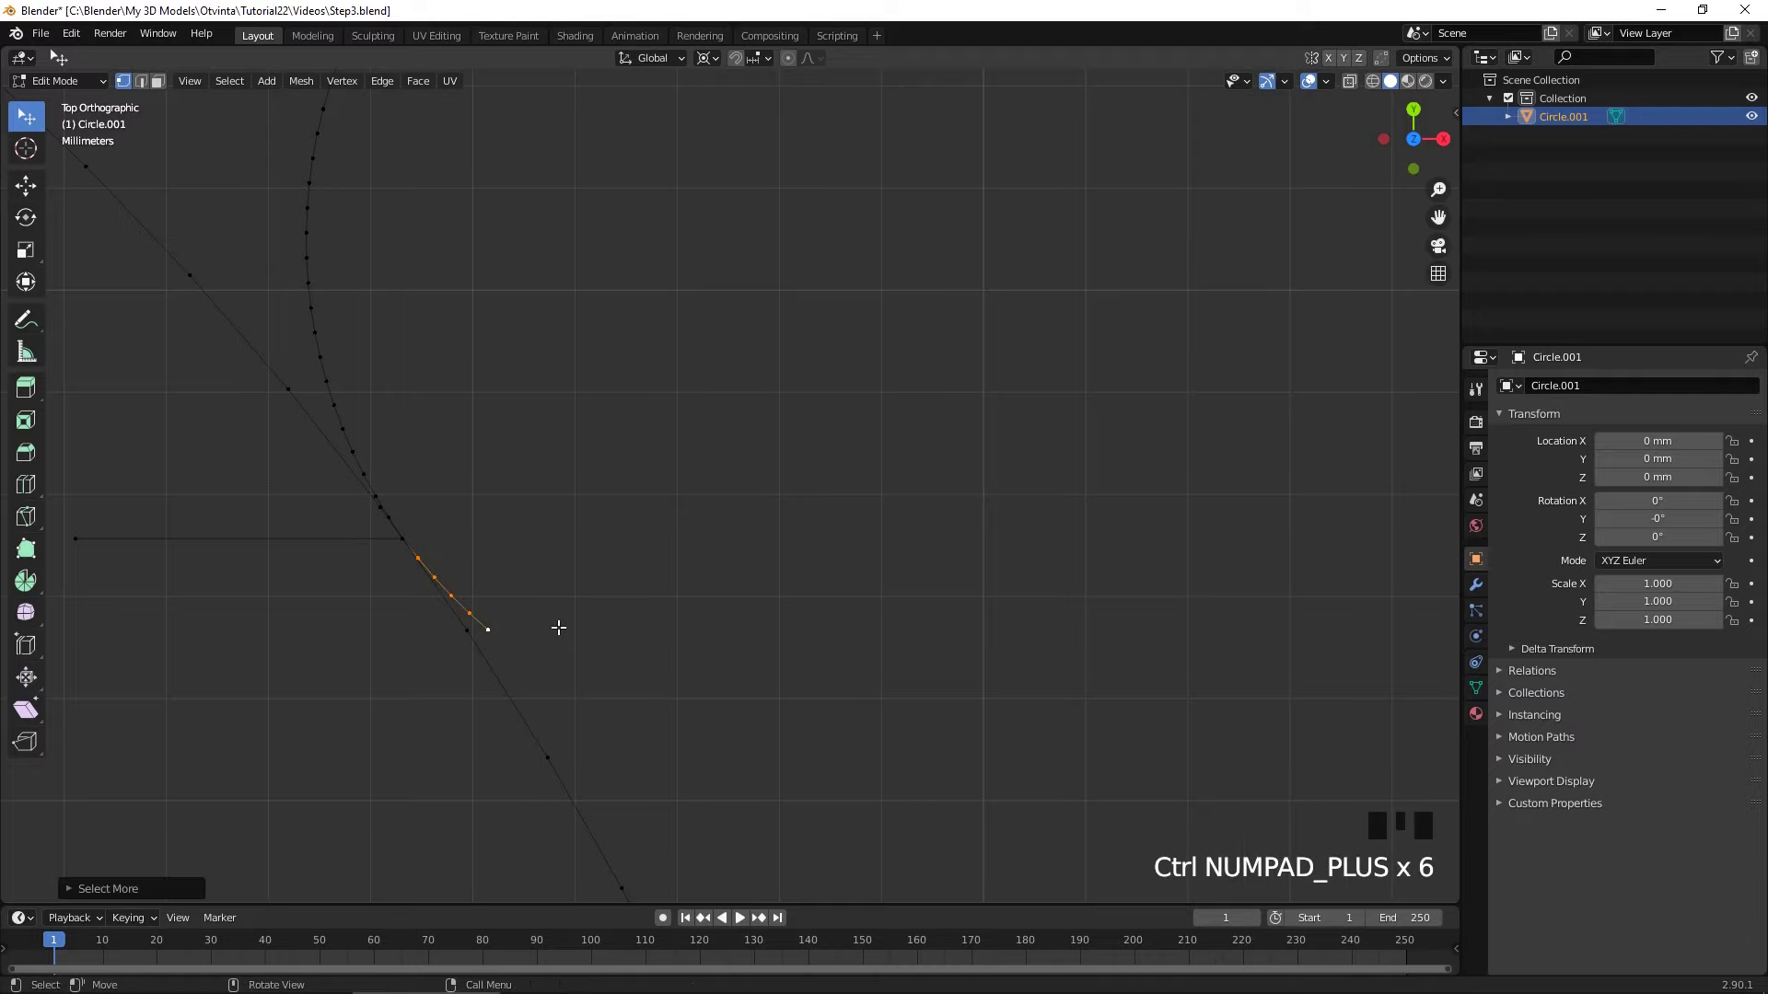
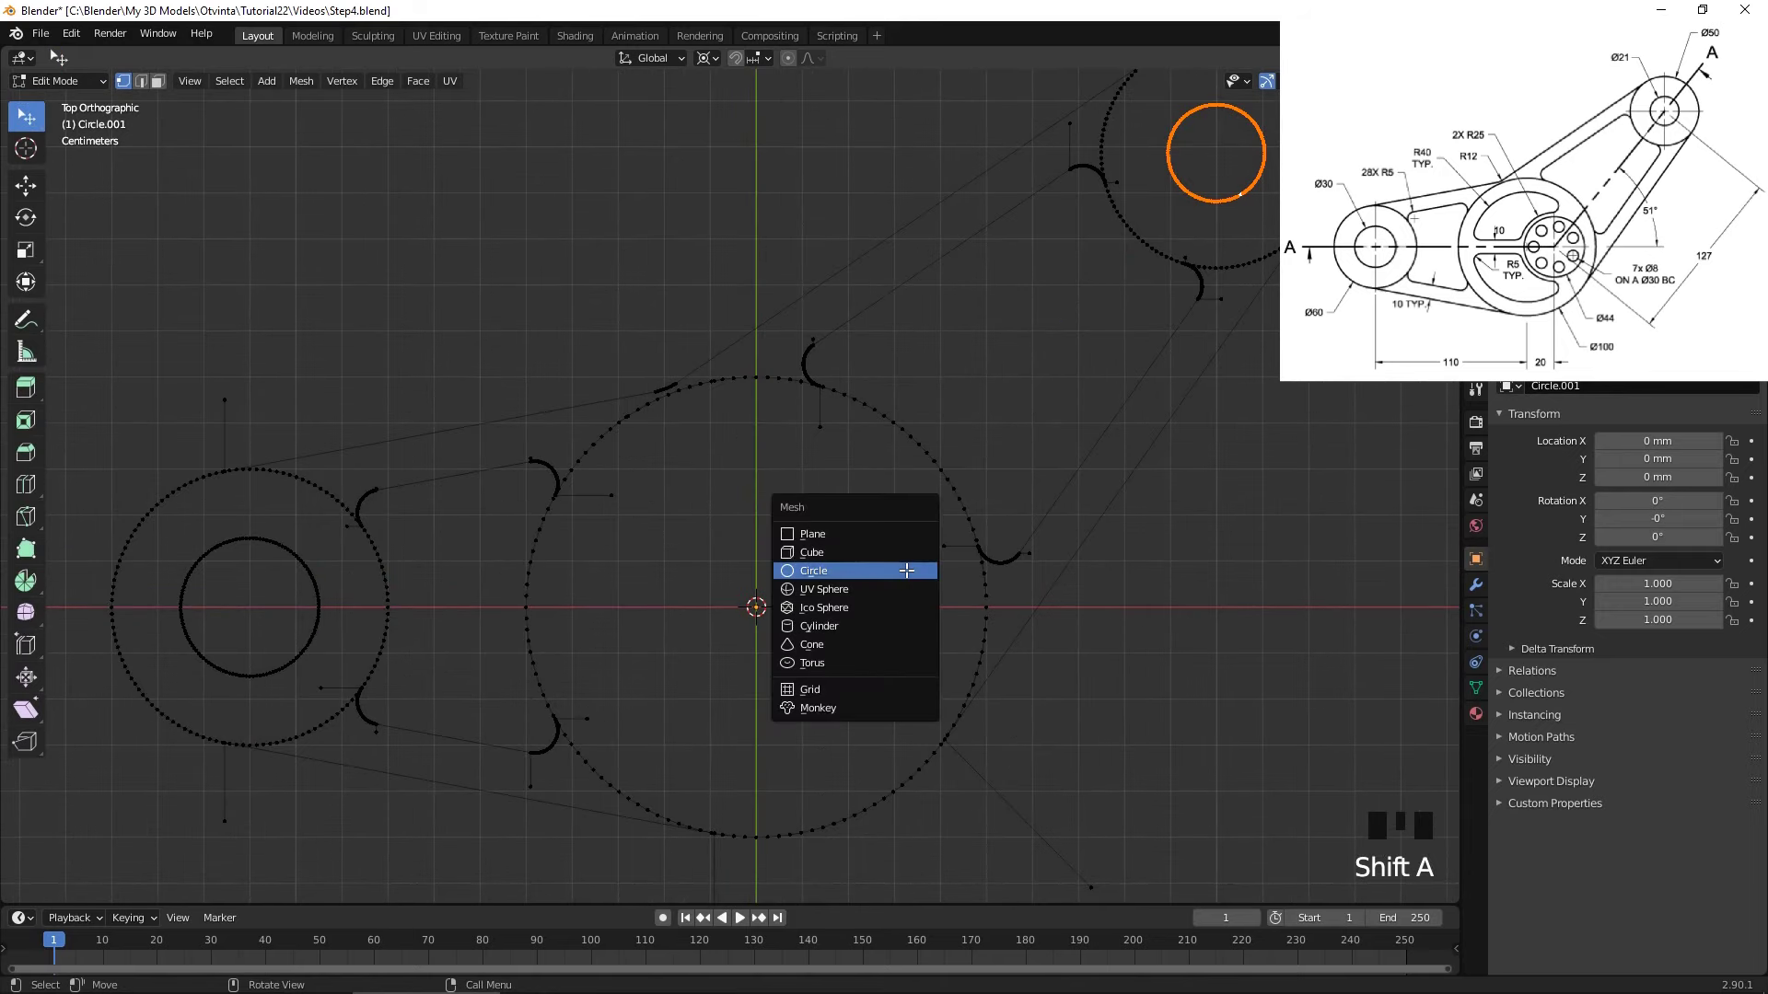
- Merge the vertices at the hub centre and move/extrude edges along X to form a horizontal centre line
key(m)
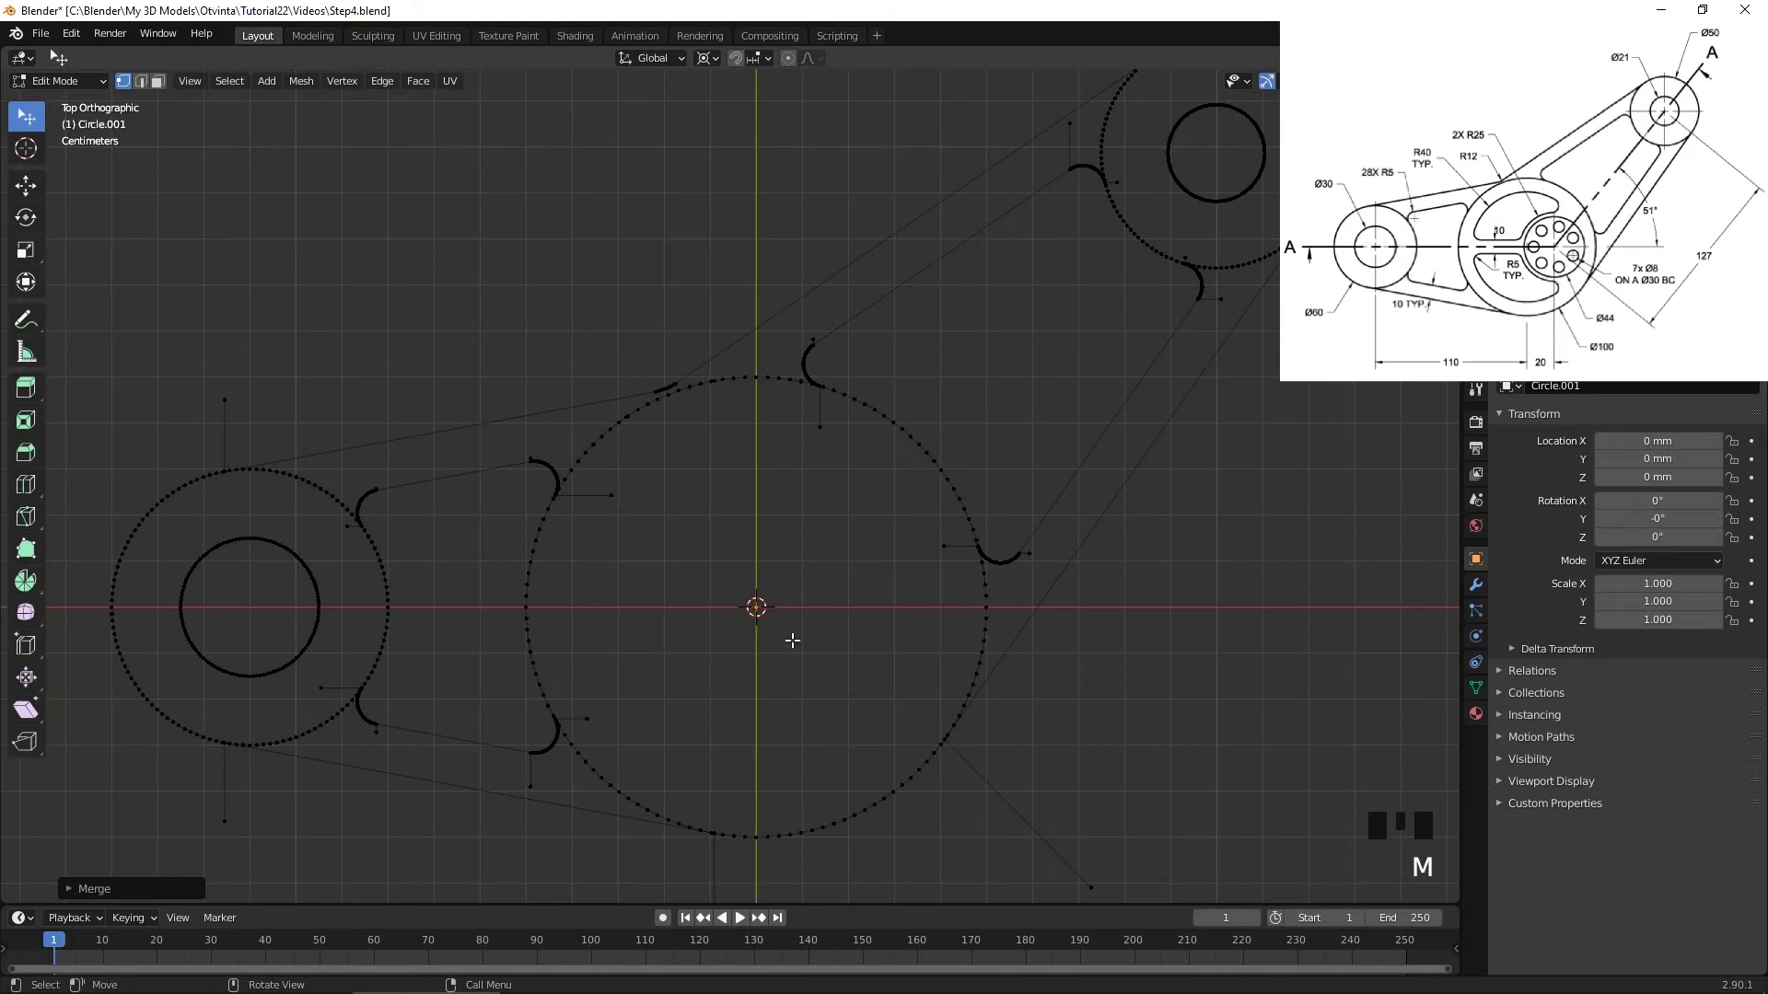
key(g)
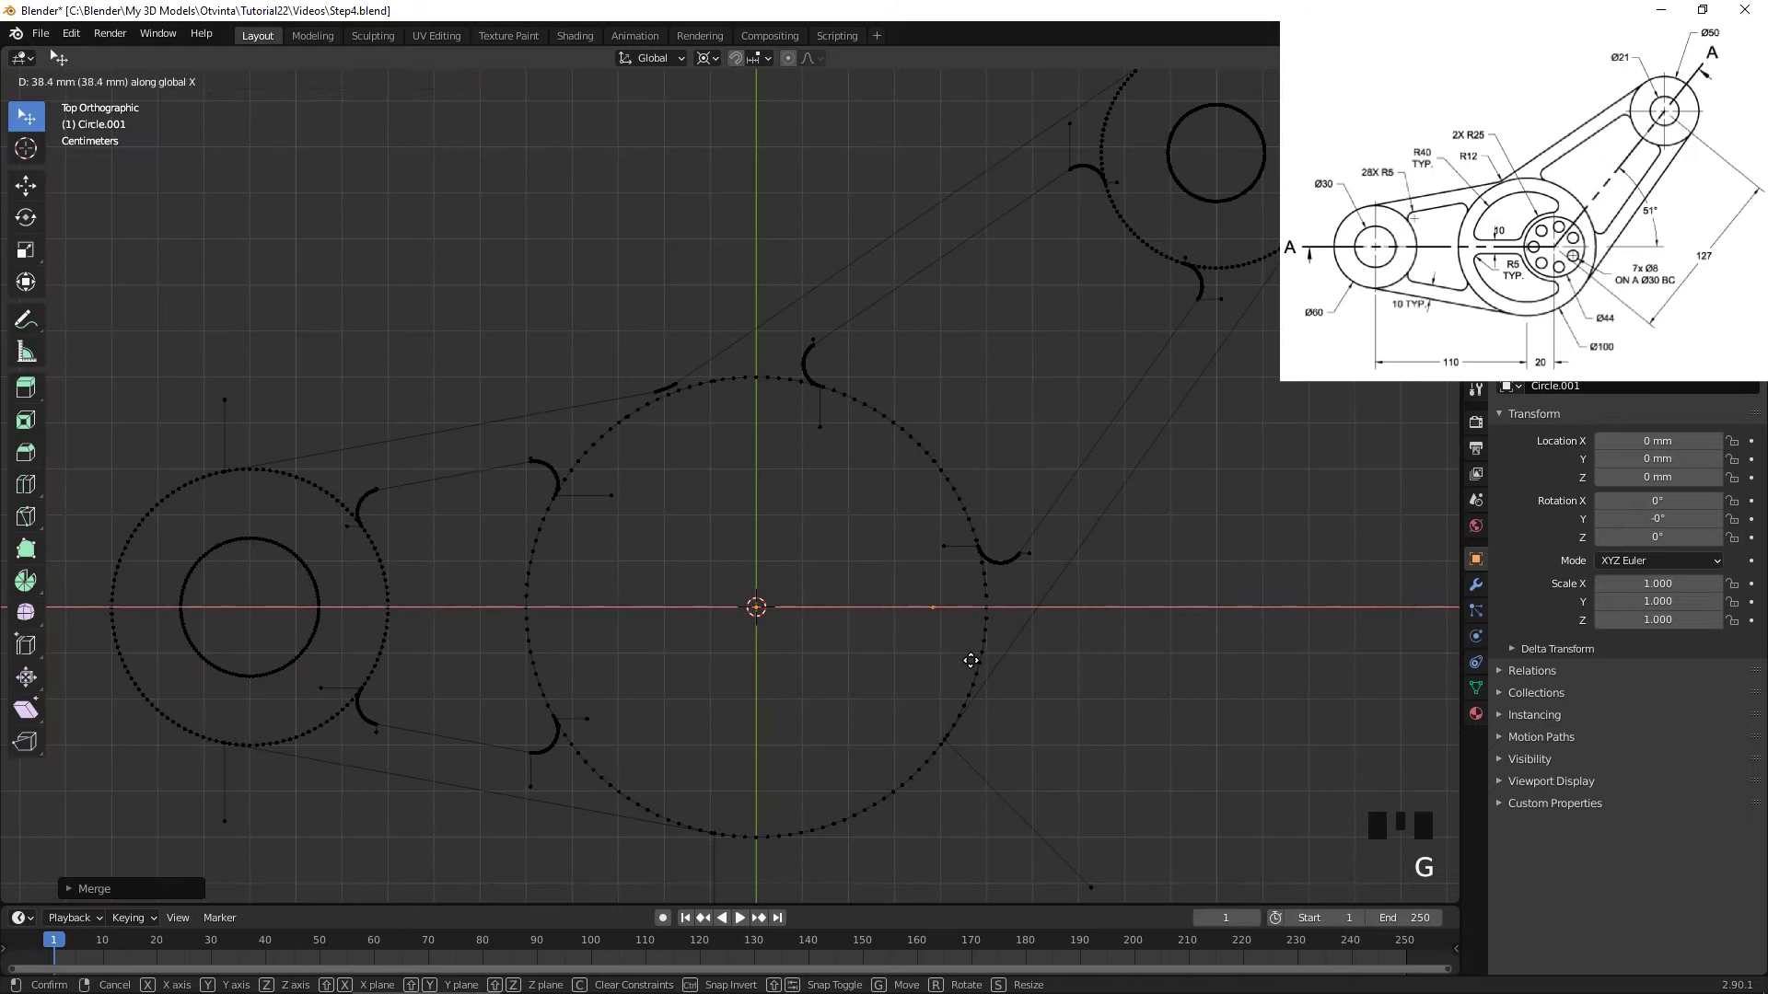
key(e)
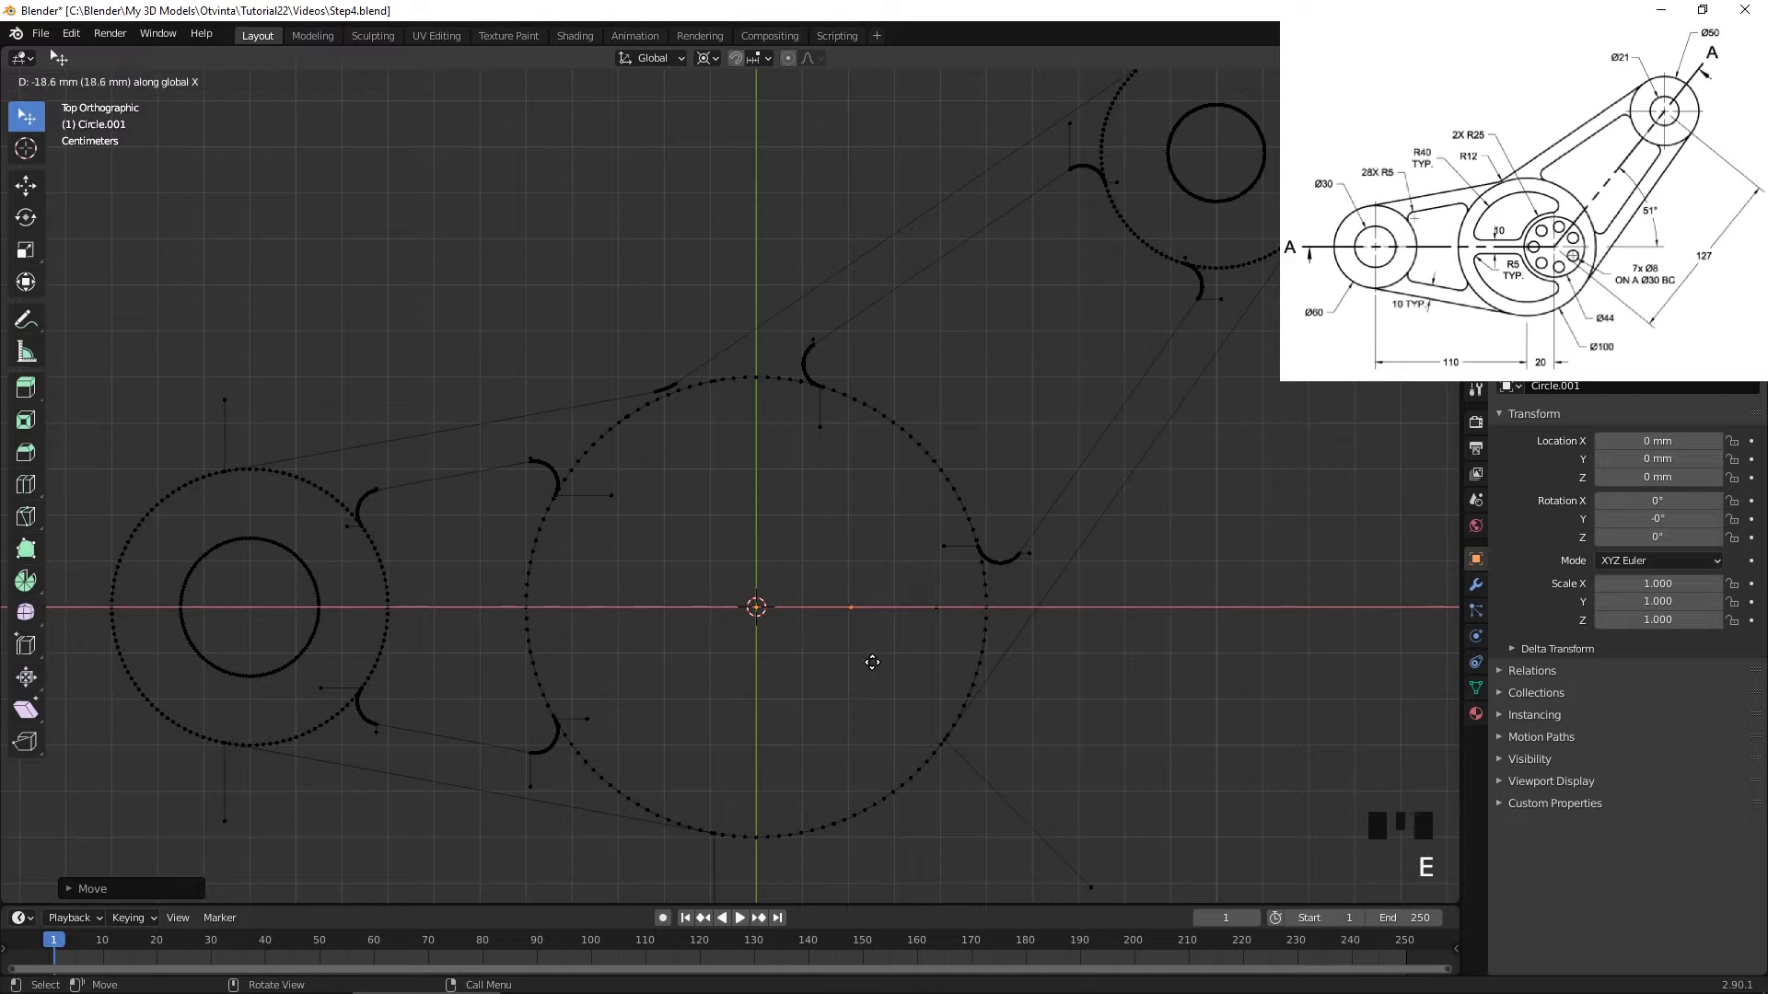
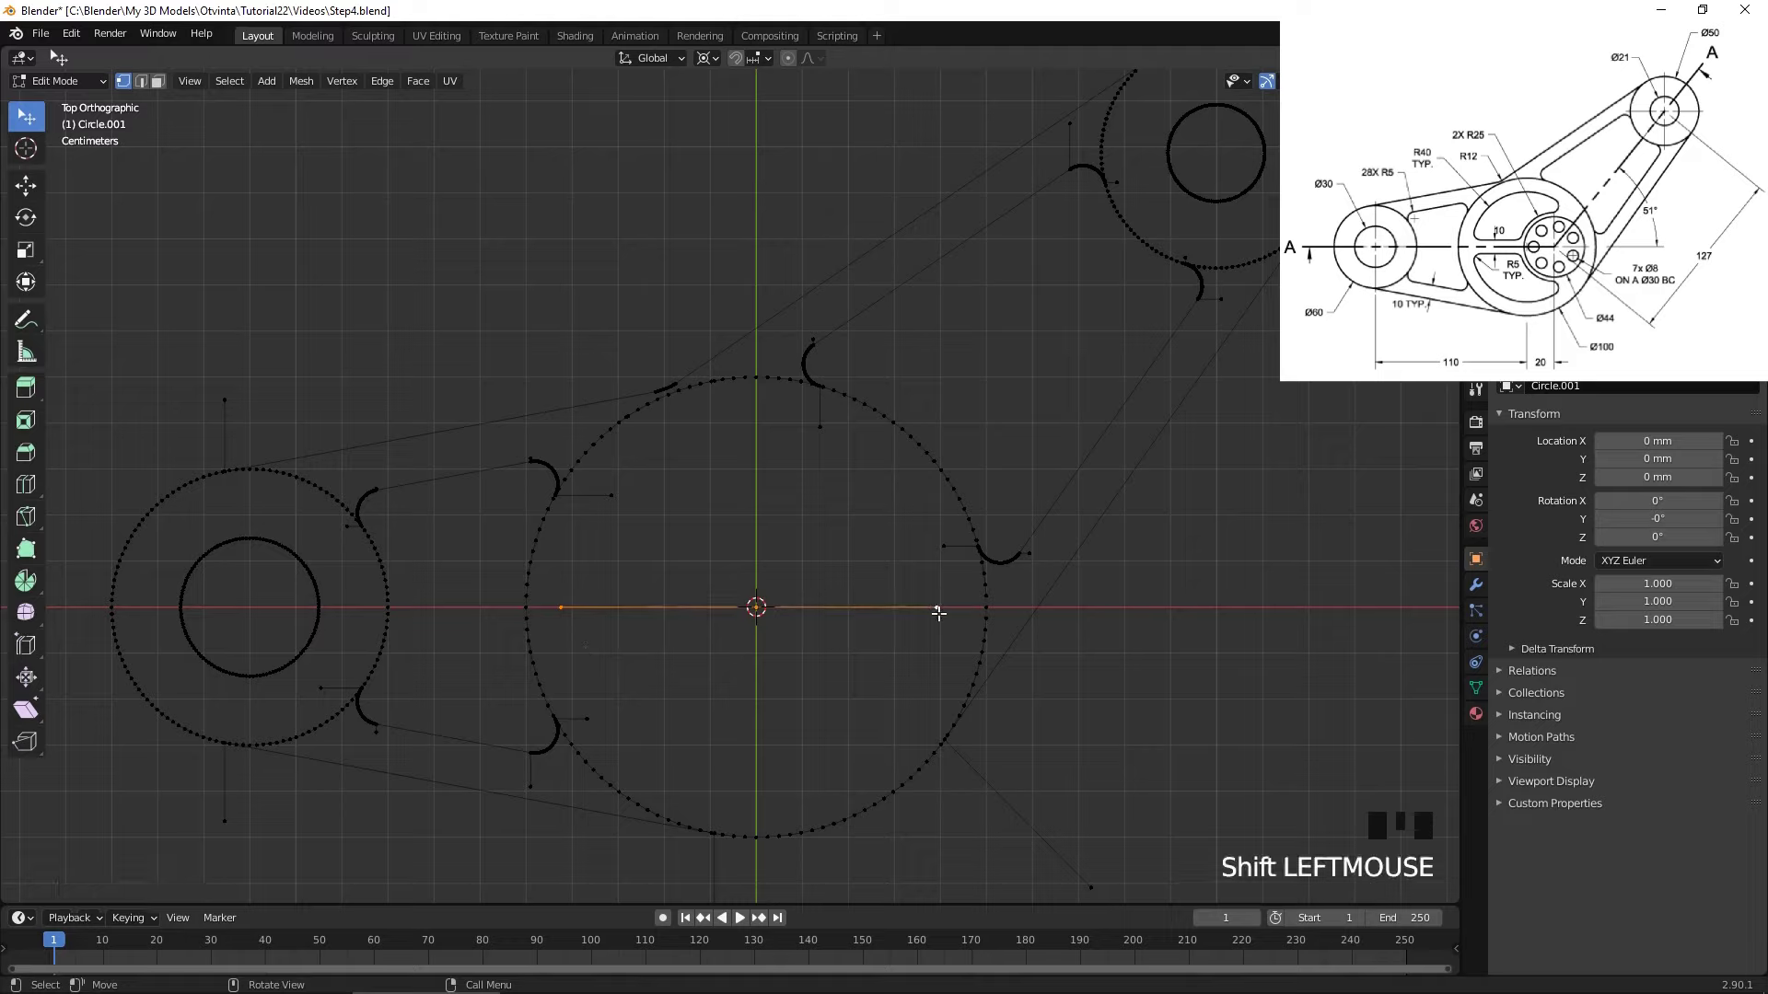
key(g)
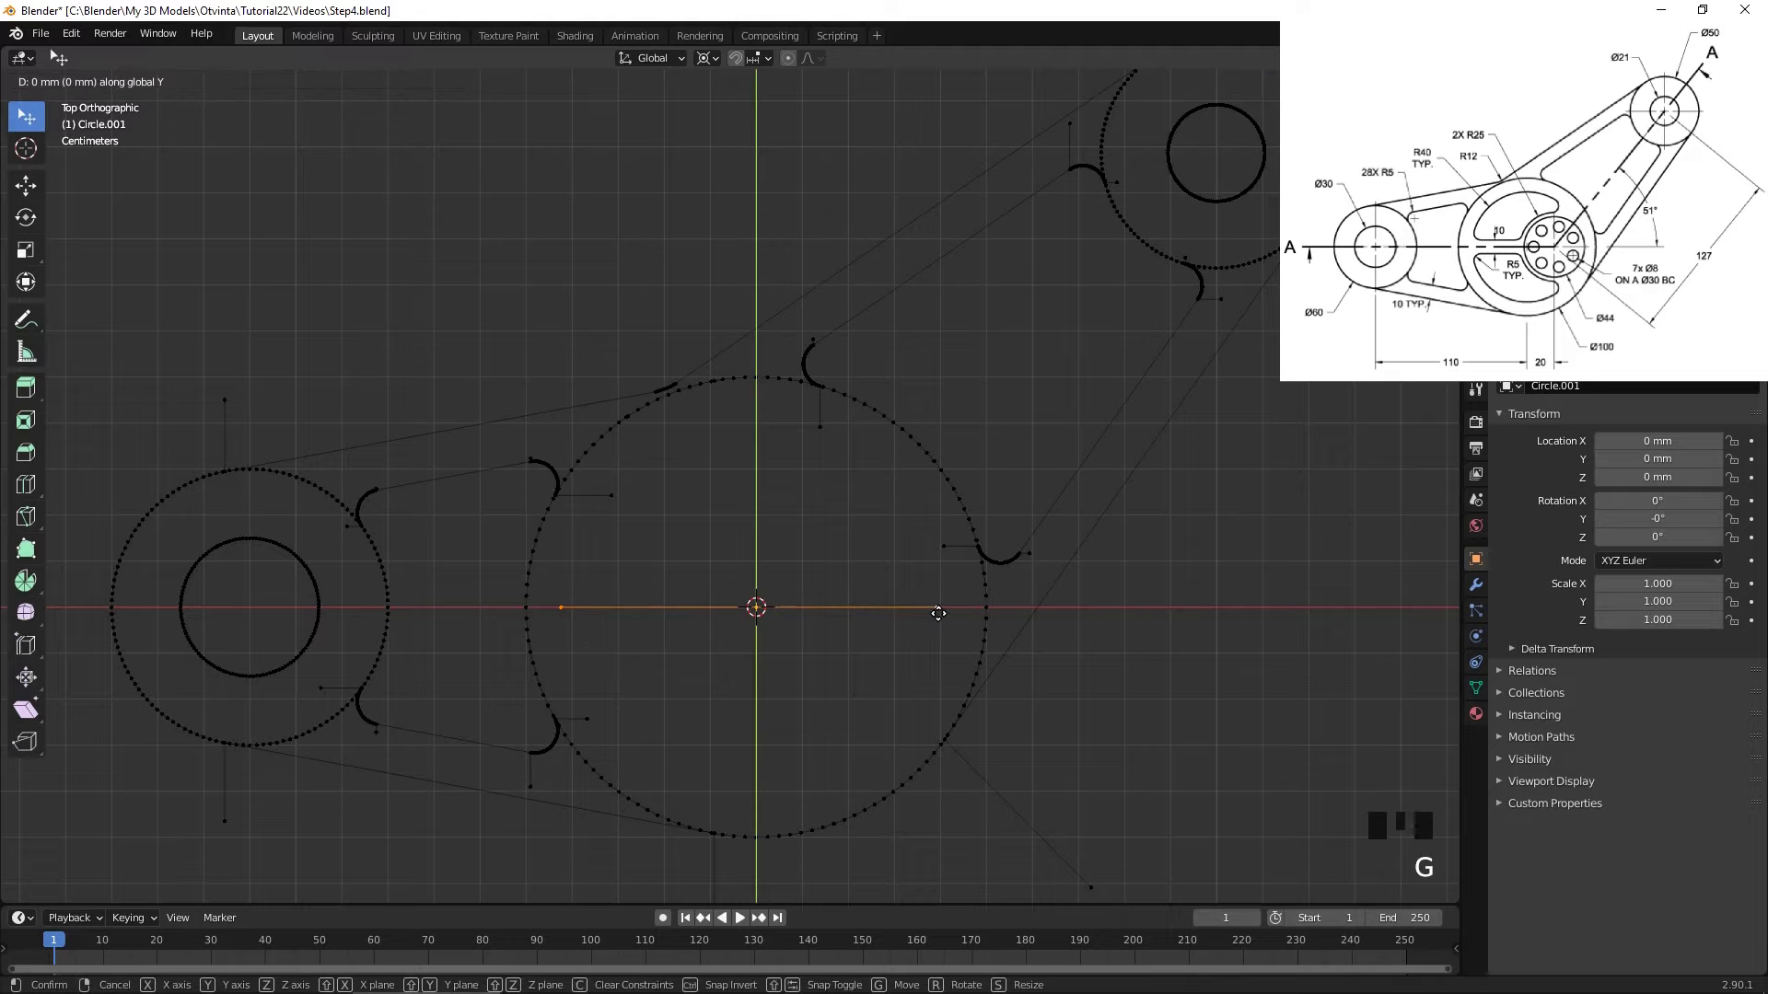
- Add a 128-vertex 40 mm-radius circle at the centre and a 5 mm circle 10 mm above it, then shift it sideways
key(shift+a)
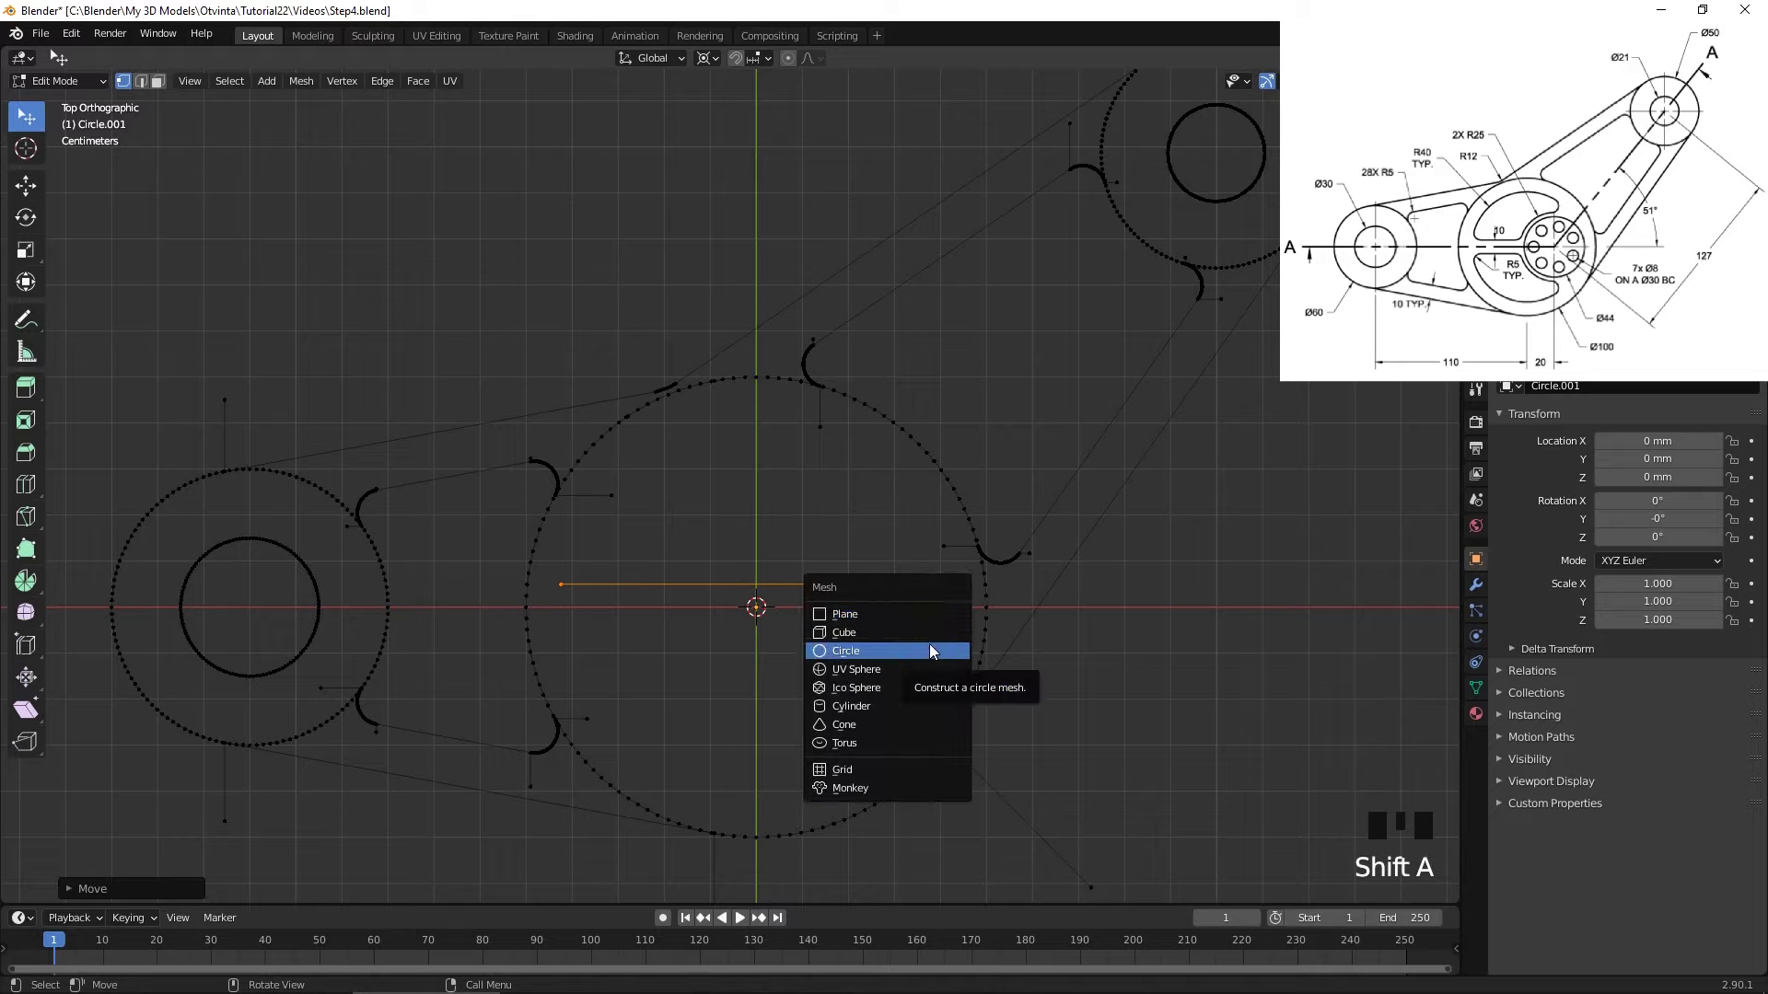
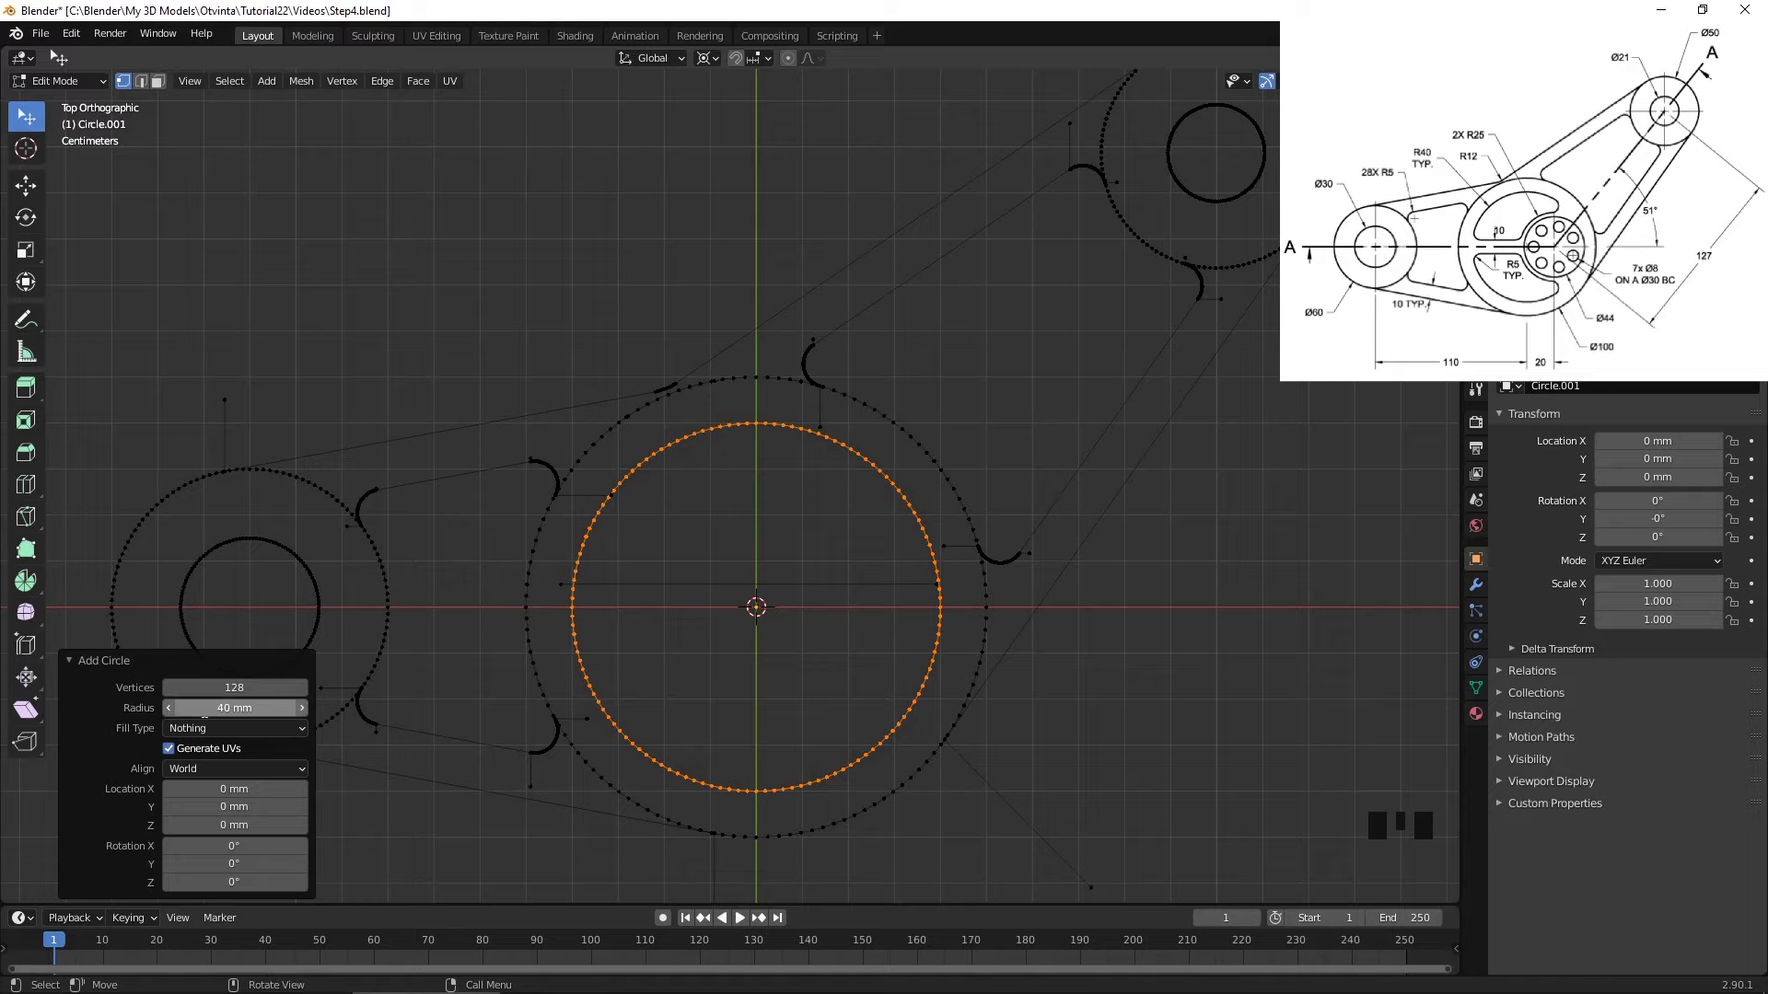
key(shift+a)
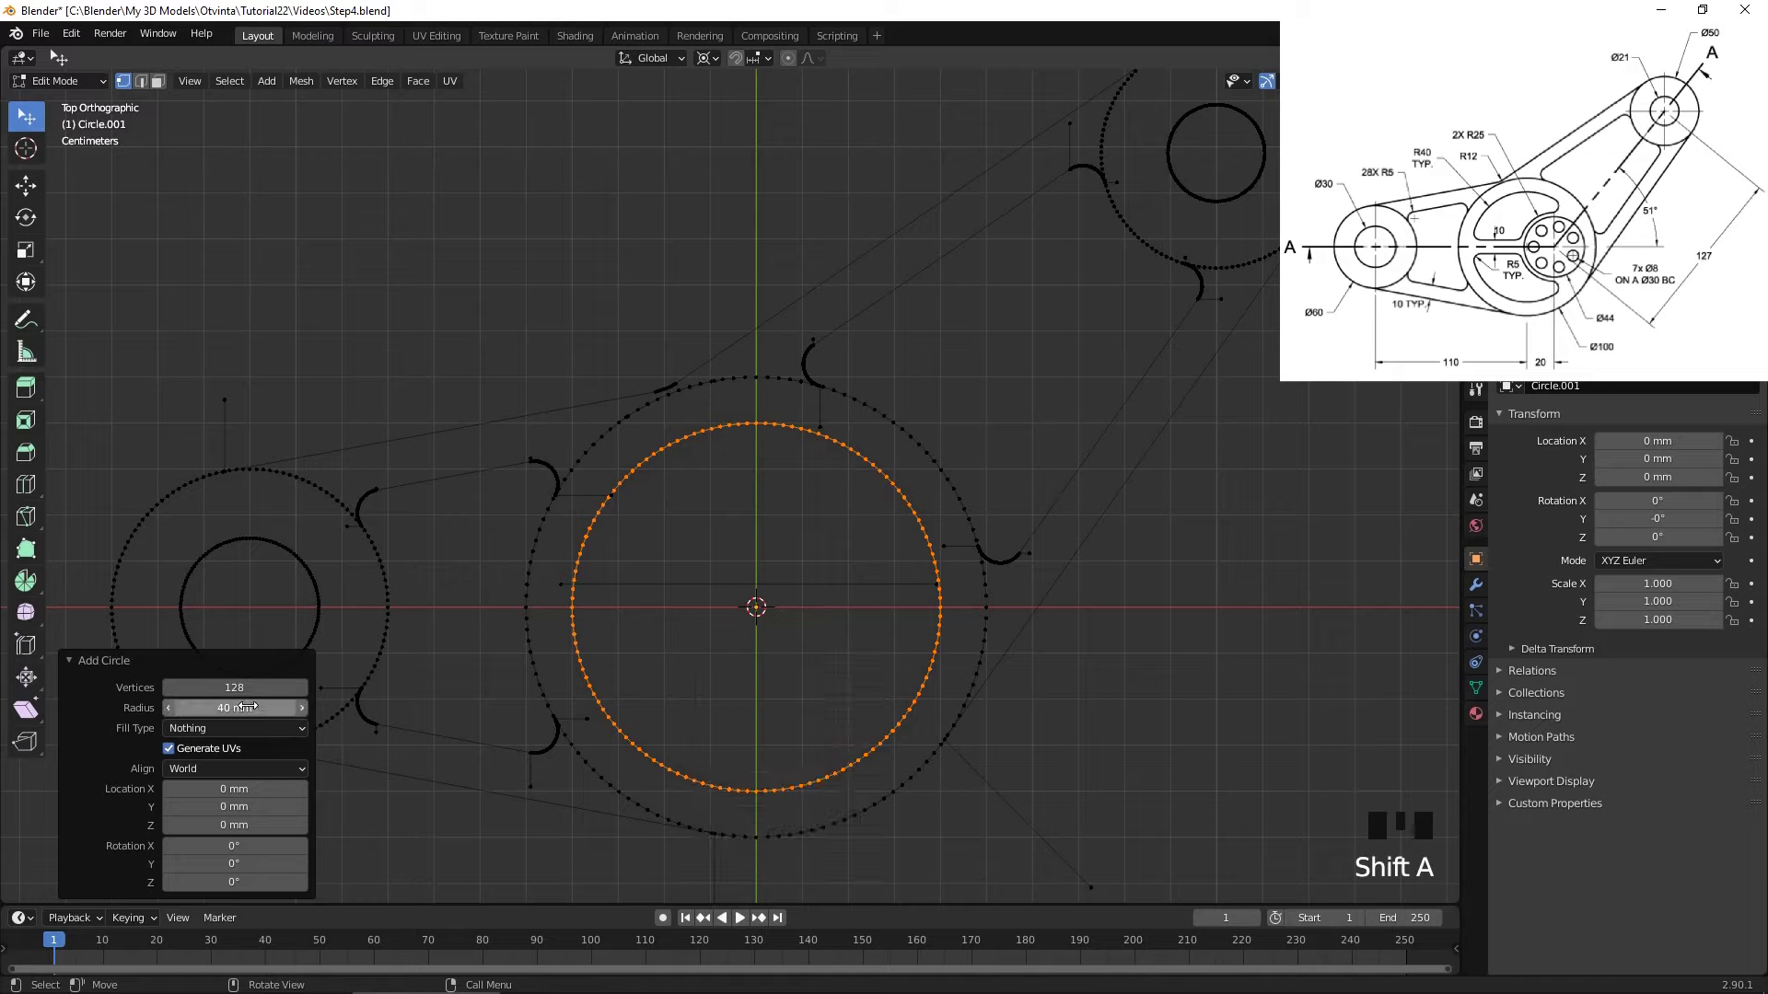
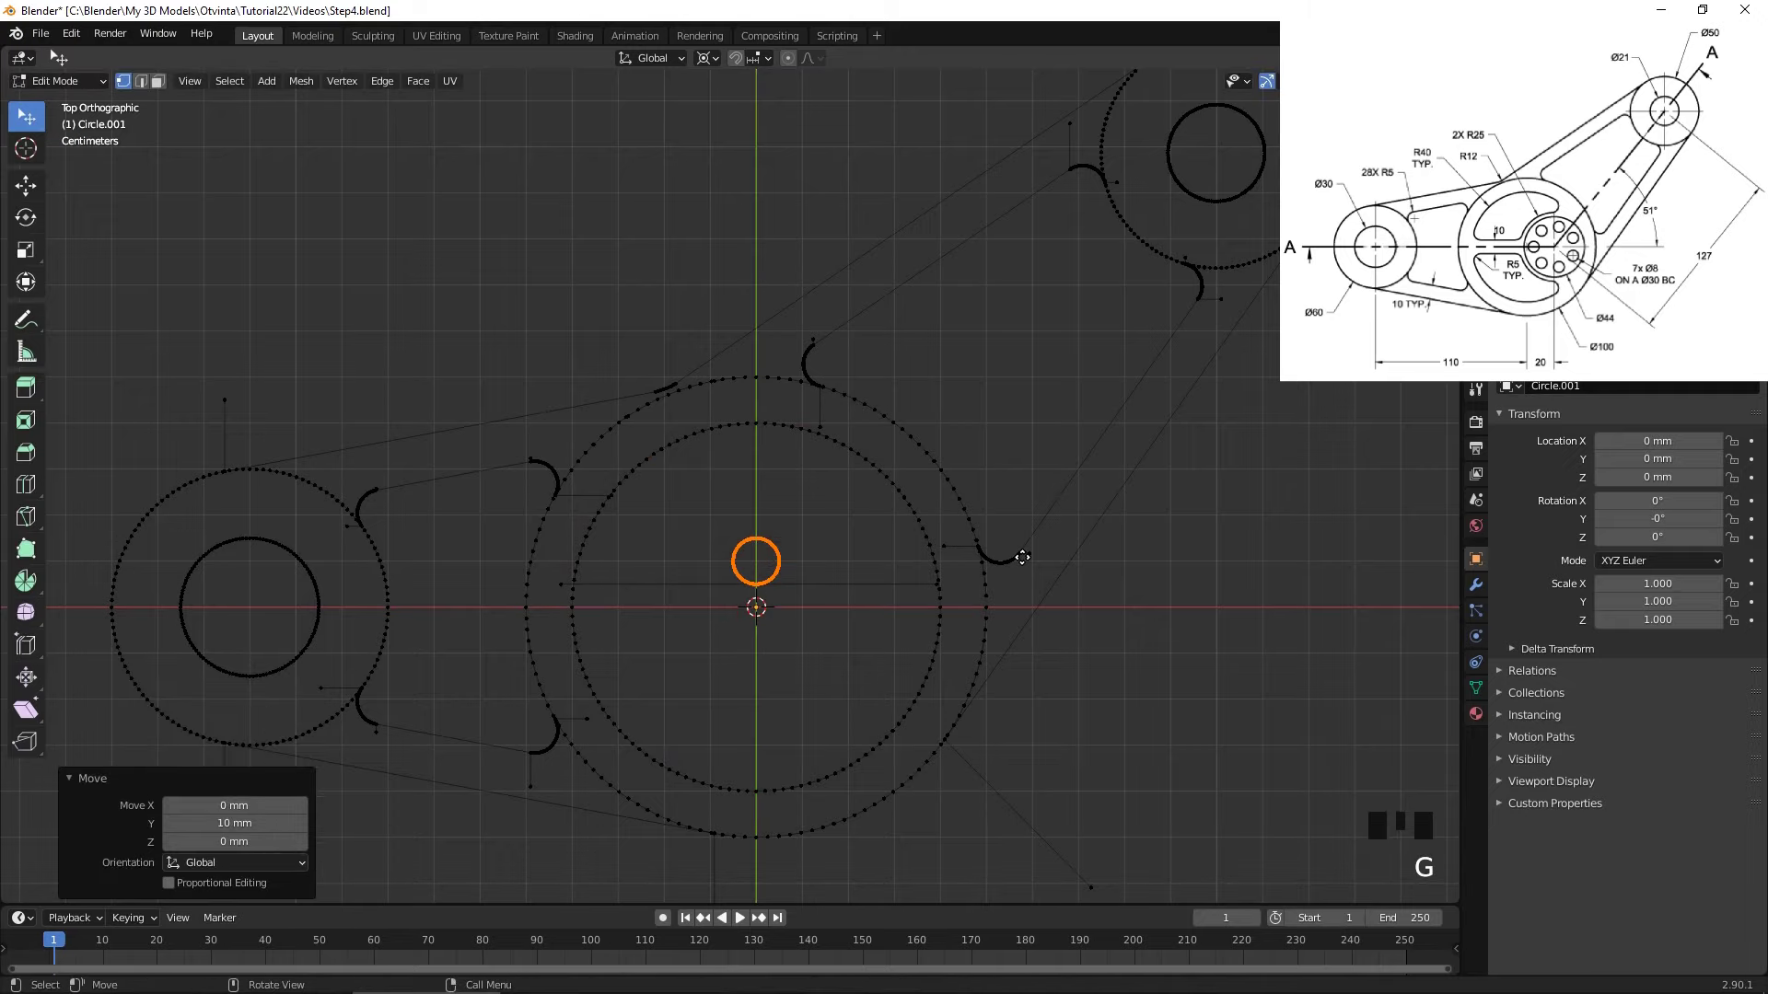
scroll(up, 3)
key(g)
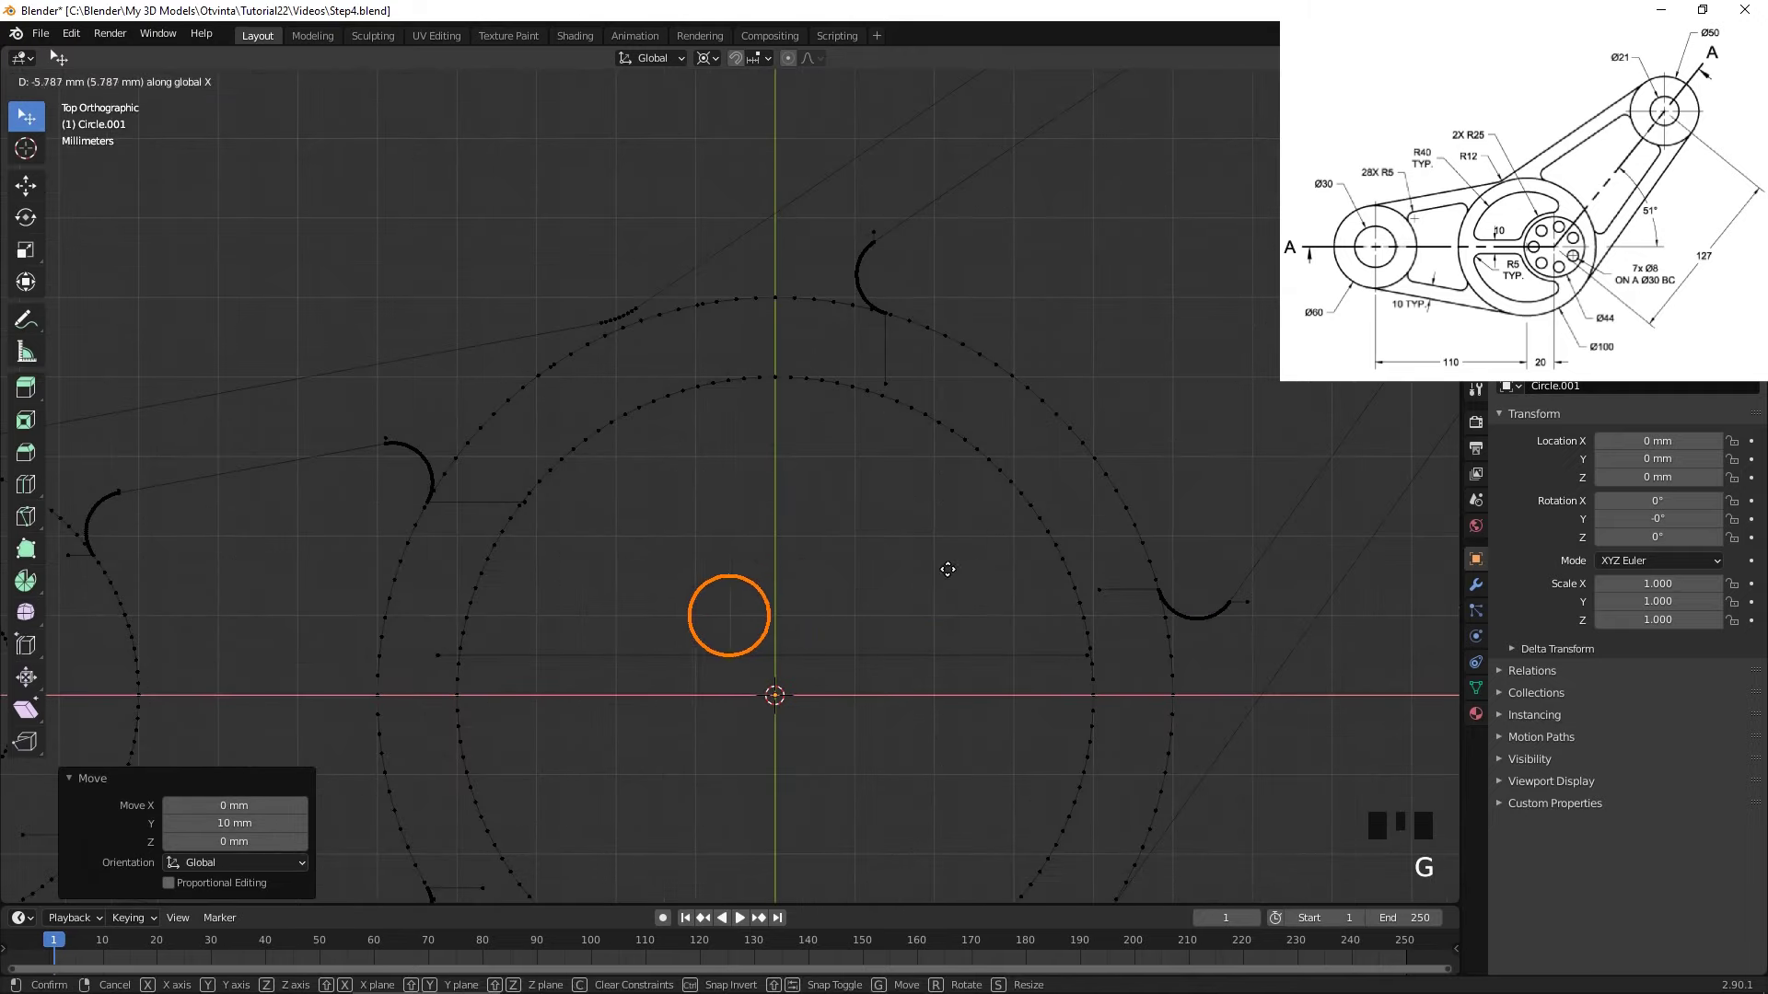
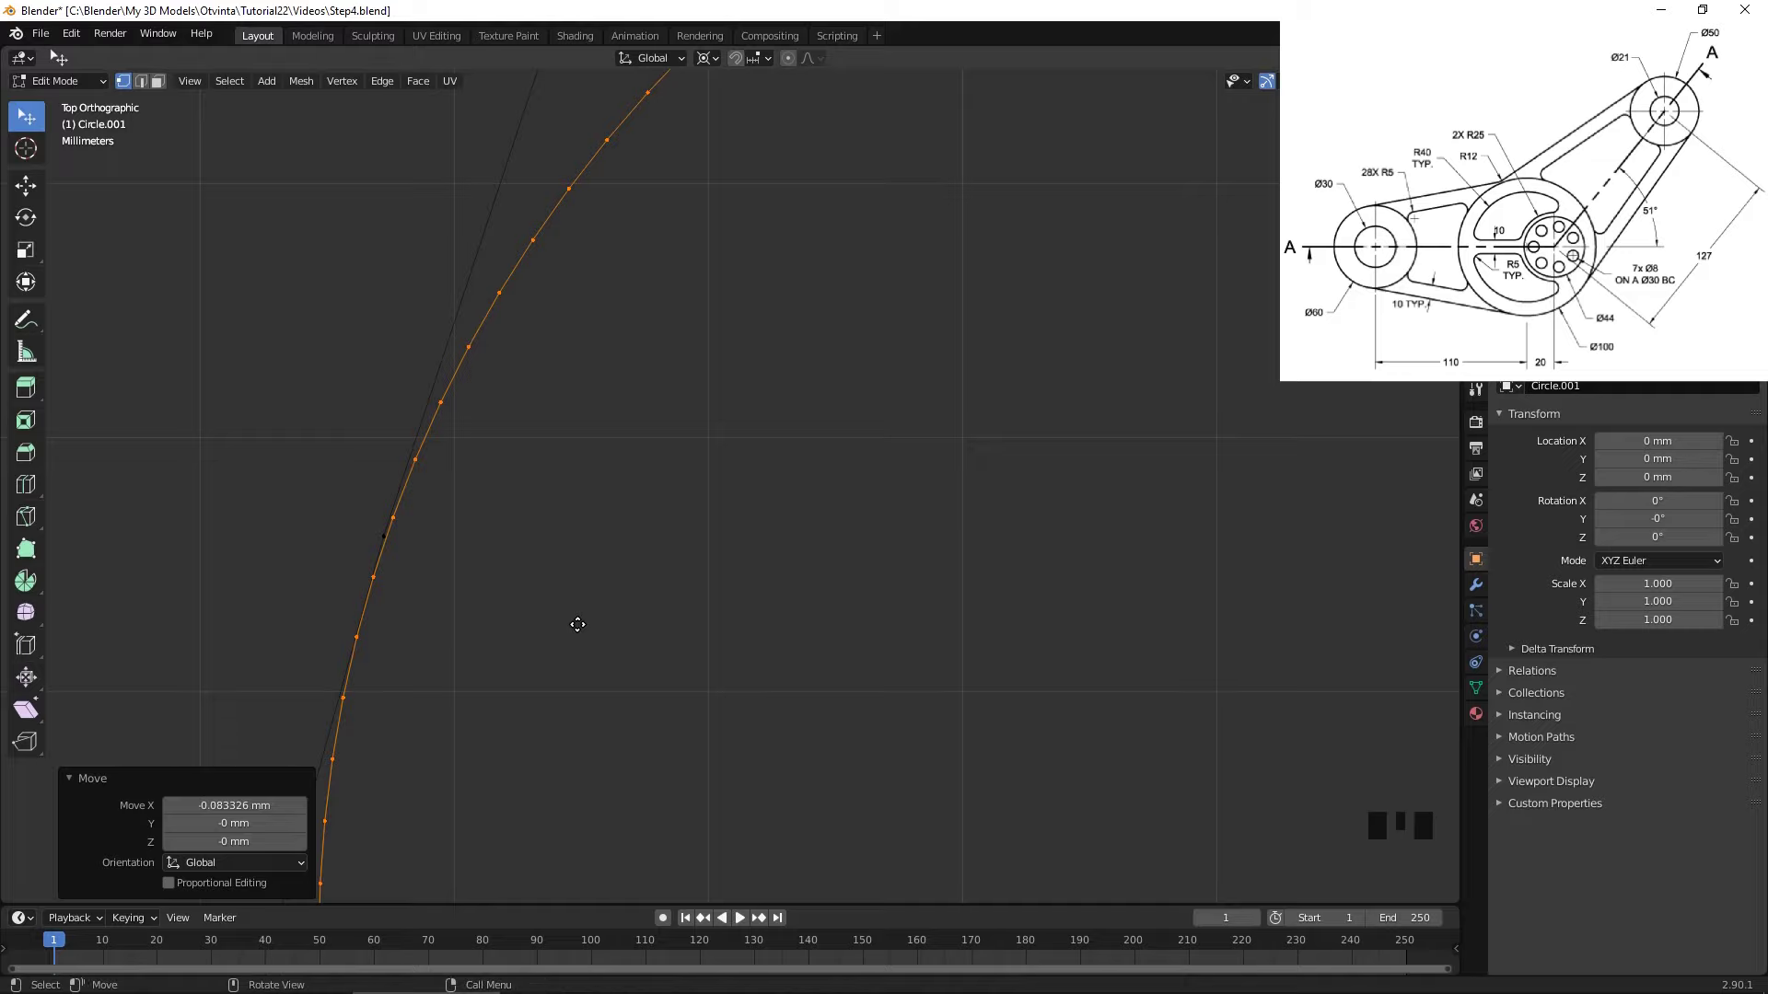
- Select the arc vertices and the outline arc's end vertex near the boss circle
scroll(down, 3)
drag(466, 636, 424, 730)
click(424, 730)
click(491, 408)
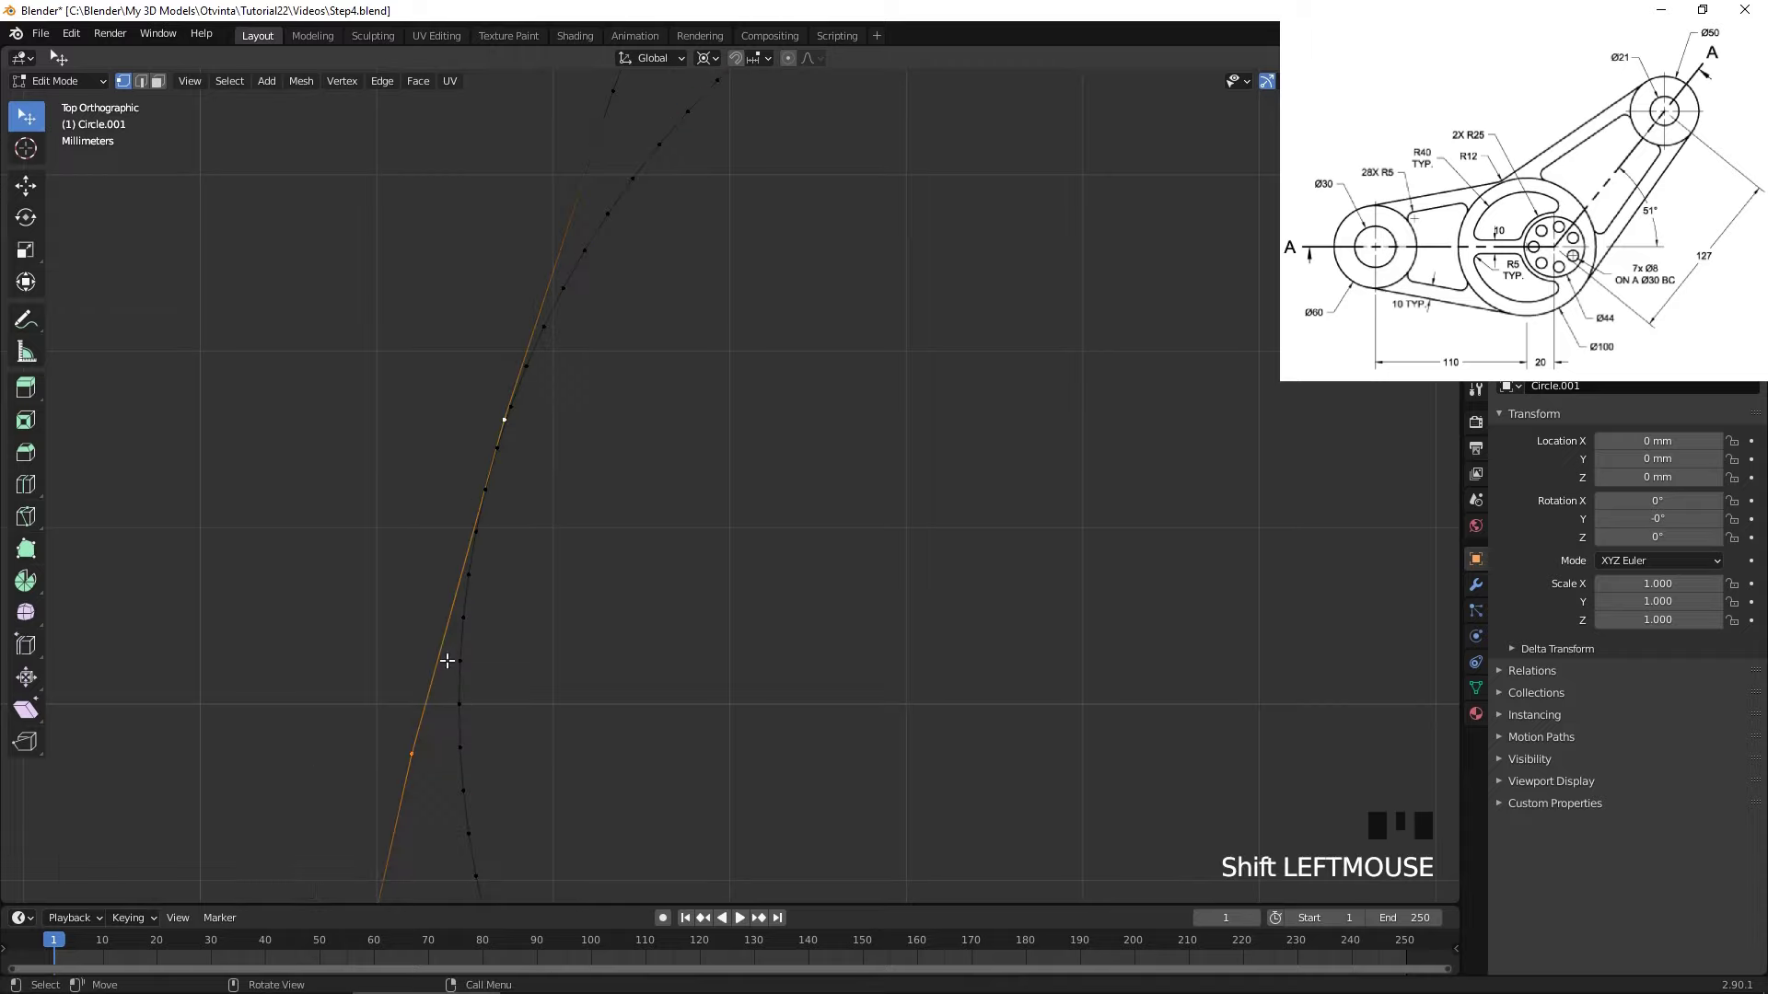
drag(450, 654, 437, 558)
scroll(up, 3)
click(273, 654)
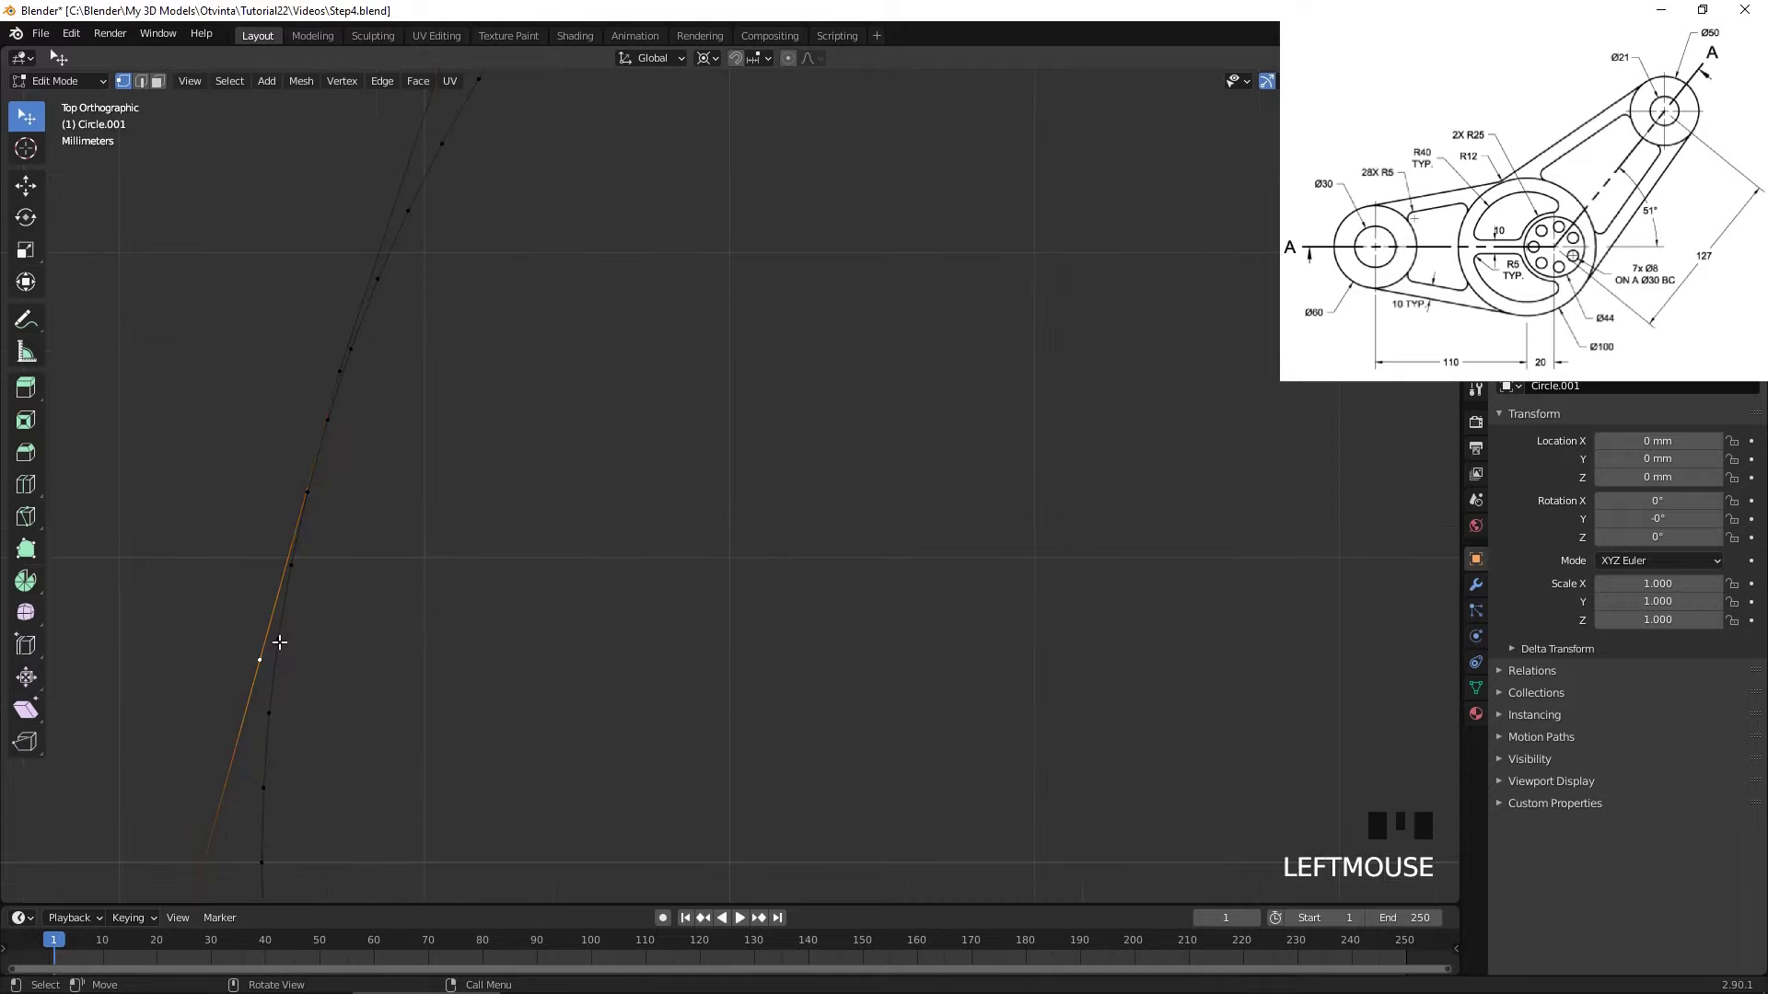
- Vertex-slide the end vertices onto the boss circle, merge them at centre and nudge a vertex along X
key(g)
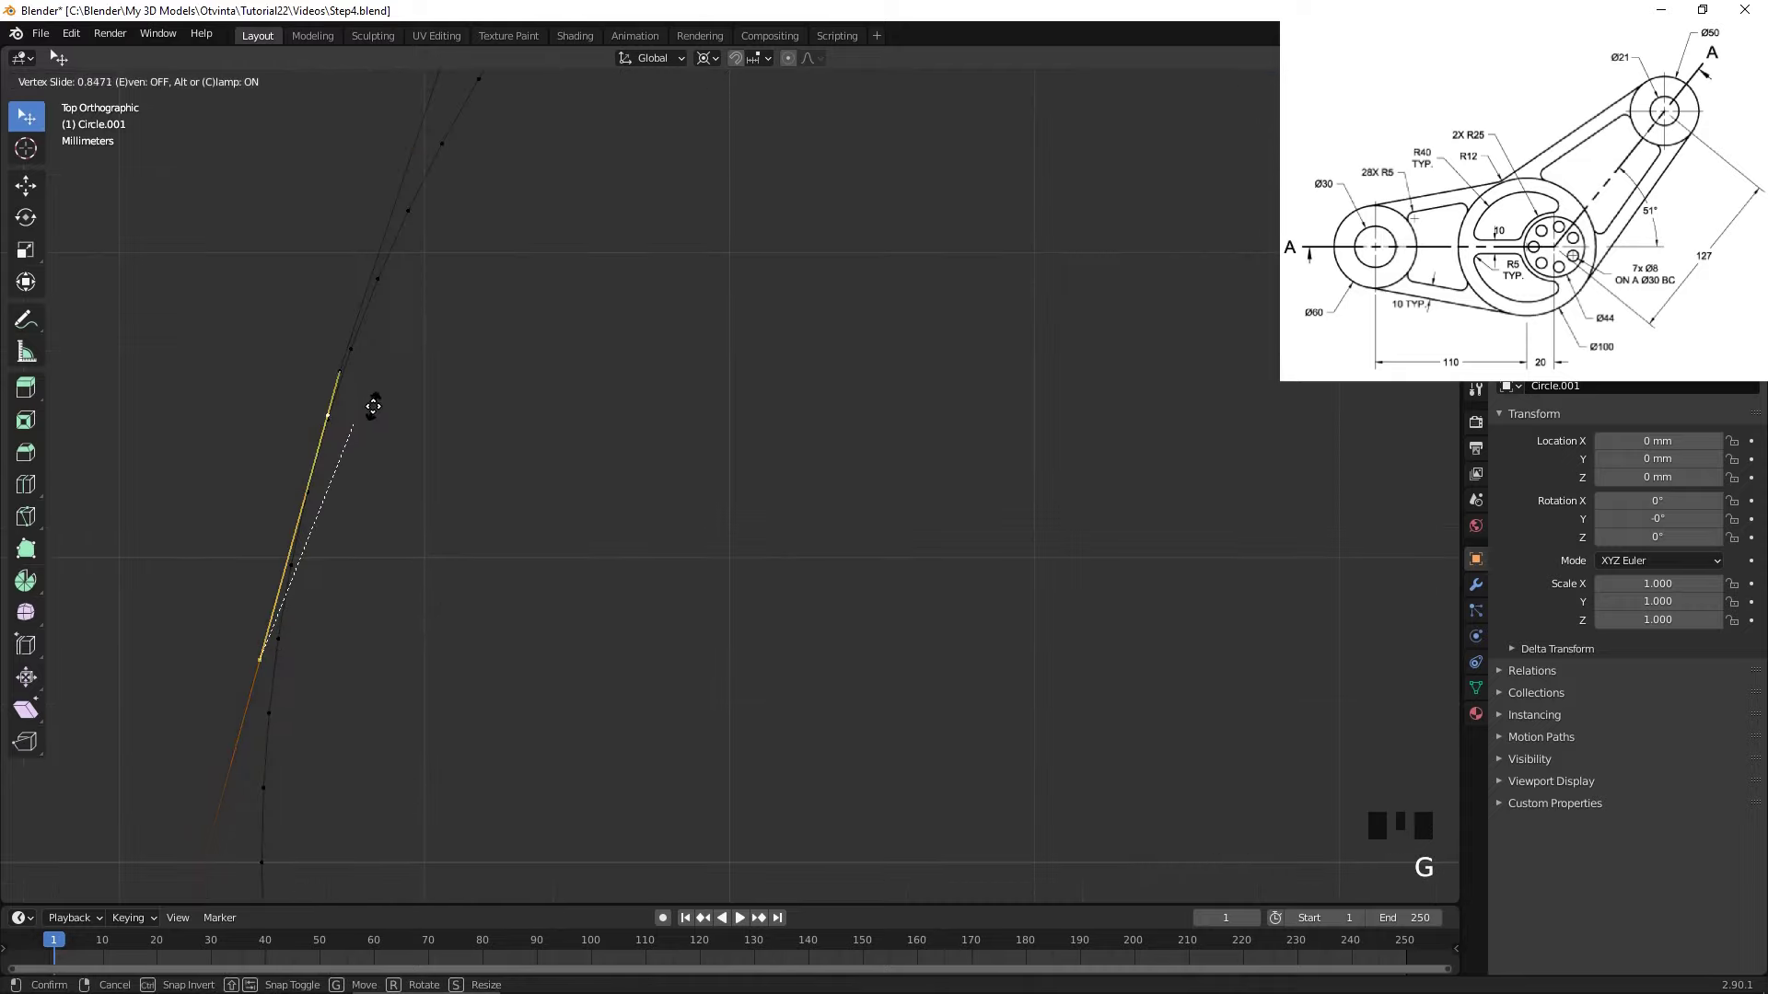
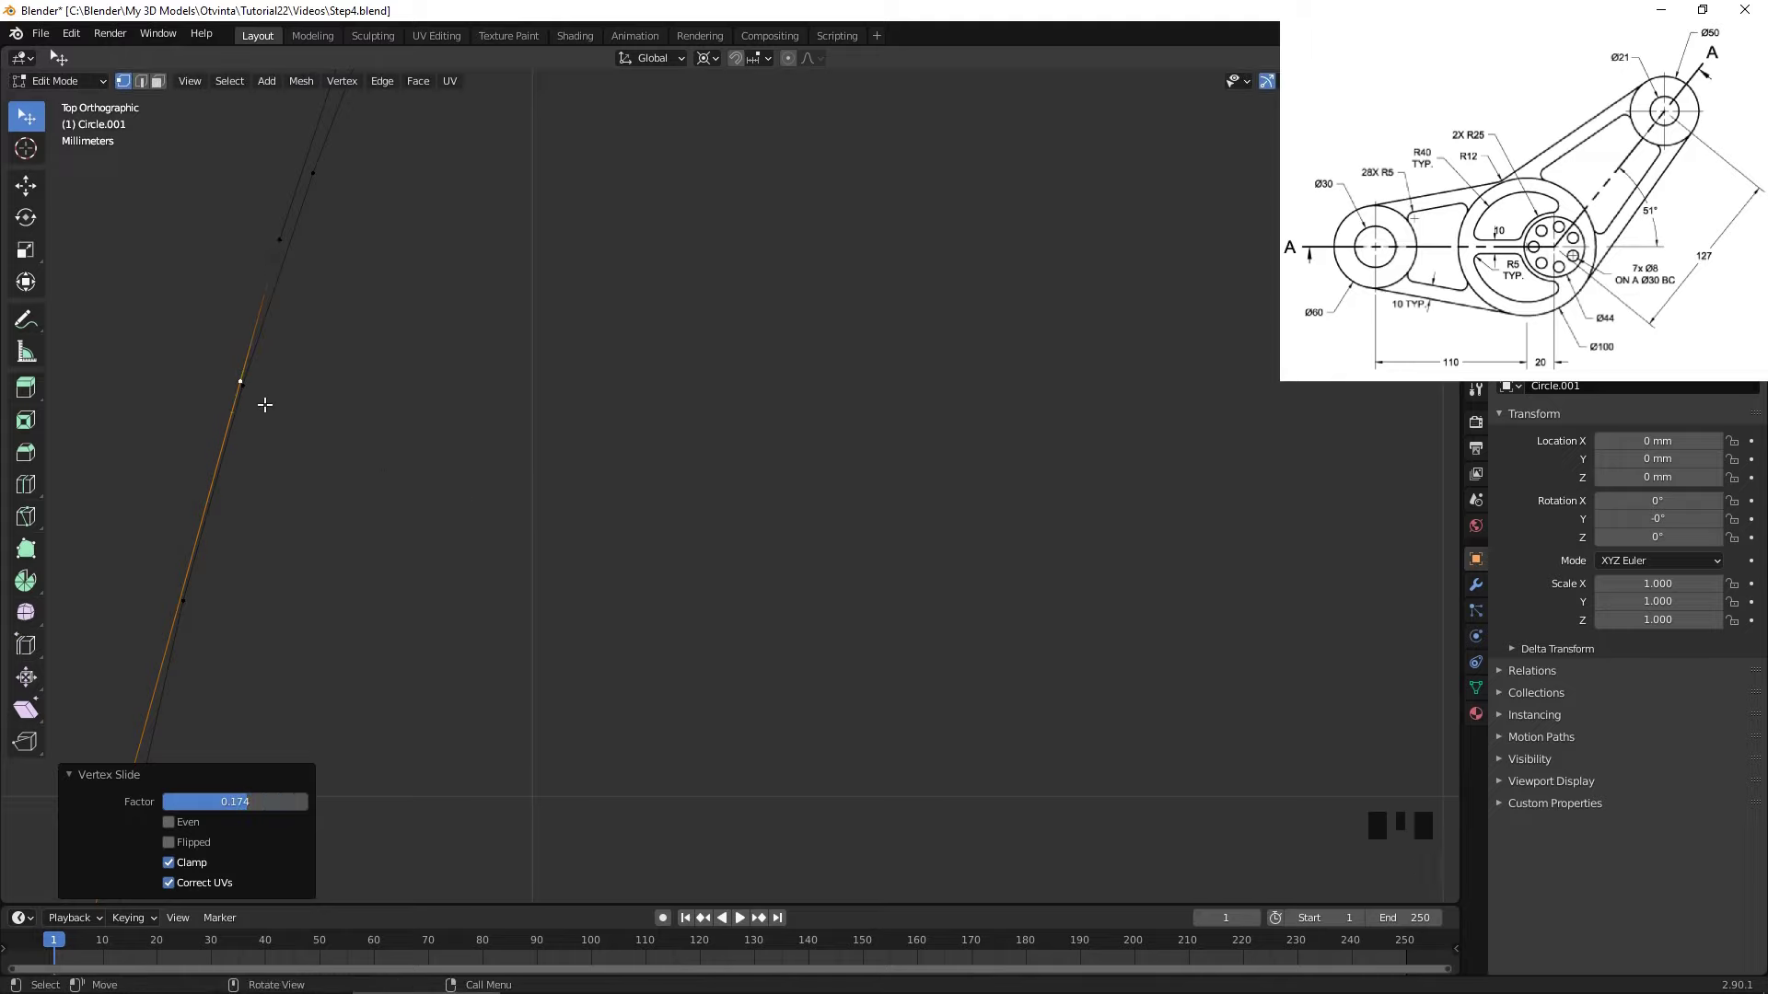
key(g)
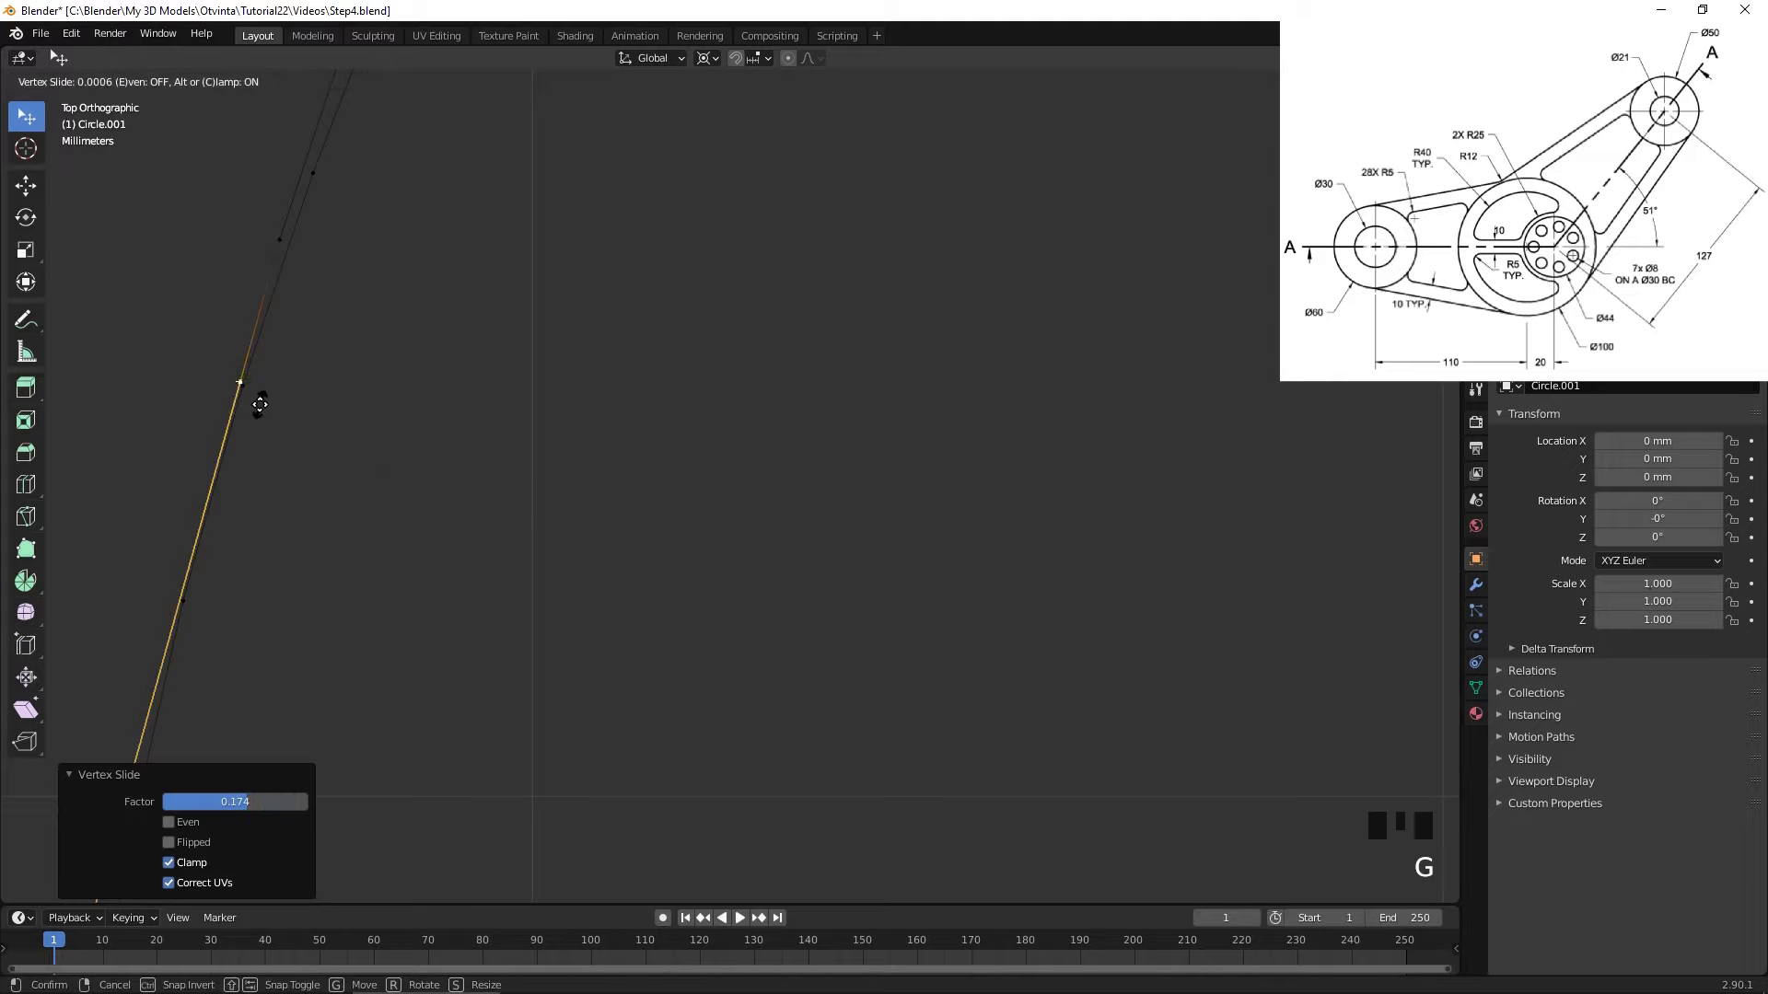
click(257, 389)
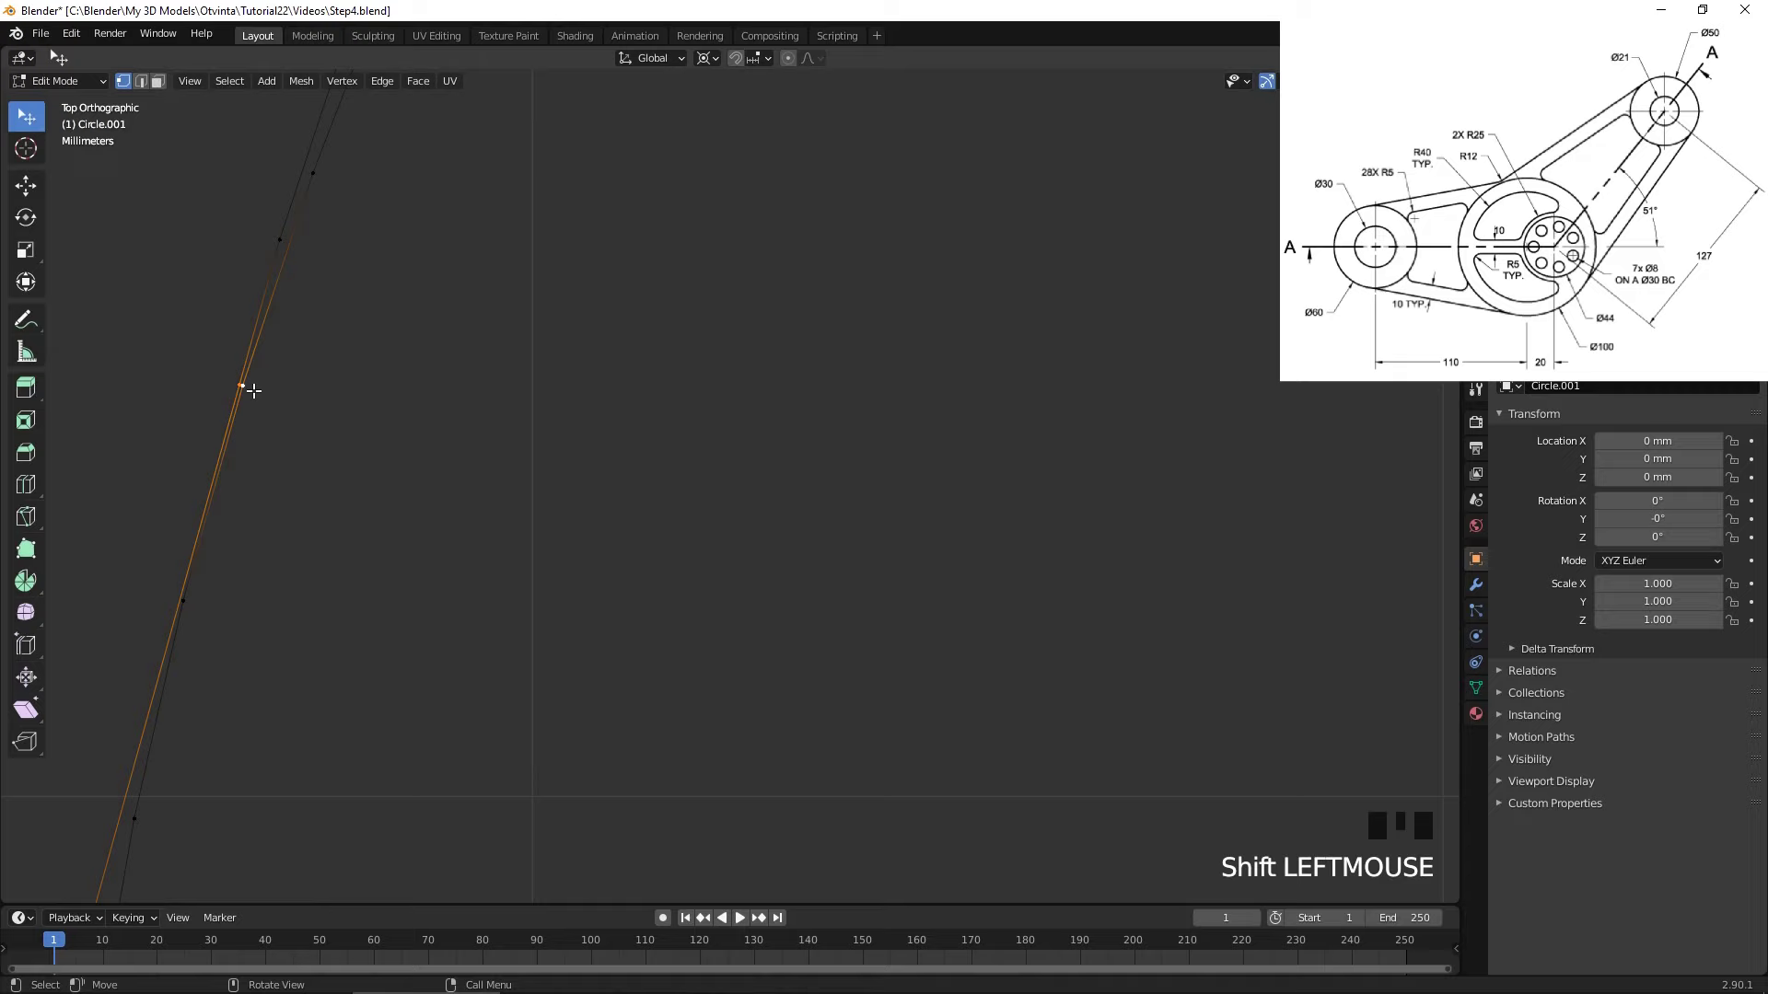
key(m)
scroll(down, 3)
scroll(down, 3)
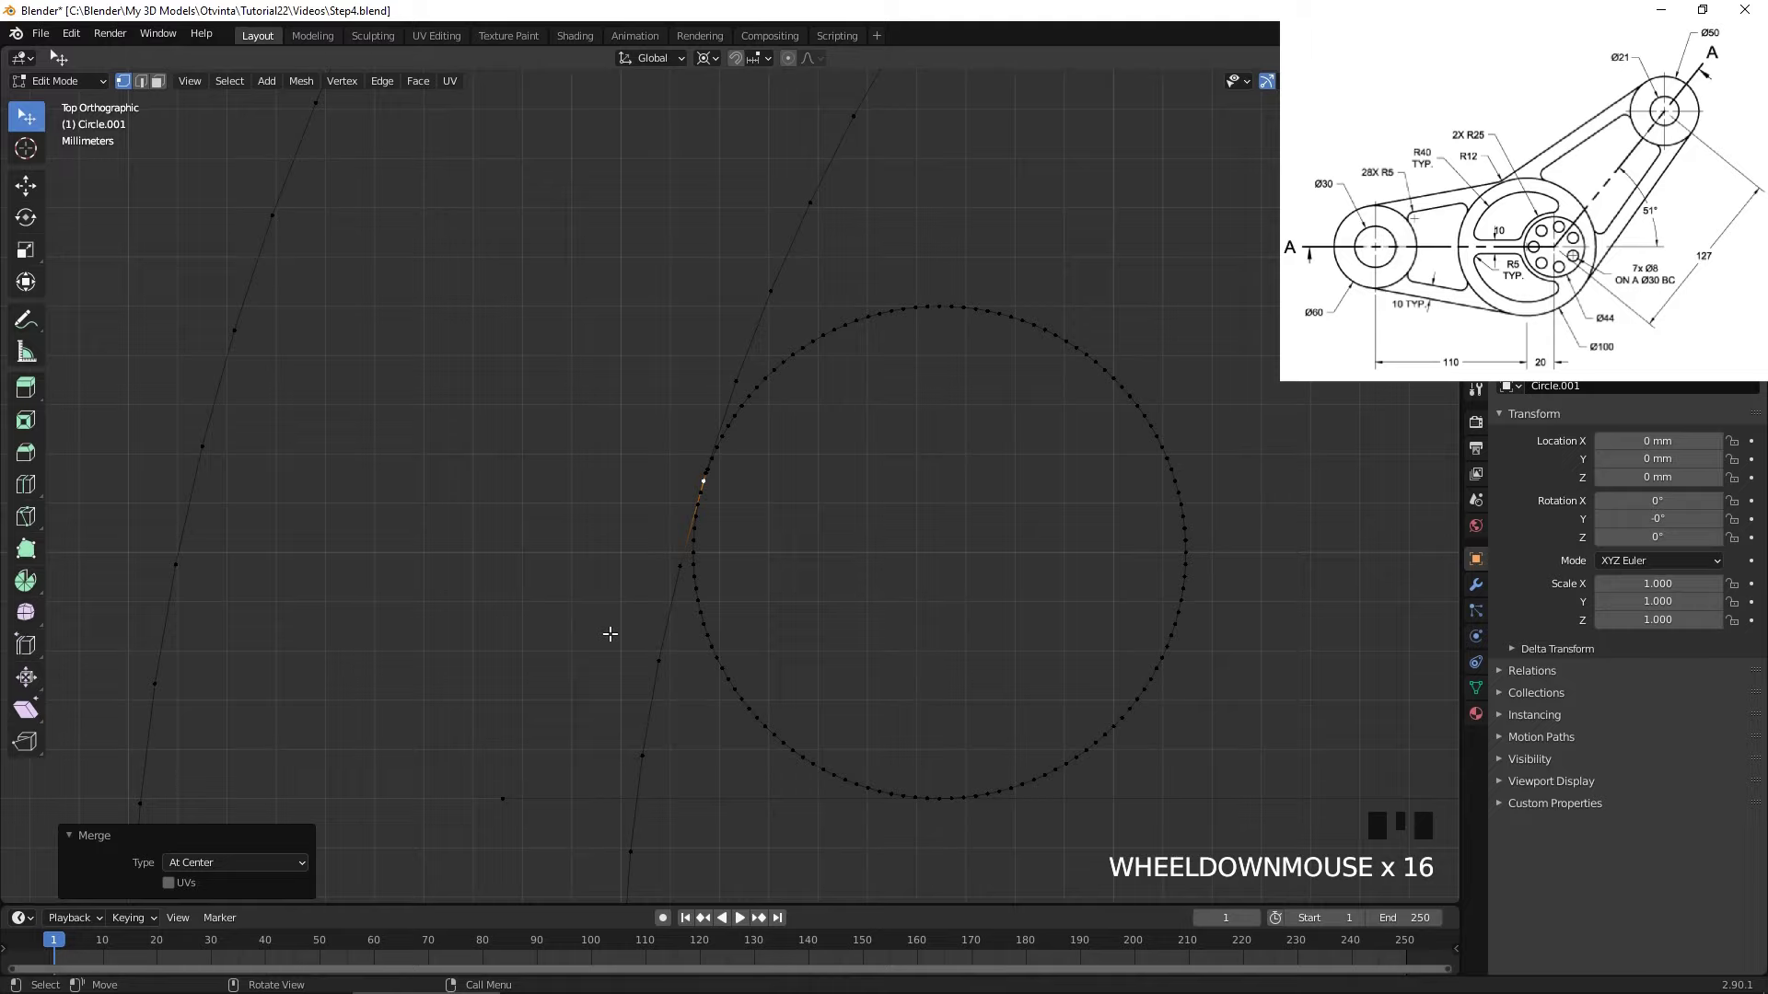
key(e)
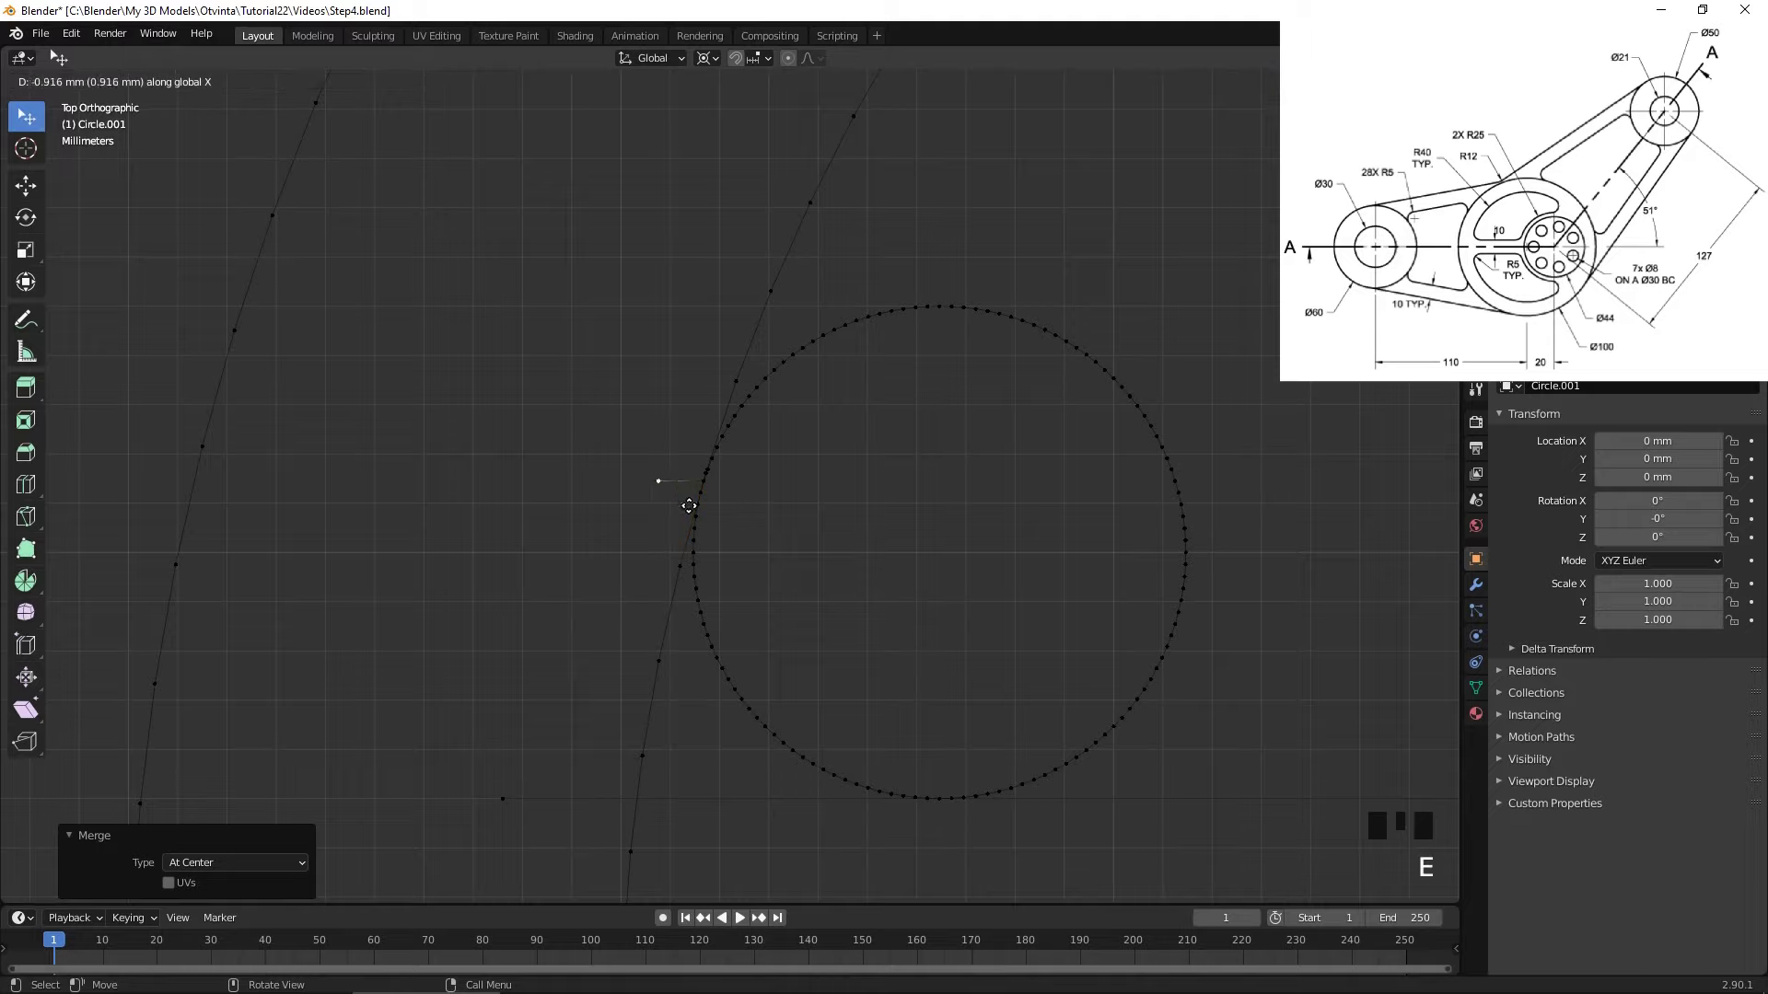
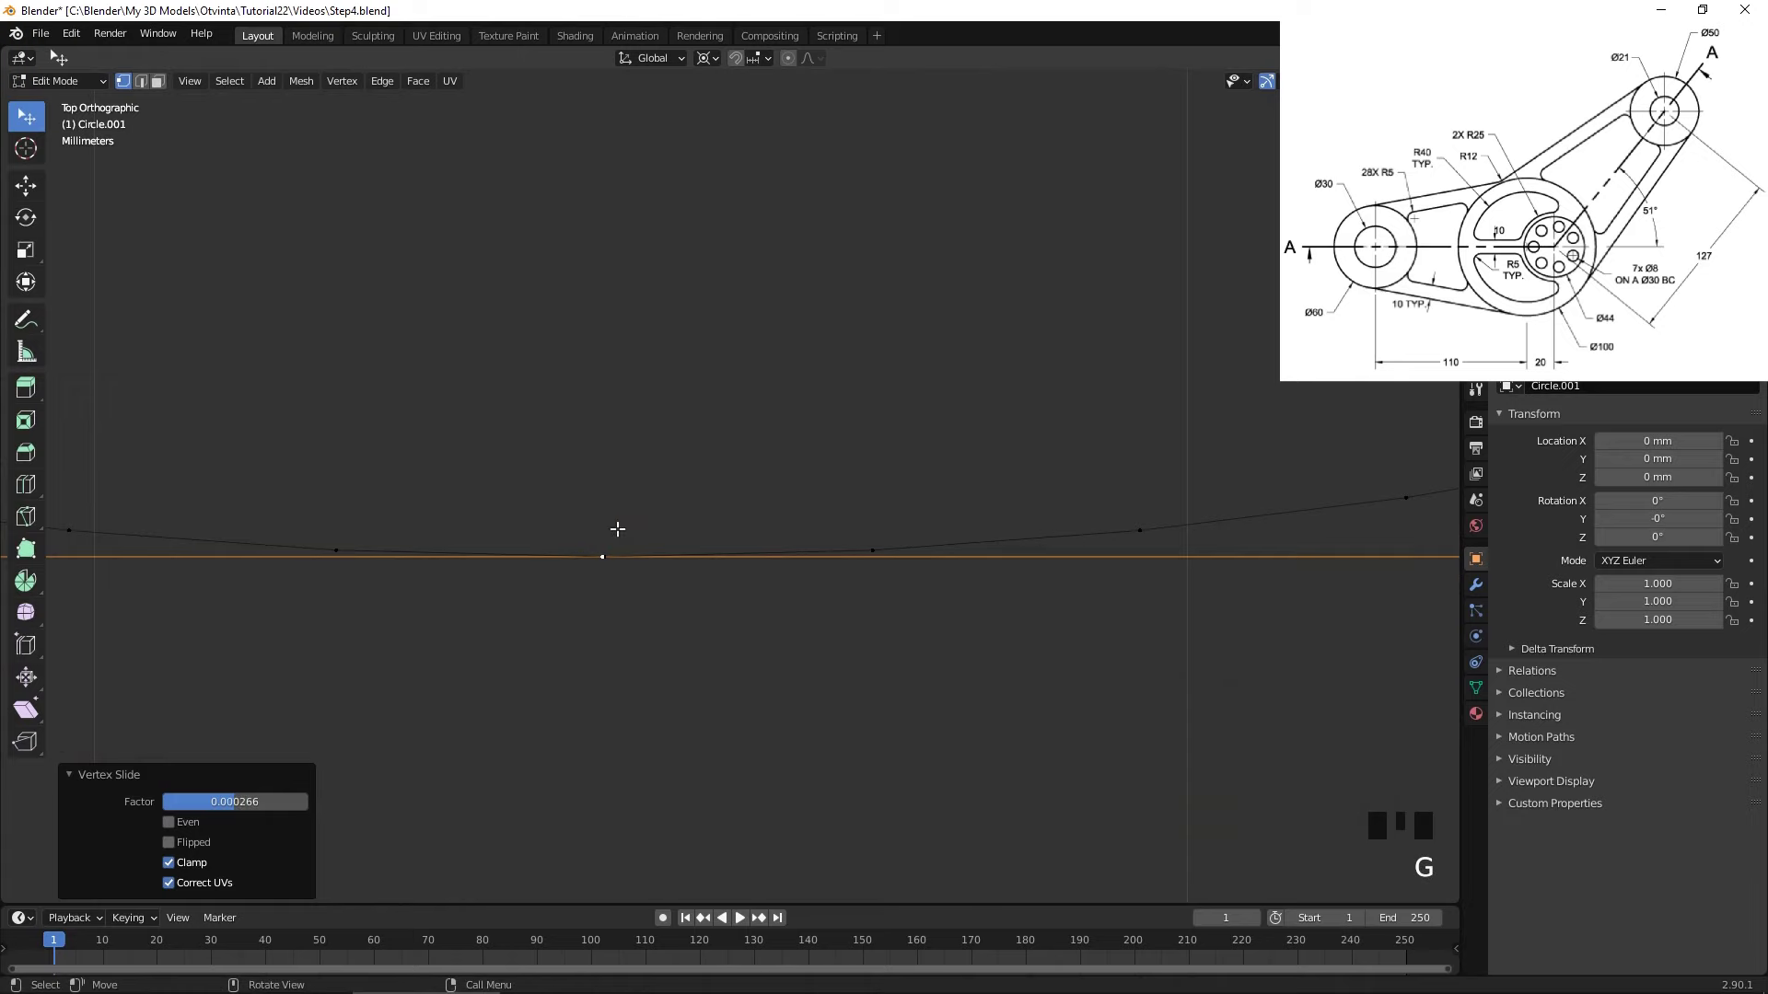
- Merge the slid vertex at centre and extrude a short edge about 3.3 mm down along Y below the small circle
key(b)
key(m)
scroll(down, 3)
scroll(down, 3)
key(e)
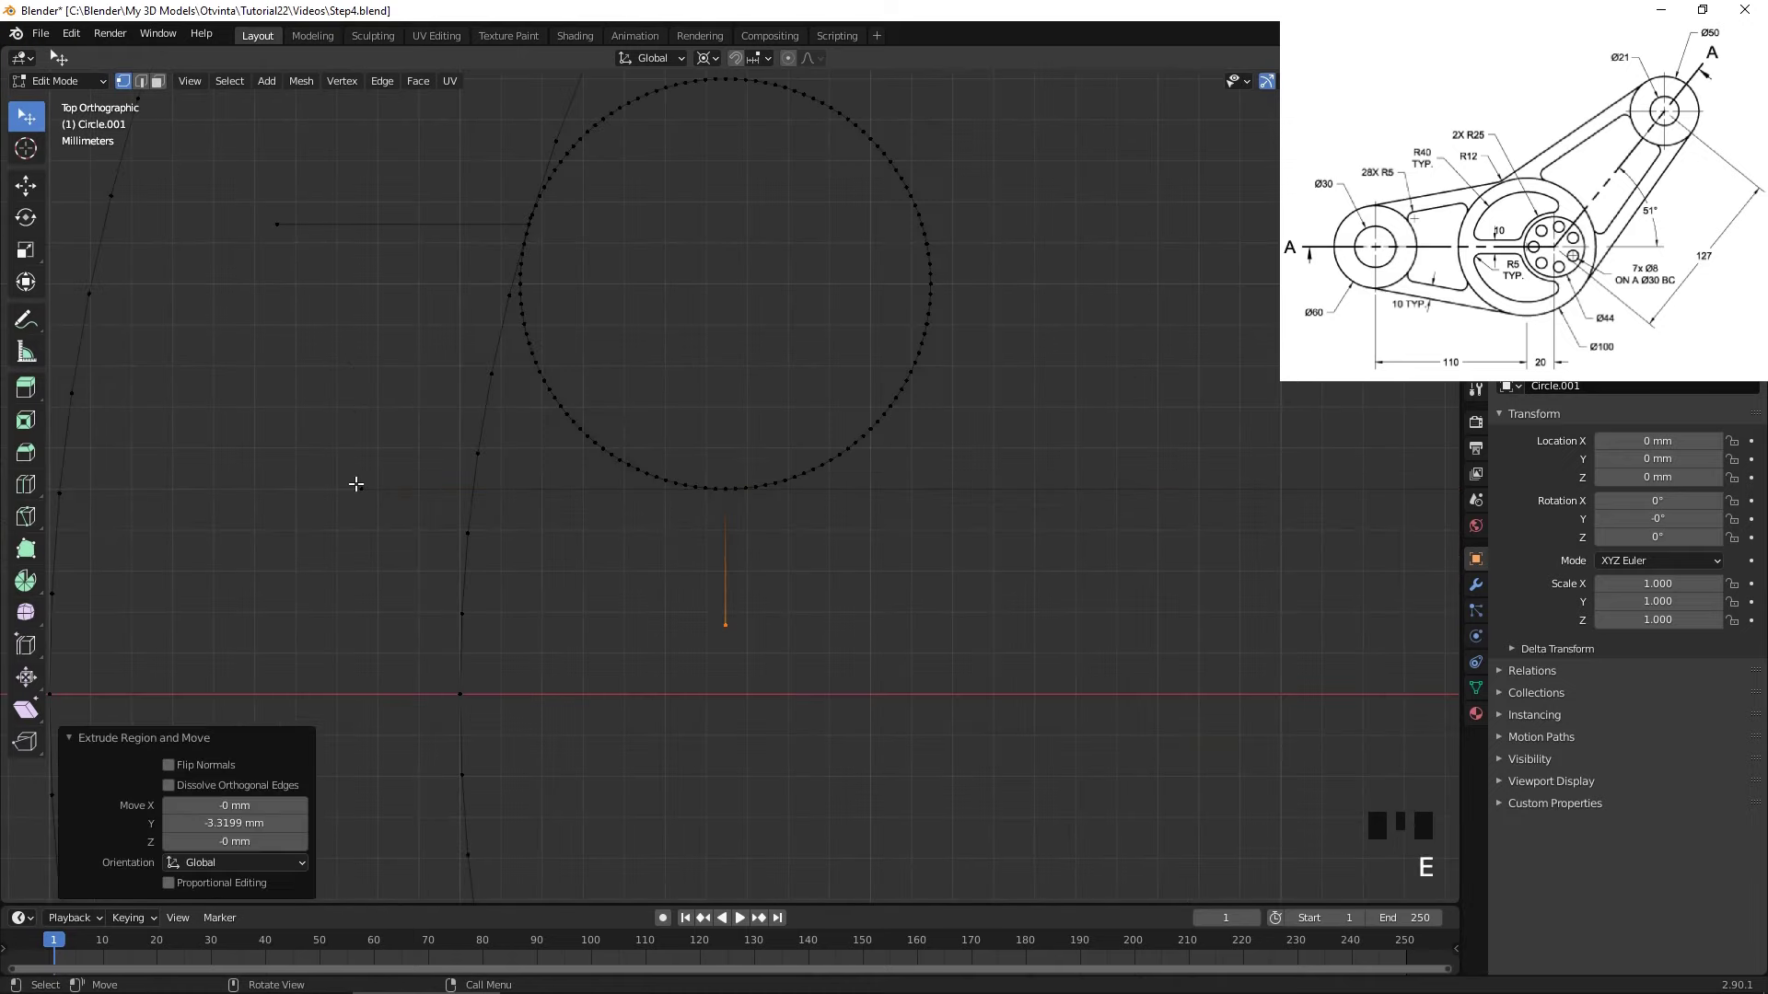
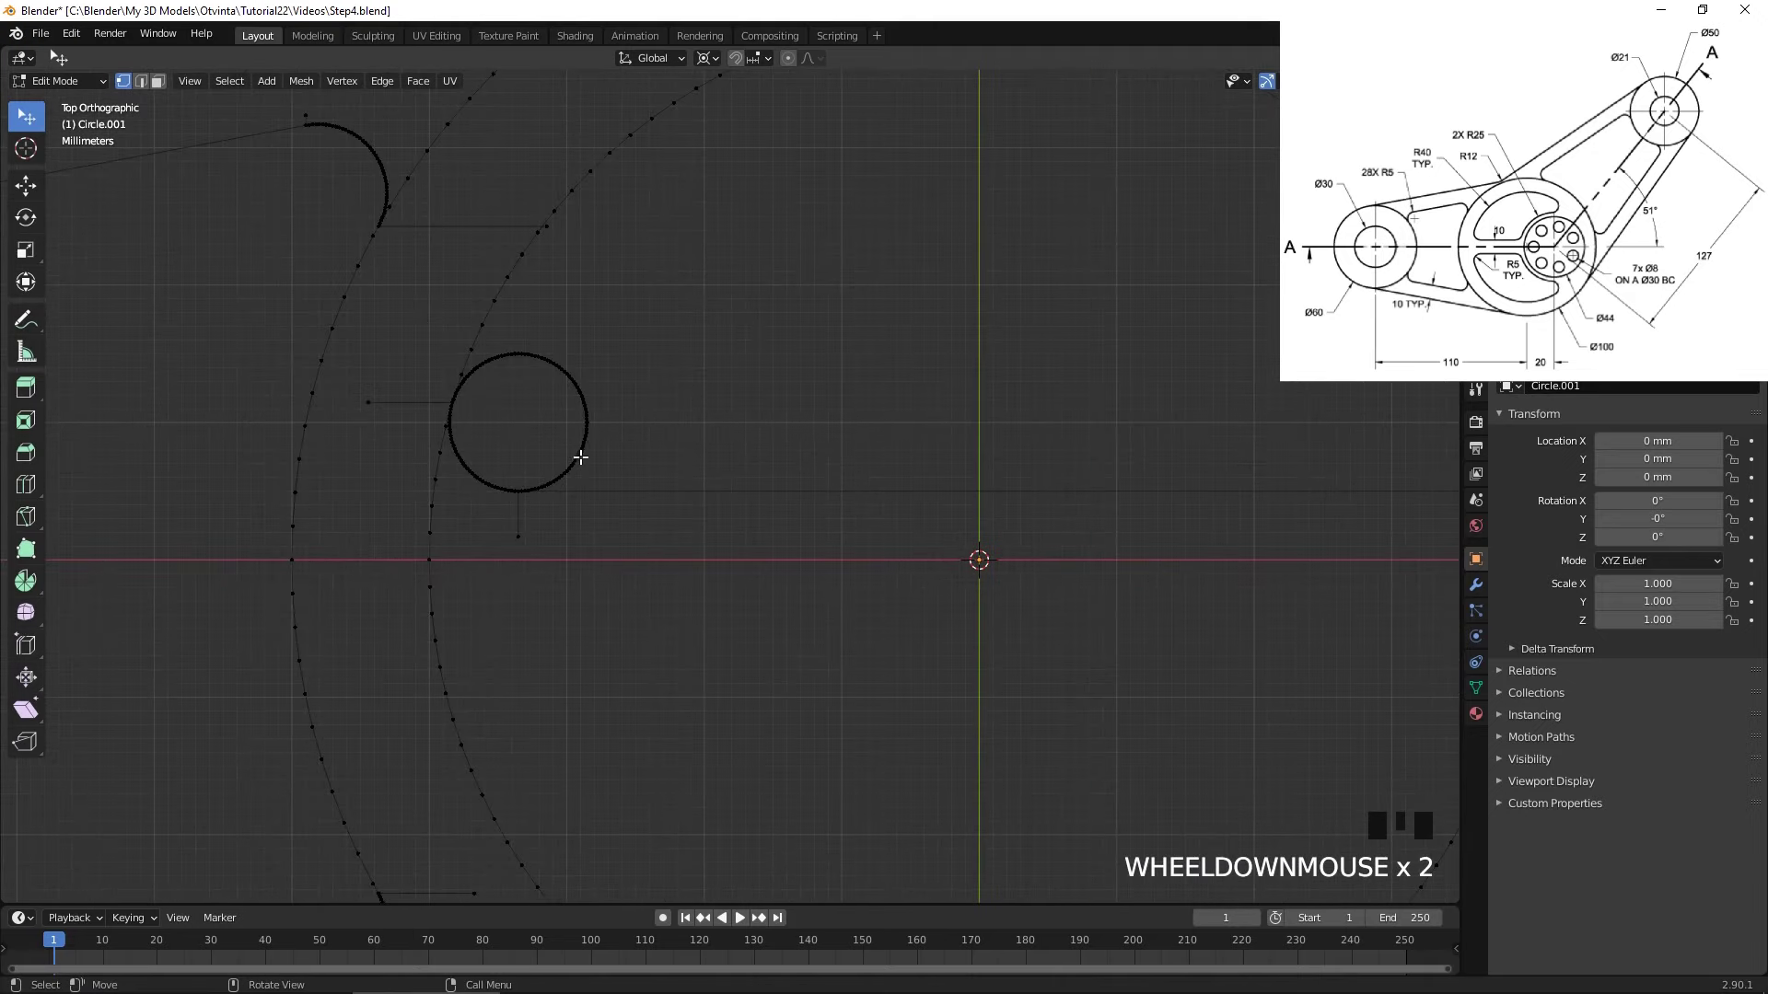
scroll(down, 3)
drag(674, 447, 525, 461)
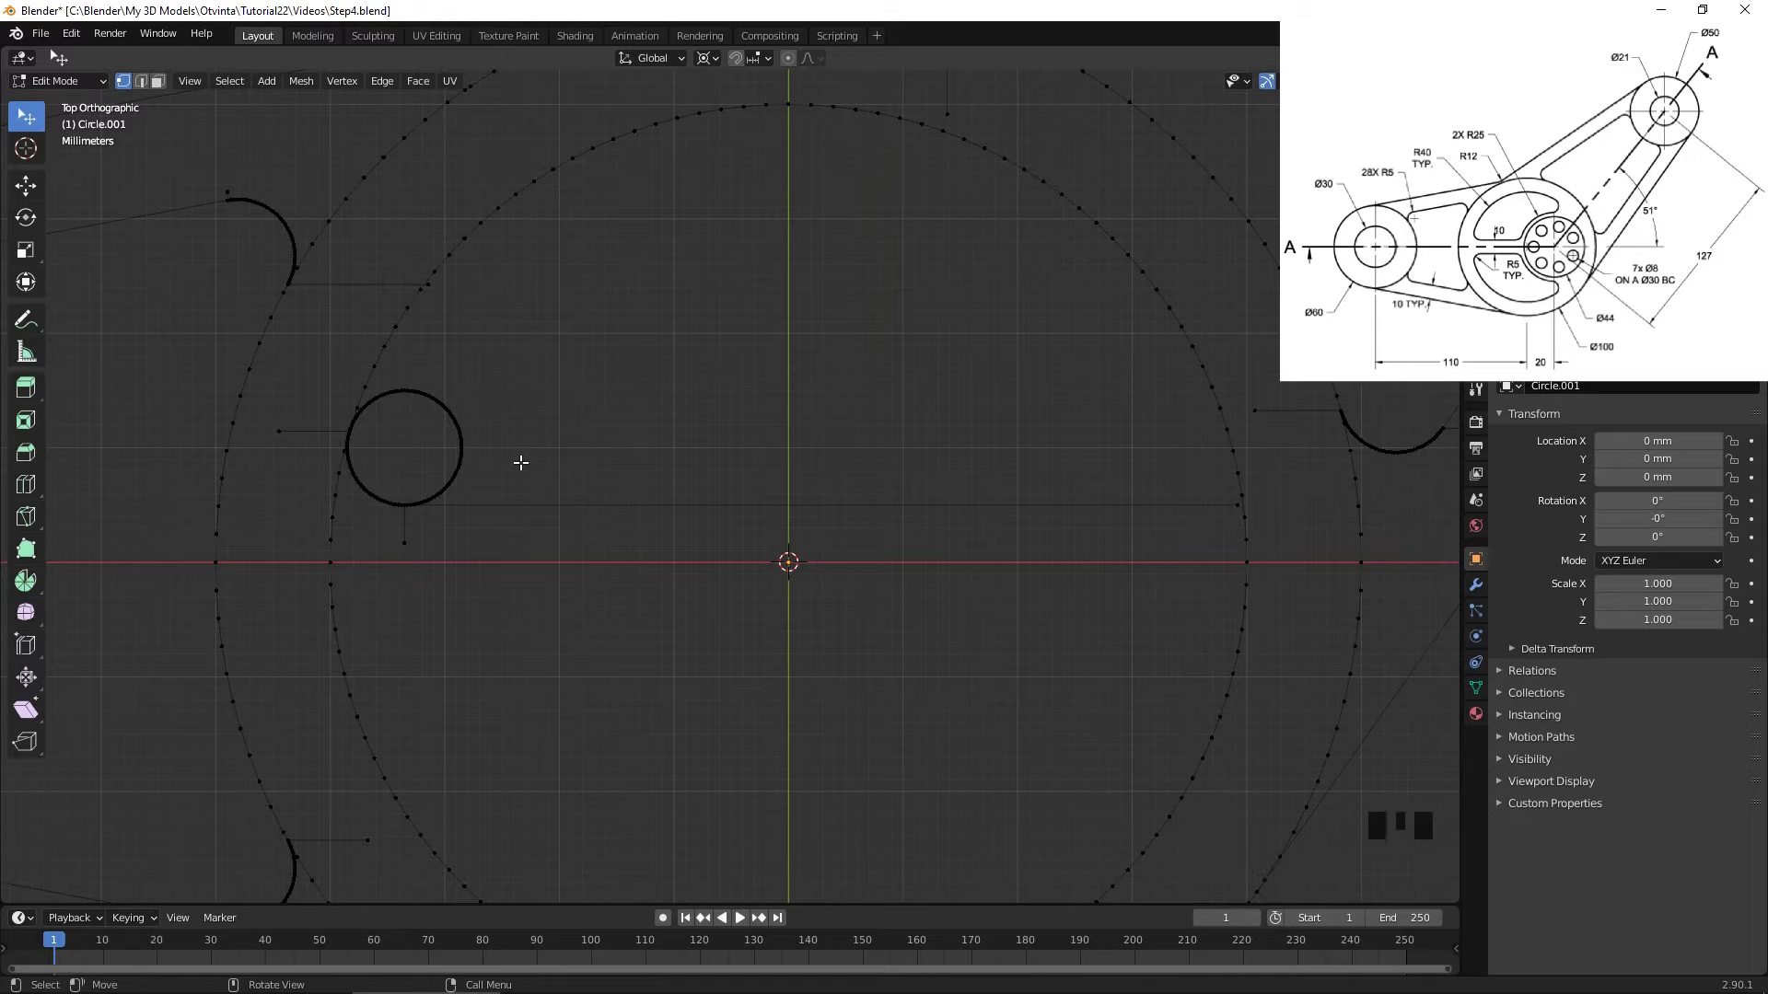
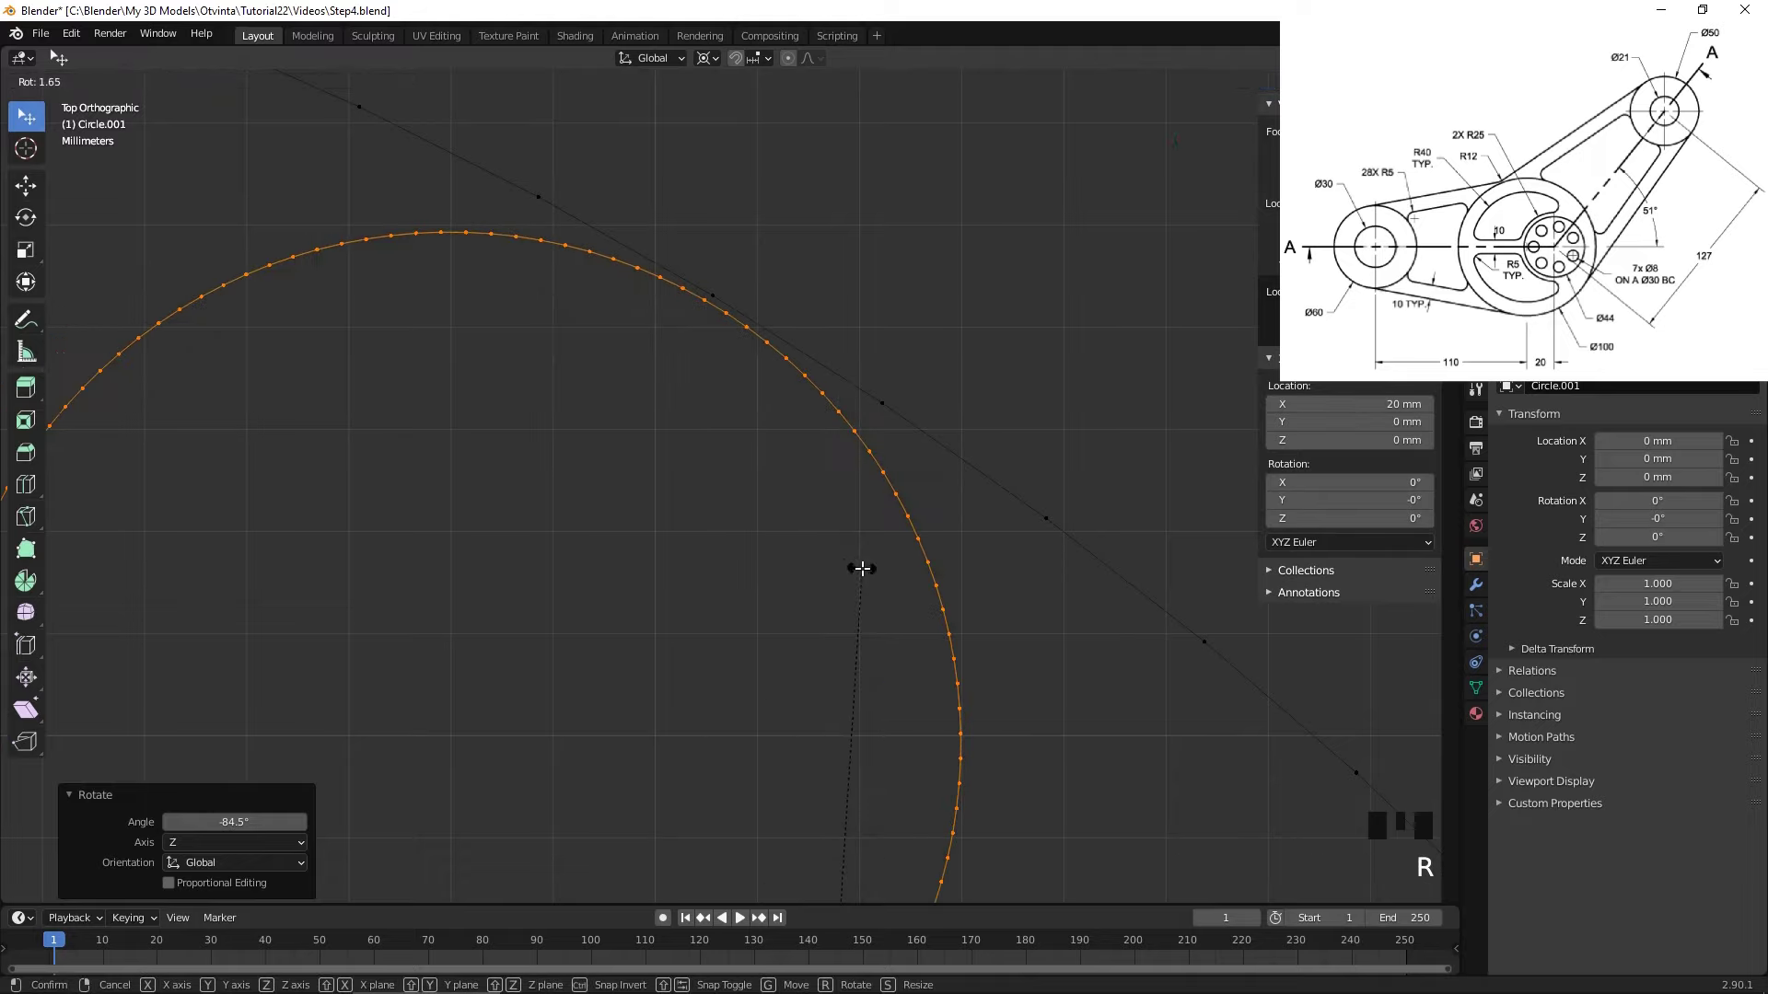
- Rotate the hole circle about Z around the 3D cursor until it lines up with the outline at X 20 mm
drag(862, 412, 850, 525)
scroll(up, 3)
key(r)
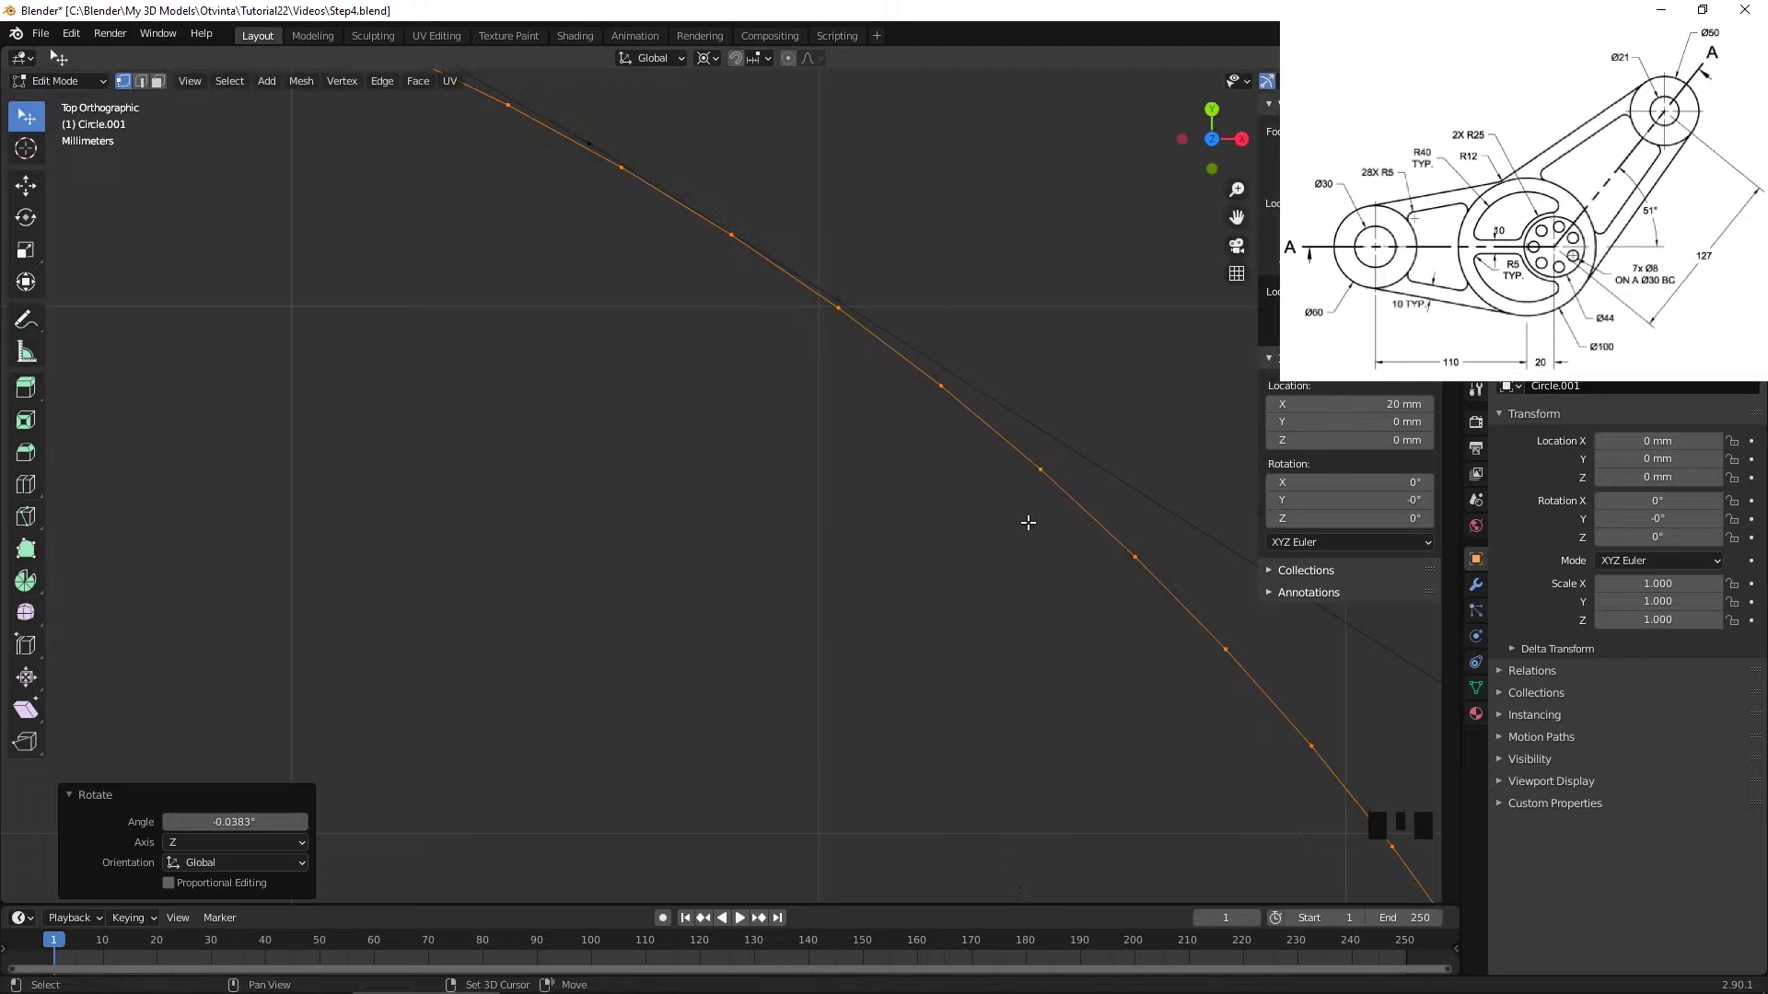
scroll(down, 3)
drag(605, 401, 646, 312)
scroll(down, 3)
key(shift+a)
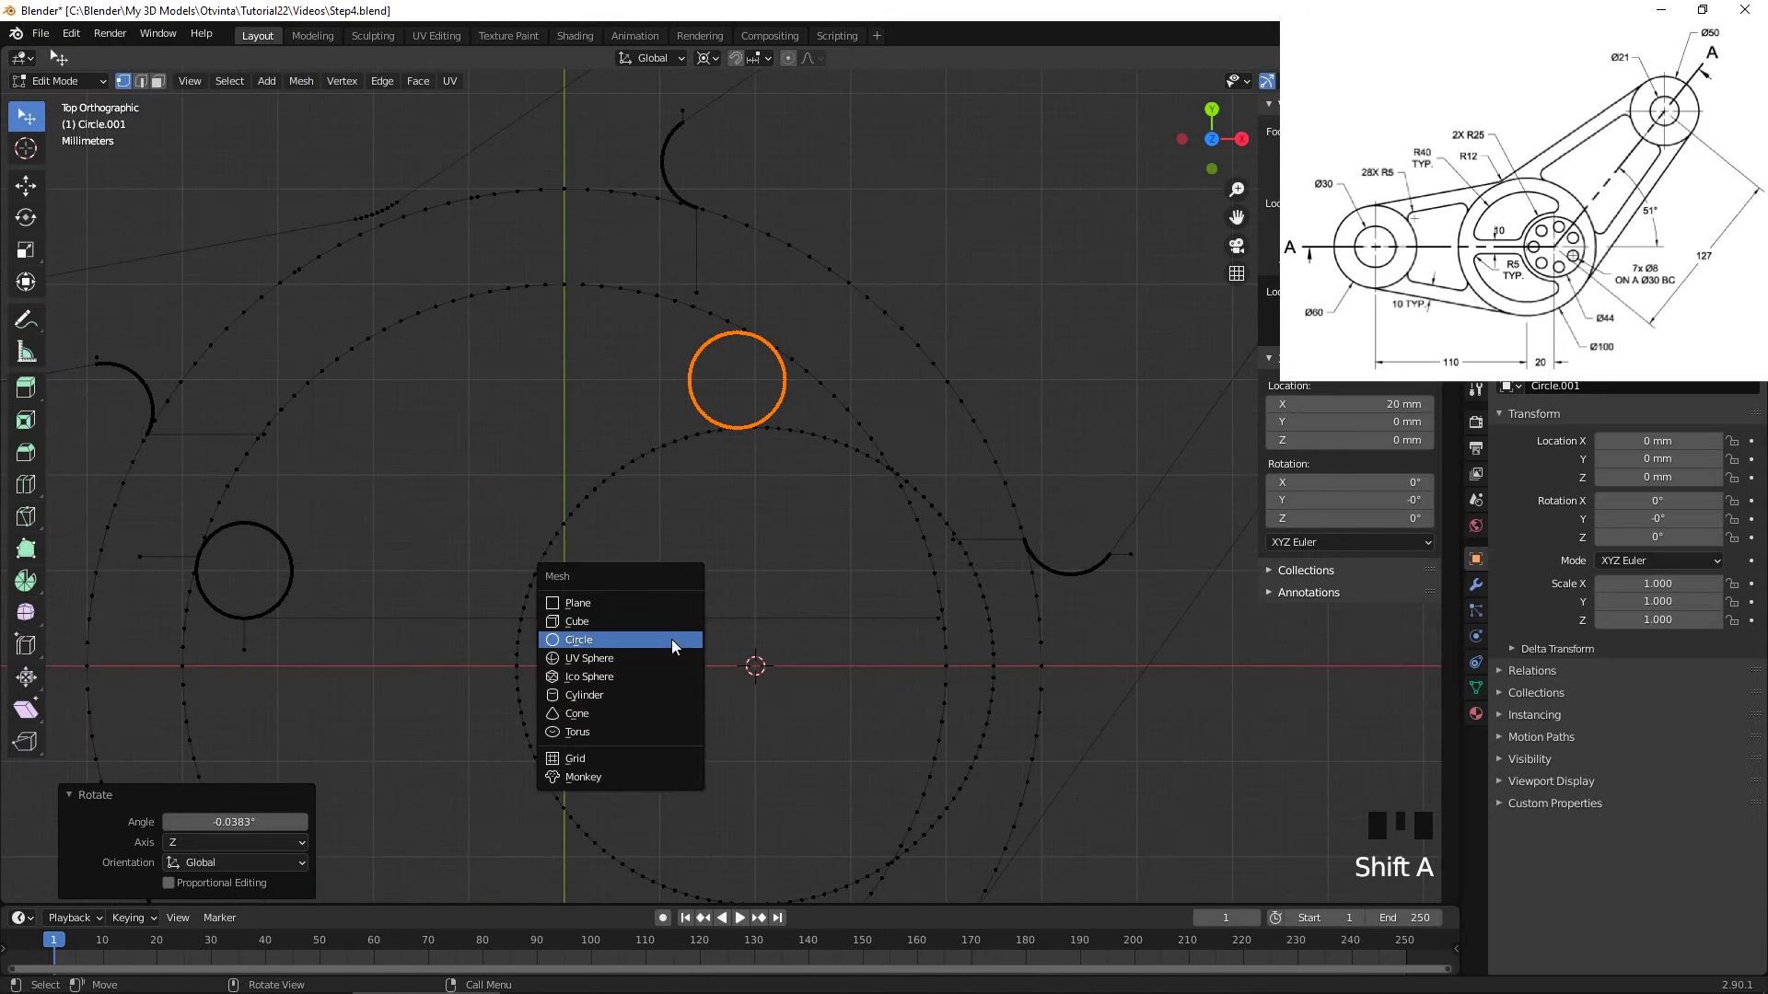
- Position the new 5 mm hole circle and rotate it about Z into place left of the boss centre
key(g)
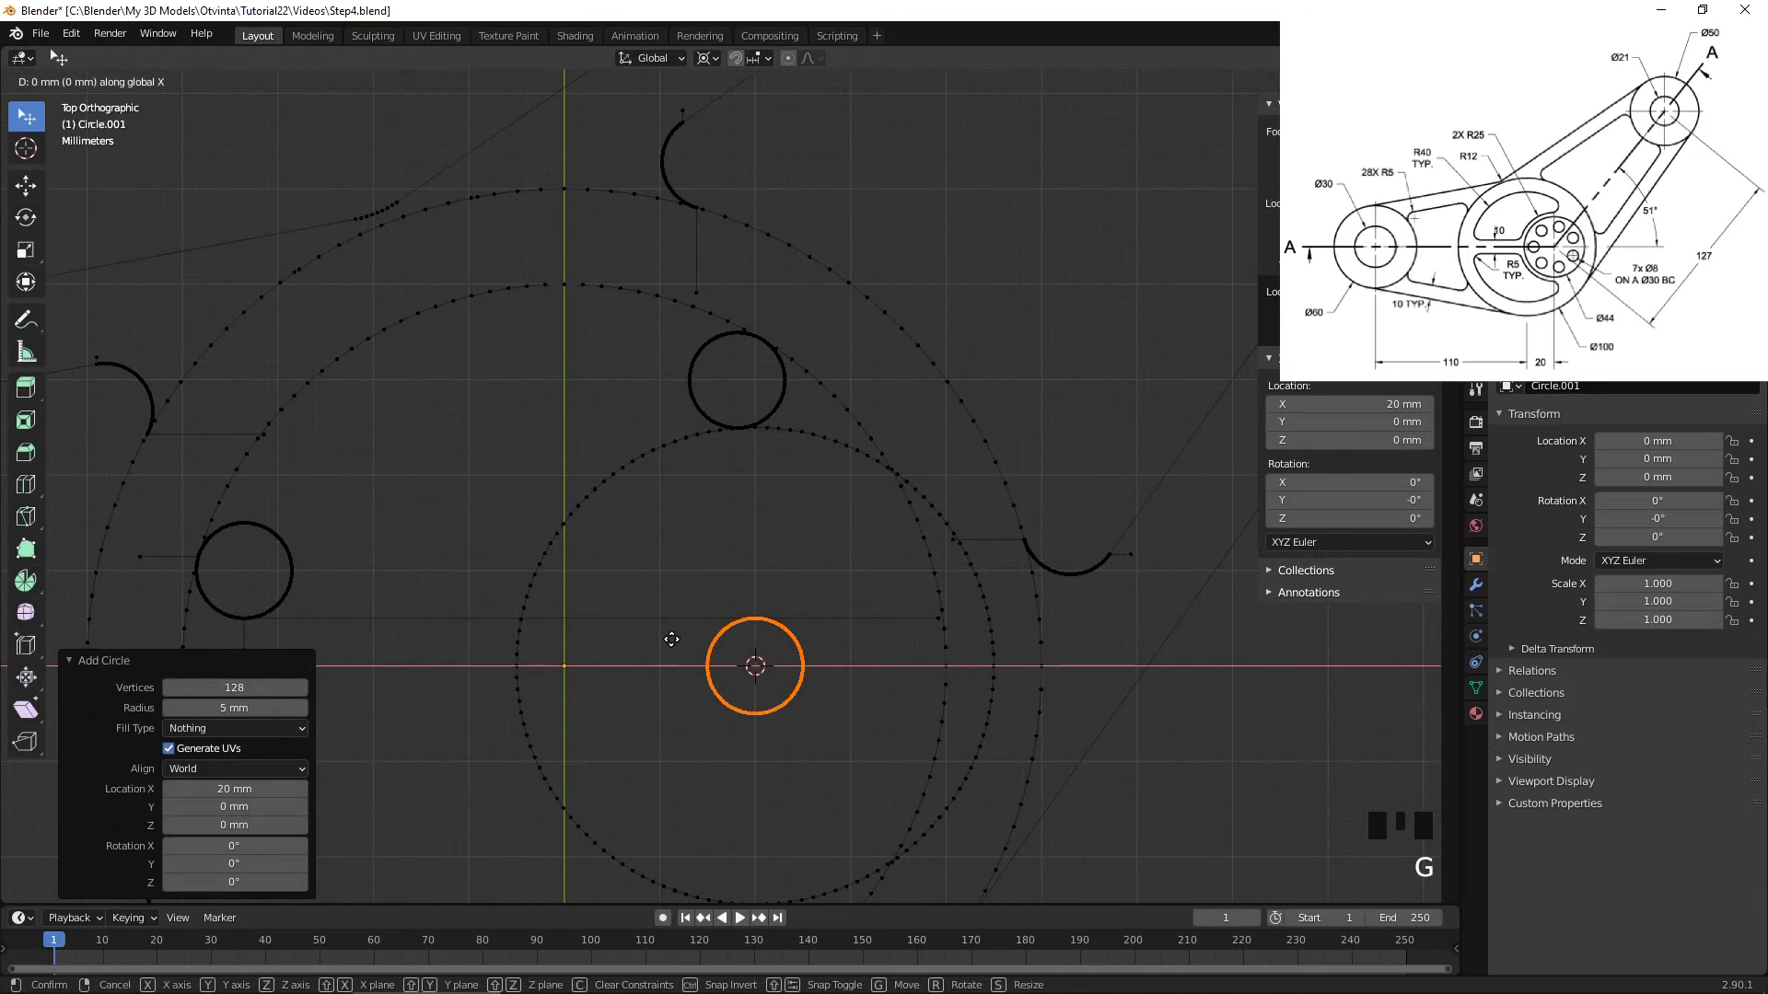
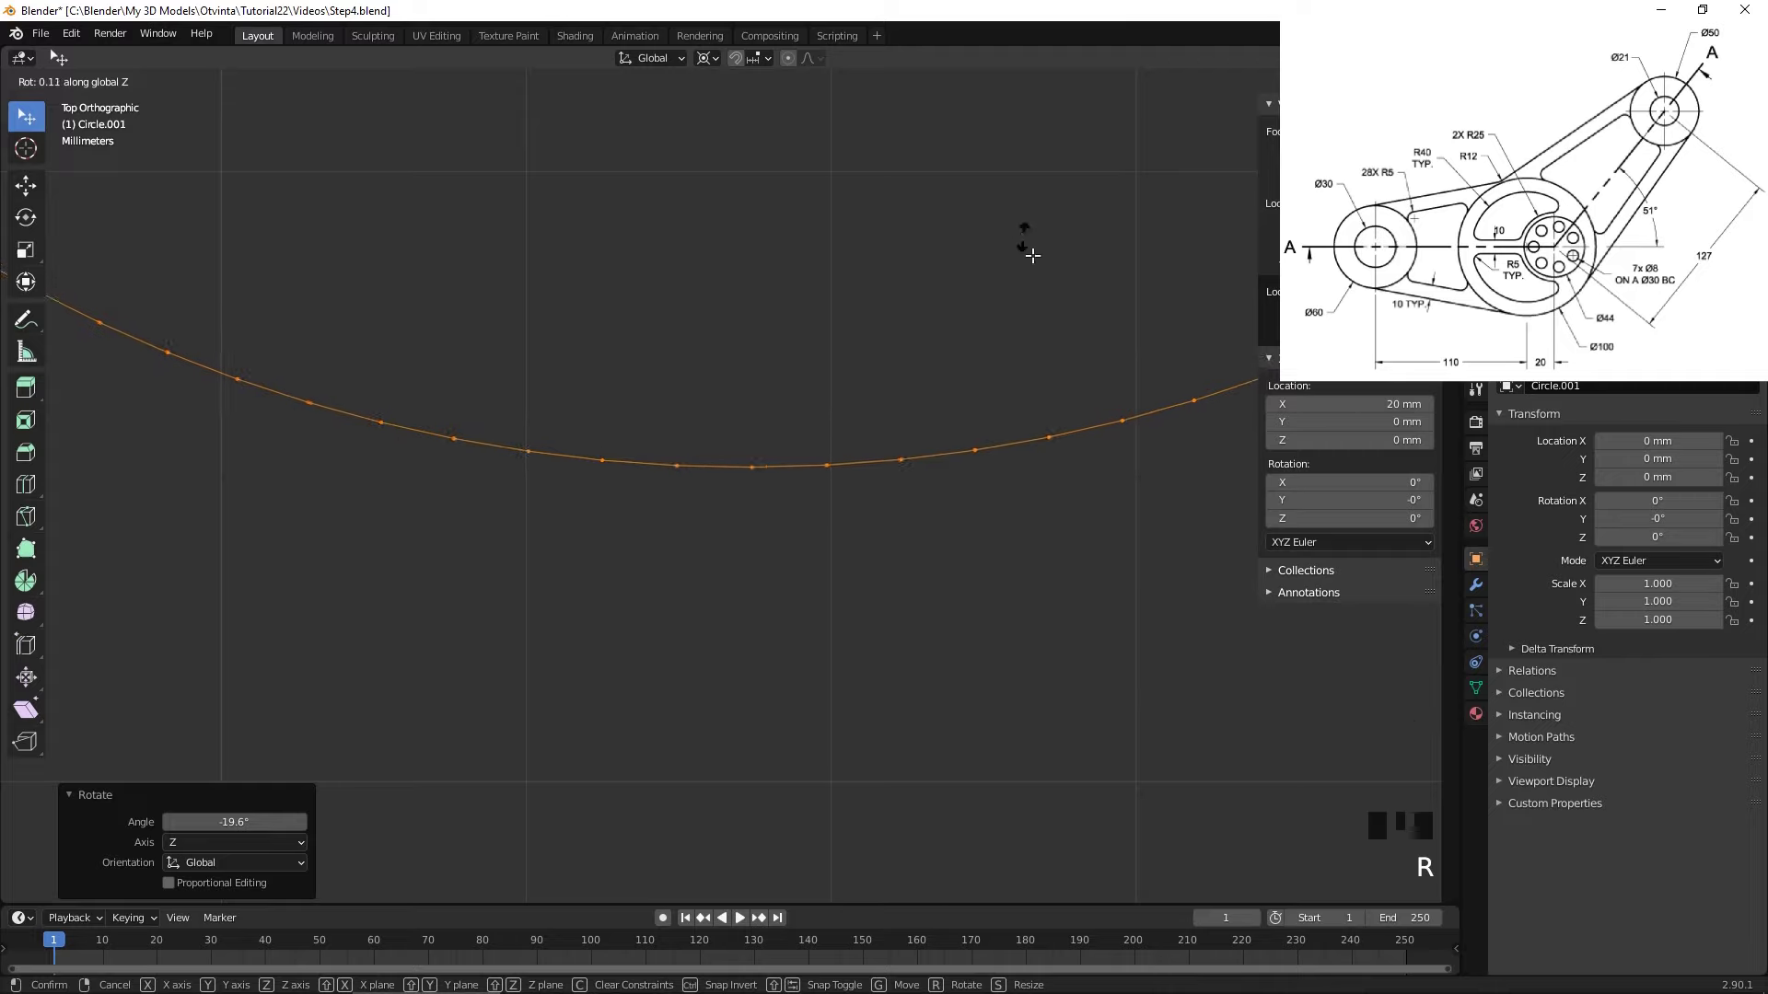
scroll(up, 3)
drag(935, 405, 935, 405)
key(r)
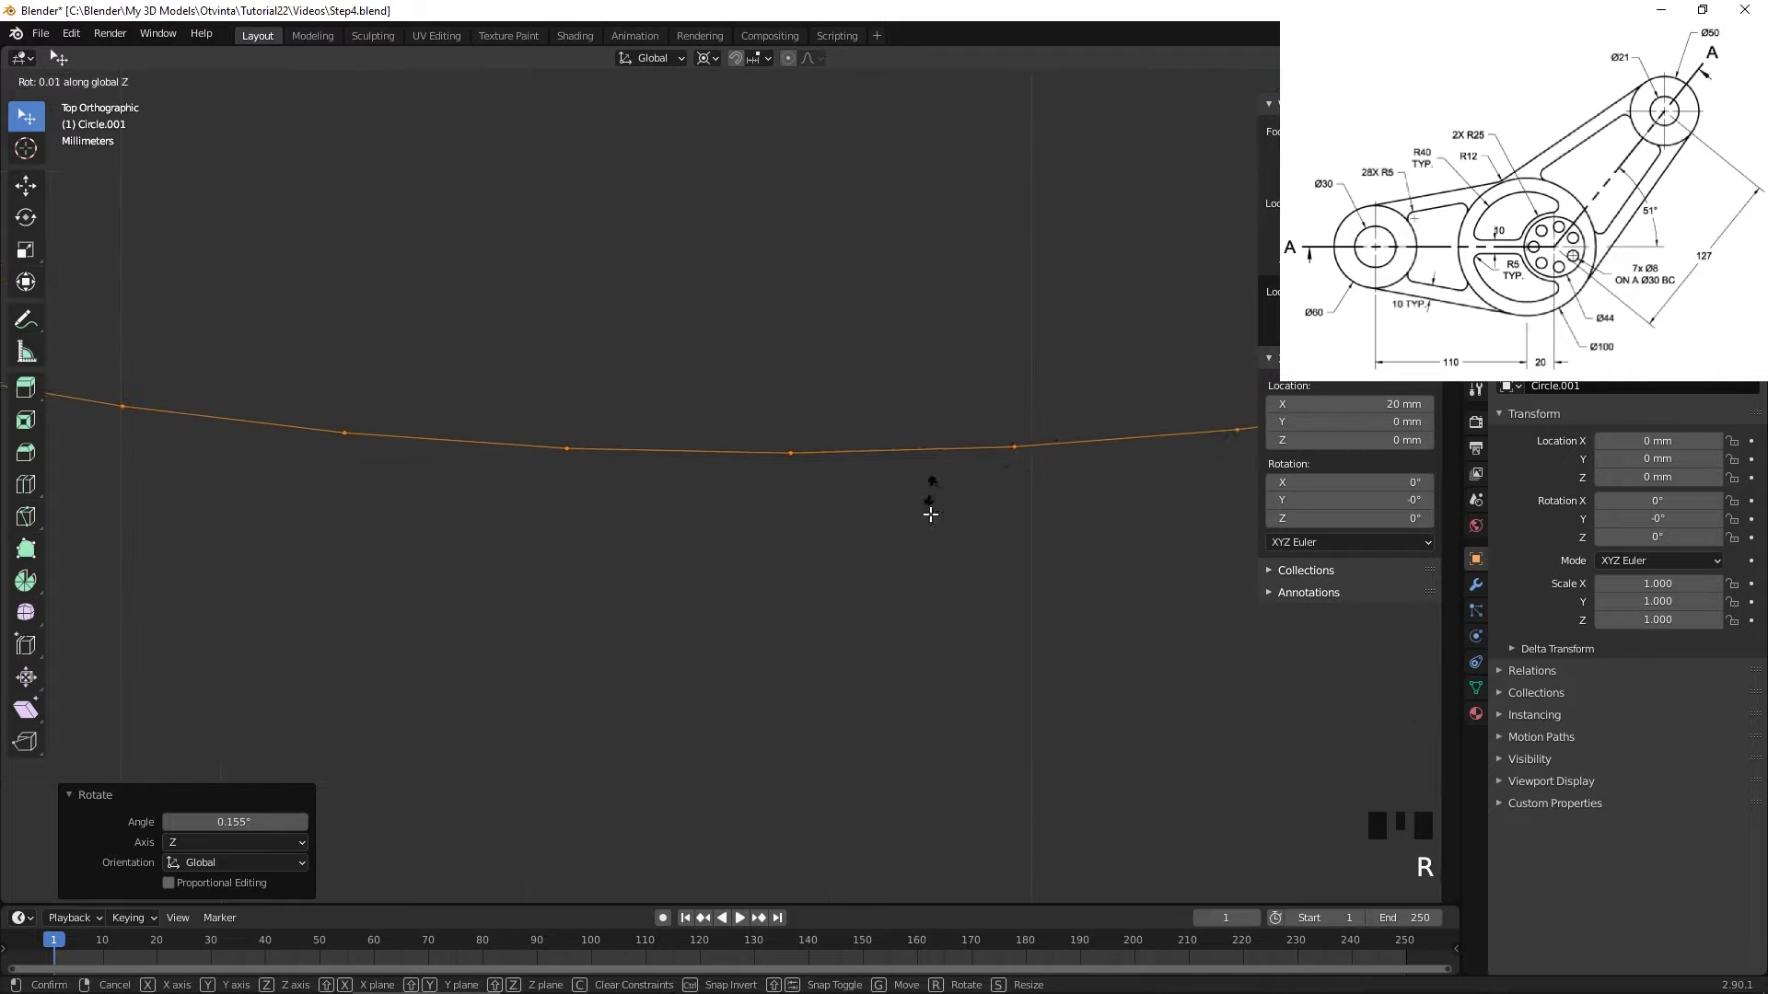
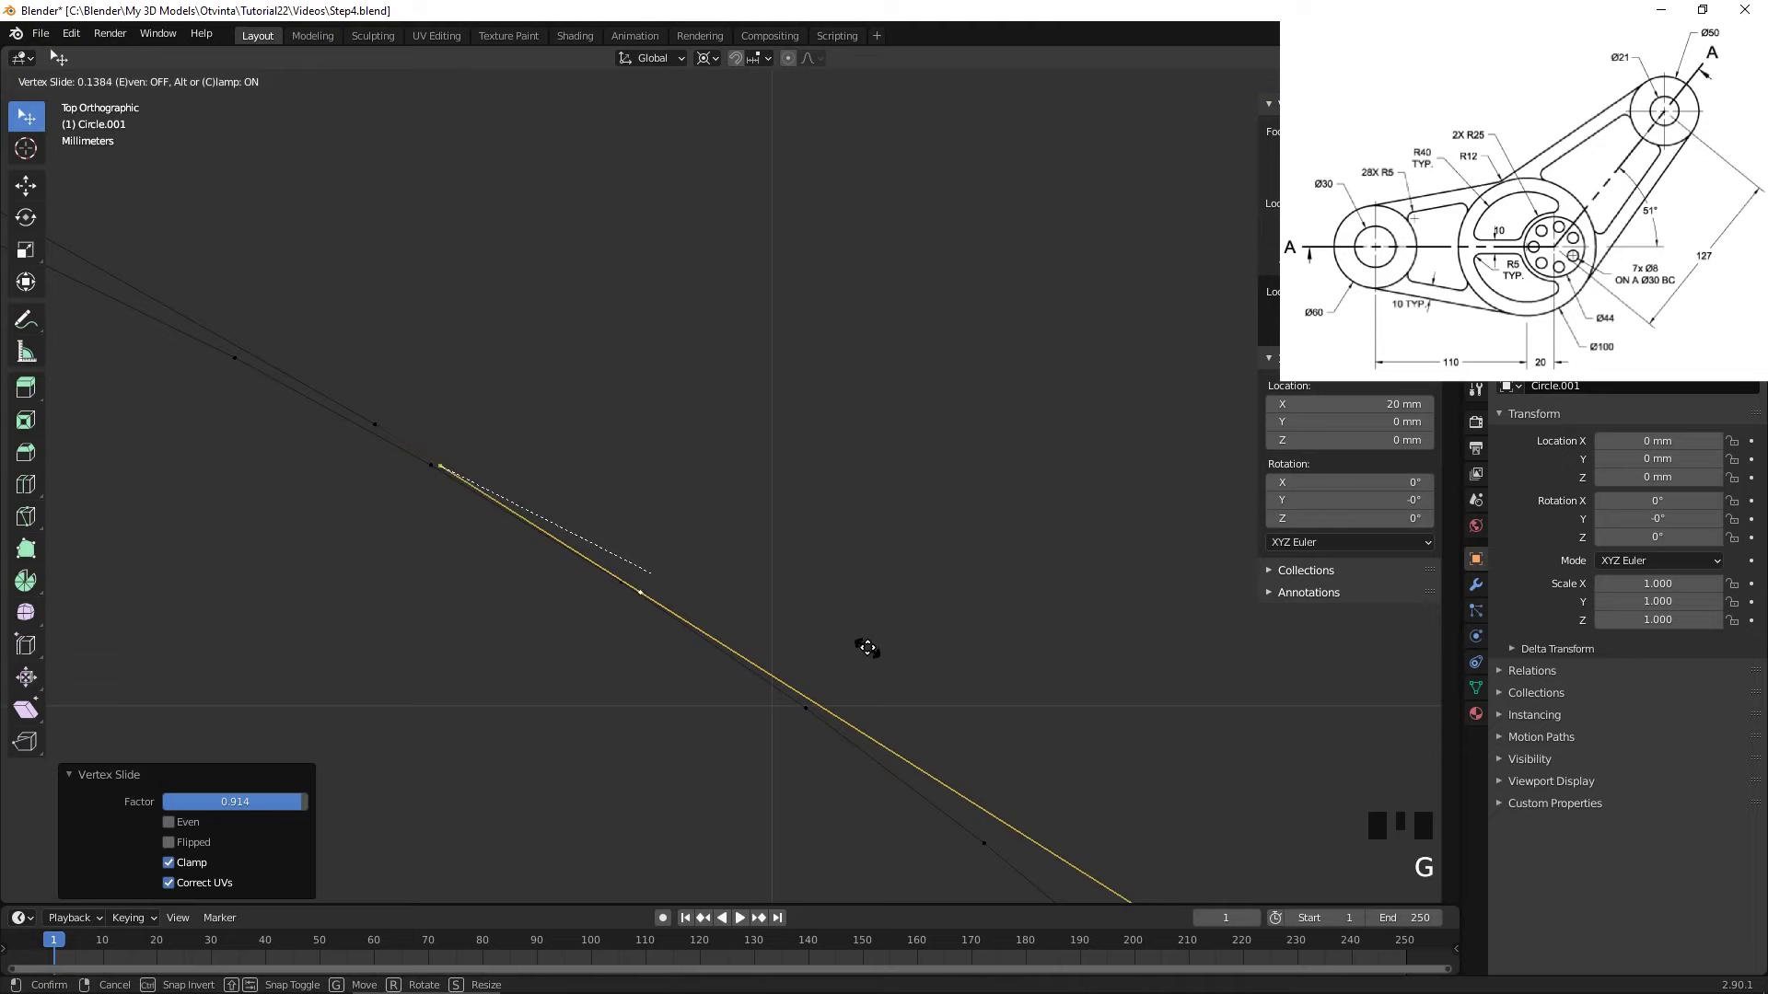
- Slide a vertex along the outline edge and extrude a short 4.8 mm tick line downward from the hole
key(b)
key(m)
scroll(down, 3)
key(e)
scroll(down, 3)
drag(805, 565, 816, 499)
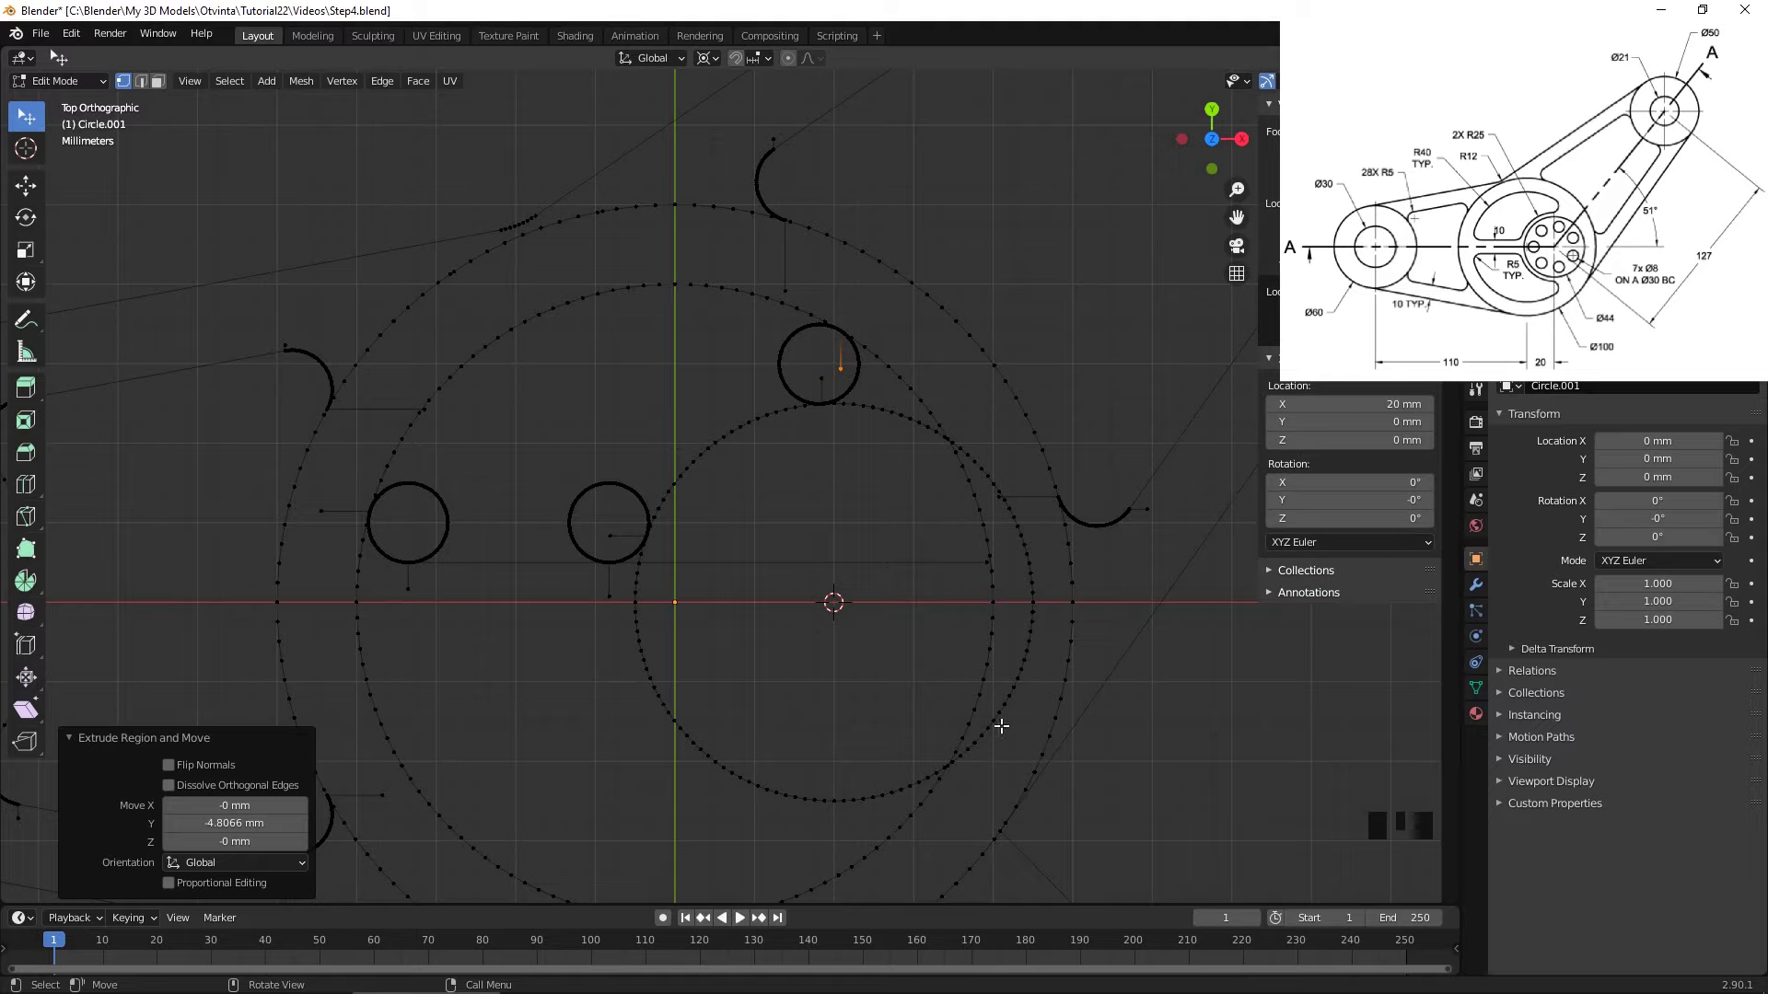
- Select a vertex on the inner ring and grow the selection around it
click(1006, 724)
key(ctrl+KP_Add)
key(ctrl+KP_Add)
key(ctrl+KP_Add)
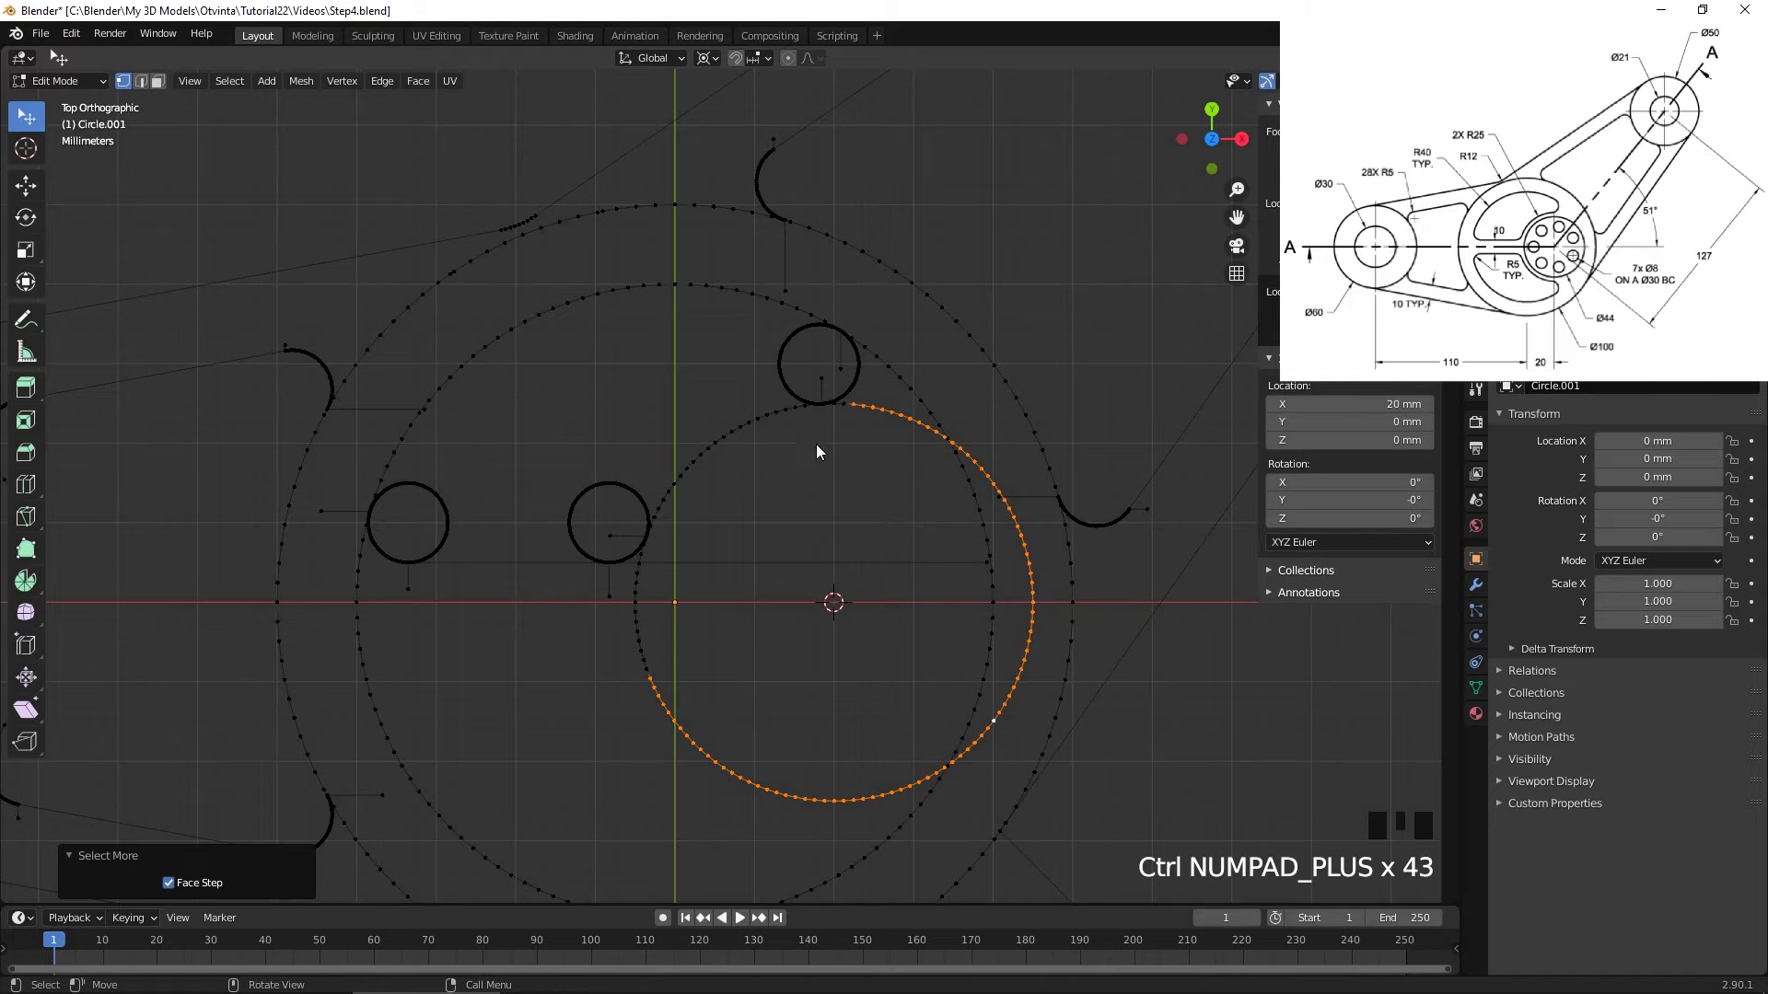
- Delete the first two stretches of unneeded ring vertices around the boss centre
drag(1012, 448, 844, 575)
scroll(up, 3)
key(ctrl+KP_Add)
key(ctrl+KP_Add)
key(ctrl+KP_Add)
key(x)
scroll(down, 3)
drag(766, 642, 599, 561)
click(599, 561)
scroll(up, 3)
key(ctrl+KP_Add)
key(ctrl+KP_Add)
key(ctrl+KP_Add)
key(ctrl+KP_Add)
key(ctrl+KP_Add)
key(ctrl+KP_Add)
key(ctrl+KP_Add)
key(x)
- Delete the remaining surplus ring vertices so only the curved slot arcs are left
scroll(down, 3)
drag(747, 459, 897, 823)
click(897, 823)
key(ctrl+KP_Add)
key(ctrl+KP_Add)
key(ctrl+KP_Add)
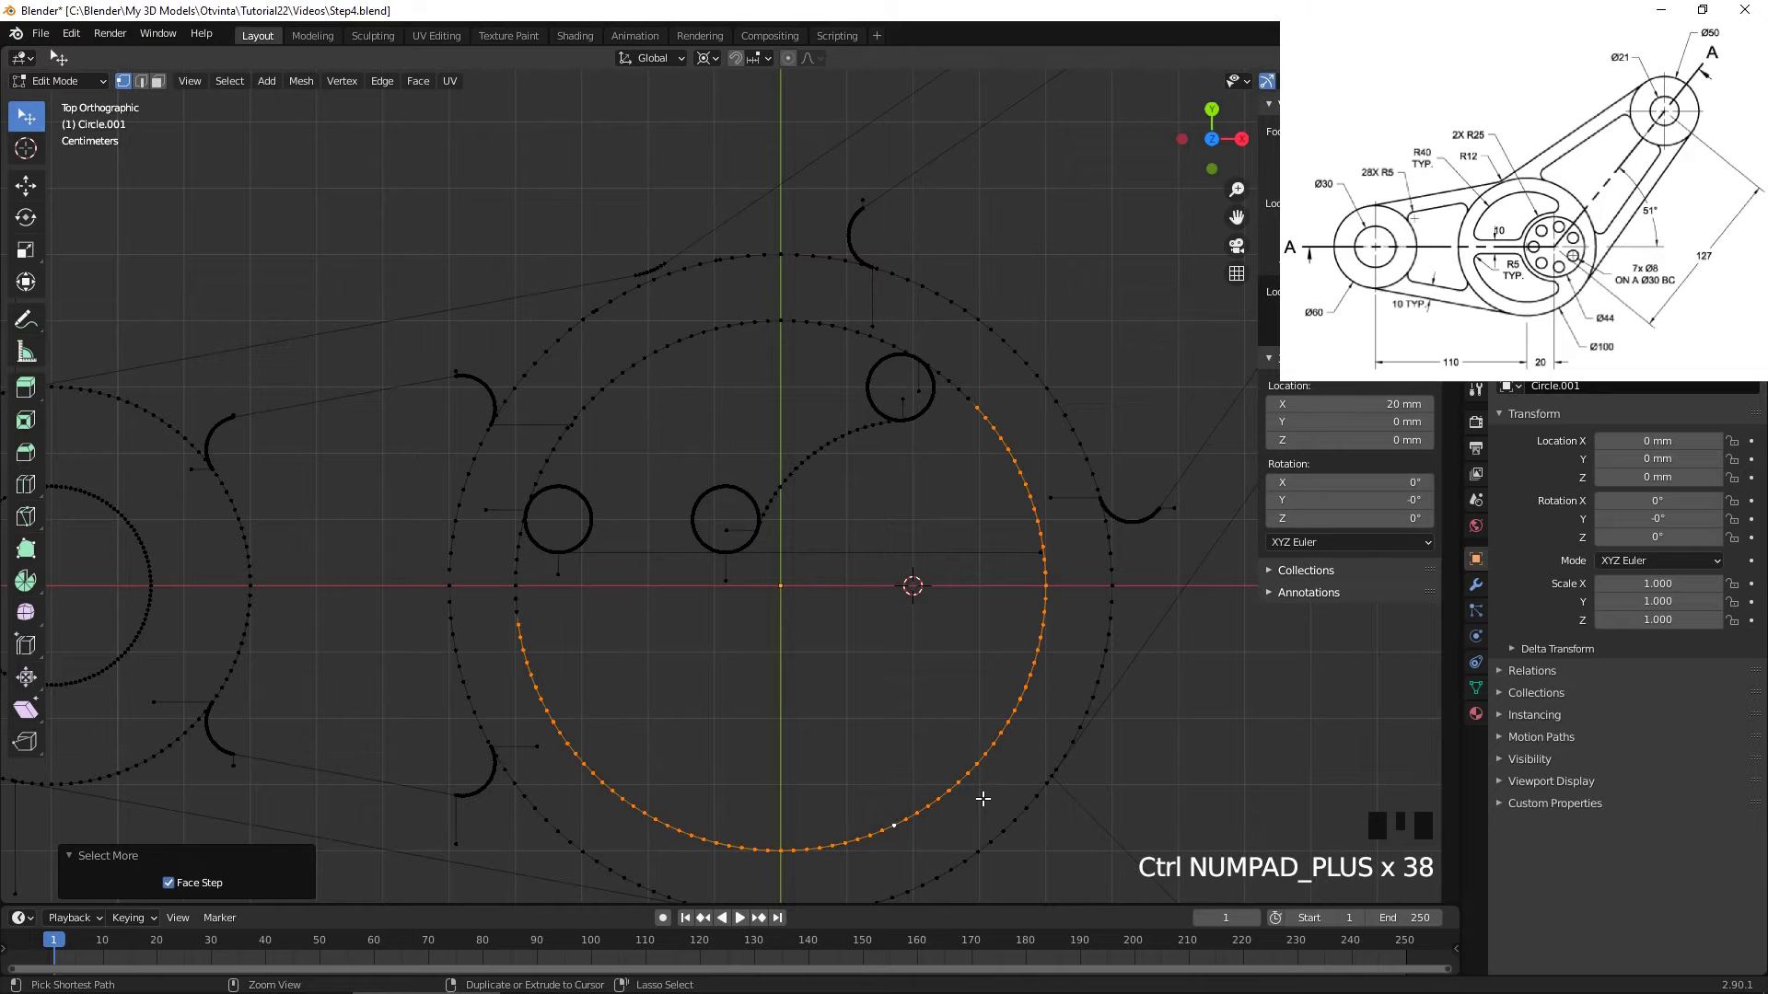
key(ctrl+KP_Add)
key(ctrl+KP_Add)
middle_click(1008, 533)
scroll(up, 3)
key(ctrl+KP_Add)
key(ctrl+KP_Add)
key(ctrl+KP_Add)
key(x)
scroll(down, 3)
drag(655, 630, 675, 638)
scroll(up, 3)
click(481, 632)
key(ctrl+KP_Add)
key(ctrl+KP_Add)
key(x)
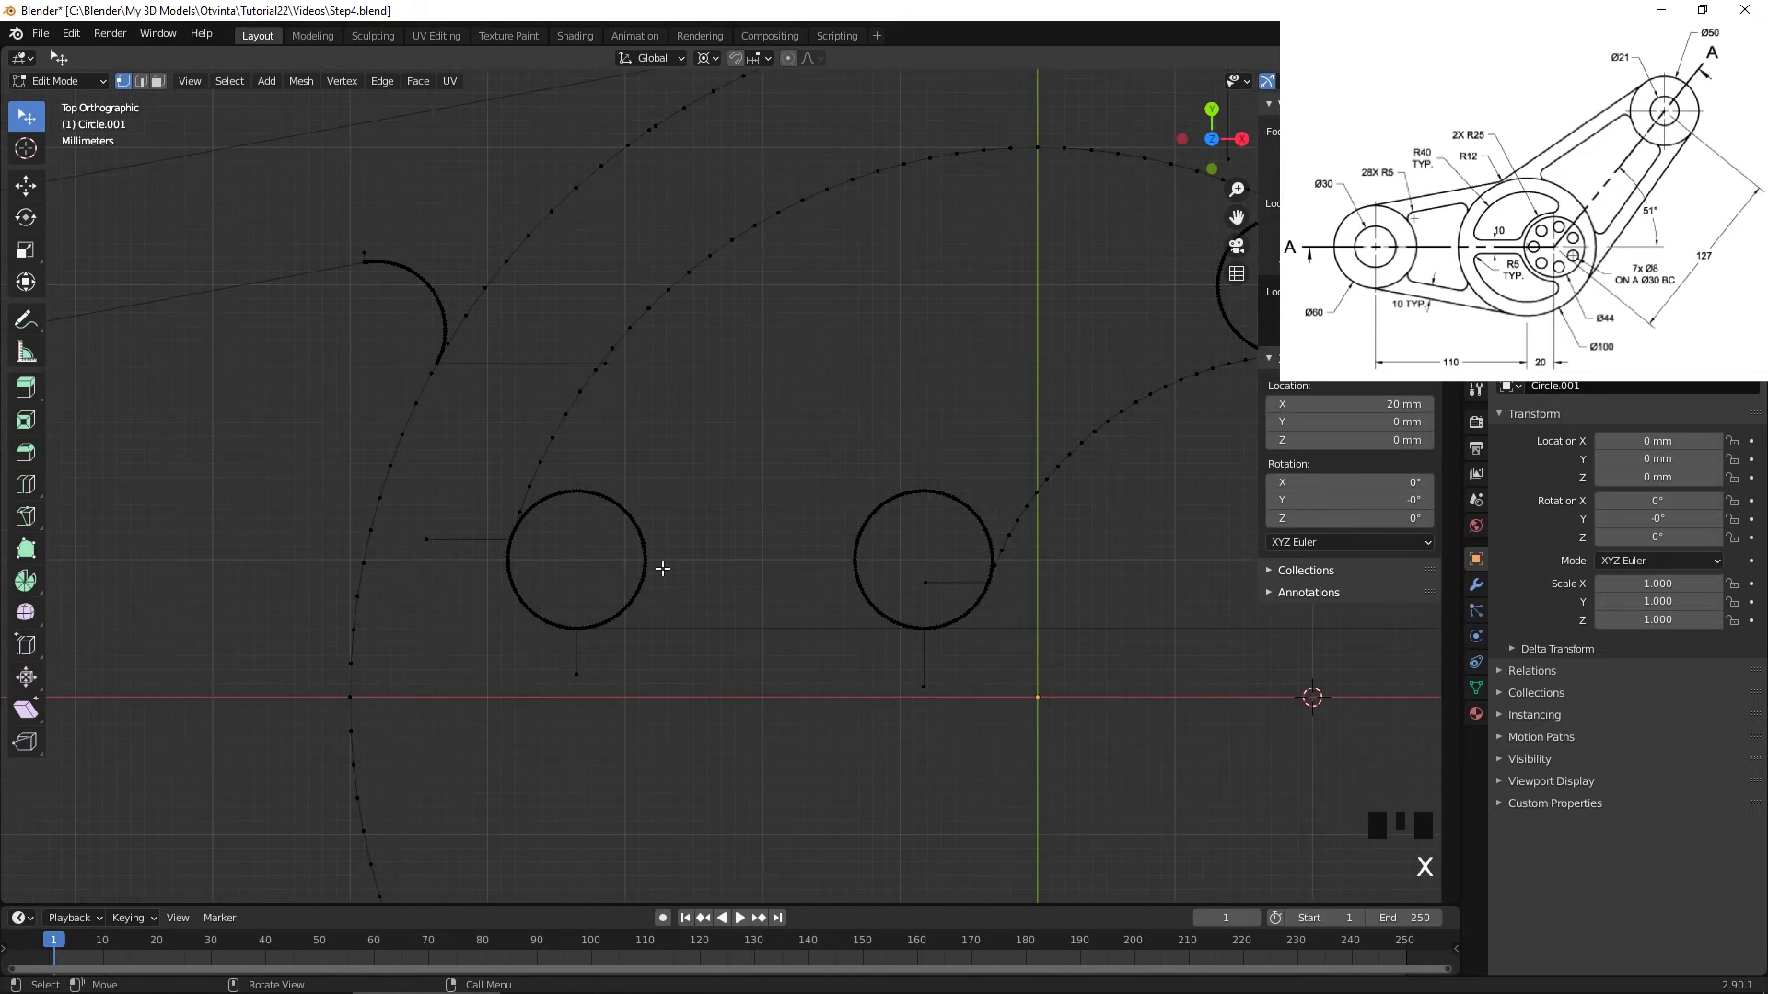
- Grow the selection along the slot arcs to join them, then undo the last two changes
click(647, 513)
middle_click(859, 485)
scroll(up, 3)
key(ctrl+KP_Add)
key(ctrl+KP_Add)
key(ctrl+KP_Add)
key(ctrl+KP_Add)
key(ctrl+KP_Add)
key(ctrl+KP_Add)
key(ctrl+KP_Add)
key(ctrl+KP_Add)
key(ctrl+KP_Add)
key(ctrl+KP_Add)
scroll(up, 3)
scroll(up, 3)
key(ctrl+KP_Add)
key(ctrl+KP_Add)
key(ctrl+KP_Add)
key(ctrl+KP_Add)
scroll(down, 3)
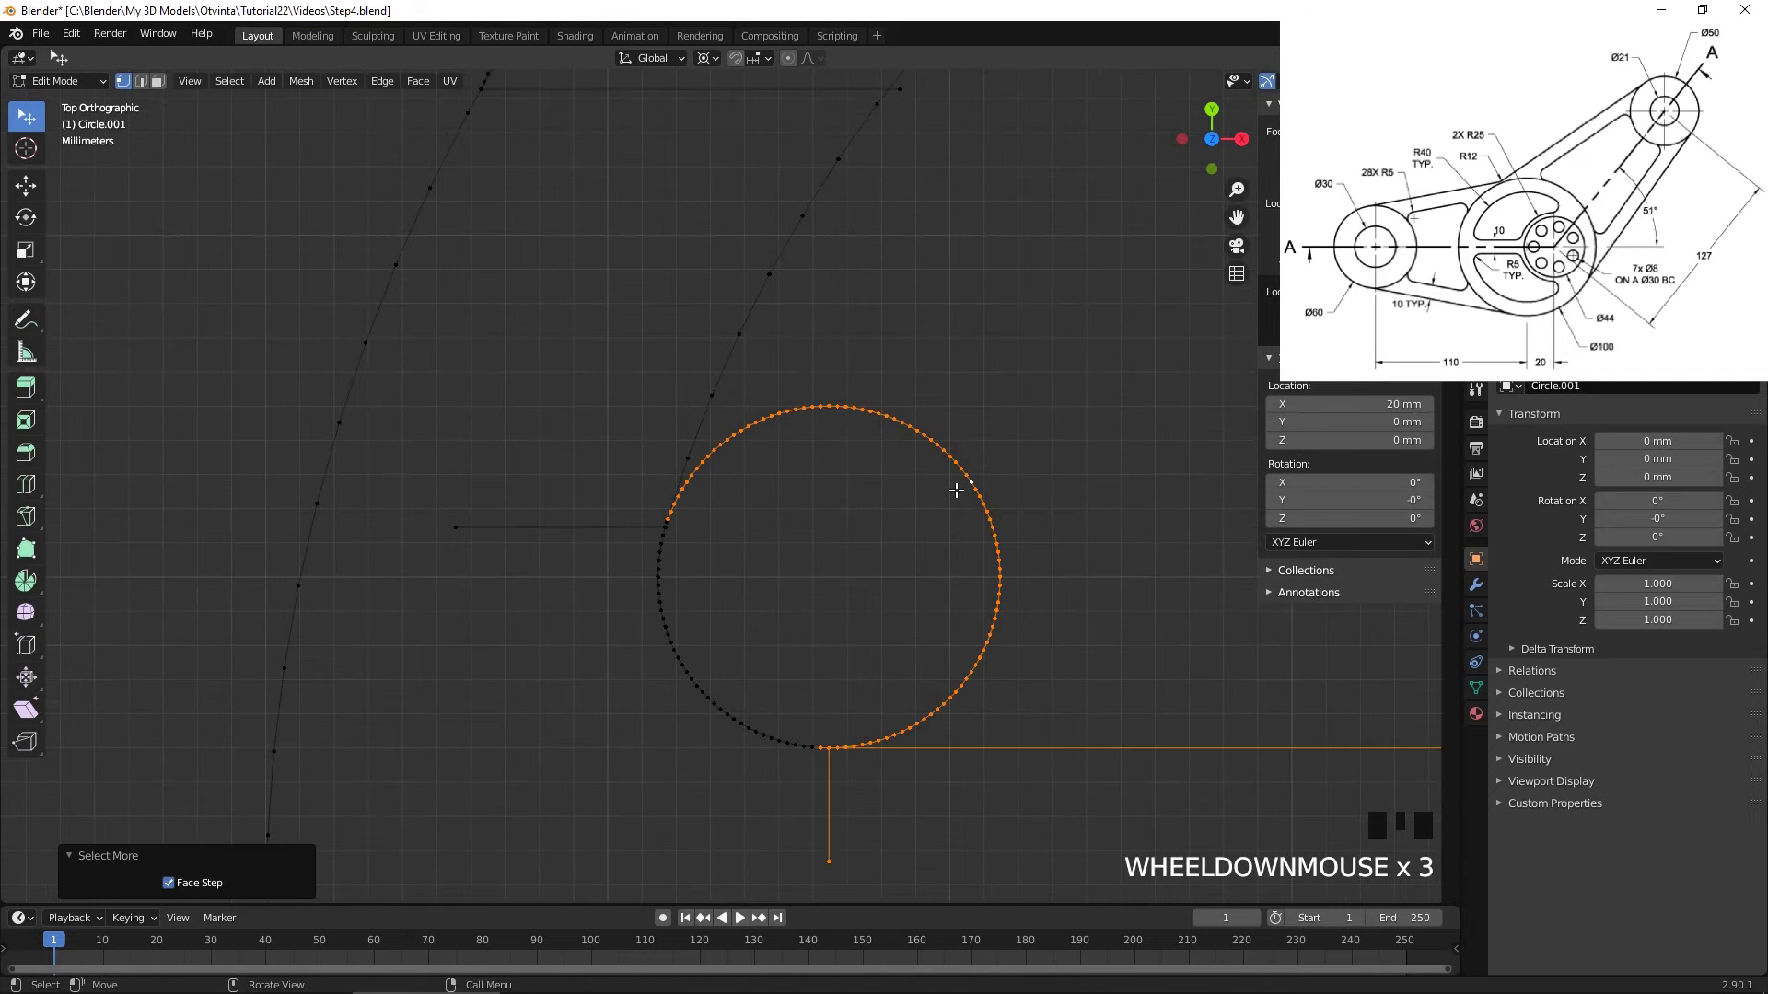
key(ctrl+z)
key(ctrl+z)
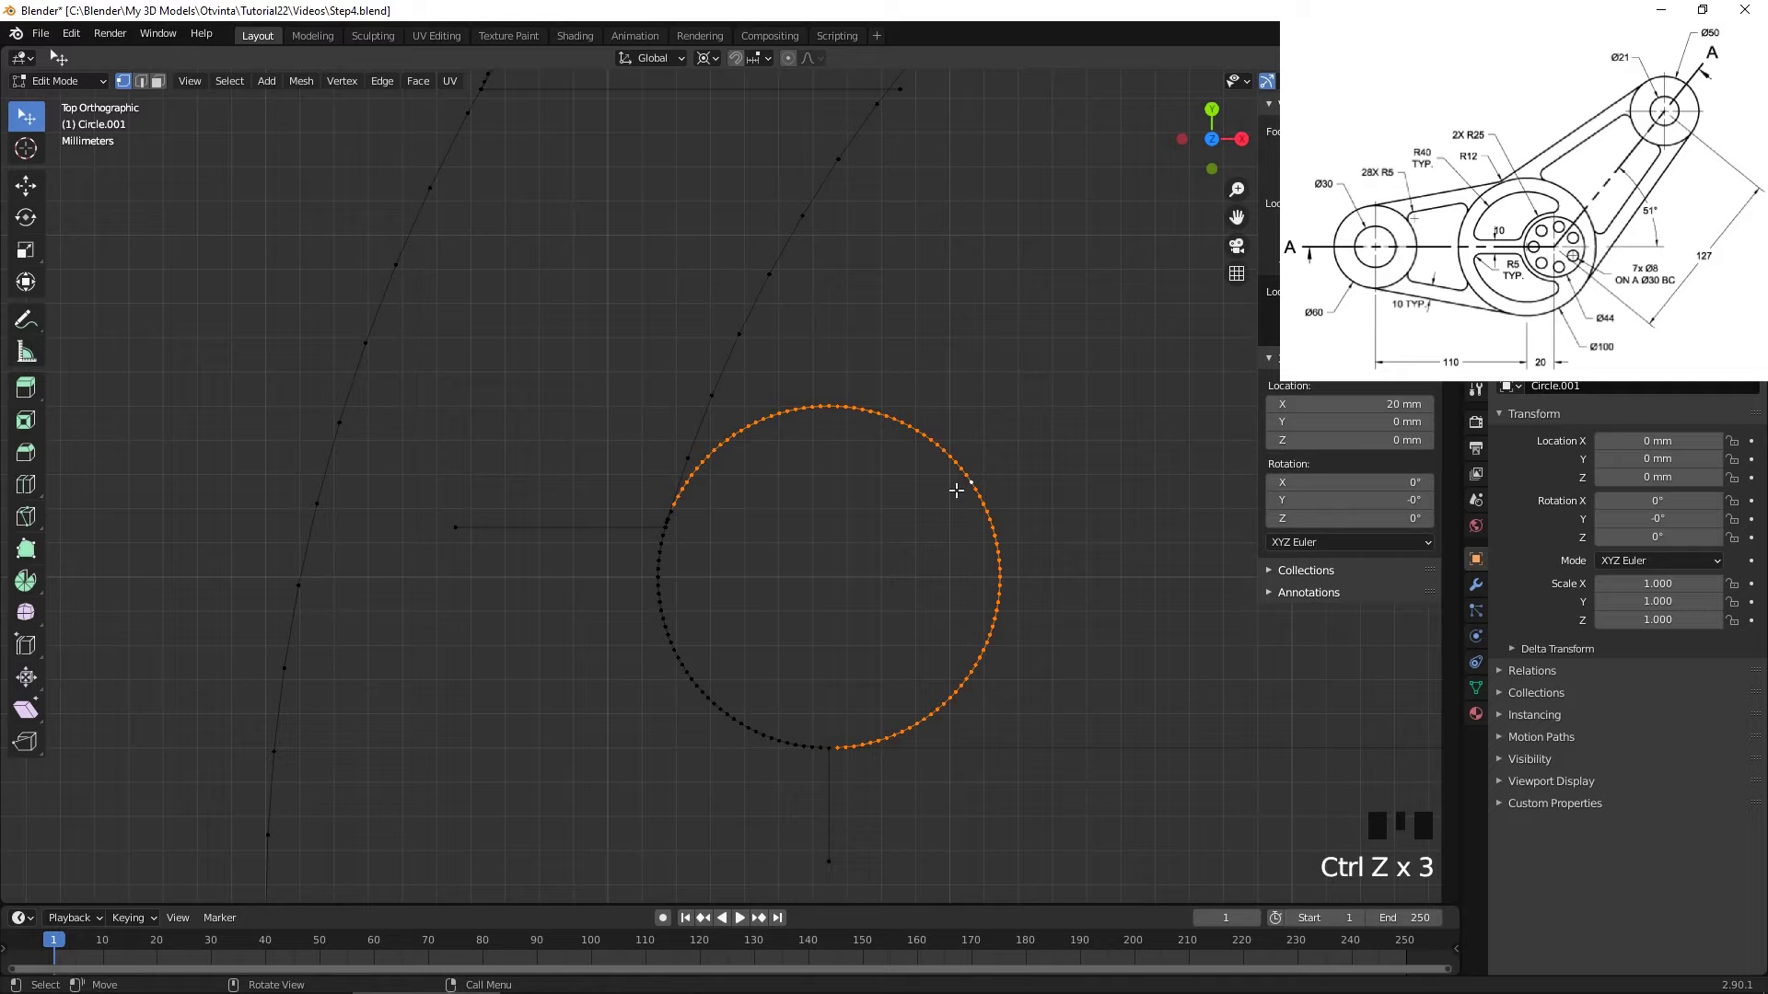
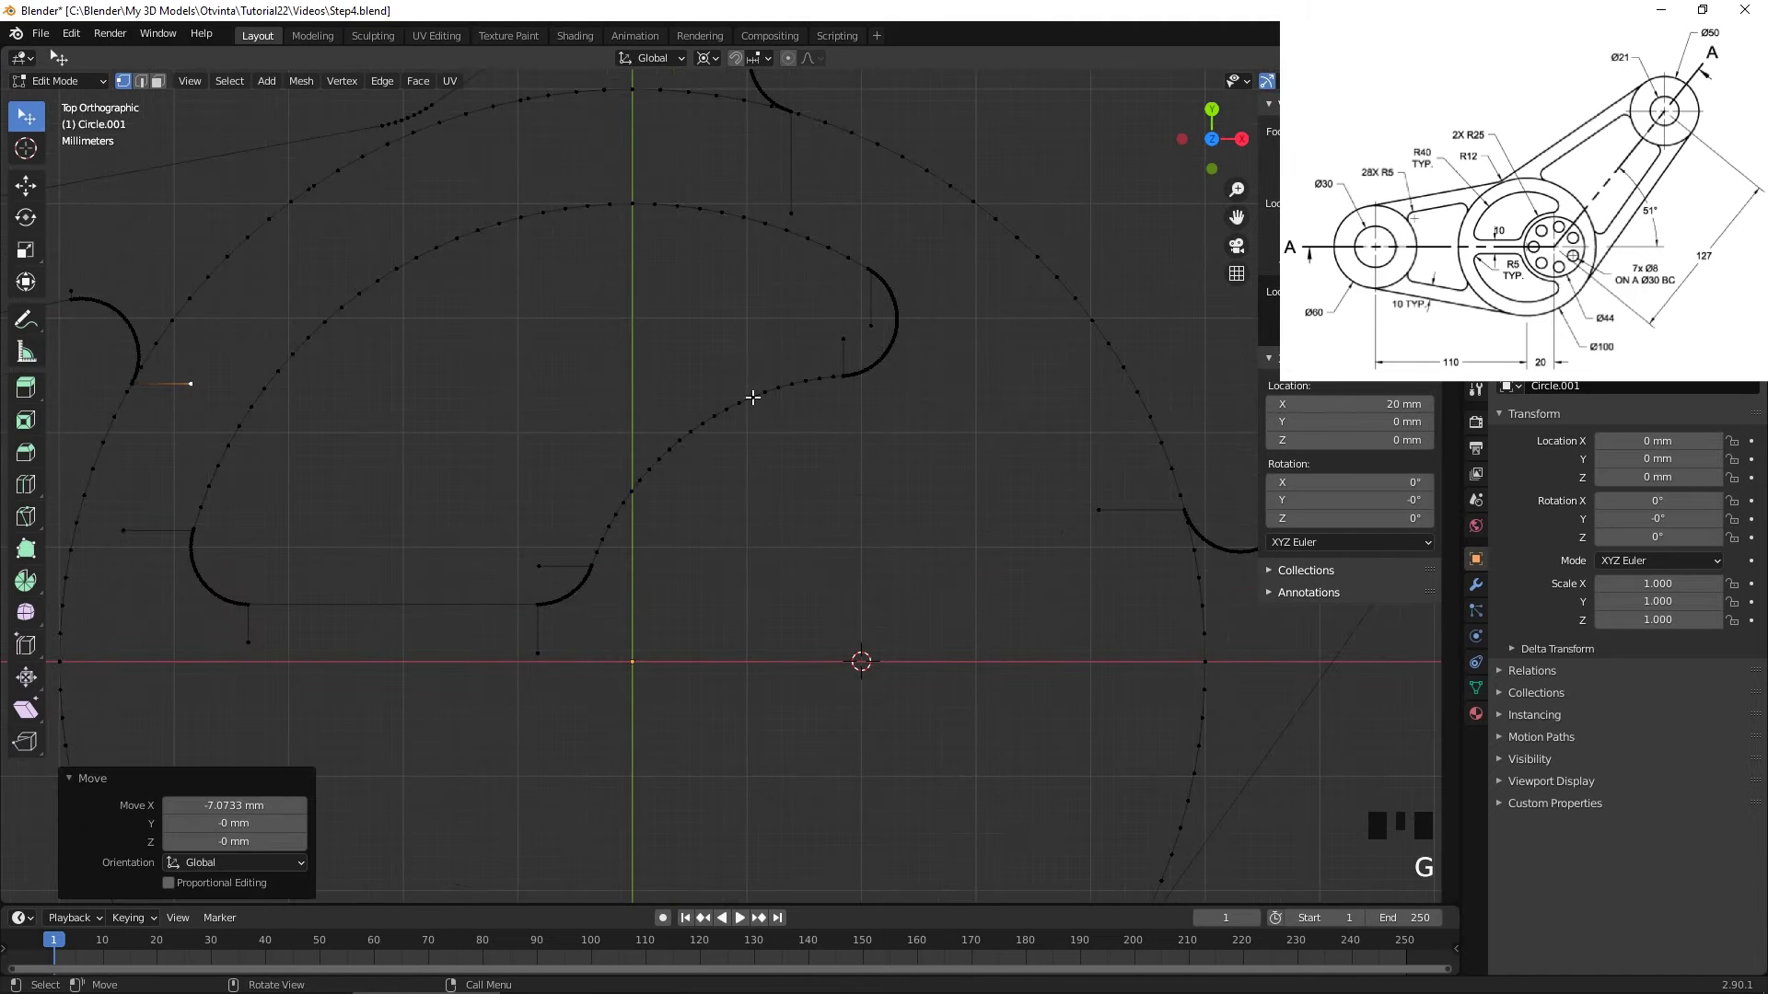
- Duplicate the kidney slot outline, mirror it with S Y -1 below the centre line, and return to Object Mode
scroll(down, 3)
drag(821, 354, 816, 338)
click(816, 338)
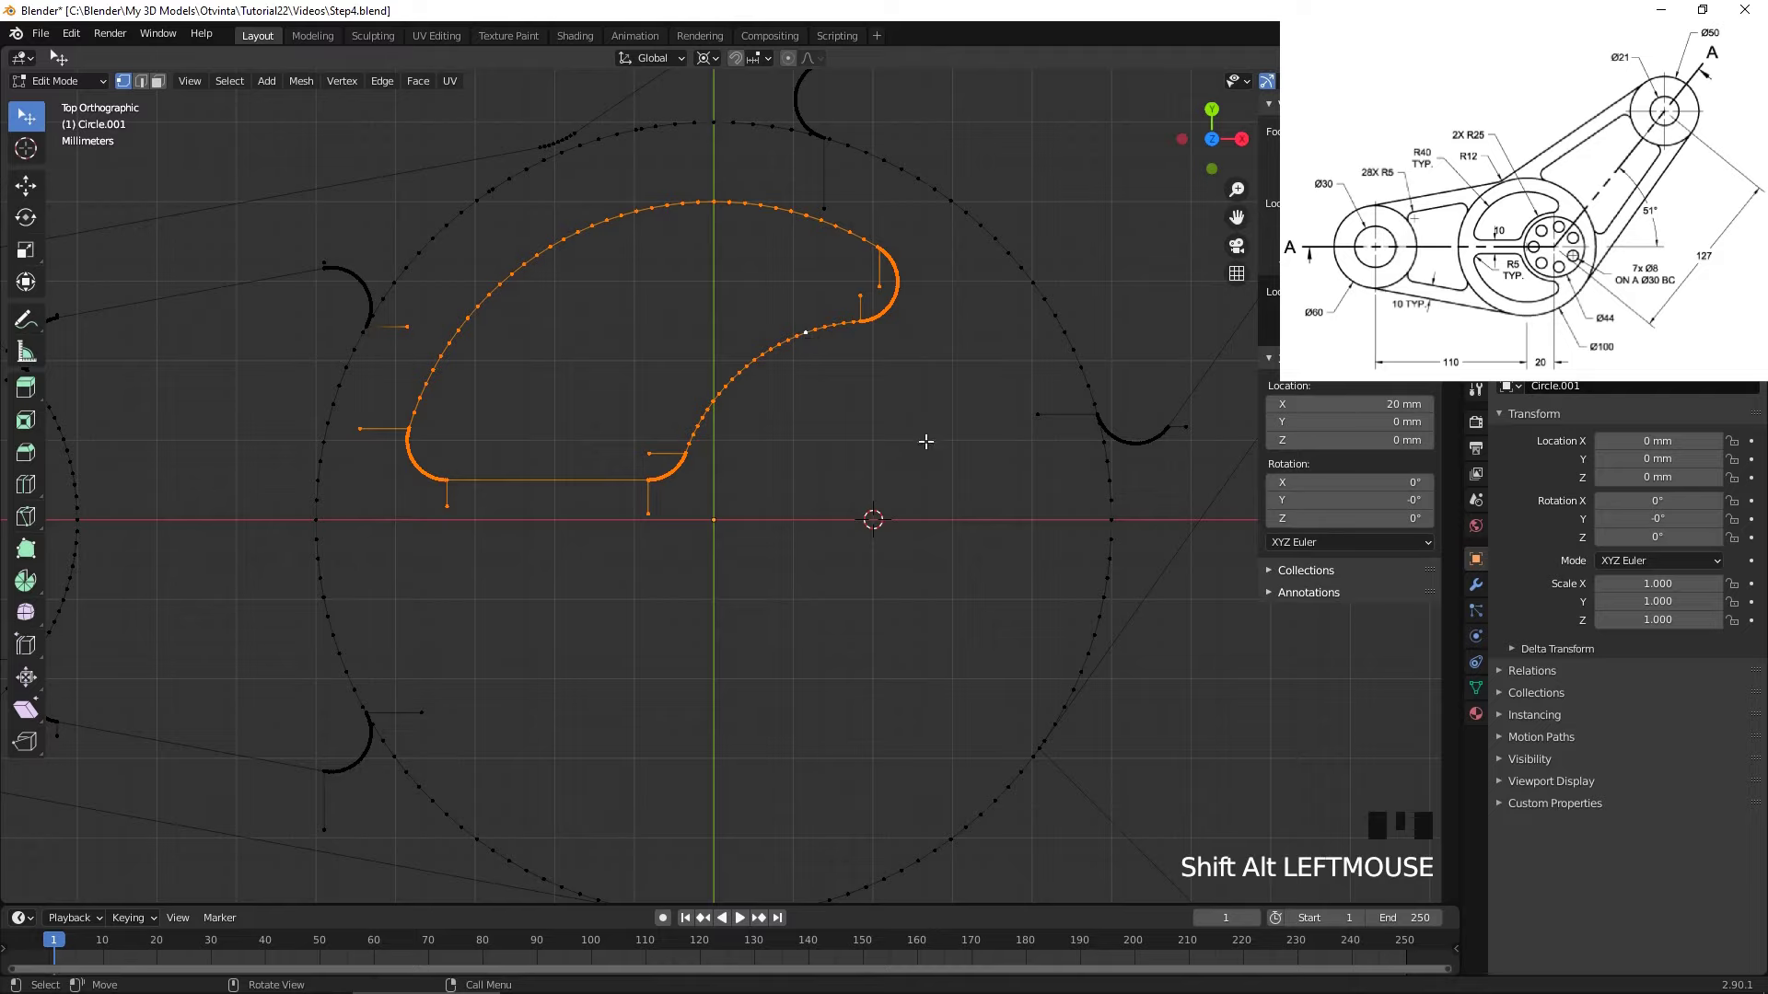
key(shift+d)
key(s)
middle_click(930, 440)
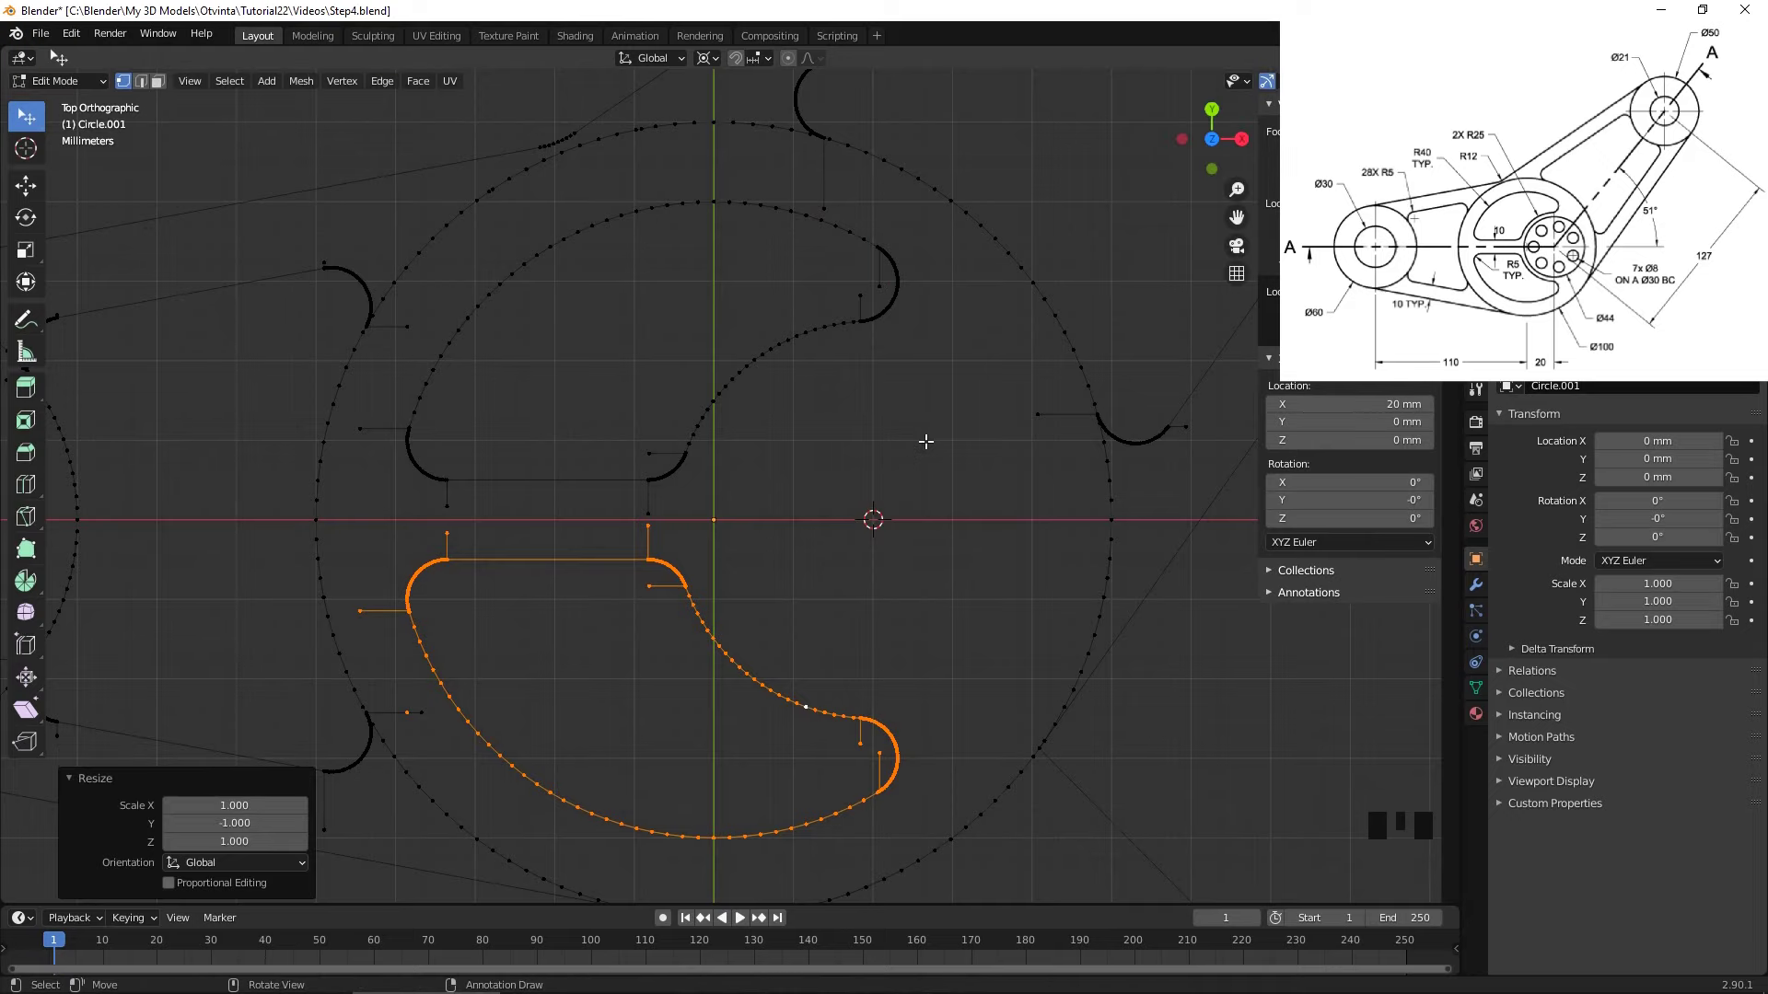
scroll(down, 3)
key(Tab)
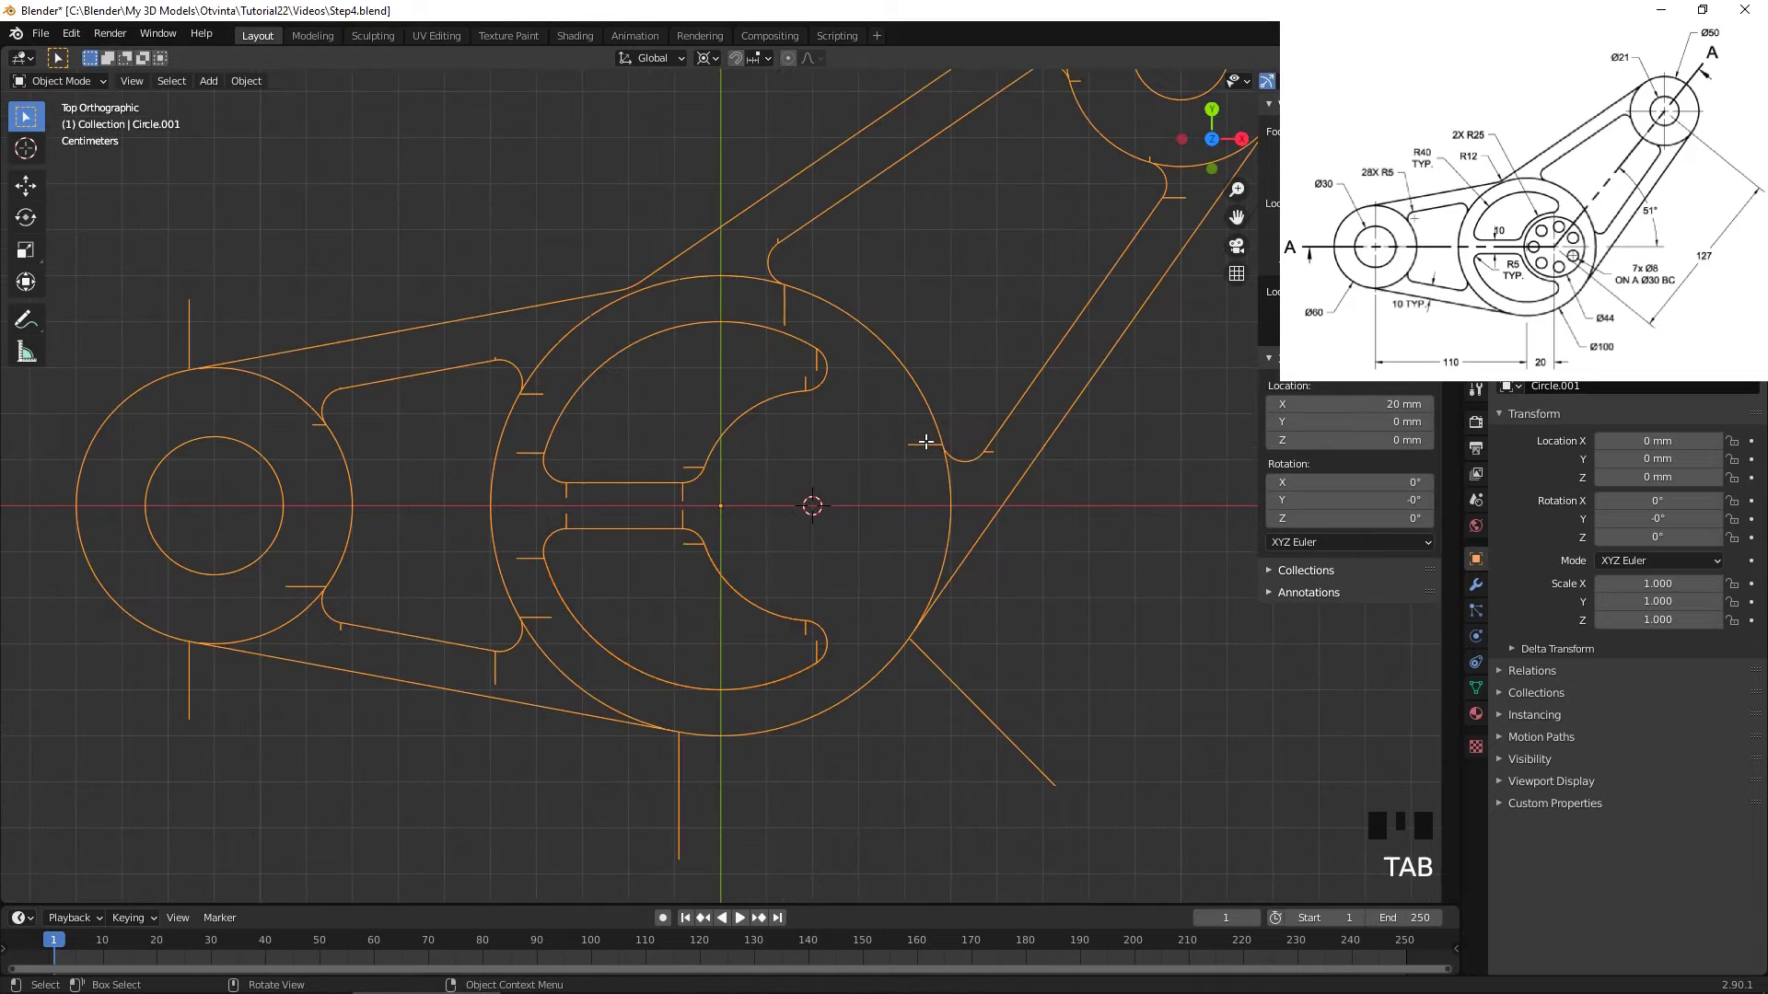
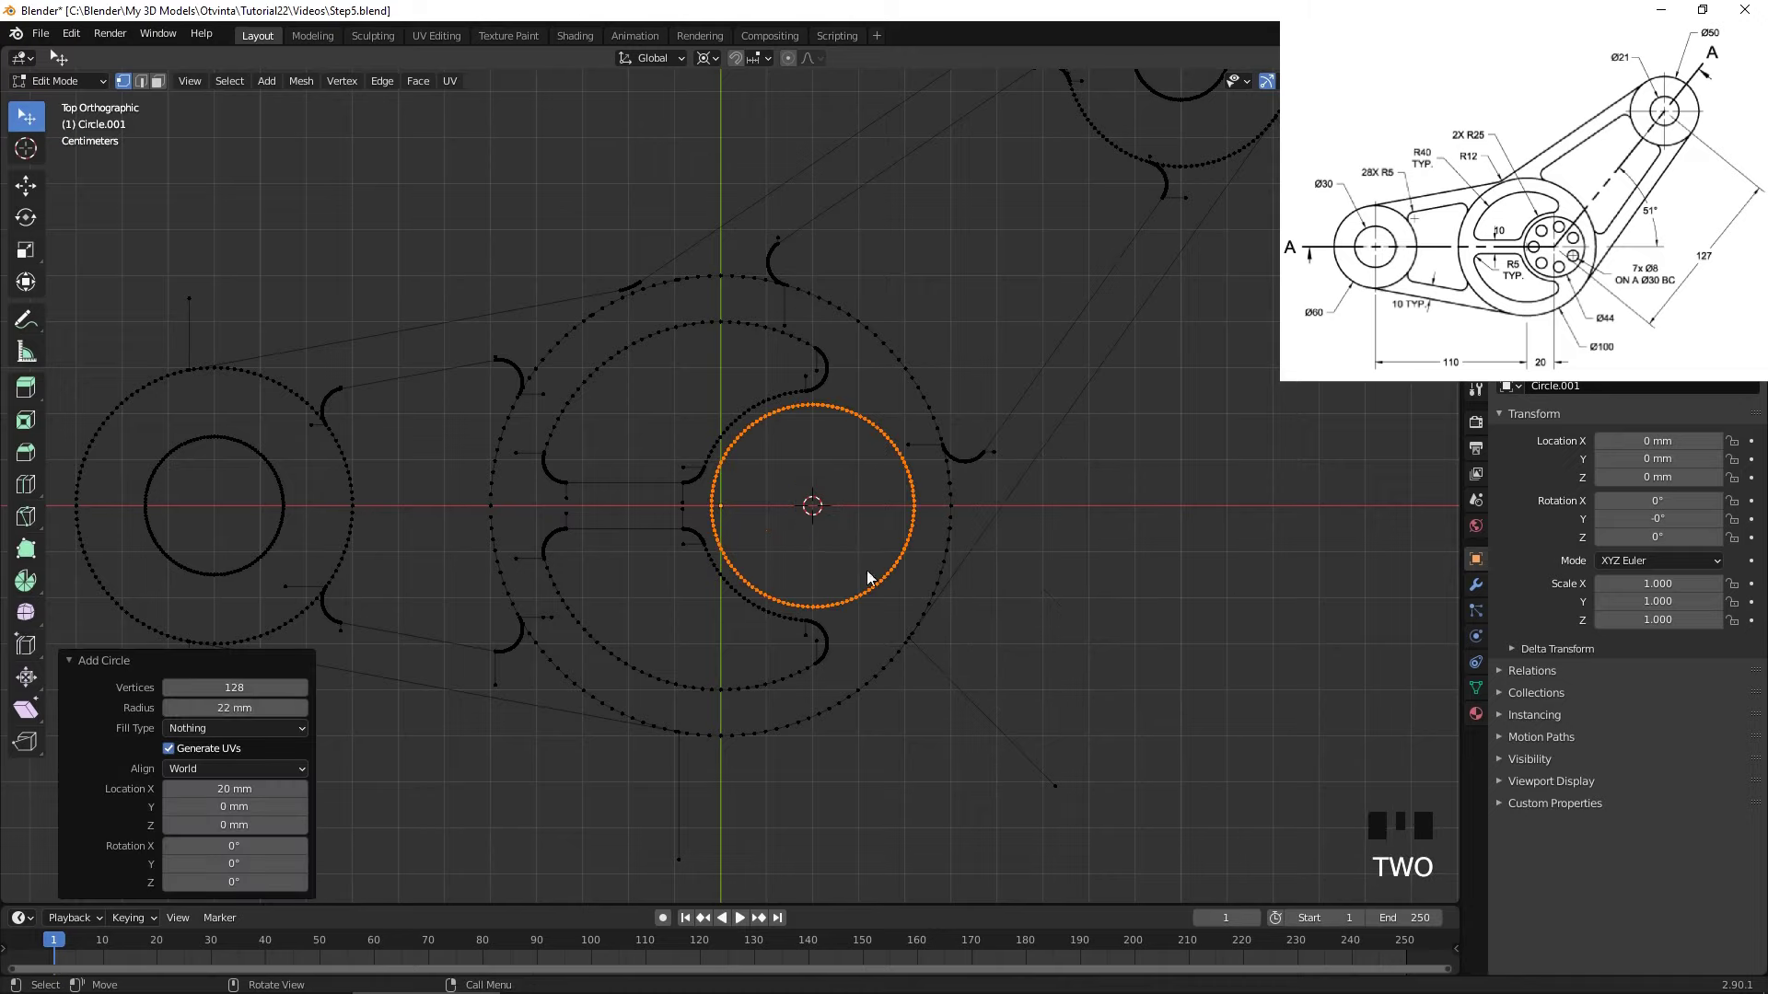
- Add a 4 mm circle on the hub, move it along X, and repeat it at 51.4° into seven holes
key(shift+a)
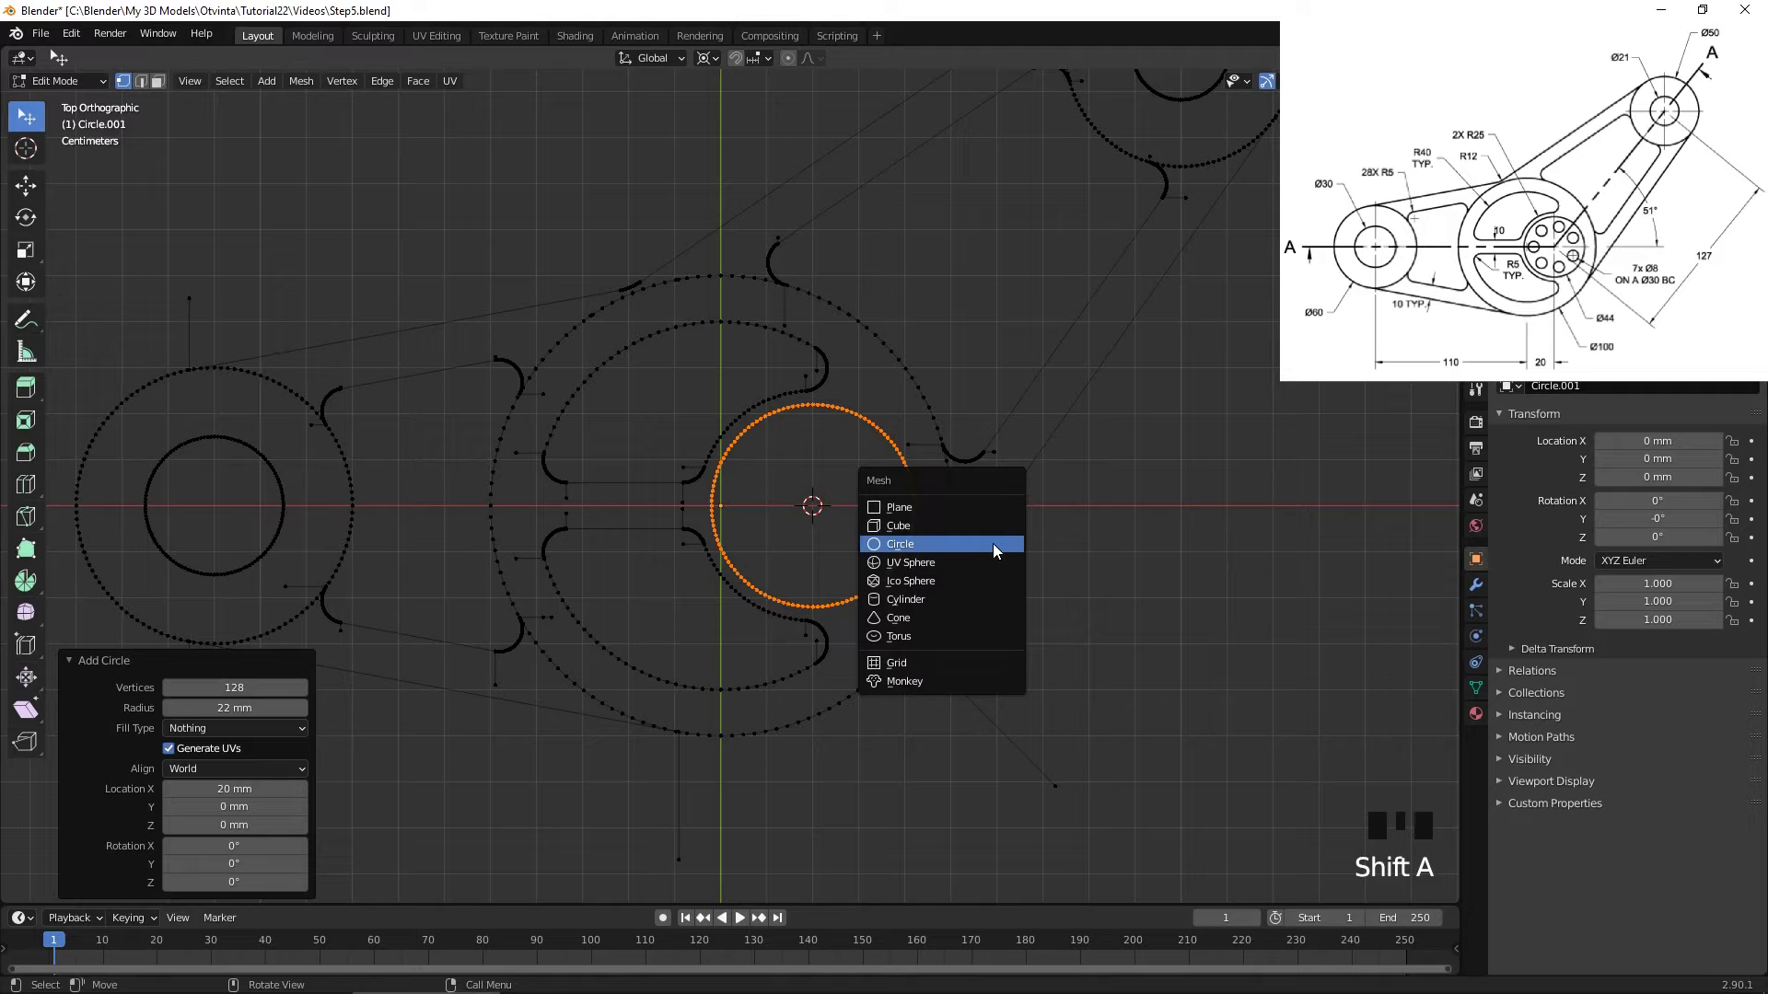
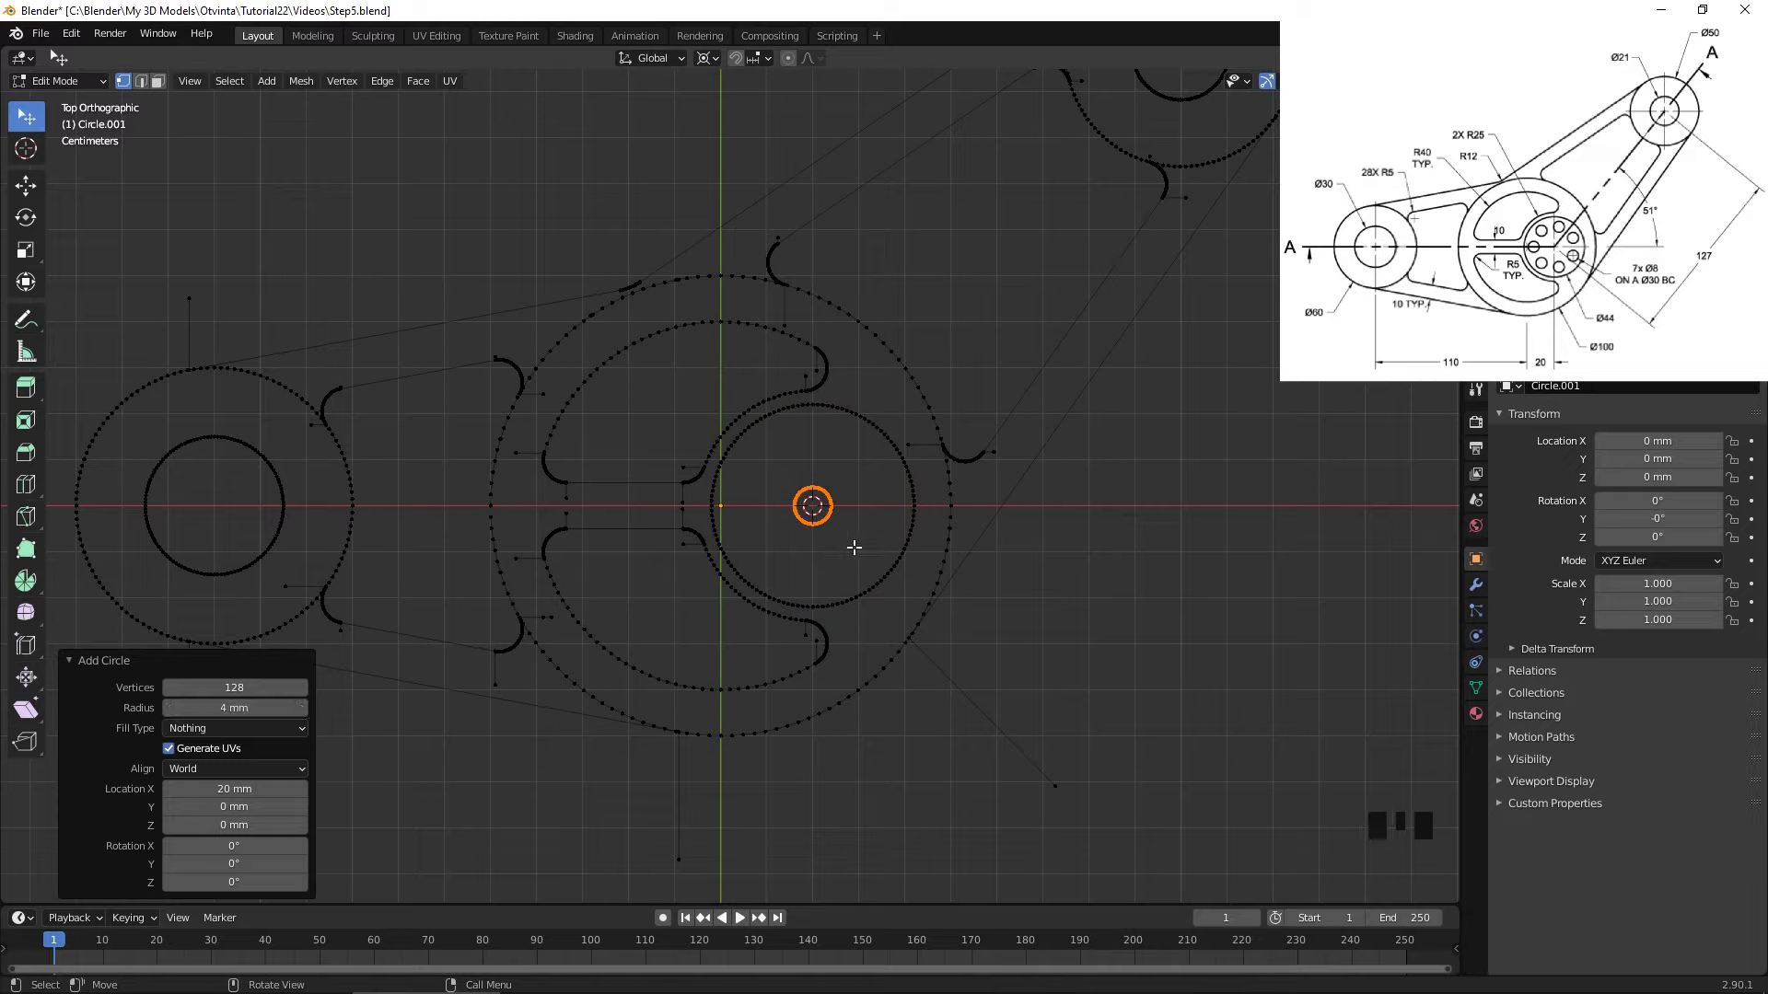
key(g)
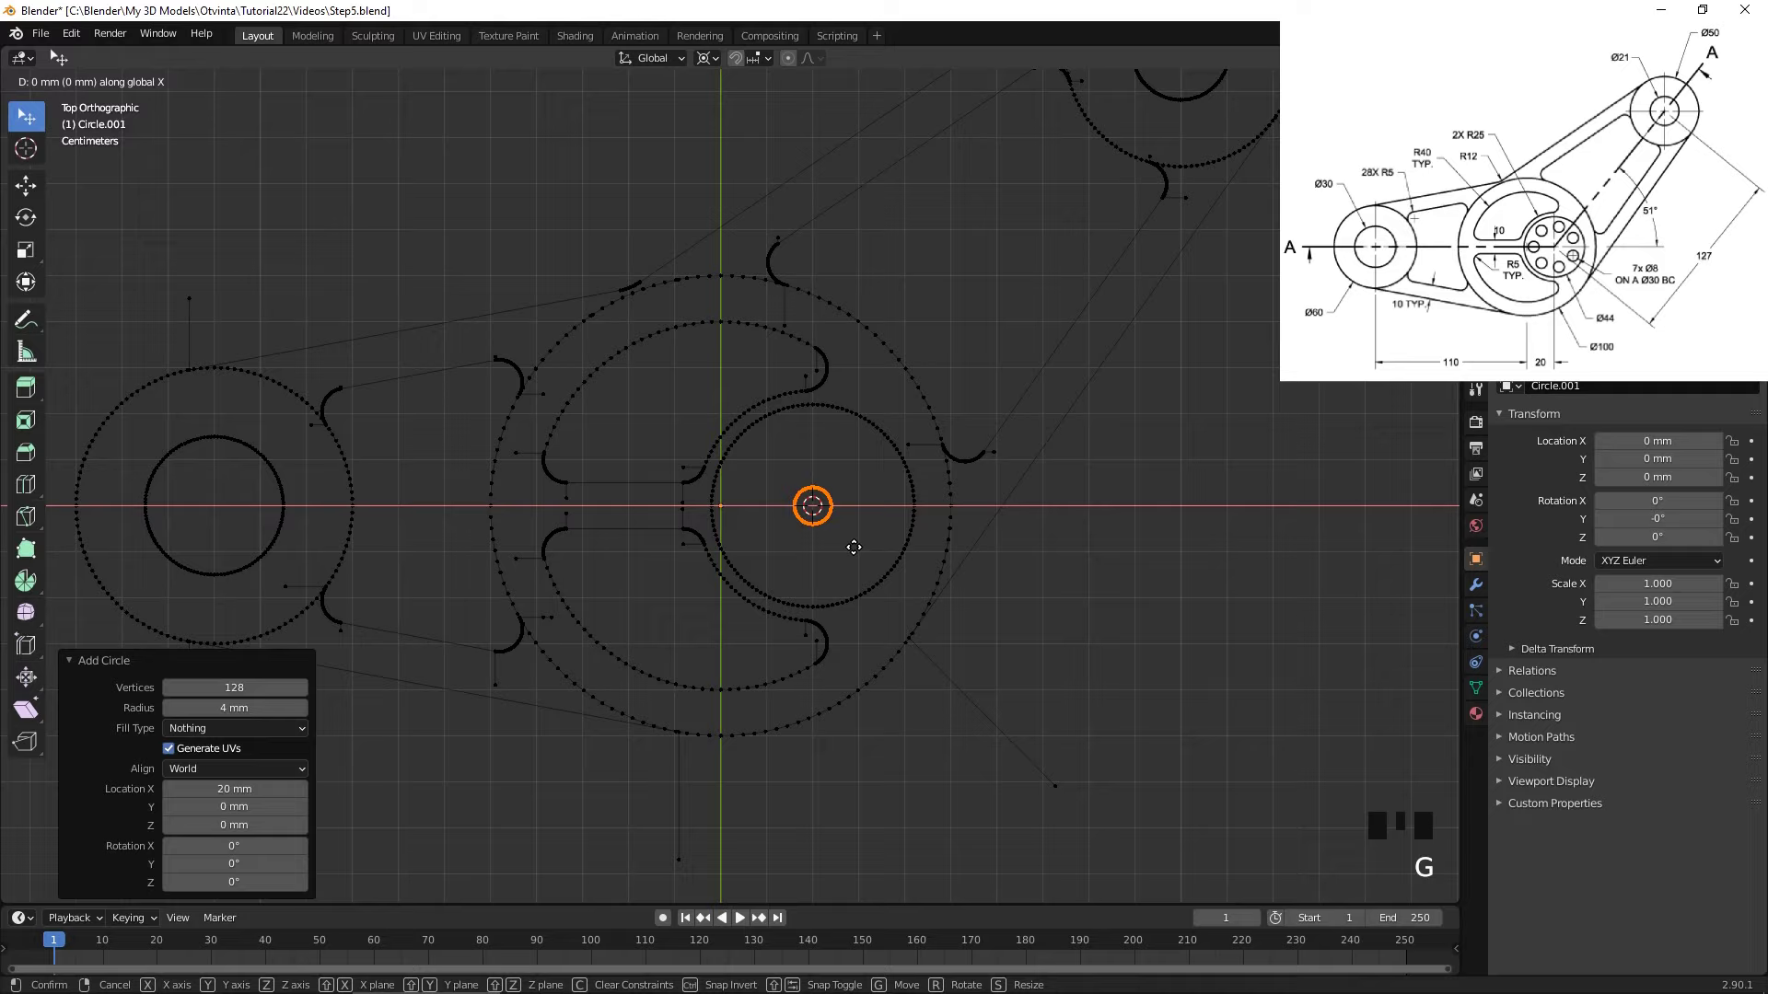
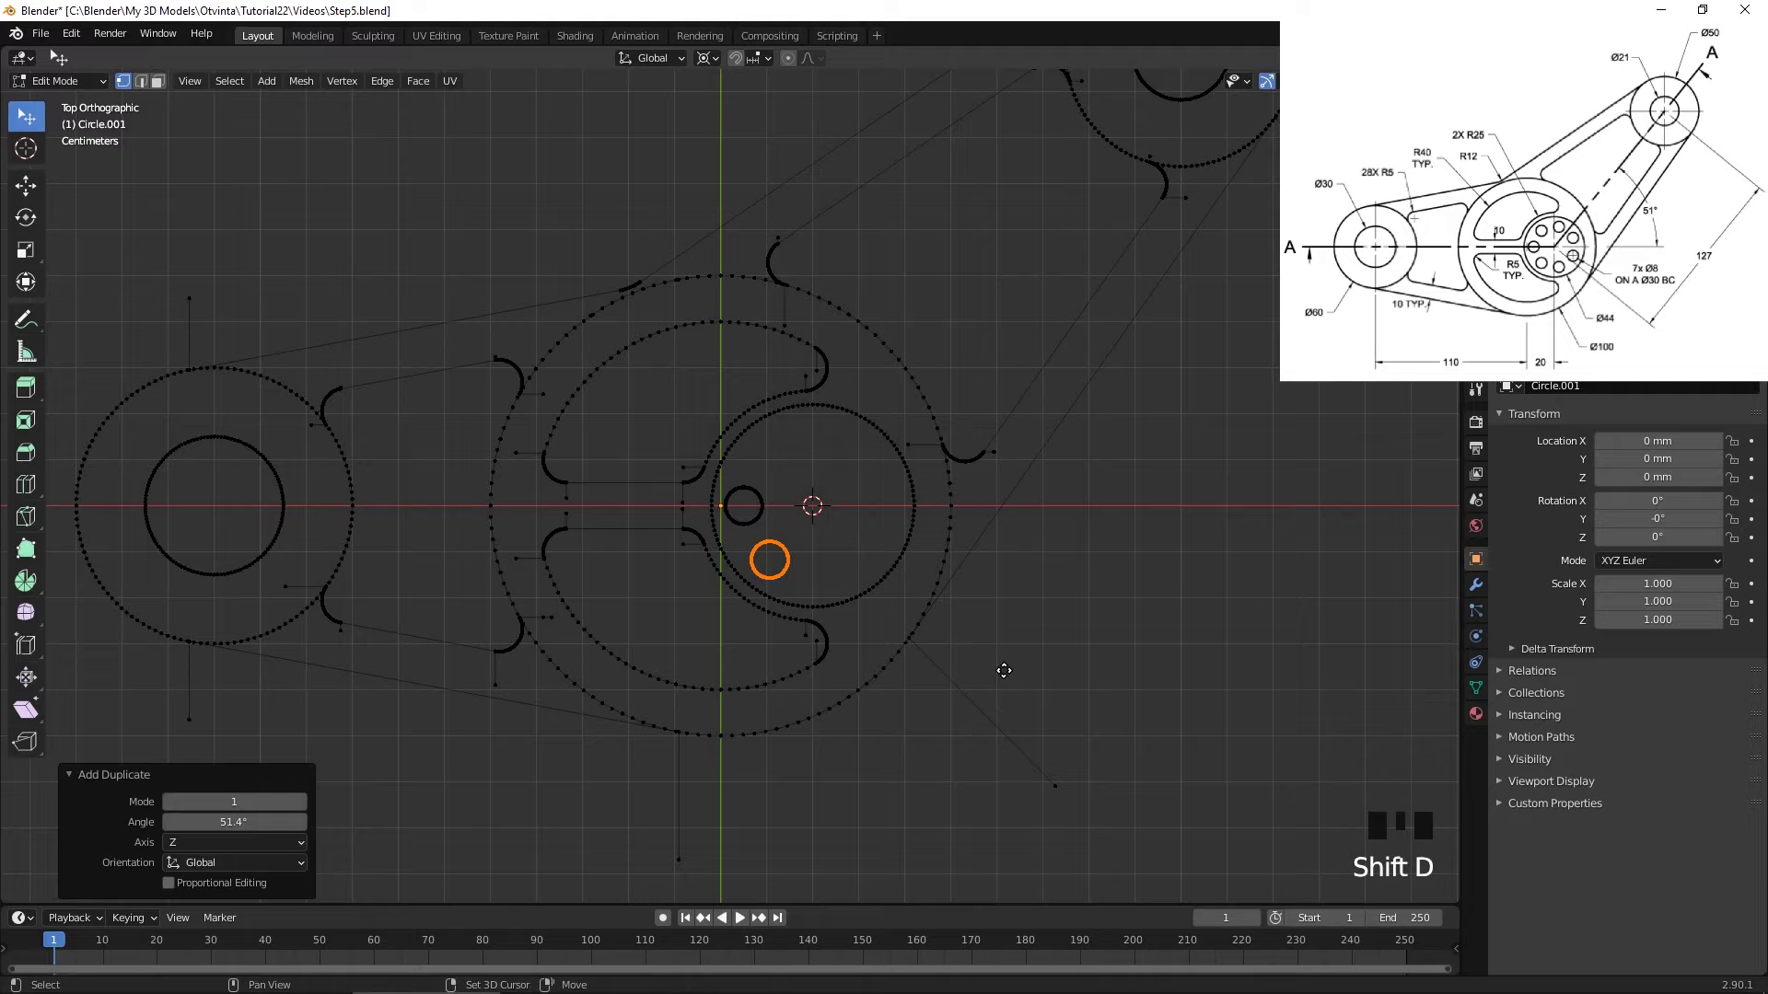
key(shift+r)
key(shift+r)
key(shift+r)
key(shift+r)
key(shift+r)
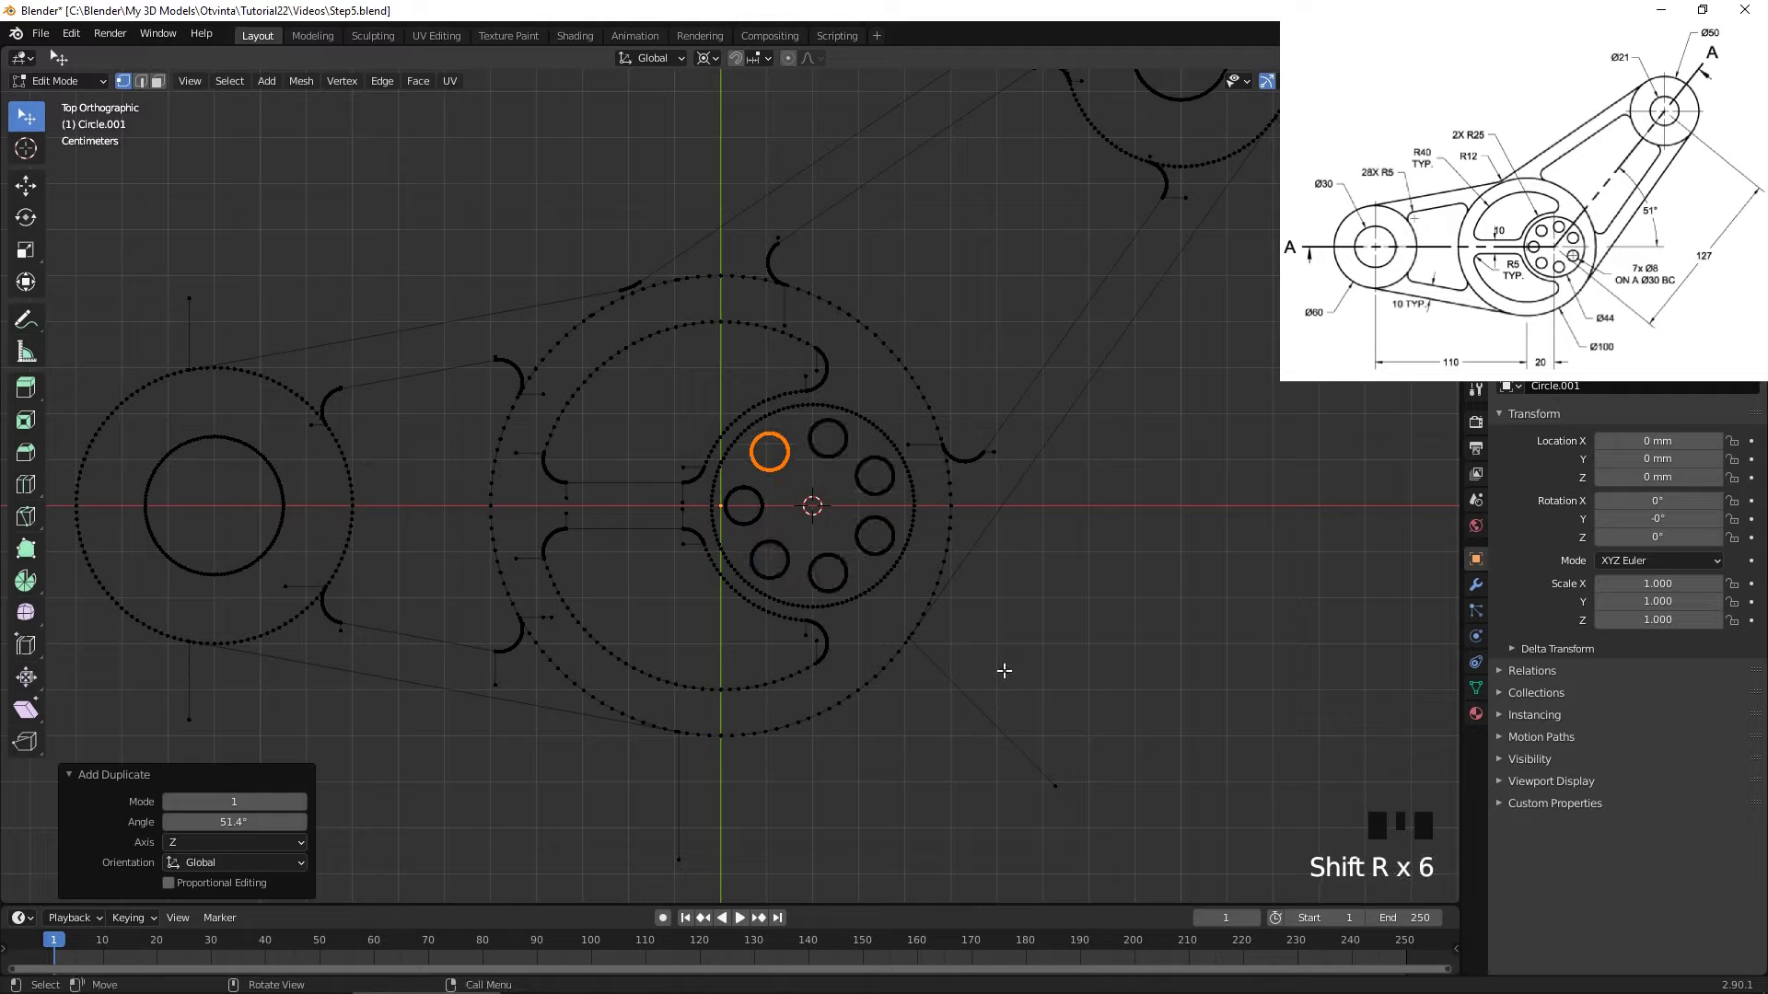
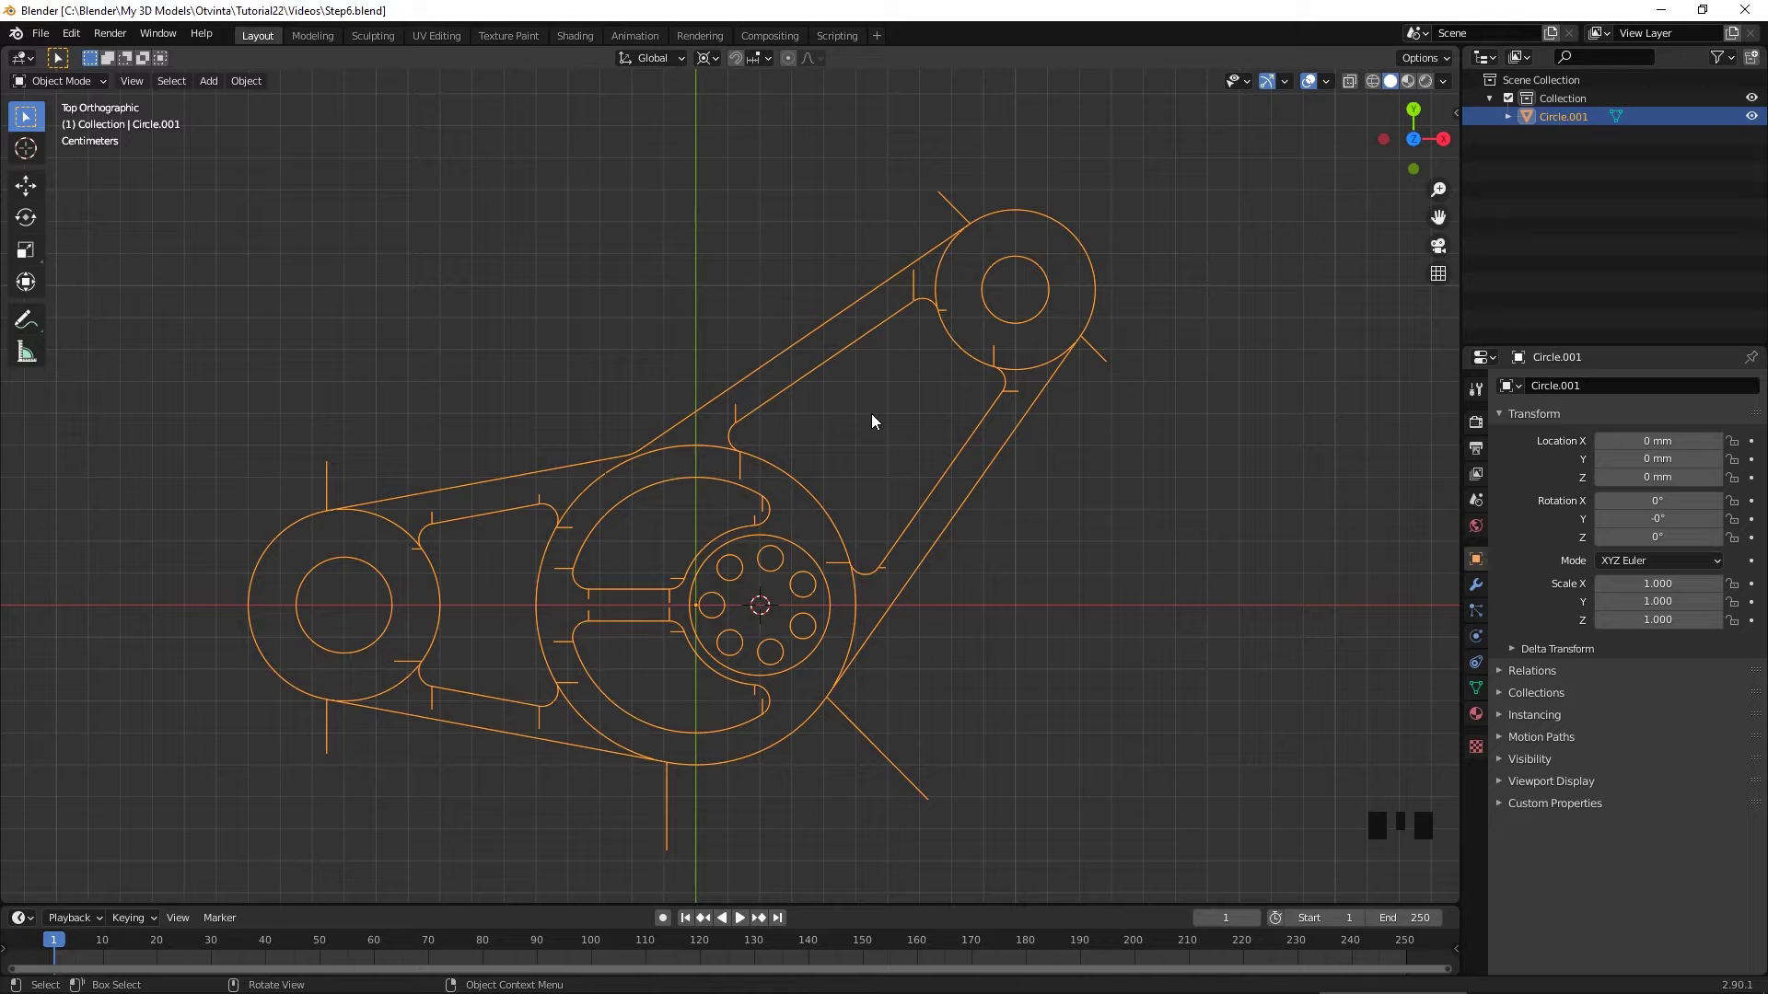
- Return to vertex editing of the plate outline around the left boss
key(z)
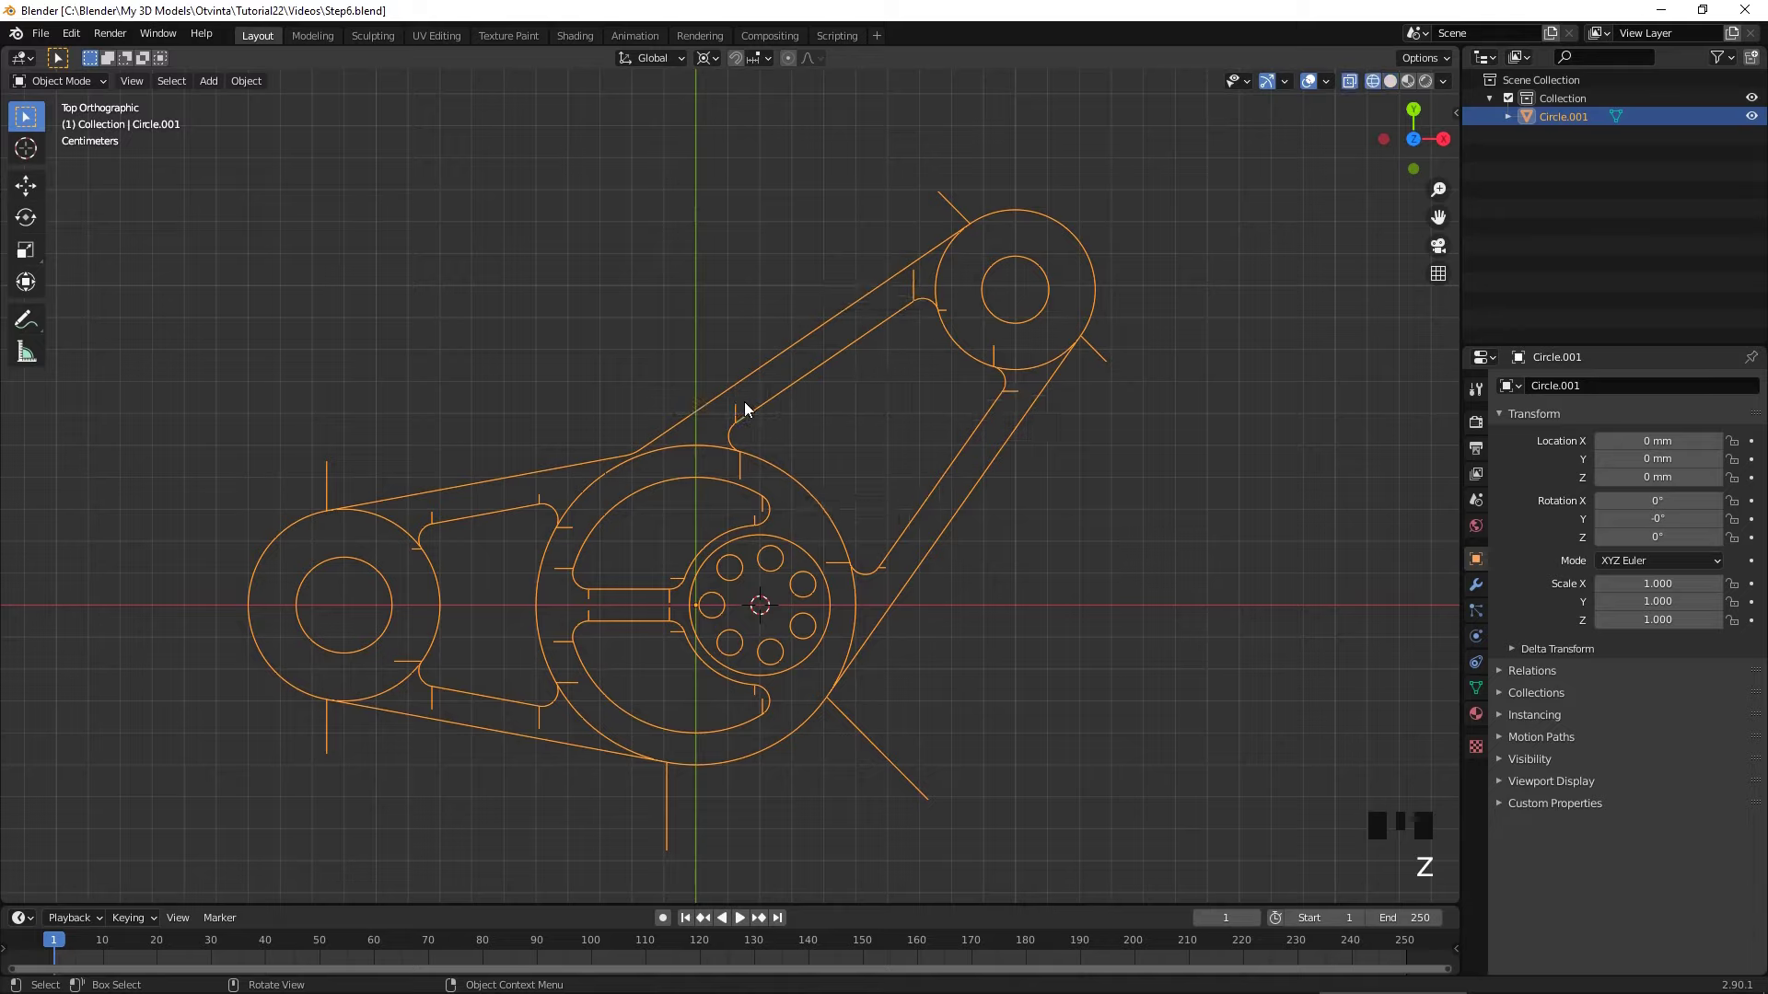
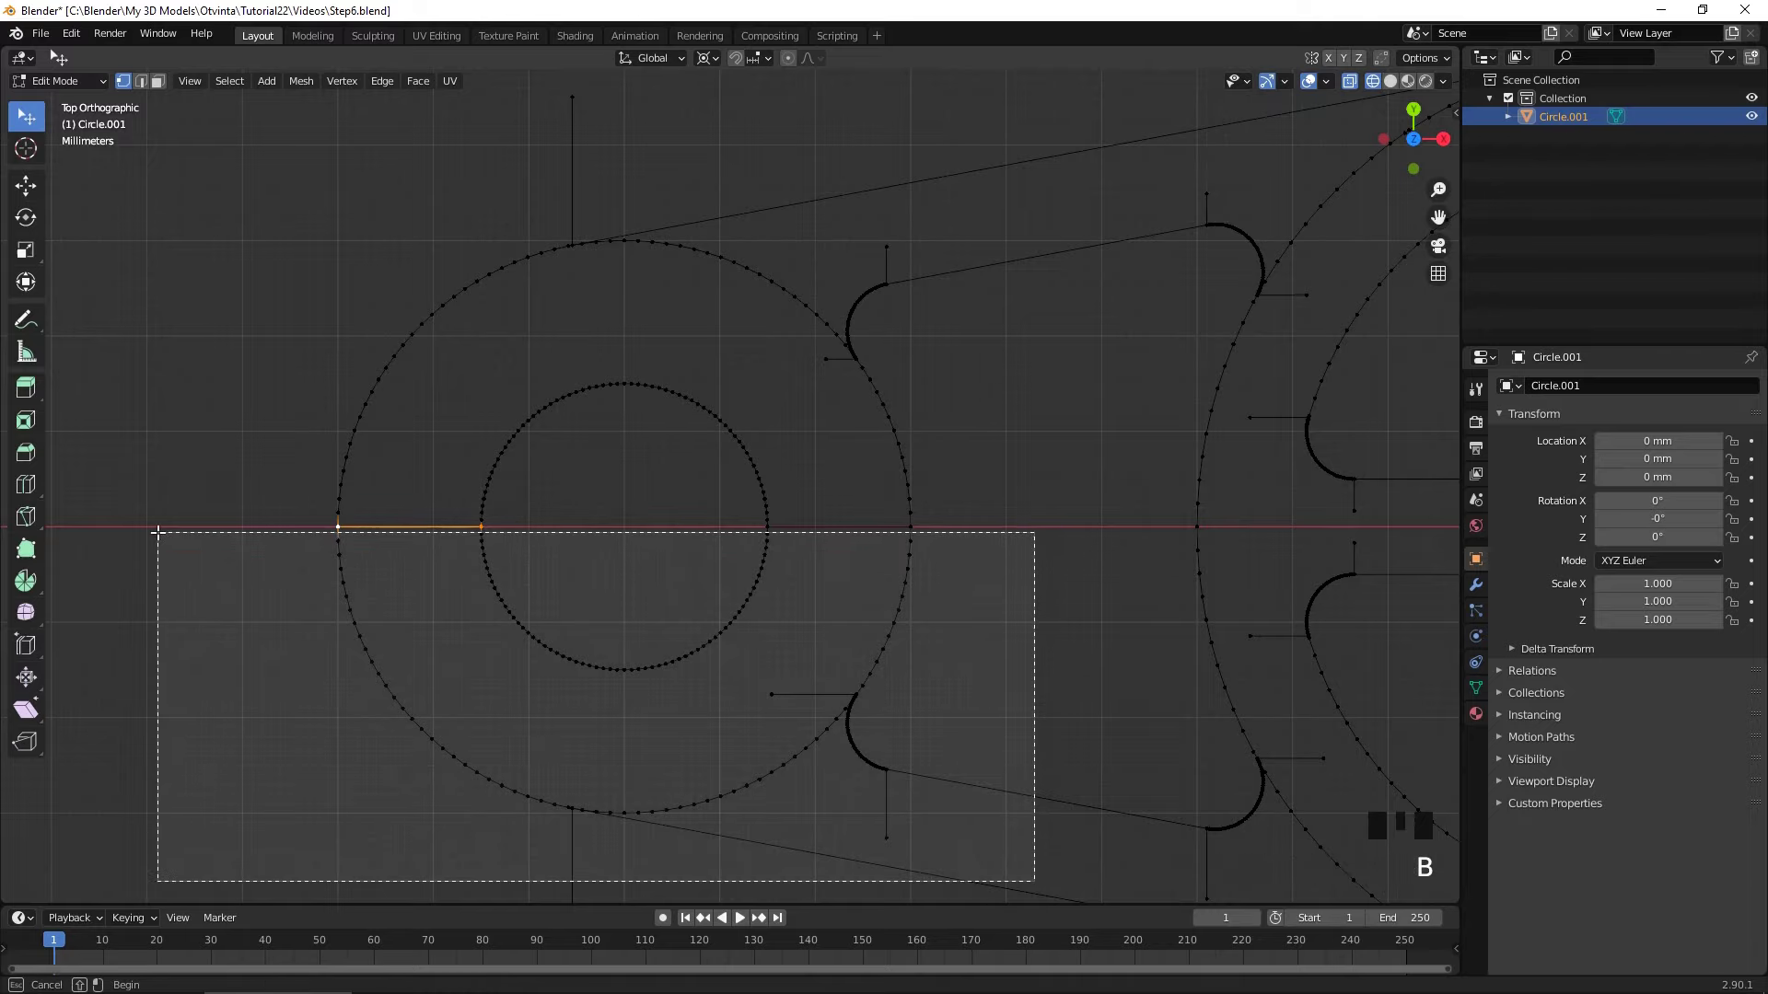
- Box-select the vertices at the first fillet junction and deselect the lower half of the arc
middle_click(696, 613)
scroll(up, 3)
drag(751, 759, 733, 639)
scroll(up, 3)
click(742, 825)
scroll(up, 3)
scroll(down, 3)
drag(722, 506, 981, 687)
key(b)
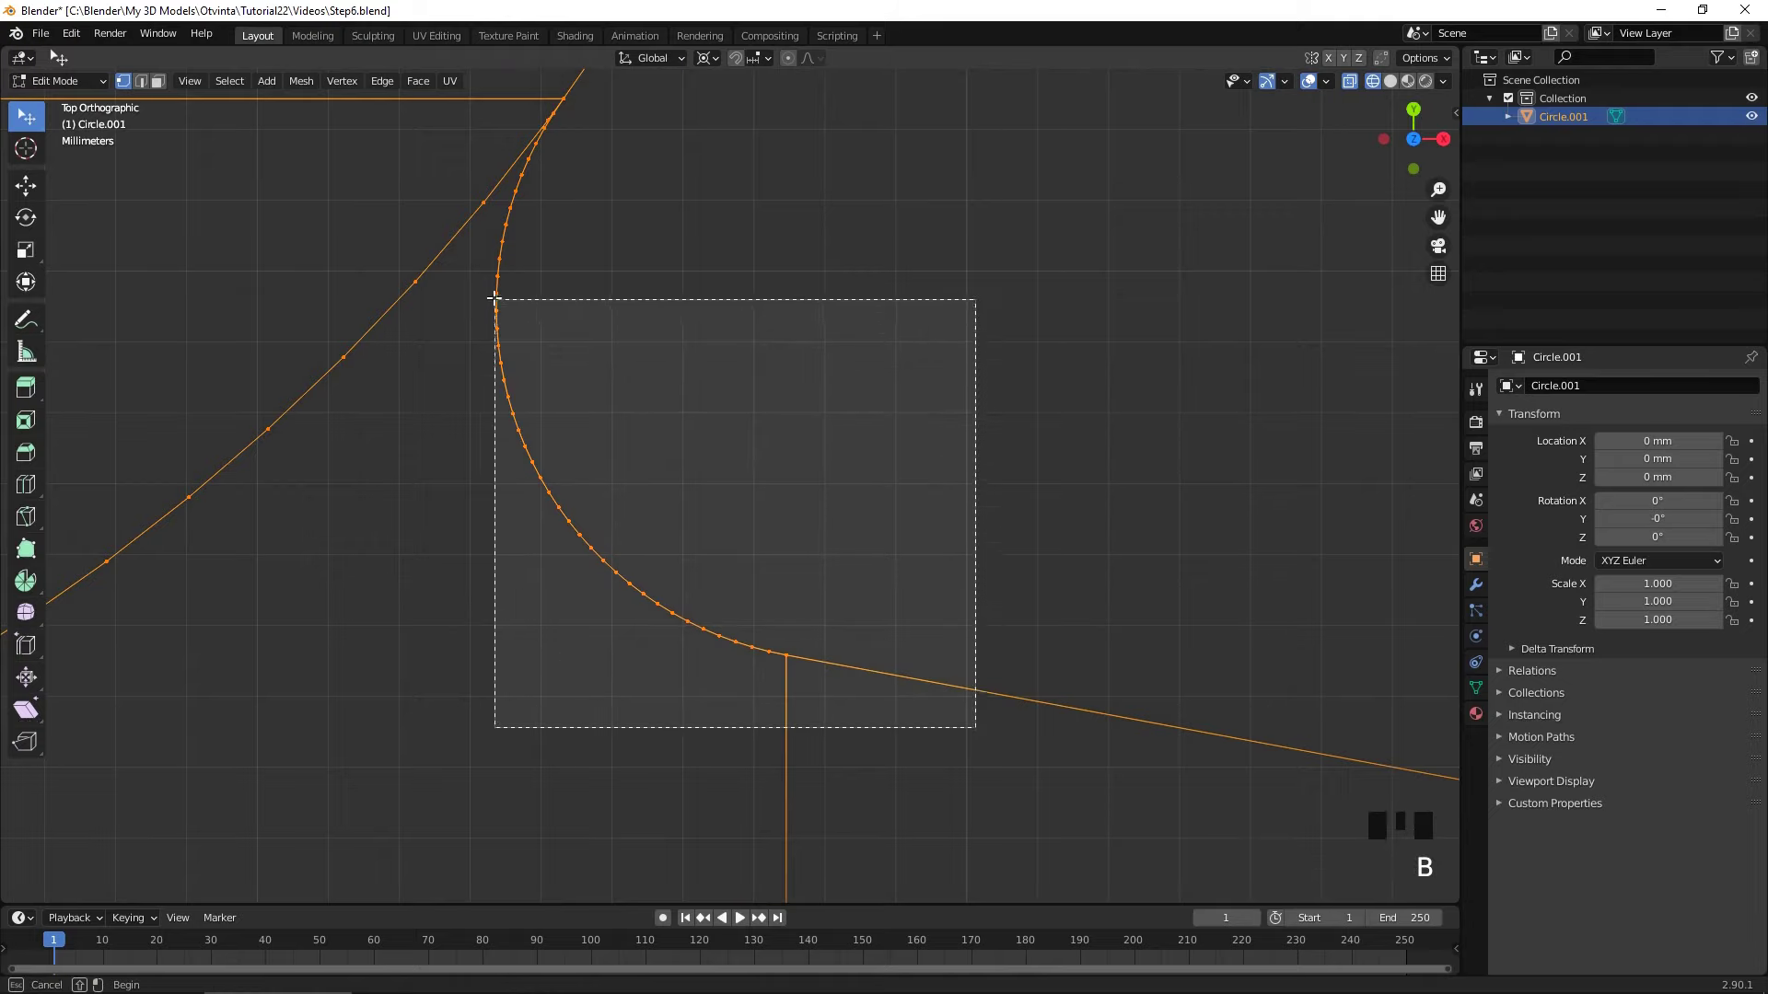
drag(632, 126, 671, 479)
scroll(up, 3)
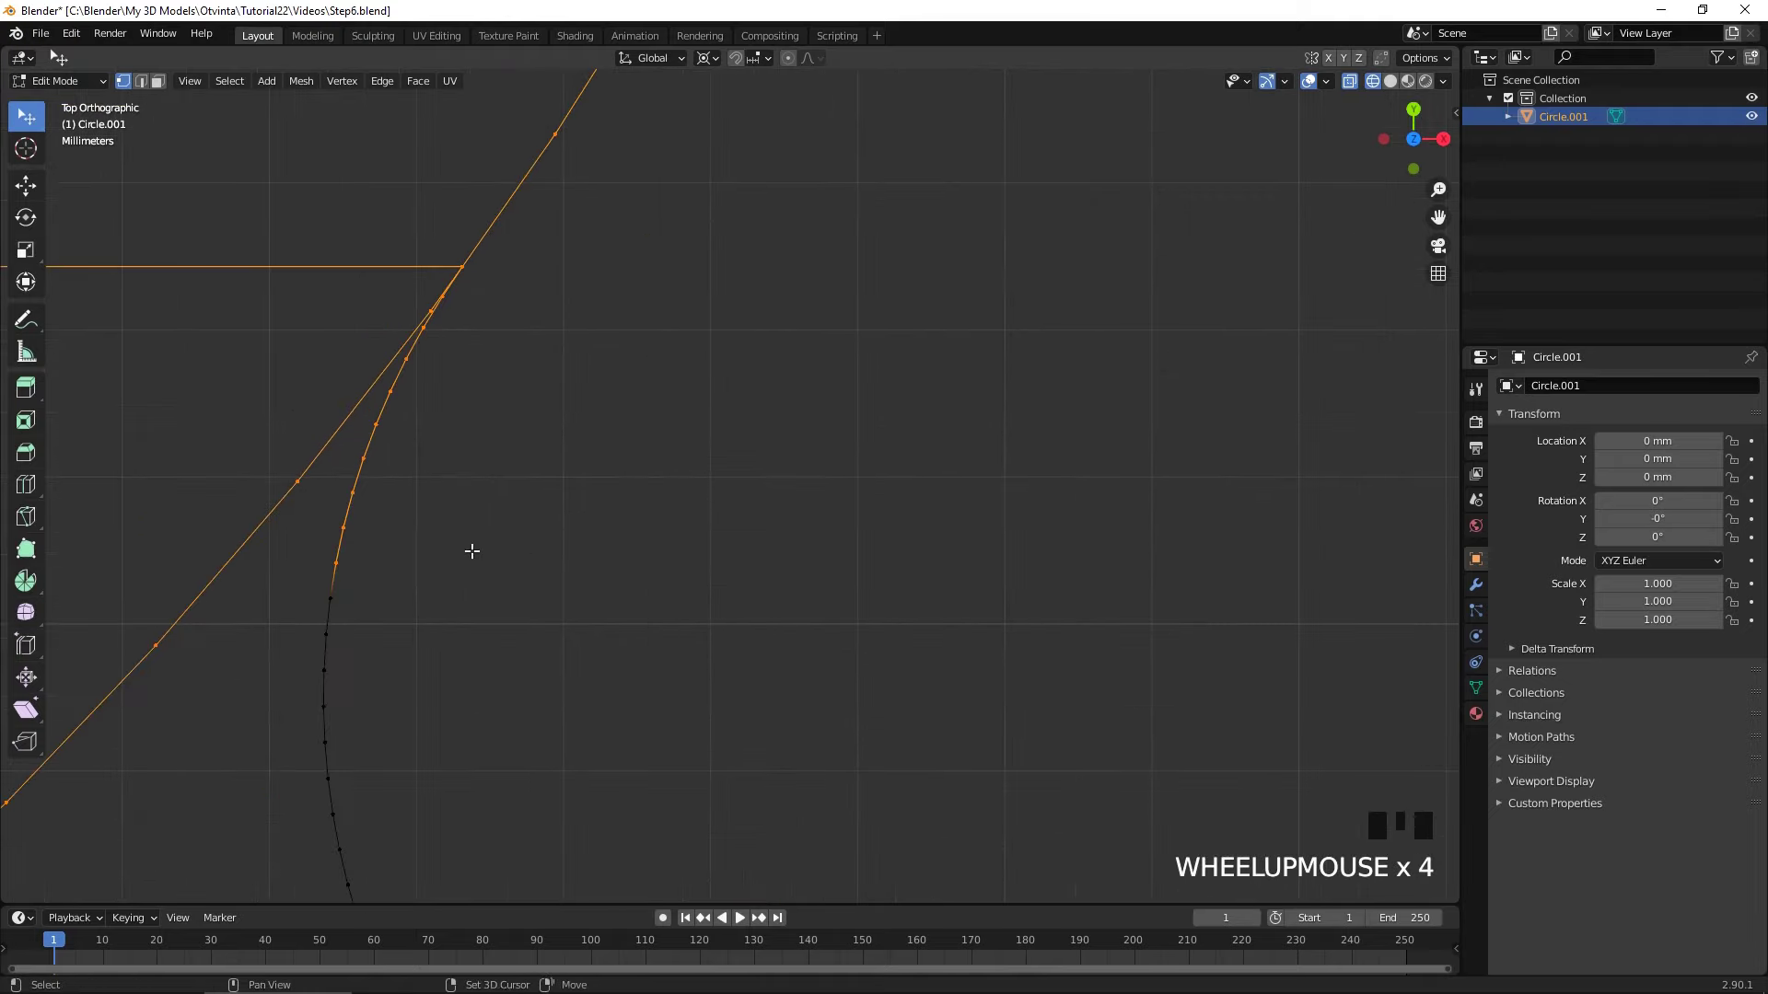
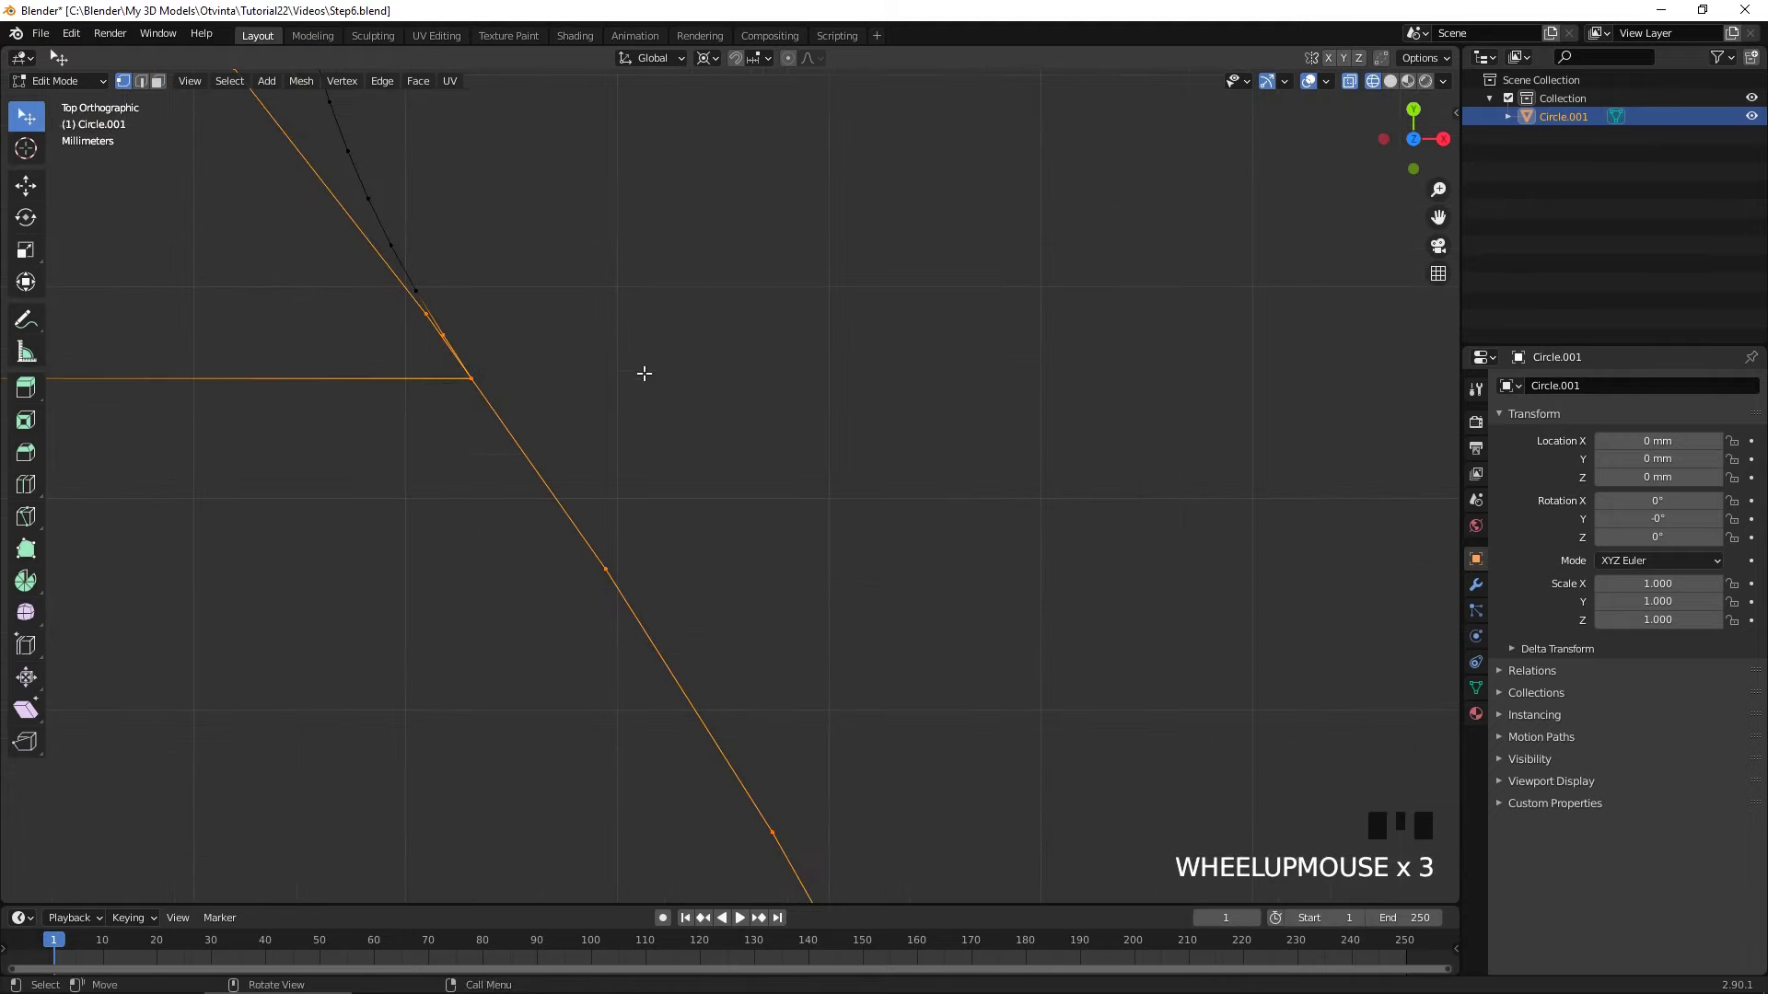
- Join the loose ends at the next junction with F, then clear the selection
drag(478, 329, 673, 361)
scroll(down, 3)
middle_click(636, 347)
scroll(up, 3)
scroll(down, 3)
drag(742, 401, 688, 370)
key(f)
scroll(down, 3)
drag(757, 360, 589, 396)
key(alt+a)
- Select the two endpoints at the hub slot's gap and bring up the Merge menu
drag(674, 385, 563, 401)
scroll(up, 3)
click(822, 506)
drag(822, 531, 852, 542)
key(m)
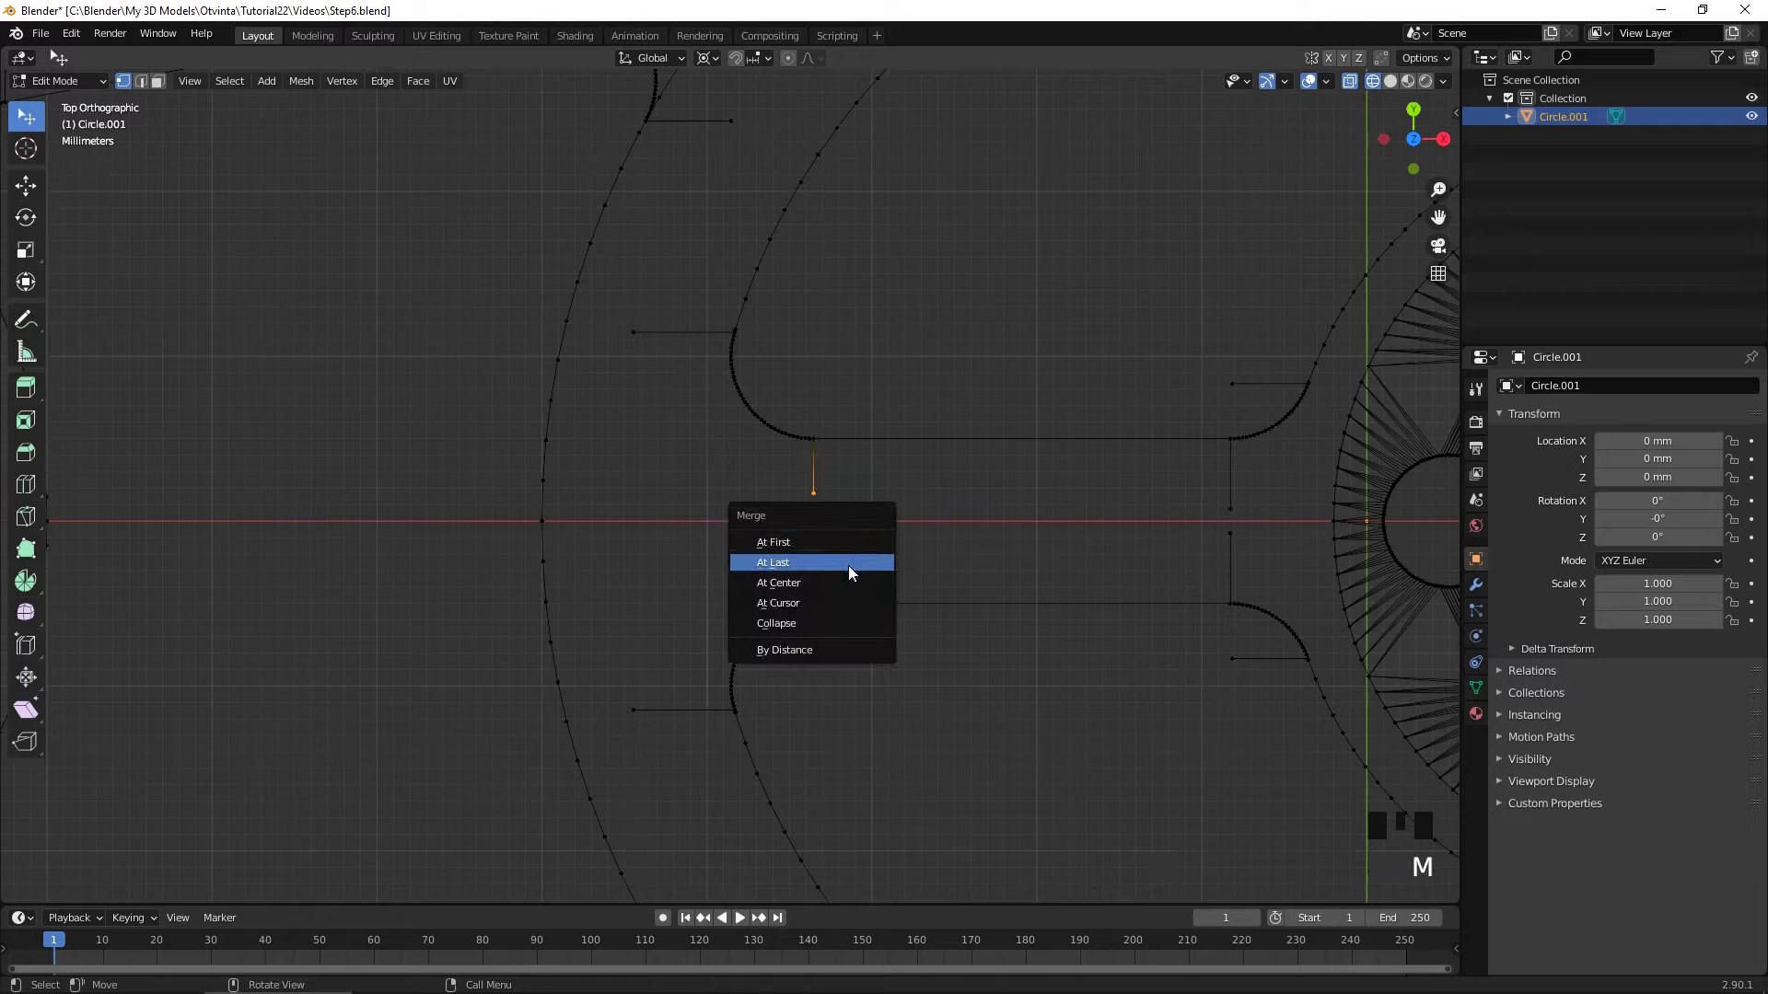
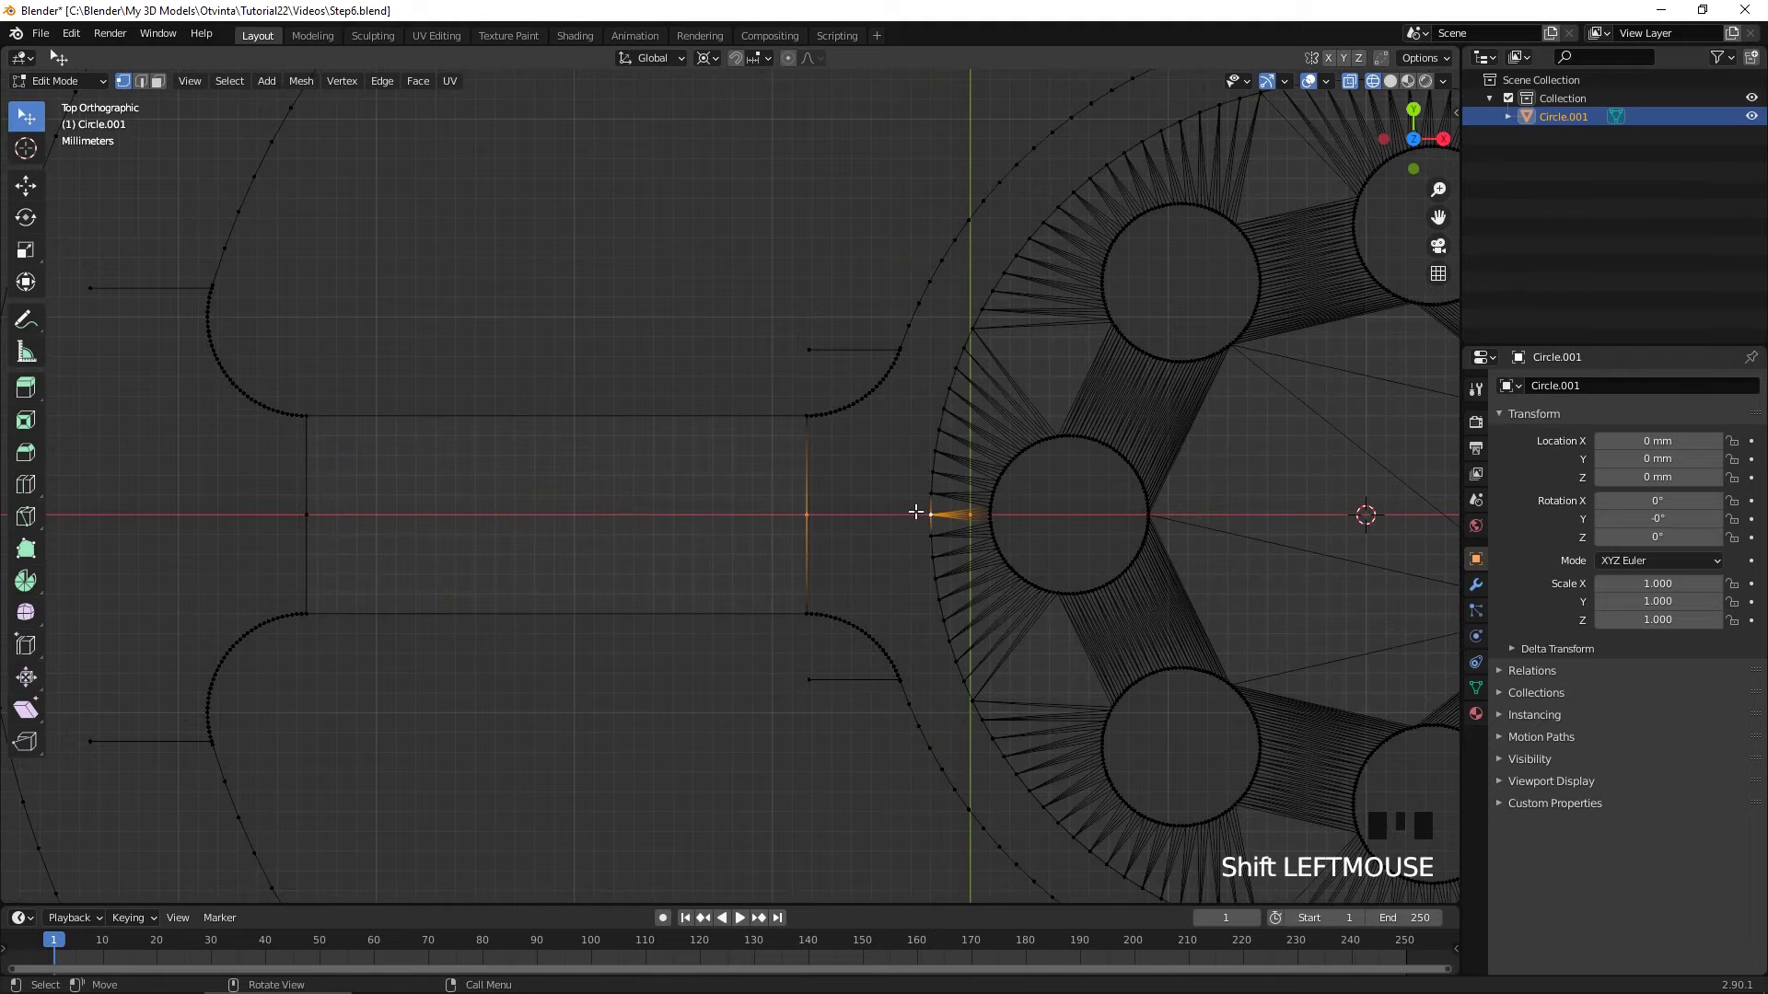
- Join the first pair of end vertices between the central slot and hub ring with F
key(f)
scroll(down, 3)
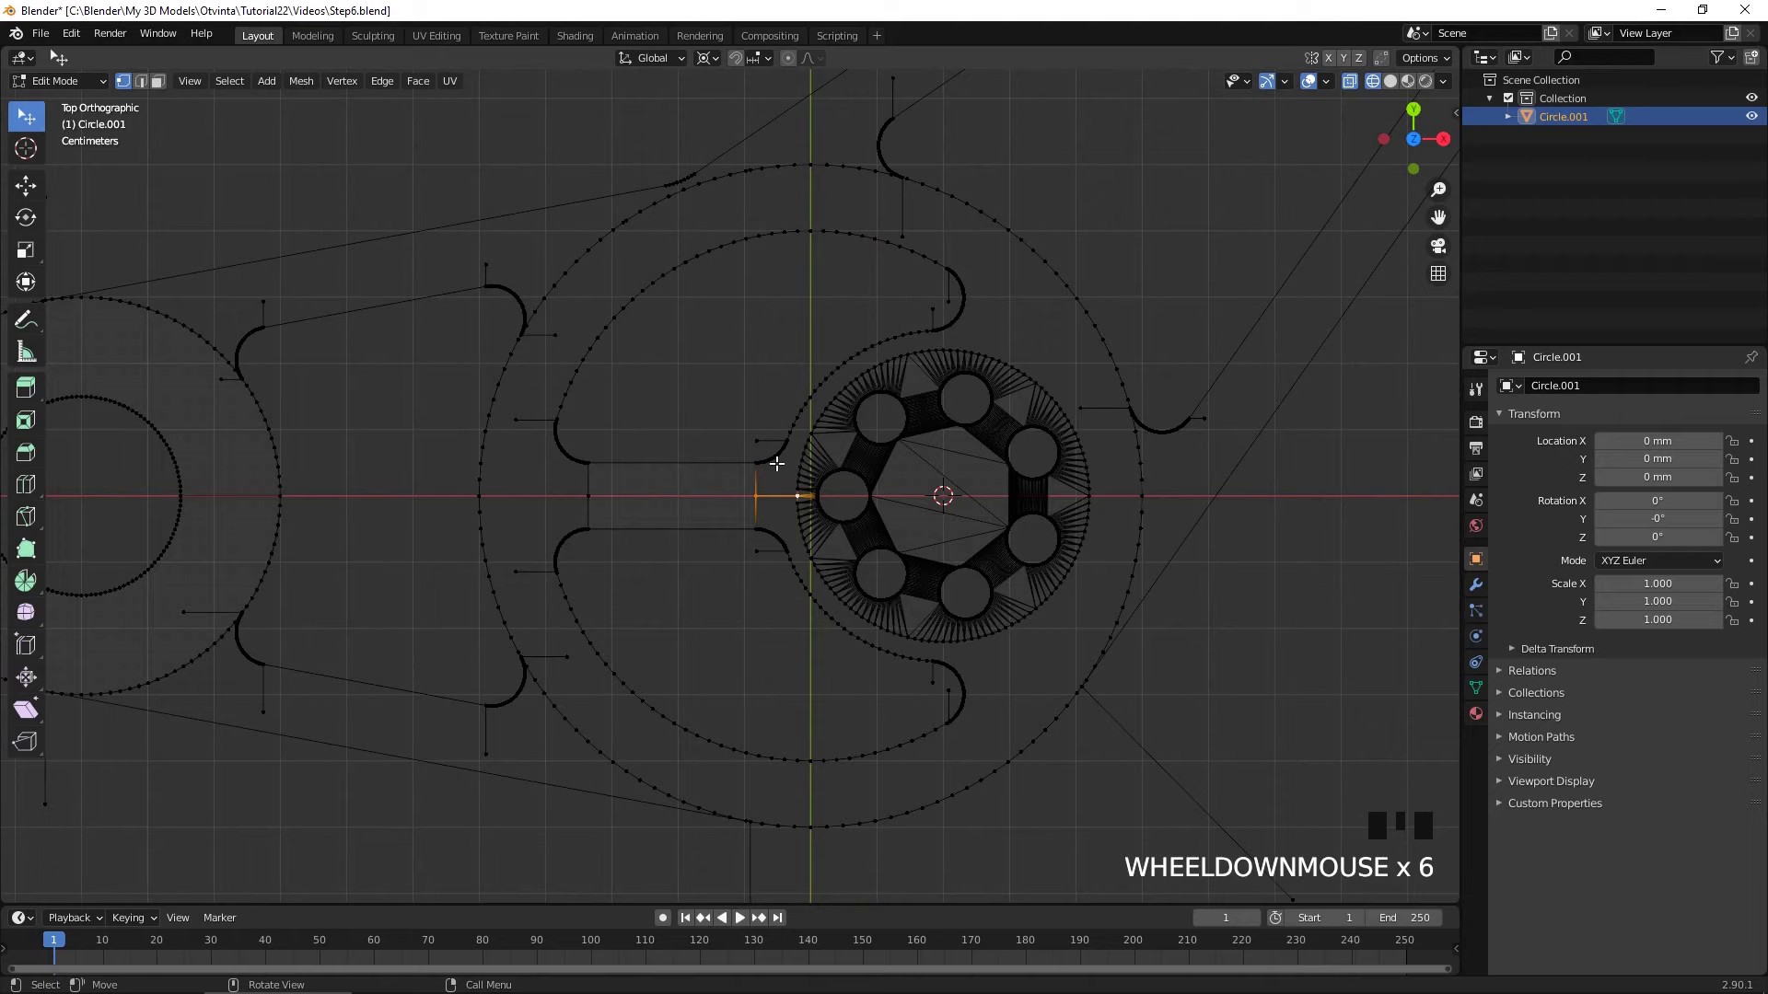
scroll(up, 3)
drag(793, 233, 836, 205)
click(836, 205)
click(828, 302)
key(f)
- Join the second pair of gap endpoints with F, then deselect everything
scroll(down, 3)
drag(801, 544, 763, 469)
scroll(up, 3)
click(777, 603)
click(767, 678)
key(f)
scroll(down, 3)
scroll(down, 3)
drag(737, 371, 831, 513)
scroll(up, 3)
key(alt+a)
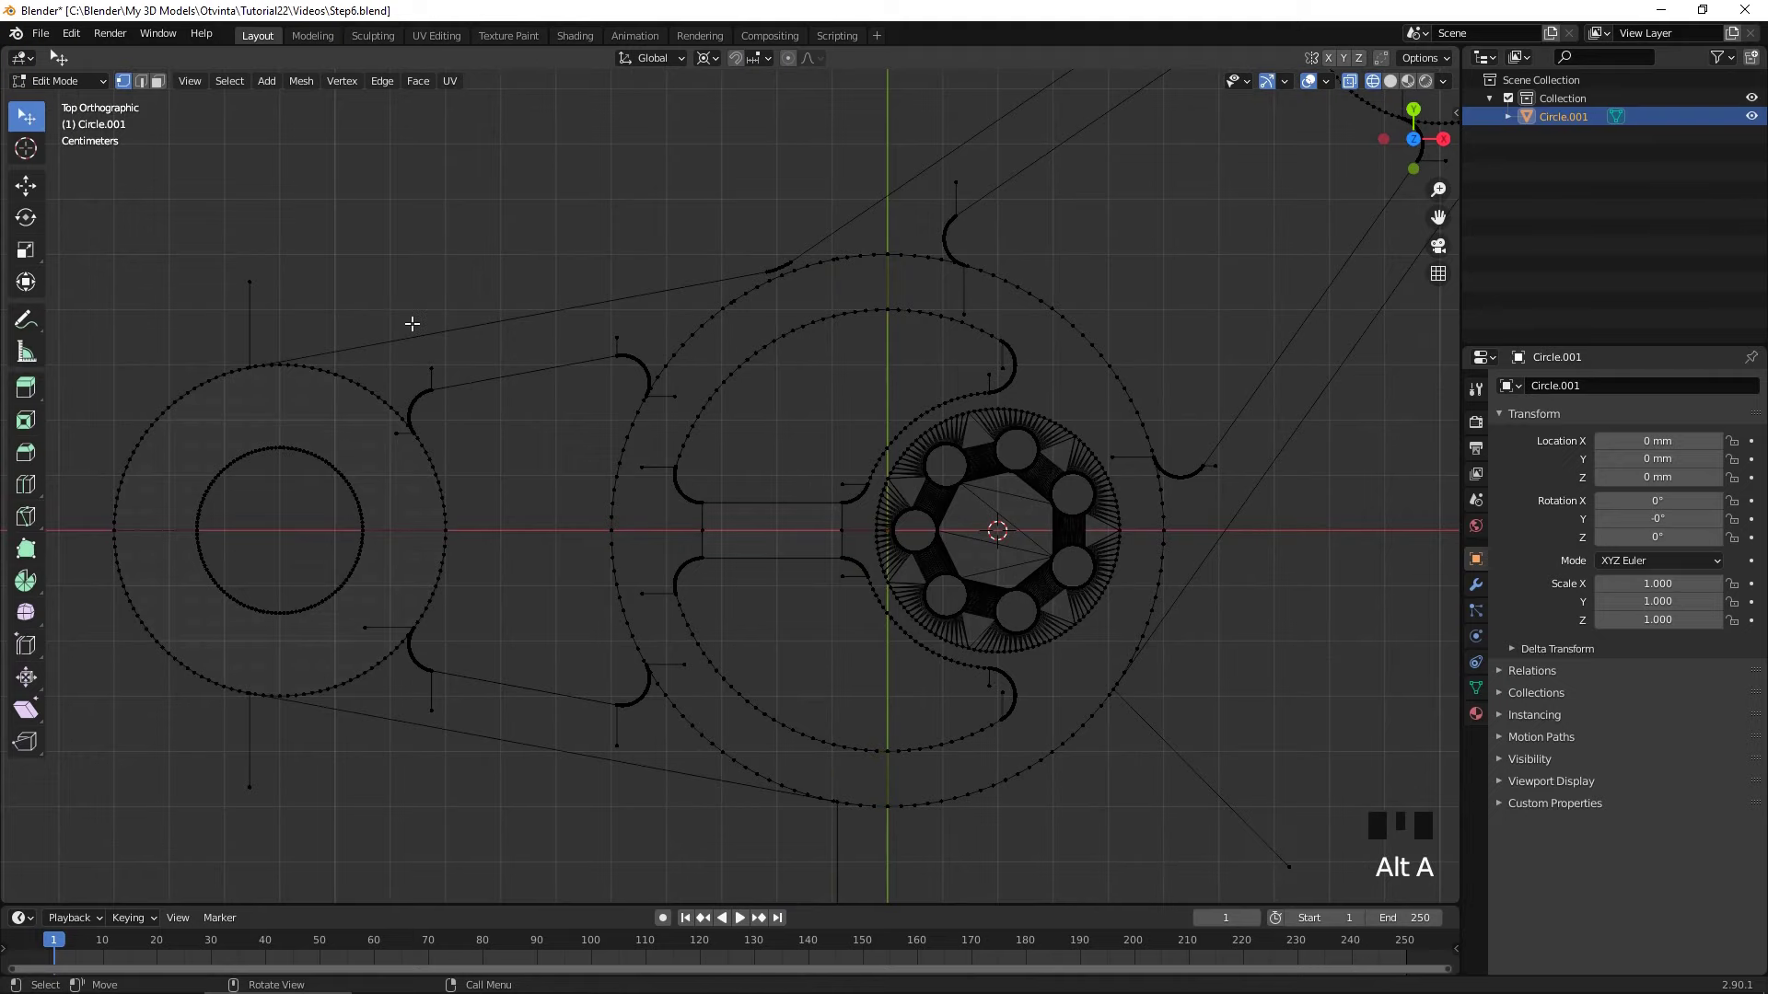
drag(416, 322, 671, 316)
scroll(up, 3)
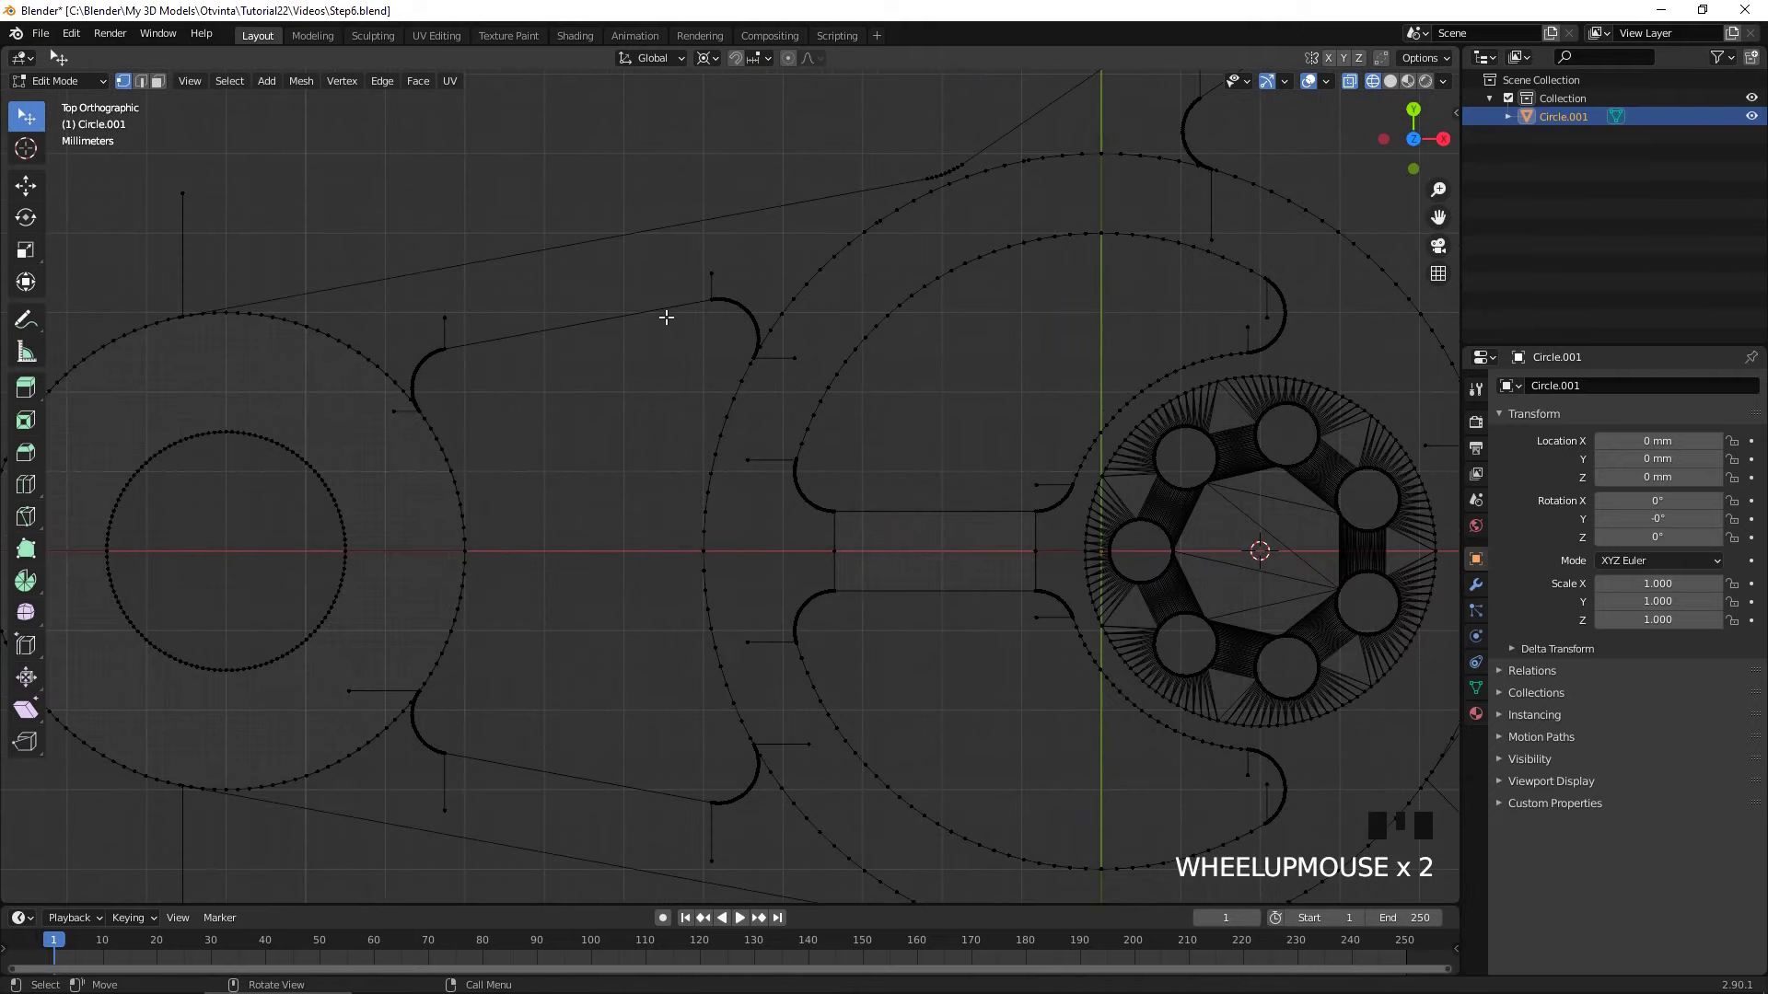
middle_click(566, 337)
scroll(up, 3)
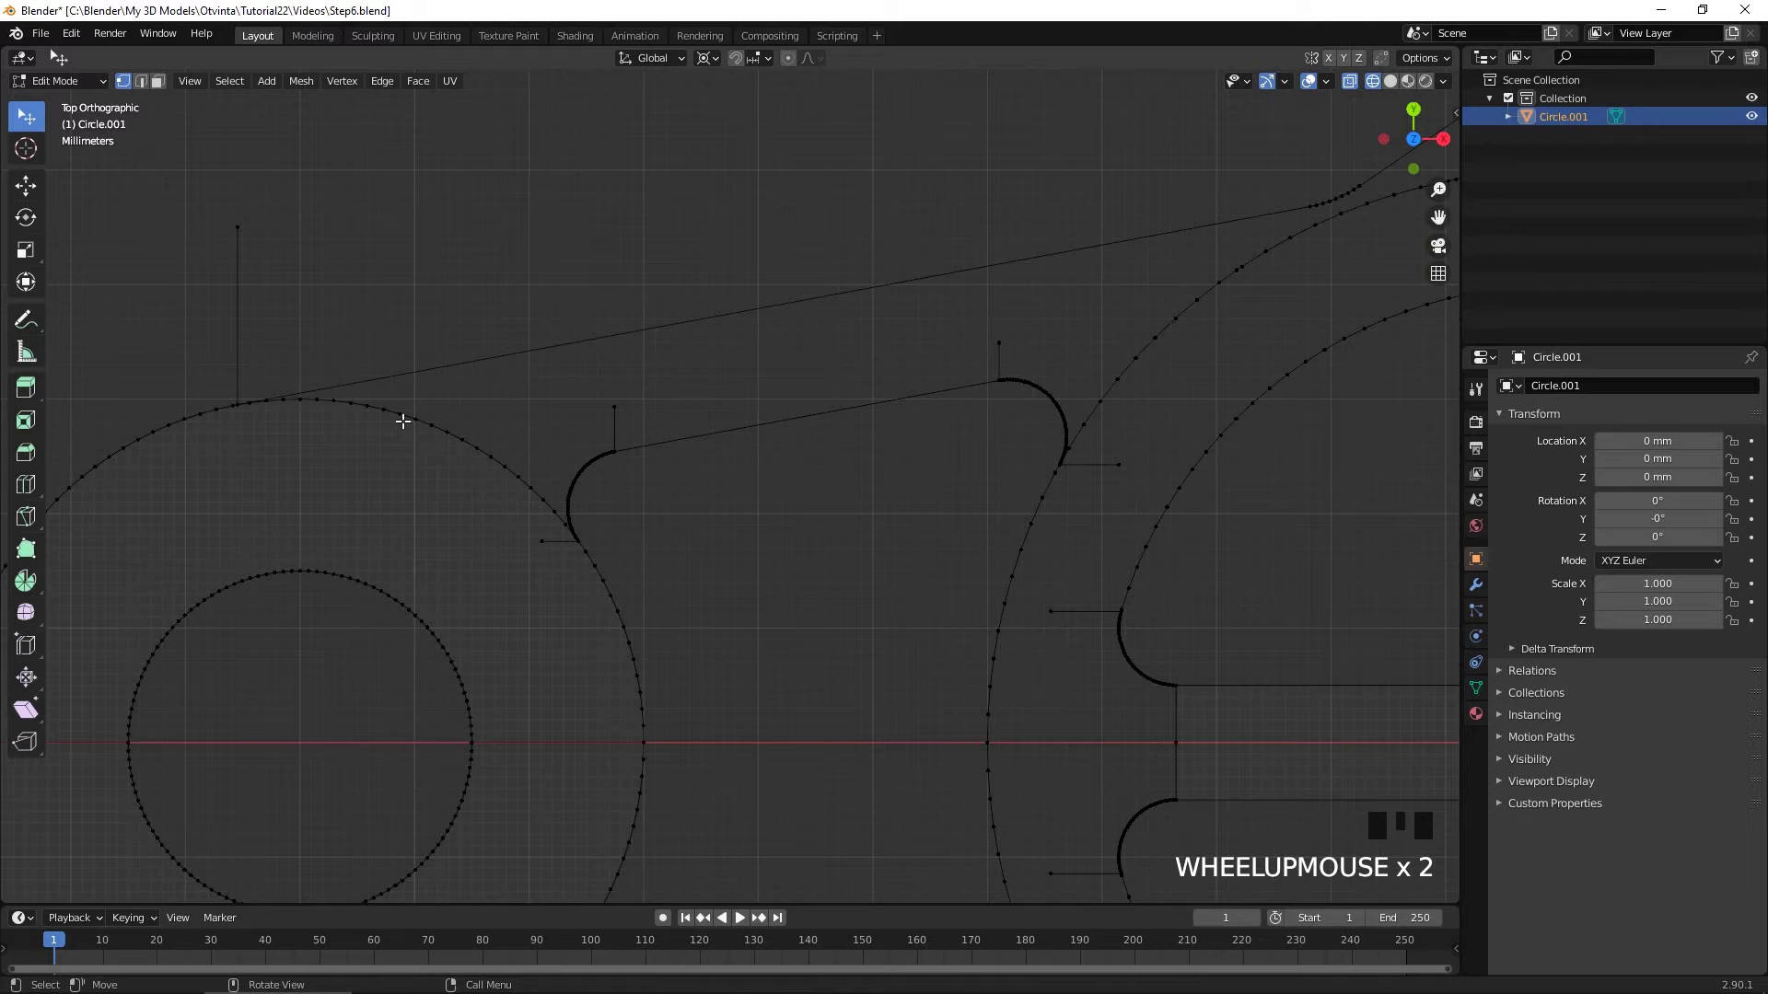
key(c)
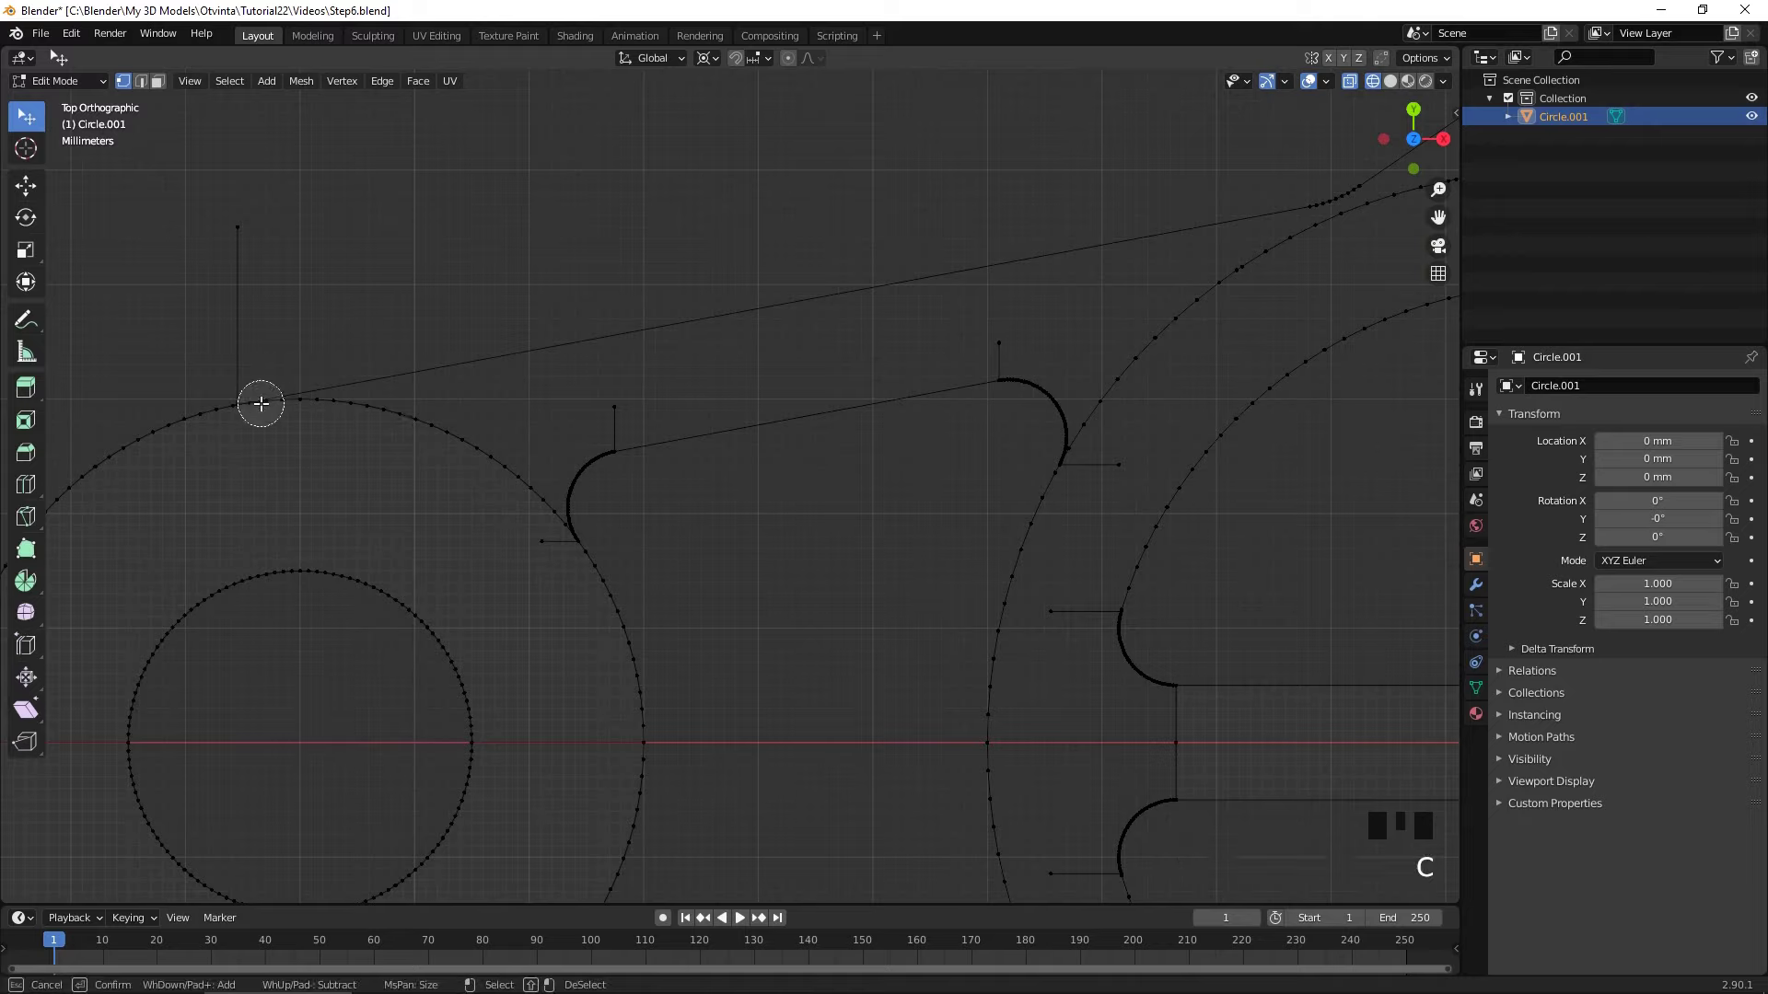
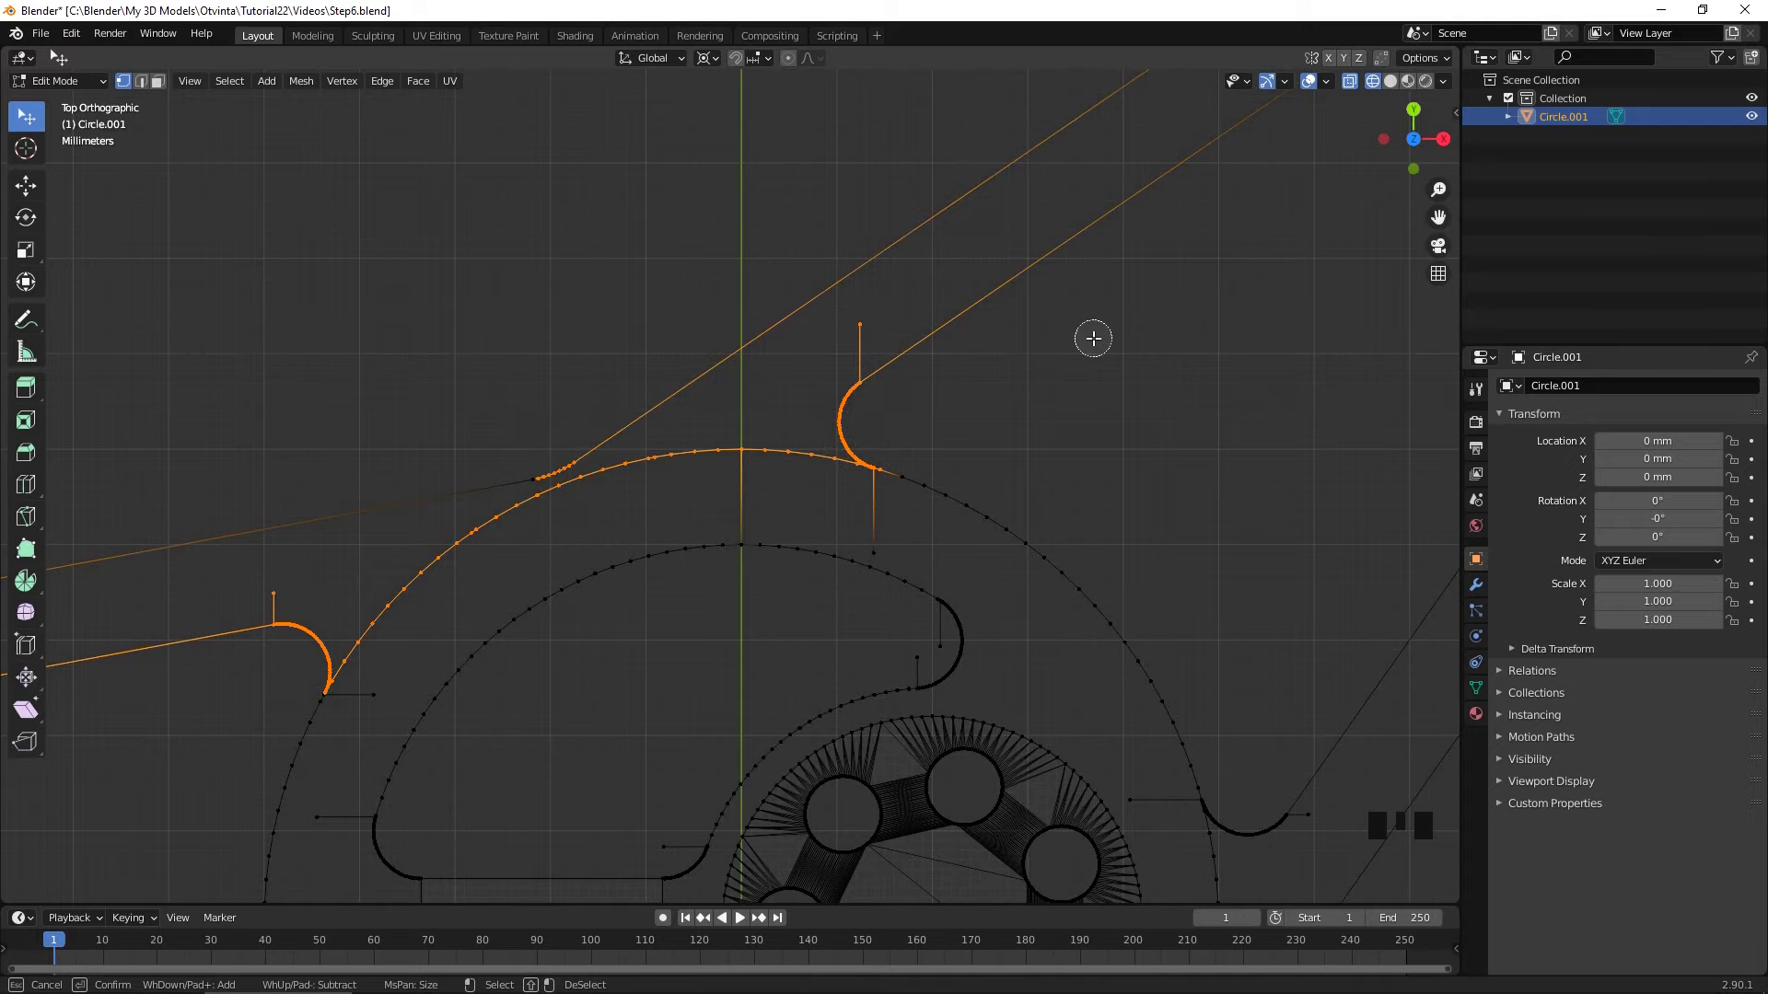
scroll(down, 3)
drag(1109, 321, 717, 692)
scroll(up, 3)
scroll(up, 3)
scroll(up, 3)
key(c)
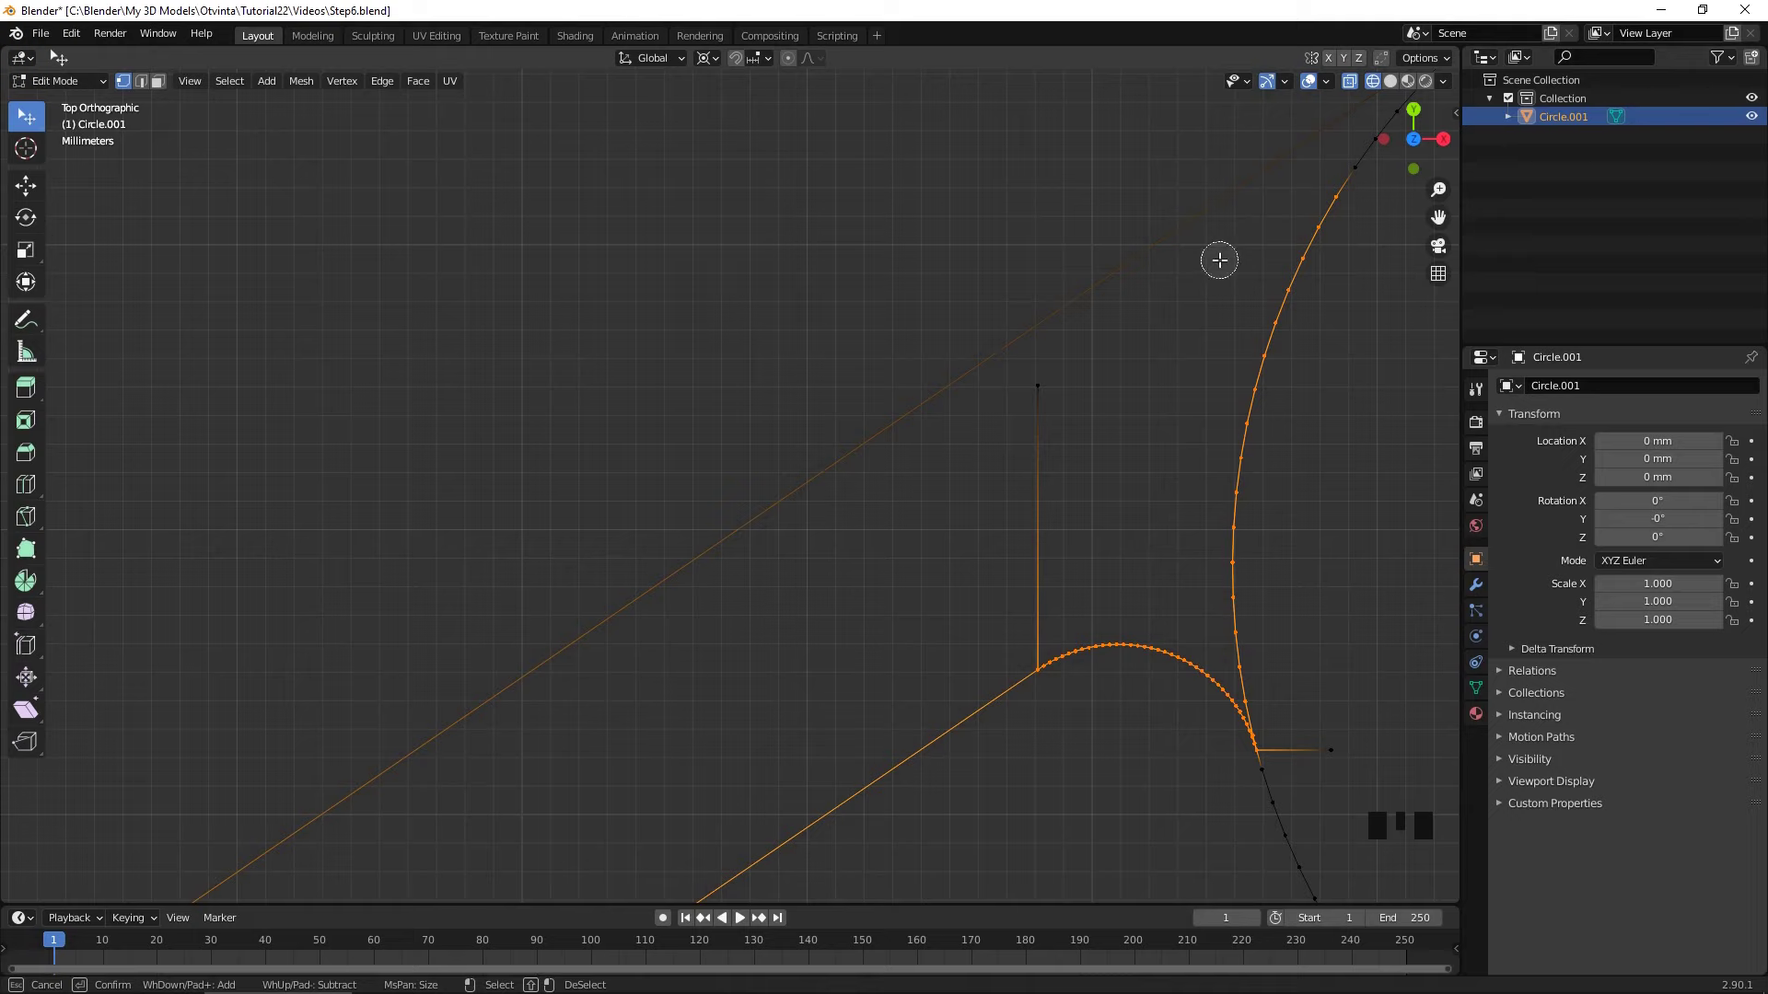
scroll(down, 3)
middle_click(1271, 270)
scroll(up, 3)
key(c)
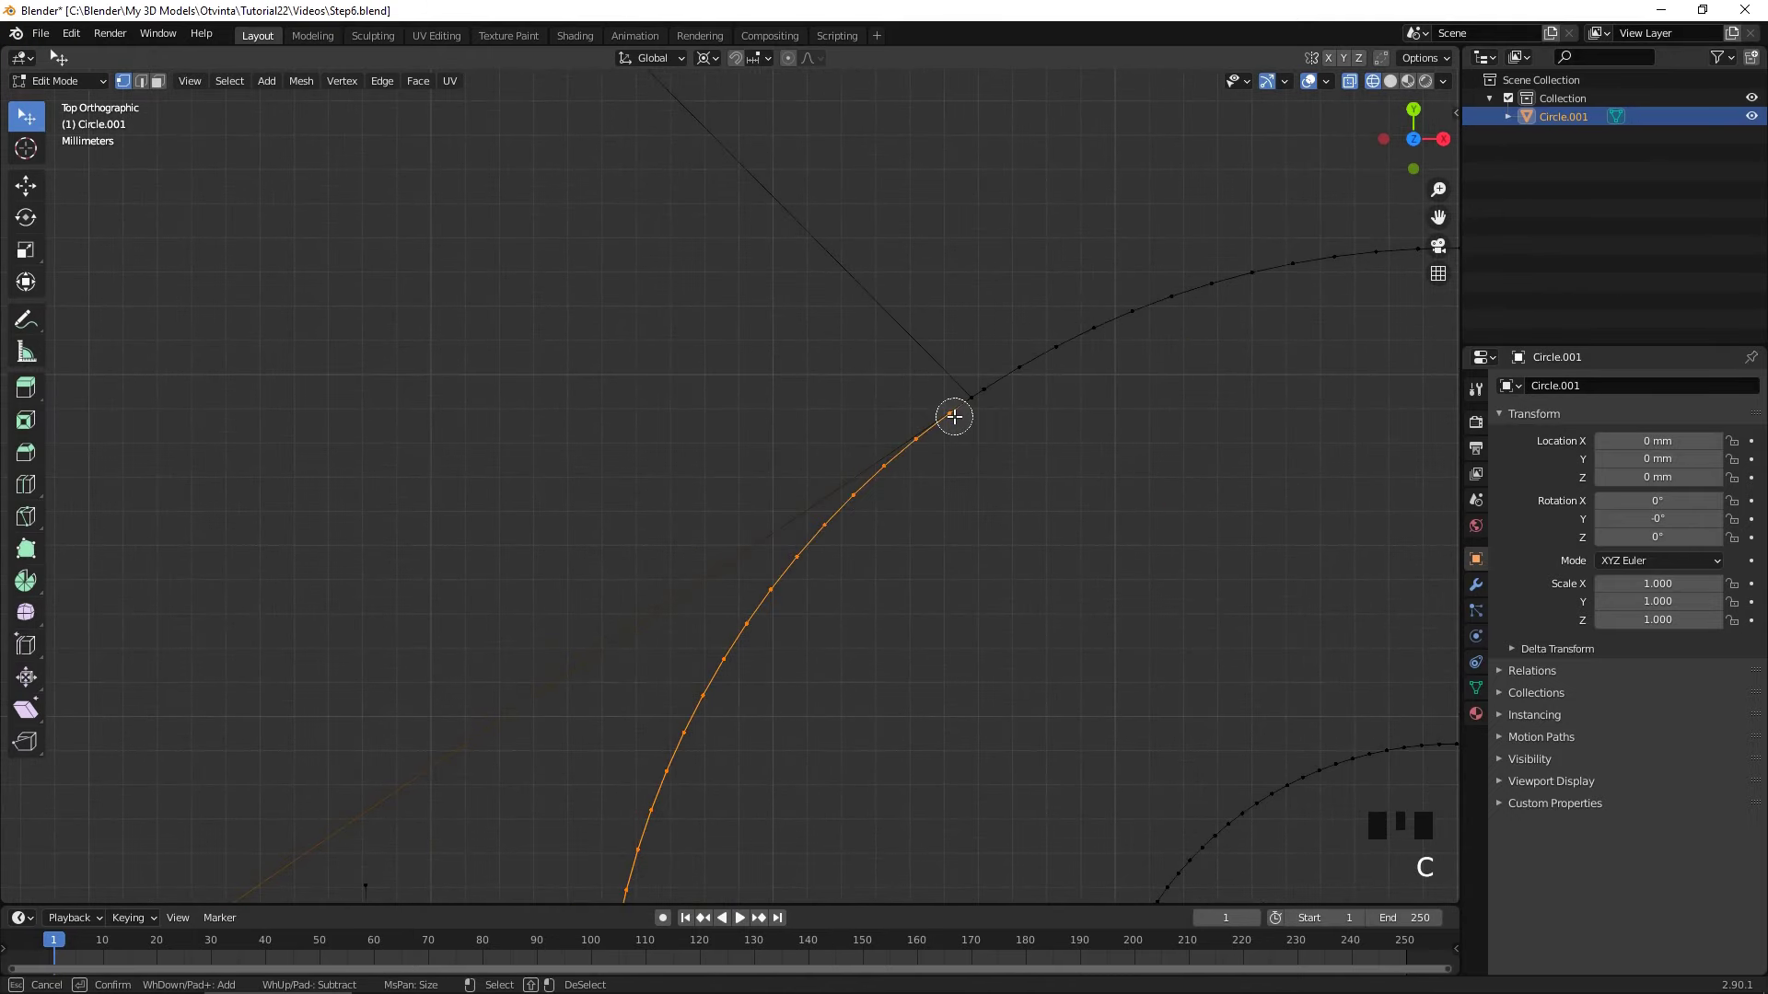
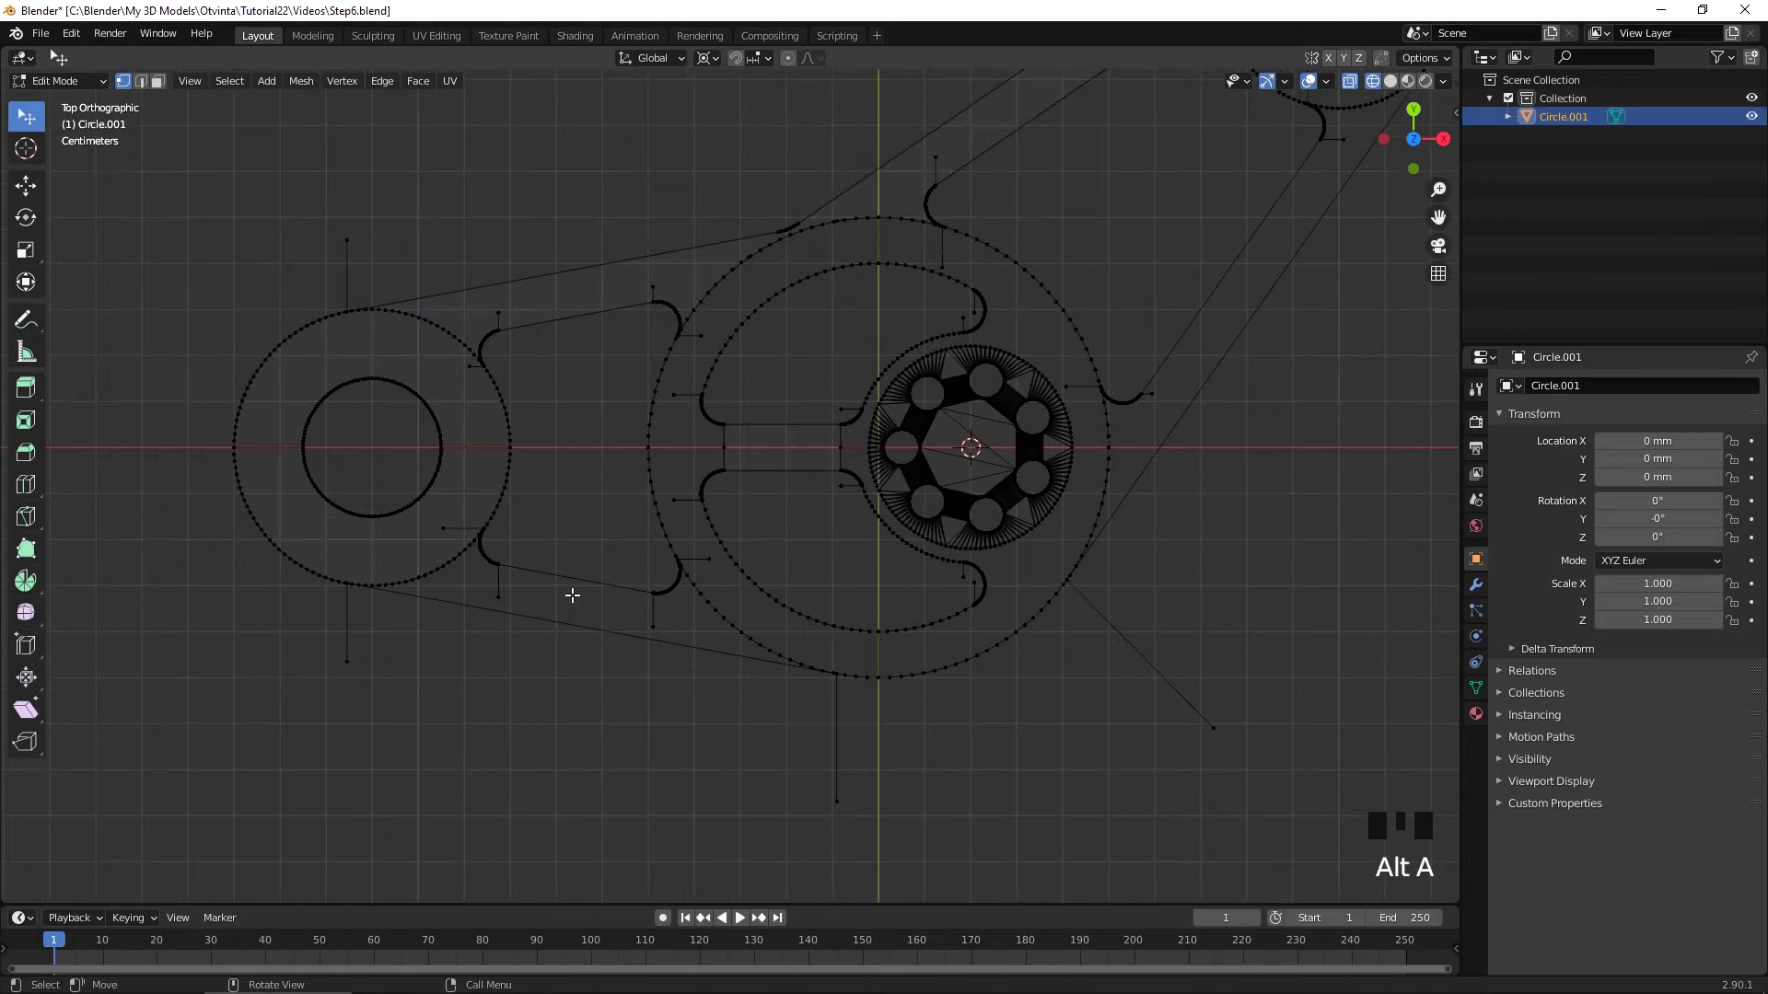
- Start circle-selecting the link plate outline edges for face filling
scroll(up, 3)
scroll(down, 3)
key(c)
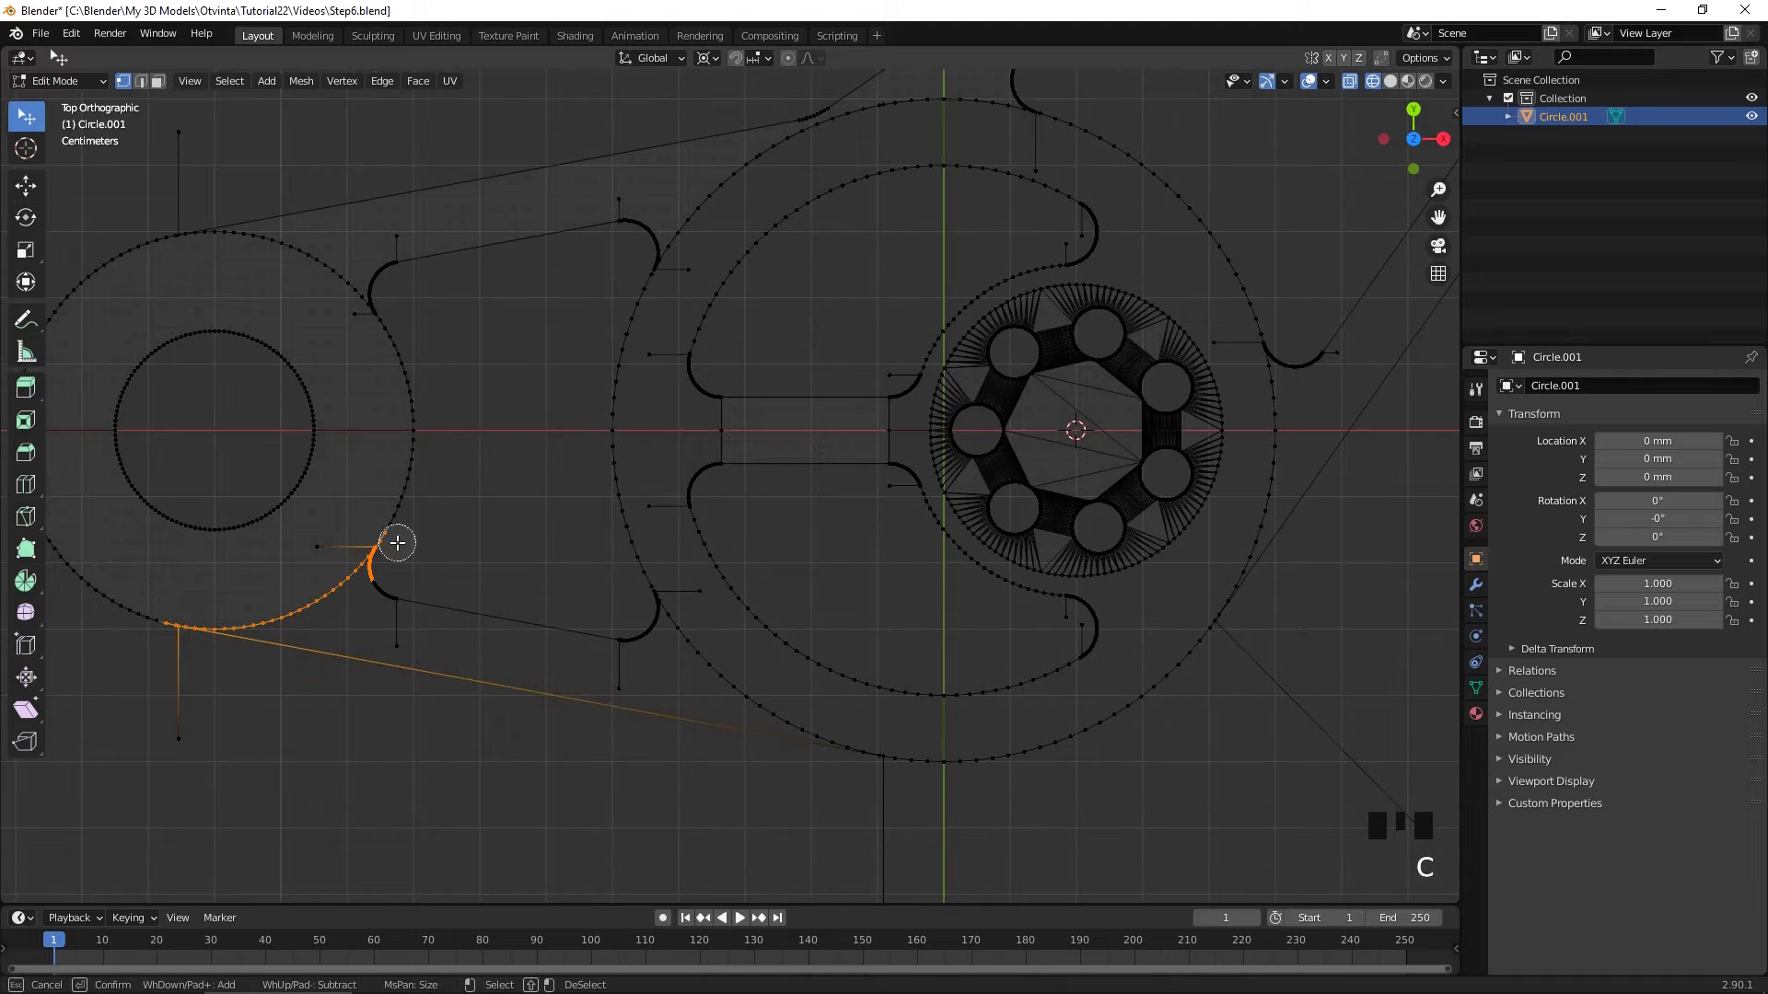
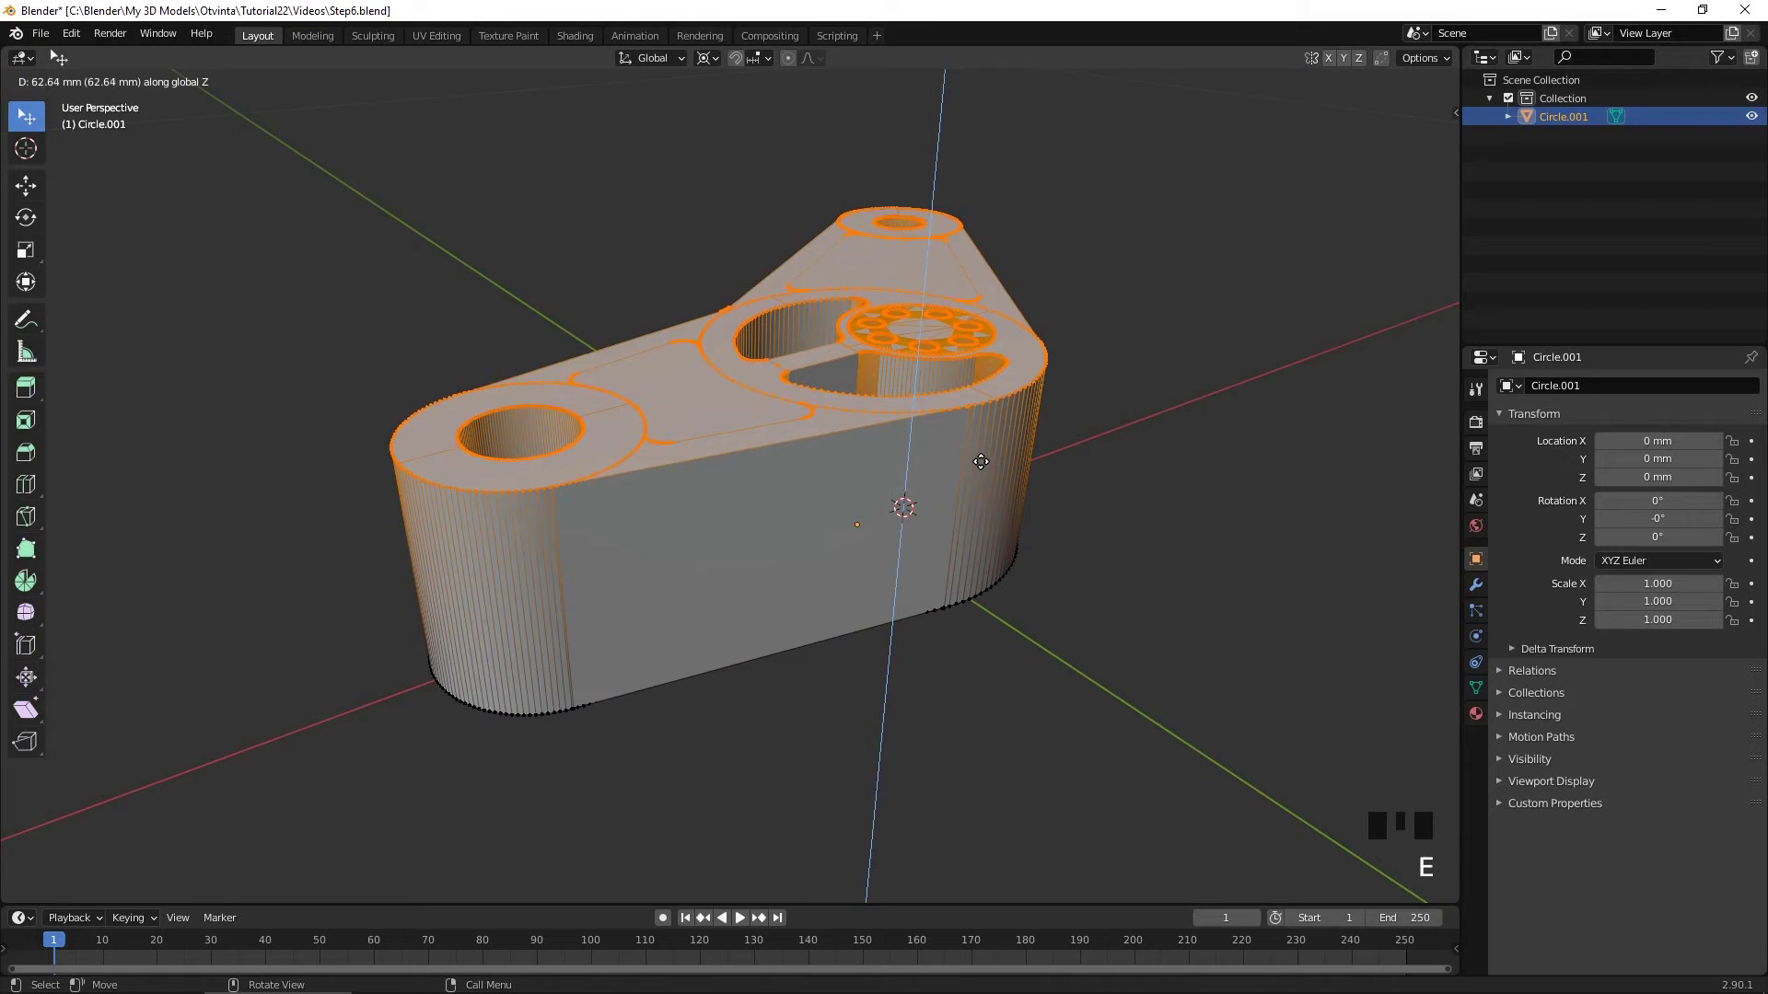
- Recalculate the plate's normals outward, switch to X-ray view and deselect all
key(a)
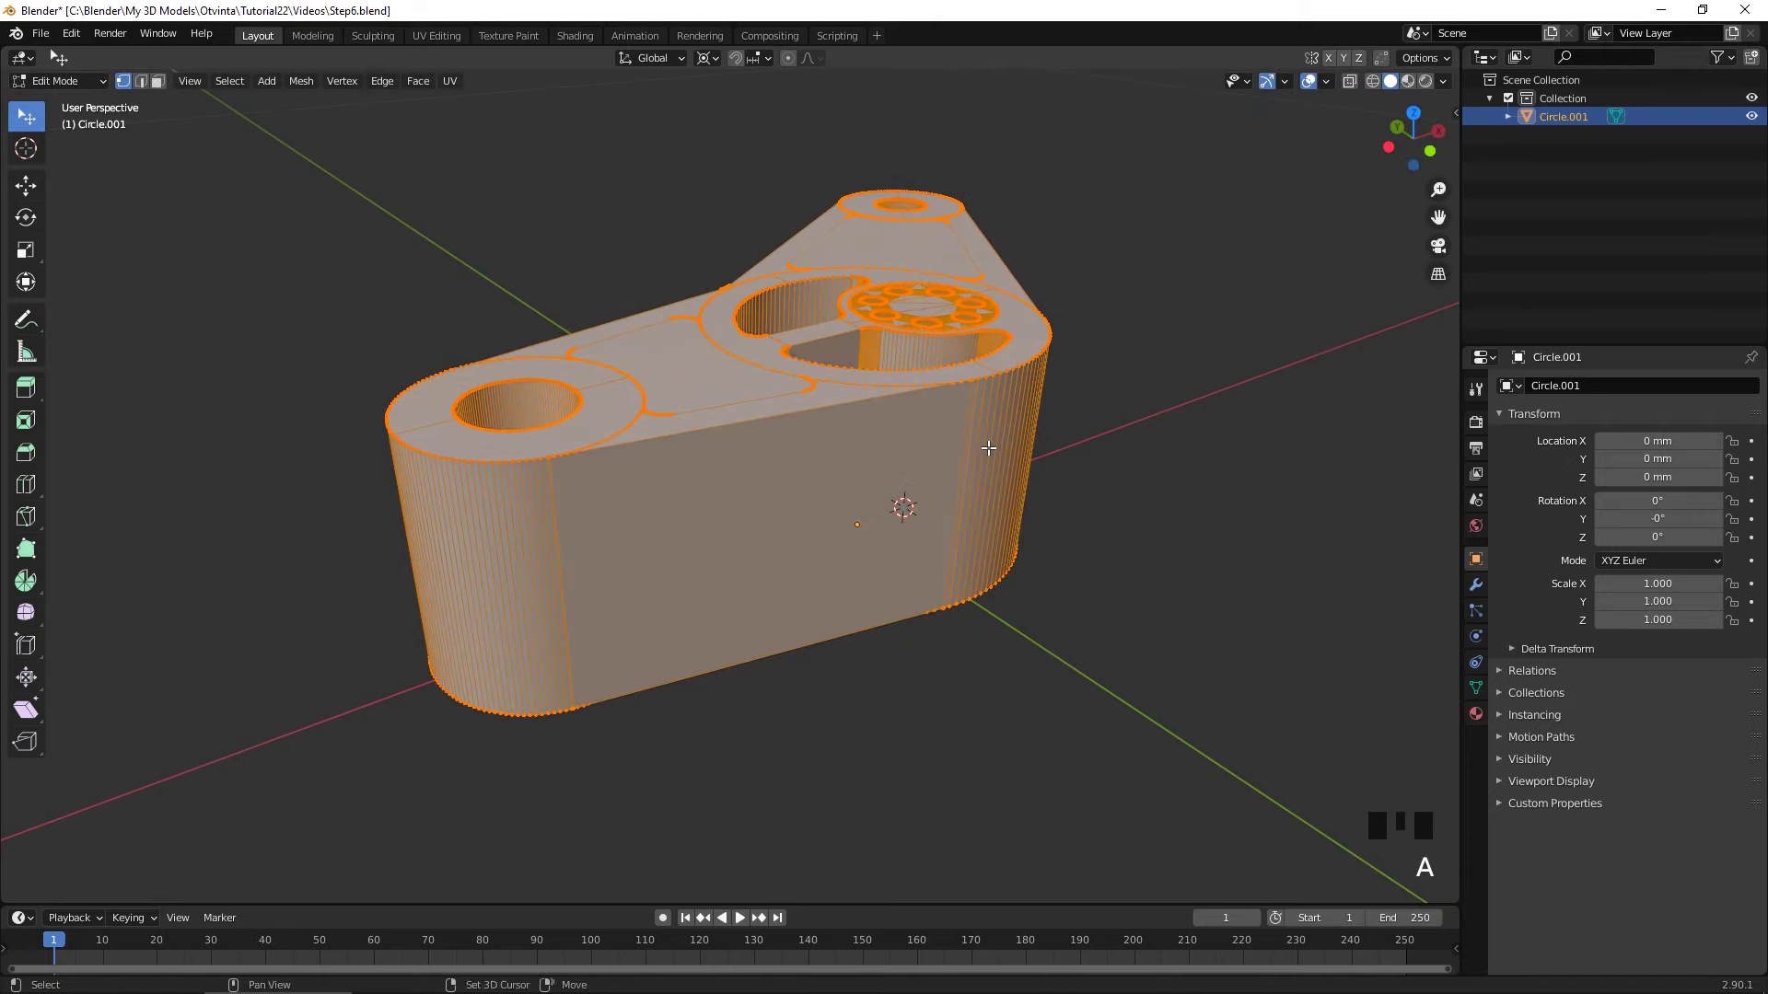
key(shift+n)
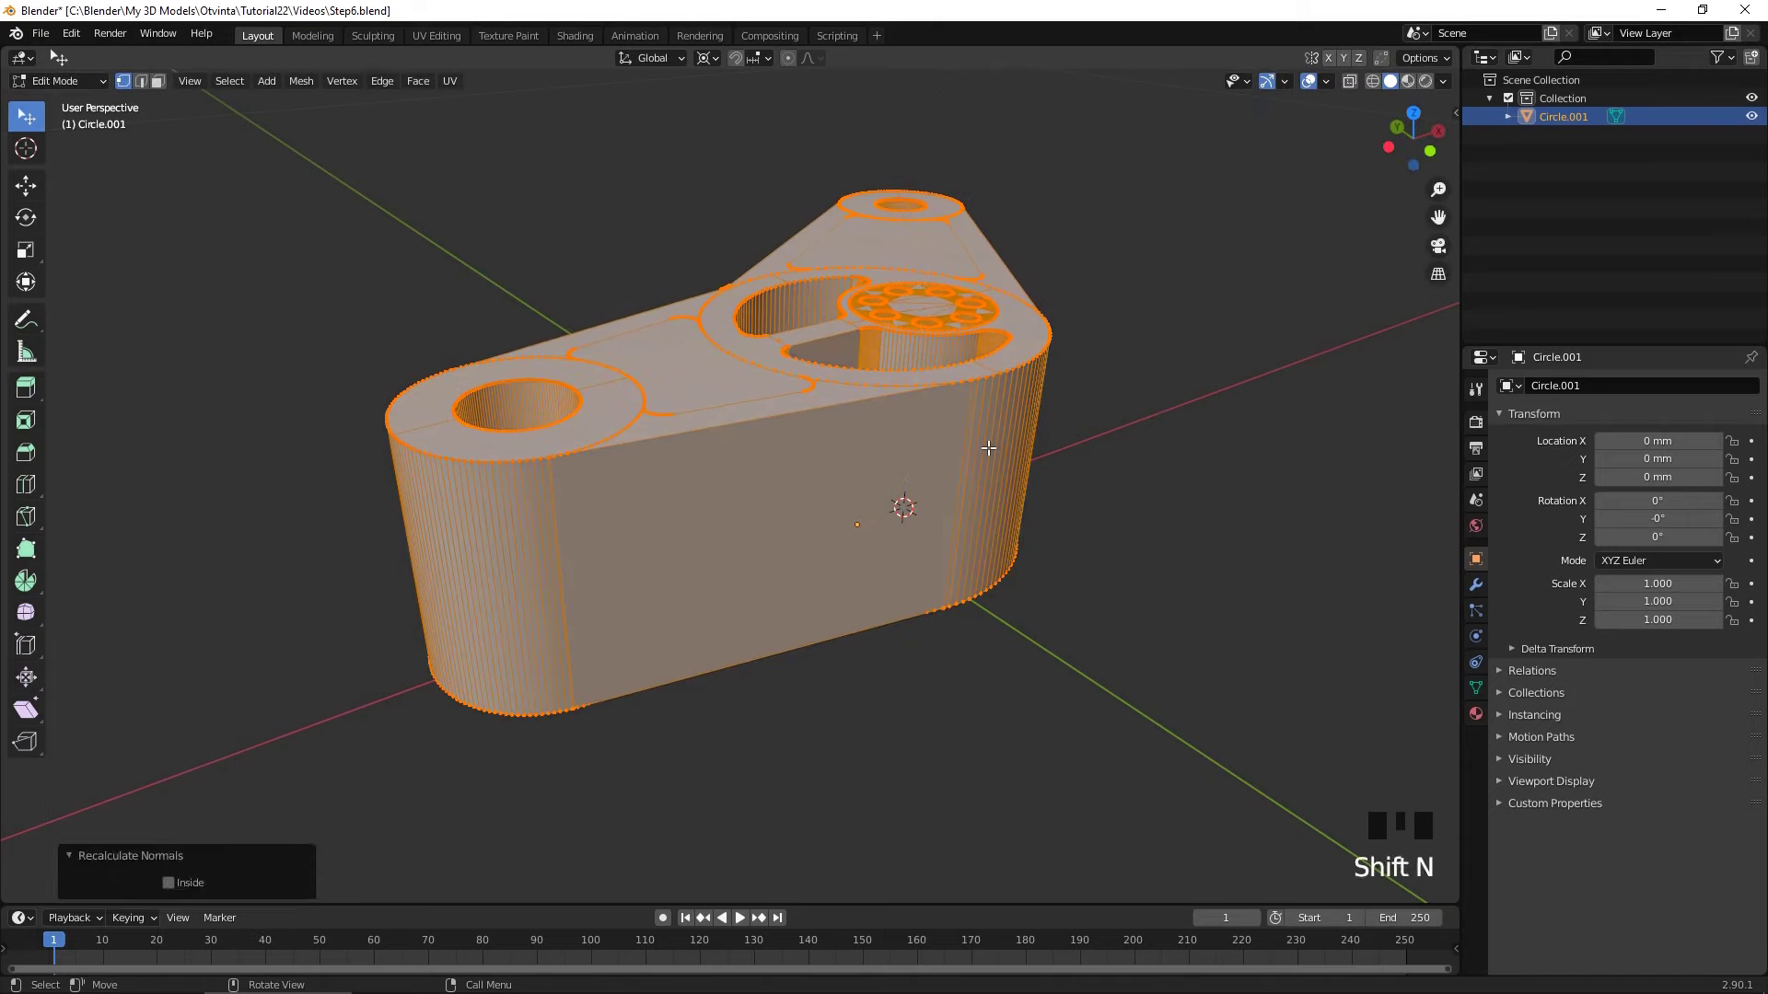
key(z)
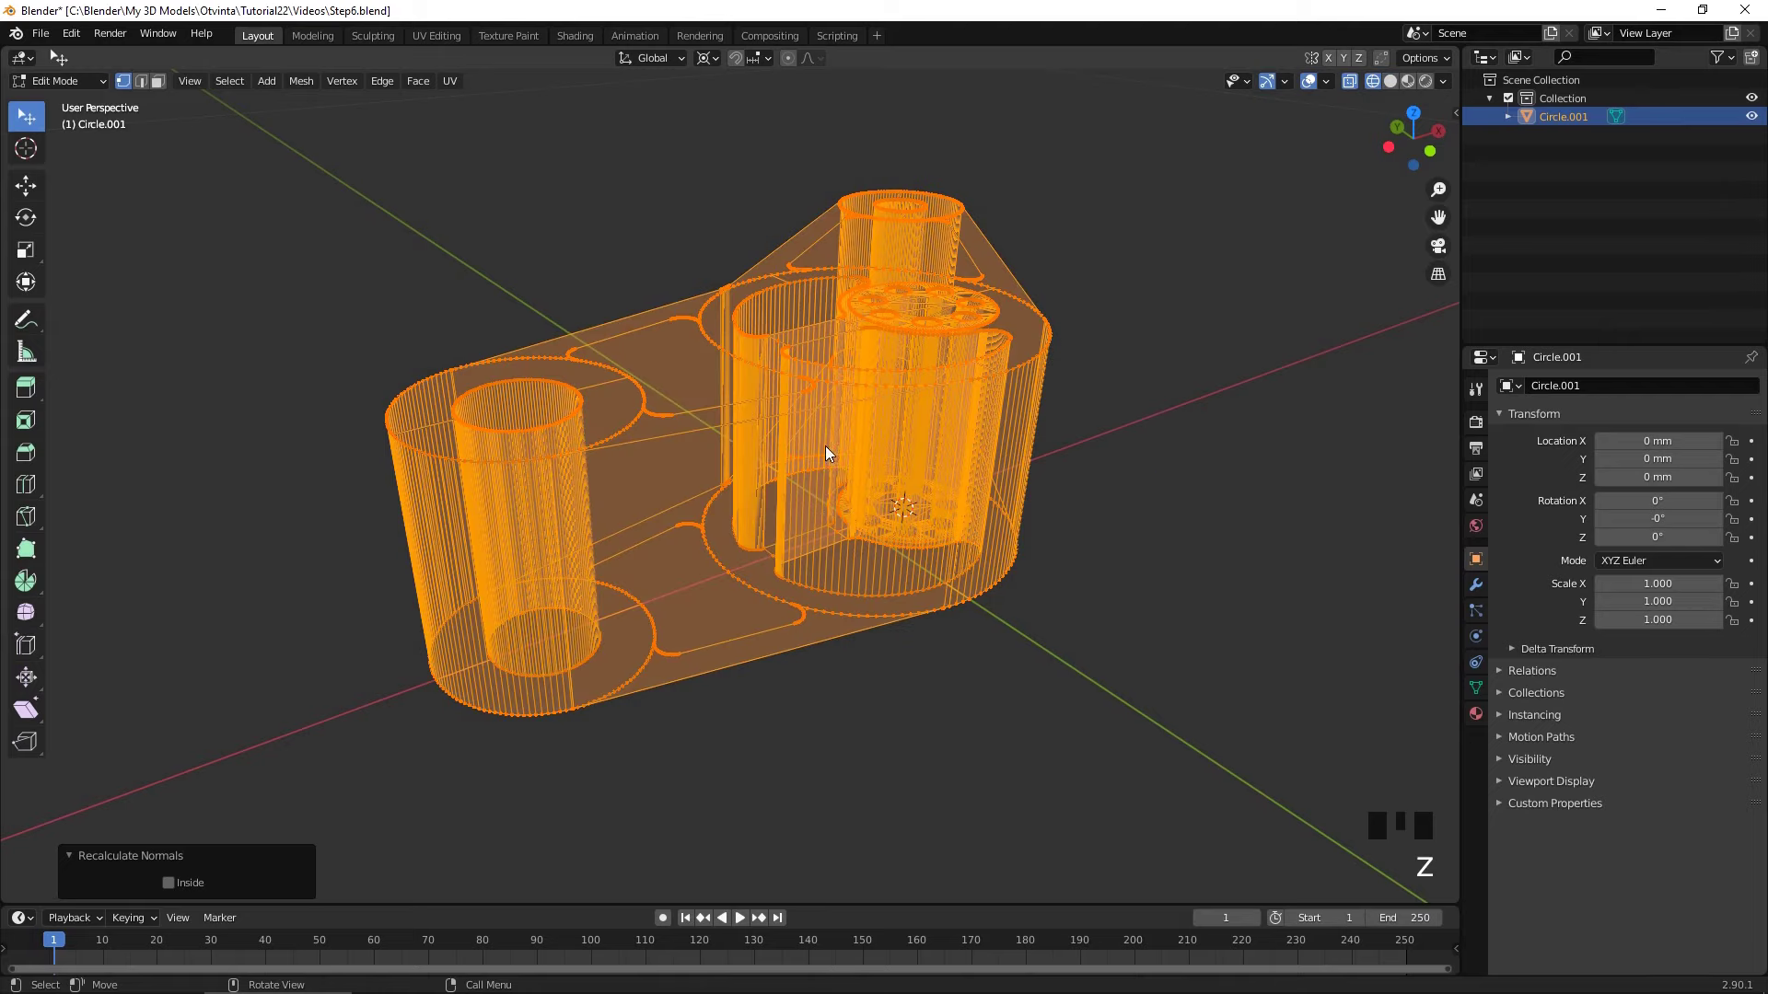
key(alt+a)
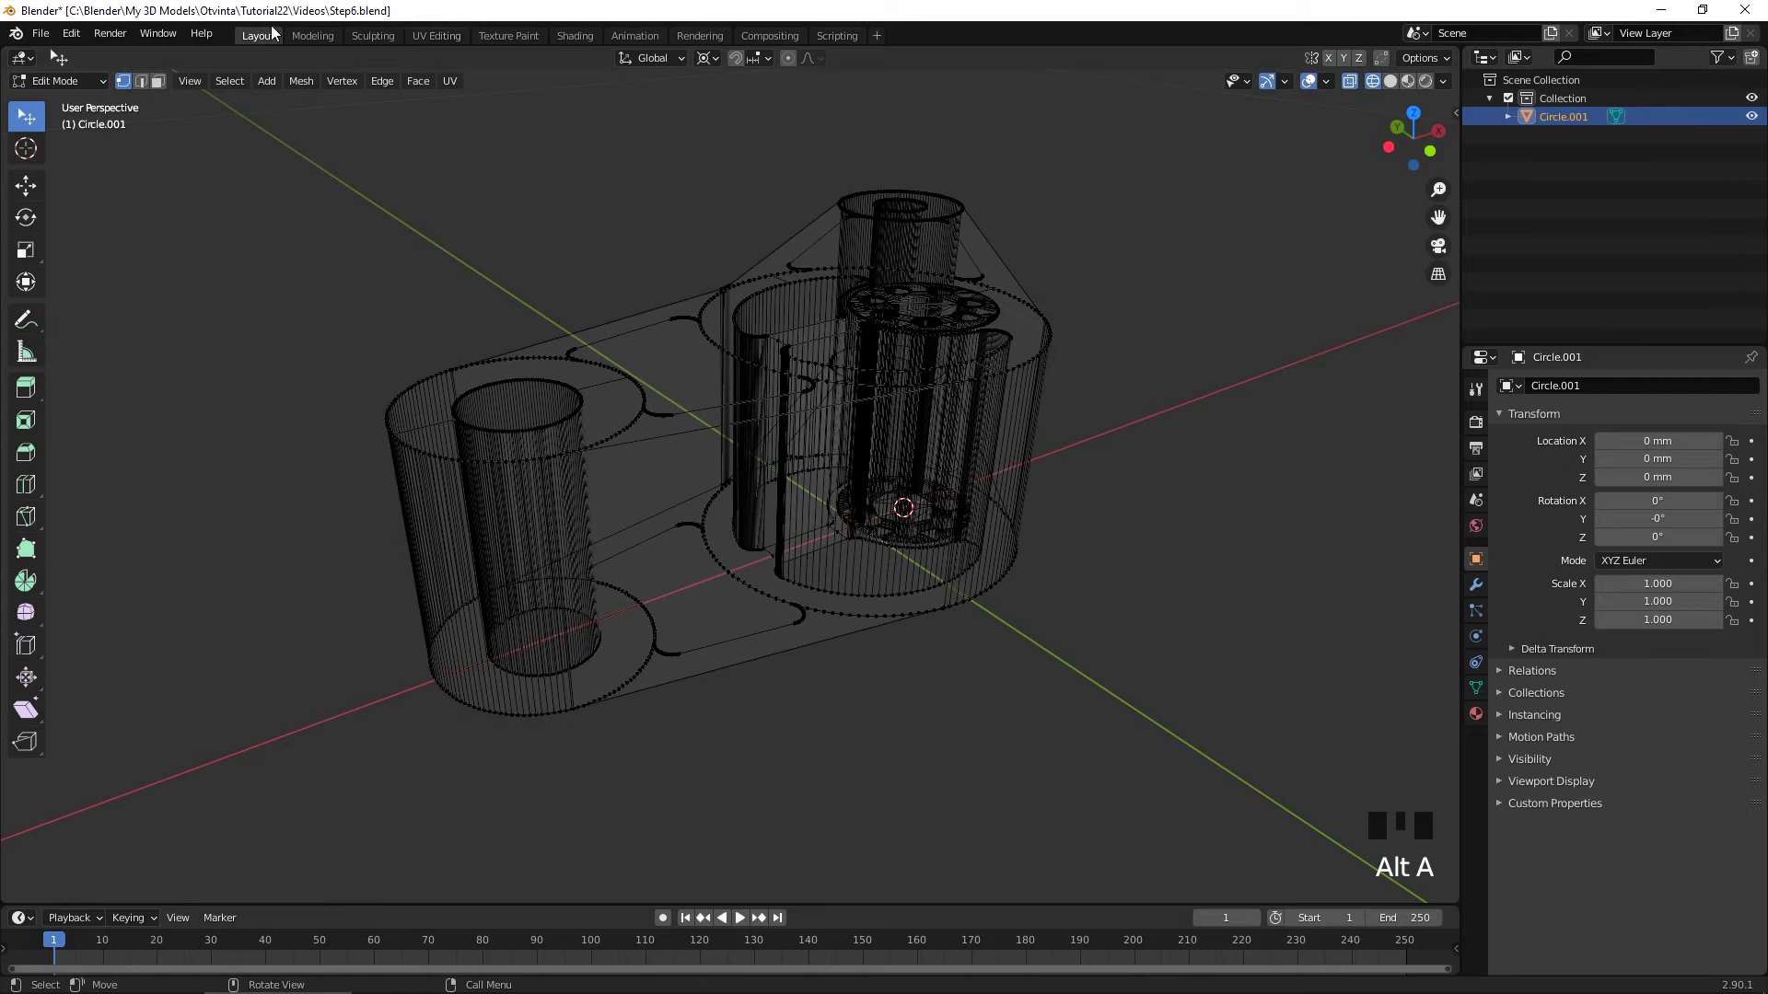
- Orbit into the central boss and holes and delete the stray non-manifold faces
drag(227, 89, 527, 311)
drag(611, 337, 778, 566)
scroll(up, 3)
drag(796, 606, 832, 534)
key(x)
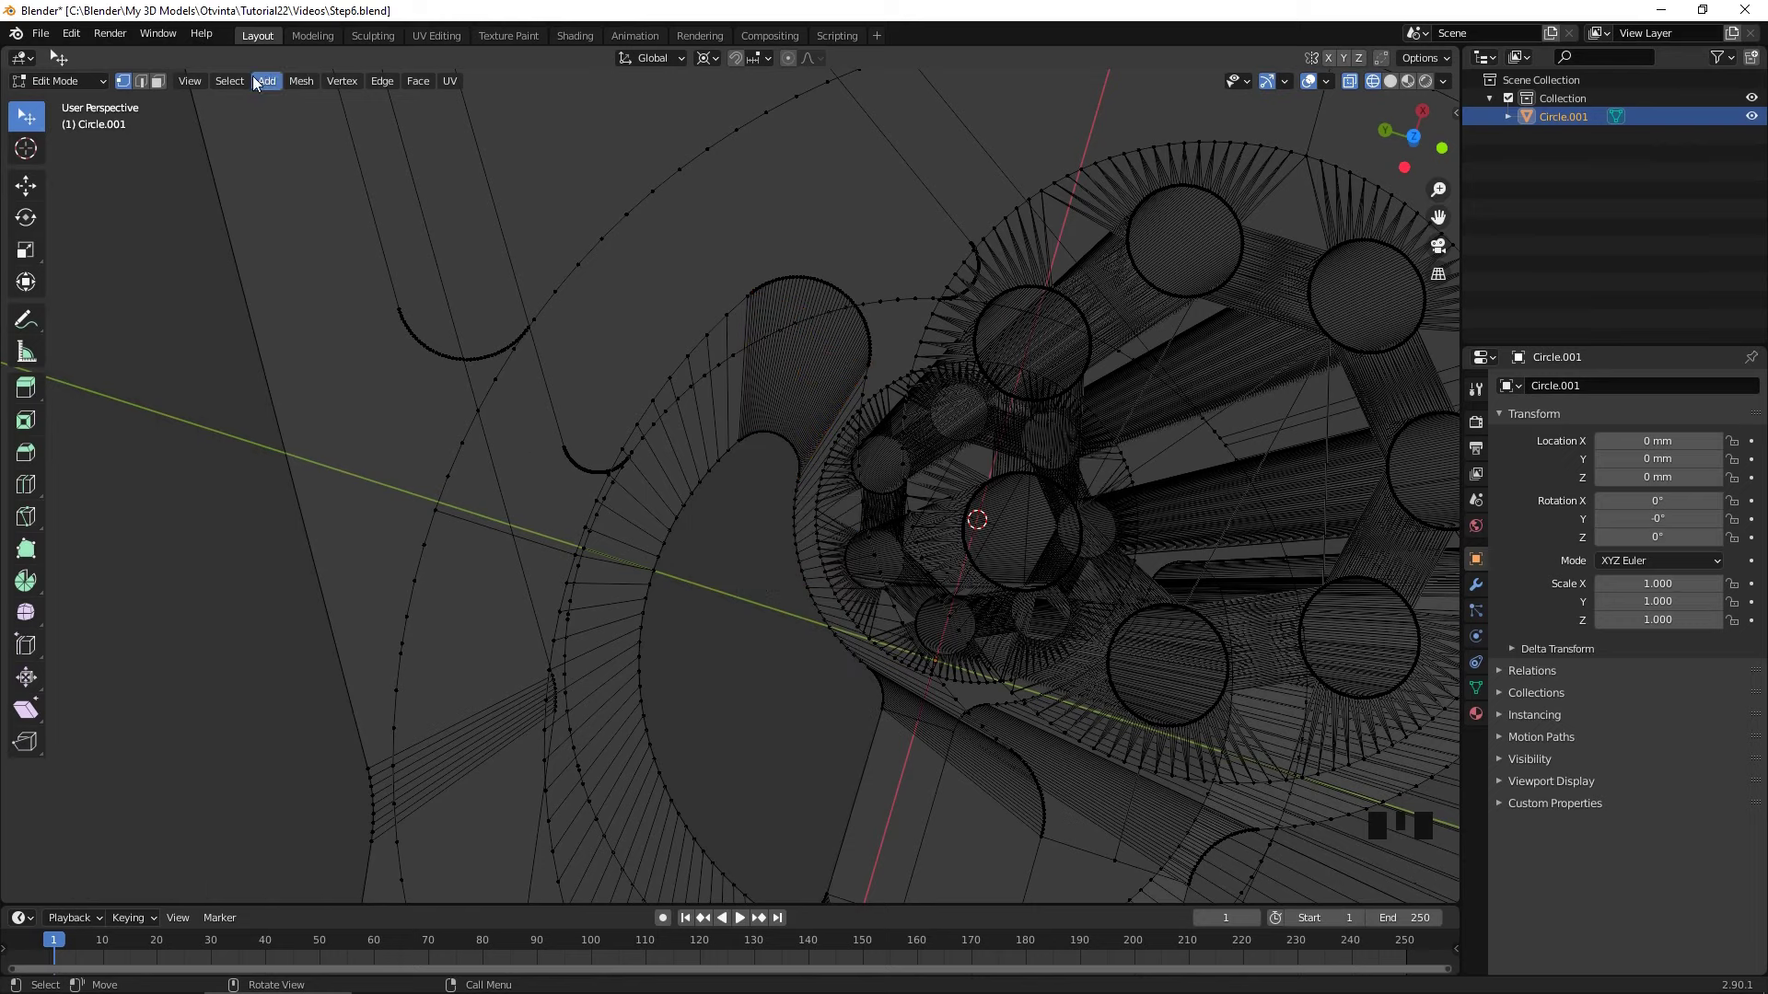
- Check the non-manifold selection on the plate from the front orthographic view
drag(245, 90, 269, 202)
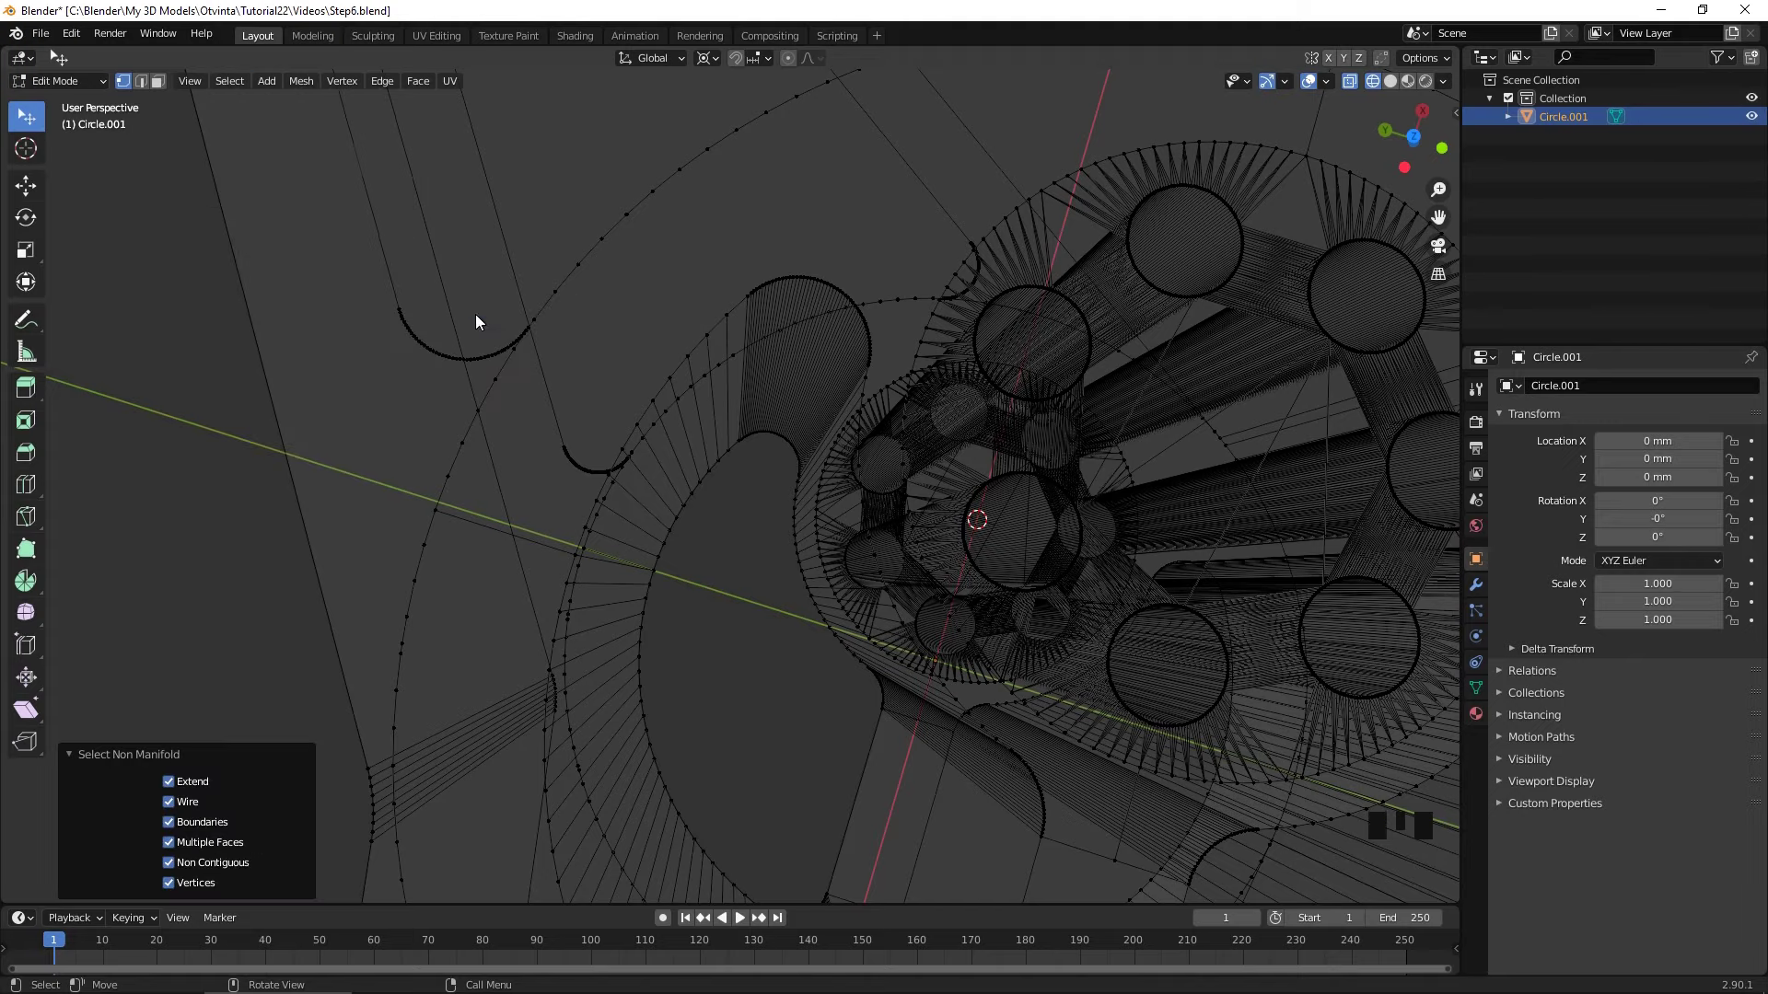
scroll(down, 3)
drag(762, 304, 846, 350)
key(KP_1)
key(b)
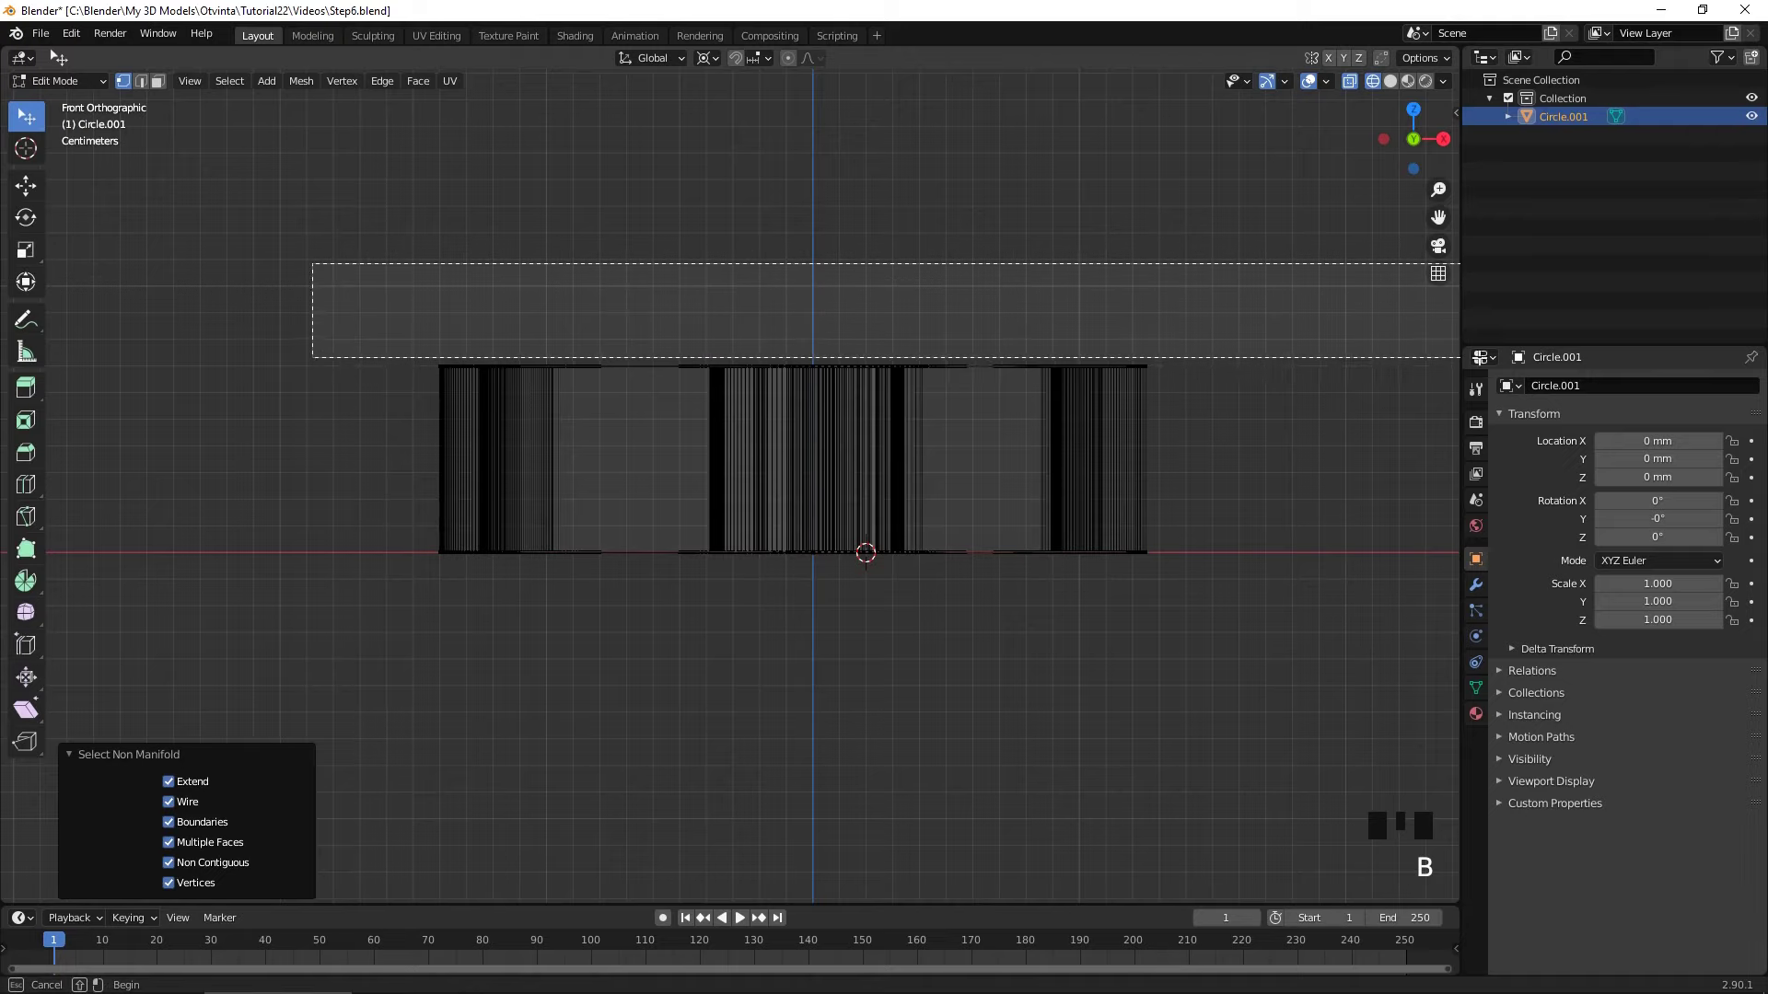
key(x)
middle_click(939, 430)
- Load Step7.blend with the flat link plate profile and remain in Object Mode
key(Tab)
key(z)
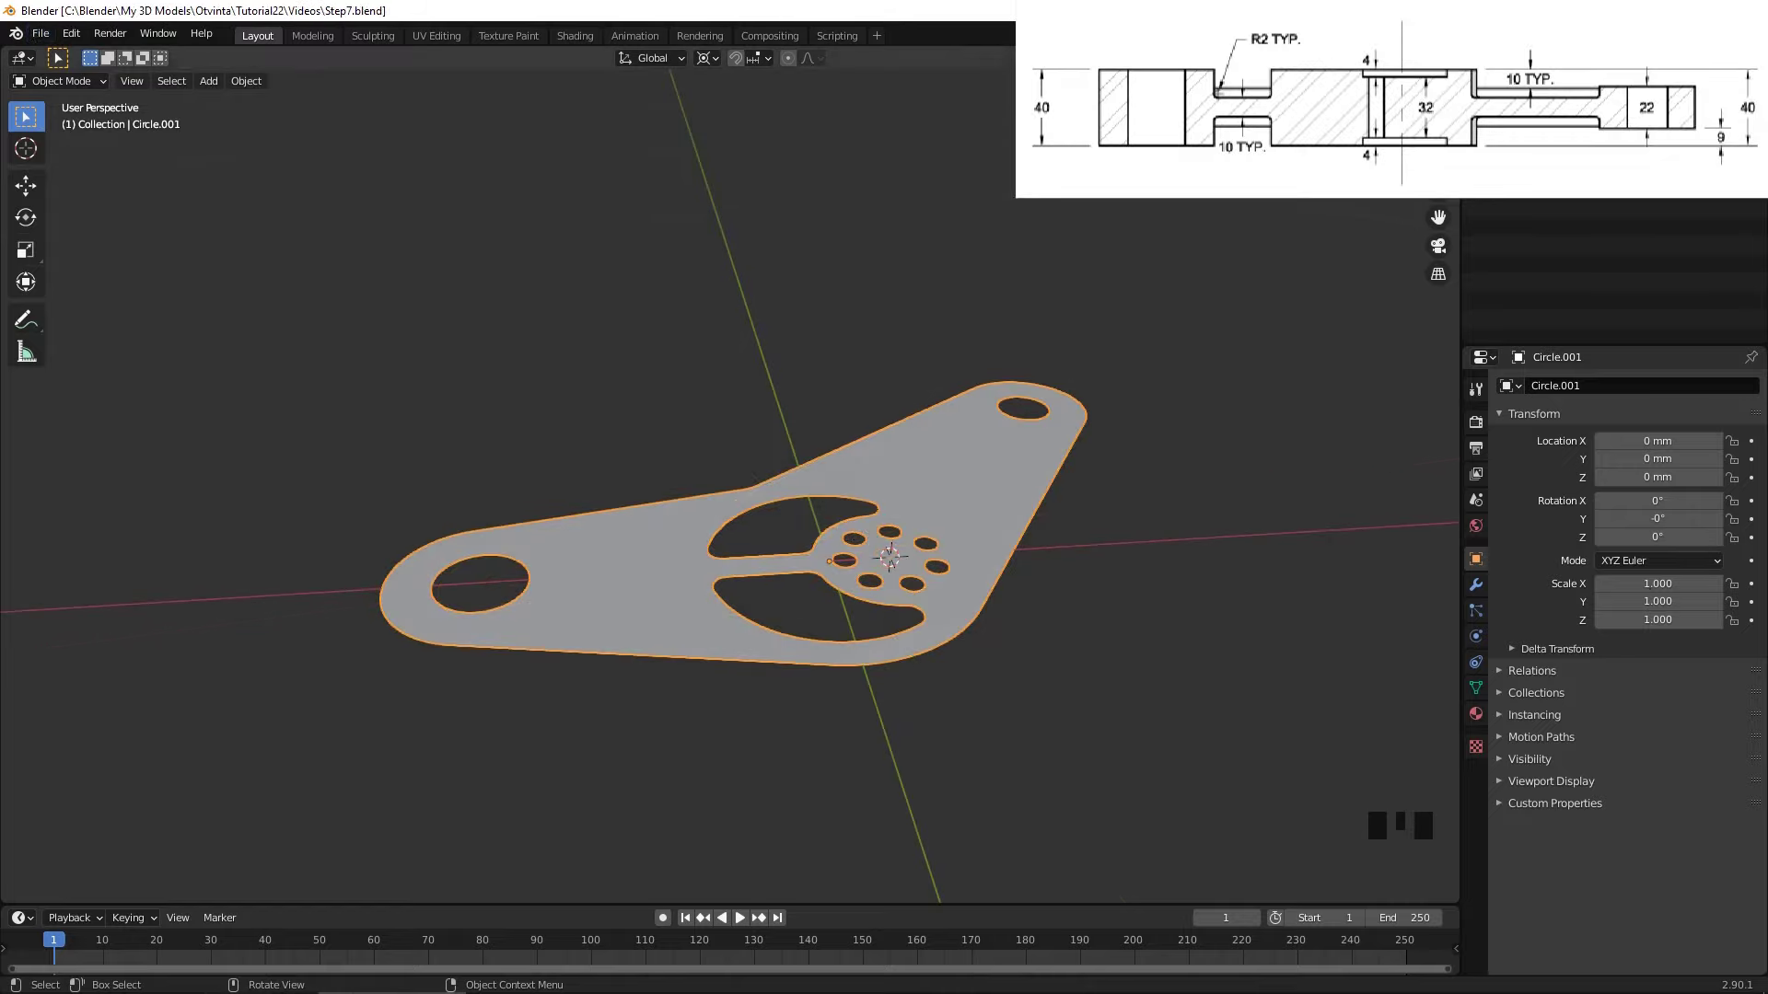
- Extrude the whole plate profile 5 mm along Z, then begin raising the boss and ring faces
drag(1001, 459, 1005, 464)
key(Tab)
key(a)
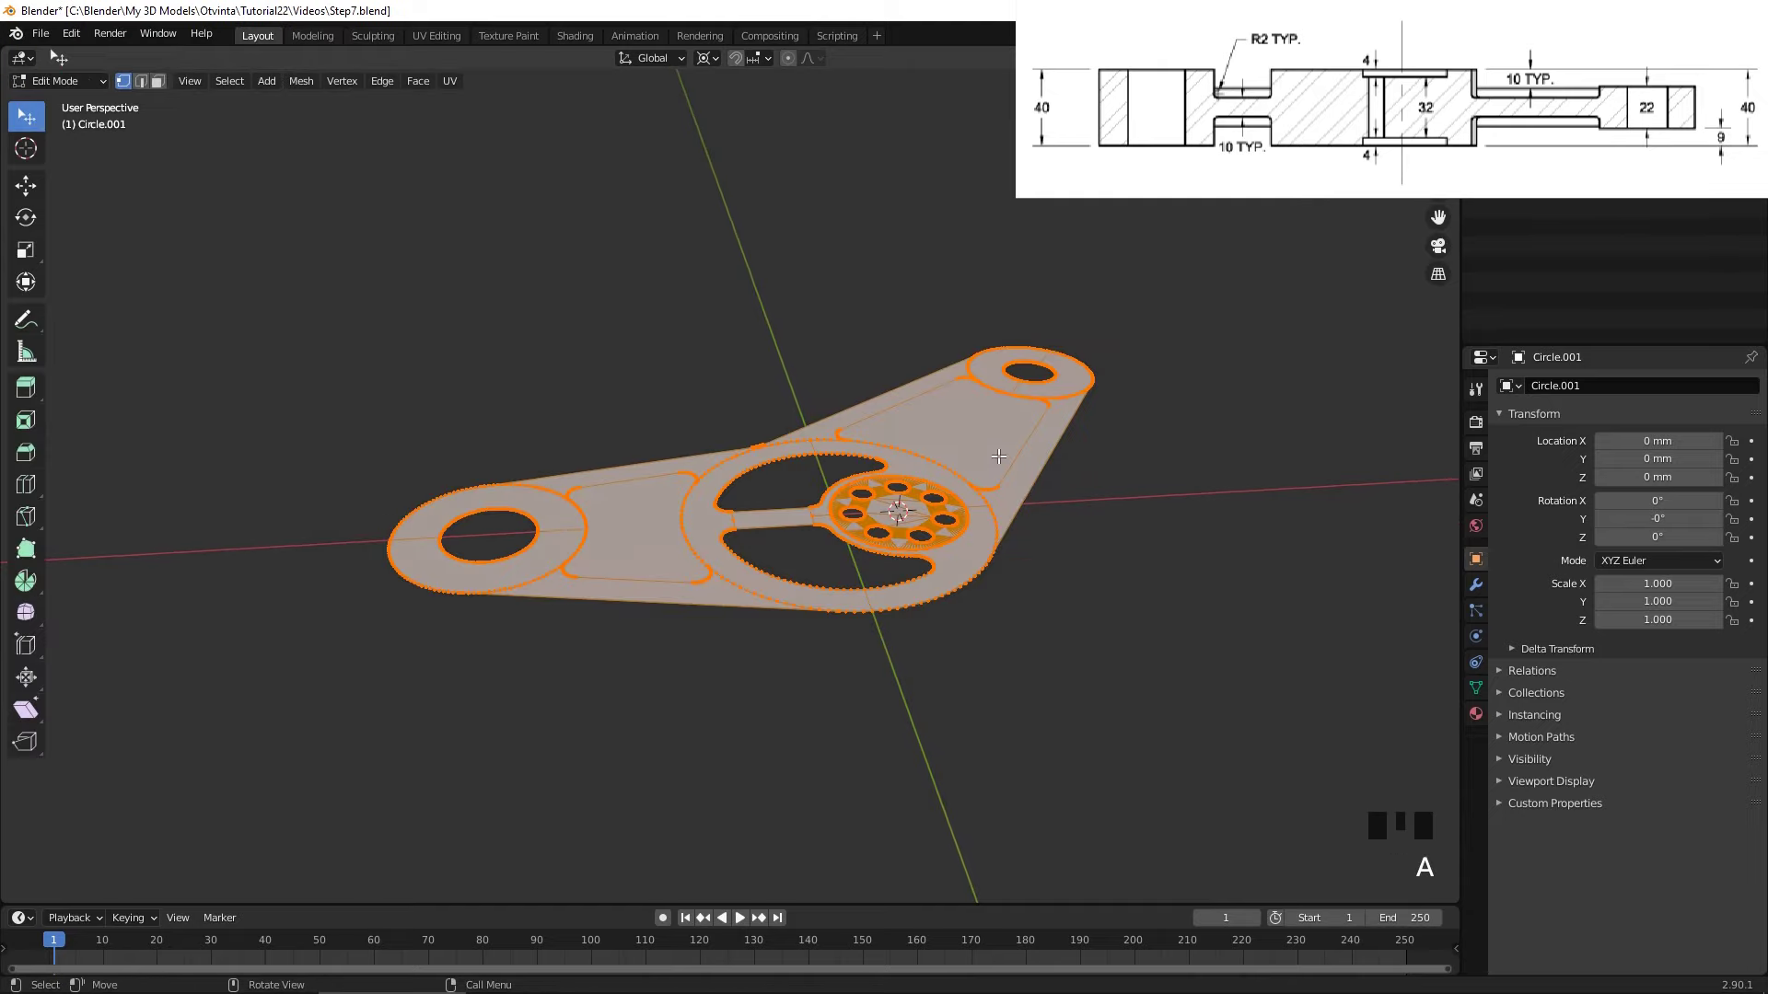
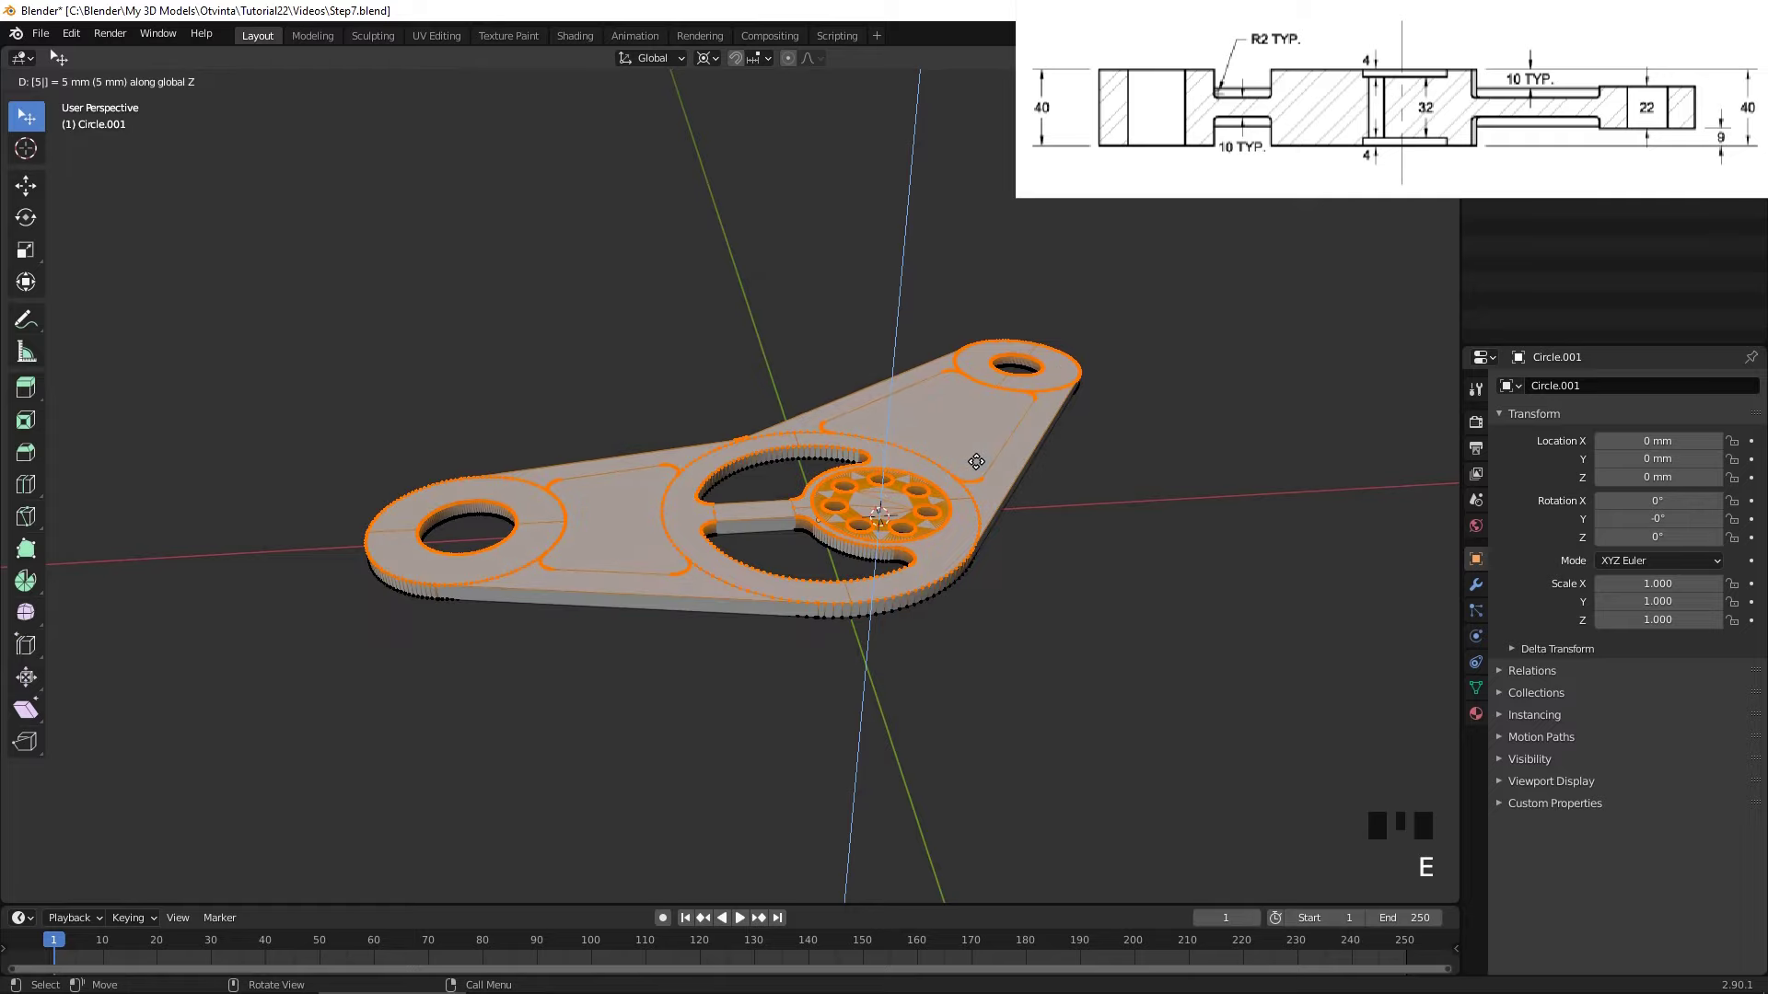
scroll(up, 3)
click(169, 86)
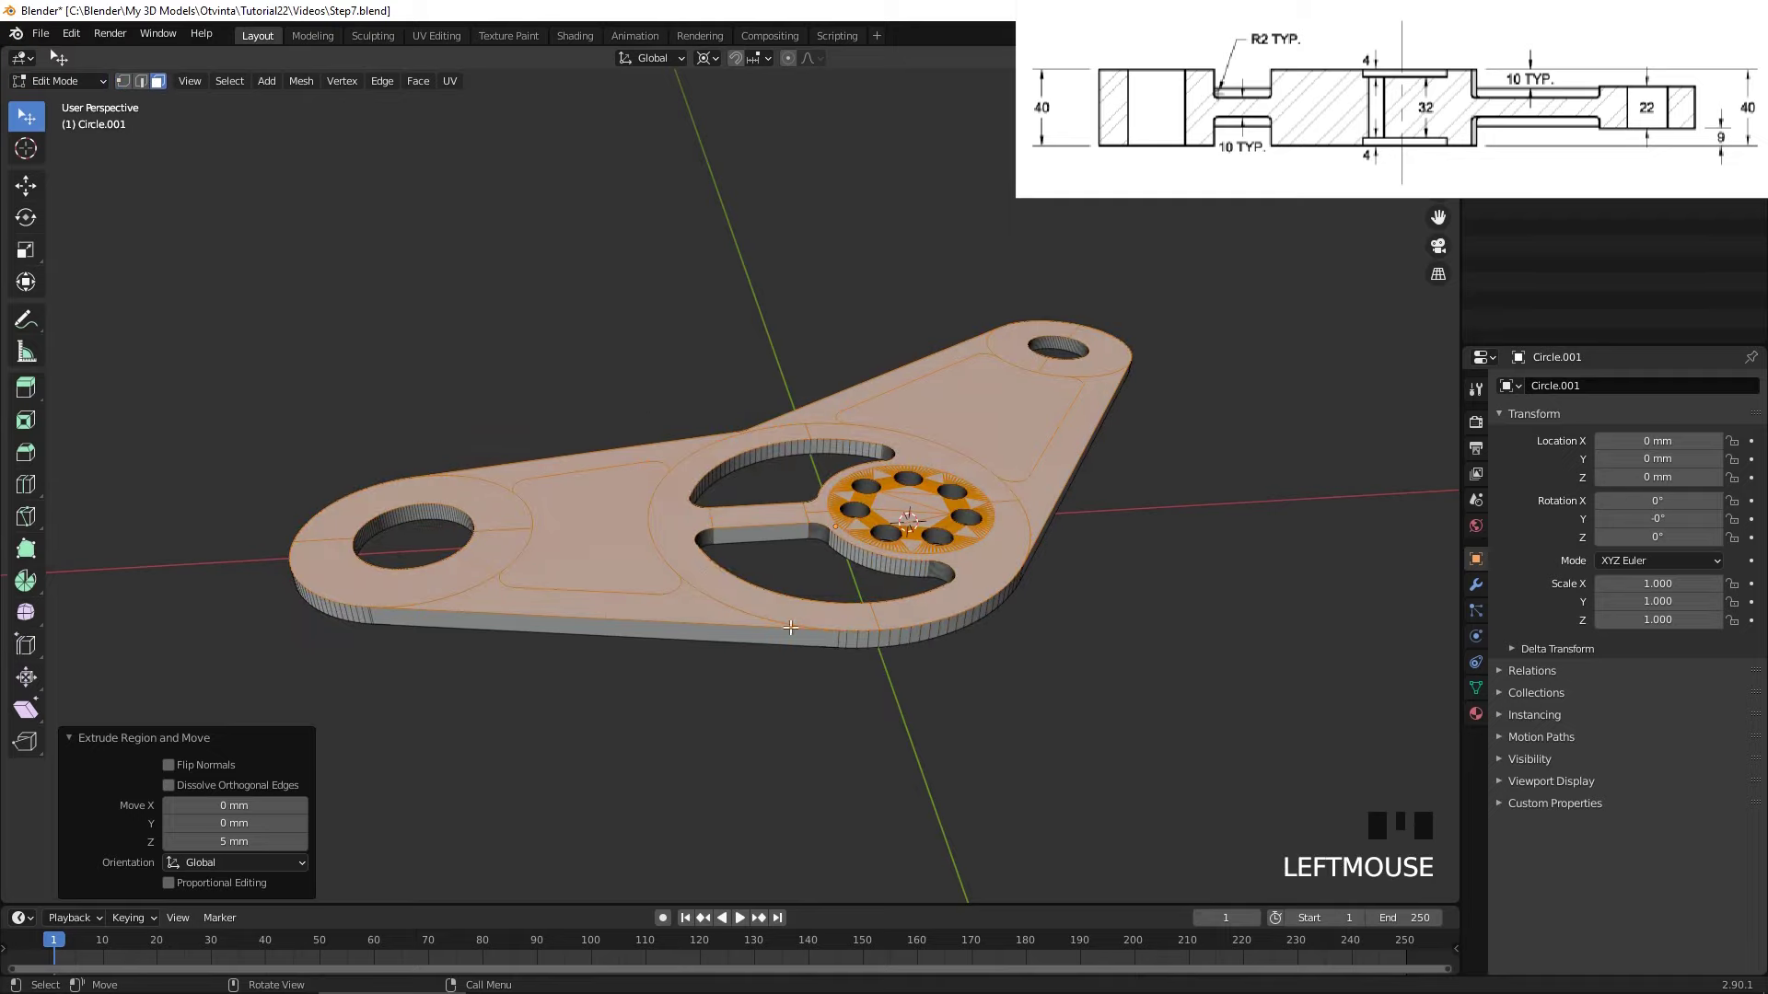
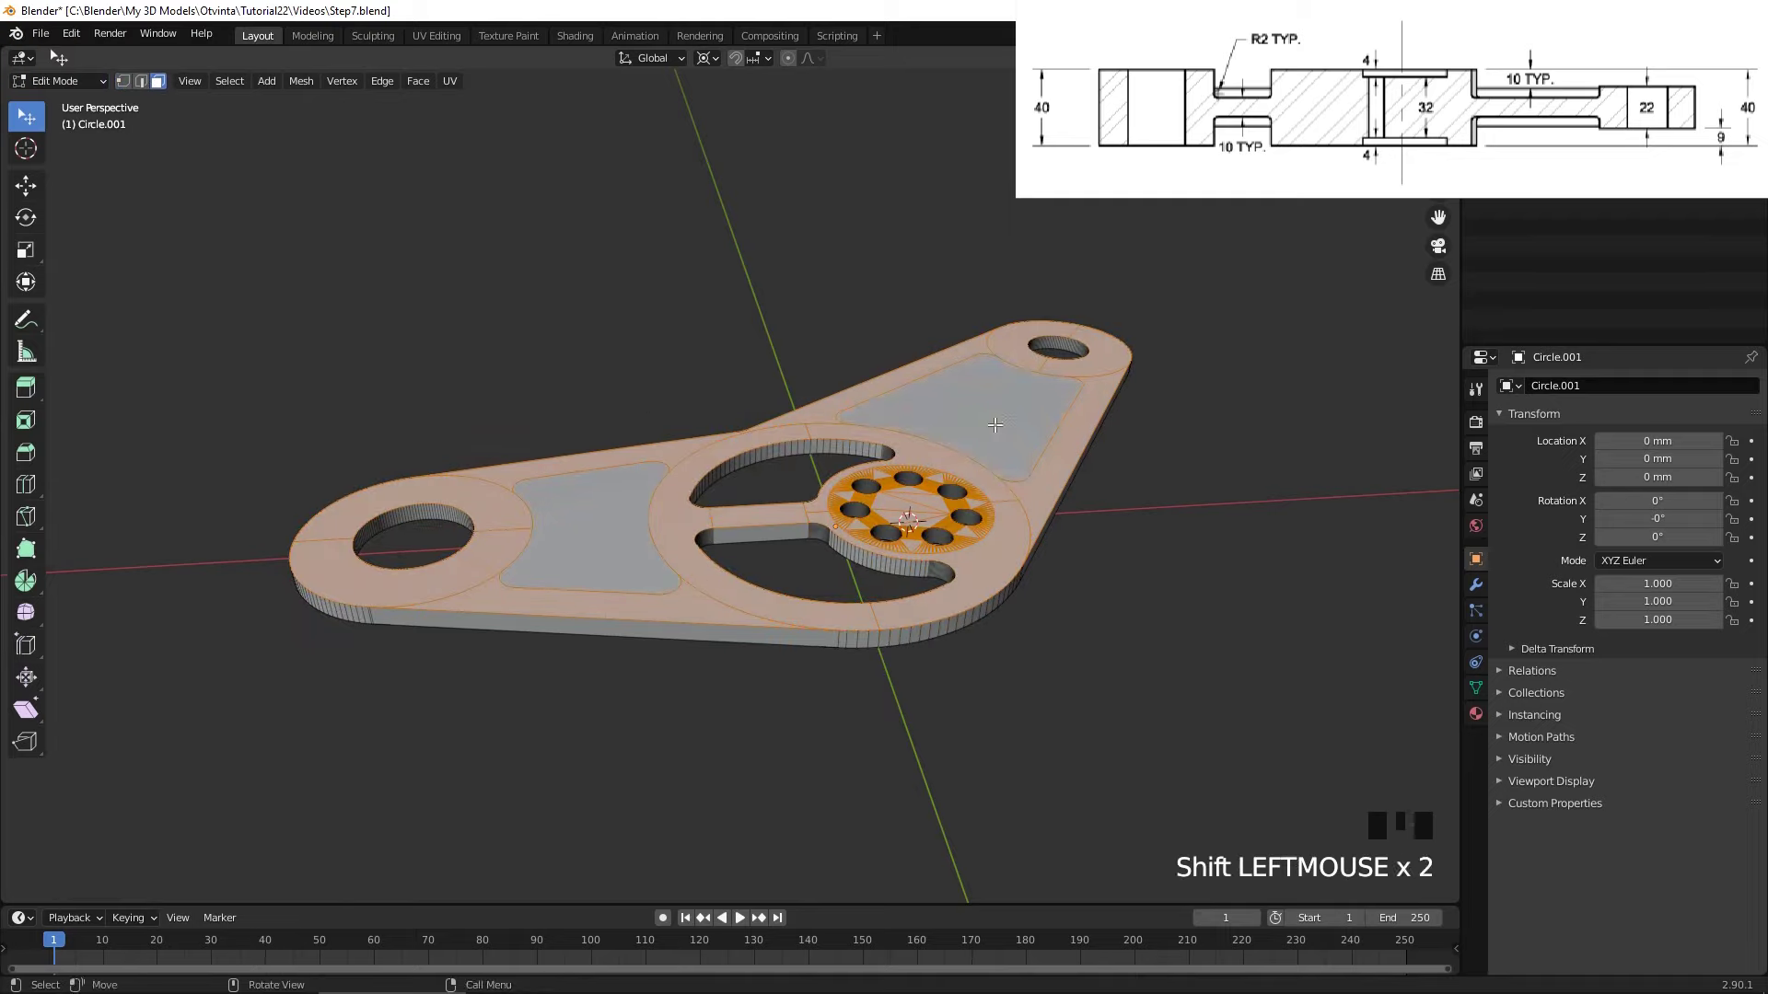
key(e)
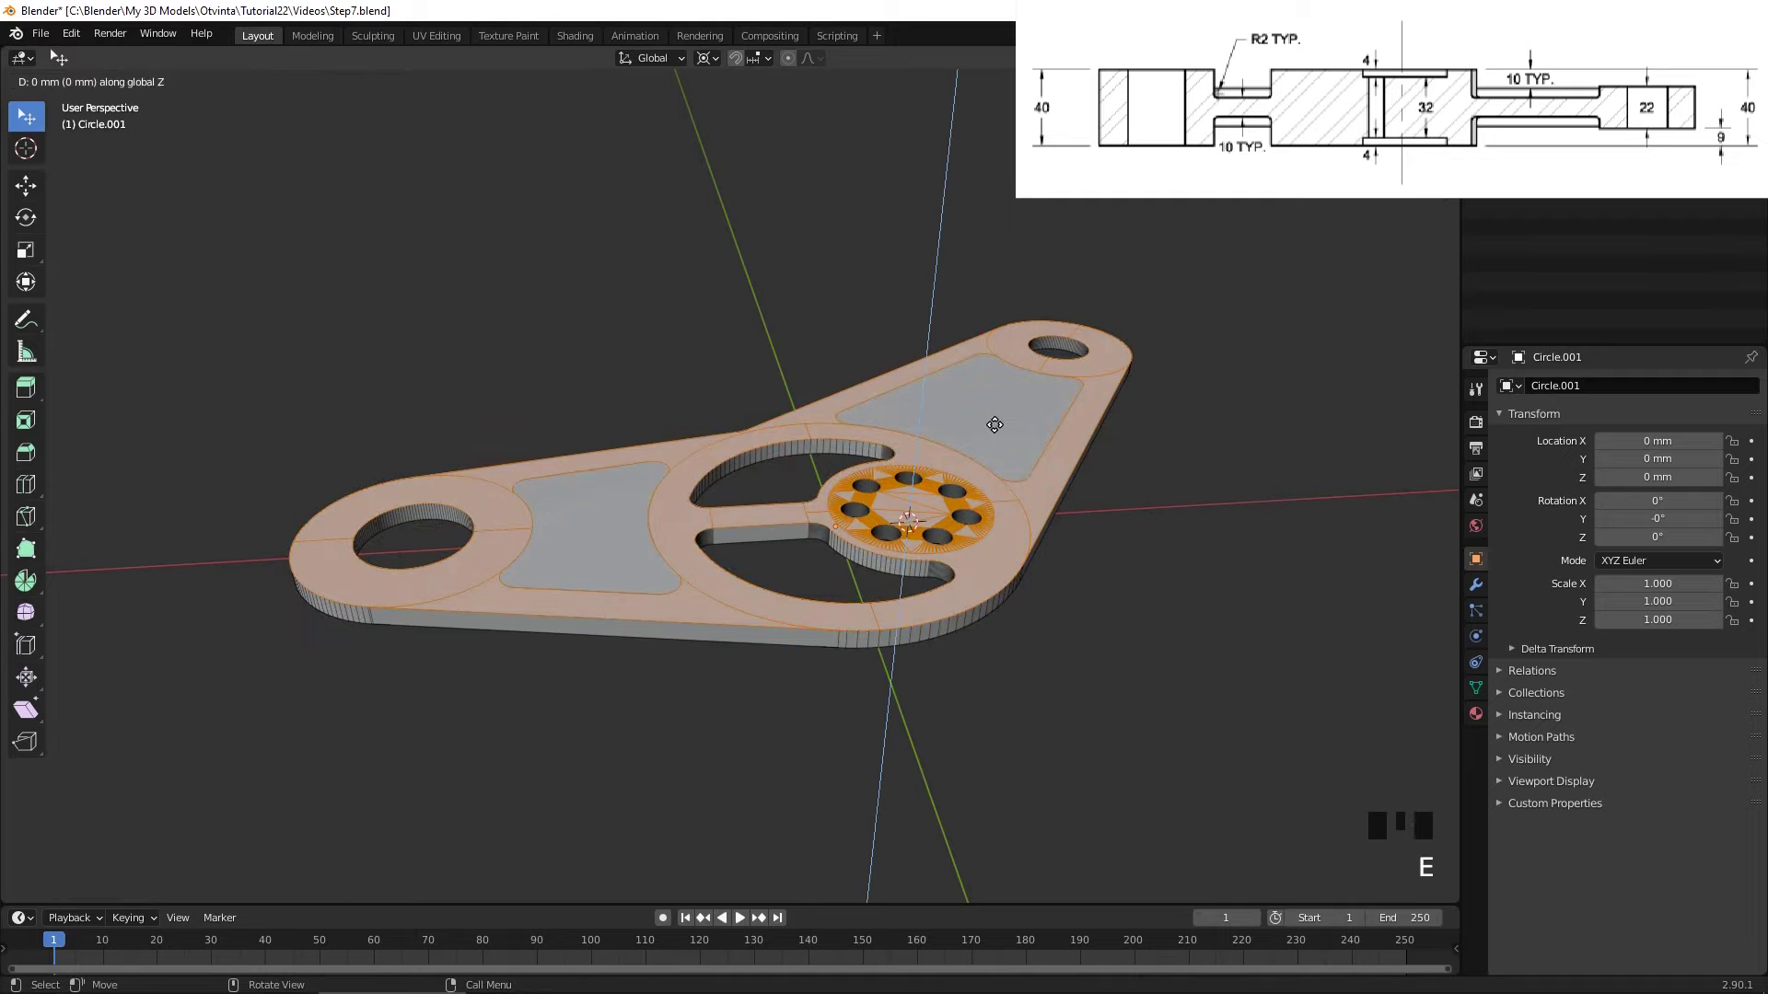
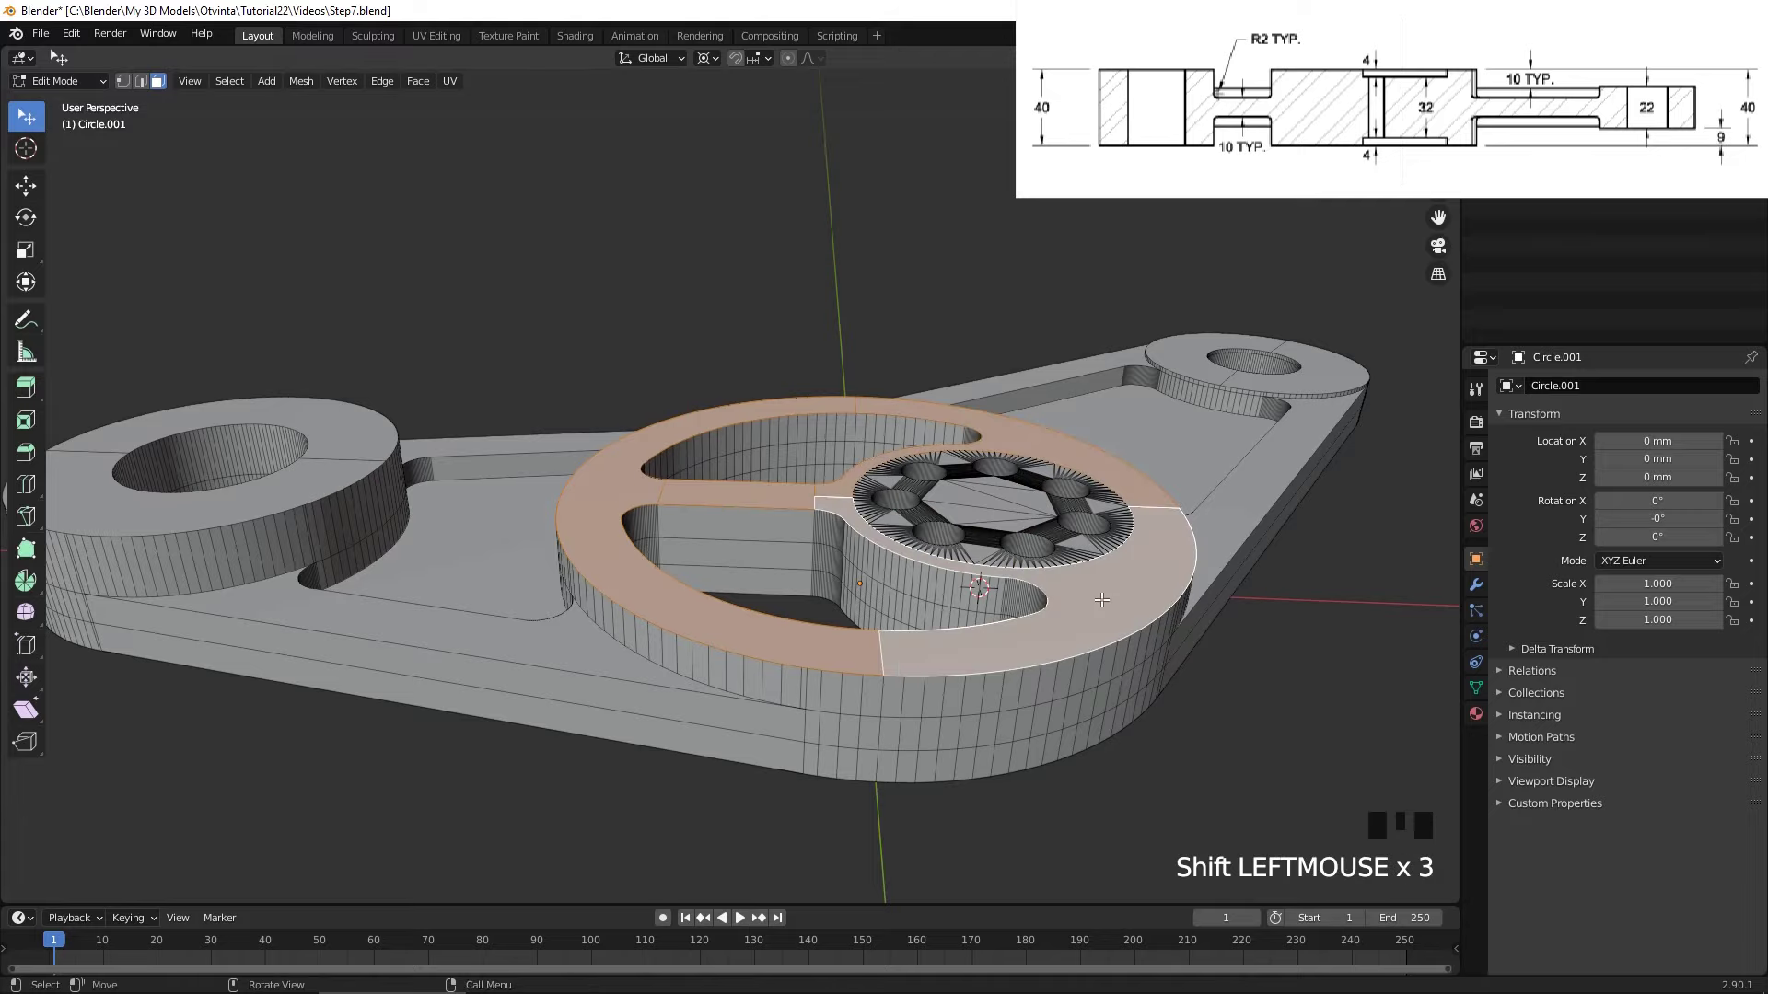
- Extrude the central ring faces a further 4 mm along Z above the plate
key(e)
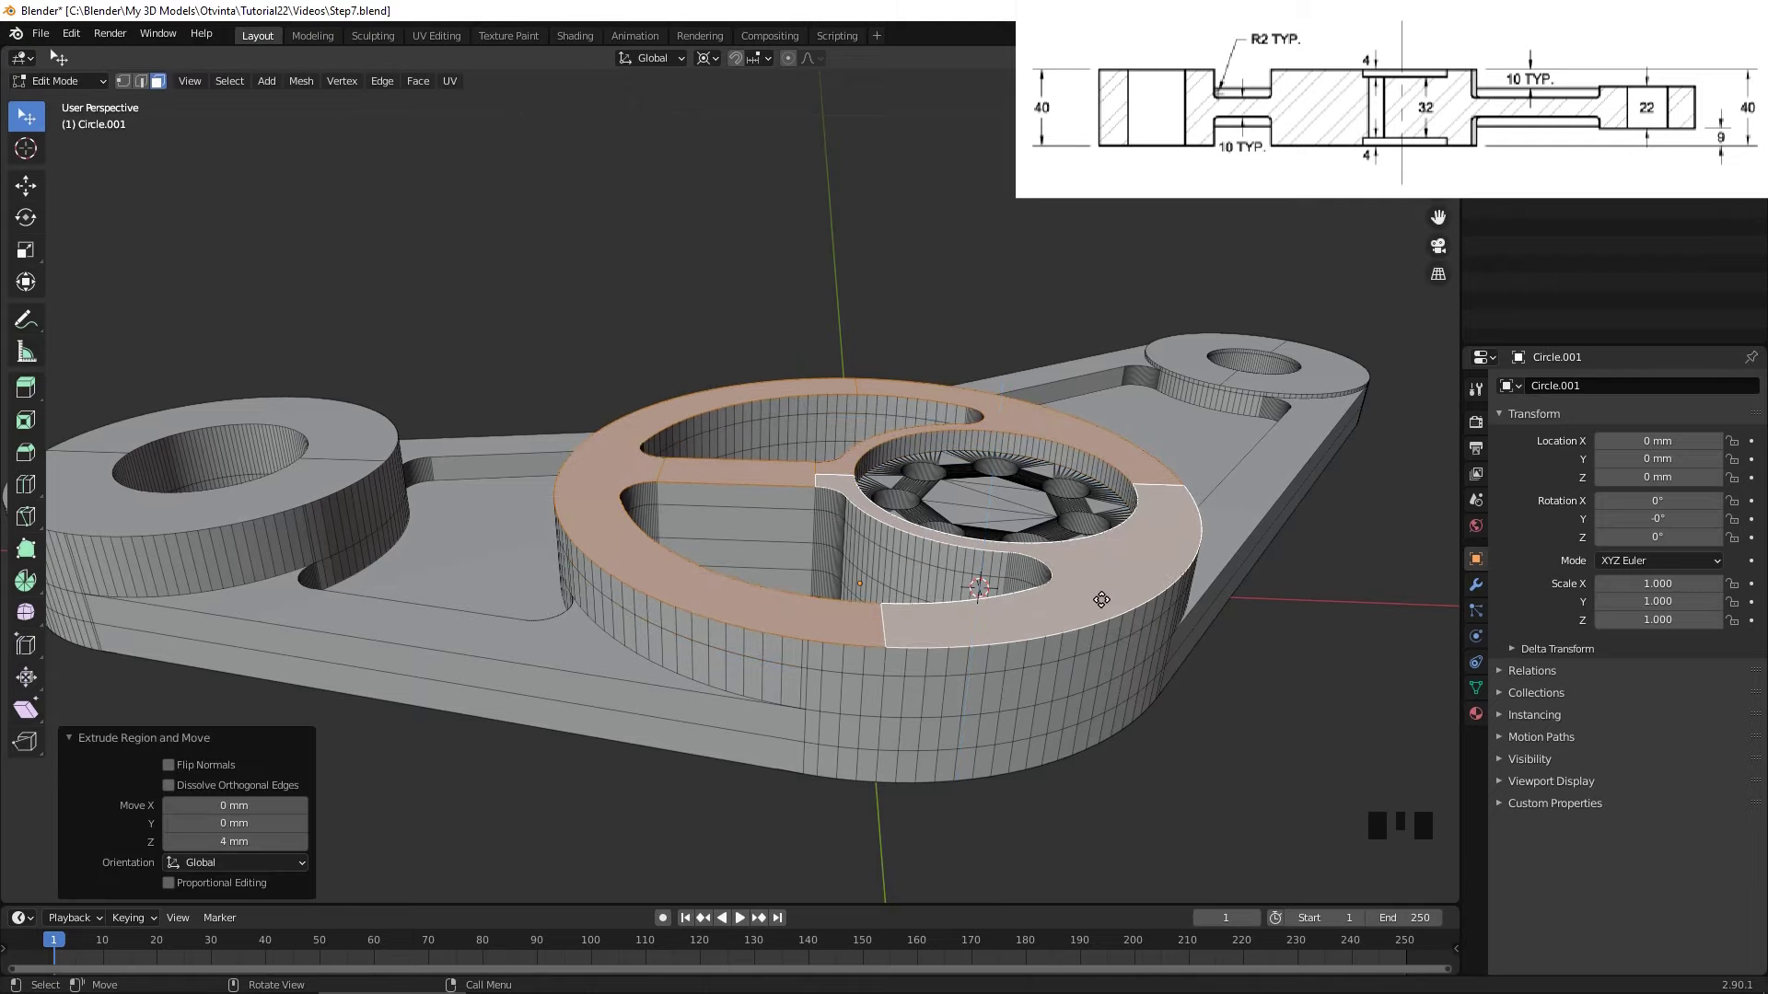
scroll(down, 3)
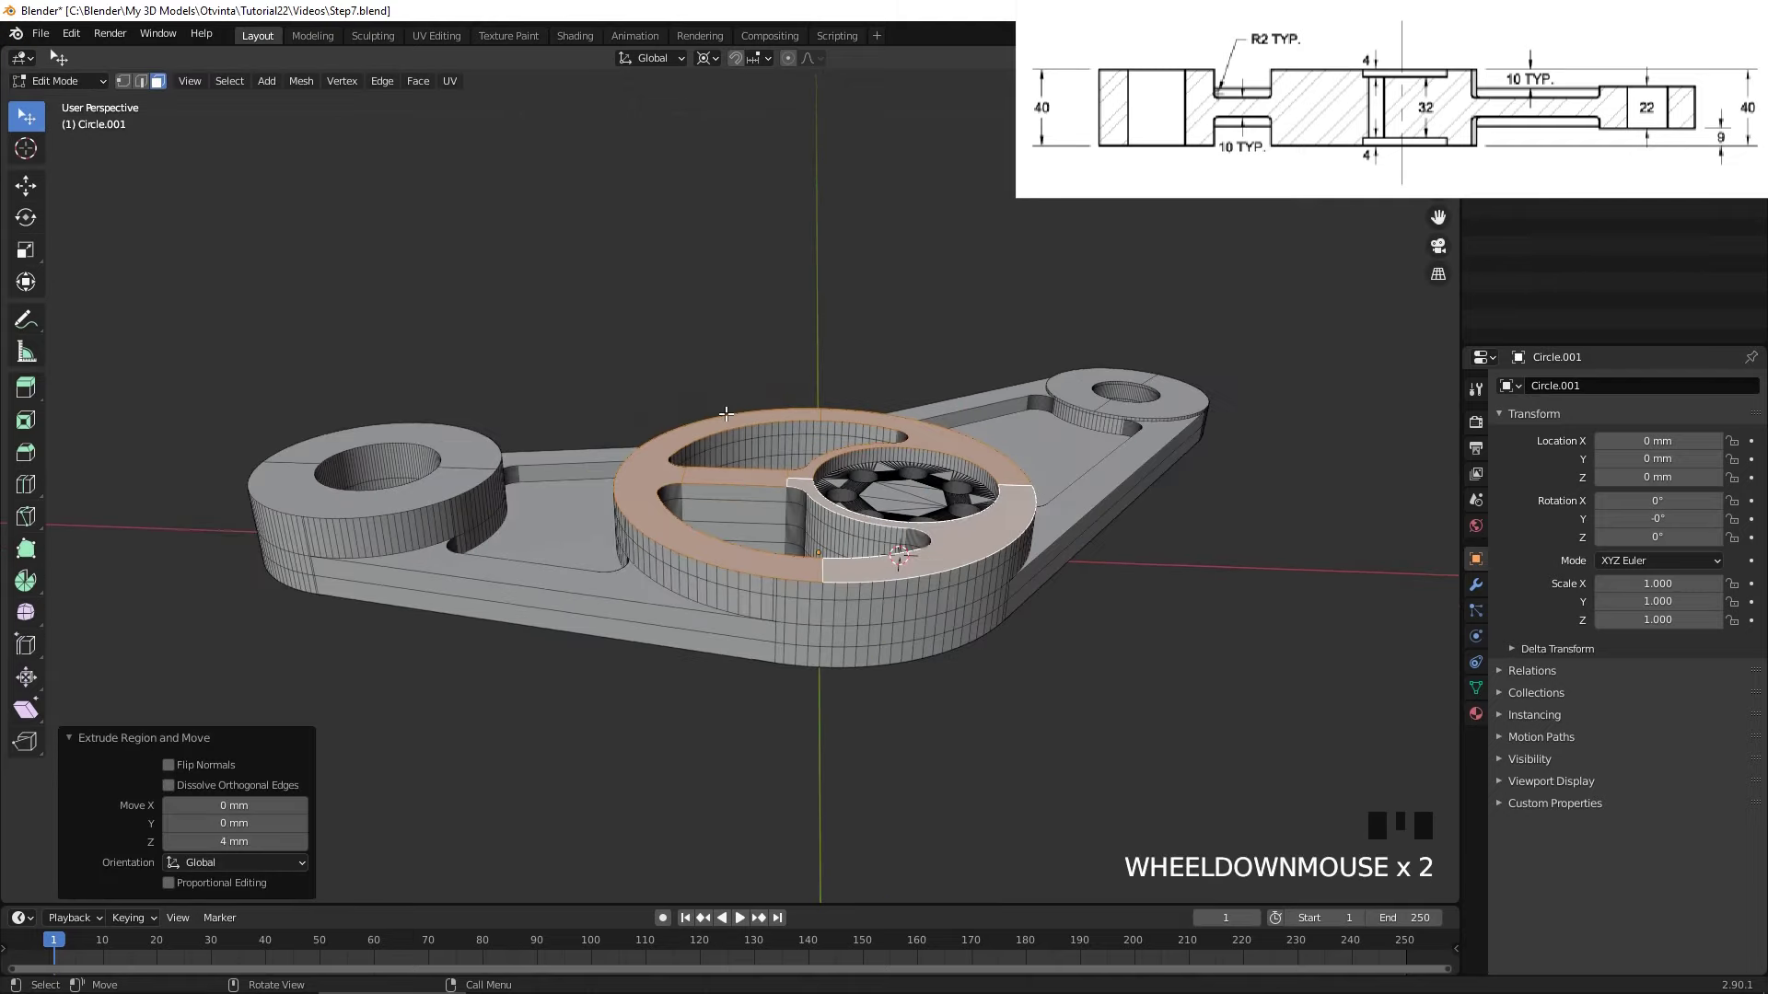
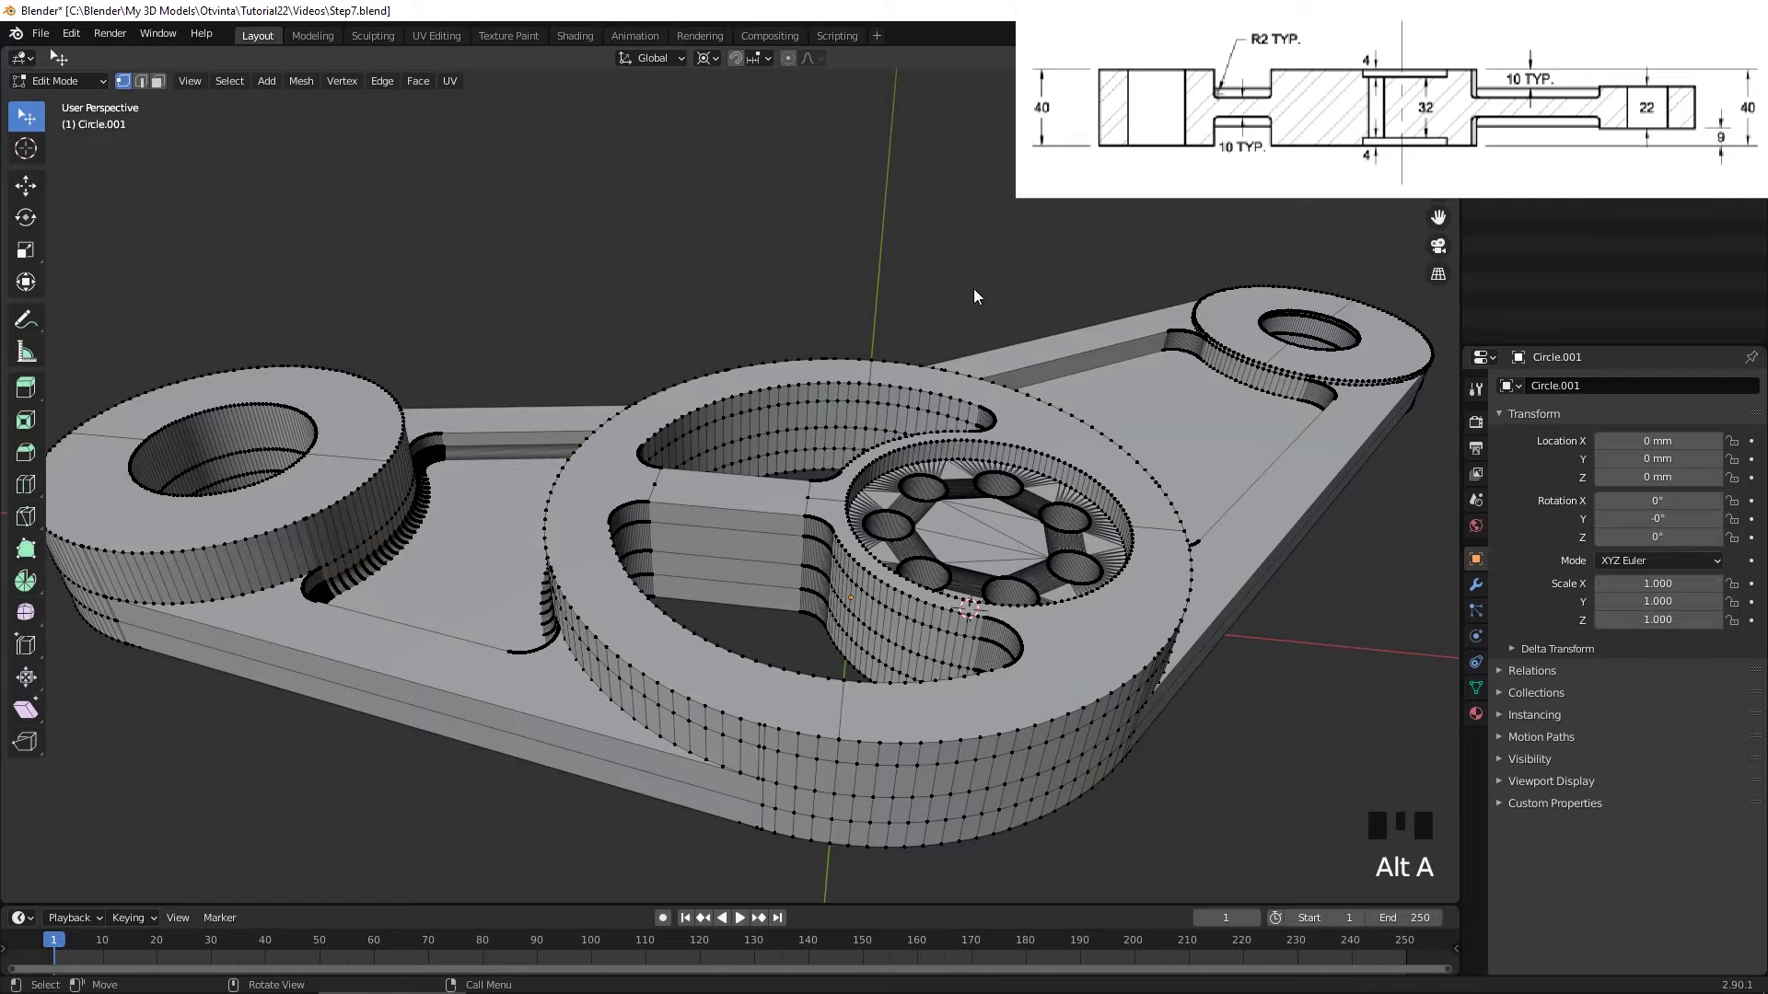
- Pick the right-arm pocket face and return to Object Mode with smooth shading
click(1203, 366)
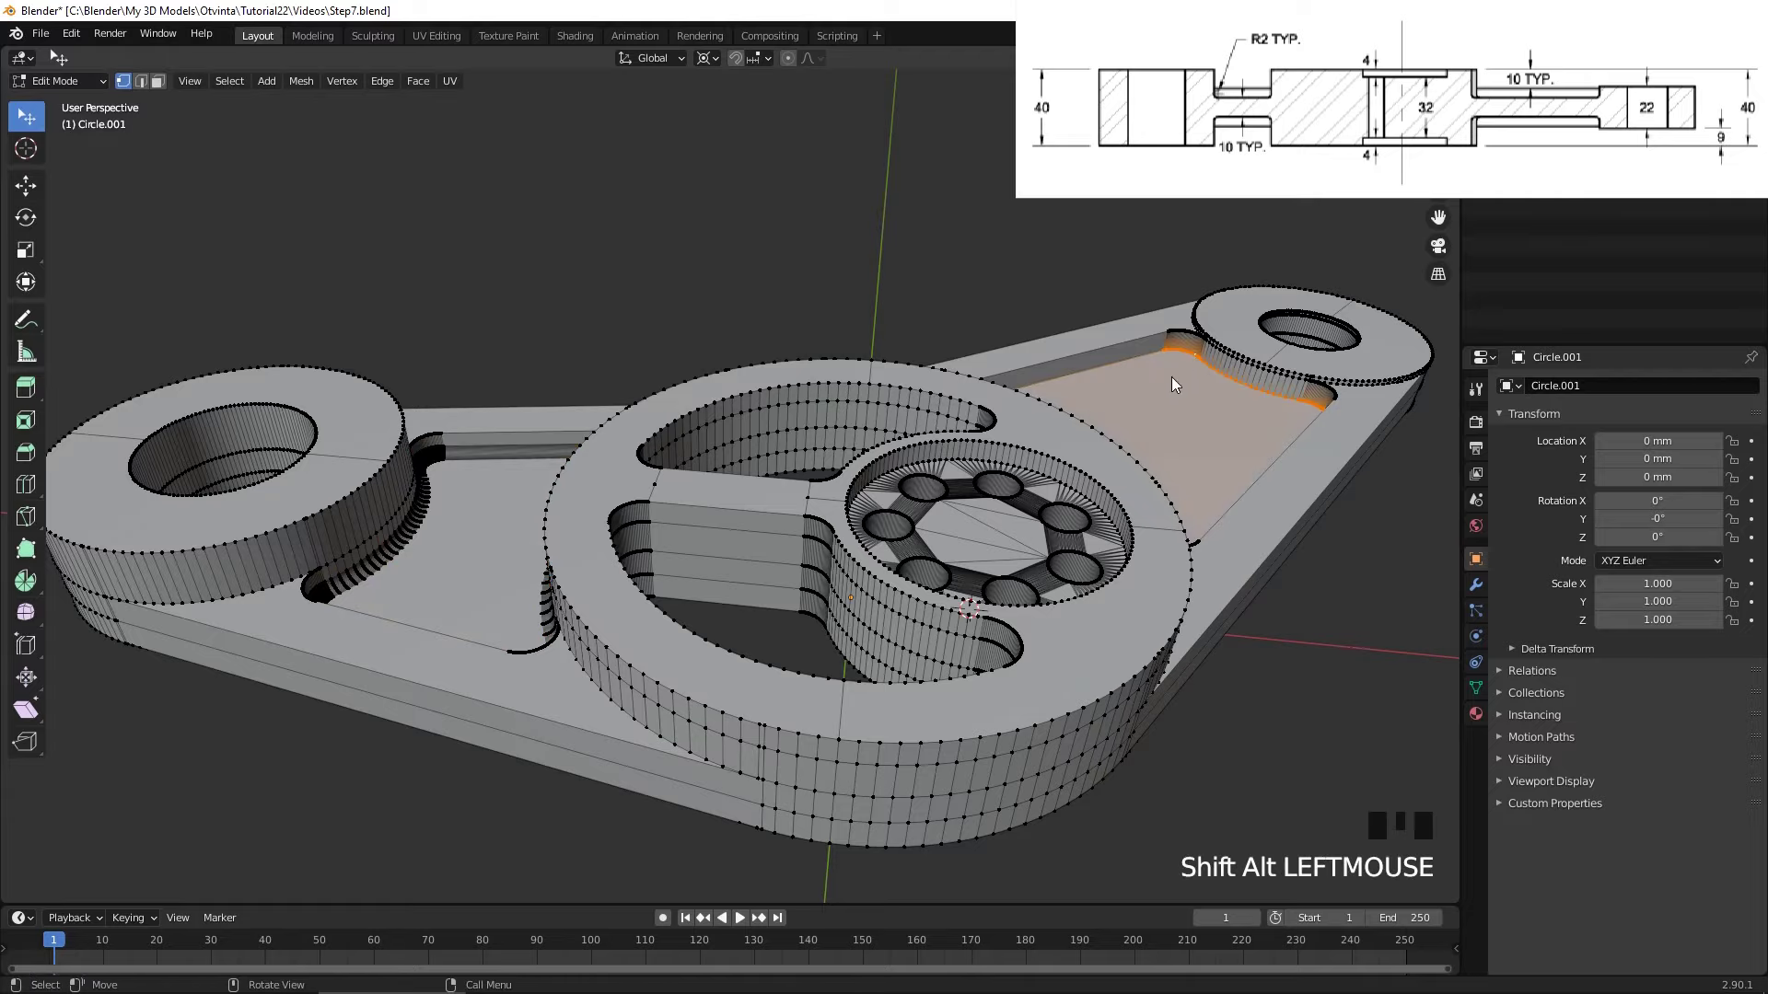
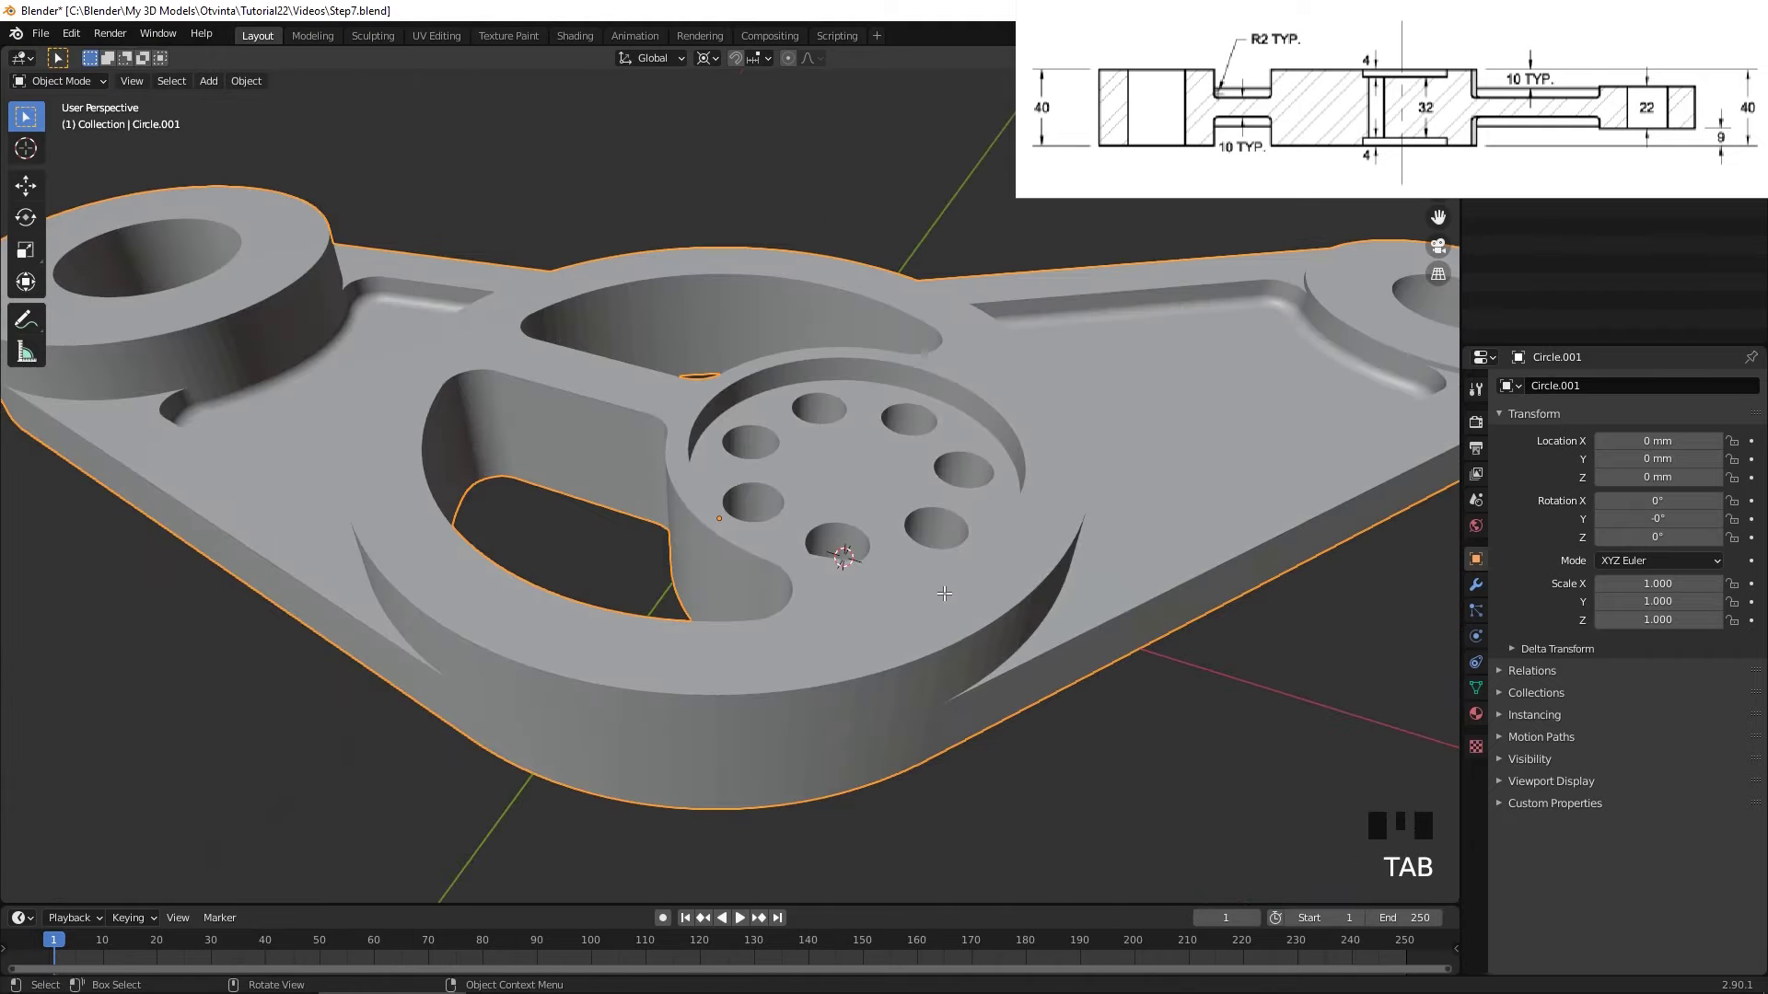
scroll(down, 3)
- Enter Edit Mode and show the plate from the front as a see-through wireframe
key(Tab)
key(KP_1)
key(z)
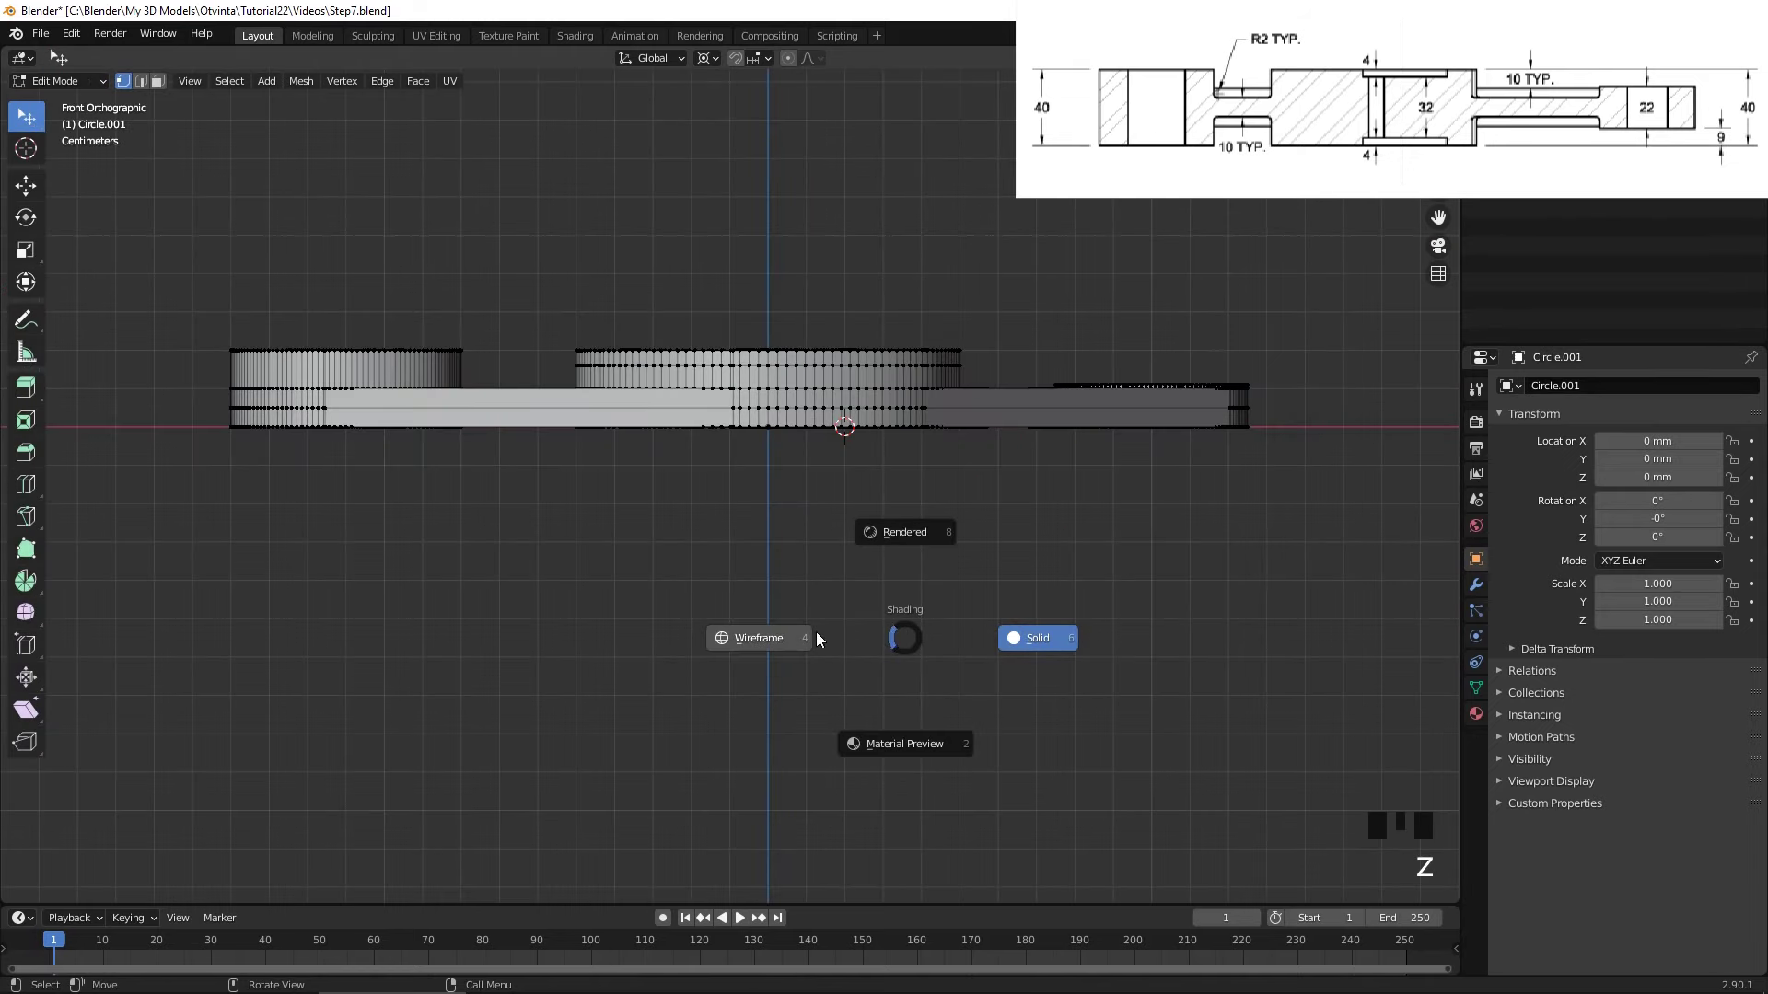
key(alt+a)
scroll(up, 3)
key(shift+c)
scroll(up, 3)
- Box-select below the plate, select the entire mesh and begin scaling it
key(b)
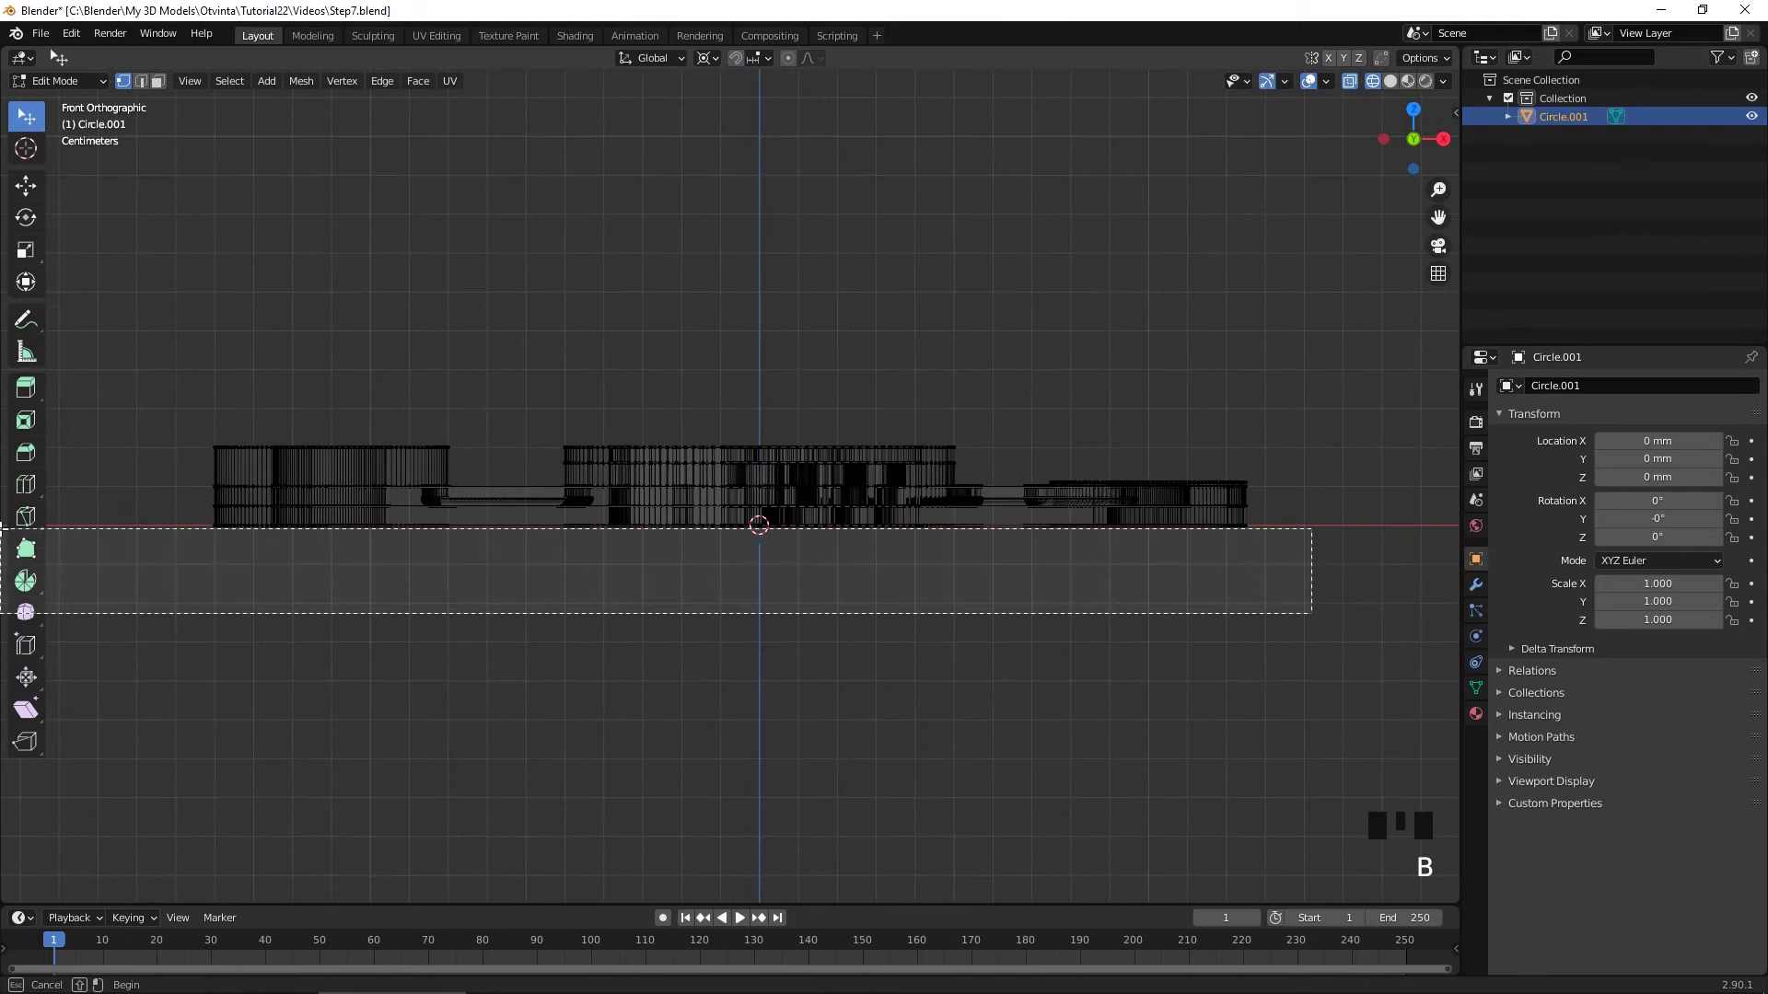
drag(628, 610, 630, 627)
key(KP_1)
key(x)
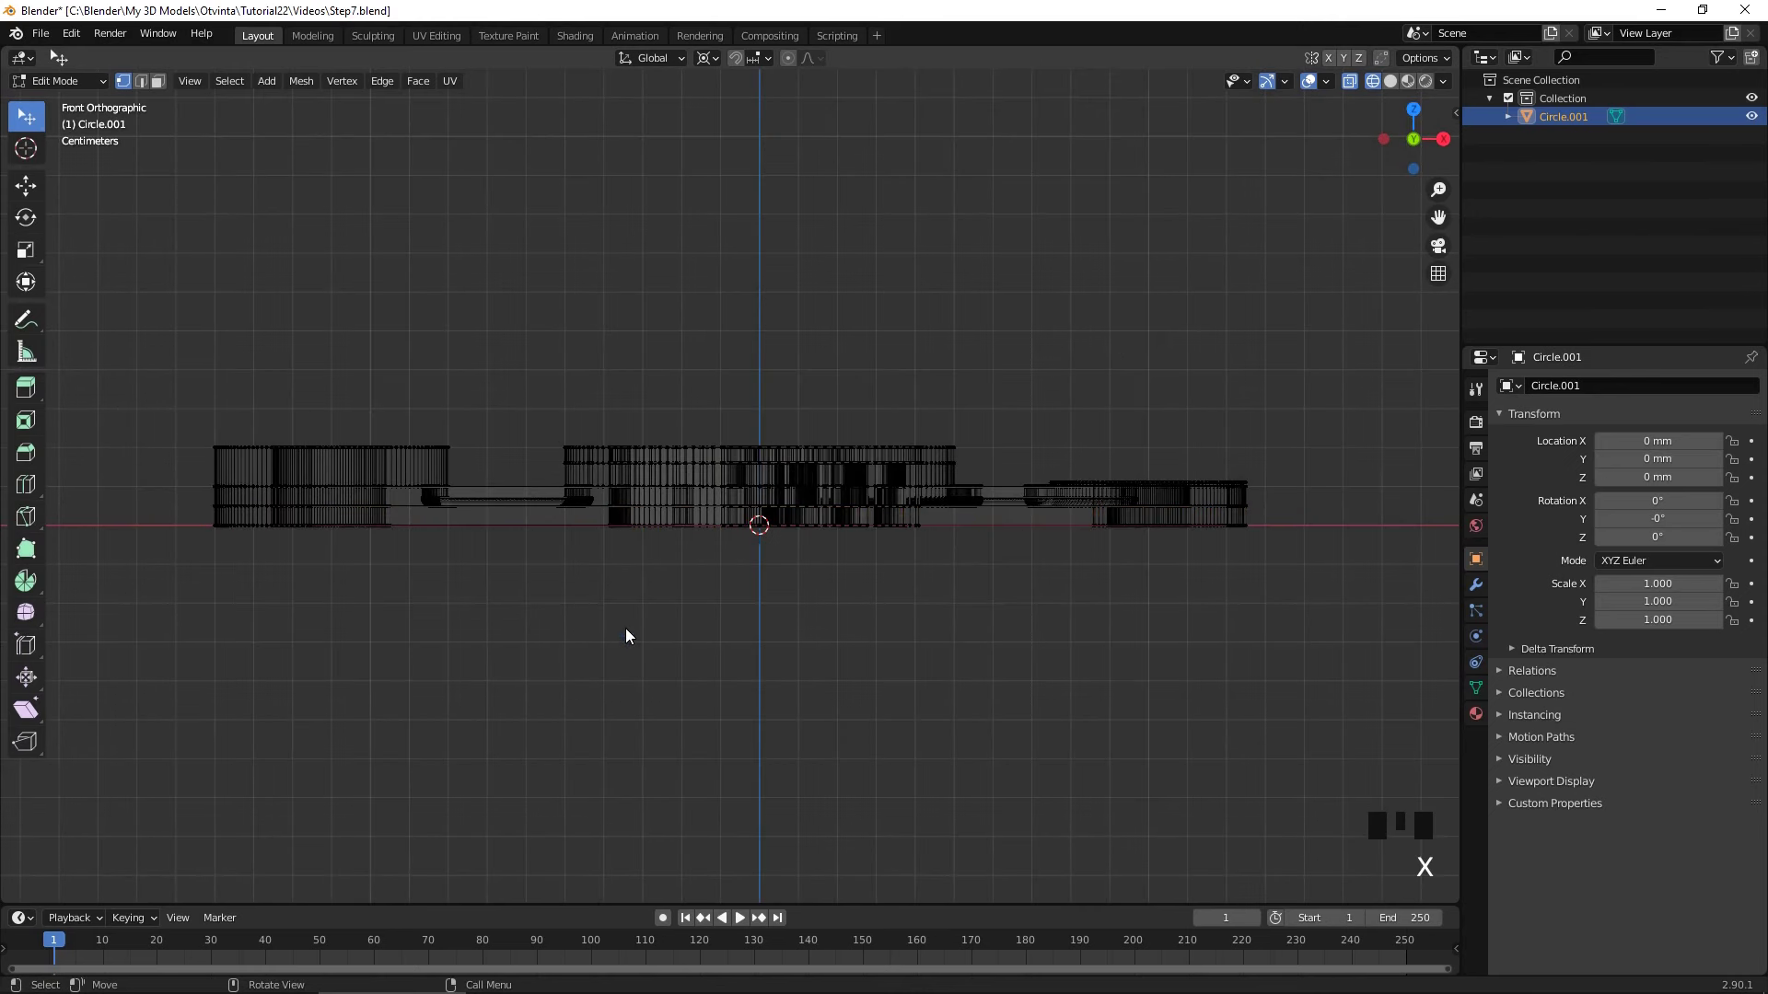
key(a)
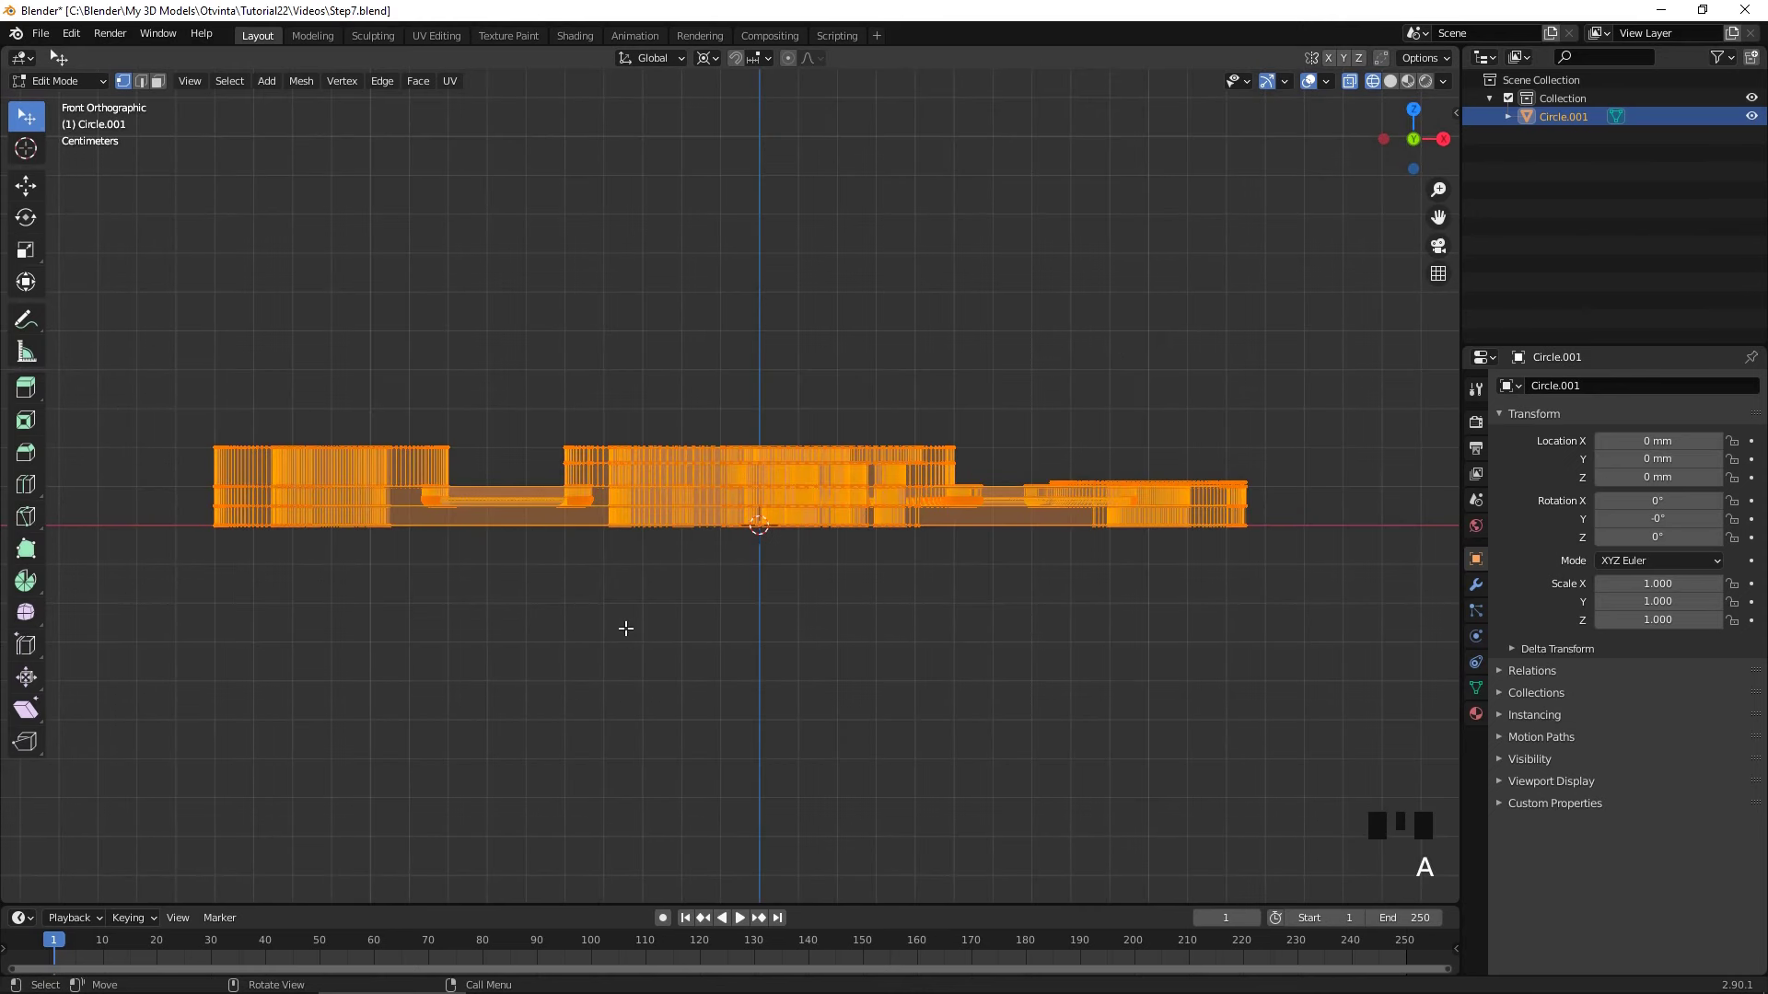
key(shift+d)
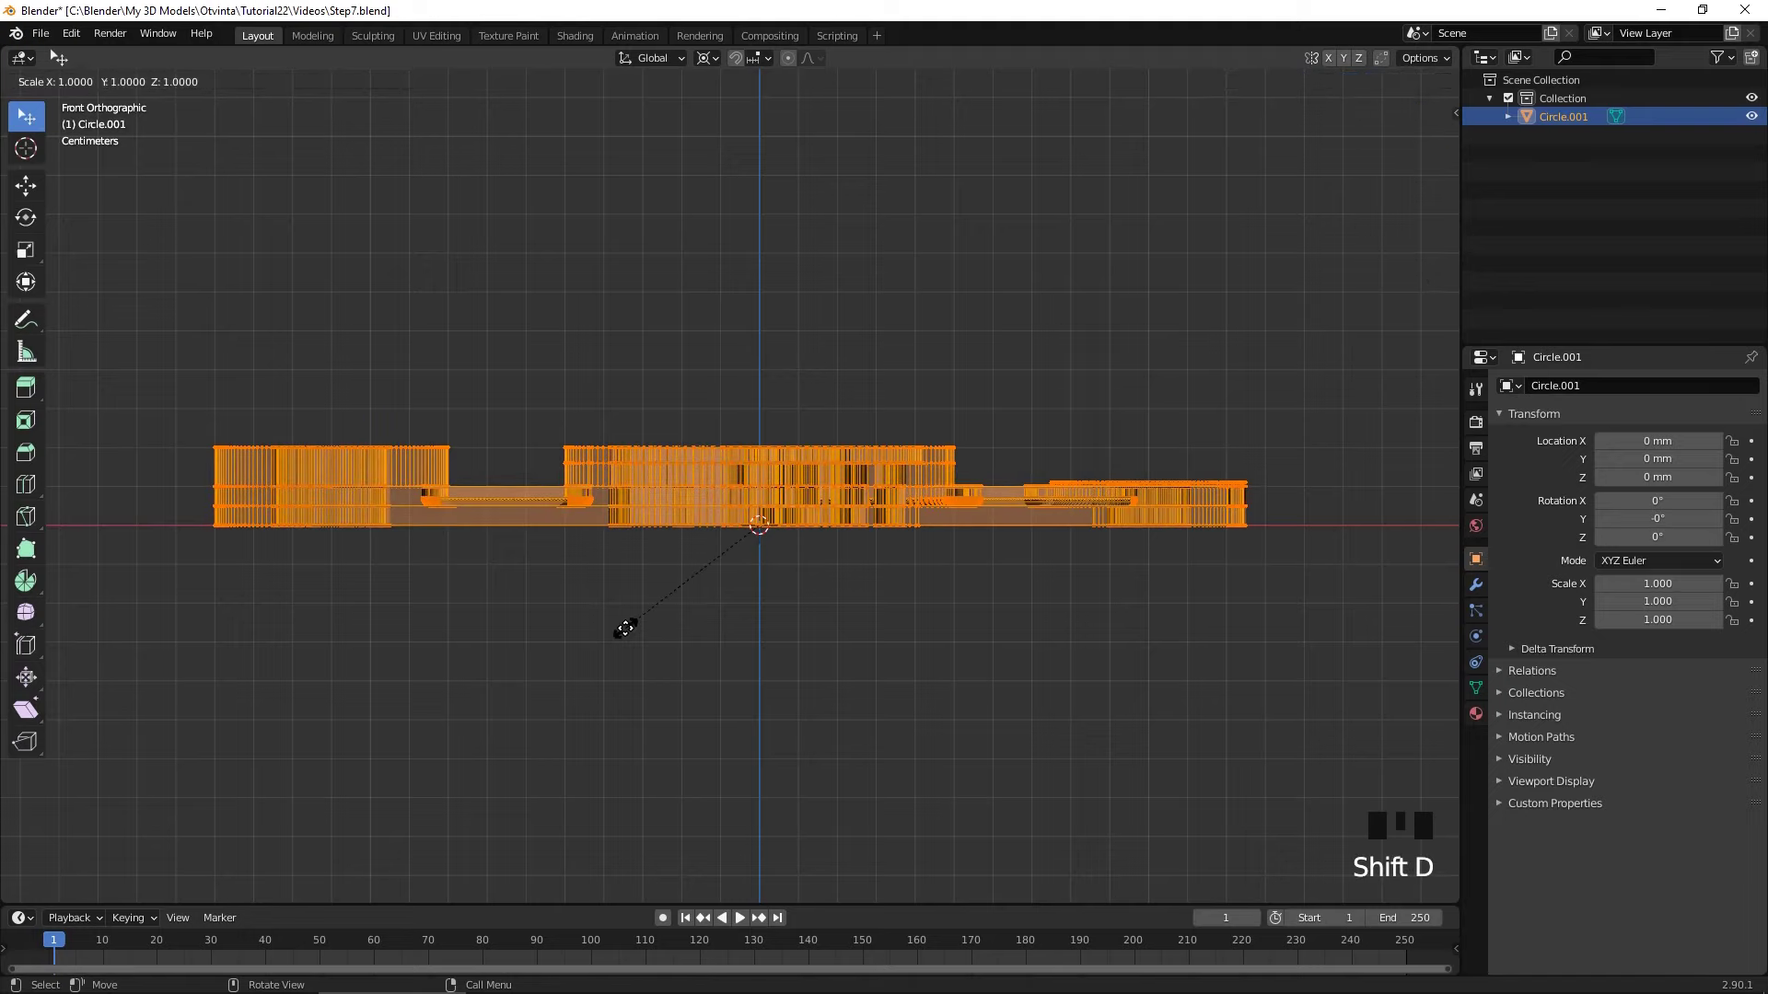
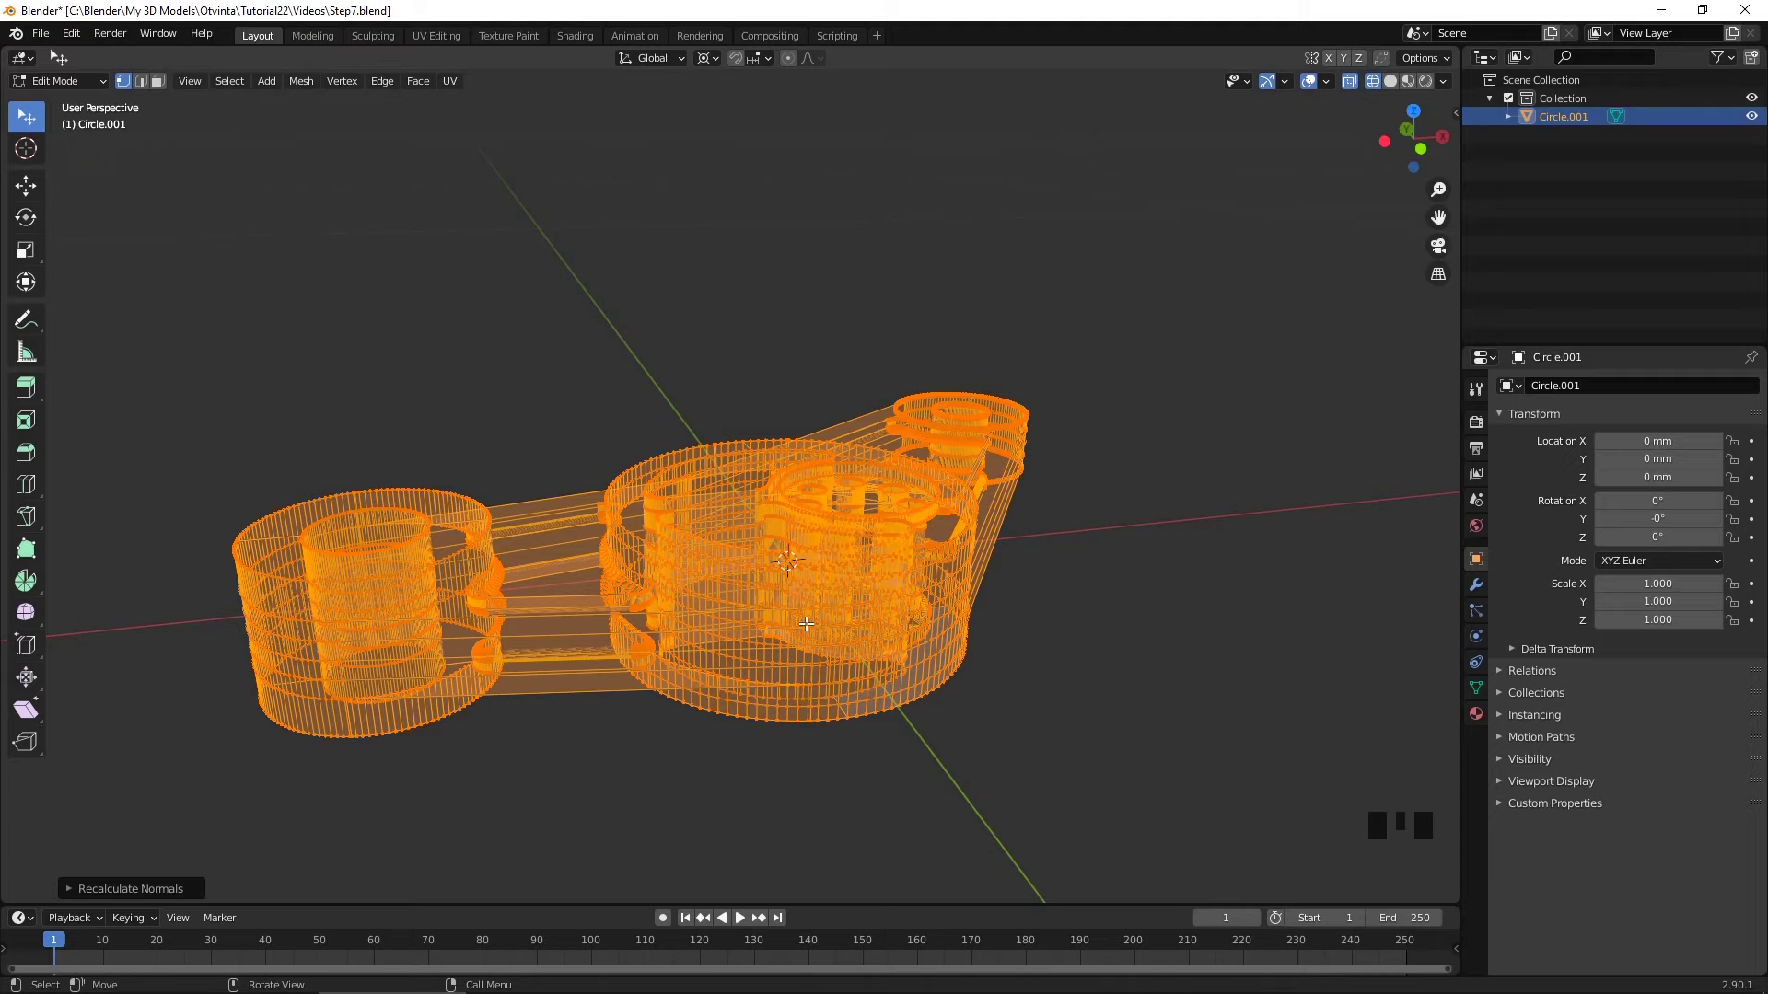
- Clear the selection, run the Non Manifold check finding nothing, and view the plate solid-shaded
key(alt+a)
drag(221, 92, 466, 316)
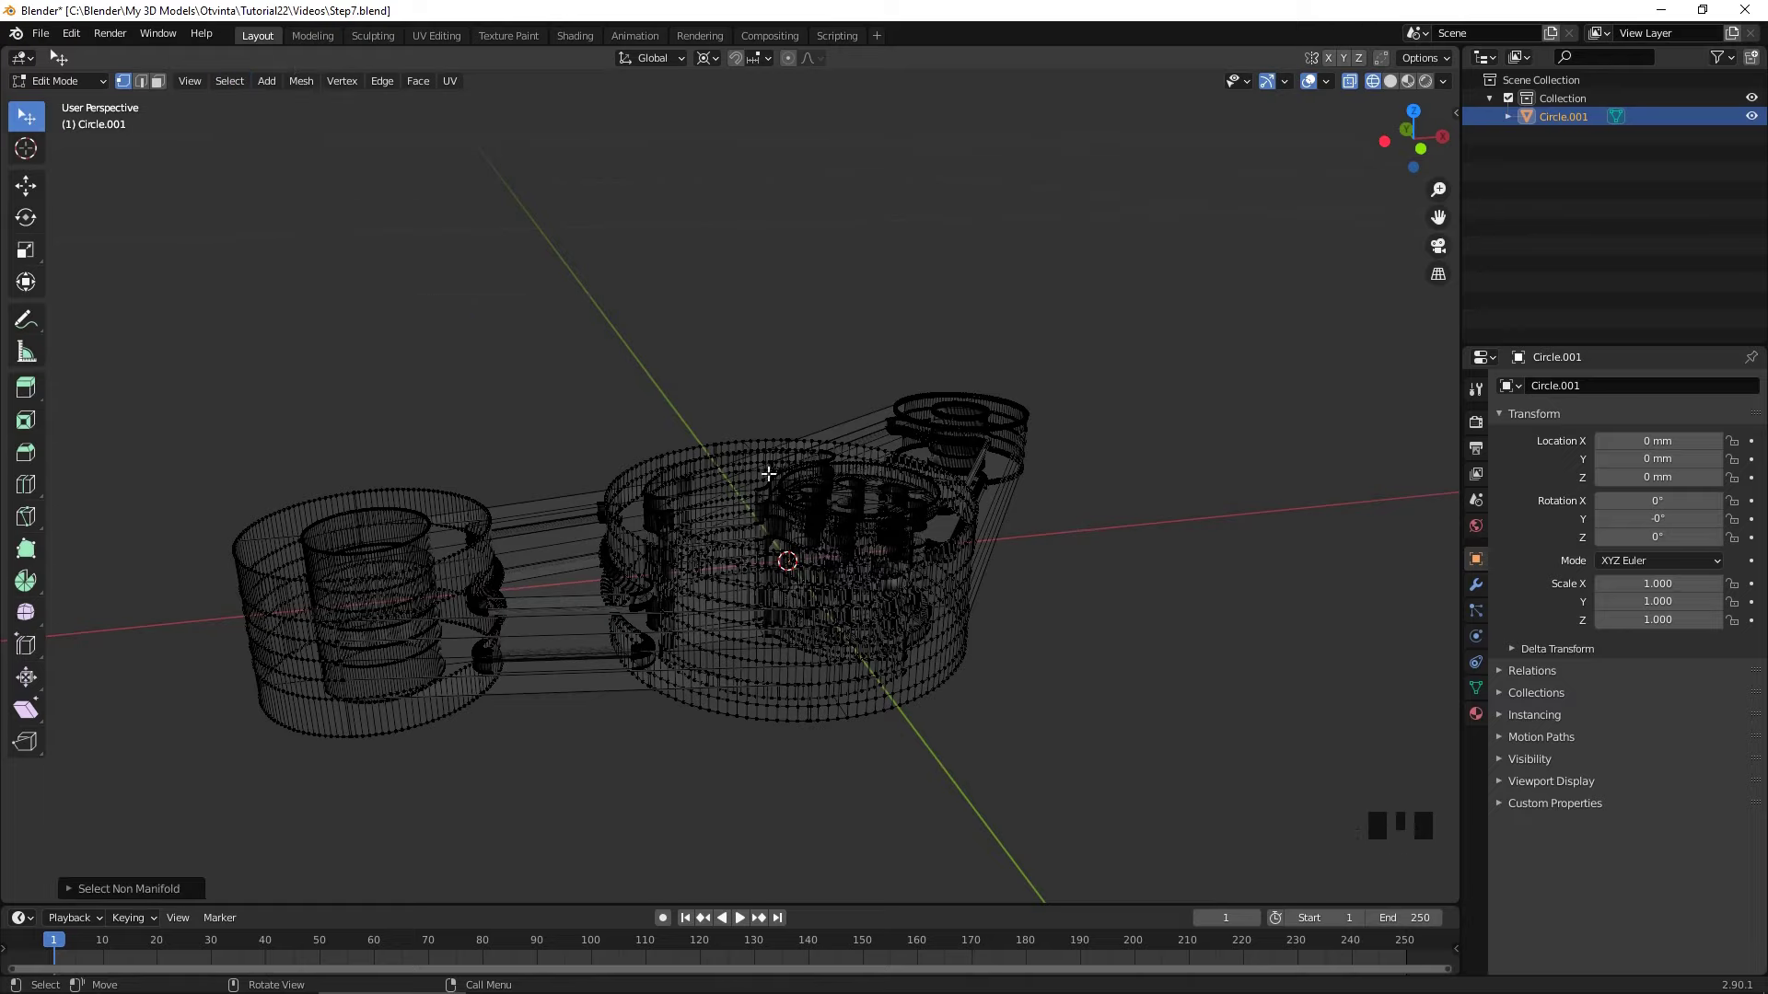
drag(741, 514, 873, 507)
key(z)
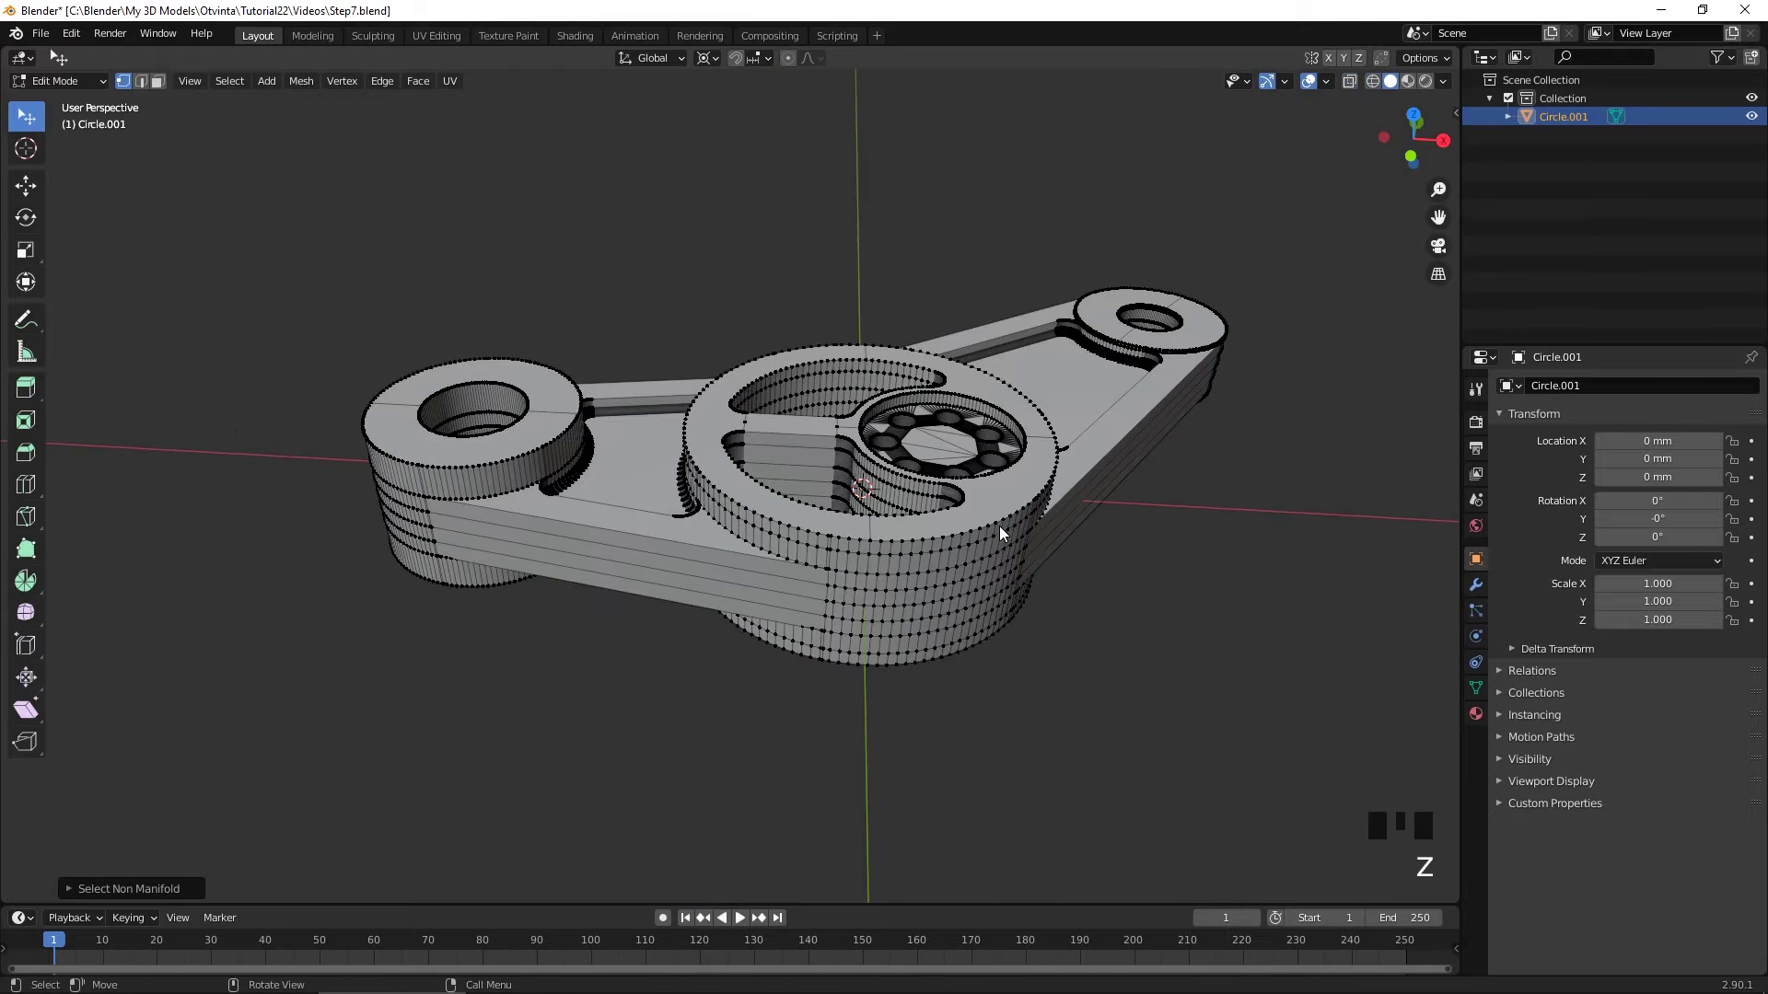